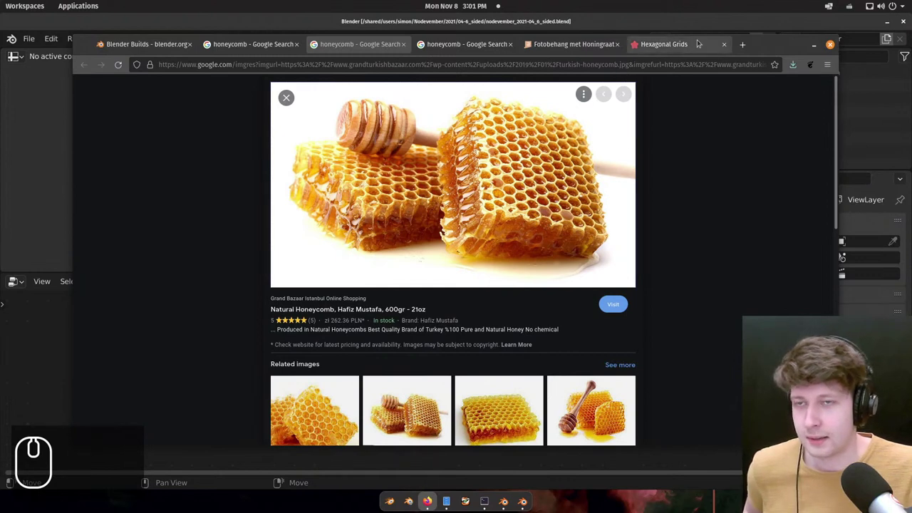
Drag the Firefox reference window aside so the empty Blender scene shows again.
left_click_drag(730, 19, 523, 393)
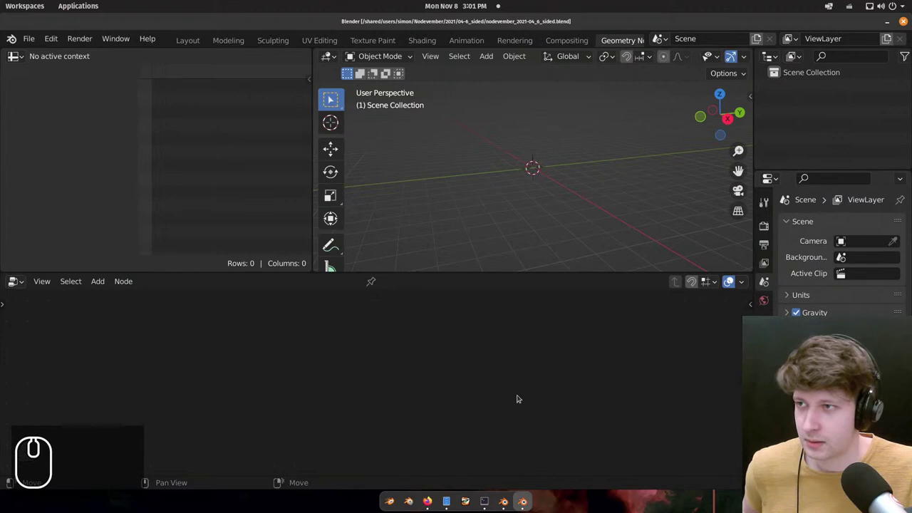
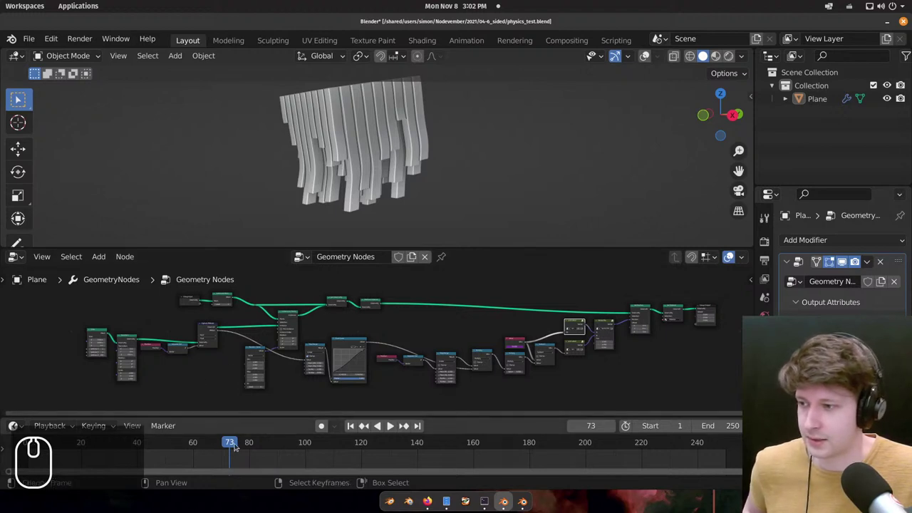
Start playing the stalactite animation in the 3D viewport.
scroll("down", 3)
scroll("up", 3)
left_click(178, 445)
key("space")
scroll("down", 3)
Orbit around the swaying stalactites during playback, then stop at frame 109.
left_click_drag(444, 150, 471, 157)
left_click_drag(454, 161, 426, 146)
left_click_drag(423, 146, 435, 140)
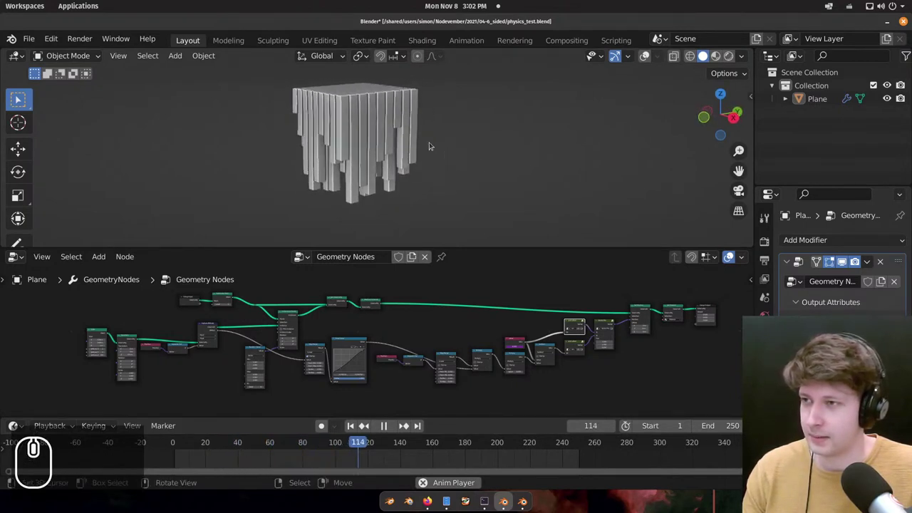
left_click_drag(429, 138, 381, 140)
left_click_drag(381, 140, 414, 146)
left_click_drag(414, 146, 427, 150)
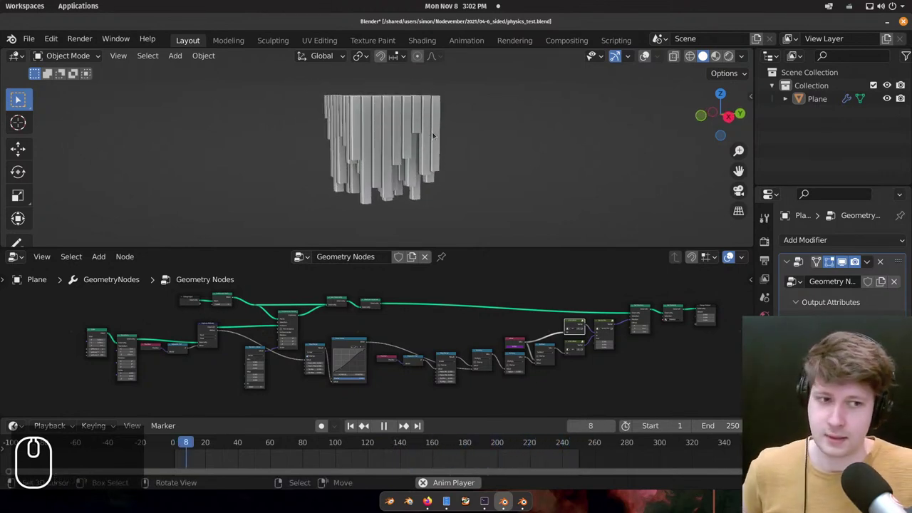
left_click_drag(525, 152, 484, 153)
left_click_drag(514, 160, 414, 145)
left_click_drag(442, 146, 446, 140)
left_click_drag(497, 134, 418, 131)
middle_click(434, 129)
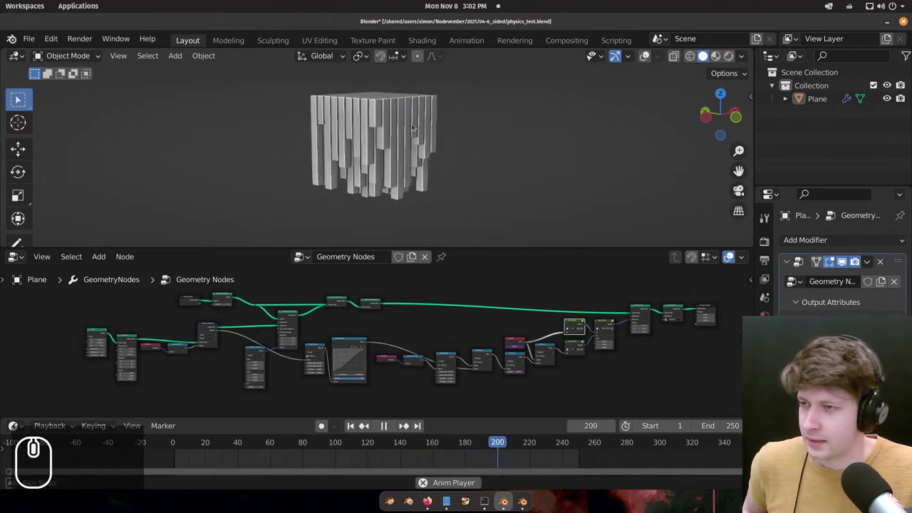
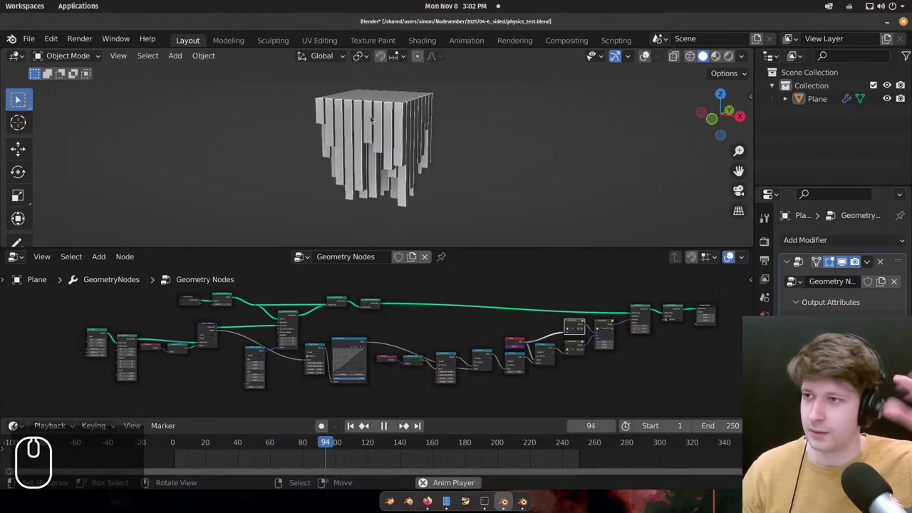
key("space")
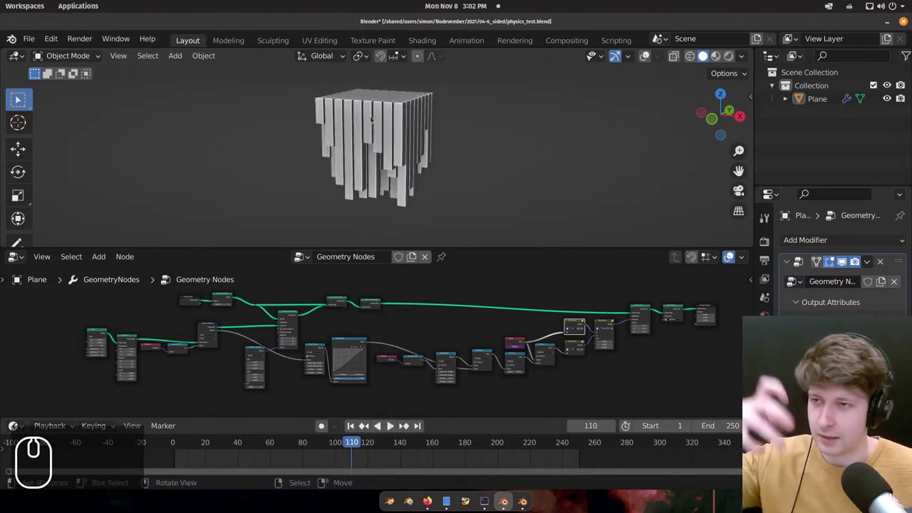
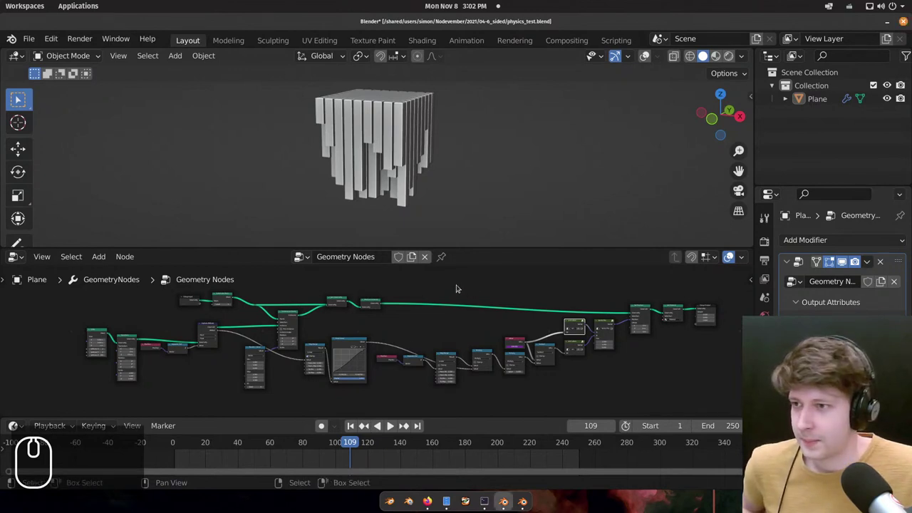
left_click_drag(454, 295, 415, 140)
scroll("up", 3)
scroll("up", 3)
scroll("up", 3)
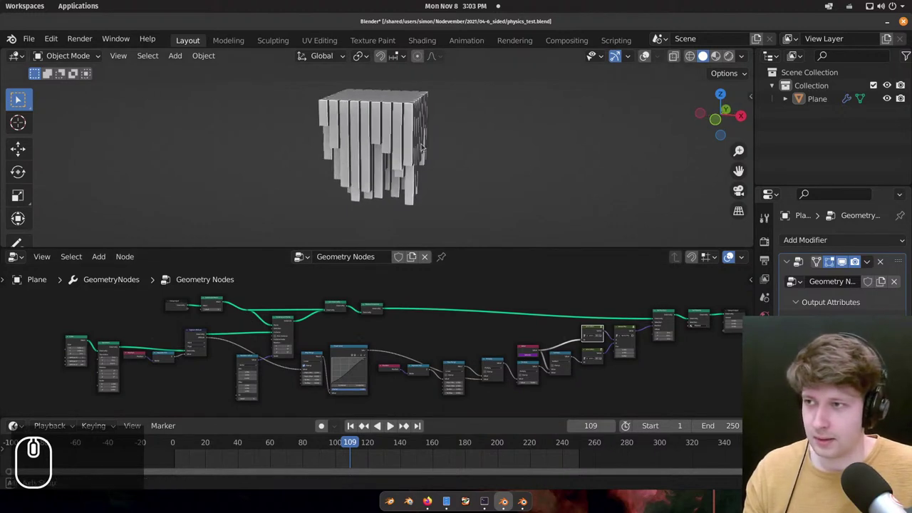
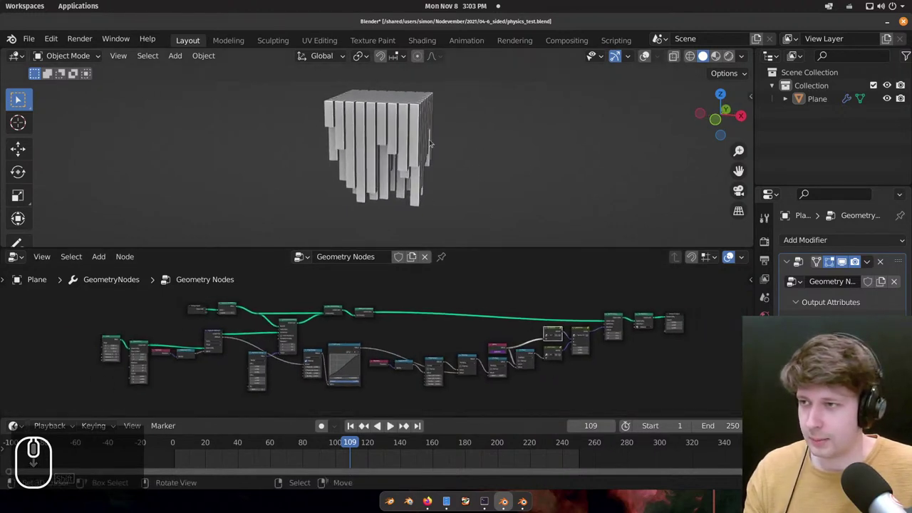
scroll("up", 3)
left_click(387, 334)
key("Tab")
scroll("down", 3)
left_click_drag(277, 299, 430, 268)
left_click(415, 281)
middle_click(391, 313)
scroll("up", 3)
left_click_drag(401, 302, 359, 318)
left_click(498, 277)
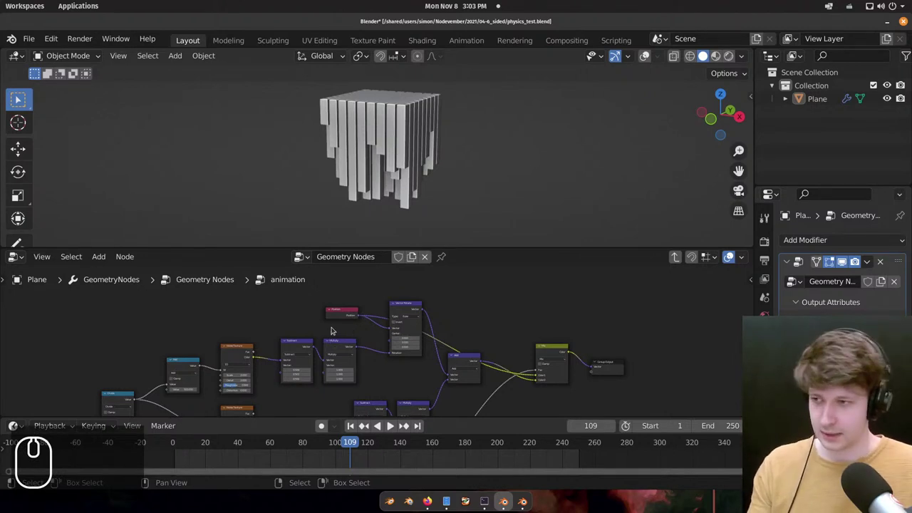
scroll("down", 3)
scroll("down", 3)
left_click_drag(340, 335, 340, 337)
scroll("down", 3)
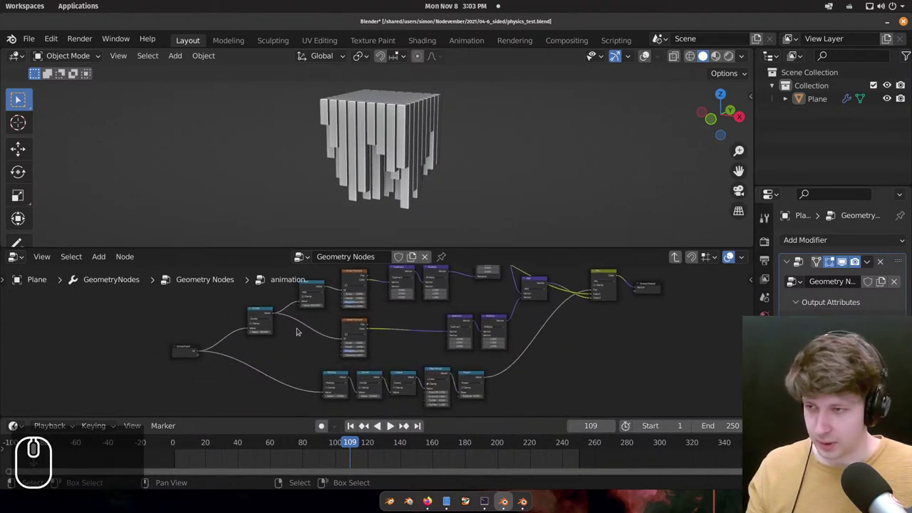
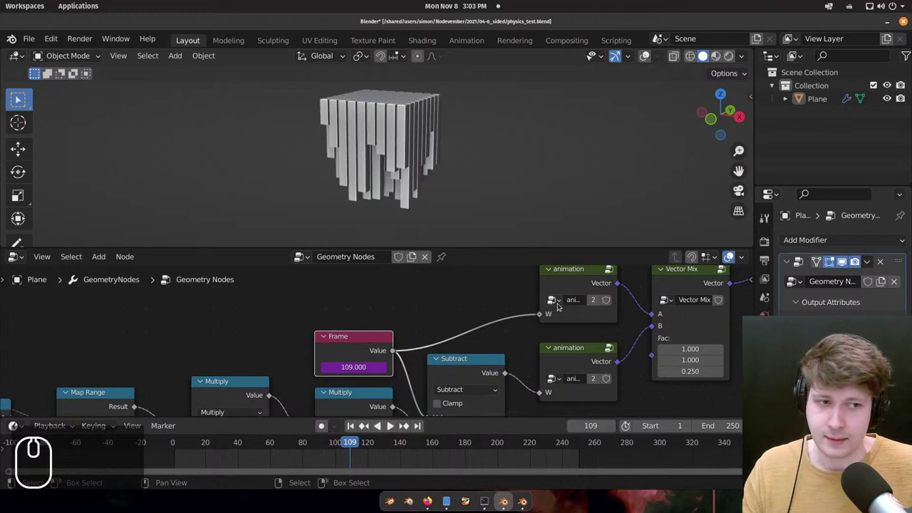
Pan the node tree to the Frame and Set Position nodes and set the animation playing.
left_click_drag(552, 317, 560, 327)
scroll("down", 3)
scroll("up", 3)
left_click(459, 295)
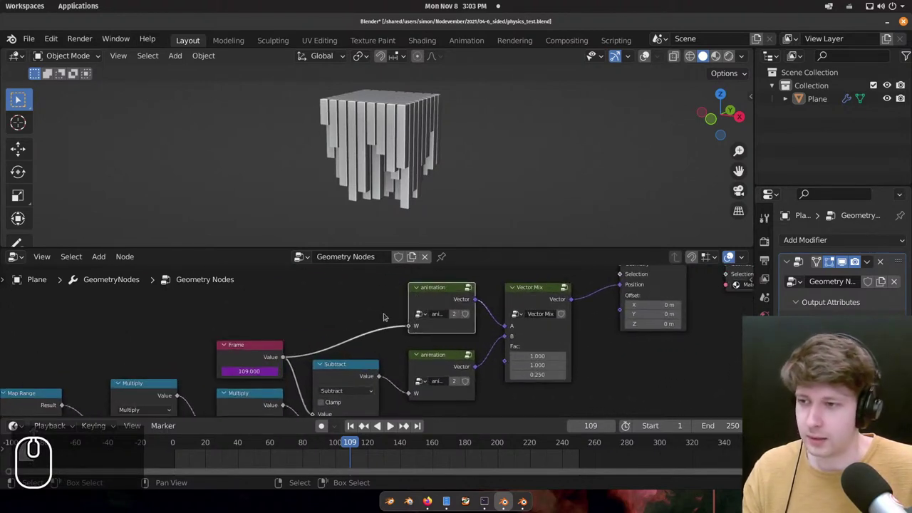
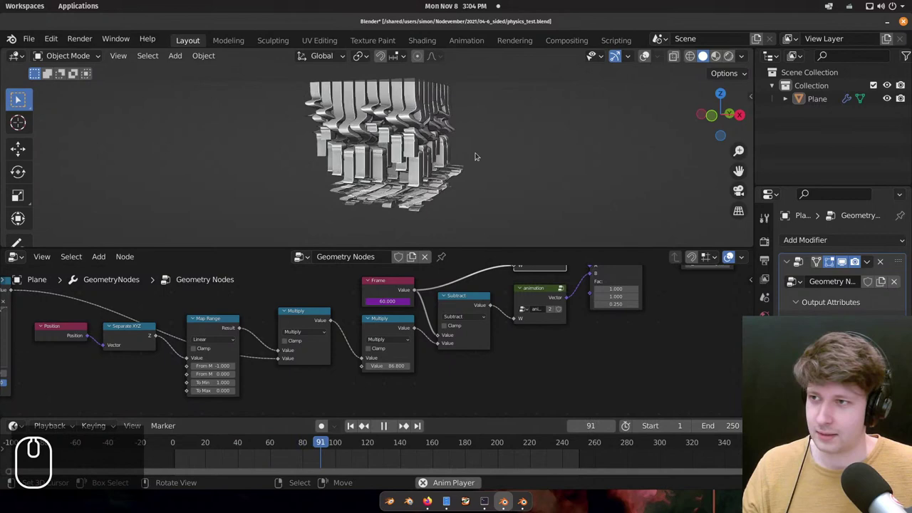
Pan the node editor back to the Subdivide Mesh node at the start of the tree.
left_click_drag(454, 166, 382, 174)
scroll("up", 3)
scroll("up", 3)
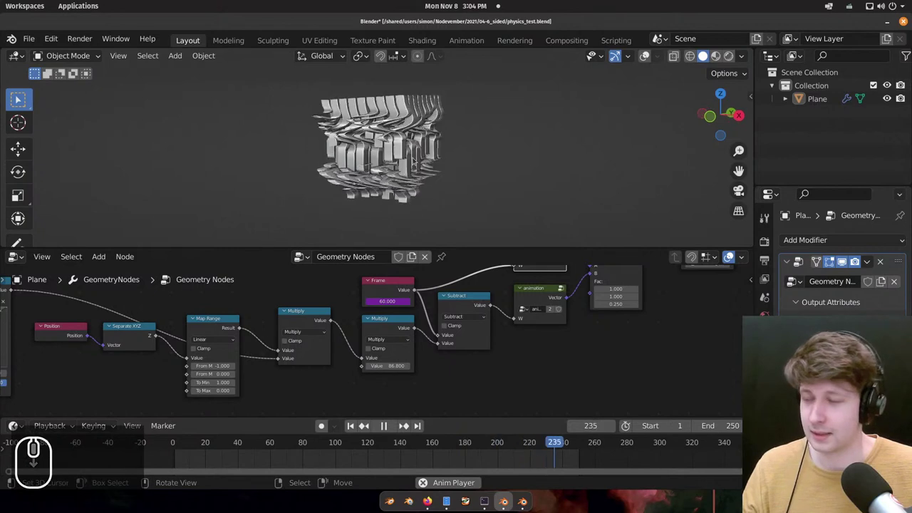
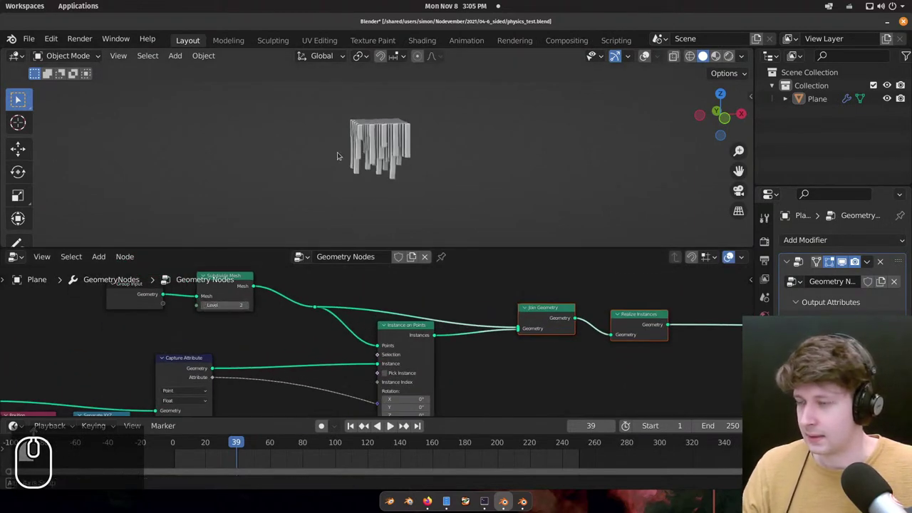
Raise the Subdivide Mesh level so the honeycomb sprouts many more stalactites.
key("space")
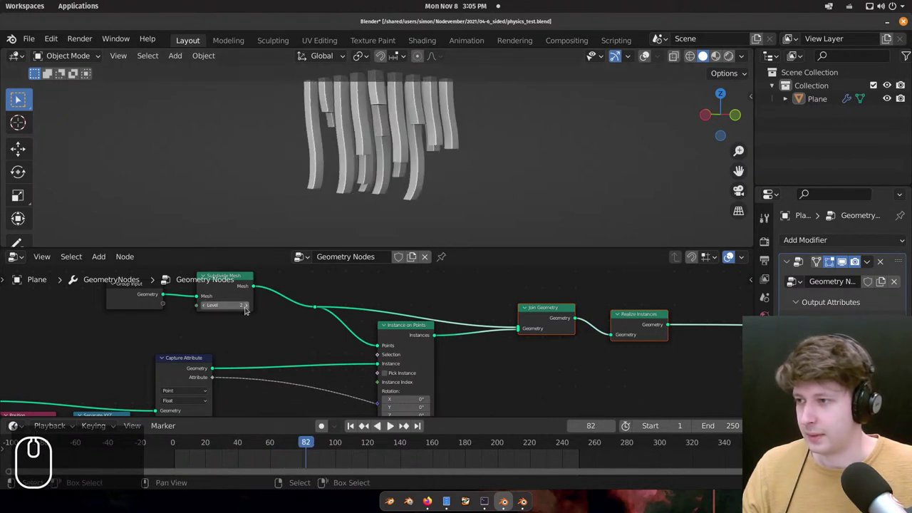
left_click(251, 305)
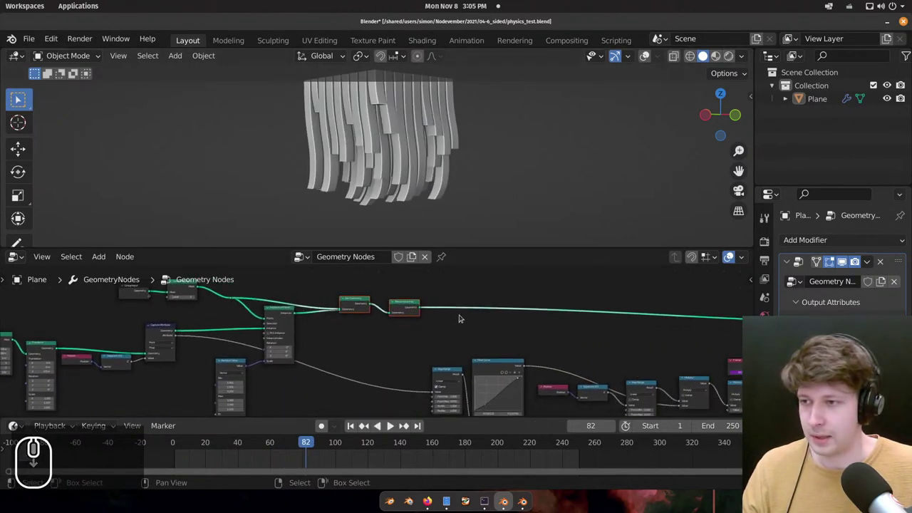
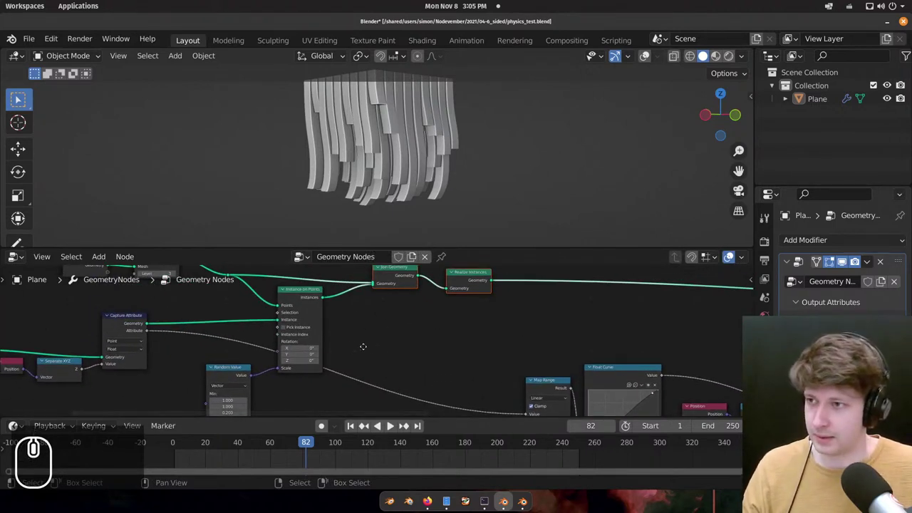
scroll("down", 3)
Pan and zoom across the node tree toward its far end.
left_click_drag(118, 321, 684, 315)
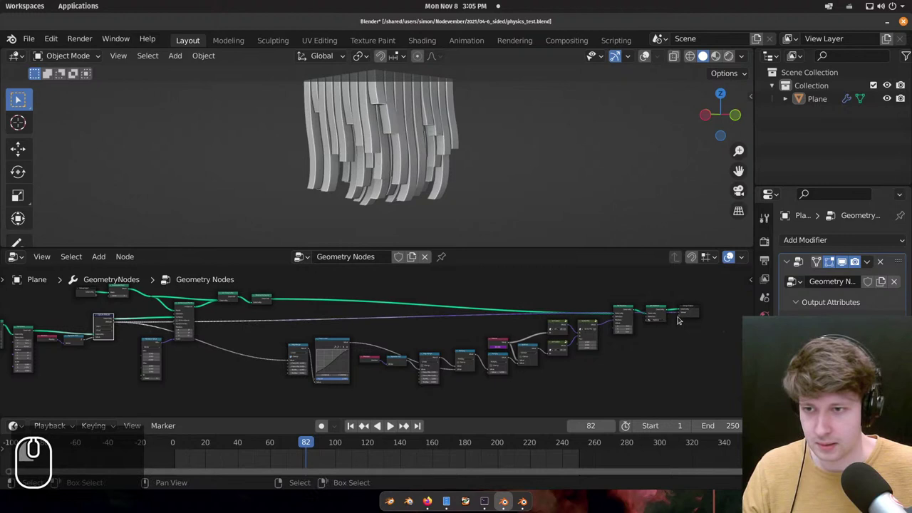
scroll("up", 3)
scroll("up", 3)
left_click(648, 314)
Switch the viewport to Material Preview to show the dark-to-white gradient stalactites.
key("z")
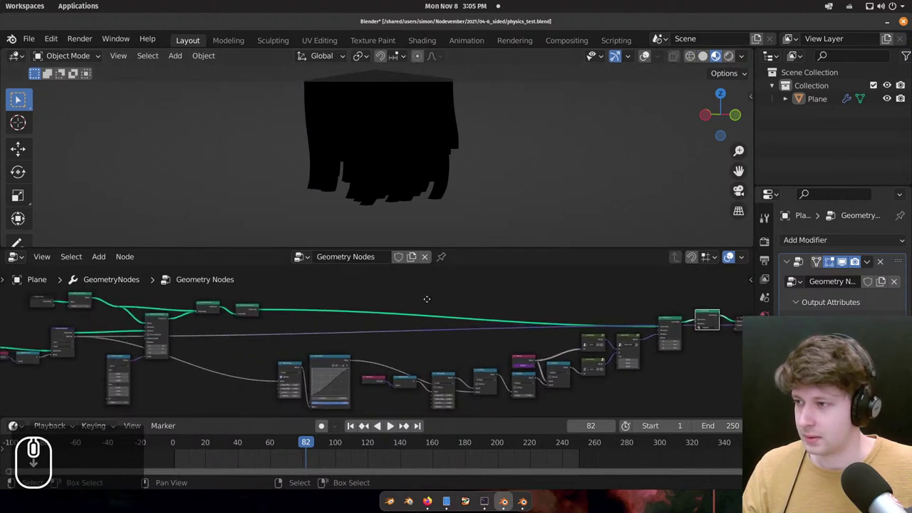
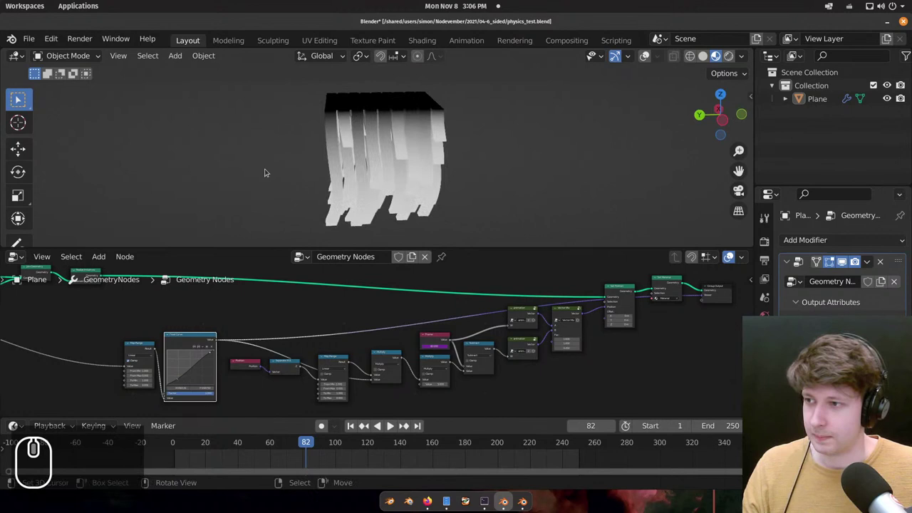
left_click_drag(160, 326, 471, 319)
scroll("down", 3)
scroll("up", 3)
scroll("up", 3)
key("alt+a")
Inspect the Set Material node in the tree, then pan back out over the whole setup.
scroll("up", 3)
left_click_drag(560, 312, 575, 338)
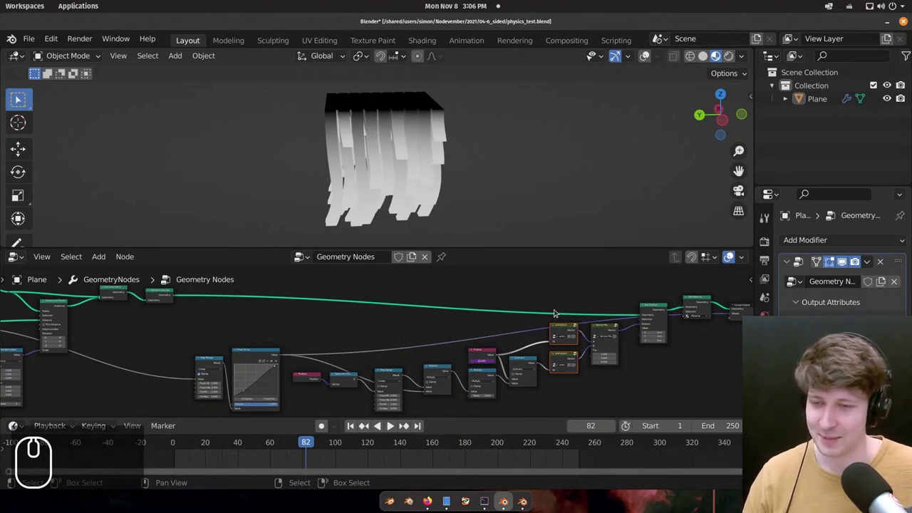
left_click_drag(512, 345, 432, 335)
scroll("down", 3)
scroll("up", 3)
scroll("down", 3)
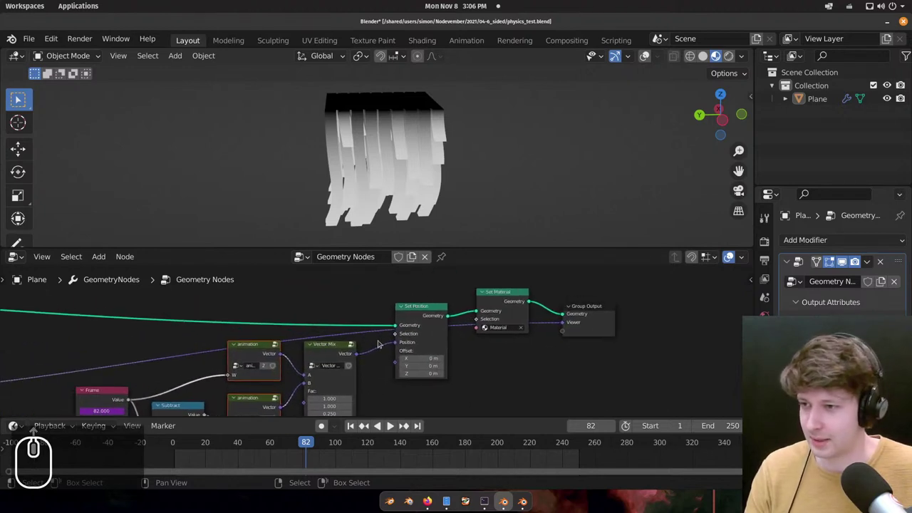
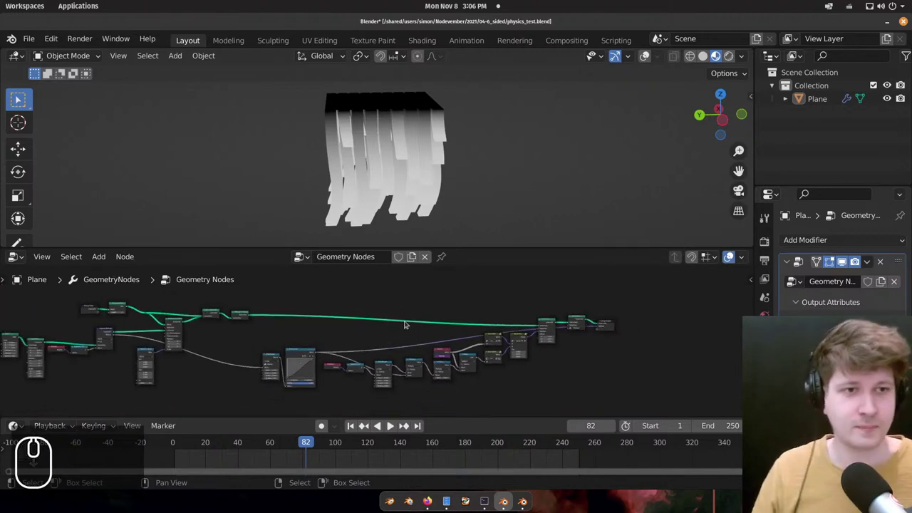
left_click_drag(337, 320, 407, 225)
Bring the empty Nodevember scene window forward and make it fullscreen via the Window menu.
left_click(407, 225)
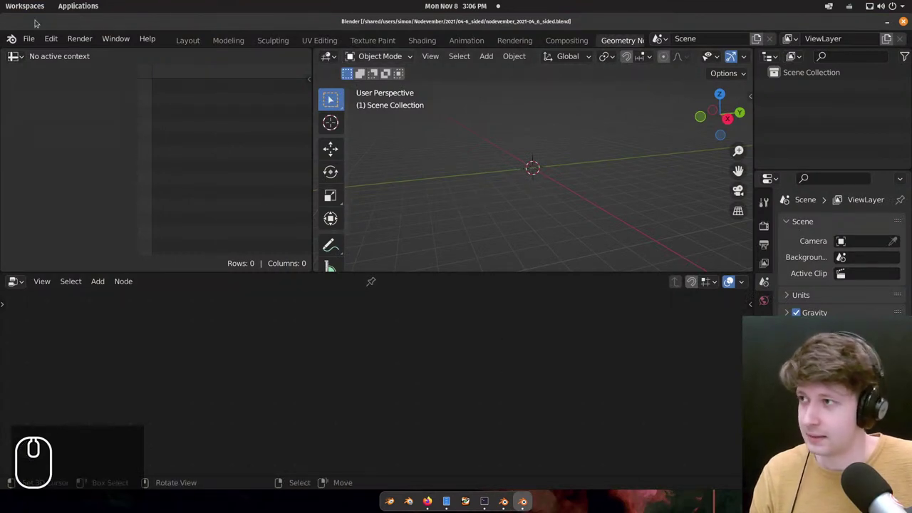
left_click(103, 35)
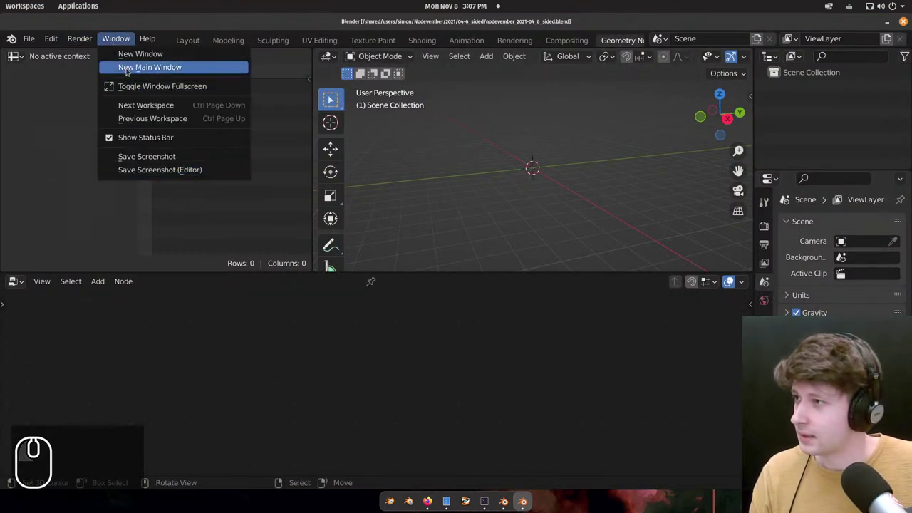
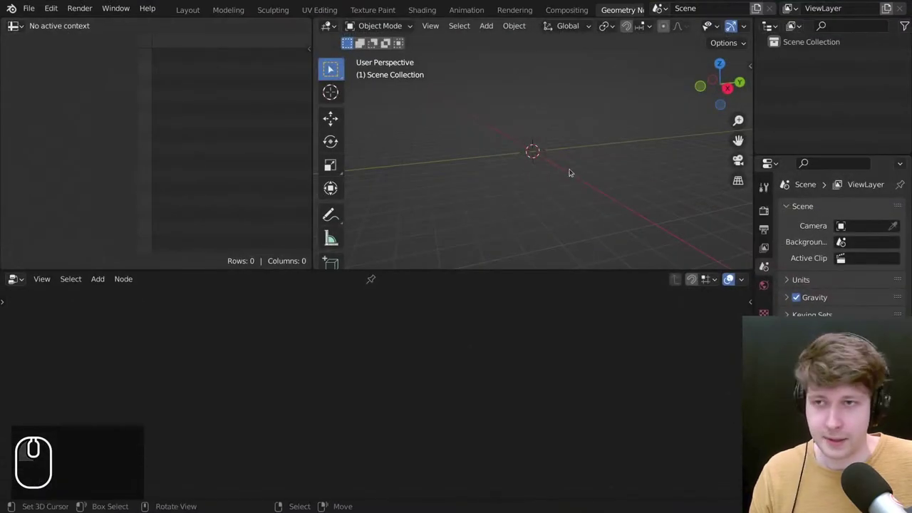
Orbit the empty scene's viewport to a fresh angle over the grid.
middle_click(531, 144)
middle_click(558, 165)
left_click_drag(550, 173, 597, 147)
scroll("up", 3)
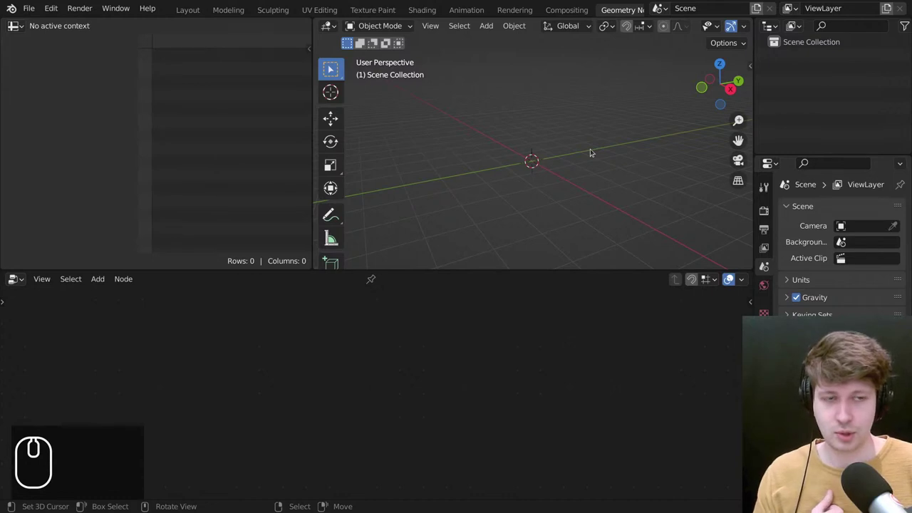
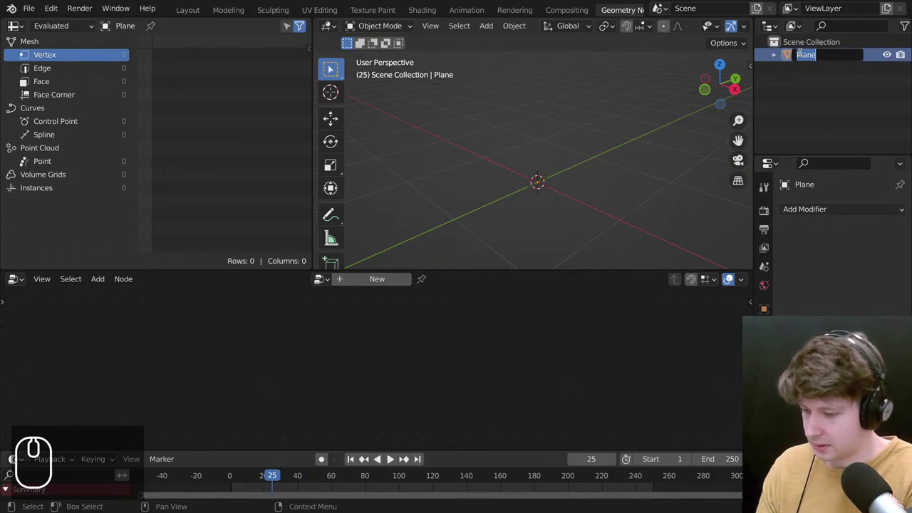
Rename the plane object to 'honeycomb' in the Outliner.
type("ho")
type("o")
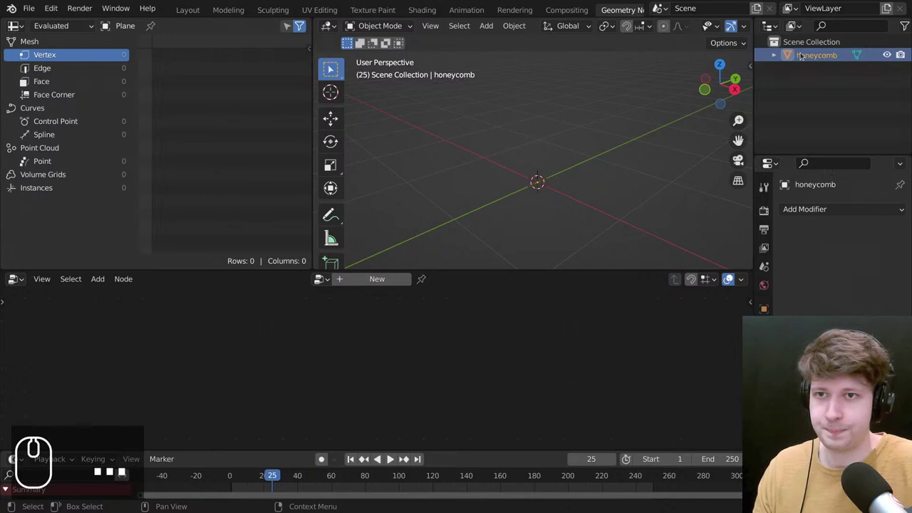
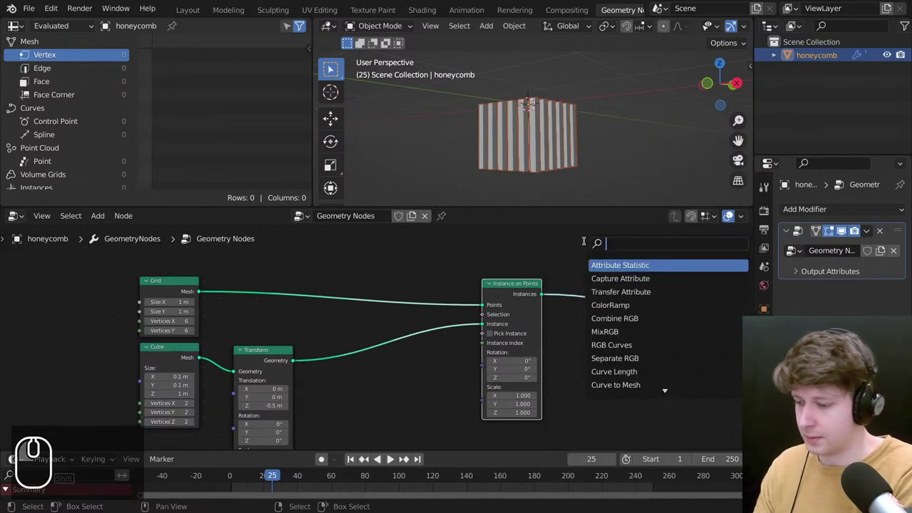
Search the add-node menu for a Random Value node.
type("ra")
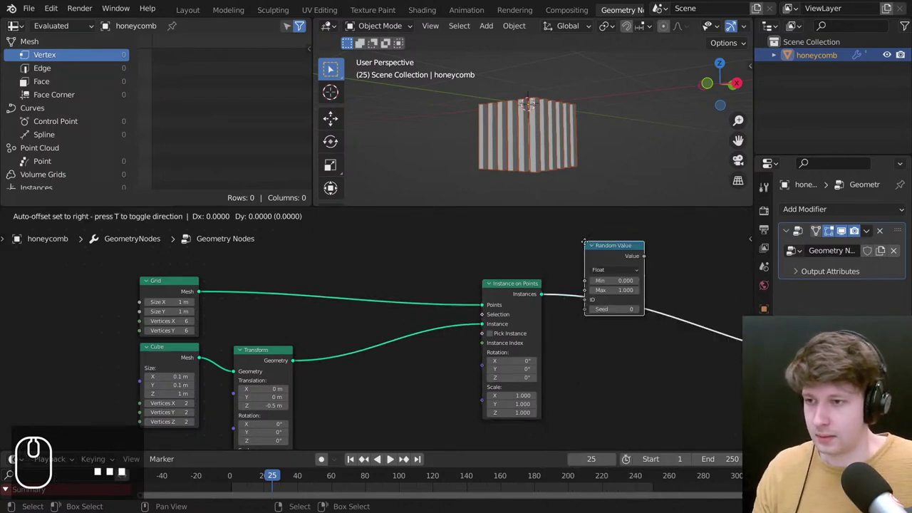
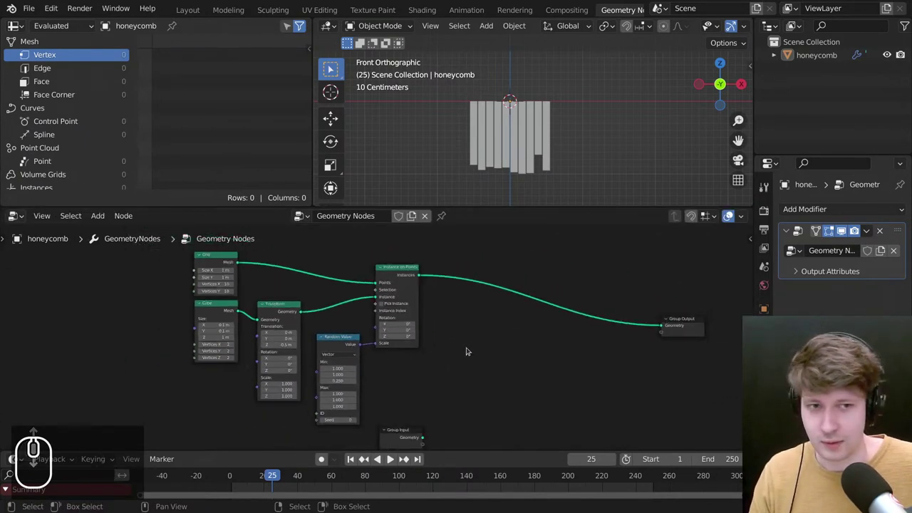
Add a Realize Instances node on the link between Instance on Points and Group Output.
left_click_drag(443, 283, 91, 375)
key("g")
key("shift+a")
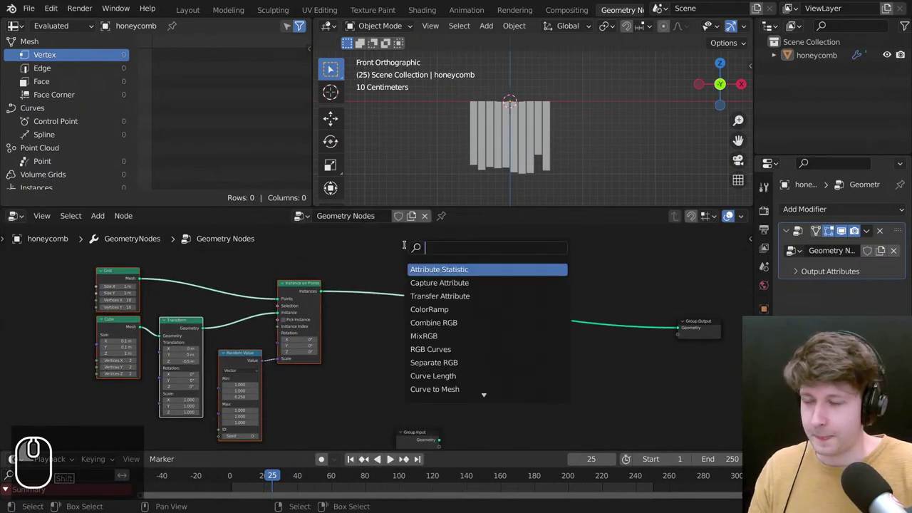
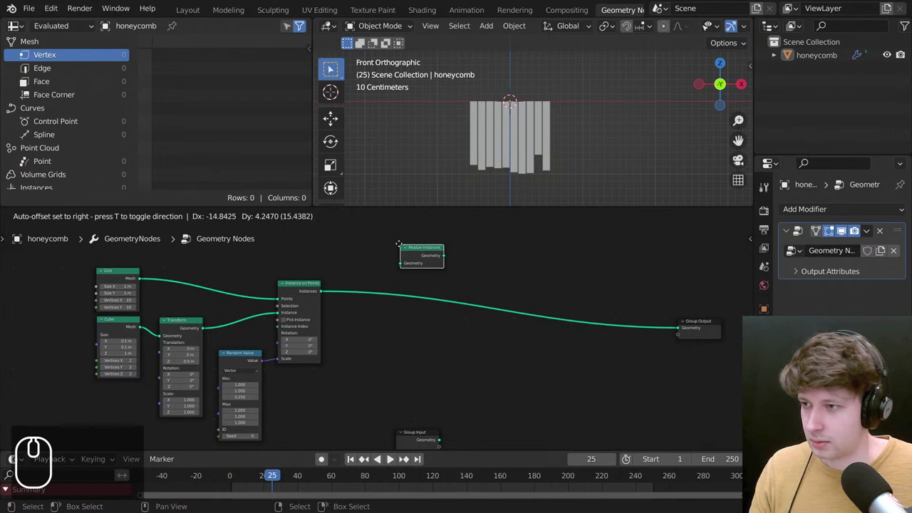
left_click(365, 273)
scroll("up", 3)
left_click_drag(401, 321, 459, 230)
left_click(412, 319)
scroll("down", 3)
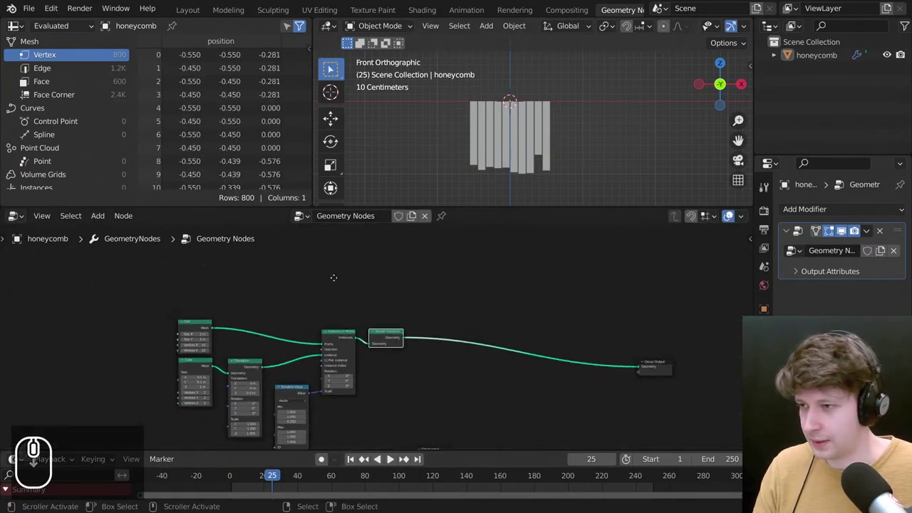
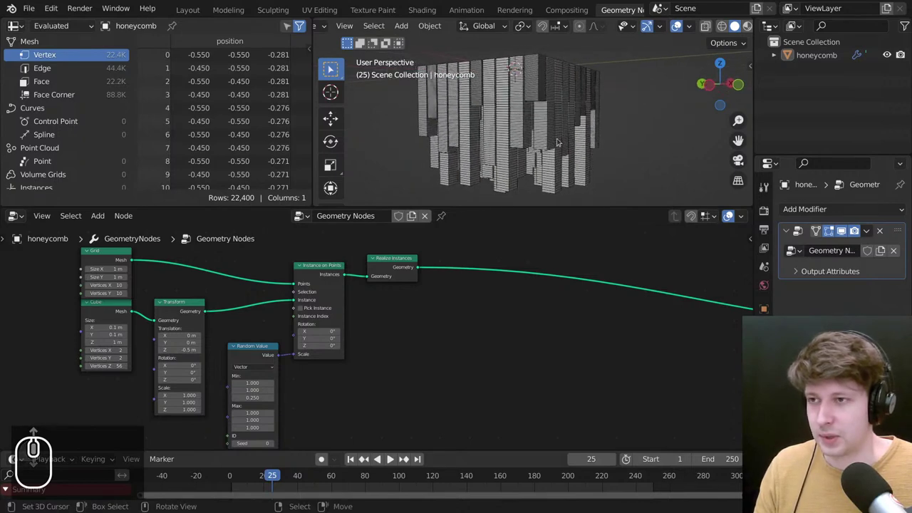
Frame the whole honeycomb node graph in the node editor before wiring the extra output.
scroll("up", 3)
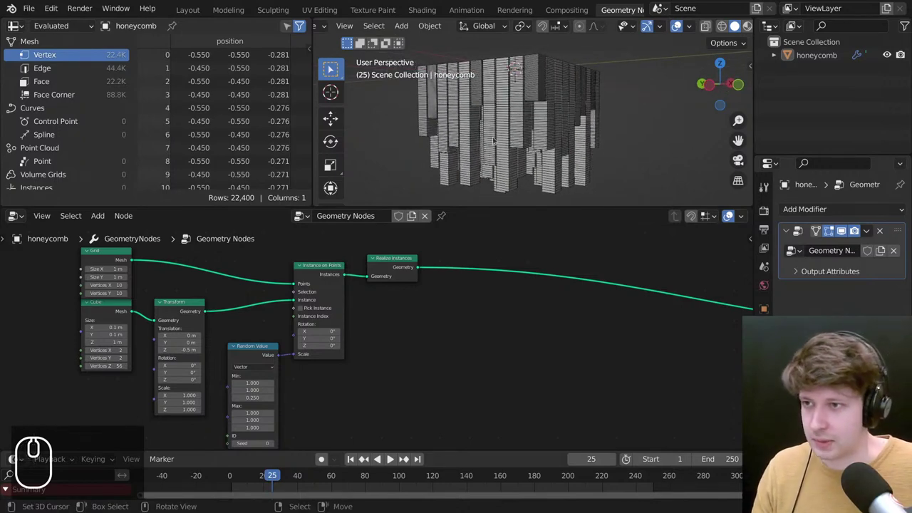
scroll("down", 3)
scroll("down", 3)
left_click(405, 278)
key("g")
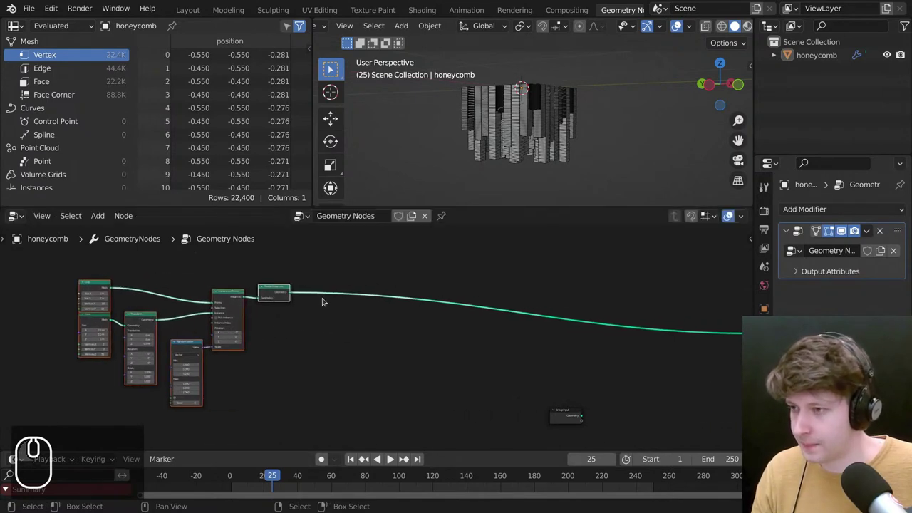
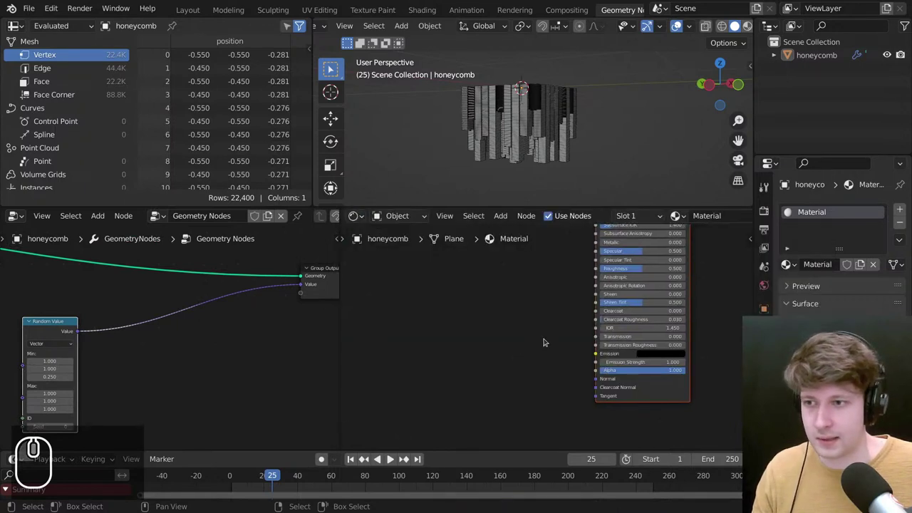
Search the add menu for an Attribute node to place in the honeycomb material.
type("xa")
left_click(511, 287)
type("at")
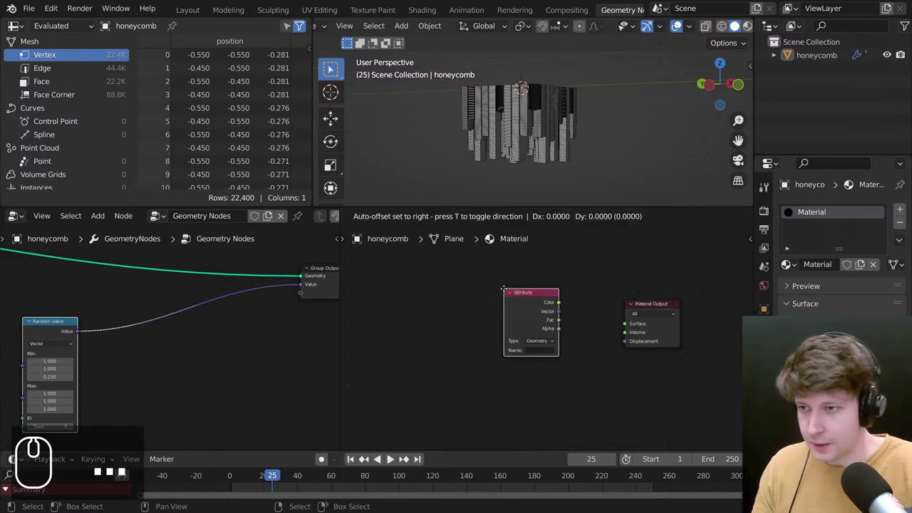
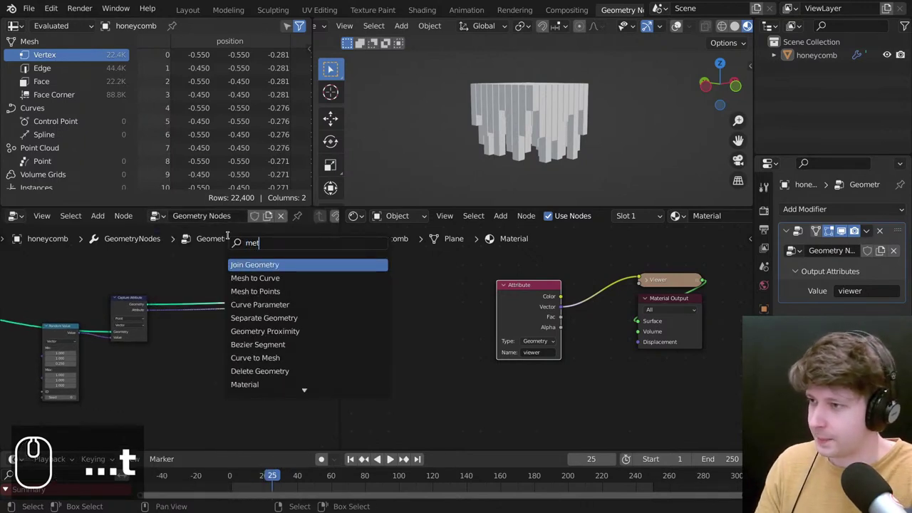
Correct the typo in the node search while looking for Set Material.
key("BackSpace")
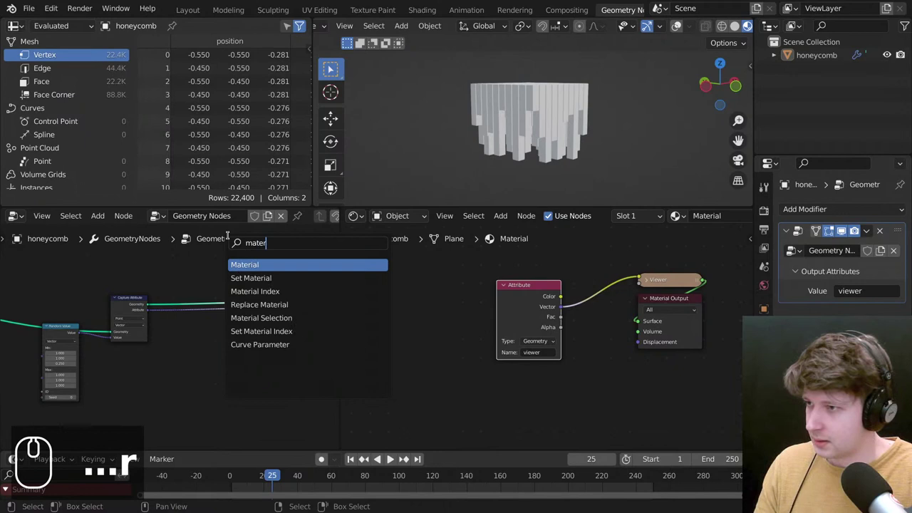
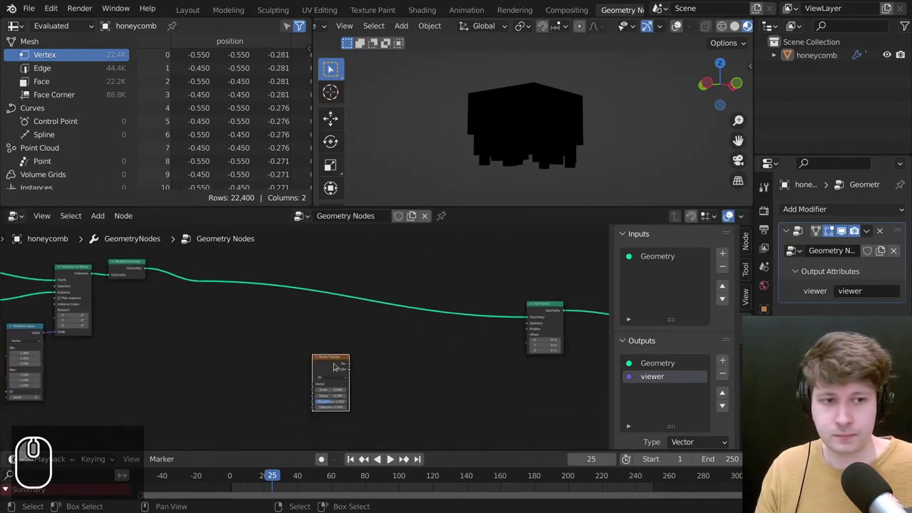
Give the new Value node a #frame driver to feed the Noise Texture's W input.
scroll("up", 3)
scroll("down", 3)
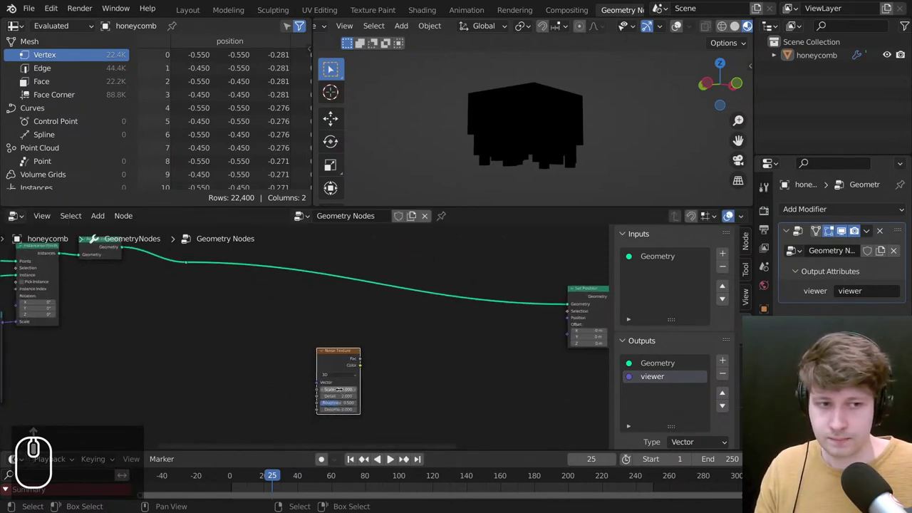
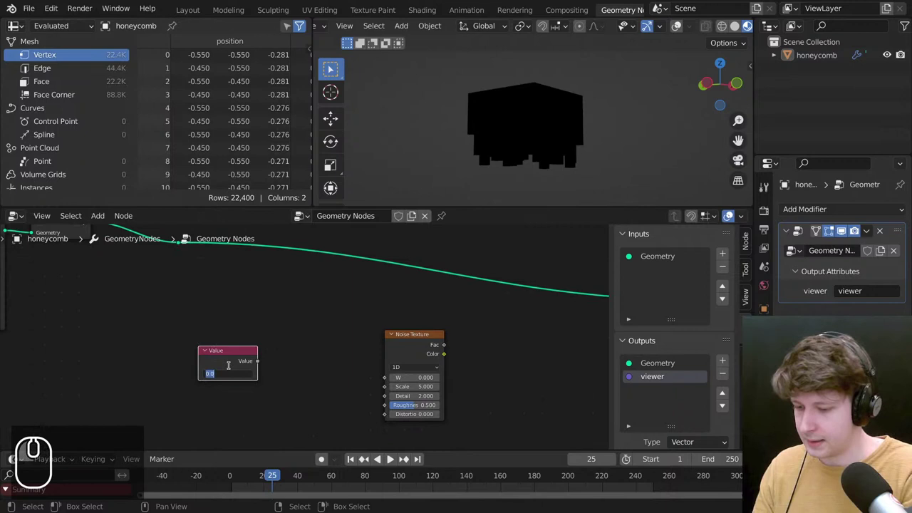
type("#frae")
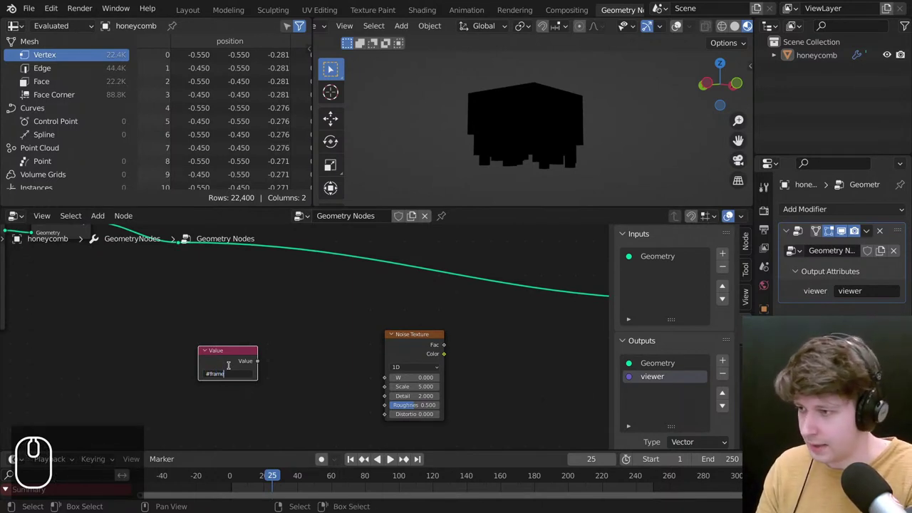
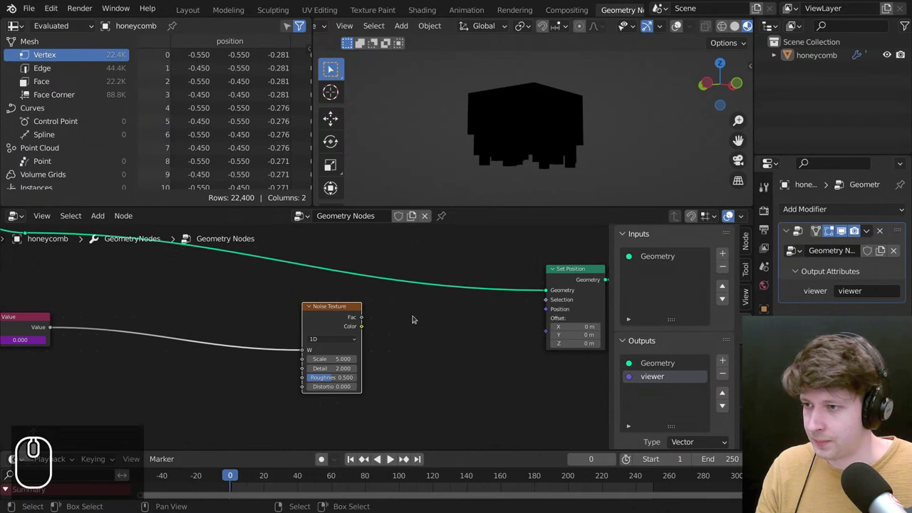
left_click(342, 317)
Bring up the add-node list to insert a Vector Math node after the Noise Texture.
key("shift+a")
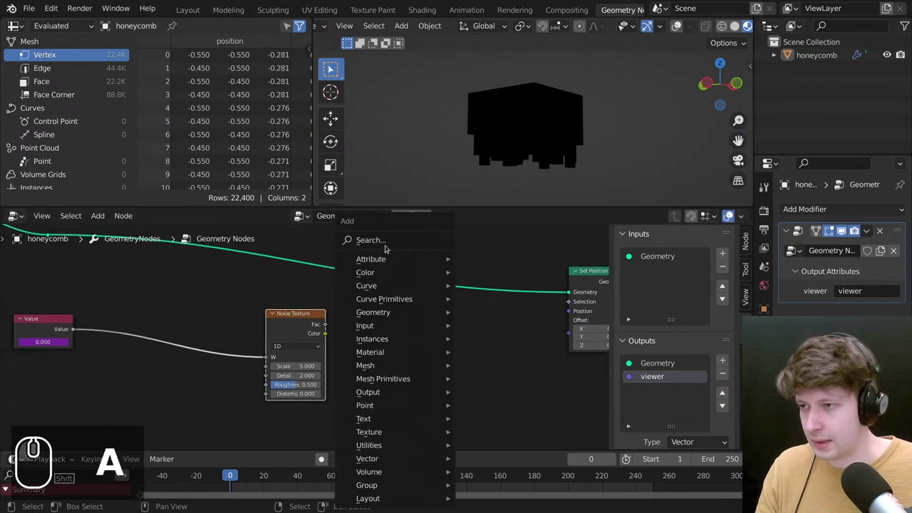
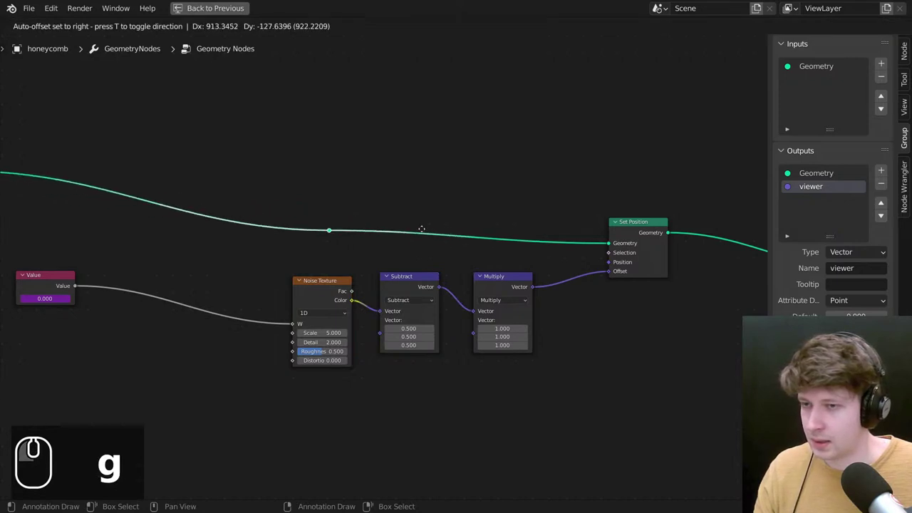
Move the Value node into view and place Set Position higher beside the noise chain.
left_click(427, 226)
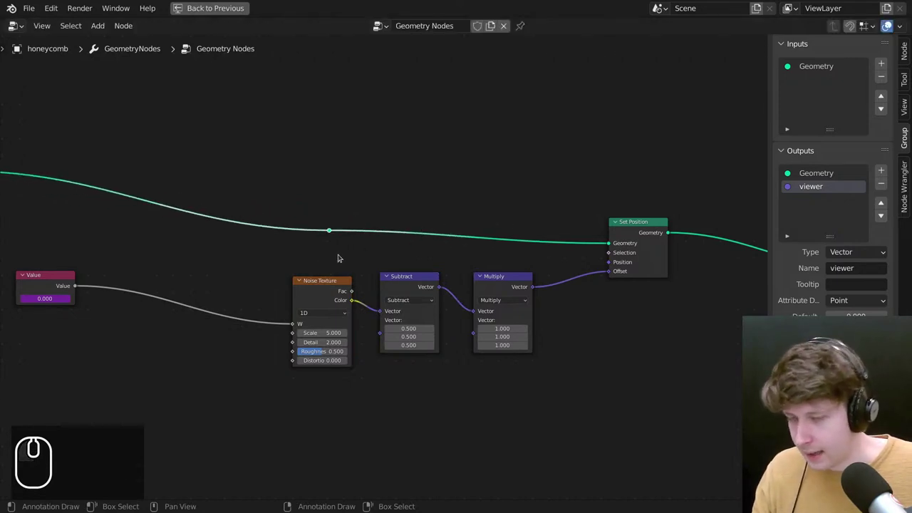
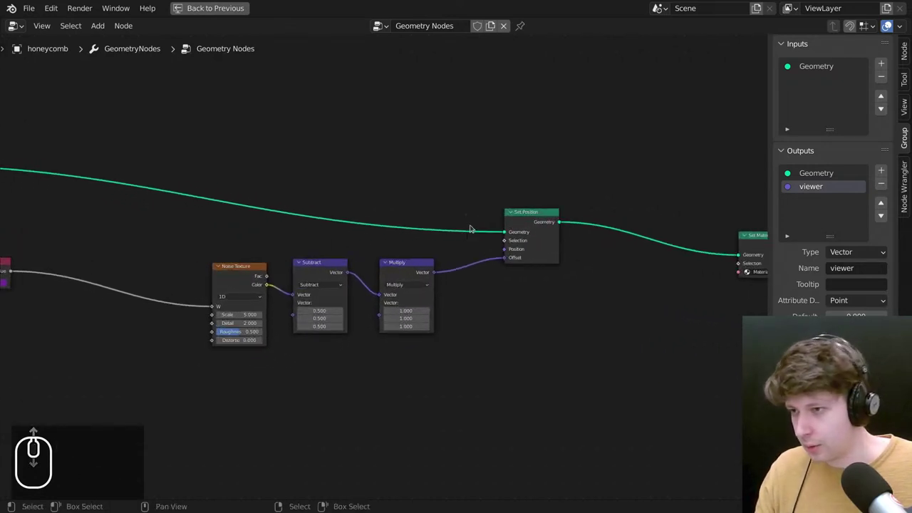
scroll("up", 3)
left_click_drag(339, 256, 618, 204)
left_click_drag(588, 210, 256, 213)
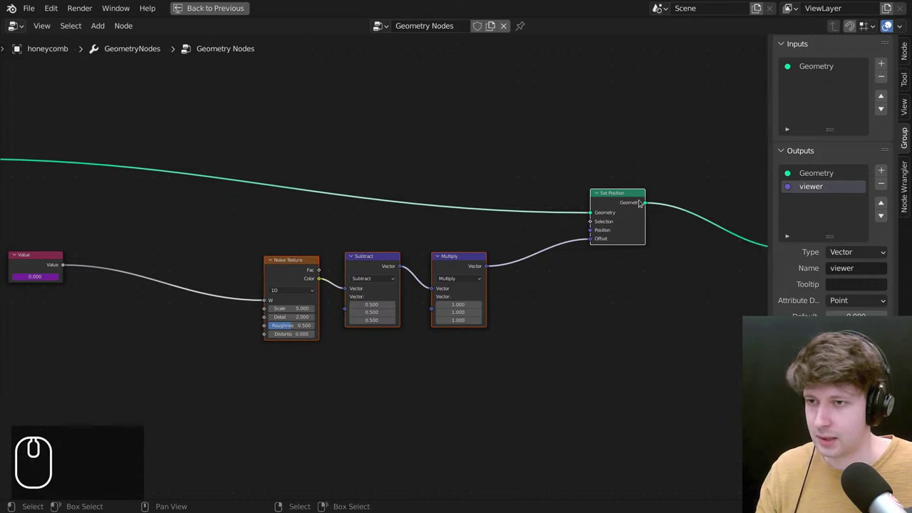
left_click(623, 164)
left_click(629, 201)
left_click(521, 240)
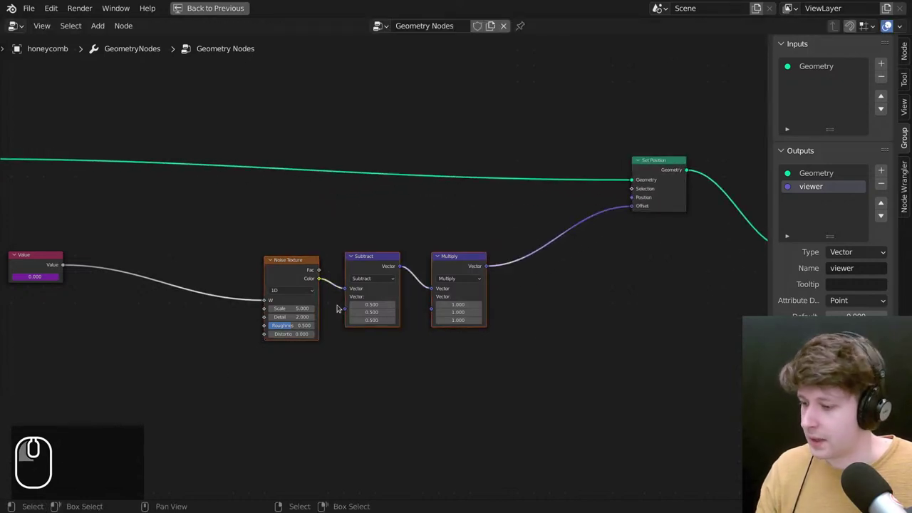
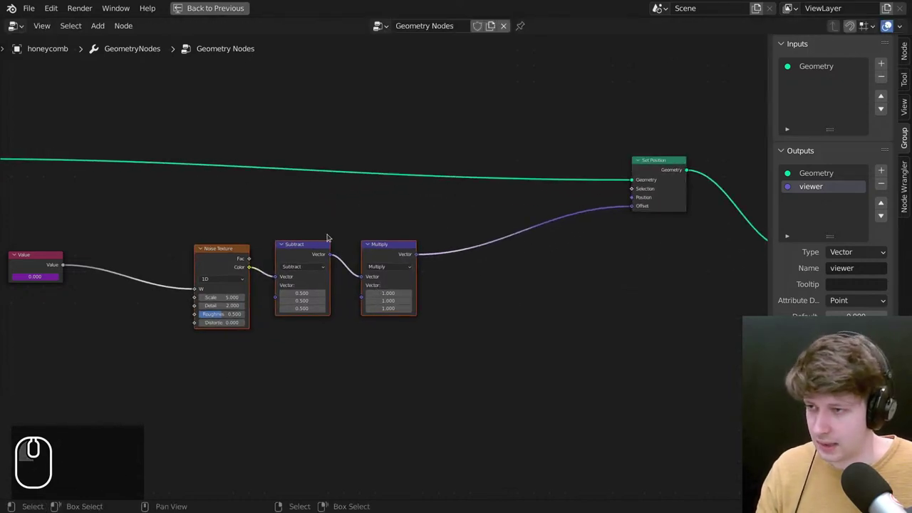
scroll("up", 3)
Group the Noise Texture, Subtract and Multiply nodes with Ctrl+G and return to the main tree.
left_click_drag(460, 282, 474, 298)
type("g")
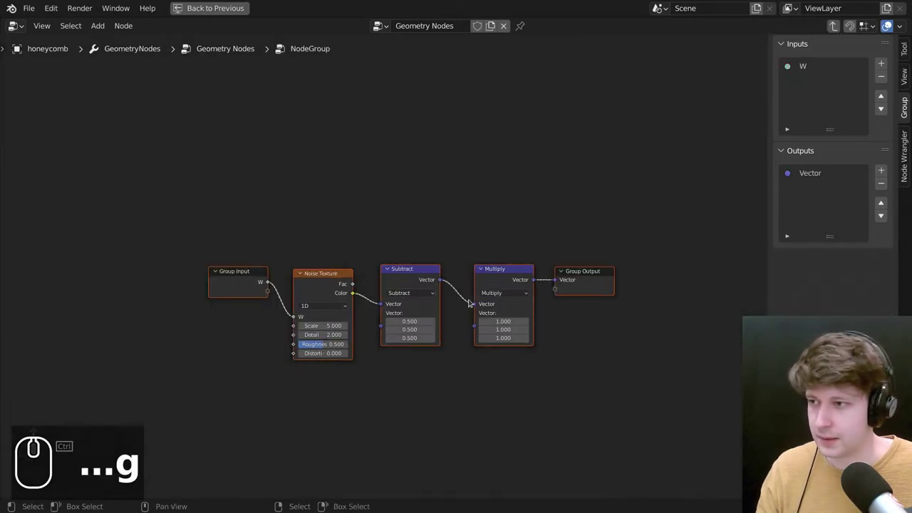
left_click(393, 273)
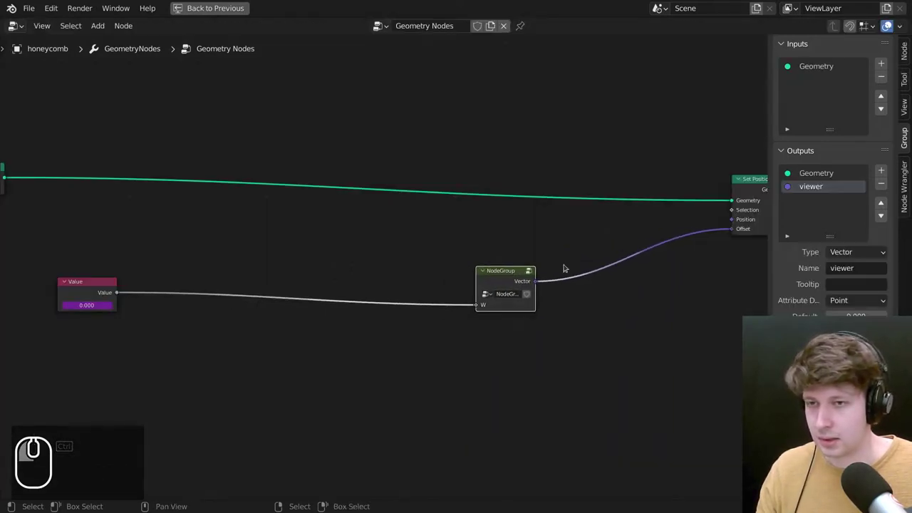
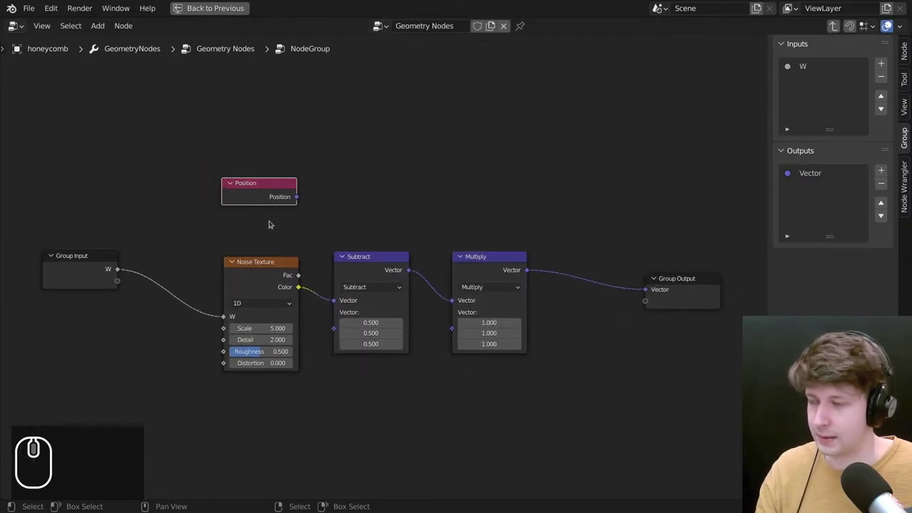
Add a Vector Math Add node inside the group next to the Multiply node.
left_click_drag(261, 227, 542, 223)
scroll("up", 3)
left_click_drag(542, 222, 475, 283)
key("g")
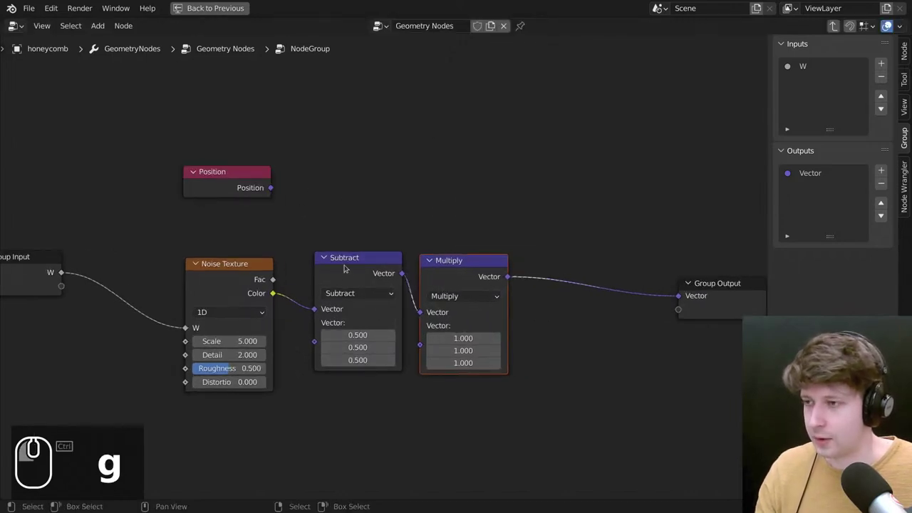
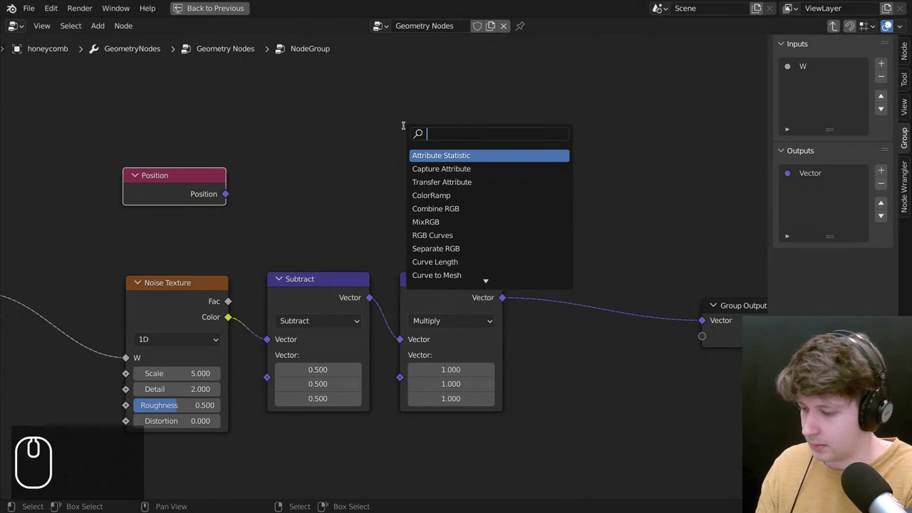
type("ve")
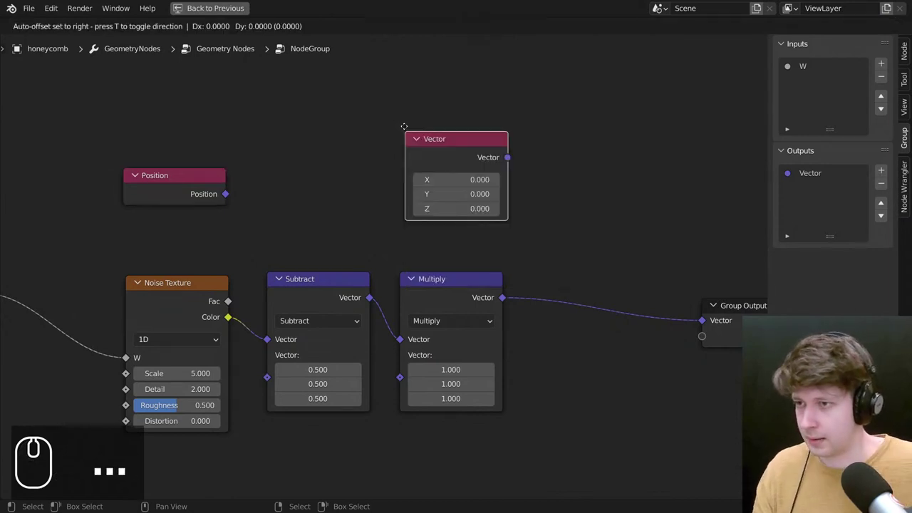
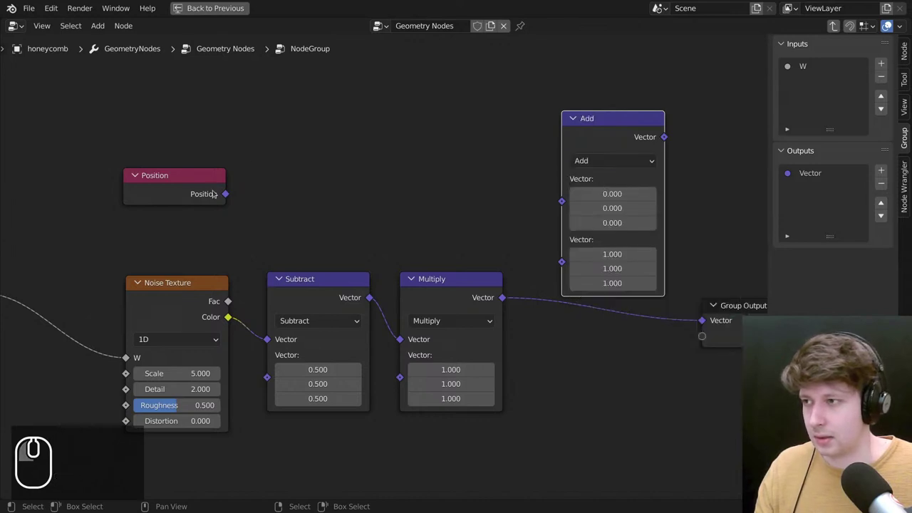
Wire Position and the Multiply result into Add and send its sum to the Group Output.
left_click(226, 193)
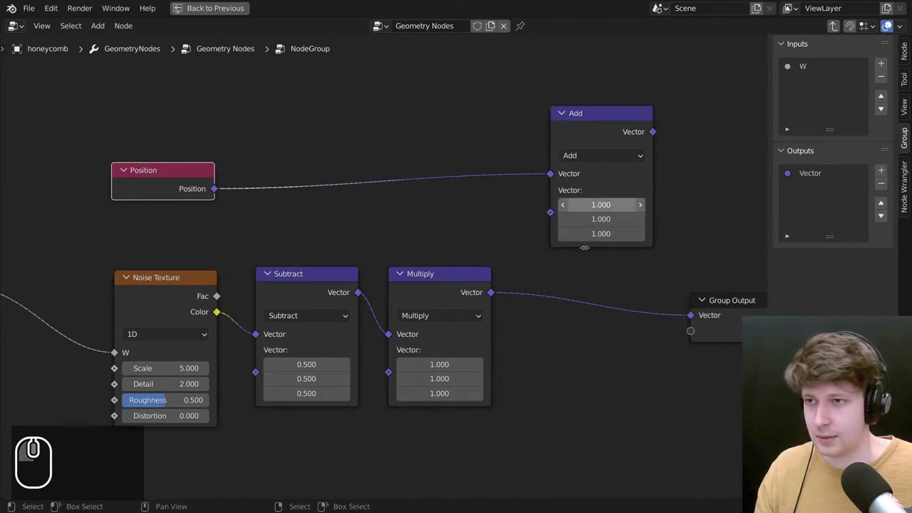
left_click_drag(497, 292, 662, 126)
left_click_drag(746, 223, 707, 310)
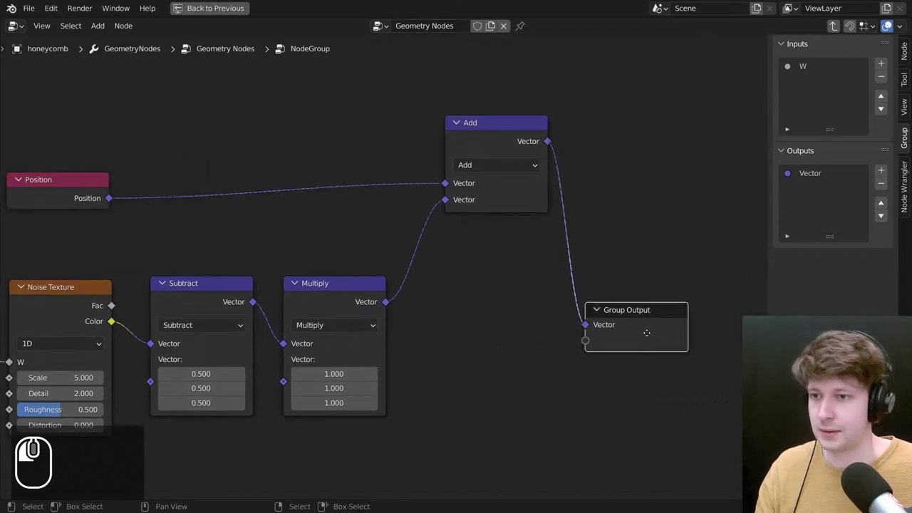
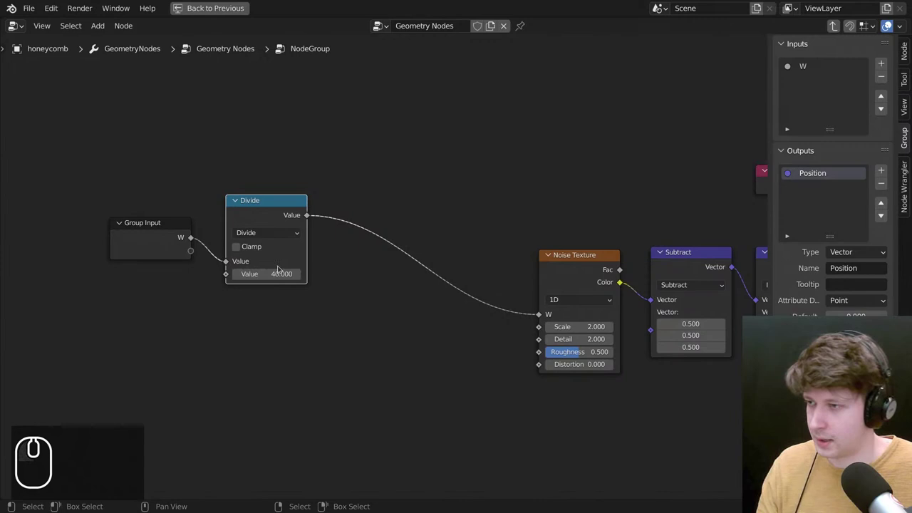
Line up the Group Input and Divide nodes ahead of the Noise Texture.
scroll("down", 3)
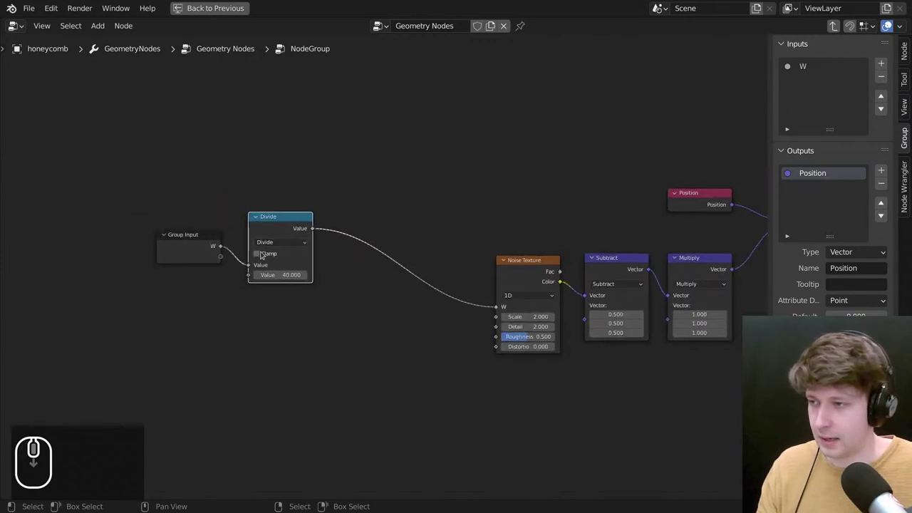
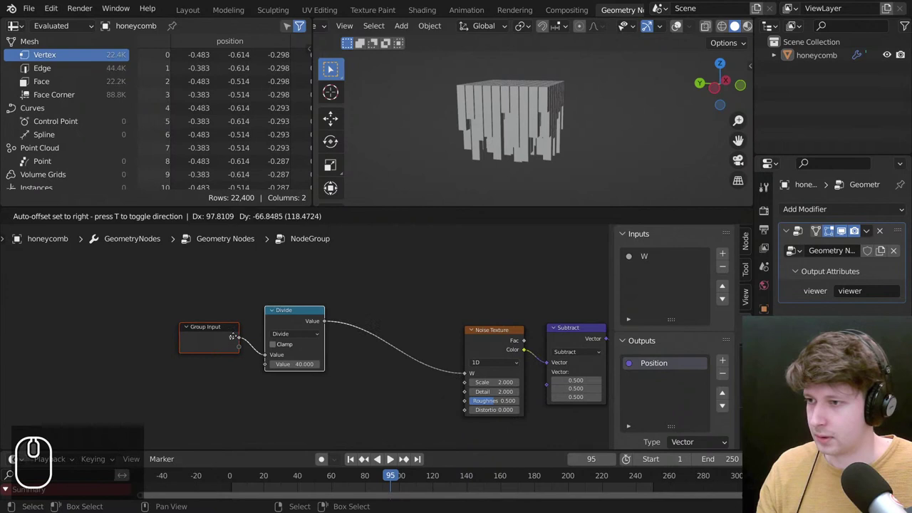
left_click_drag(238, 334, 307, 340)
scroll("down", 3)
scroll("down", 3)
left_click_drag(361, 292, 373, 321)
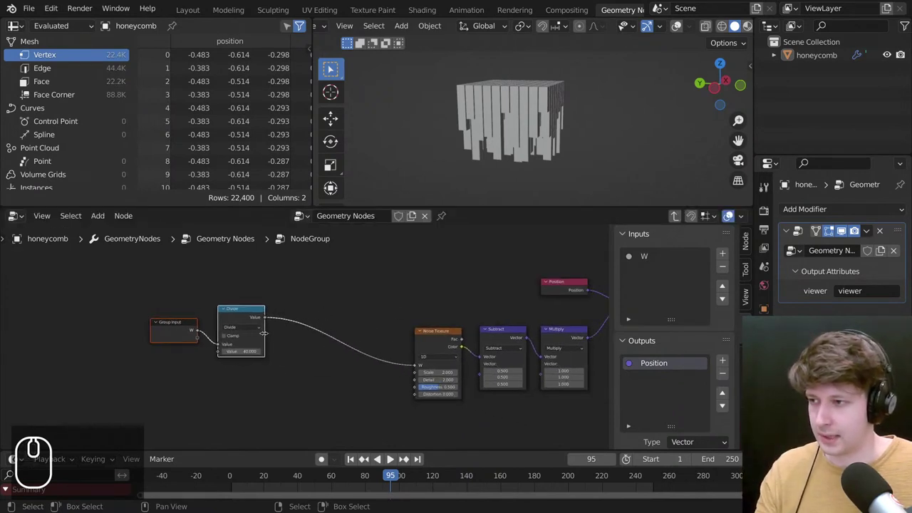
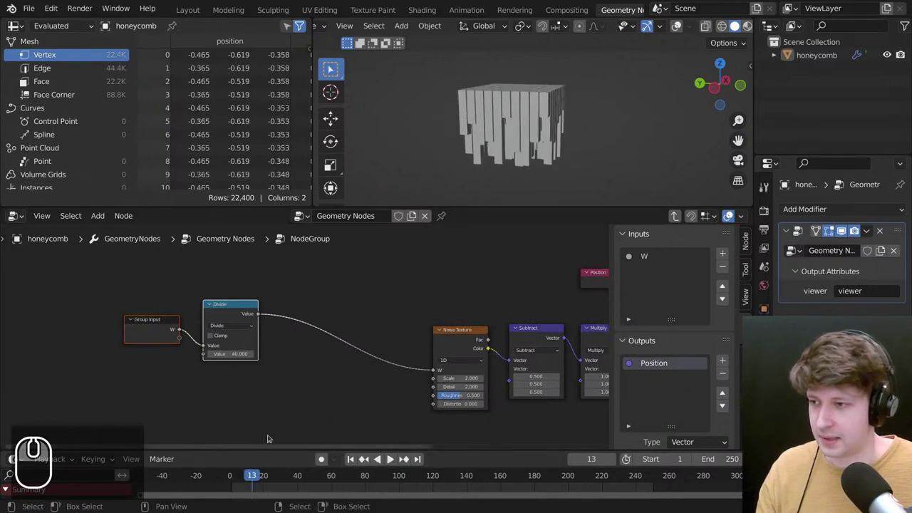
Play the animation and orbit the wobbling stalactites, scrubbing to a later frame.
left_click(230, 474)
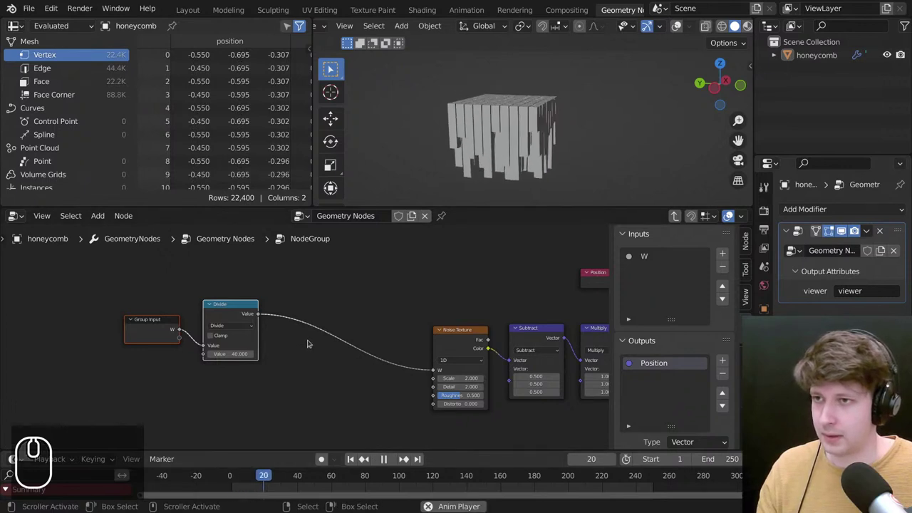
left_click_drag(226, 474, 217, 467)
left_click_drag(239, 477, 423, 287)
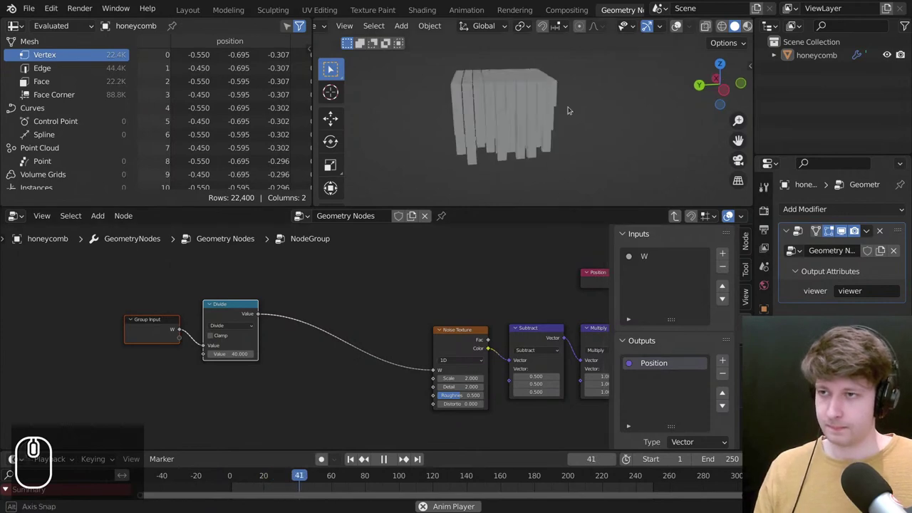
left_click_drag(585, 116, 551, 116)
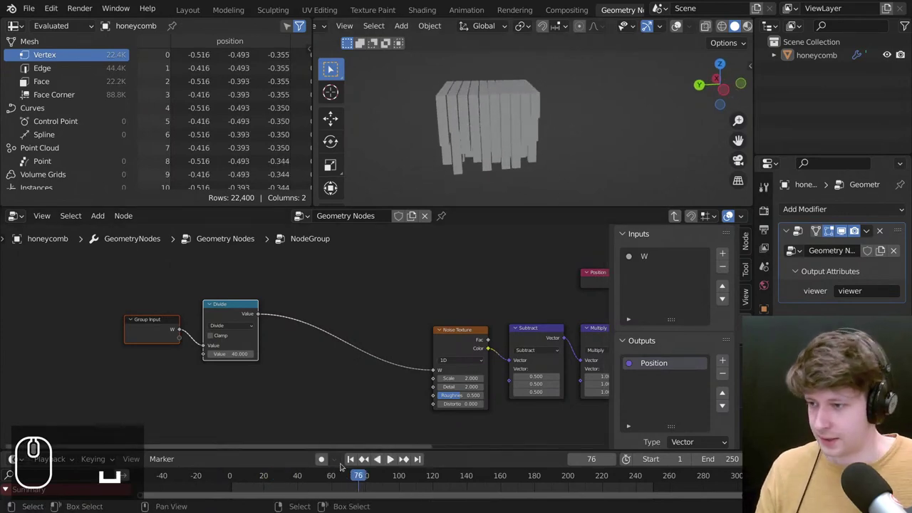
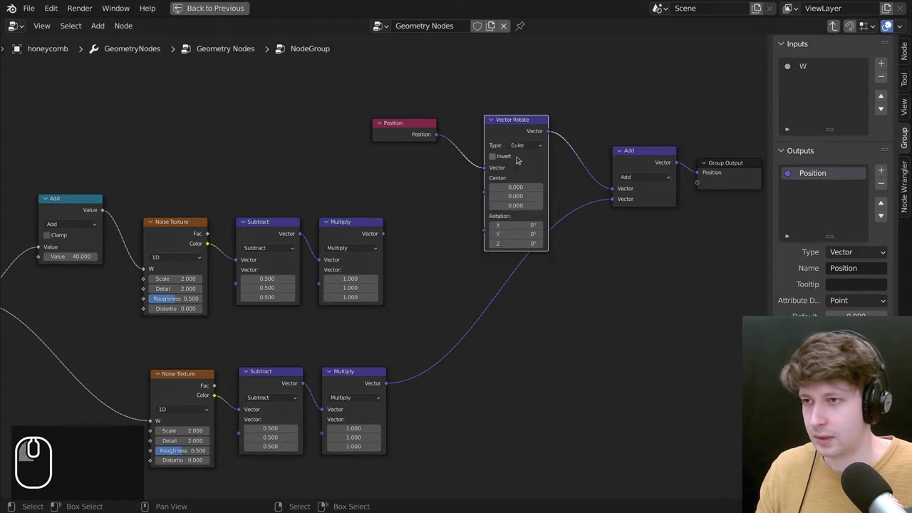
Restore the viewport layout, play the animation and view the tilting stalactites from below.
left_click(518, 130)
left_click(420, 131)
left_click(536, 85)
scroll("up", 3)
left_click_drag(388, 219, 529, 186)
left_click_drag(532, 184, 385, 331)
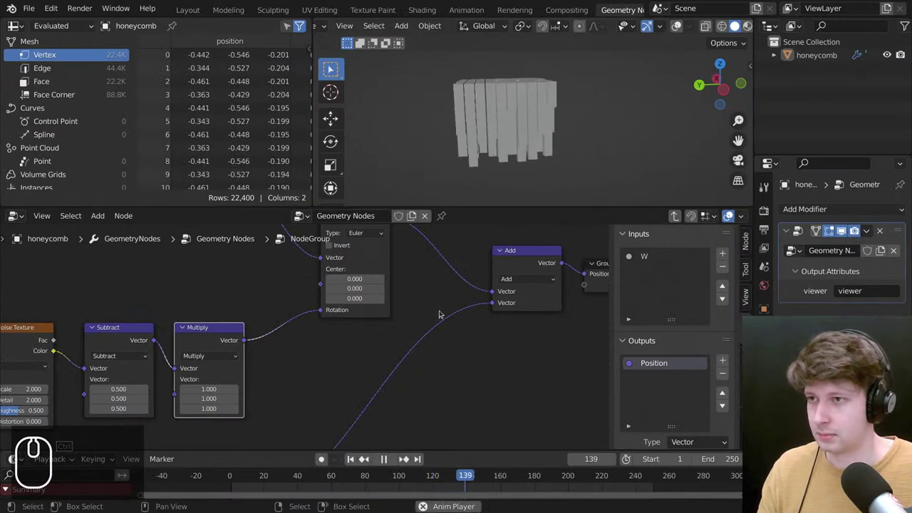
left_click_drag(531, 148, 542, 149)
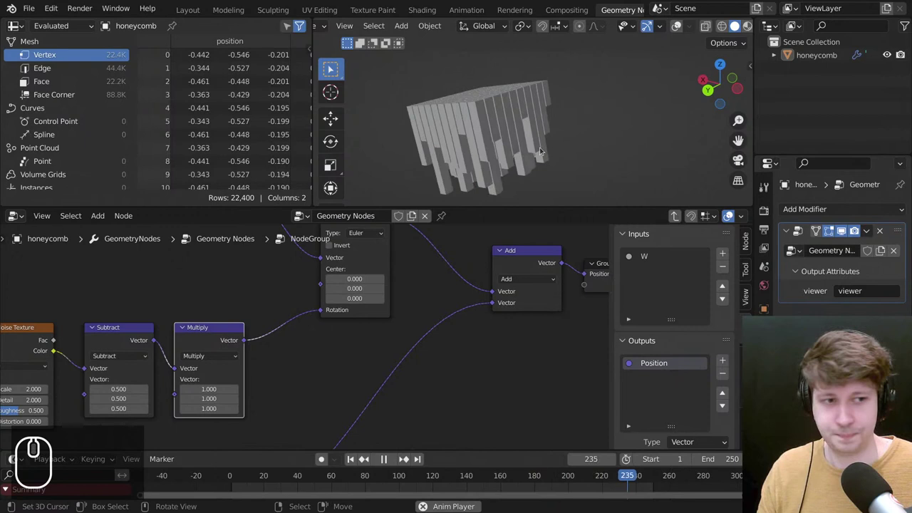
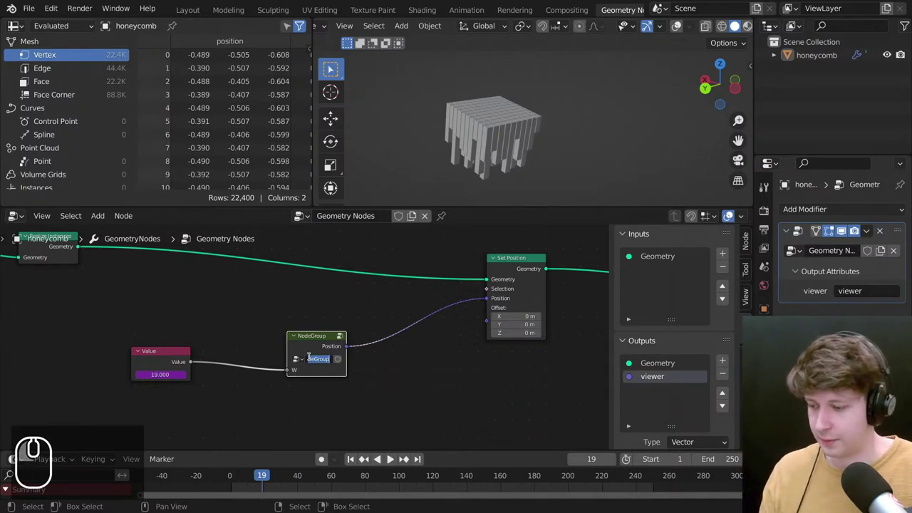
Finish naming the node group 'animation' and maximize the node editor.
type("aniai")
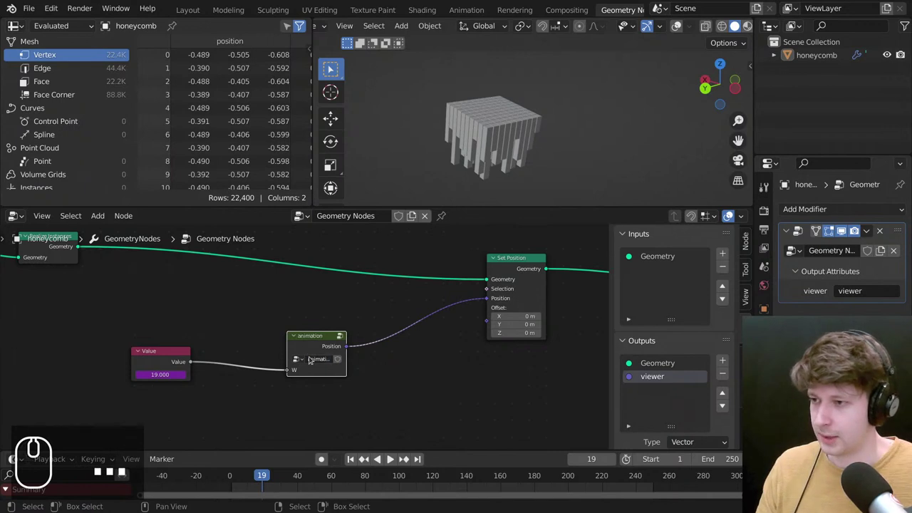
scroll("up", 3)
left_click(297, 342)
key("ctrl+space")
scroll("down", 3)
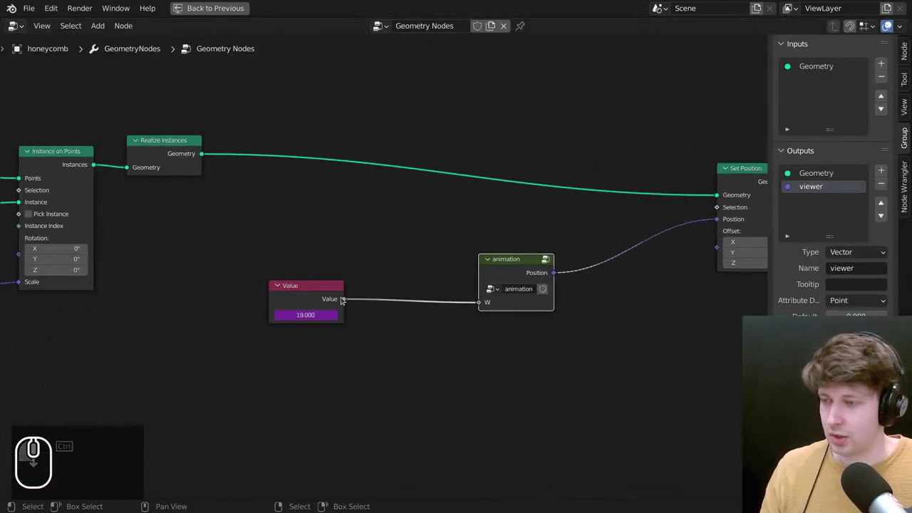
scroll("up", 3)
Add a Math Subtract node (minus 1) from the frame Value and duplicate the animation node for its W input.
key("shift+a")
left_click(439, 215)
type("ma")
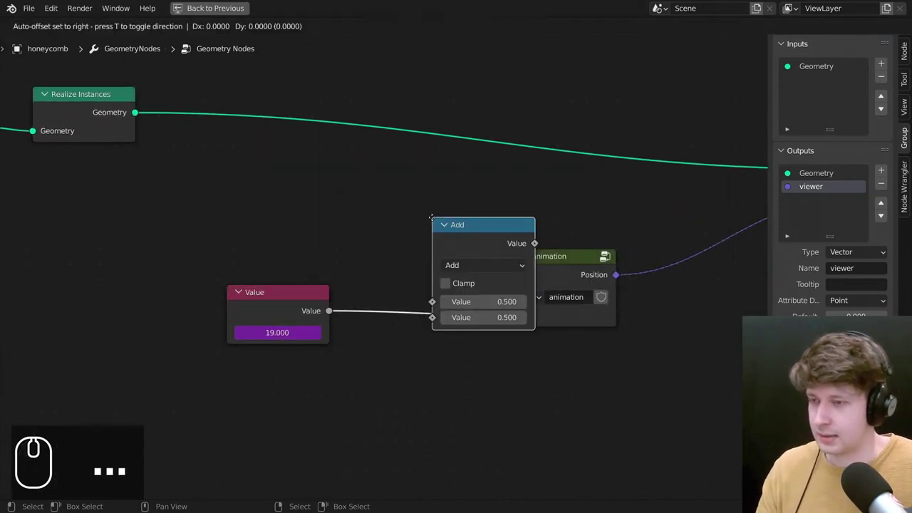
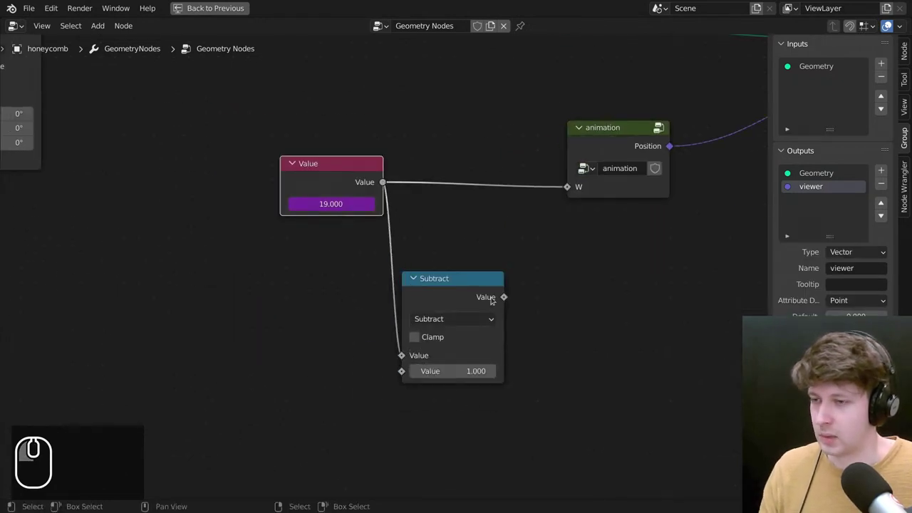
double_click(464, 214)
key("shift+d")
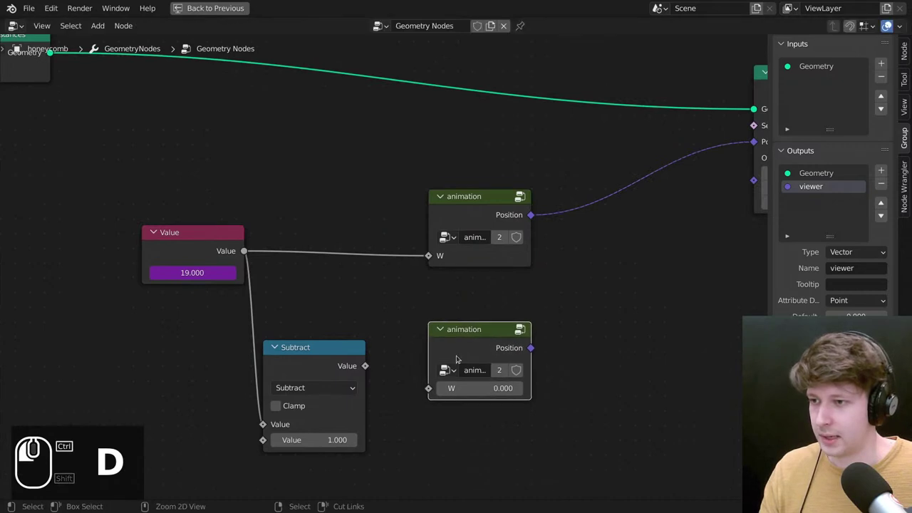
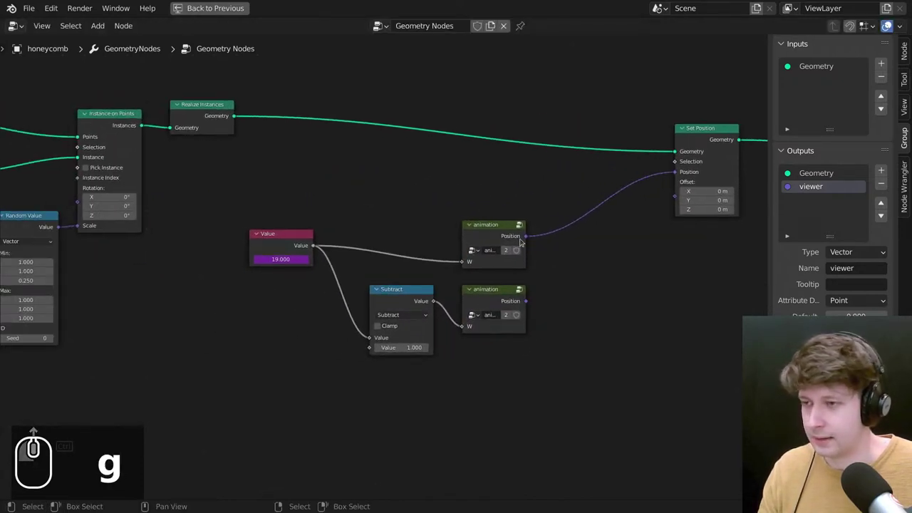
Zoom and pan the node editor to bring the whole honeycomb graph into view.
scroll("down", 3)
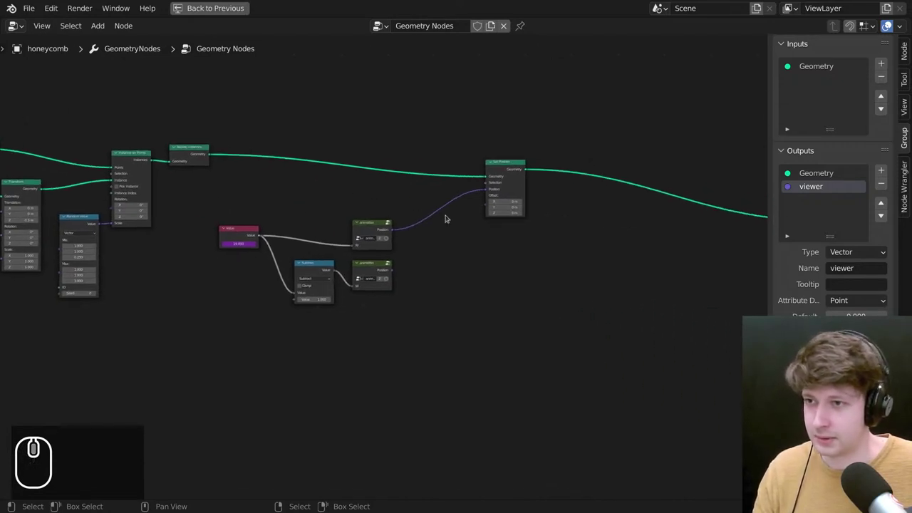
scroll("up", 3)
left_click_drag(635, 182, 334, 253)
scroll("down", 3)
scroll("down", 3)
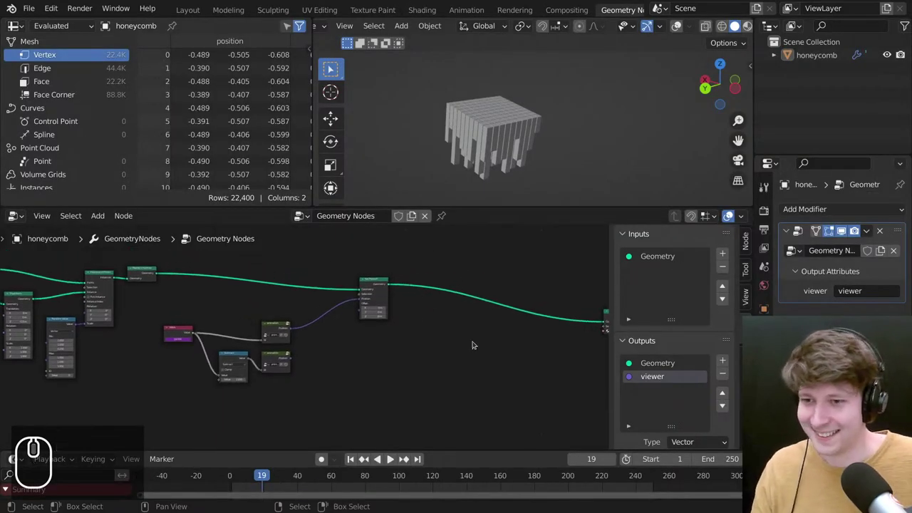
scroll("down", 3)
scroll("down", 3)
scroll("up", 3)
scroll("up", 3)
left_click_drag(366, 230, 534, 102)
Switch to the physics_test reference window, orbit the drooping slabs and play its animation.
key("z")
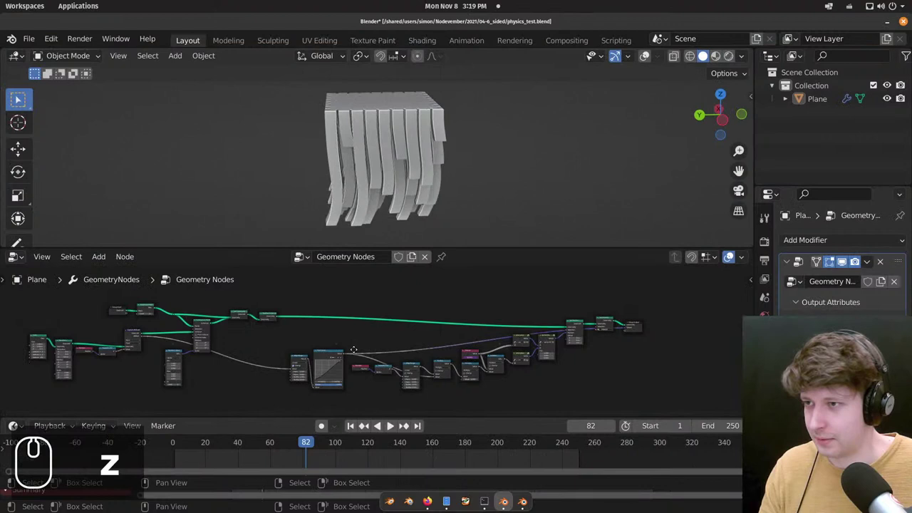
middle_click(366, 348)
key("space")
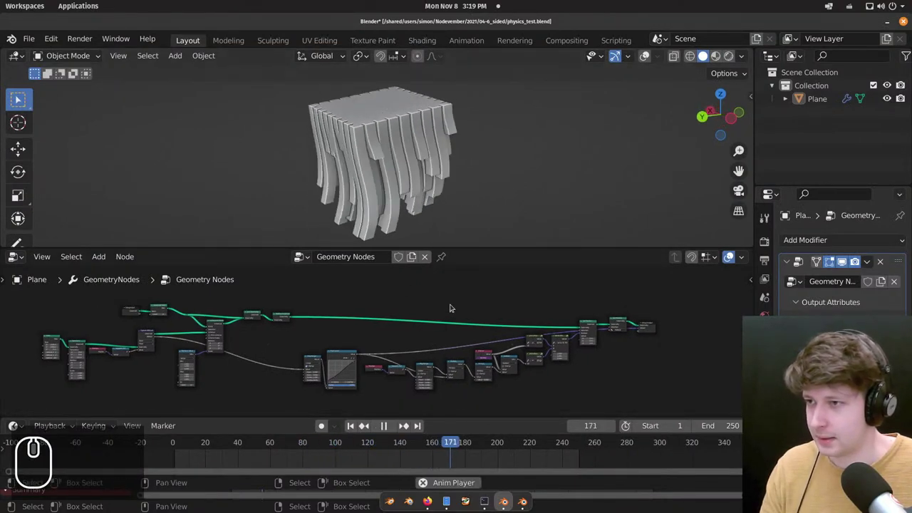
Bring up the Google Images honeycomb close-up photo for reference.
key("space")
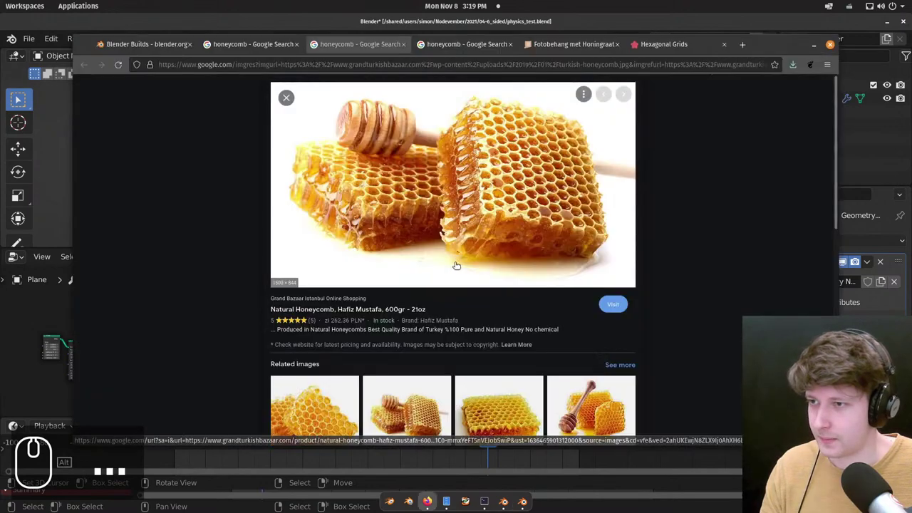
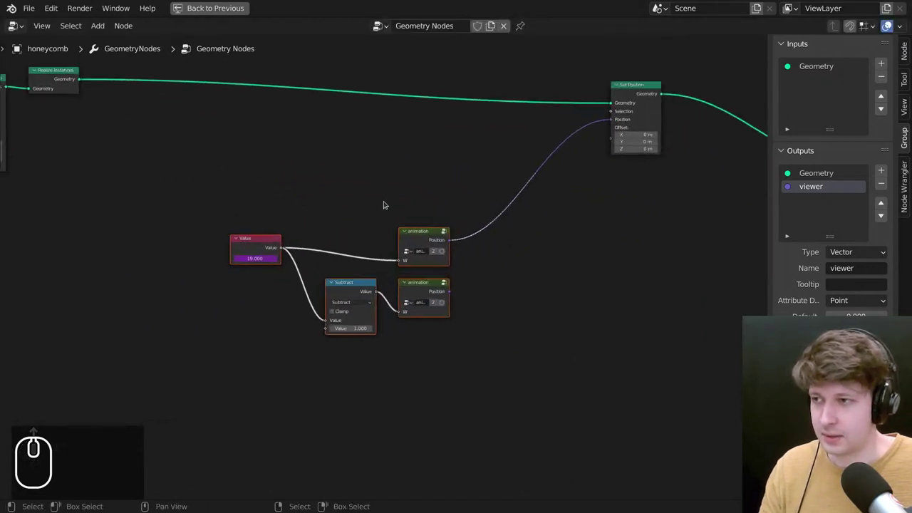
Scroll through the node tree around the Transform and Instance on Points nodes for the Capture Attribute.
scroll("down", 3)
scroll("down", 3)
scroll("down", 3)
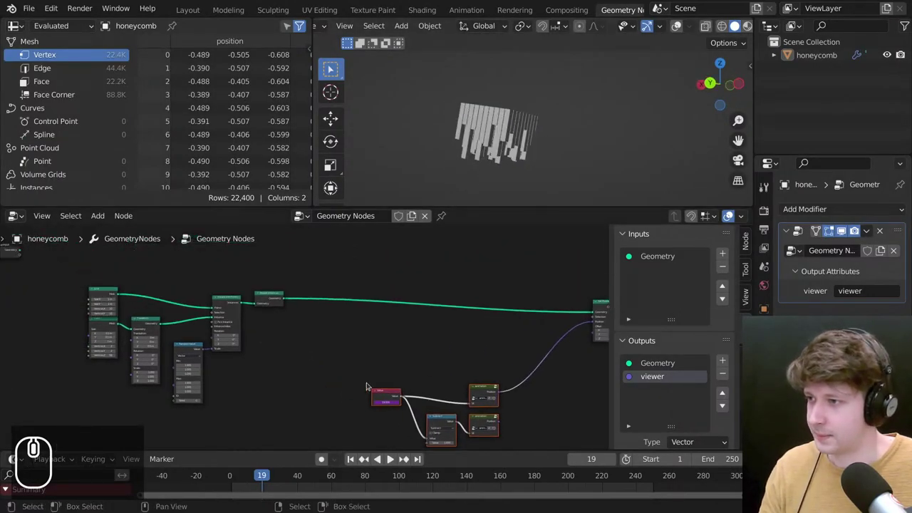
scroll("up", 3)
scroll("down", 3)
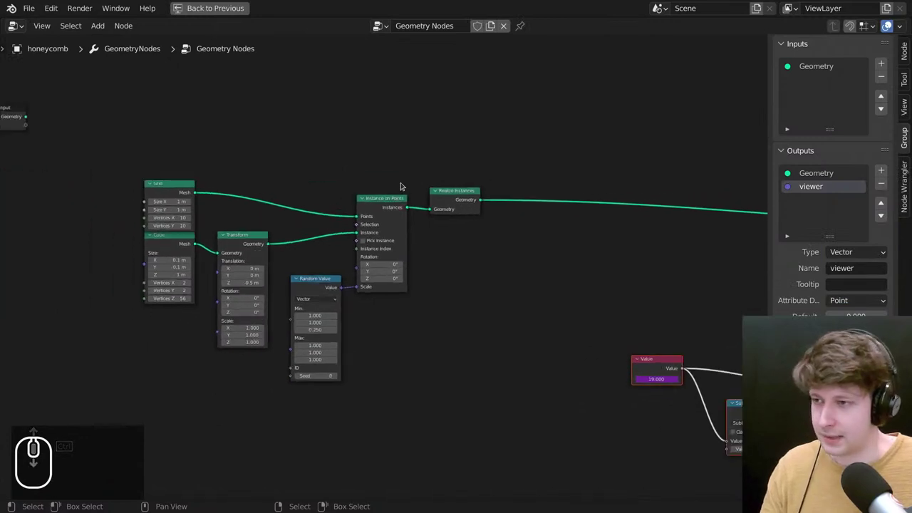
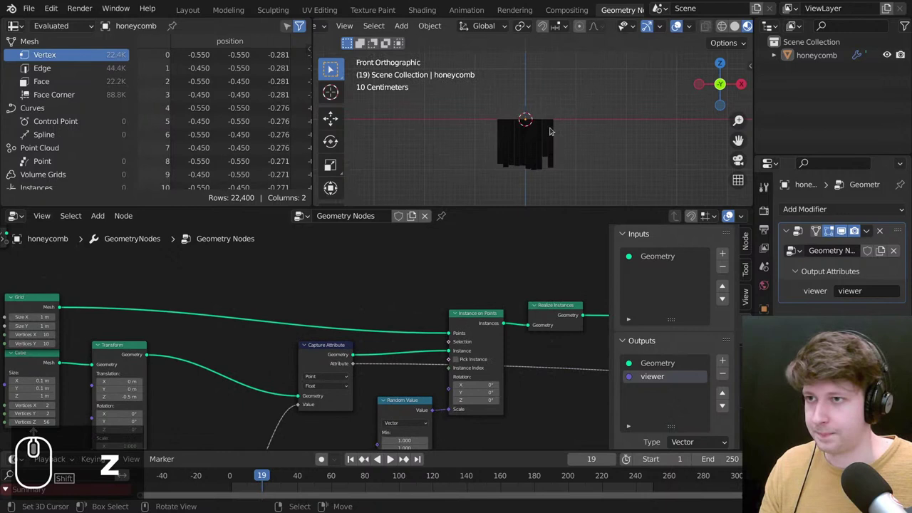
Scroll the node tree around the two animation nodes feeding Set Position.
scroll("up", 3)
scroll("down", 3)
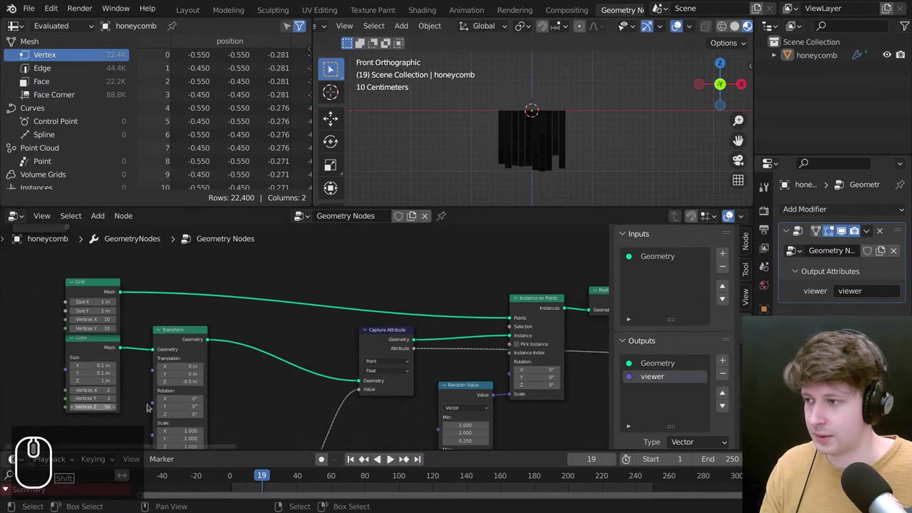
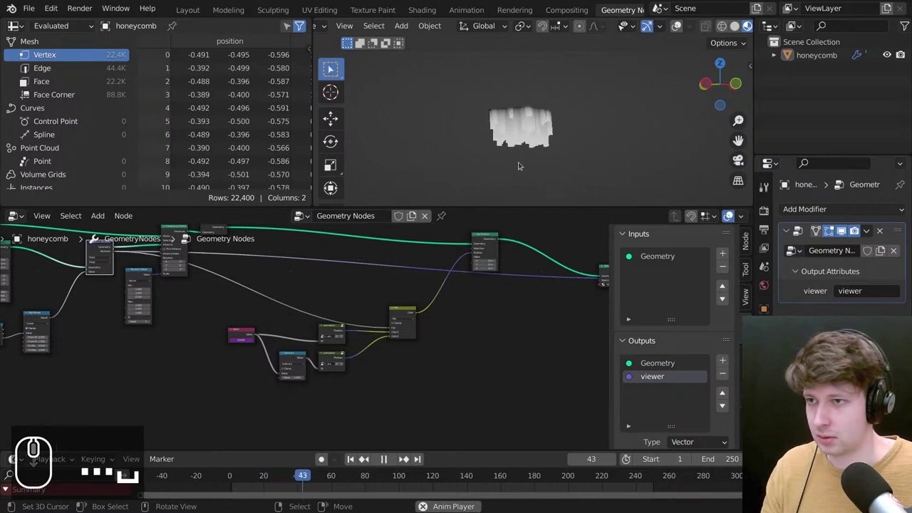
Orbit the animated honeycomb, stop playback and maximize the node editor.
left_click_drag(548, 144, 558, 147)
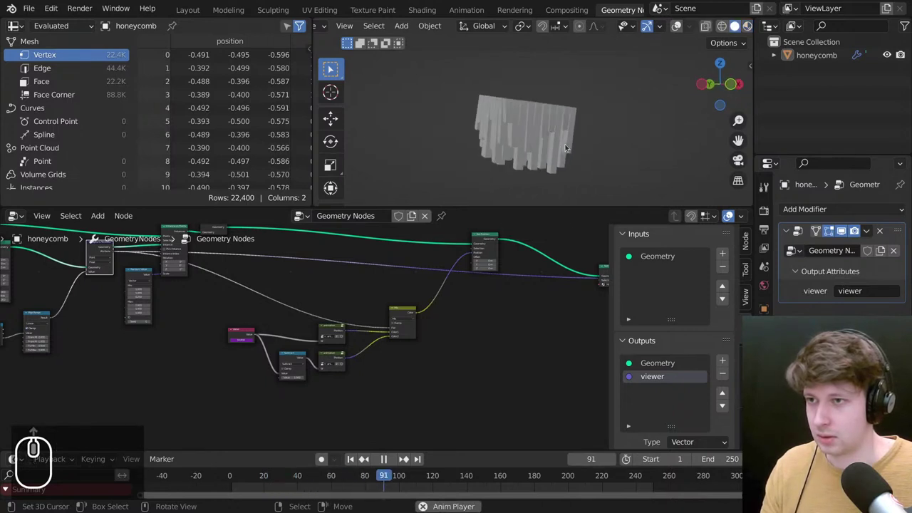
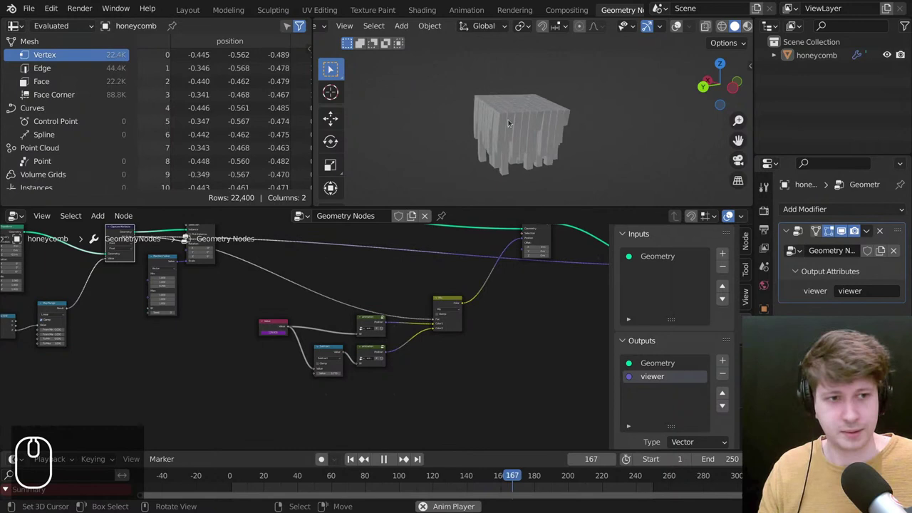
left_click_drag(511, 116, 230, 470)
key("space")
left_click(230, 471)
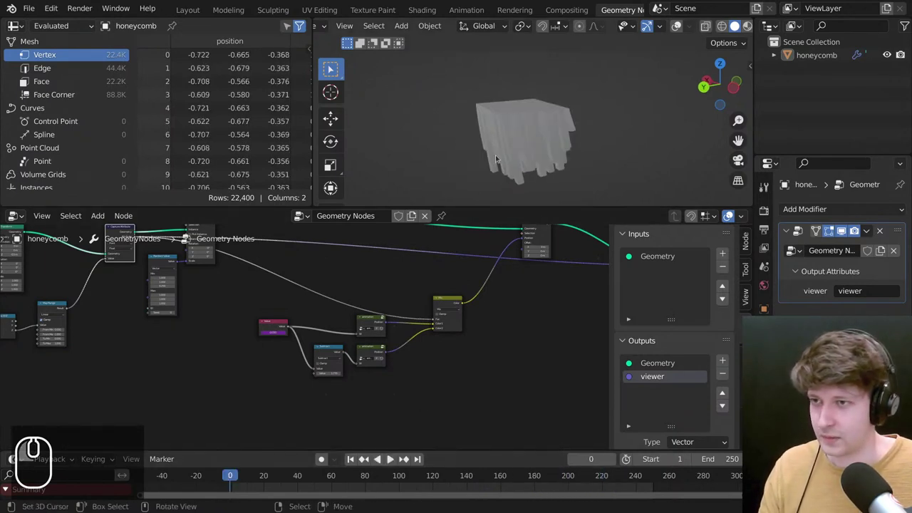
key("Tab")
key("Right")
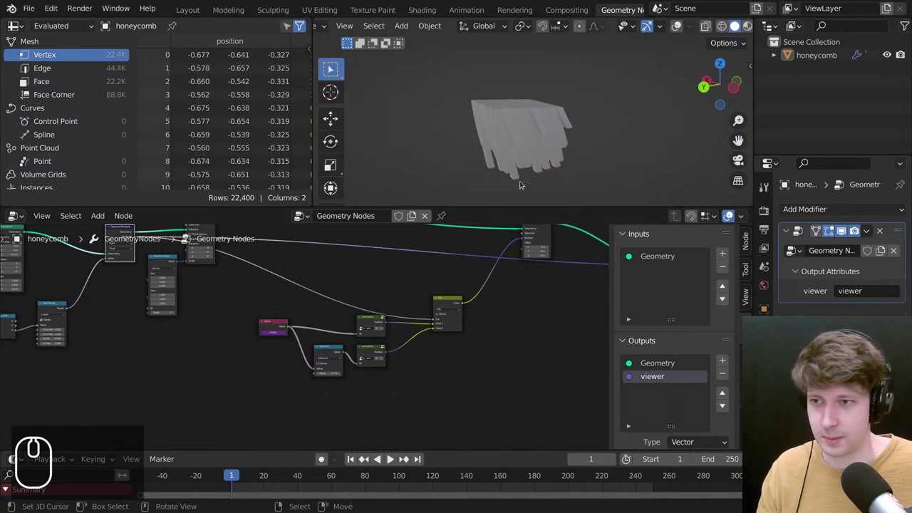
scroll("up", 3)
key("ctrl+space")
Remove the Mix, Subtract and second animation nodes, leaving one animation group driving Set Position.
left_click_drag(470, 275, 532, 288)
key("ctrl+x")
scroll("down", 3)
left_click_drag(526, 293, 345, 432)
scroll("up", 3)
left_click_drag(448, 392, 340, 437)
key("x")
scroll("down", 3)
left_click(434, 281)
scroll("up", 3)
scroll("down", 3)
scroll("up", 3)
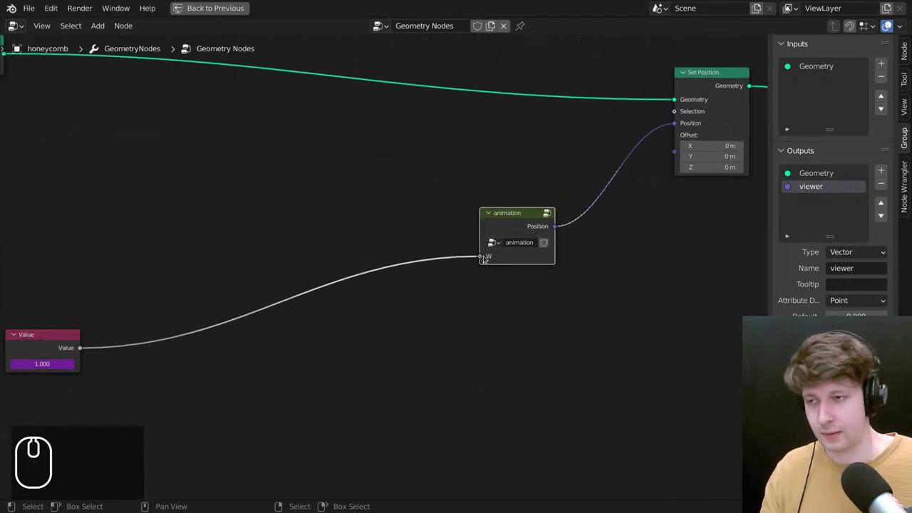
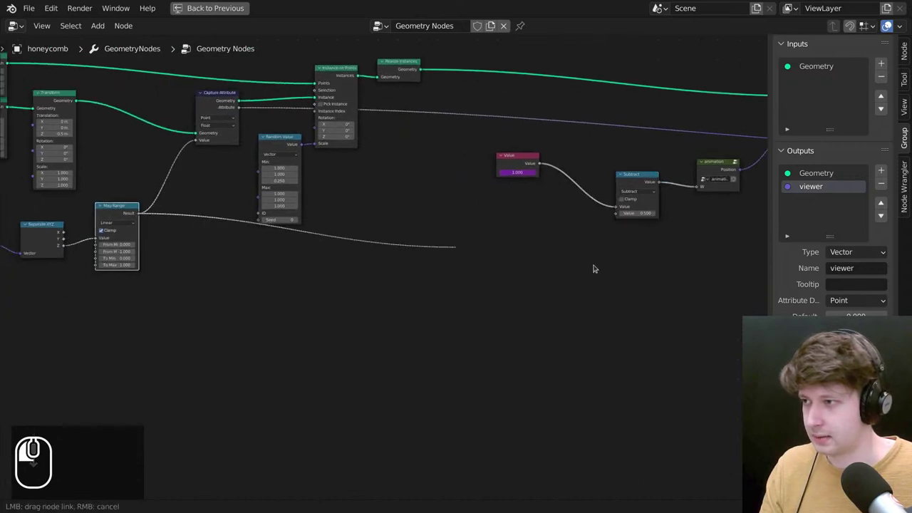
Orbit the honeycomb from several angles to watch the columns droop during playback.
scroll("up", 3)
middle_click(486, 98)
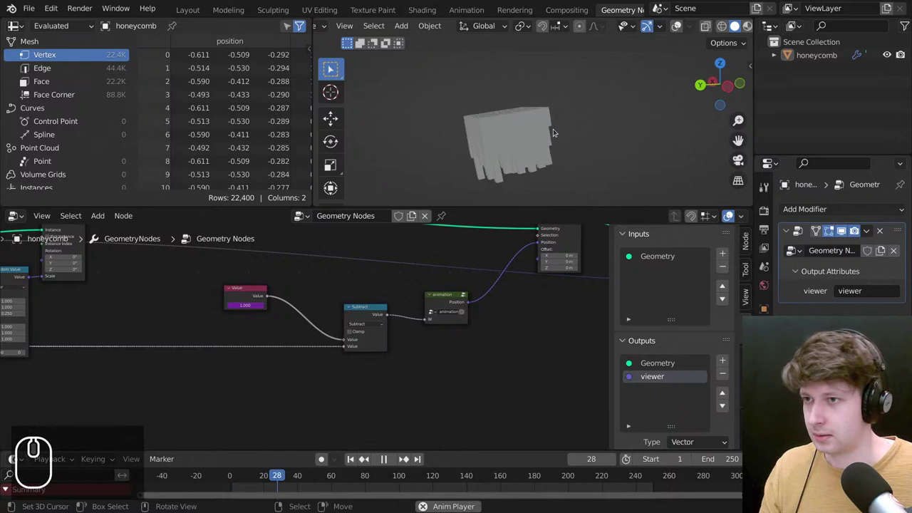
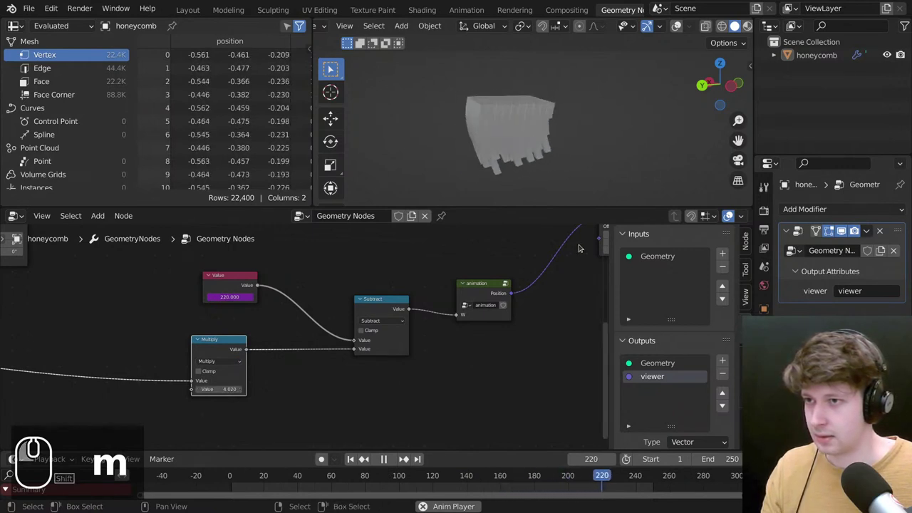
left_click_drag(564, 179, 539, 162)
middle_click(521, 153)
middle_click(498, 147)
left_click_drag(491, 146, 523, 145)
left_click_drag(569, 107, 551, 111)
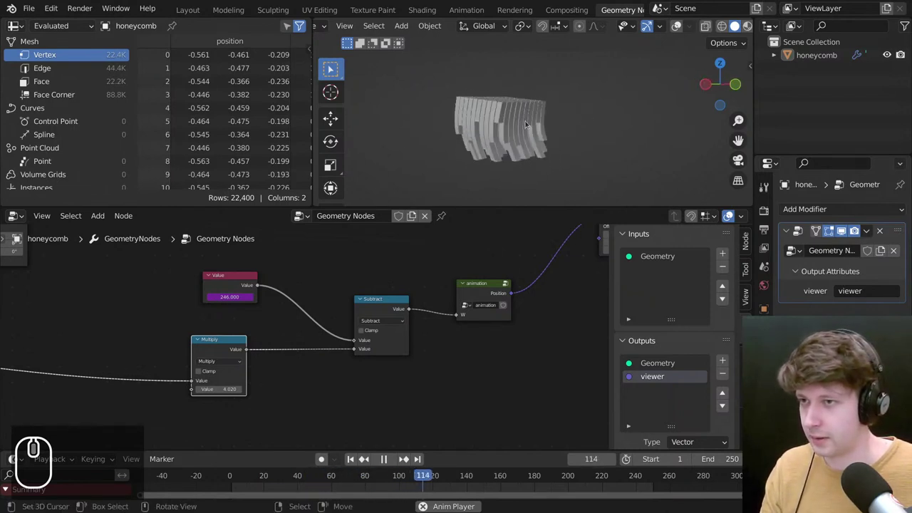
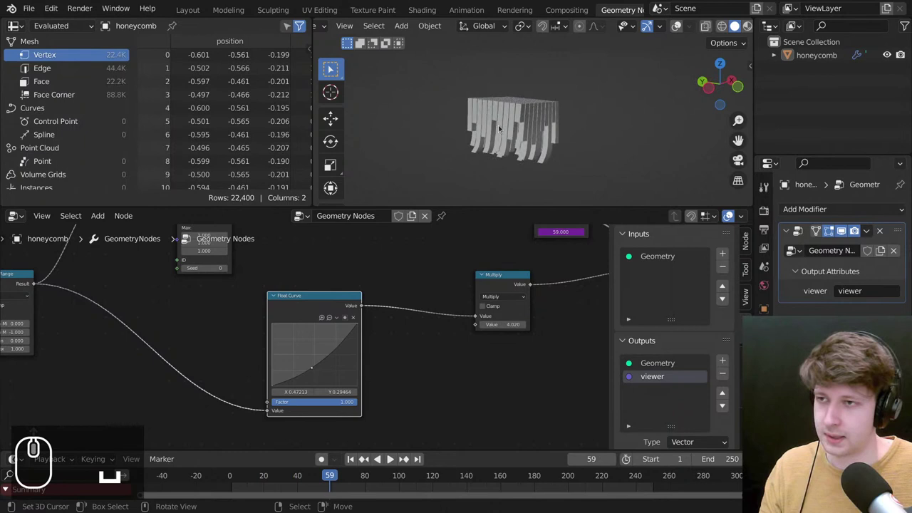
Orbit the drooping stalactites from low side angles and underneath, then toggle playback.
scroll("up", 3)
middle_click(538, 118)
left_click_drag(435, 256, 499, 145)
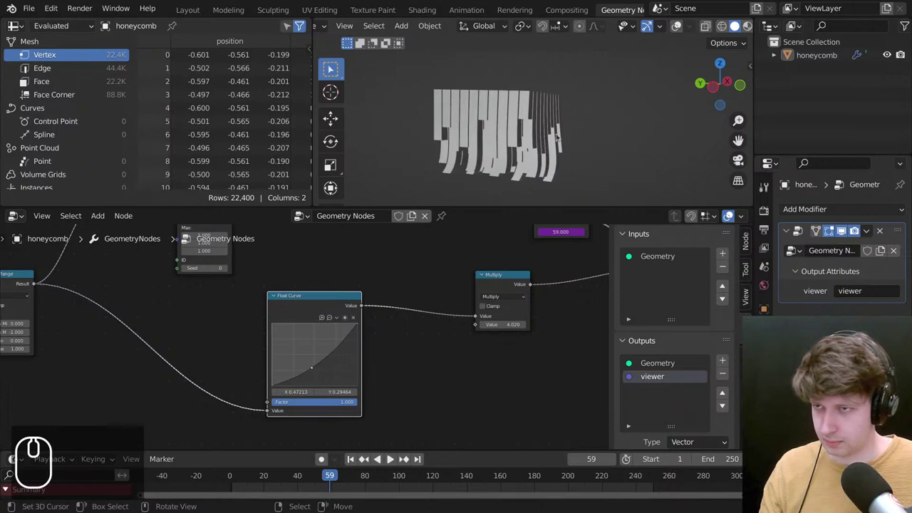
scroll("down", 3)
middle_click(531, 138)
scroll("up", 3)
left_click_drag(580, 113, 493, 128)
scroll("down", 3)
left_click_drag(468, 112, 423, 303)
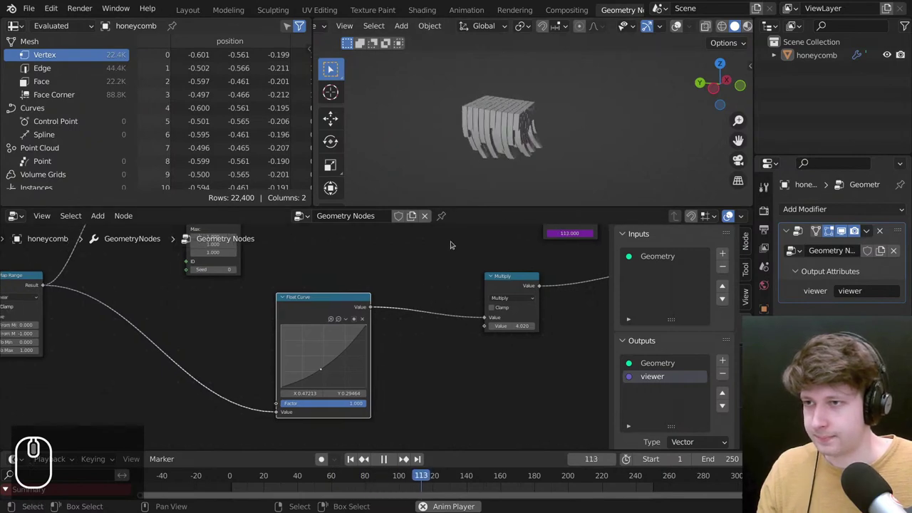
key("space")
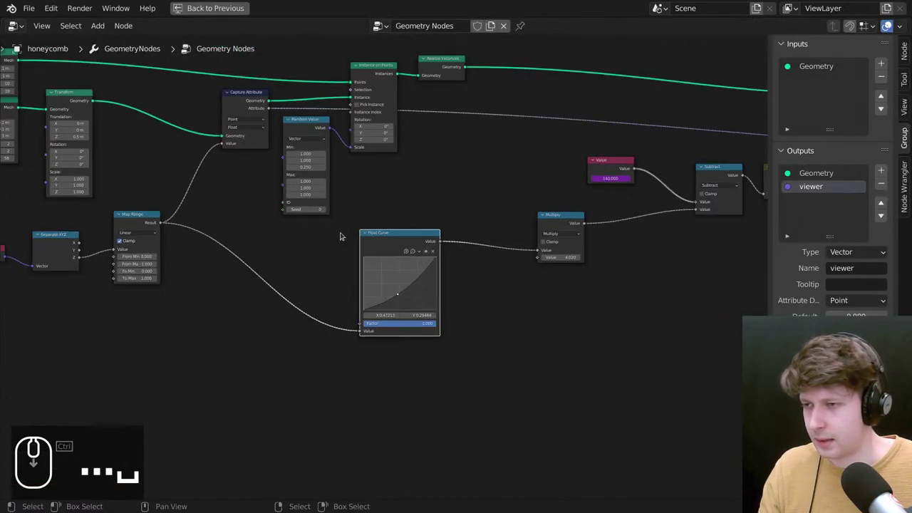
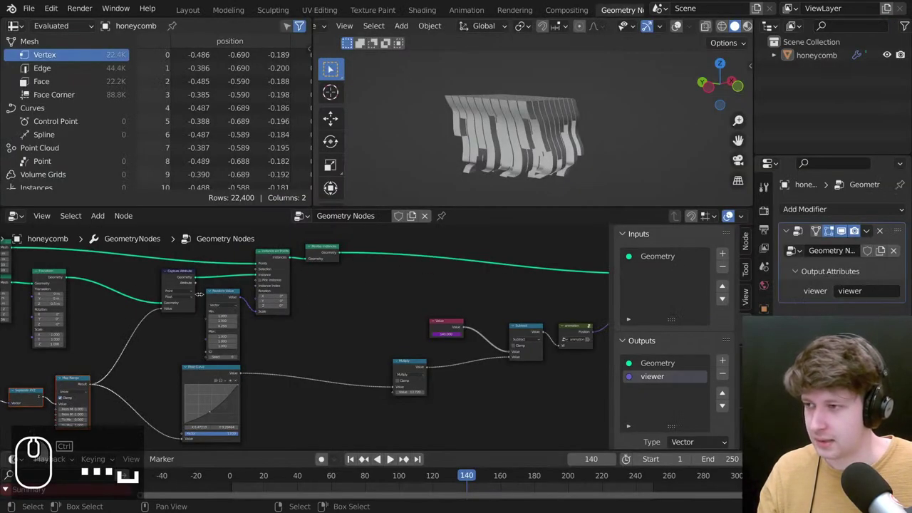
Pan the tree to the Position, Separate XYZ and Map Range nodes.
left_click_drag(308, 197, 493, 326)
scroll("down", 3)
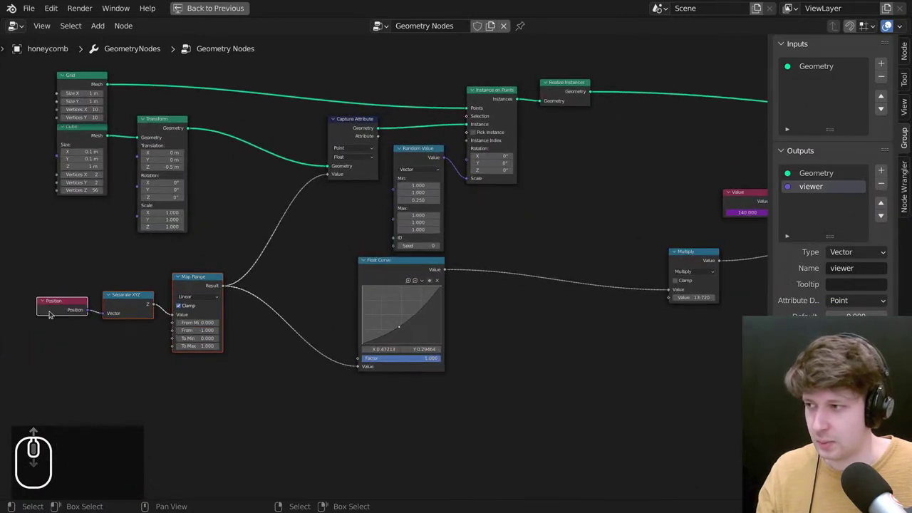
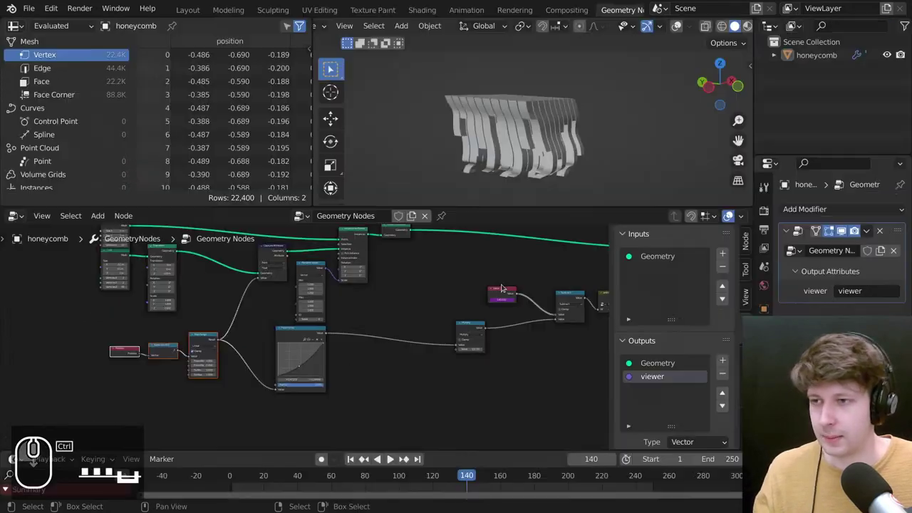
scroll("up", 3)
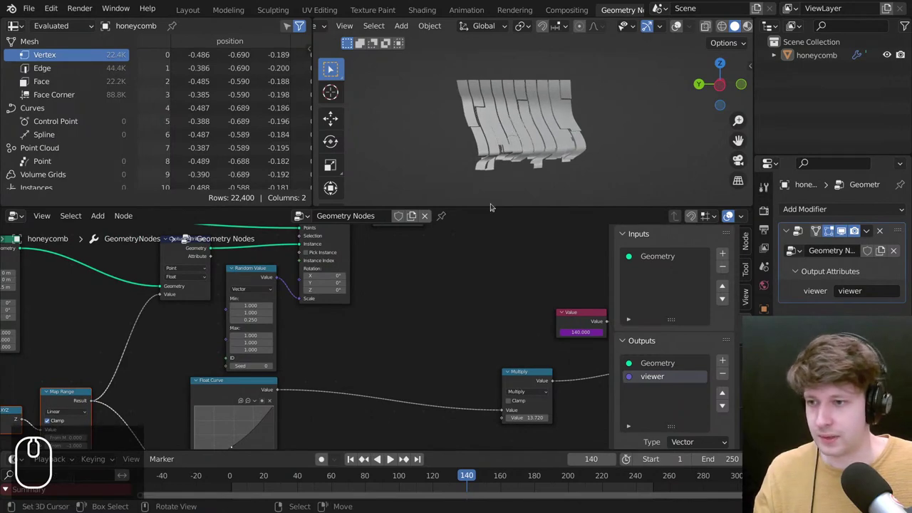
scroll("down", 3)
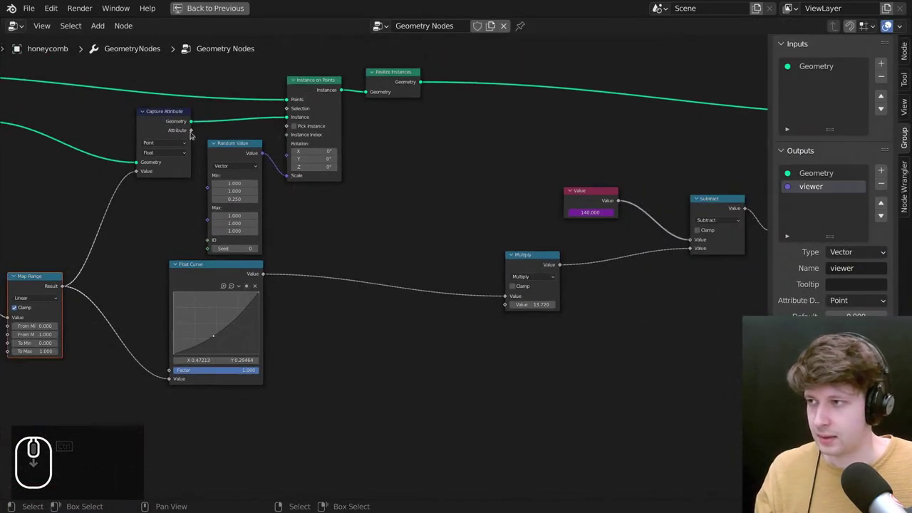
left_click_drag(196, 130, 562, 129)
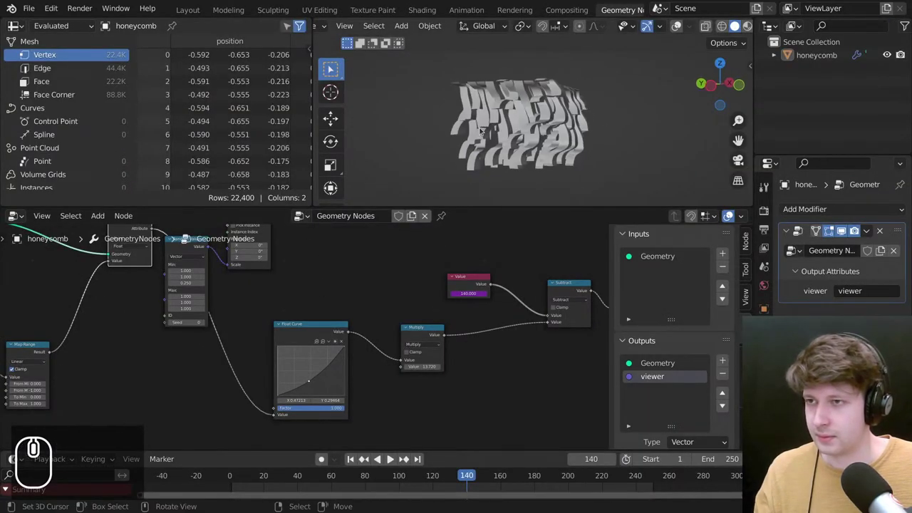
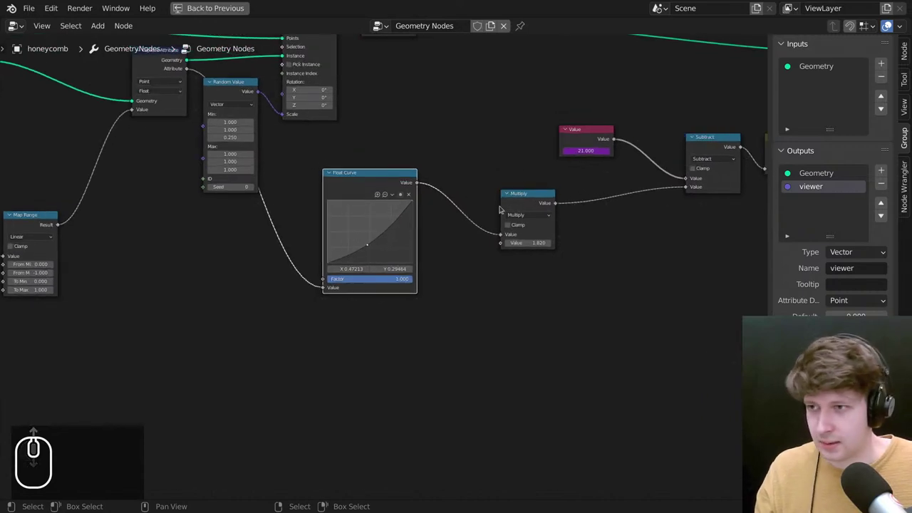
Turn off Map Range clamping and set the Value node to 21 and the Multiply factor to 1.820.
left_click(522, 202)
left_click(387, 182)
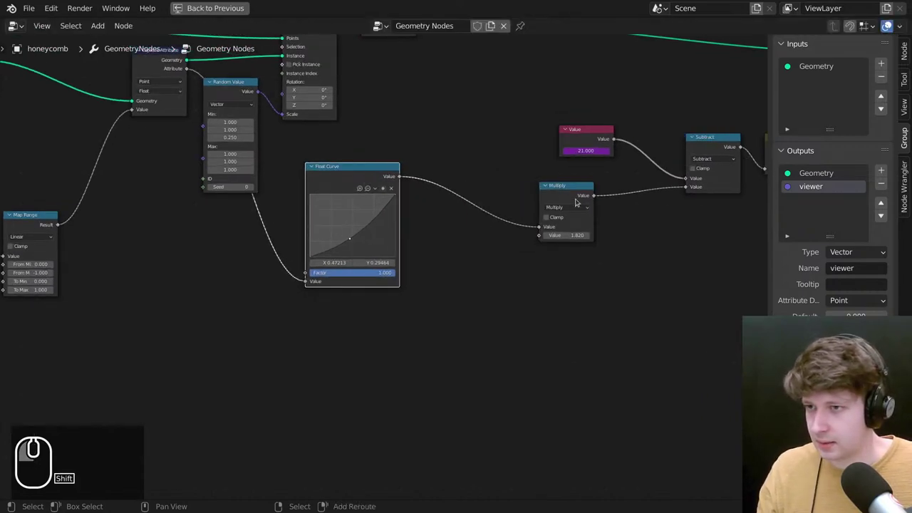
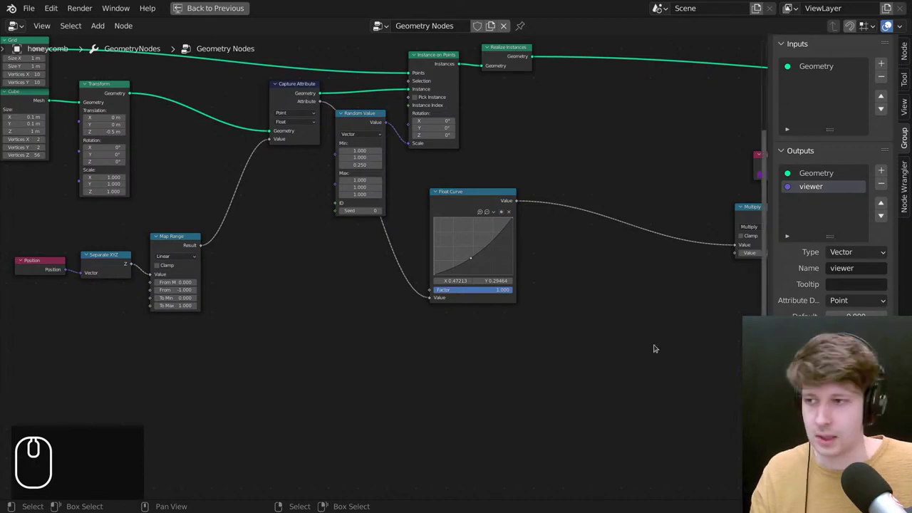
Duplicate the Multiply node onto the Float Curve output, fed by the Map Range result.
left_click_drag(542, 329, 571, 312)
middle_click(463, 290)
left_click_drag(685, 220, 548, 231)
key("shift+d")
left_click_drag(520, 249, 184, 257)
Bend the Float Curve points into an S-shape.
scroll("up", 3)
scroll("down", 3)
scroll("down", 3)
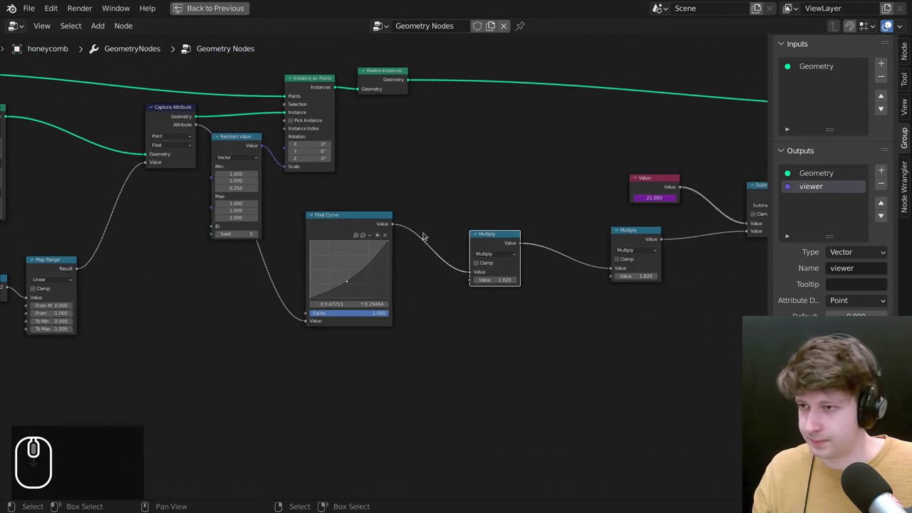
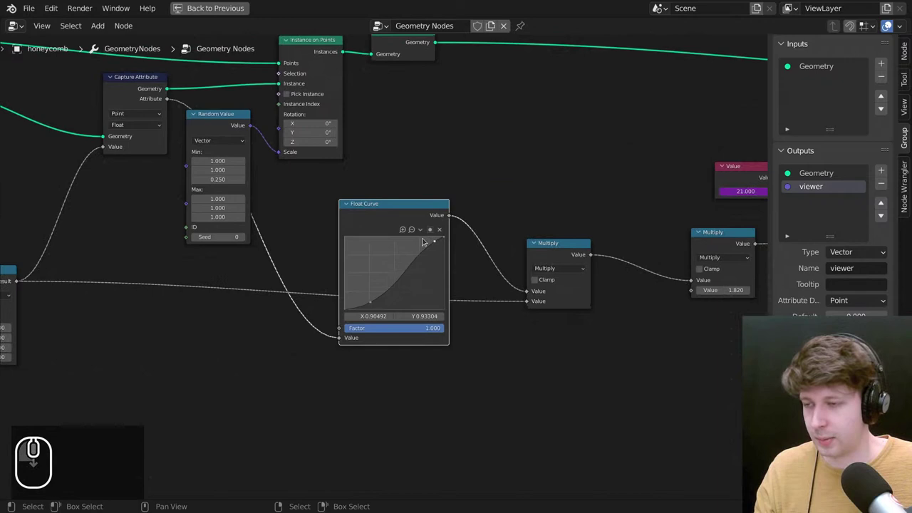
scroll("down", 3)
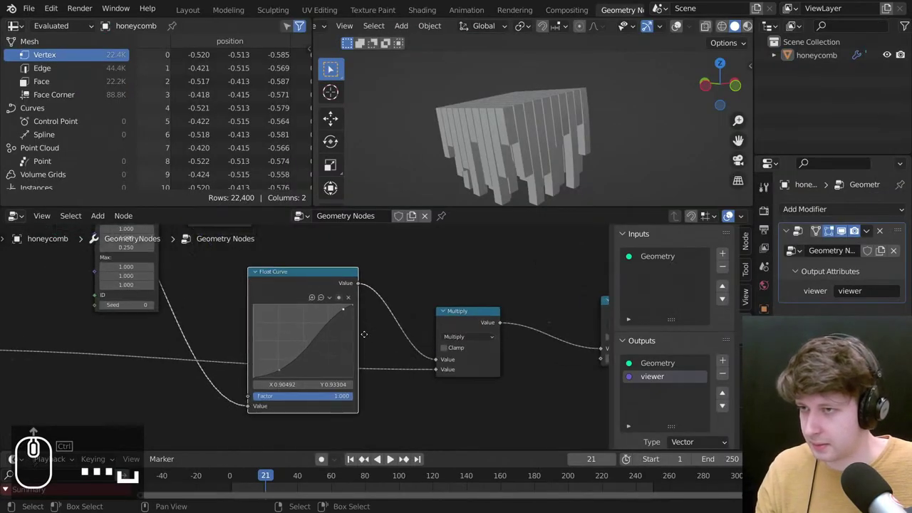
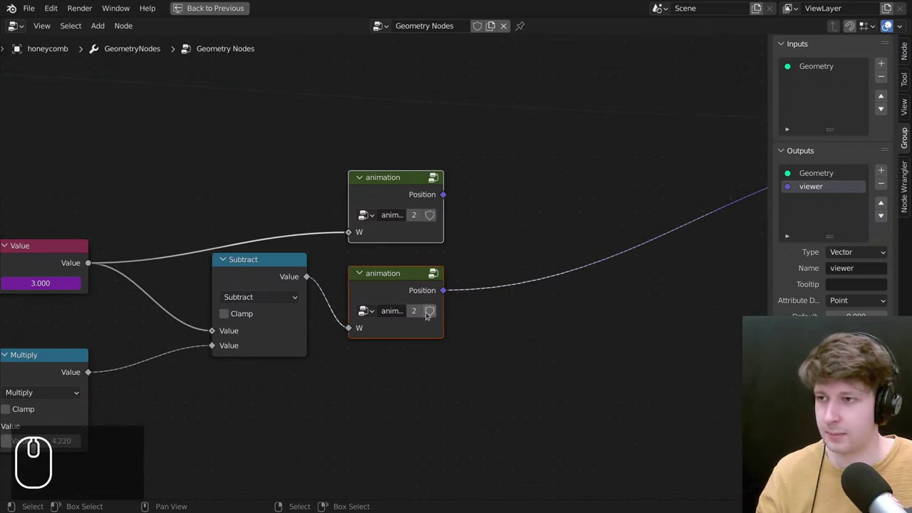
Search the Shift+A add menu for a mix node by typing 'mi'.
key("shift+a")
left_click(563, 141)
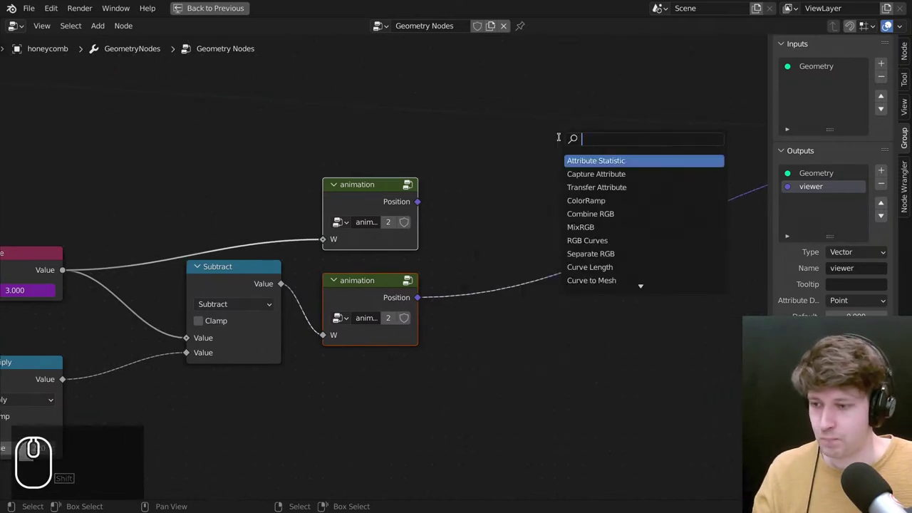
type("mi")
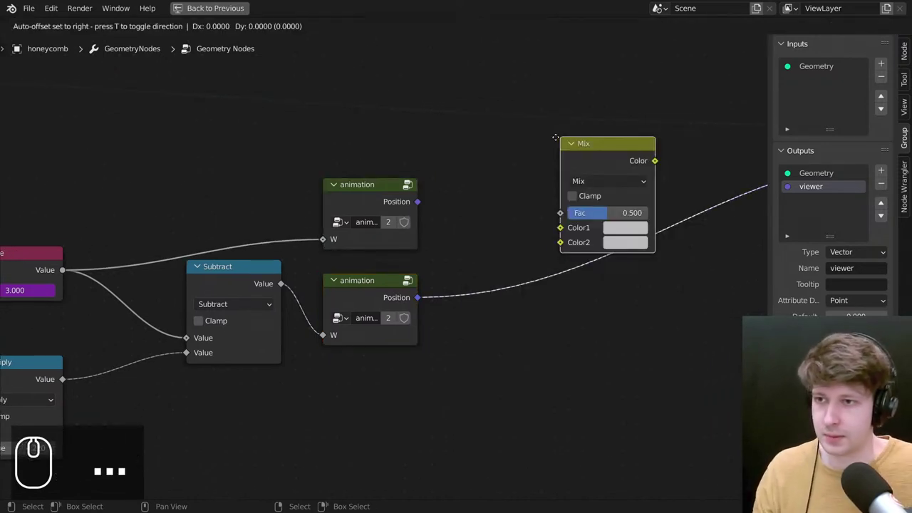
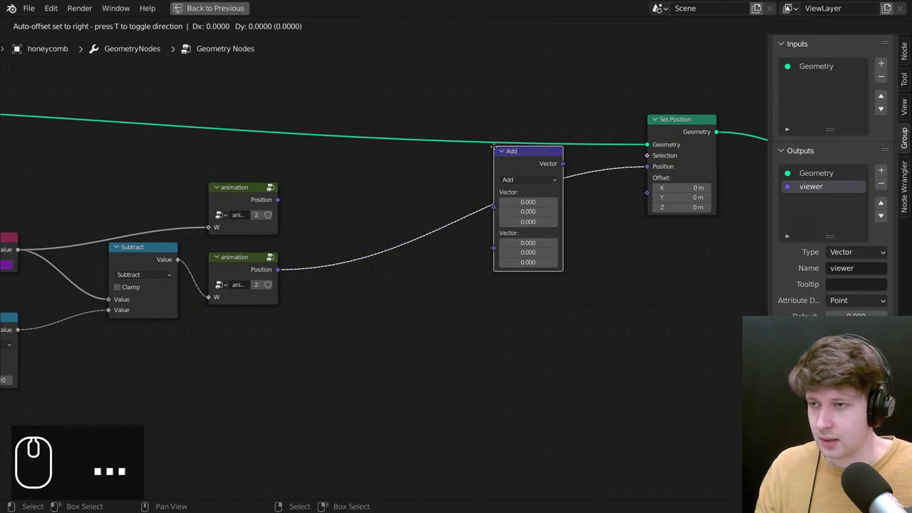
Pull the Vector Math Add node off the position link, place it by the animation groups and choose its operation.
left_click_drag(319, 293, 337, 208)
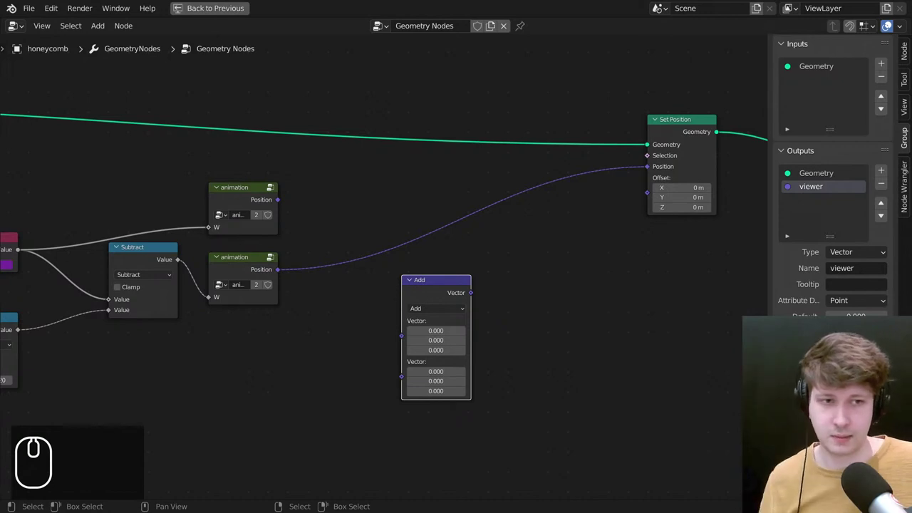
left_click_drag(291, 300, 462, 313)
scroll("up", 3)
left_click(569, 316)
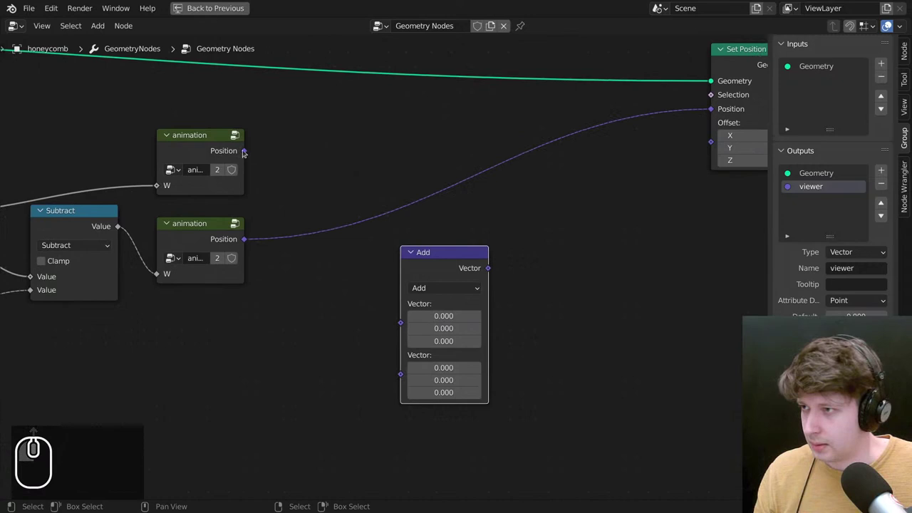
left_click(248, 148)
left_click(456, 287)
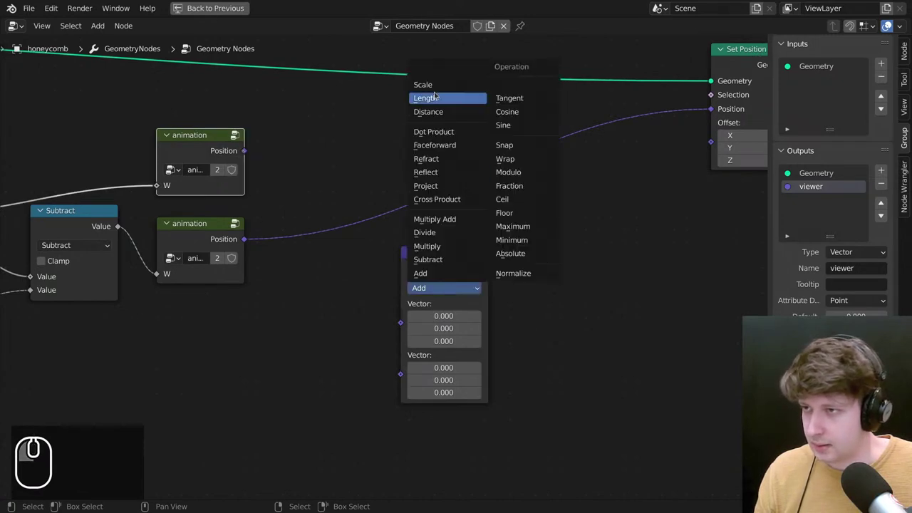
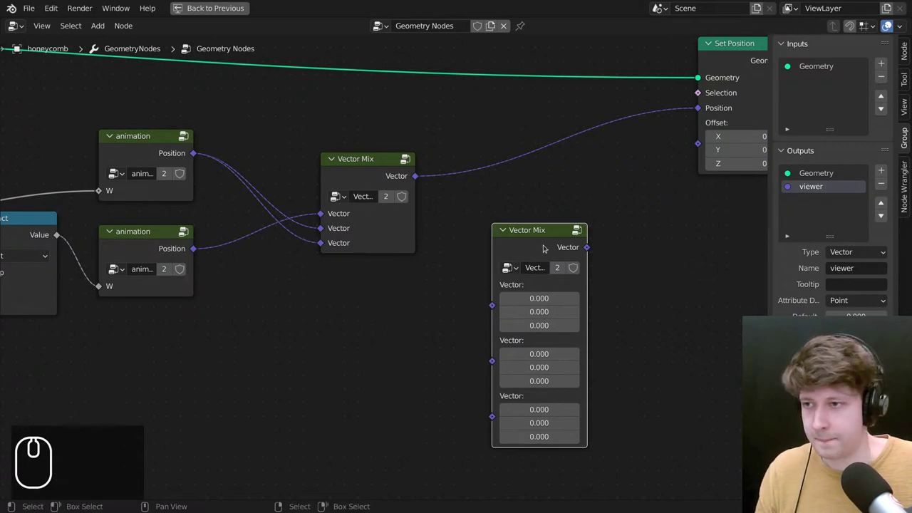
Select the Vector Mix group node feeding Set Position and centre the view on it.
left_click(546, 241)
scroll("down", 3)
scroll("up", 3)
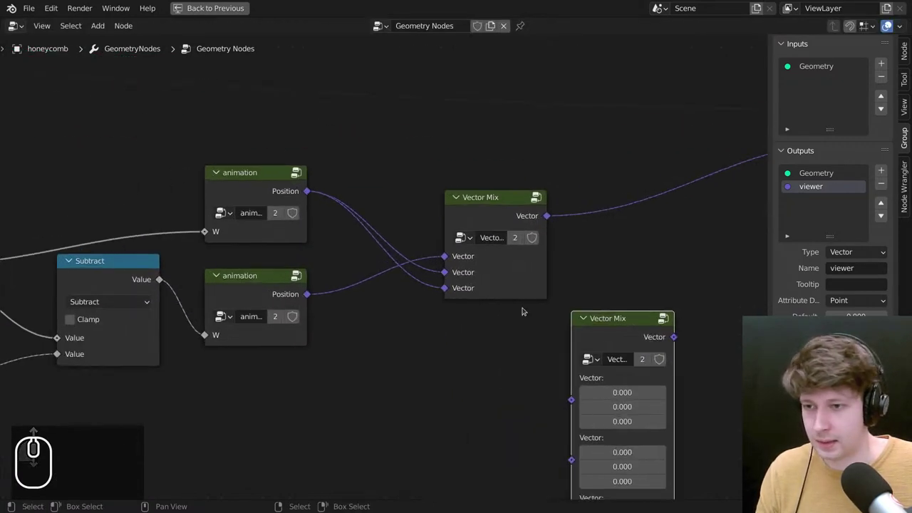
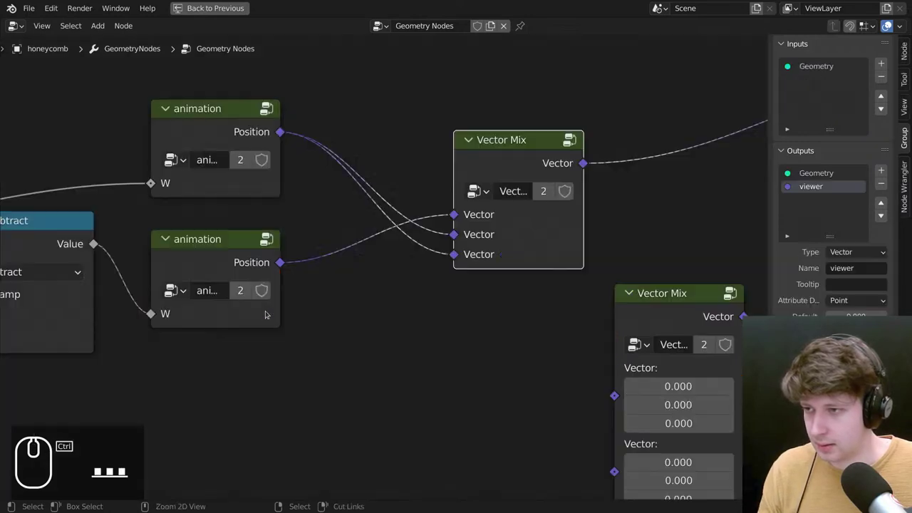
middle_click(500, 248)
Enter the Vector Mix group and rename its third input to Factor.
key("Tab")
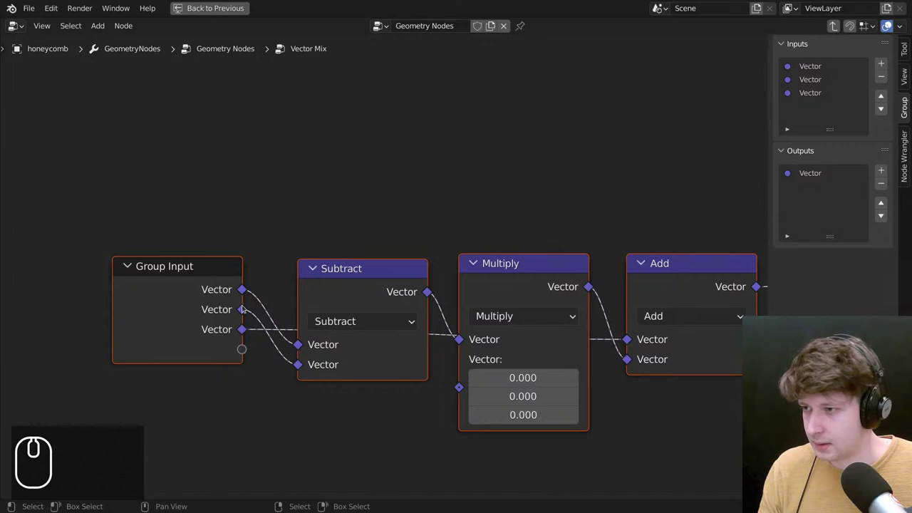
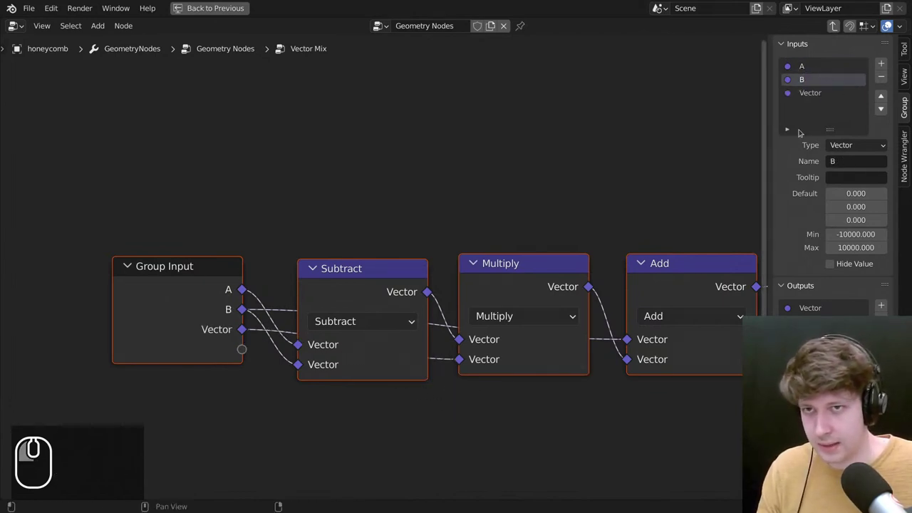
left_click(826, 88)
type("fa")
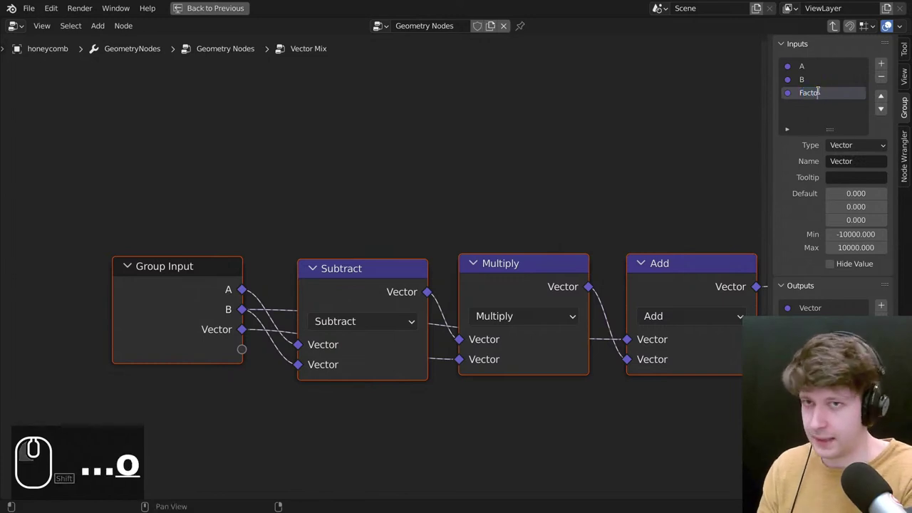
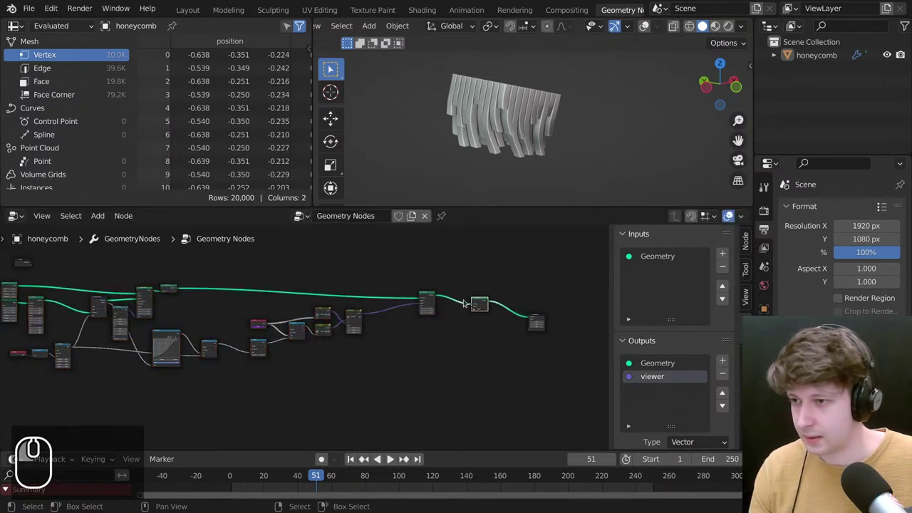
Select in the main honeycomb tree to gather the network into one frame.
left_click(430, 291)
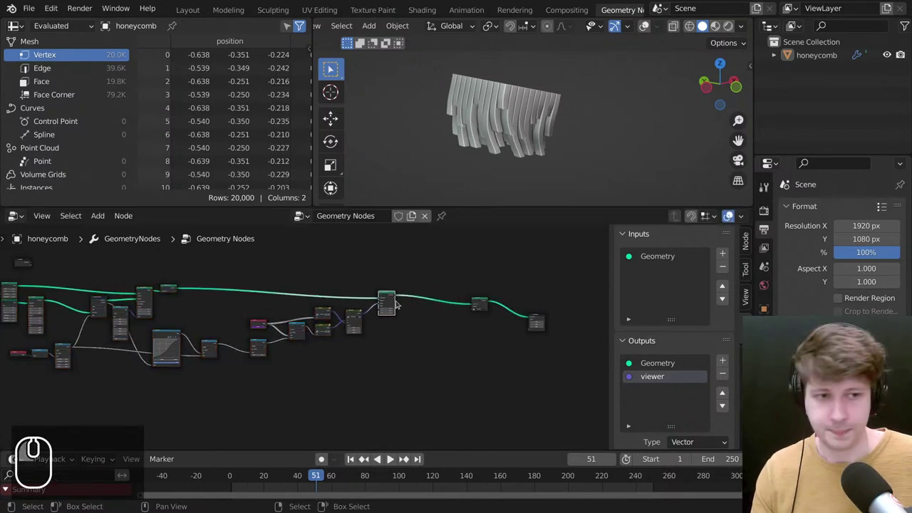
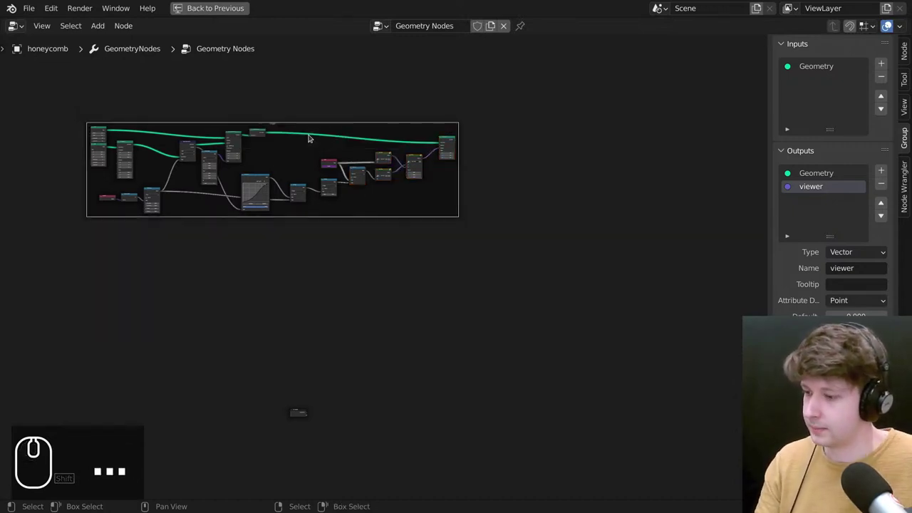
Label the frame holding the whole network 'Wiggle System'.
key("F2")
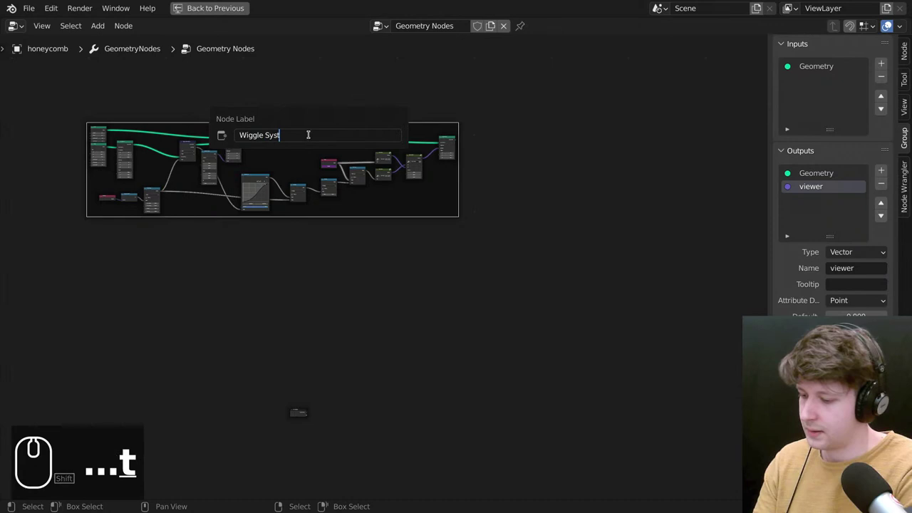
scroll("up", 3)
scroll("down", 3)
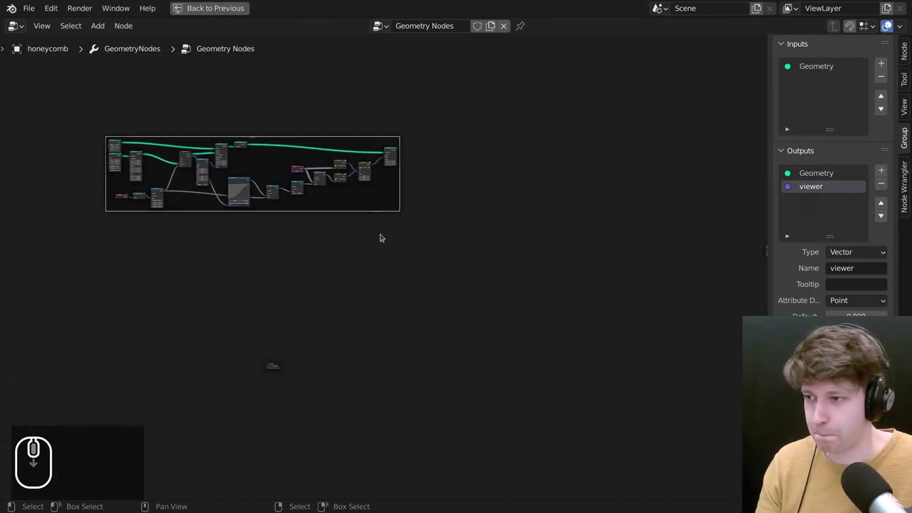
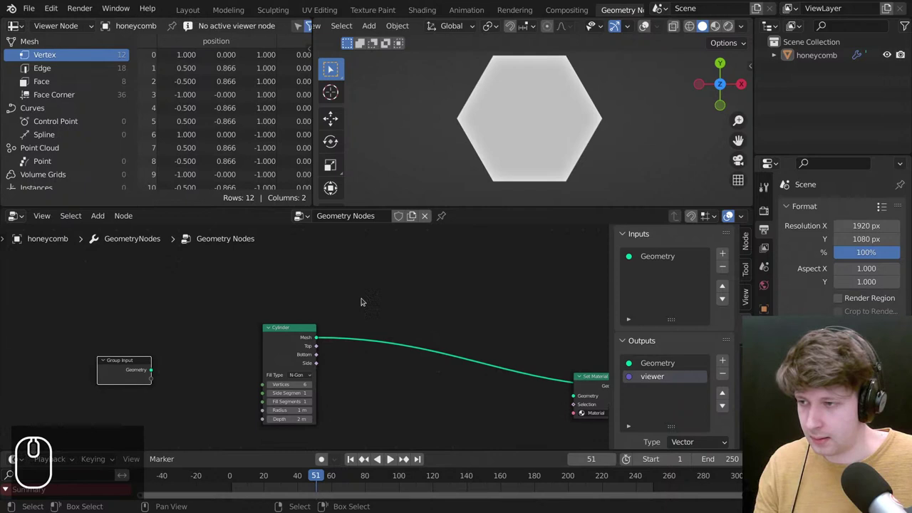
Add a Transform node between Cylinder and Set Material and confirm its new Z rotation.
type("a")
left_click(371, 240)
type("tra")
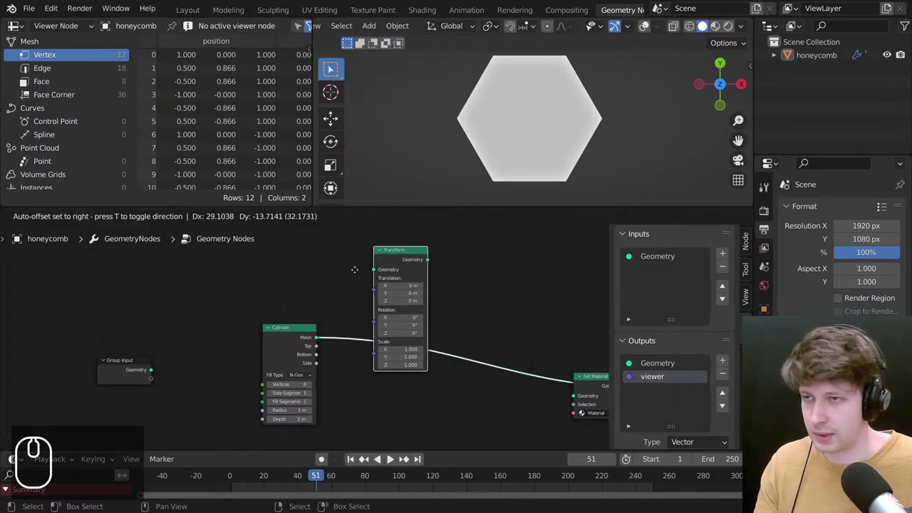
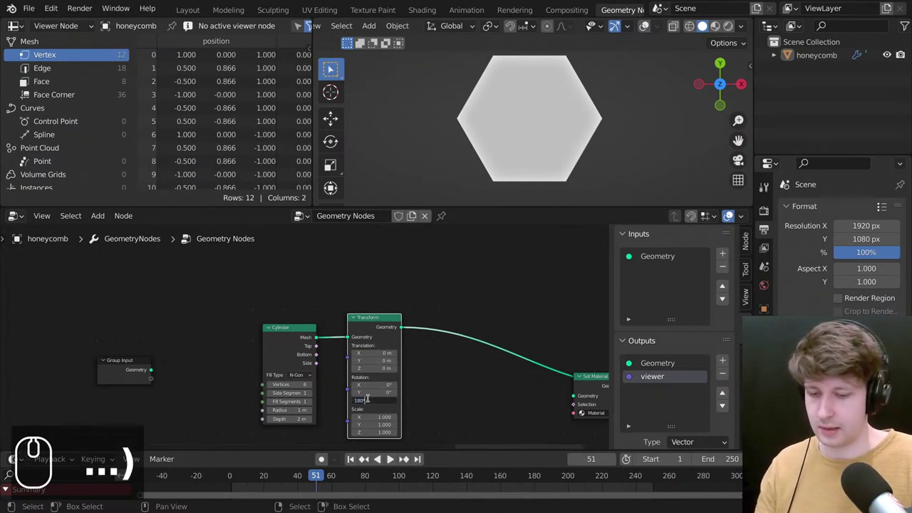
key("Return")
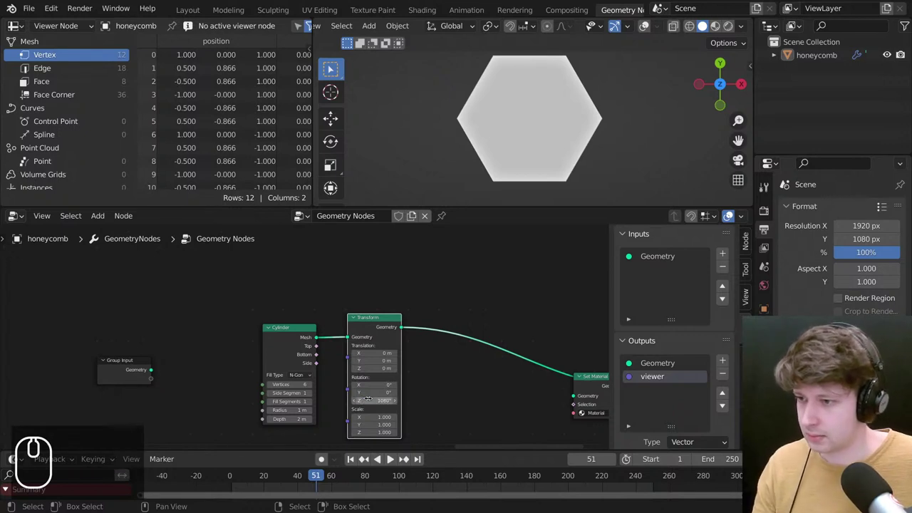
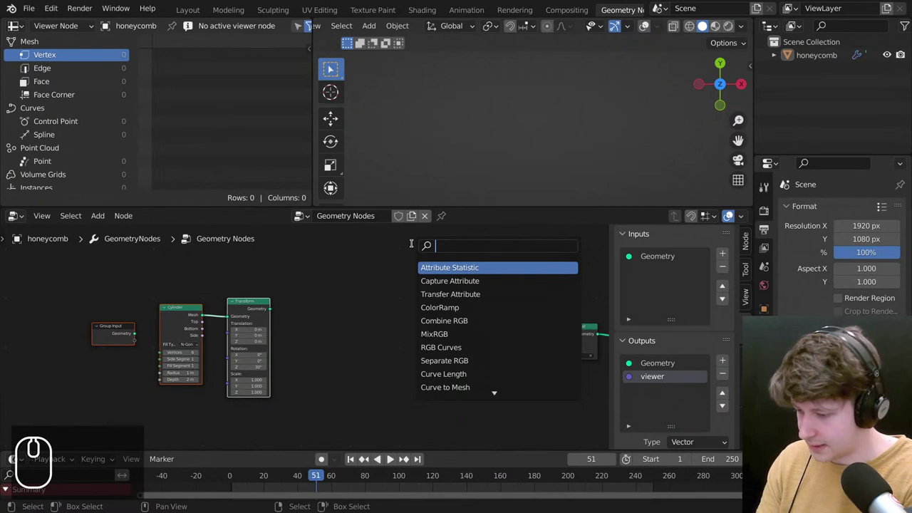
Search for a grid node, then connect Combine XYZ to the lower Mesh Line's Offset.
key("g")
type("gri")
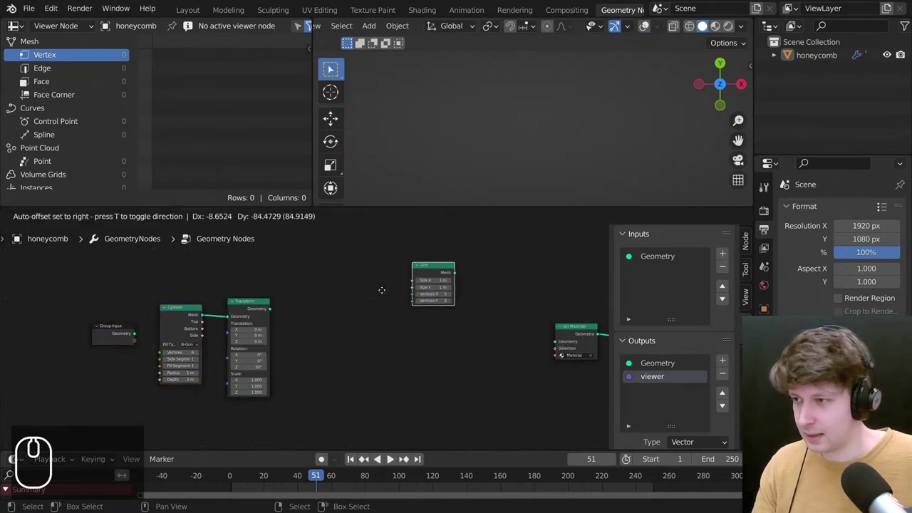
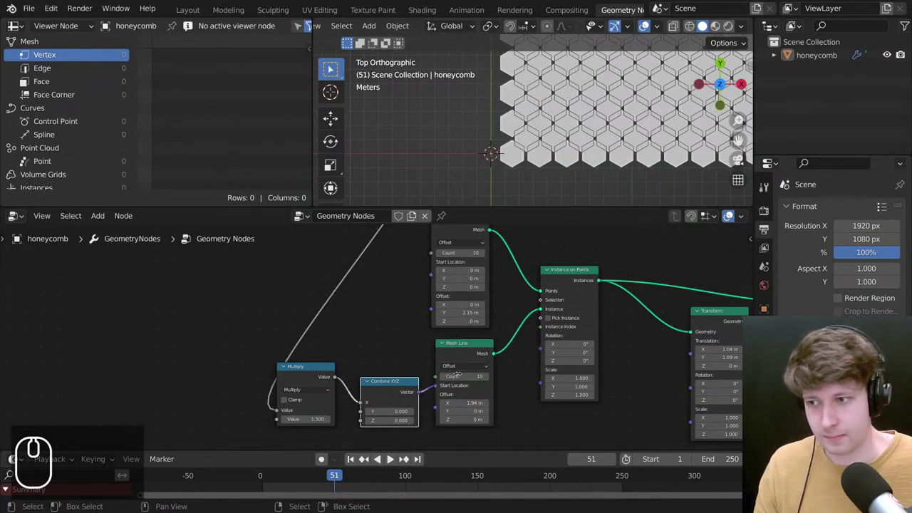
left_click_drag(441, 383, 539, 168)
scroll("up", 3)
left_click_drag(490, 171, 504, 148)
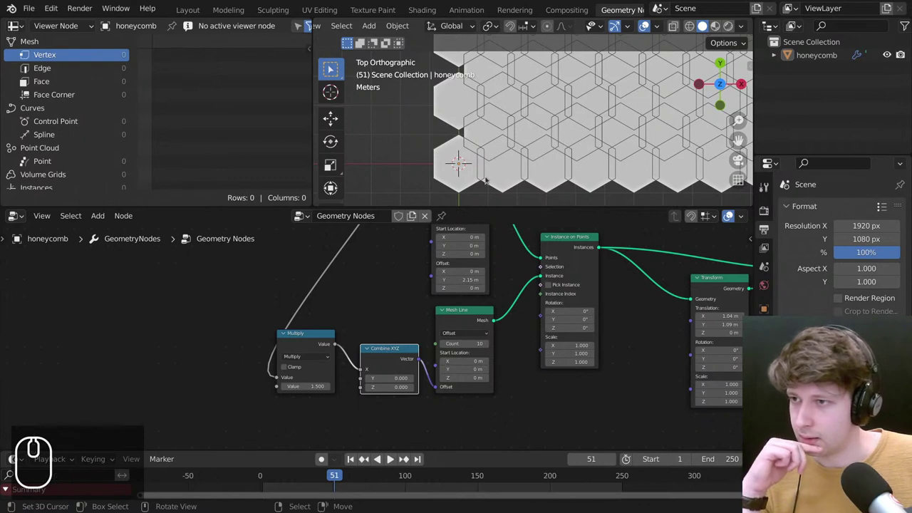
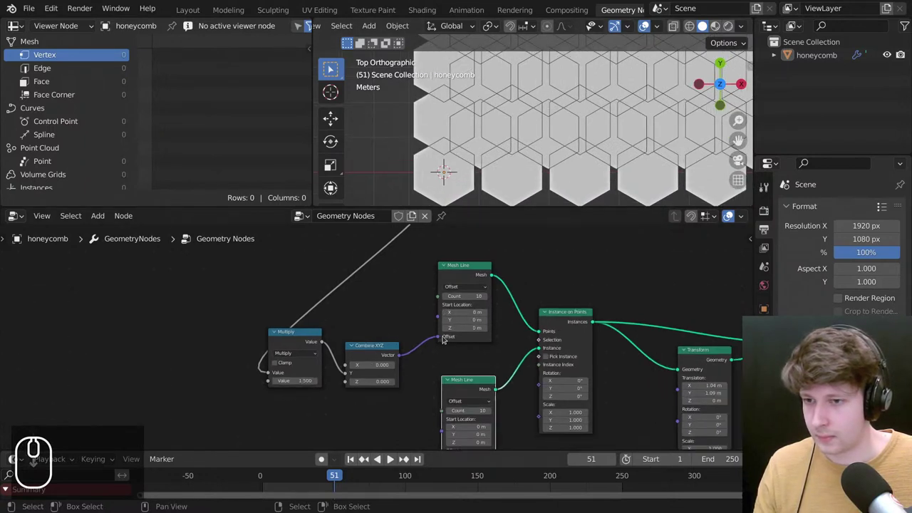
Detach the Combine XYZ link from the upper Mesh Line's Offset so the hexagon rows align.
left_click_drag(447, 335, 428, 270)
scroll("down", 3)
scroll("up", 3)
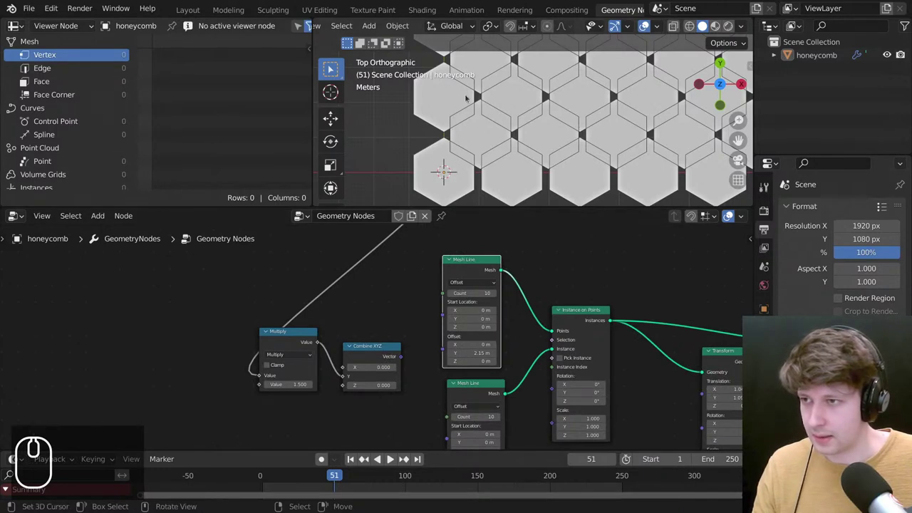
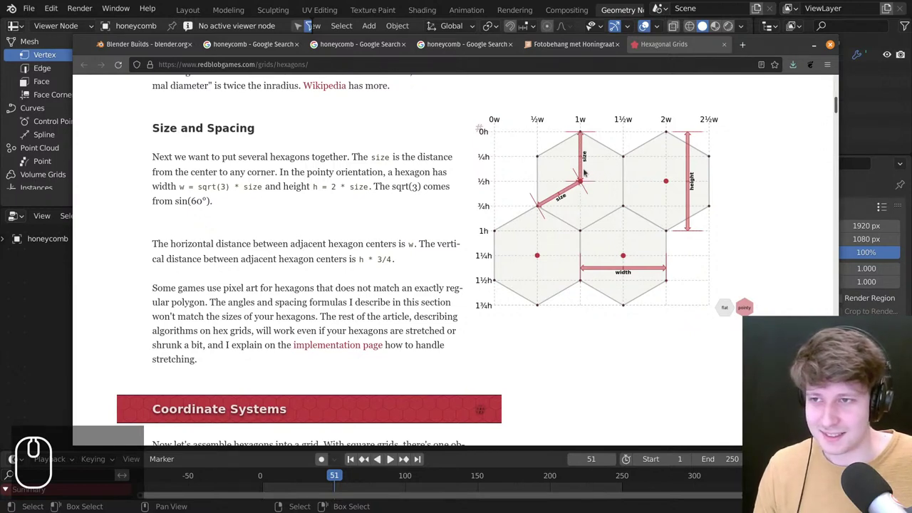
Scroll through the hexagon Size and Spacing section on redblobgames.com.
scroll("down", 3)
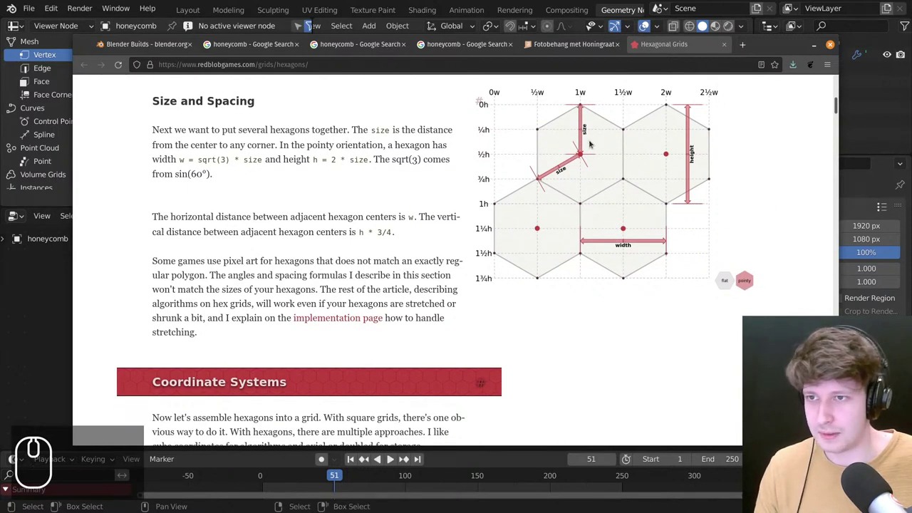
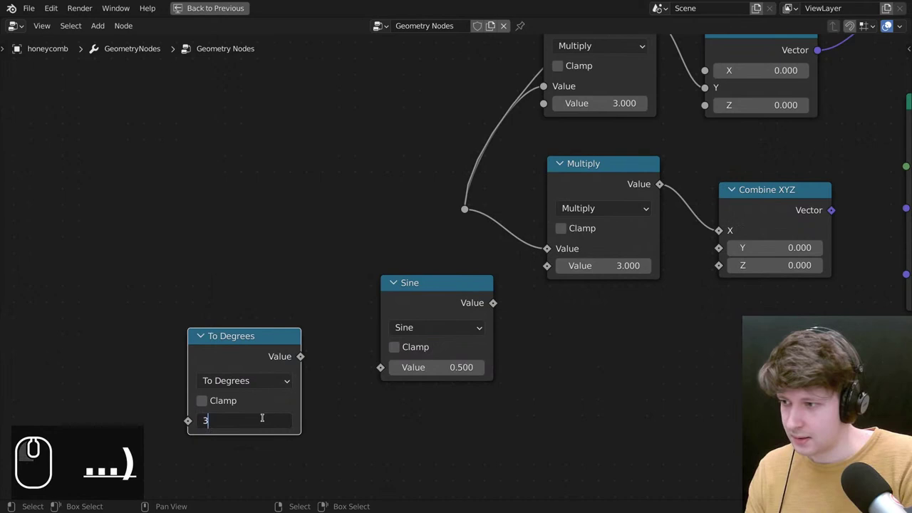
Arrange the To Radians and Sine chain into the Multiply and Combine XYZ offset and restore the full layout.
left_click_drag(260, 379, 733, 181)
left_click_drag(315, 352, 409, 296)
left_click_drag(455, 291, 530, 296)
left_click(521, 270)
left_click_drag(596, 259, 677, 319)
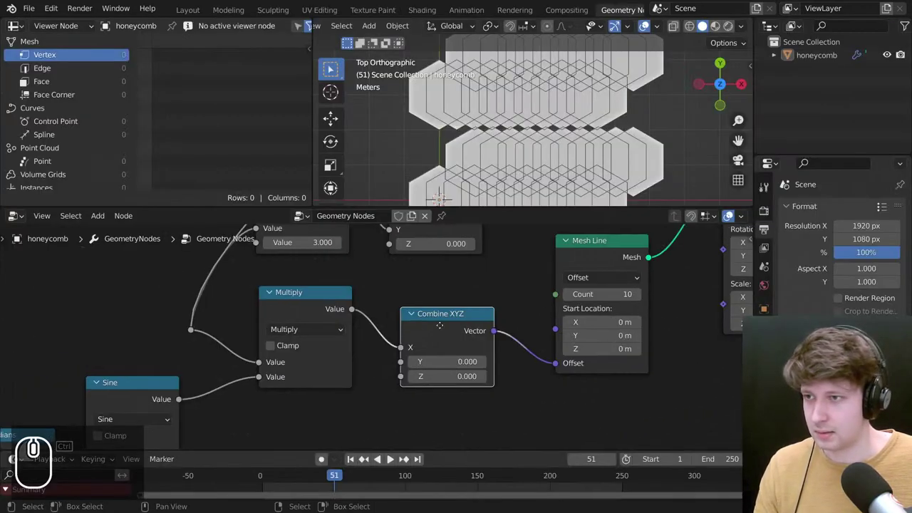
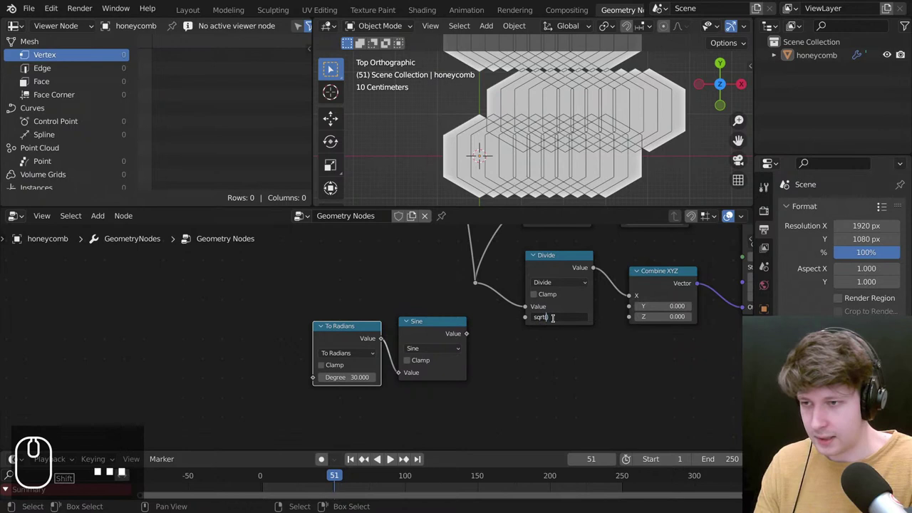
Set the row-spacing value to sqrt(3) and switch the math node from Divide to Multiply.
key("3")
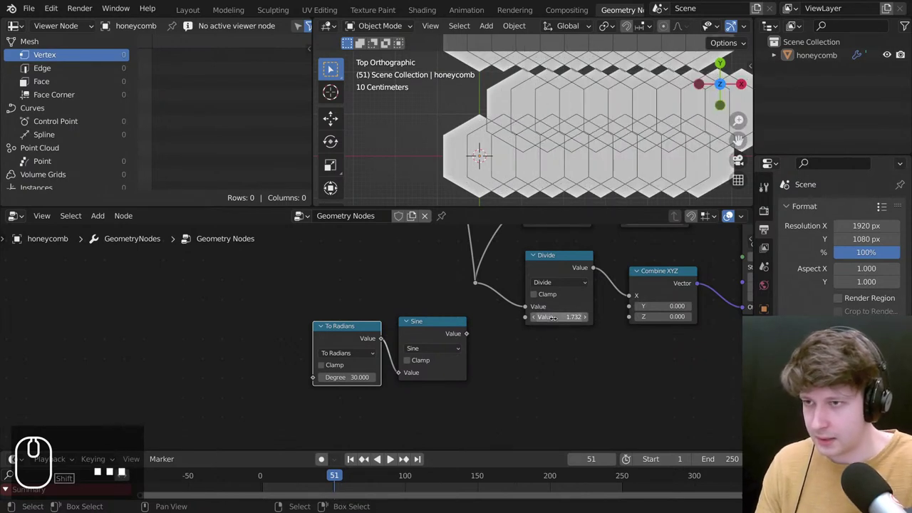
left_click(570, 278)
key("m")
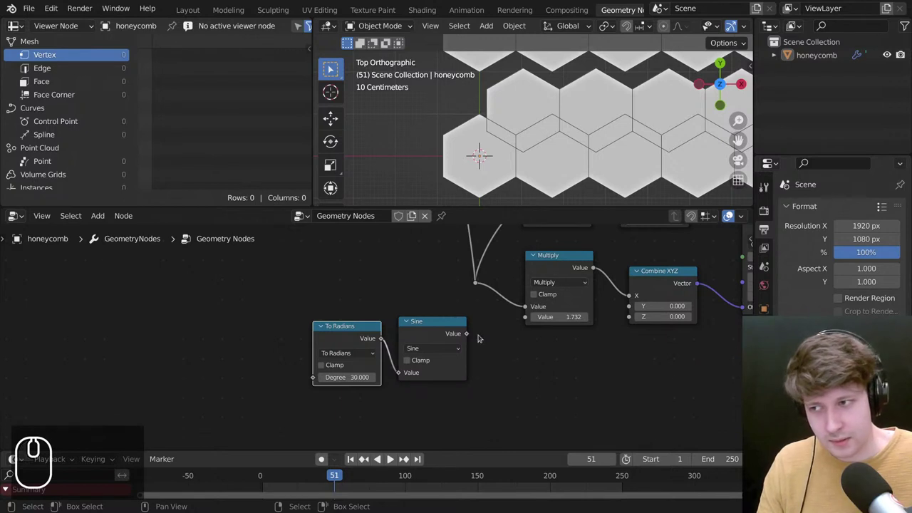
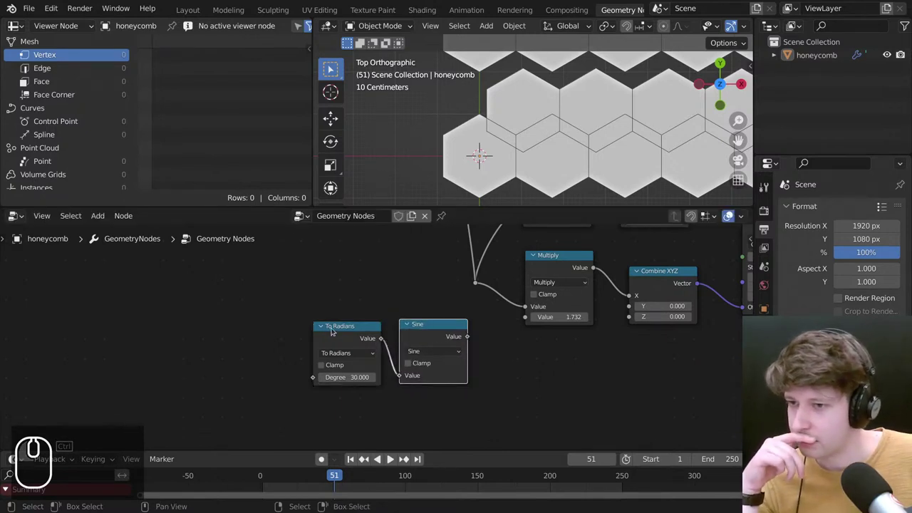
left_click_drag(476, 333, 531, 315)
left_click_drag(531, 315, 533, 313)
Enter sqrt(3) as the Transform node's Translation X, shifting the second row 1.73 m.
left_click(555, 280)
key("d")
left_click(504, 334)
left_click_drag(561, 285, 277, 329)
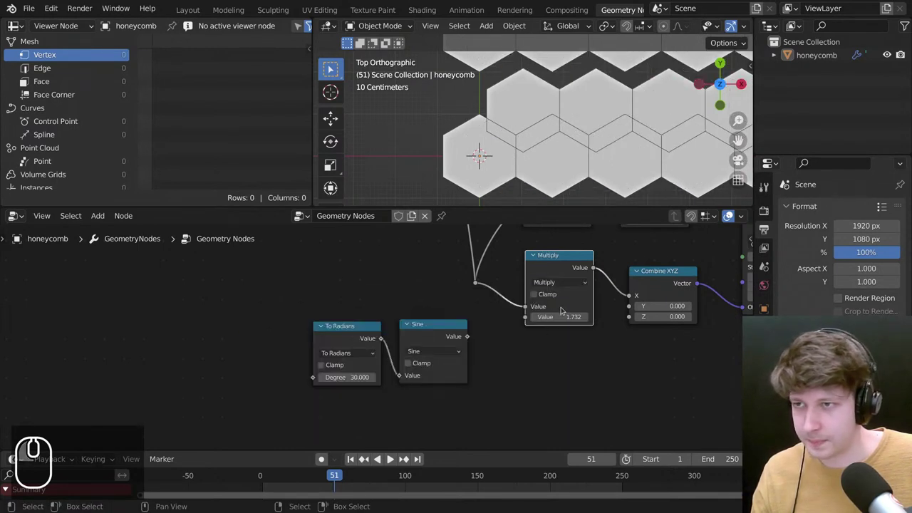
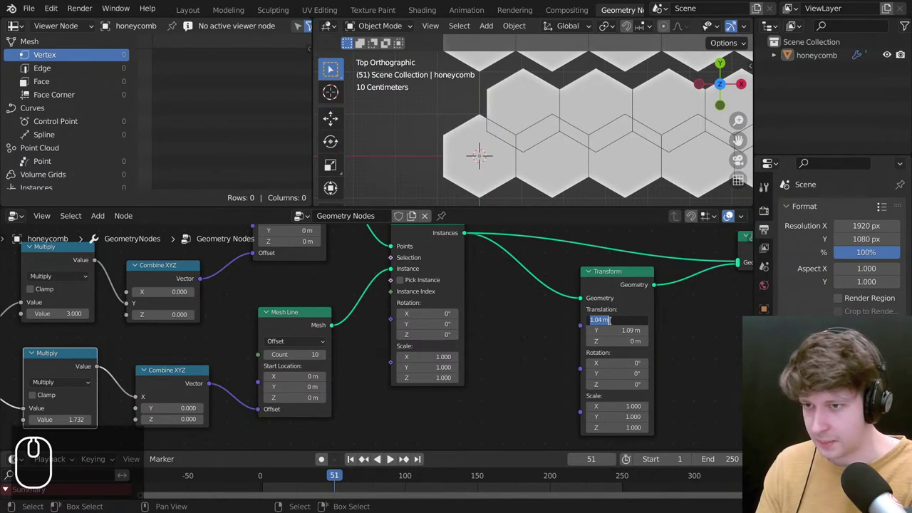
type("sqr")
key("shift+0")
key("3")
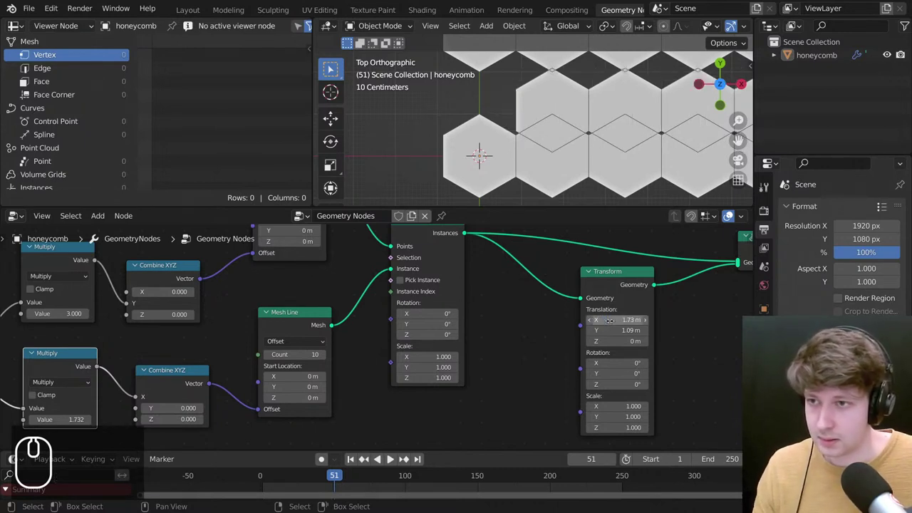
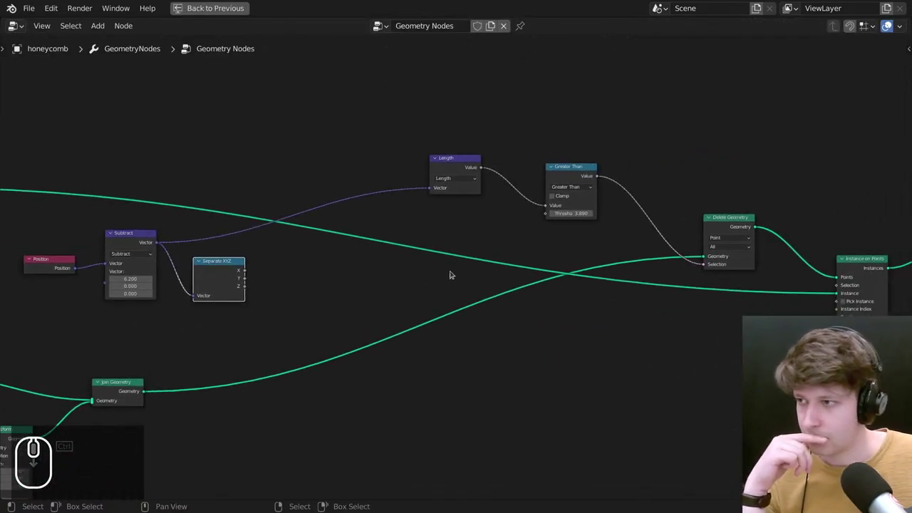
Zoom the view to check the trimmed round honeycomb patch.
scroll("down", 3)
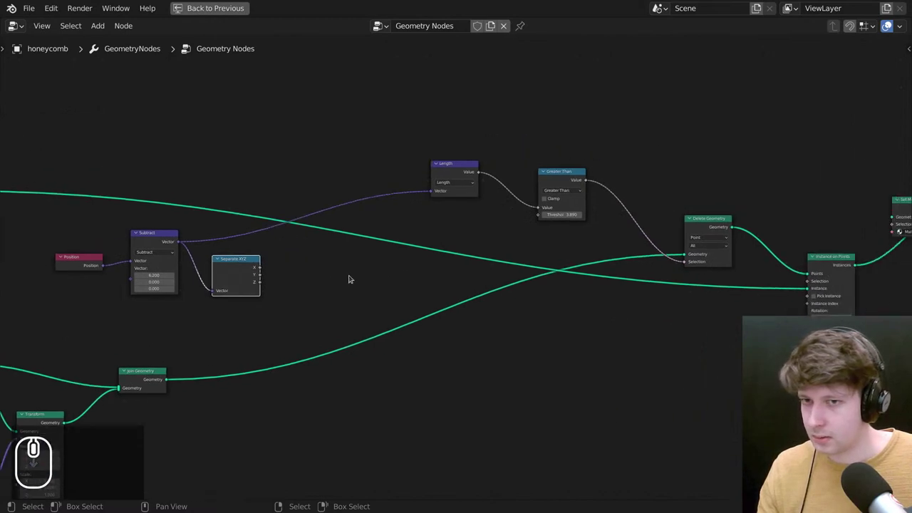
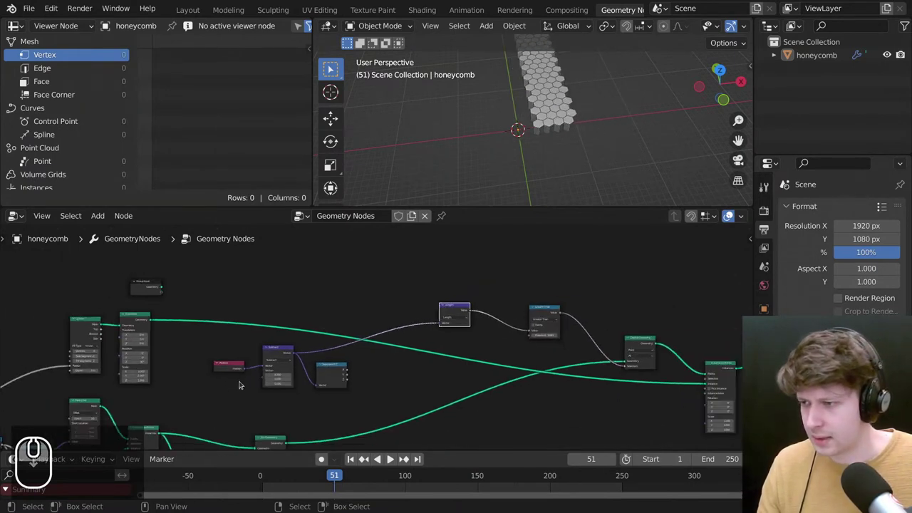
Move the Subtract node beside Separate XYZ and maximize the node editor with Ctrl+Space.
left_click(333, 367)
left_click(282, 348)
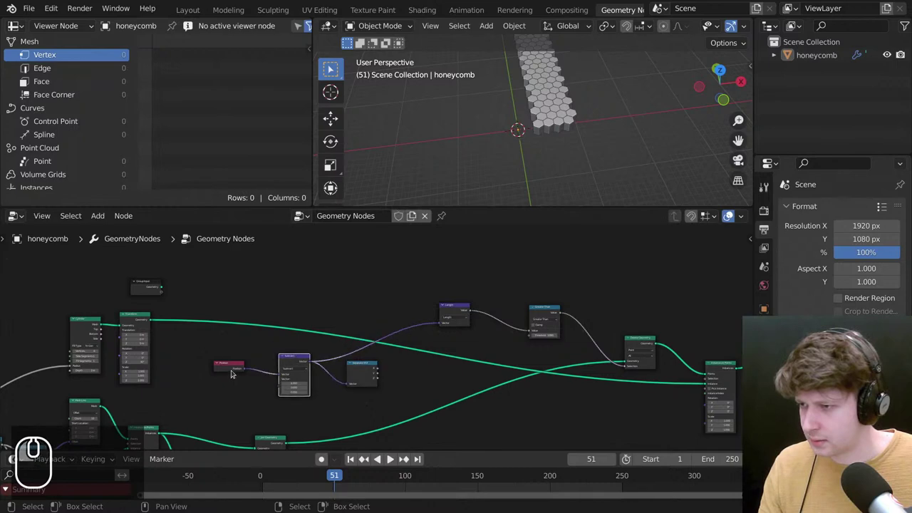
left_click(241, 362)
left_click_drag(286, 322, 357, 343)
scroll("up", 3)
key("ctrl+space")
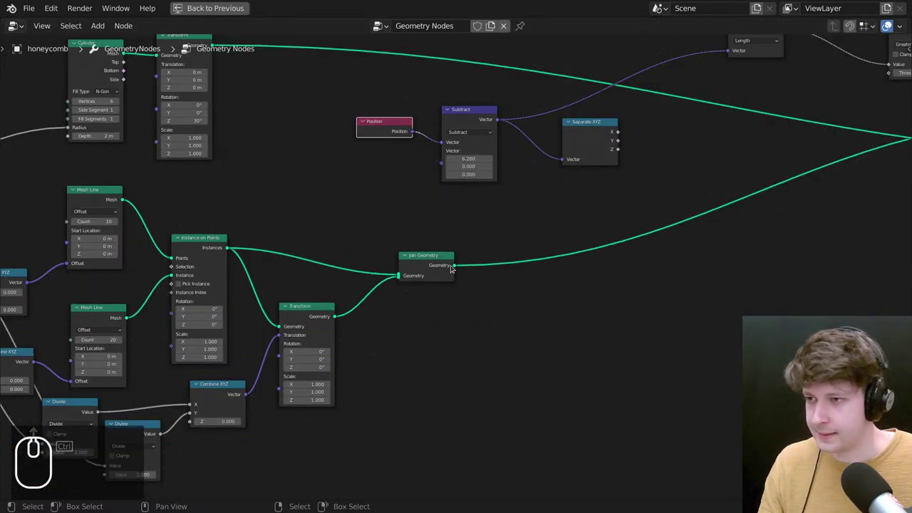
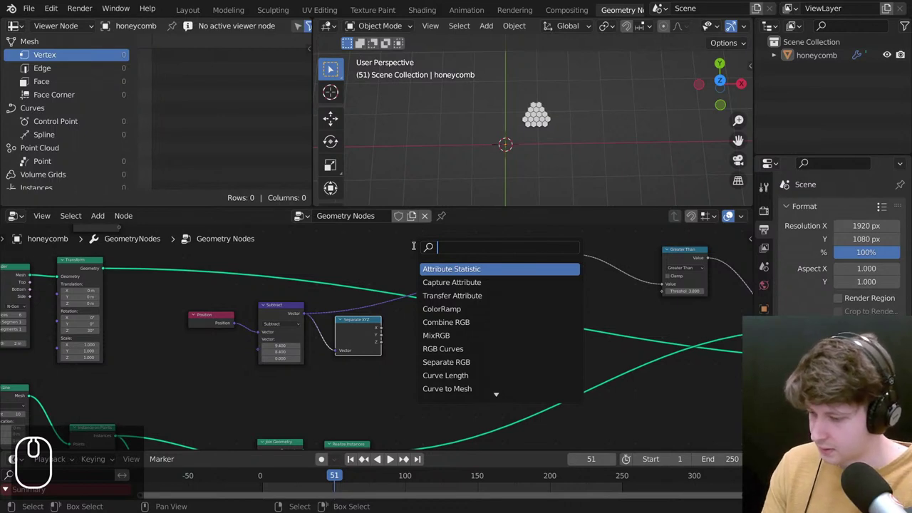
Add a Math node set to Arctan2 beside Separate XYZ, fed by its X and Y.
key("m")
type("ma")
left_click_drag(416, 309, 401, 315)
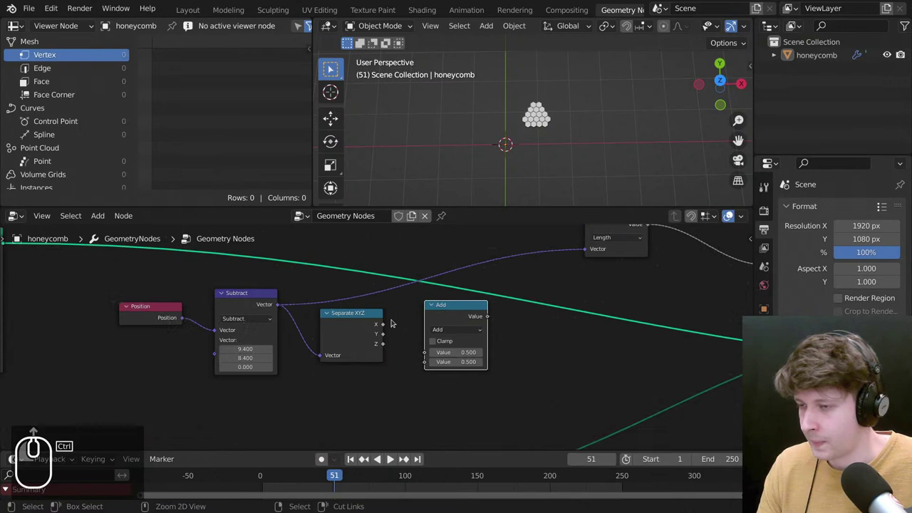
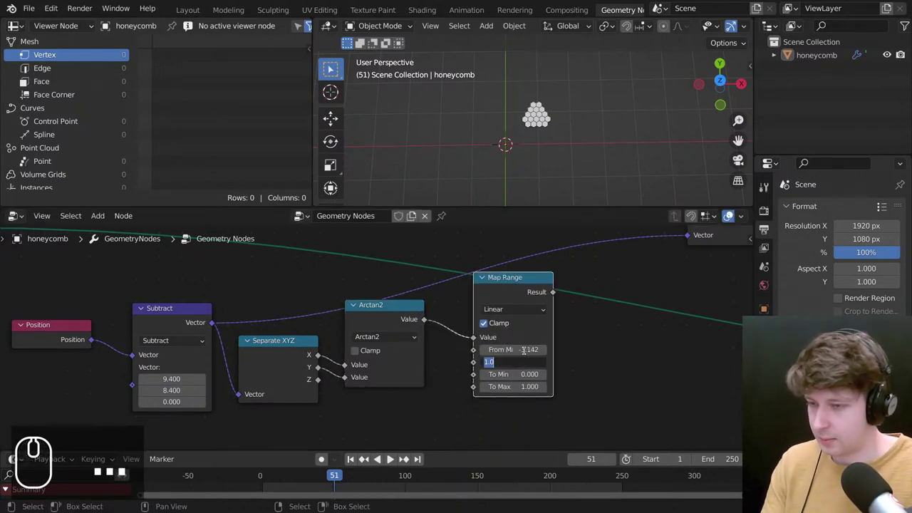
Set the Map Range input from -pi to pi so the angle remaps to 0–1.
type("pi")
type("(-)")
key("BackSpace")
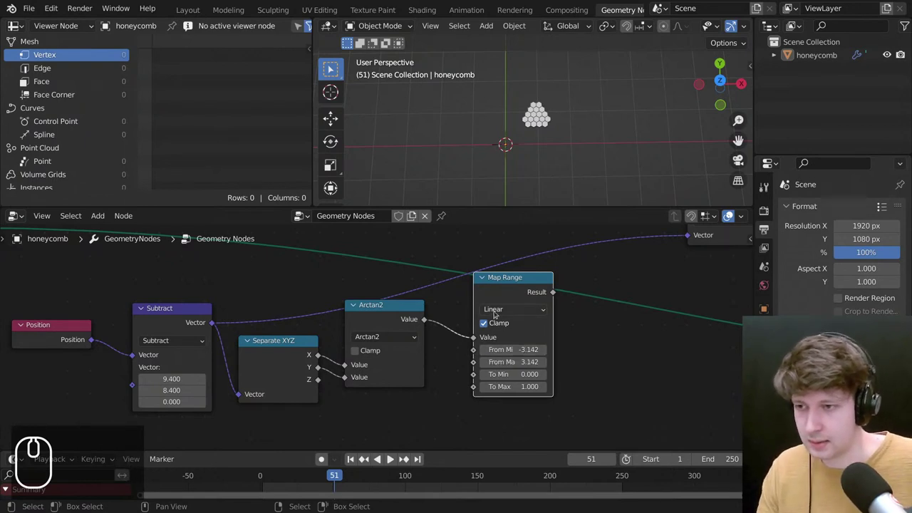
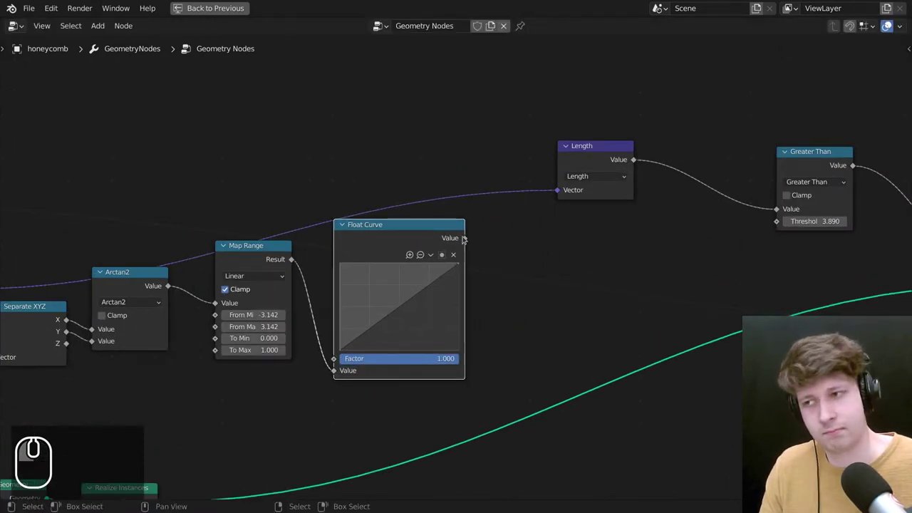
Place a Float Curve after Map Range and a Subtract node between Length and Greater Than.
left_click(340, 368)
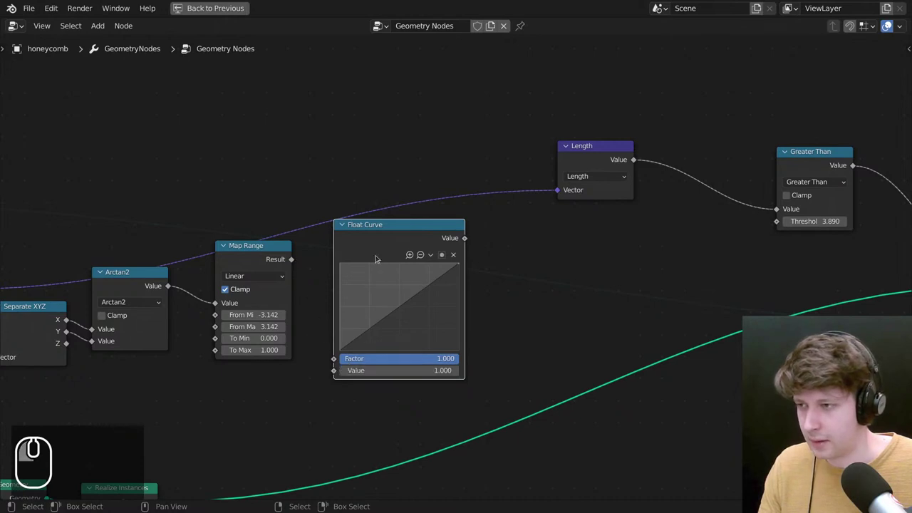
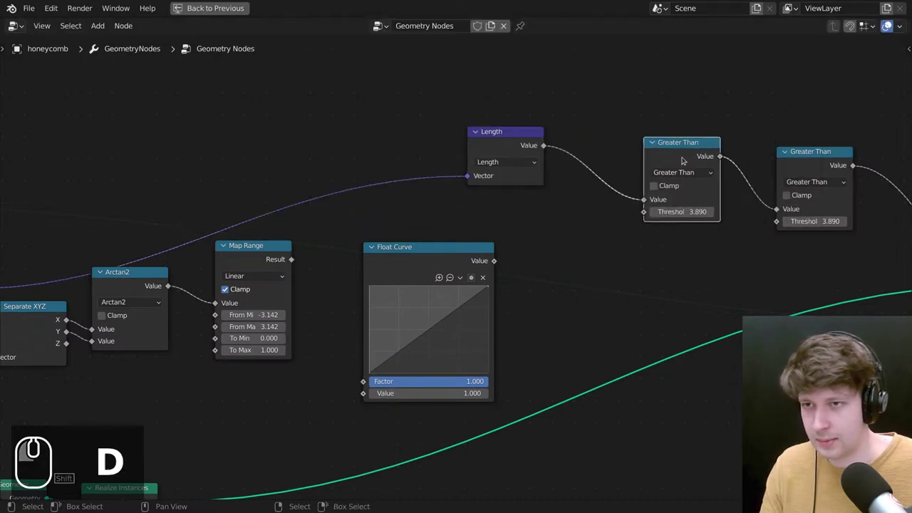
left_click_drag(657, 149, 338, 208)
left_click(333, 214)
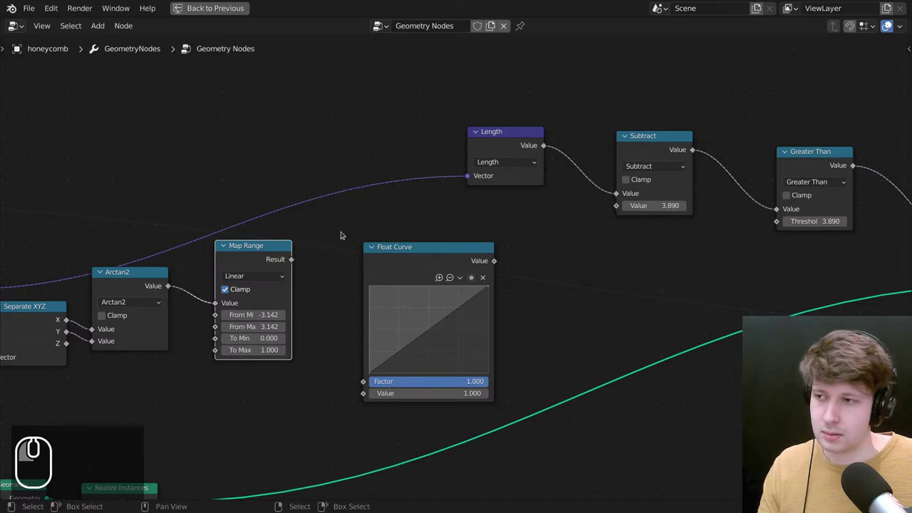
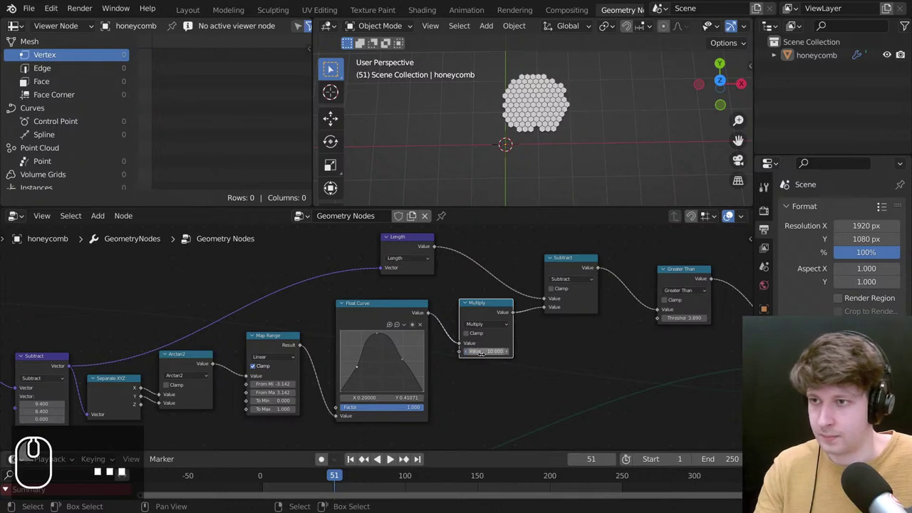
Set the Multiply factor to 10 and drag Float Curve points to start shaping the profile.
scroll("up", 3)
left_click(385, 337)
left_click(386, 330)
left_click(362, 367)
left_click(367, 381)
left_click(370, 385)
left_click(410, 363)
left_click(386, 346)
left_click(360, 387)
left_click(374, 340)
left_click(378, 336)
Refine the curve's right side, slope, peak and left point so the outline turns hexagonal.
left_click(380, 346)
left_click(434, 396)
left_click(424, 356)
left_click(410, 361)
left_click(417, 353)
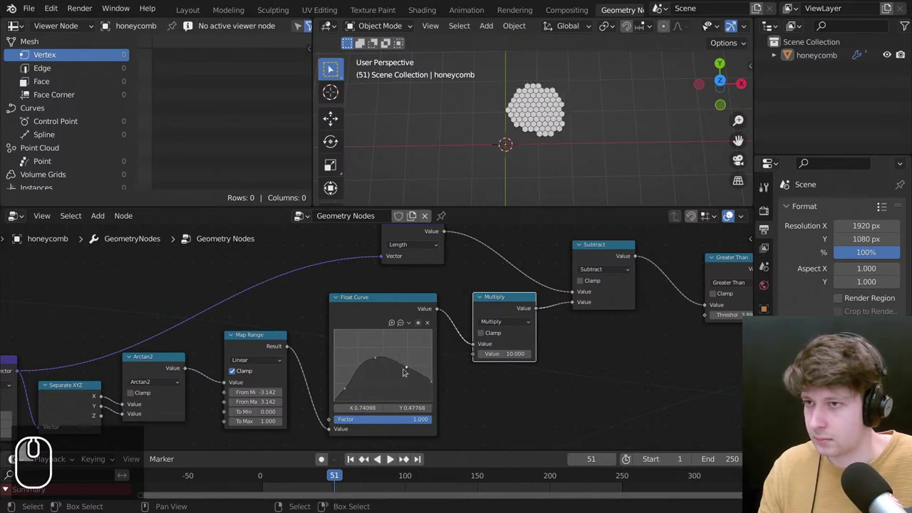
left_click(412, 368)
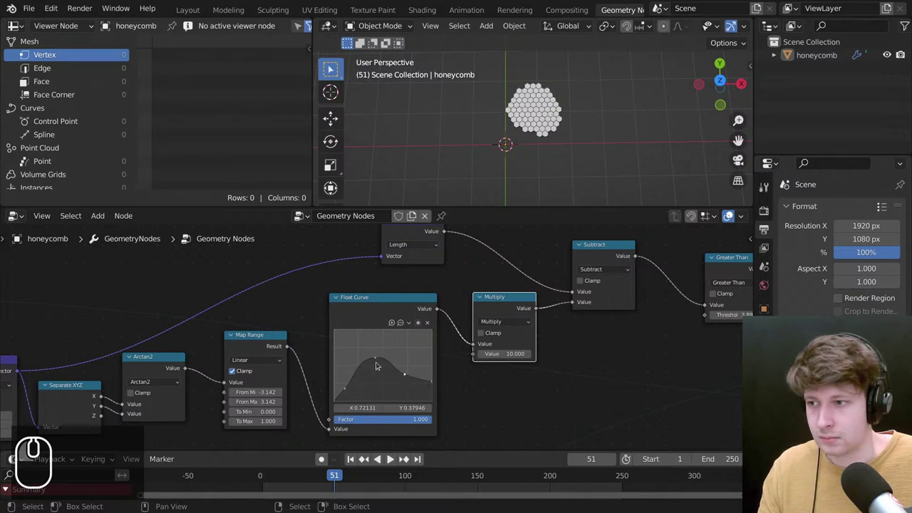
left_click(353, 383)
left_click(358, 383)
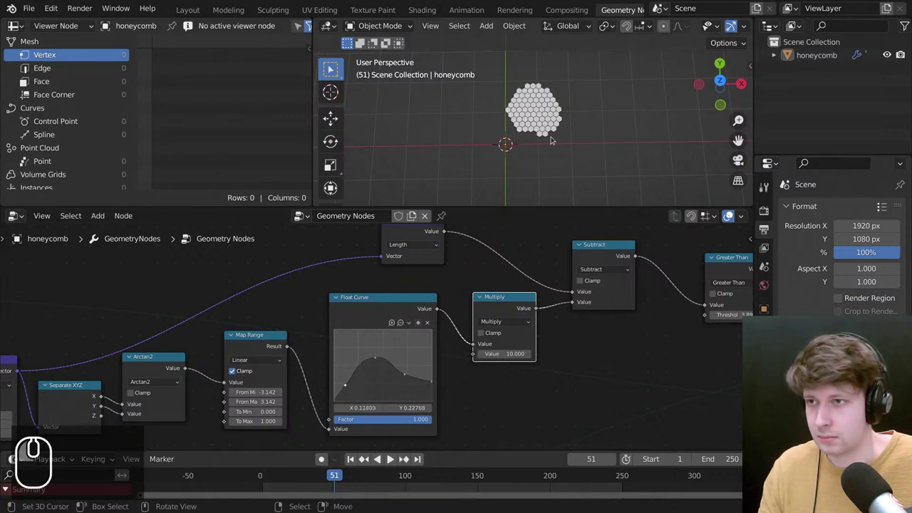
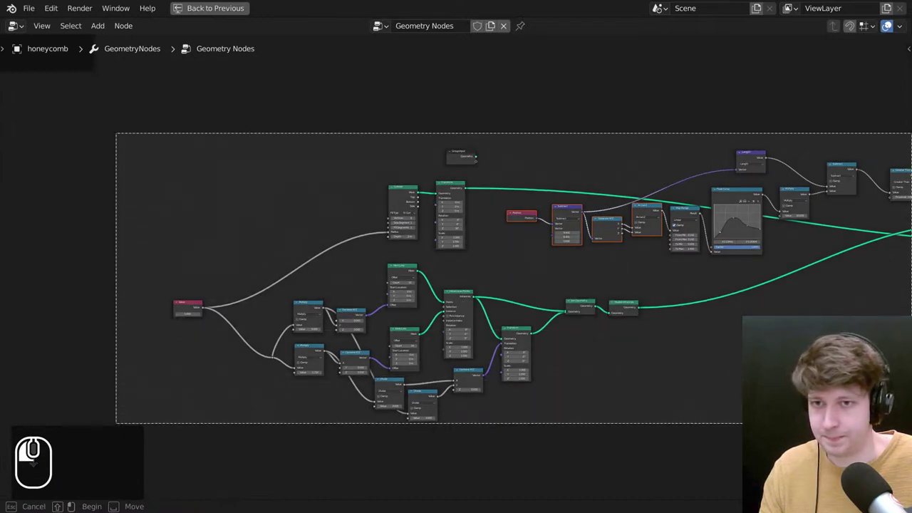
Move the Set Material node onto the link into Group Output.
scroll("down", 3)
left_click(684, 185)
key("g")
scroll("down", 3)
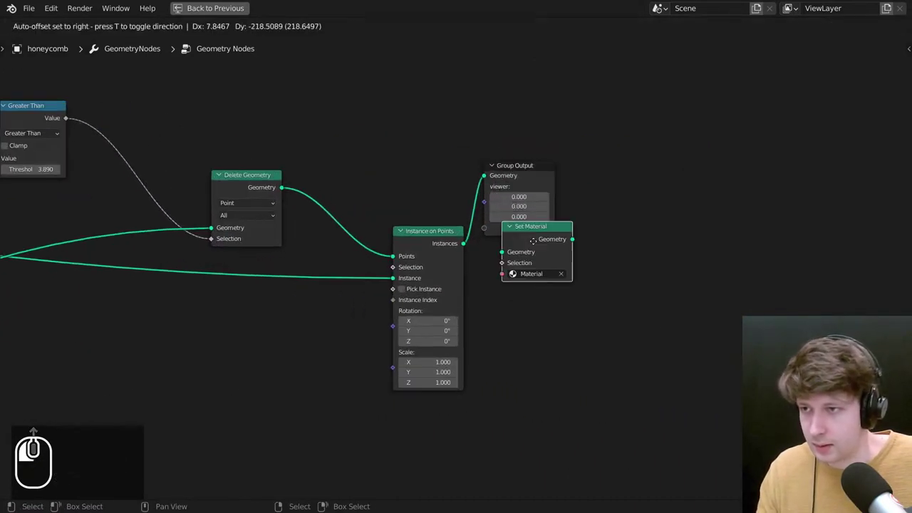
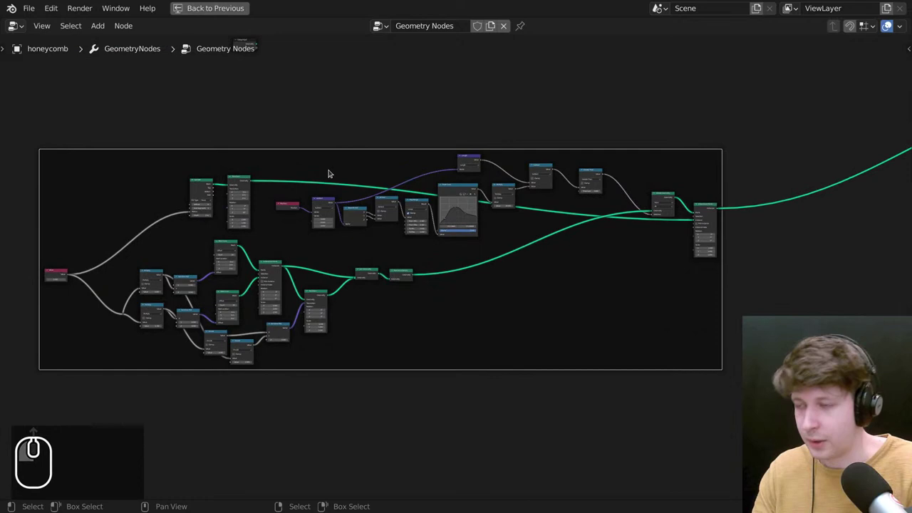
Open and dismiss the frame's Node Label field, heading toward Distribute Points on Faces.
key("F2")
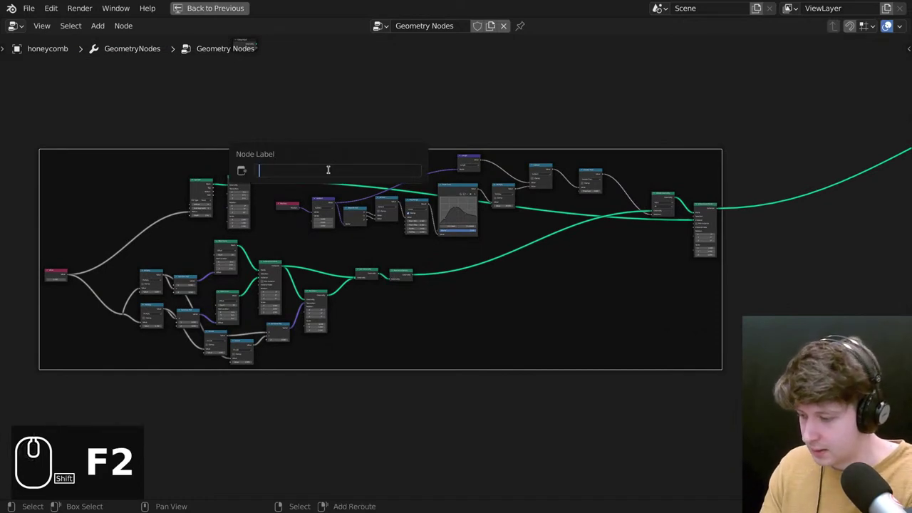
type("g")
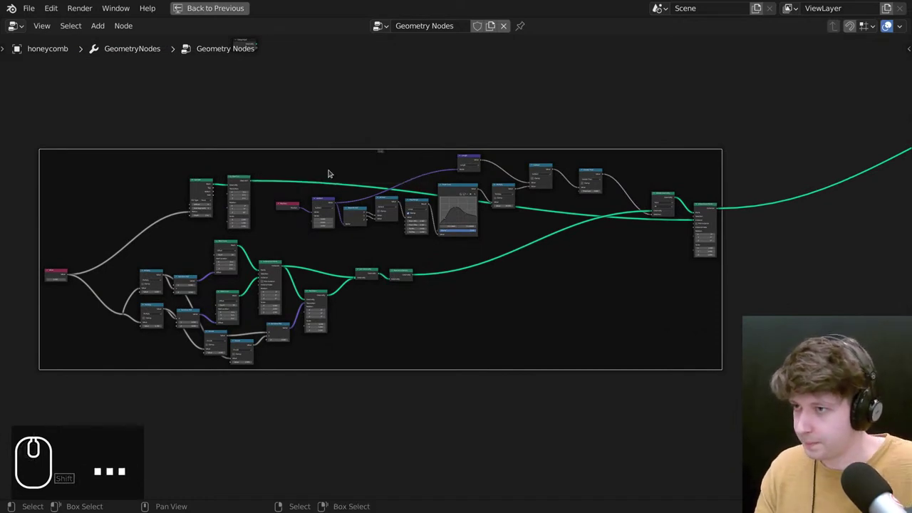
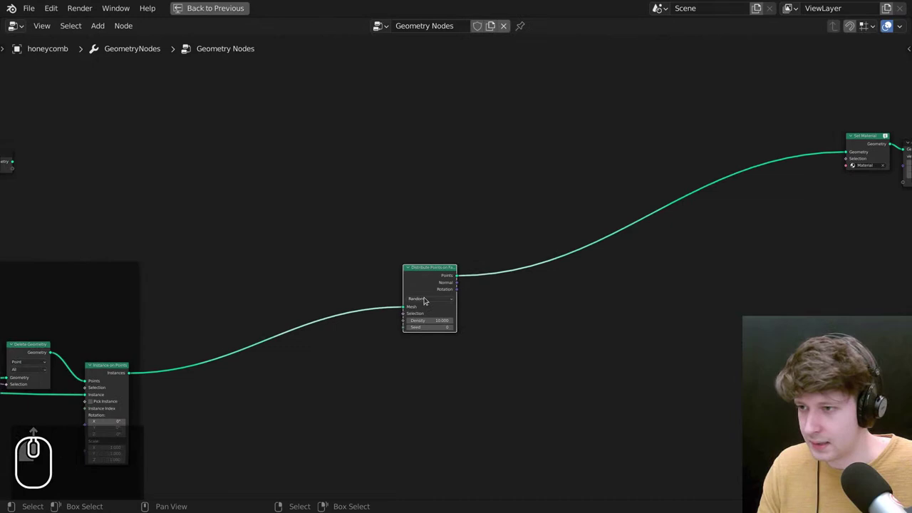
Set Distribute Points on Faces to Poisson Disk mode with higher maximum density.
left_click_drag(441, 288, 438, 293)
left_click(437, 287)
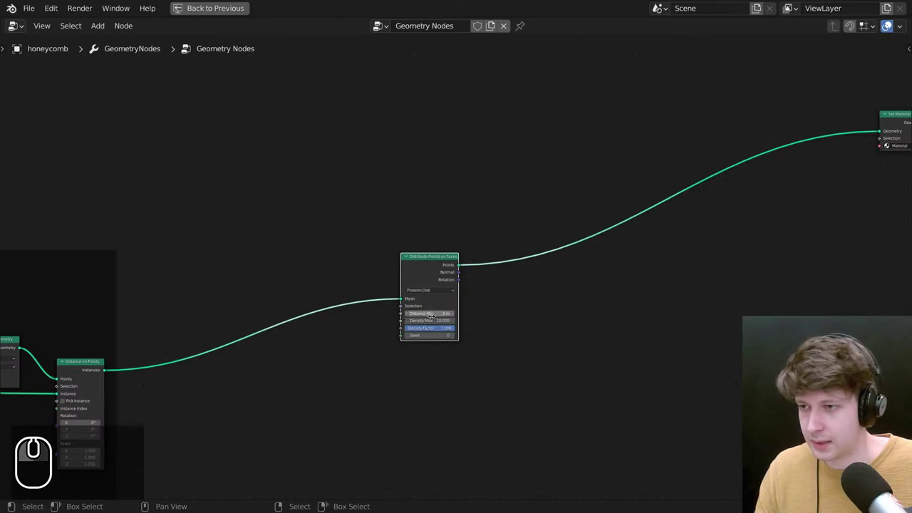
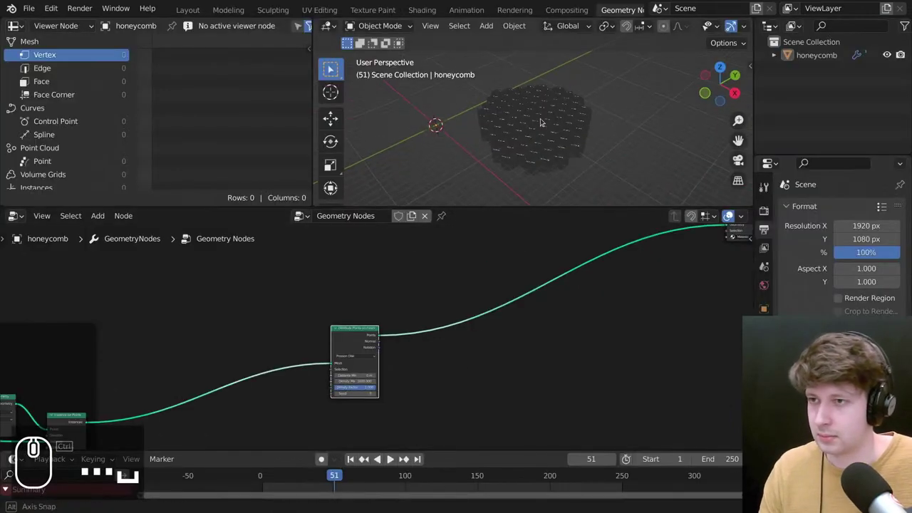
Orbit the viewport to inspect the dense points scattered over the honeycomb walls.
left_click_drag(546, 123, 508, 111)
scroll("up", 3)
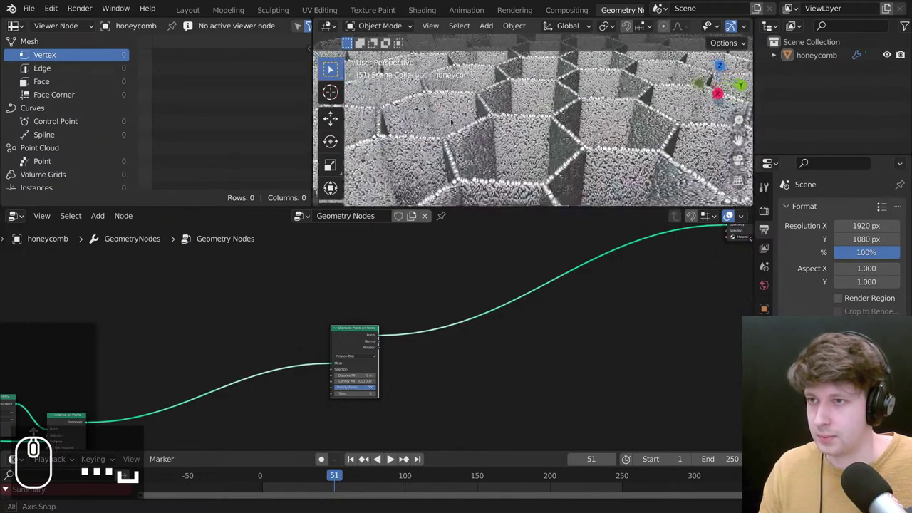
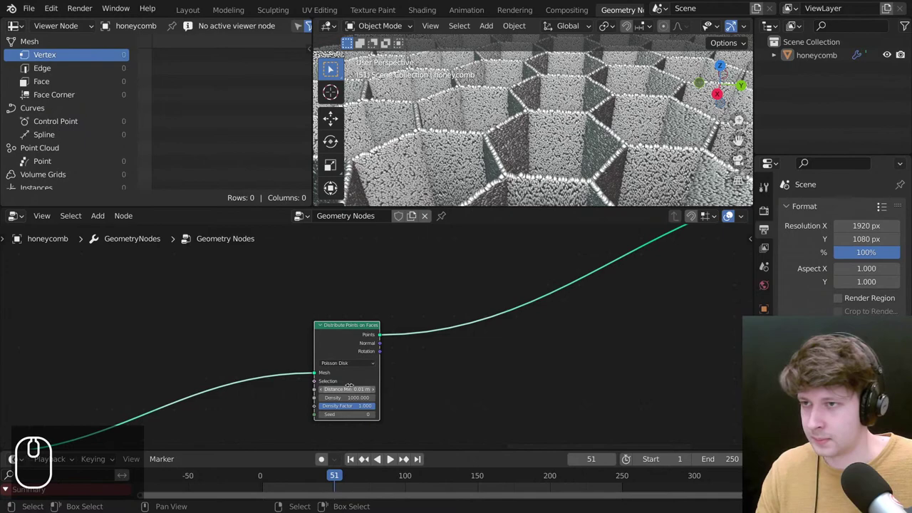
scroll("down", 3)
left_click_drag(552, 110, 544, 83)
left_click_drag(577, 37, 509, 169)
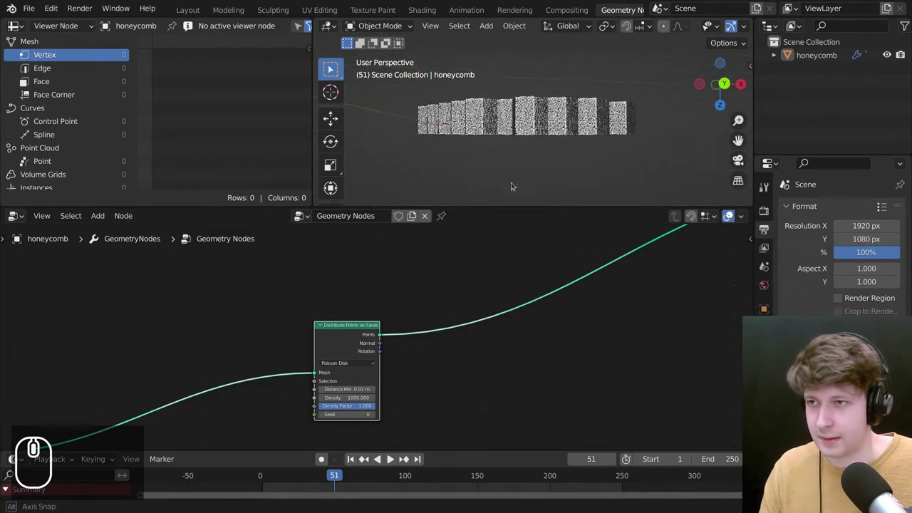
middle_click(511, 185)
scroll("down", 3)
left_click_drag(559, 154, 540, 129)
left_click_drag(568, 78, 565, 110)
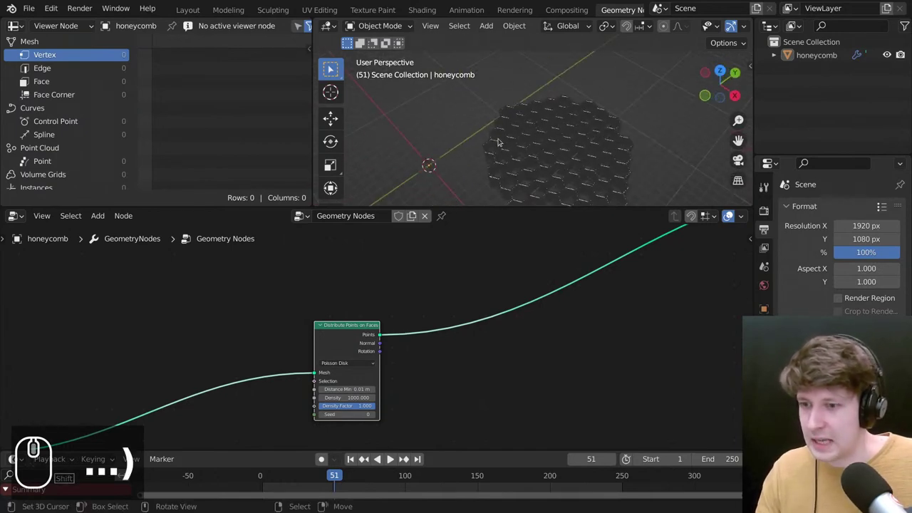
scroll("down", 3)
scroll("up", 3)
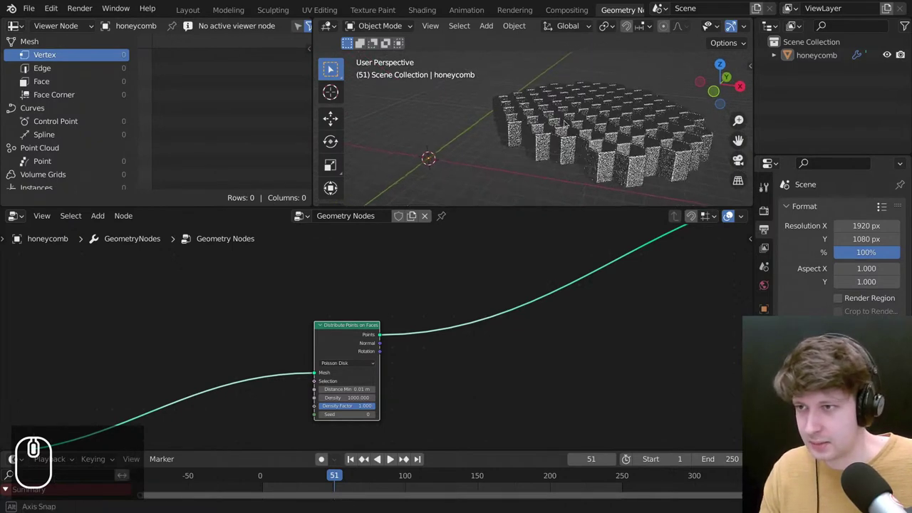
middle_click(565, 149)
middle_click(550, 132)
middle_click(547, 144)
scroll("up", 3)
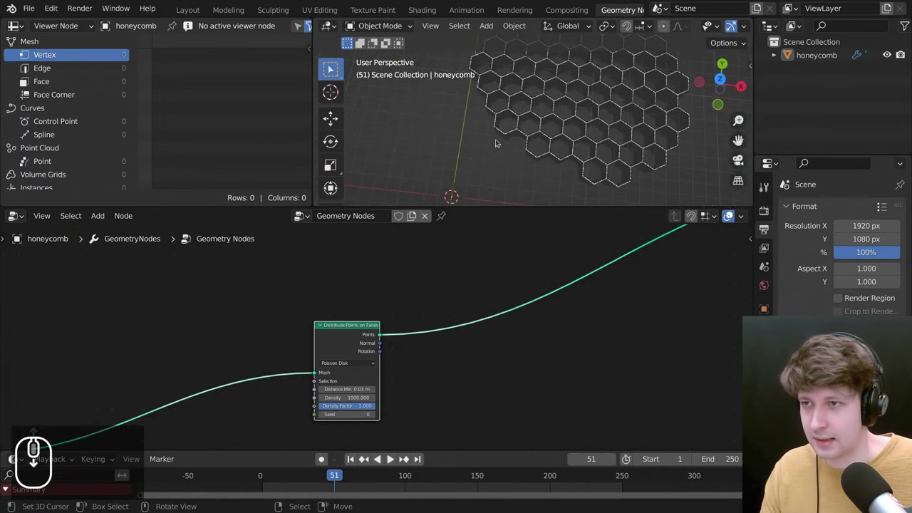
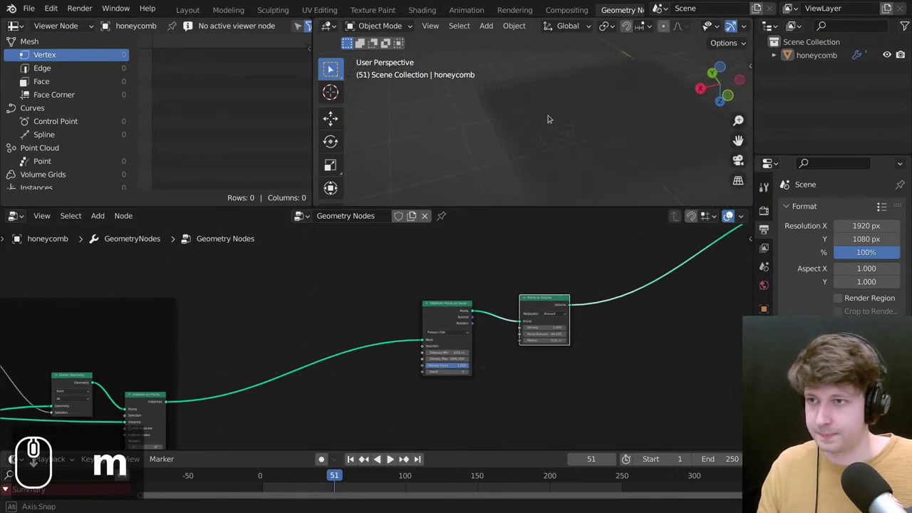
Search the add menu for a Volume to Mesh node to place after Points to Volume.
type("ma")
left_click(551, 241)
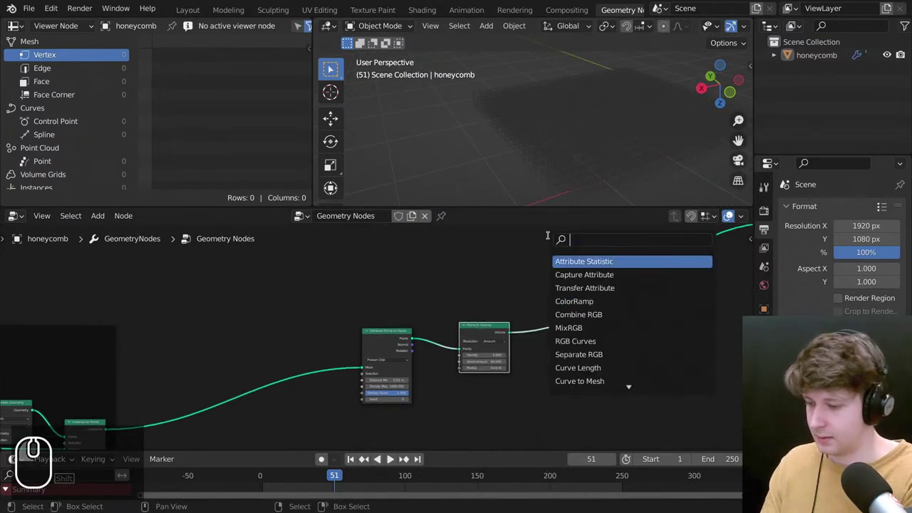
type("me")
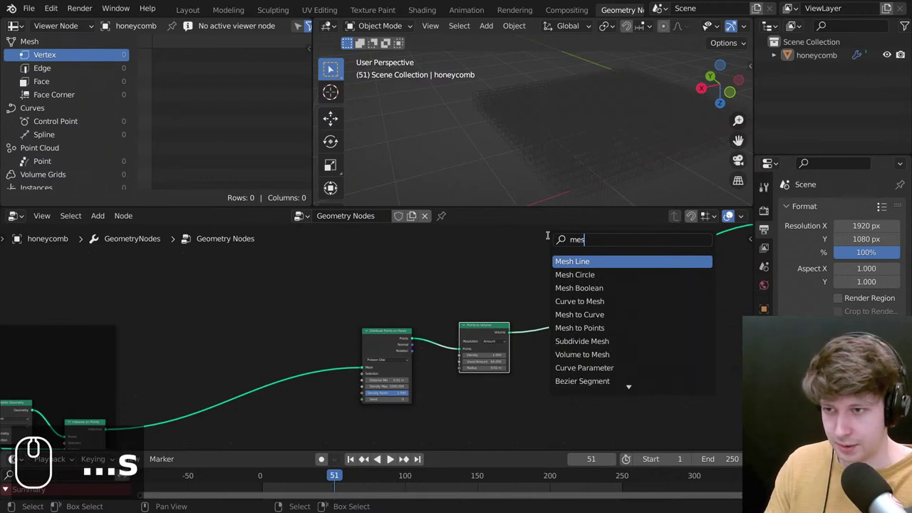
key("BackSpace")
type("vee")
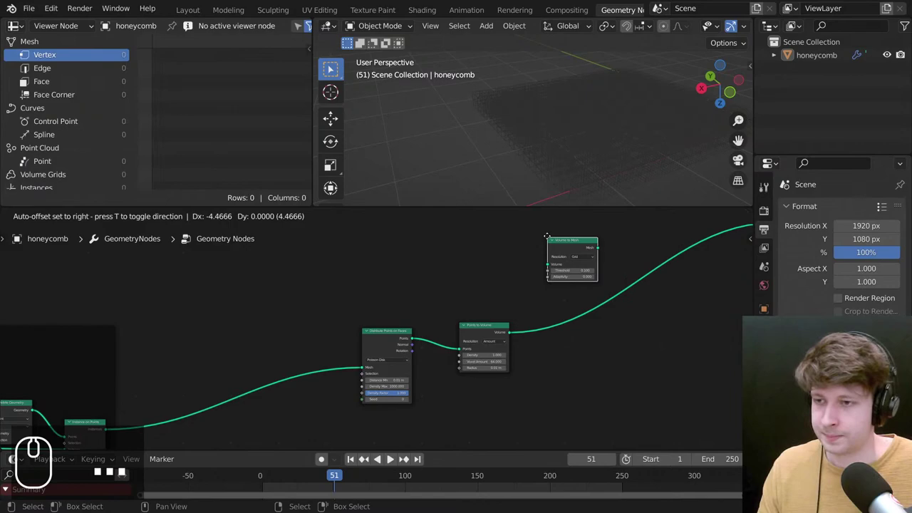
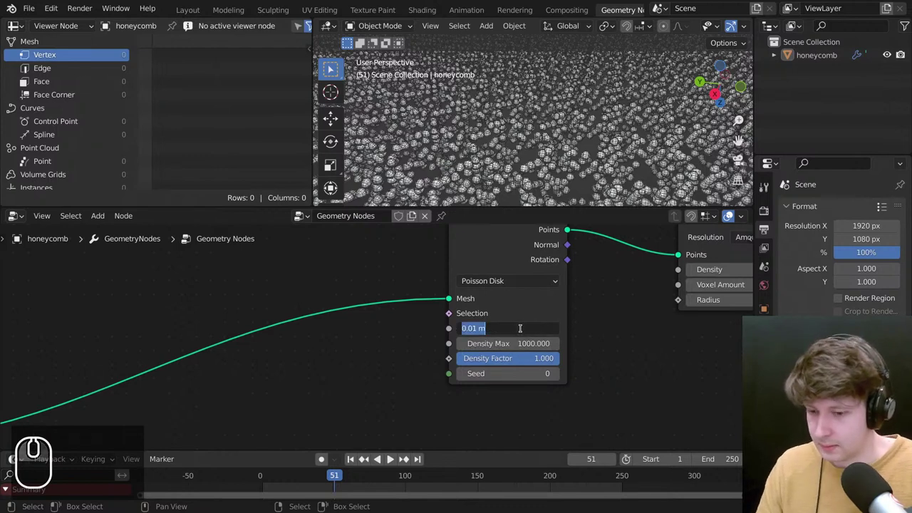
Set Distance Min on Distribute Points on Faces to 0.001 m.
type("_")
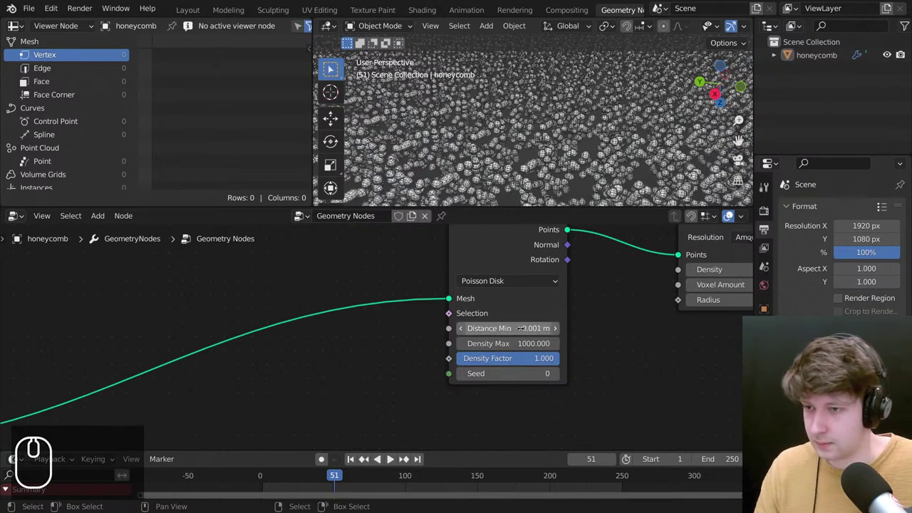
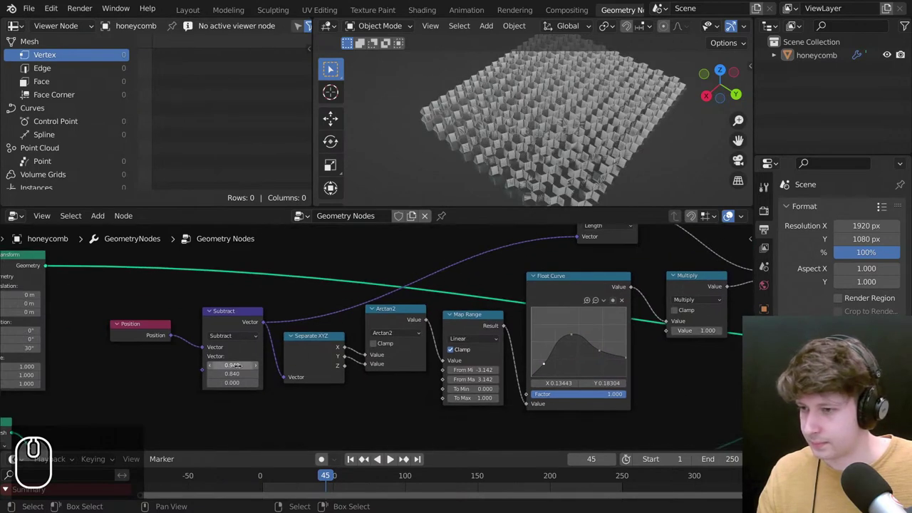
Maximize the node editor over the Points to Volume / Volume to Mesh chain, then restore the viewport layout.
scroll("down", 3)
scroll("up", 3)
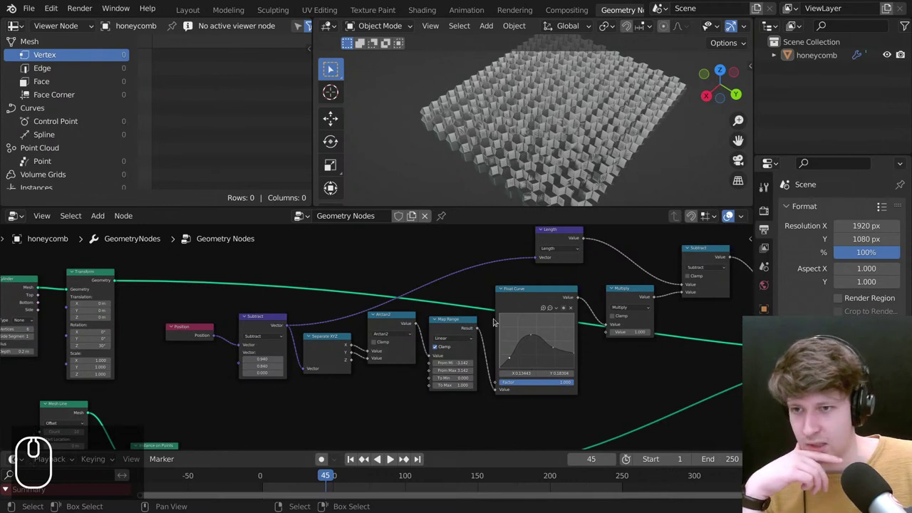
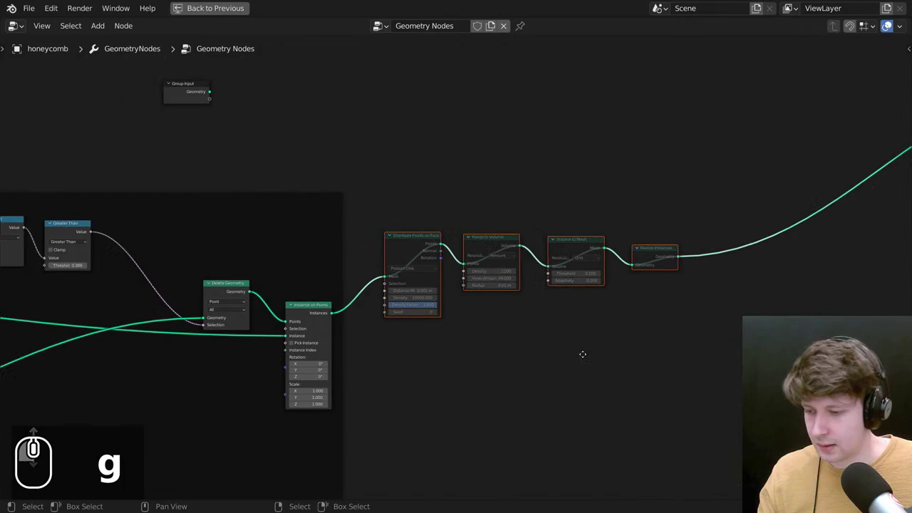
key("m")
scroll("up", 3)
Move the Float Curve's last point to X 1.0, Y 0.2 in the maximized node editor.
key("ctrl+space")
left_click_drag(647, 249, 653, 208)
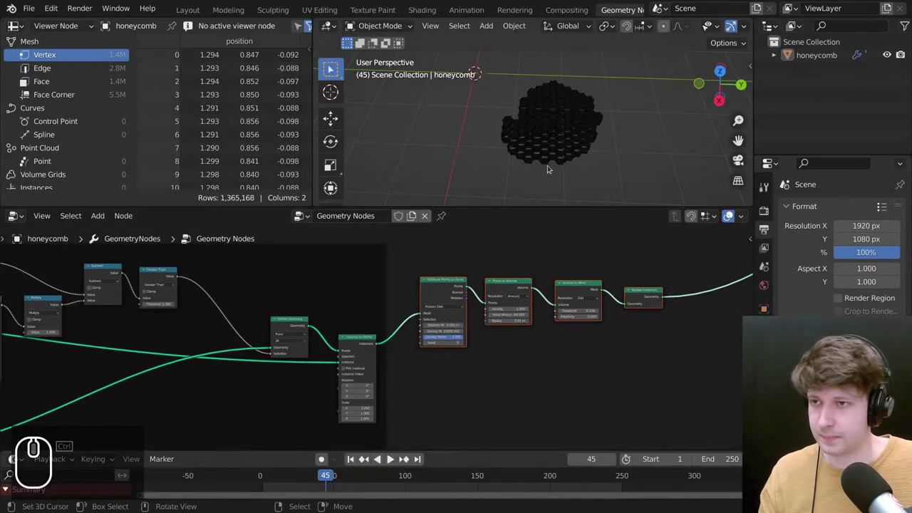
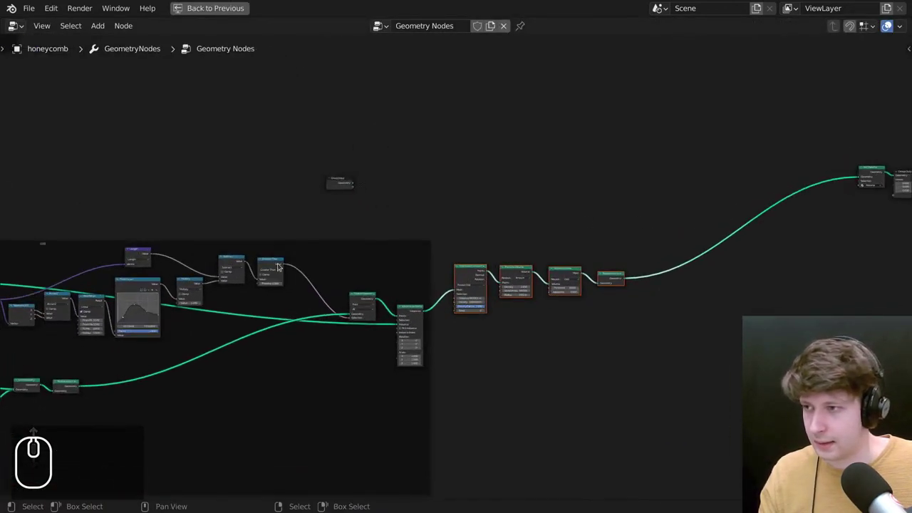
left_click_drag(250, 258, 609, 213)
scroll("up", 3)
key("z")
key("ctrl+space")
key("ctrl+z")
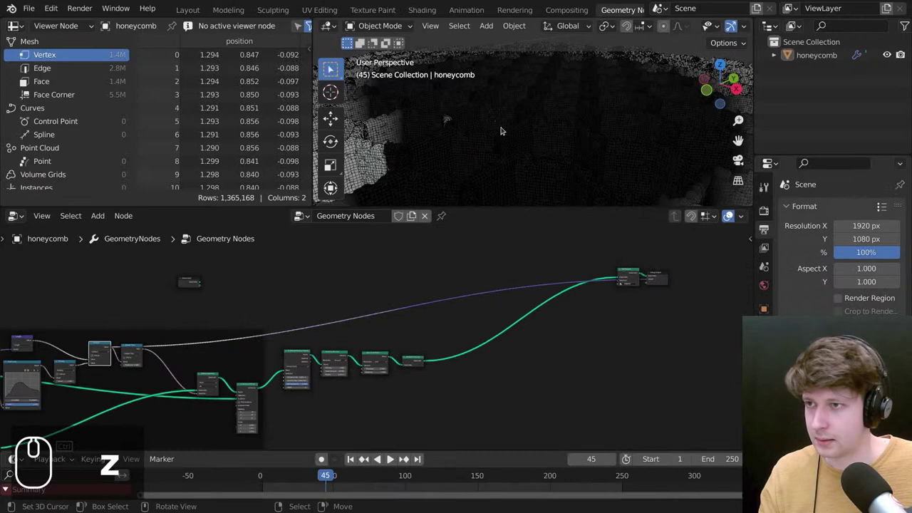
Orbit and zoom the viewport to check the more even ring of honeycomb cells.
left_click_drag(529, 134, 536, 94)
scroll("down", 3)
key("z")
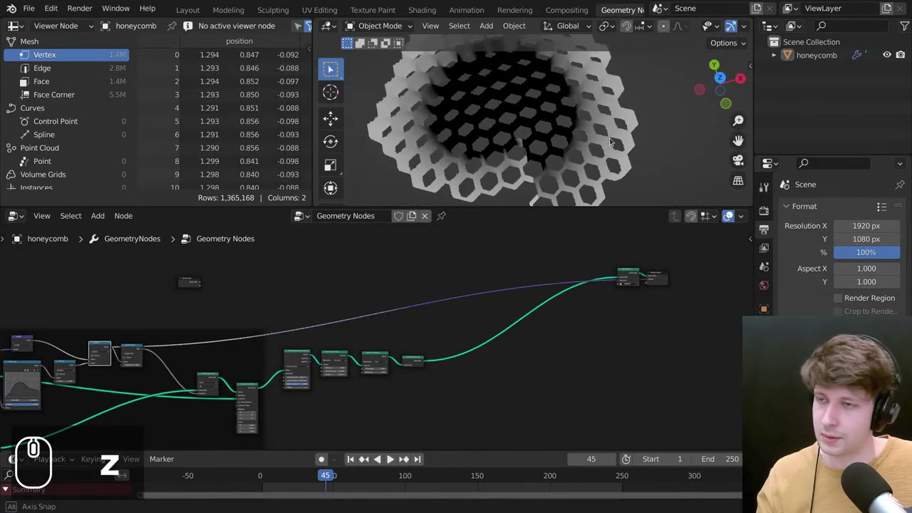
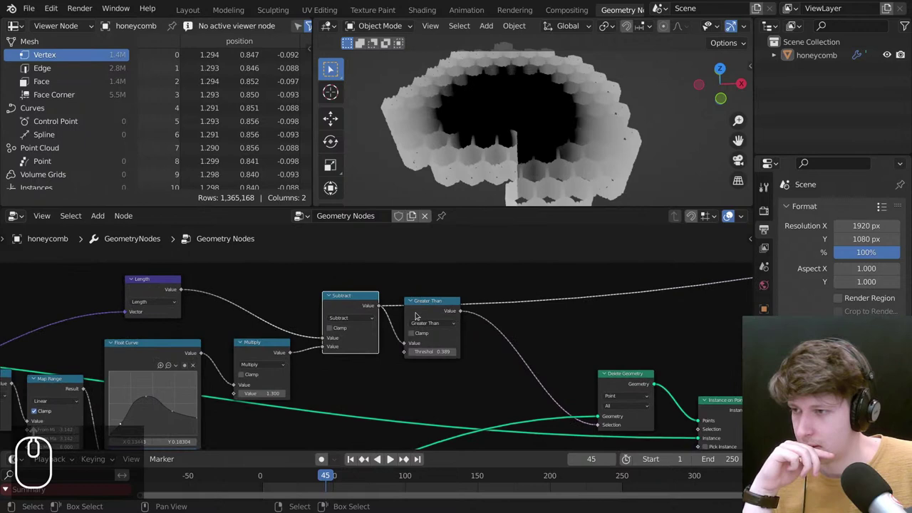
scroll("down", 3)
scroll("up", 3)
scroll("down", 3)
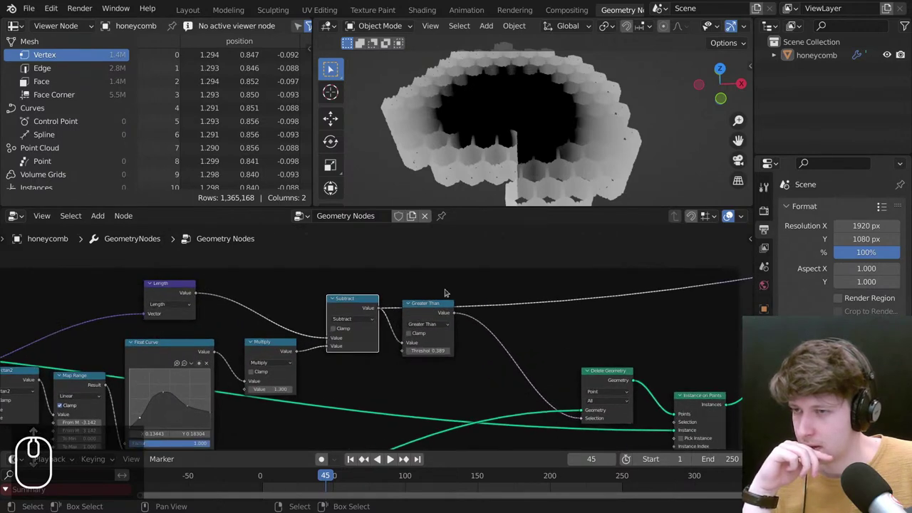
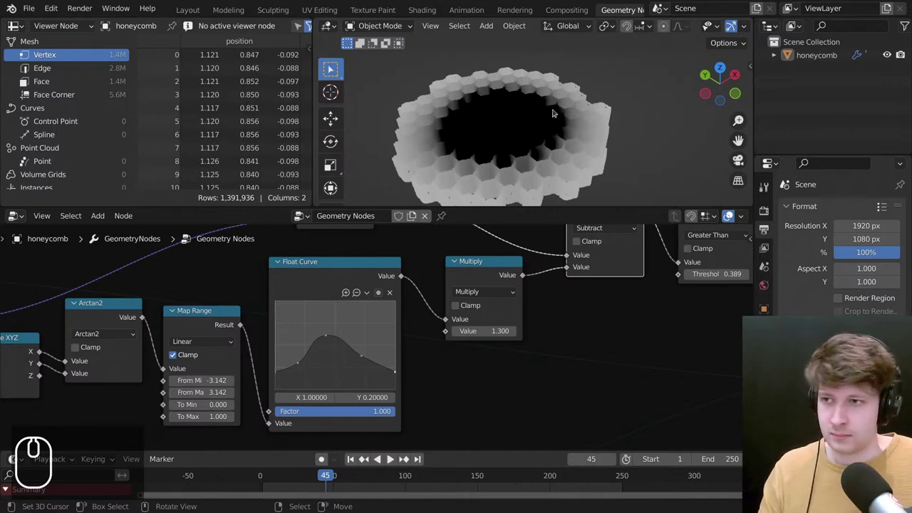
Pan the node tree toward Group Output before switching to the Chrome honeycomb reference photo.
scroll("down", 3)
middle_click(397, 362)
left_click_drag(378, 340, 480, 305)
scroll("up", 3)
left_click_drag(449, 349, 545, 124)
scroll("up", 3)
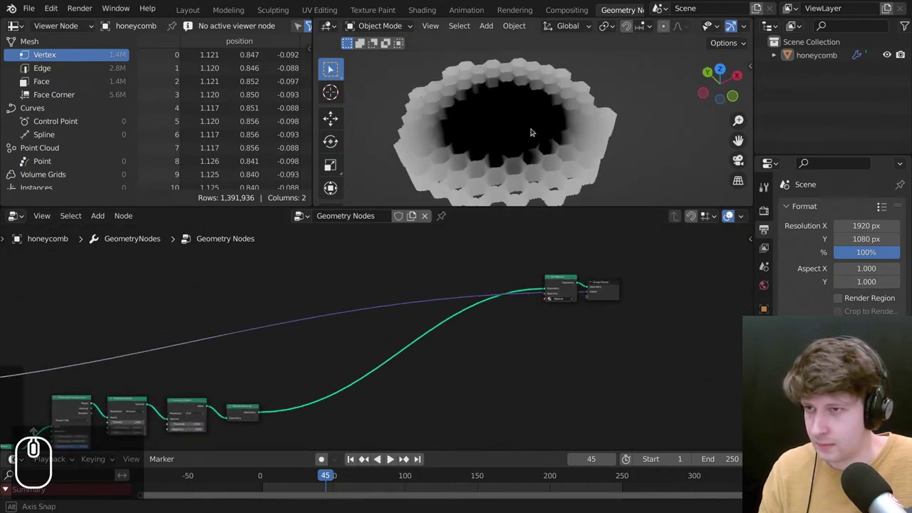
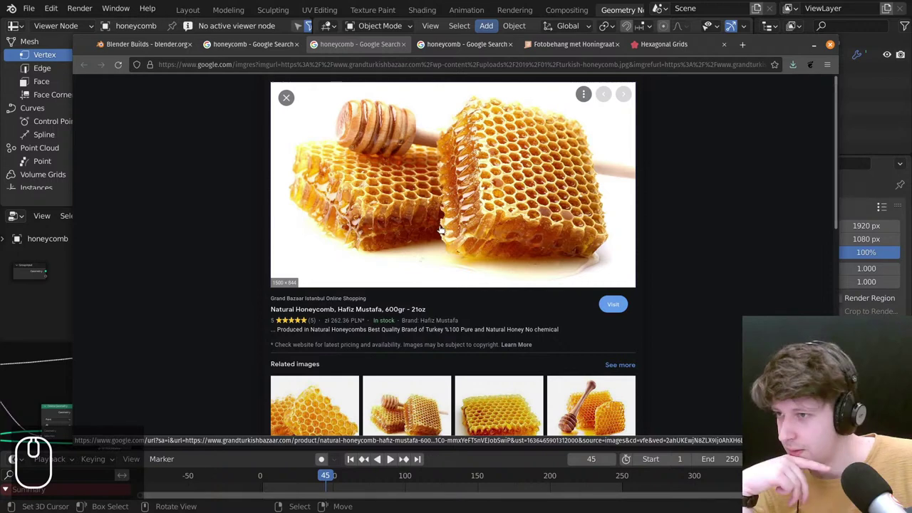
Scroll through the close-up honeycomb photo and its related images in Google Images.
scroll("down", 3)
scroll("down", 3)
scroll("down", 3)
scroll("up", 3)
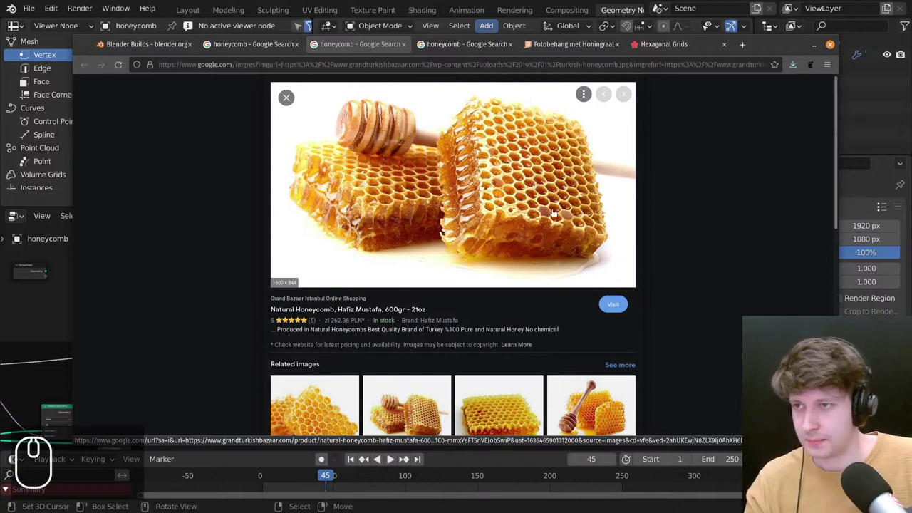
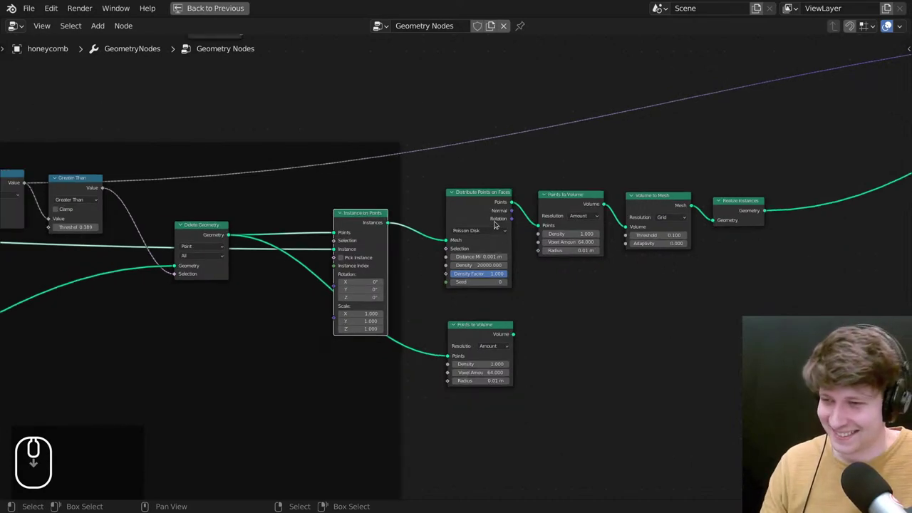
Duplicate the Volume to Mesh node and feed it from the lower Points to Volume node.
scroll("up", 3)
left_click(674, 283)
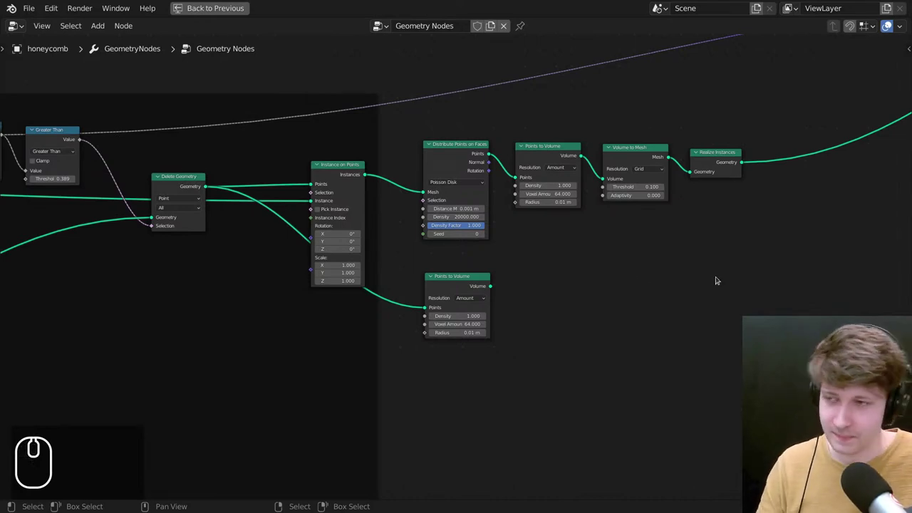
middle_click(541, 307)
scroll("up", 3)
left_click_drag(454, 298, 476, 300)
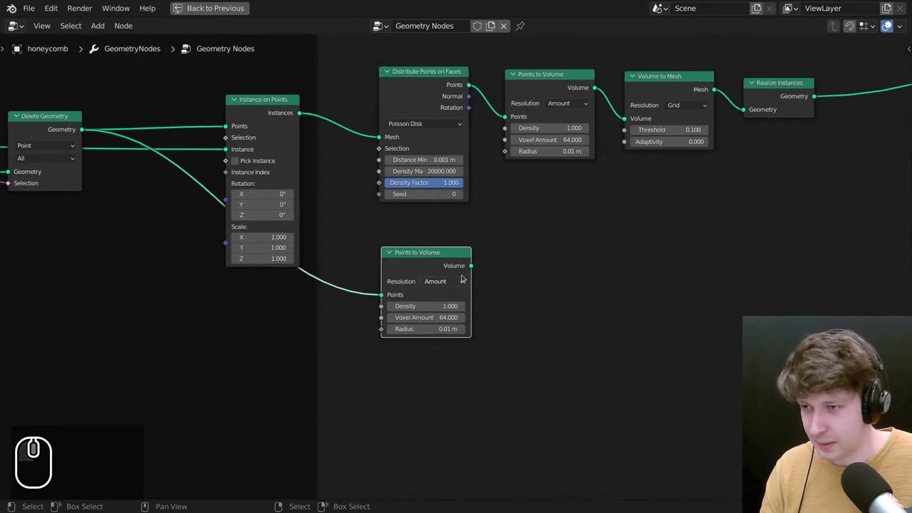
left_click_drag(474, 273, 559, 193)
left_click_drag(549, 213, 339, 329)
left_click_drag(576, 147, 388, 331)
key("shift+d")
left_click_drag(339, 329, 565, 313)
left_click(567, 310)
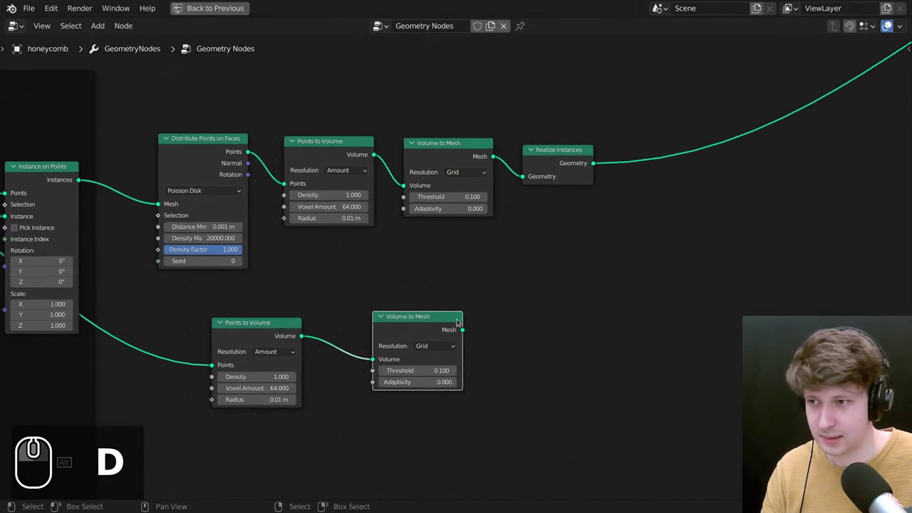
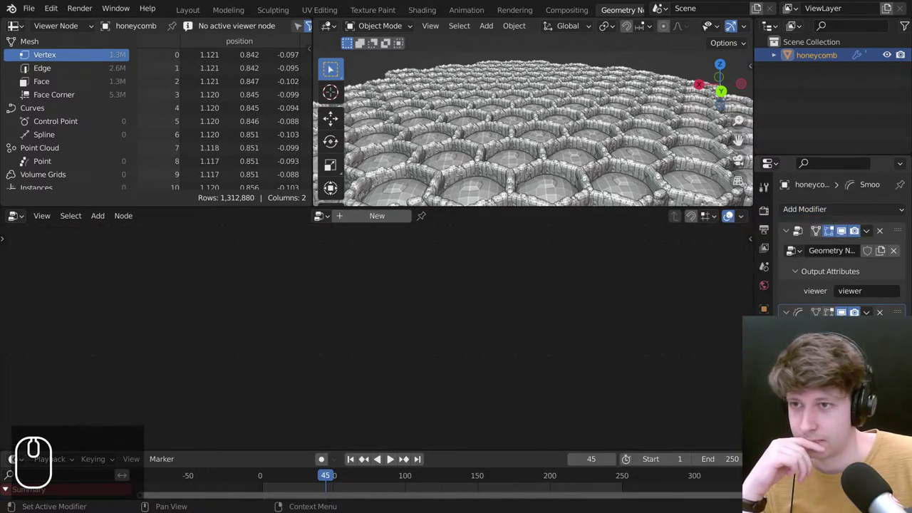
Orbit and zoom around the honeycomb's hollow cell walls, then view the patch whole and from the side.
middle_click(558, 148)
scroll("down", 3)
middle_click(560, 170)
scroll("up", 3)
middle_click(531, 120)
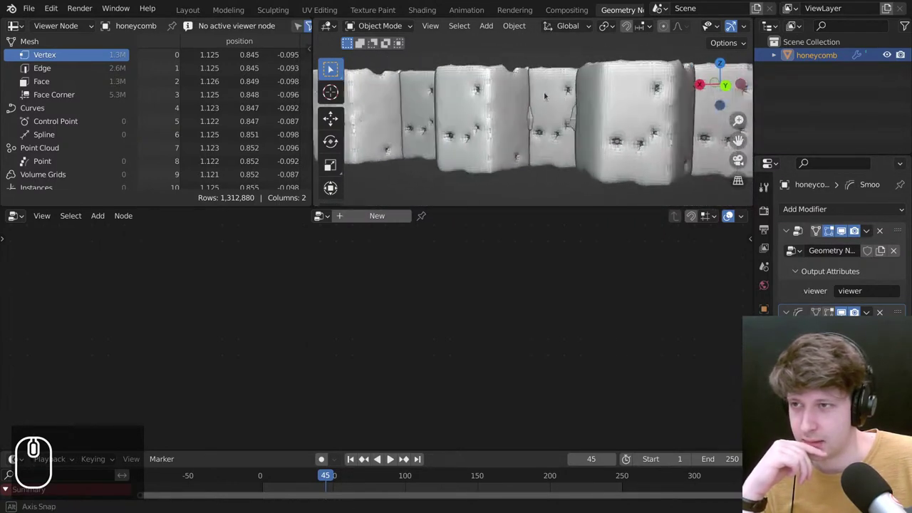
scroll("up", 3)
middle_click(549, 95)
scroll("down", 3)
scroll("down", 3)
scroll("up", 3)
scroll("down", 3)
middle_click(539, 112)
middle_click(540, 112)
scroll("up", 3)
scroll("up", 3)
left_click_drag(556, 172, 489, 112)
left_click_drag(507, 91, 532, 85)
scroll("up", 3)
left_click_drag(553, 65, 566, 99)
scroll("down", 3)
left_click_drag(509, 93, 489, 104)
scroll("down", 3)
left_click_drag(488, 104, 476, 112)
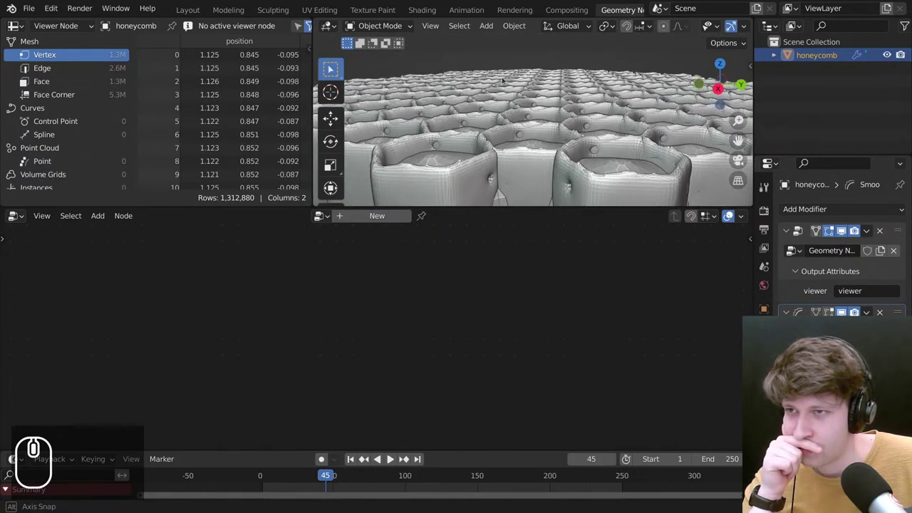
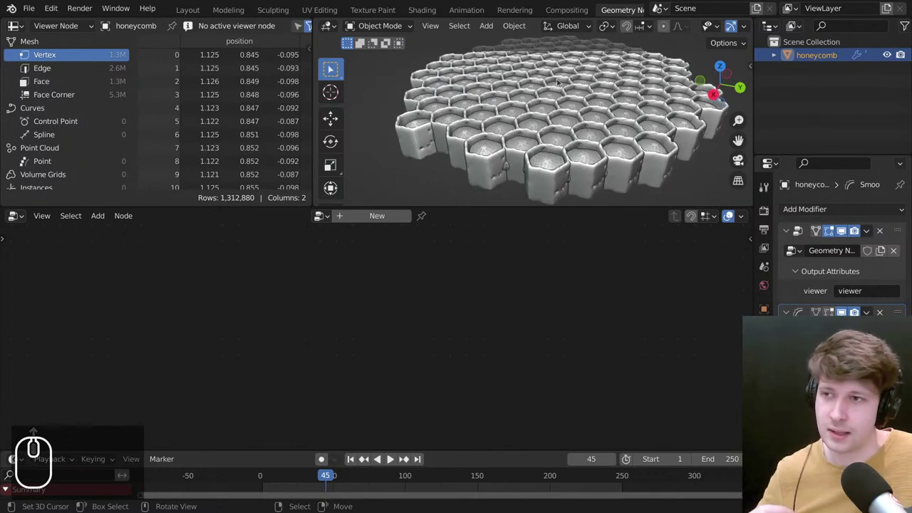
scroll("up", 3)
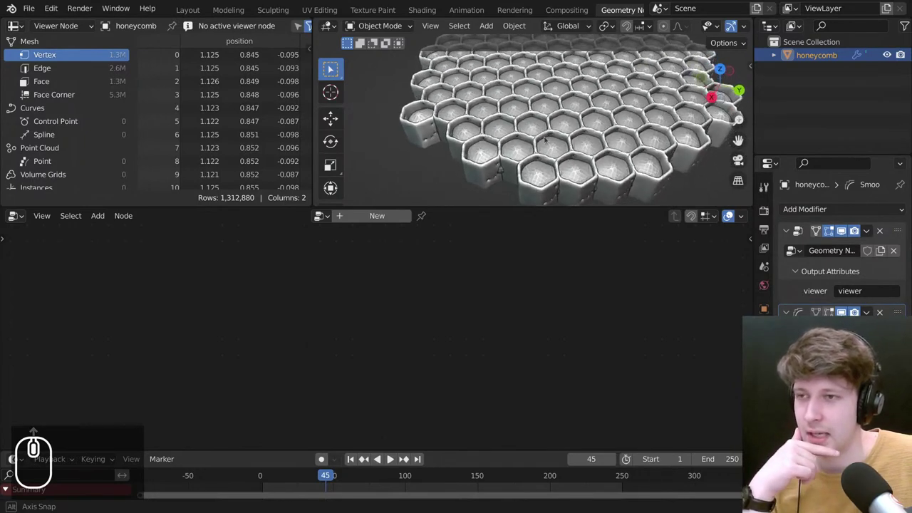
left_click_drag(542, 155, 510, 137)
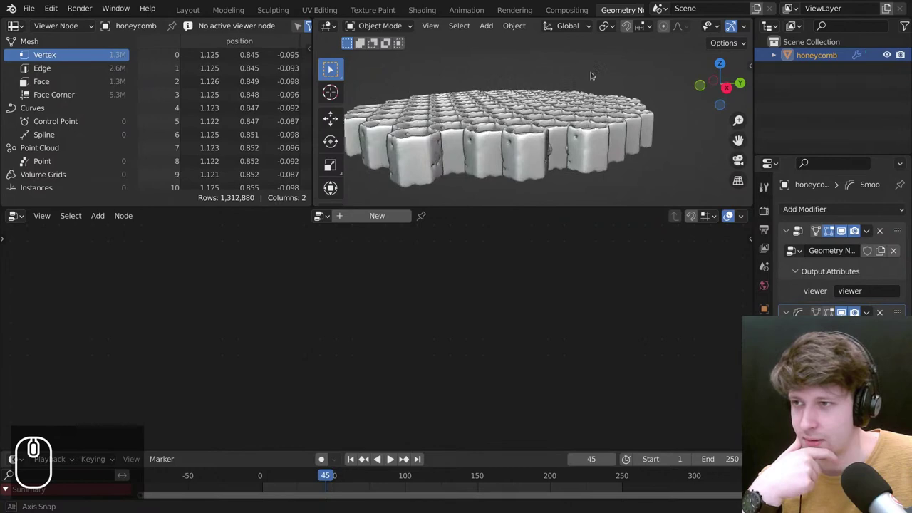
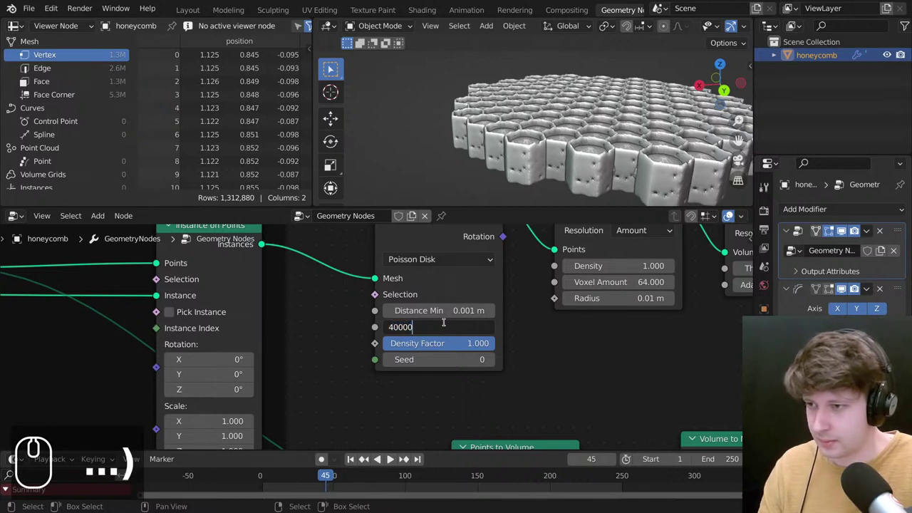
Confirm Density Max 40000, then orbit under, around and down into the hollow cells to inspect the walls.
key("Return")
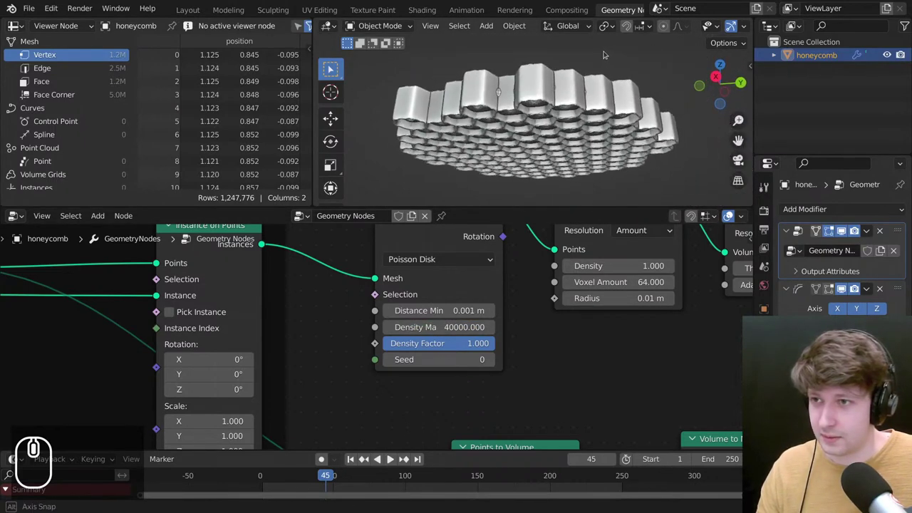
middle_click(591, 137)
left_click_drag(524, 144, 541, 139)
scroll("up", 3)
middle_click(541, 139)
scroll("down", 3)
left_click_drag(556, 93, 668, 104)
middle_click(677, 107)
middle_click(628, 123)
left_click_drag(625, 144, 599, 84)
middle_click(598, 86)
left_click_drag(575, 125, 559, 125)
scroll("down", 3)
middle_click(508, 126)
left_click_drag(578, 169, 559, 149)
left_click_drag(536, 124, 497, 165)
left_click_drag(490, 162, 519, 81)
left_click_drag(519, 81, 451, 98)
left_click_drag(475, 92, 471, 91)
middle_click(485, 93)
middle_click(479, 99)
middle_click(482, 148)
left_click_drag(478, 155, 494, 126)
middle_click(534, 134)
middle_click(500, 127)
scroll("up", 3)
scroll("up", 3)
left_click_drag(525, 158, 517, 168)
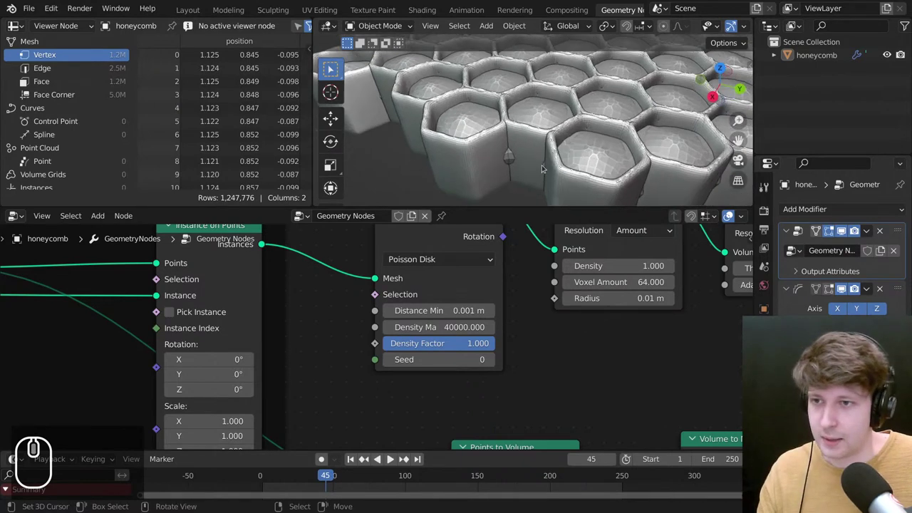
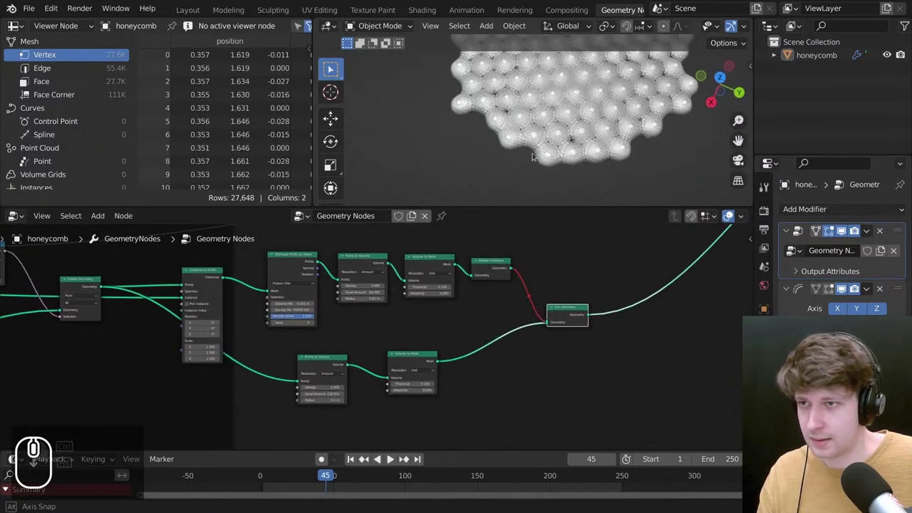
Unmute the link into Join Geometry and reduce the lower Points to Volume radius from 0.1 m.
scroll("down", 3)
left_click_drag(514, 268, 497, 296)
scroll("up", 3)
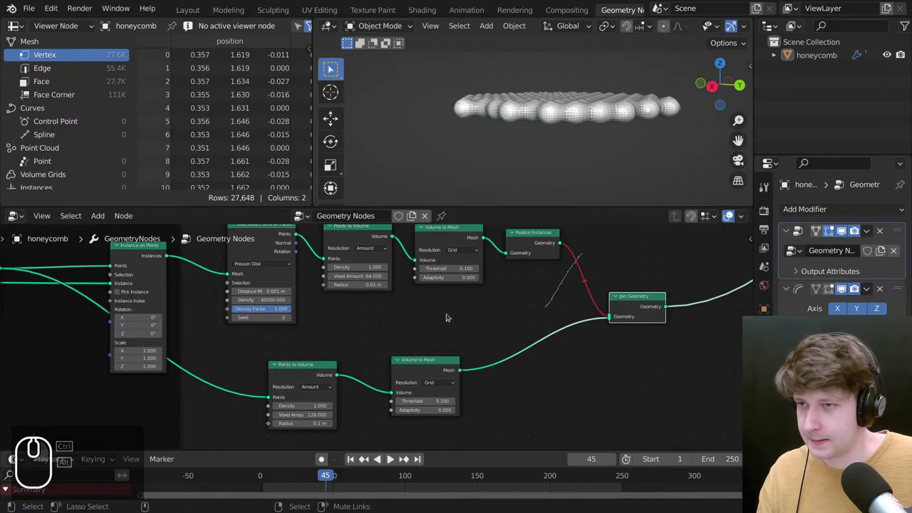
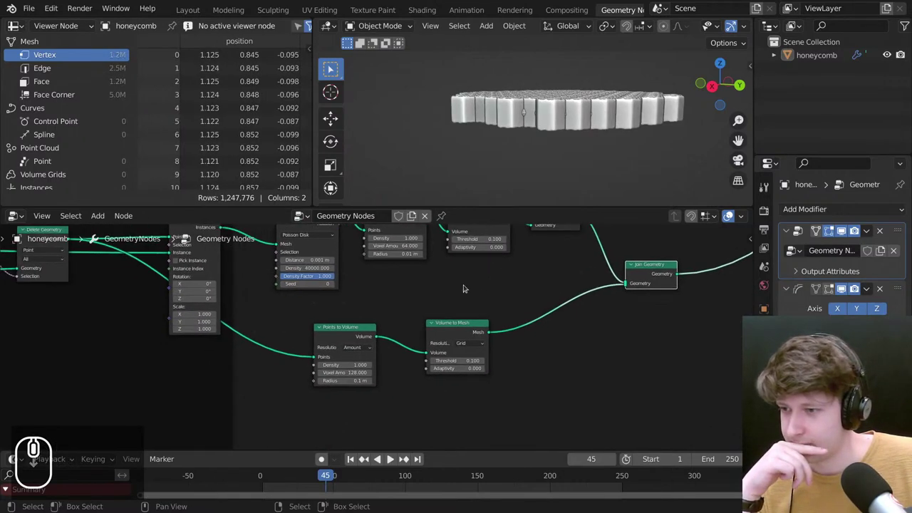
scroll("up", 3)
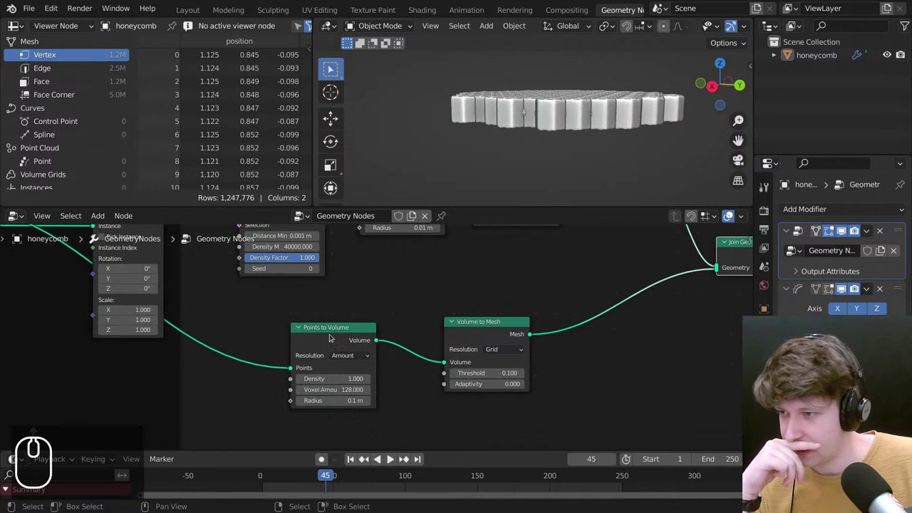
left_click_drag(335, 332, 329, 397)
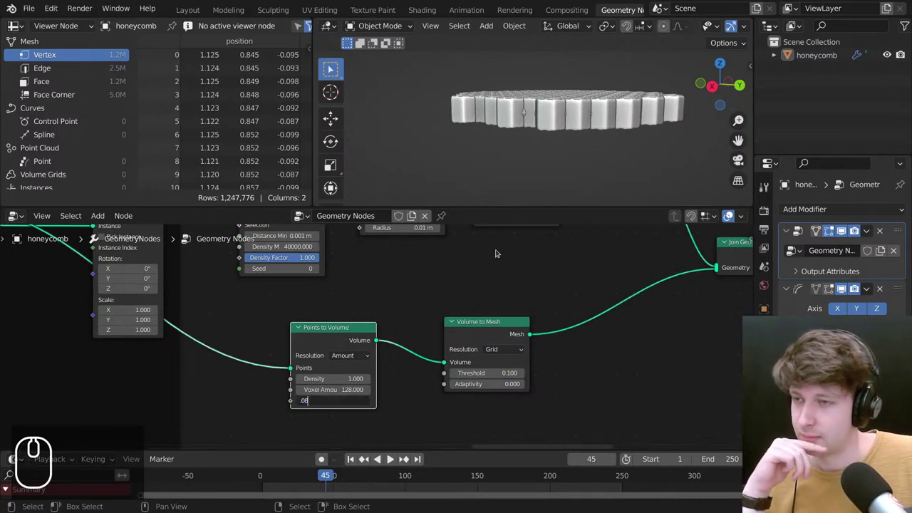
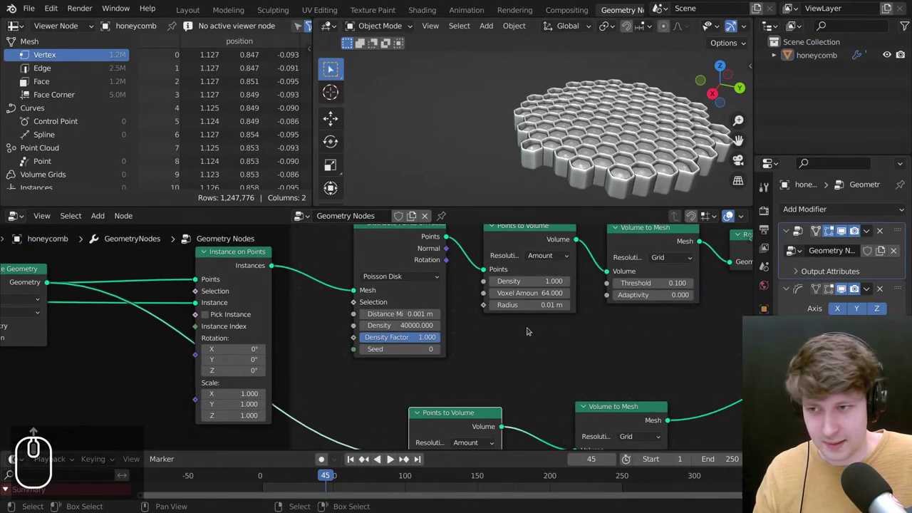
Pan across the node tree and disable the Smooth modifier's Show in Viewport toggle.
scroll("up", 3)
left_click_drag(372, 256, 581, 259)
scroll("up", 3)
scroll("down", 3)
left_click_drag(489, 345, 523, 109)
key("space")
key("shift+a")
left_click_drag(528, 110, 517, 105)
right_click(522, 108)
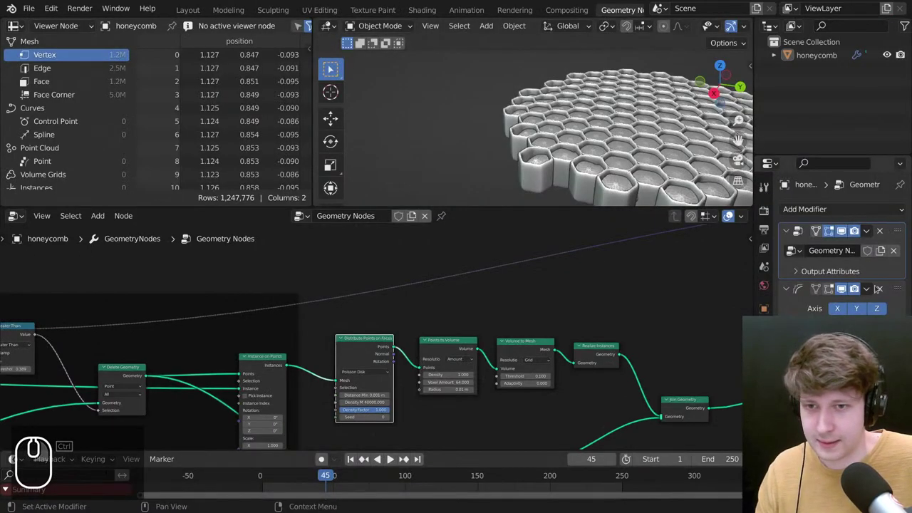
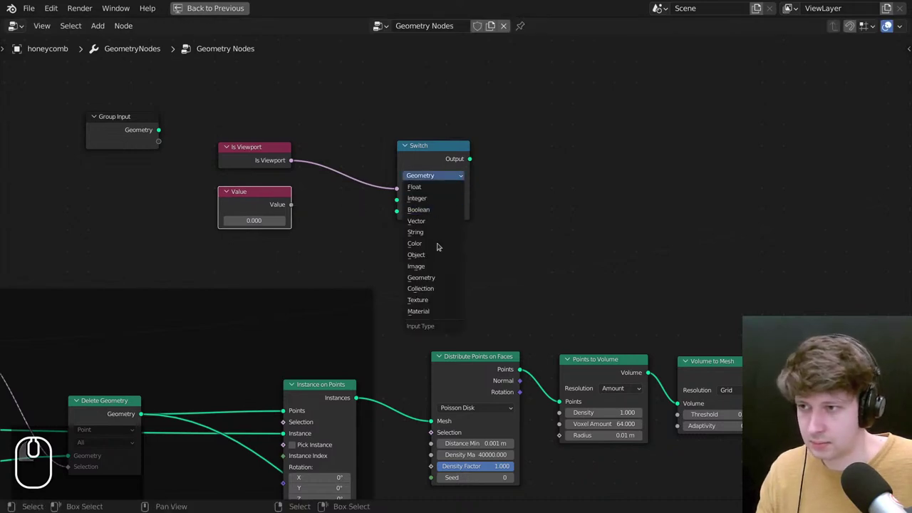
Add a Float Switch driven by Is Viewport, choosing between 1.000 and a Value node.
key("f")
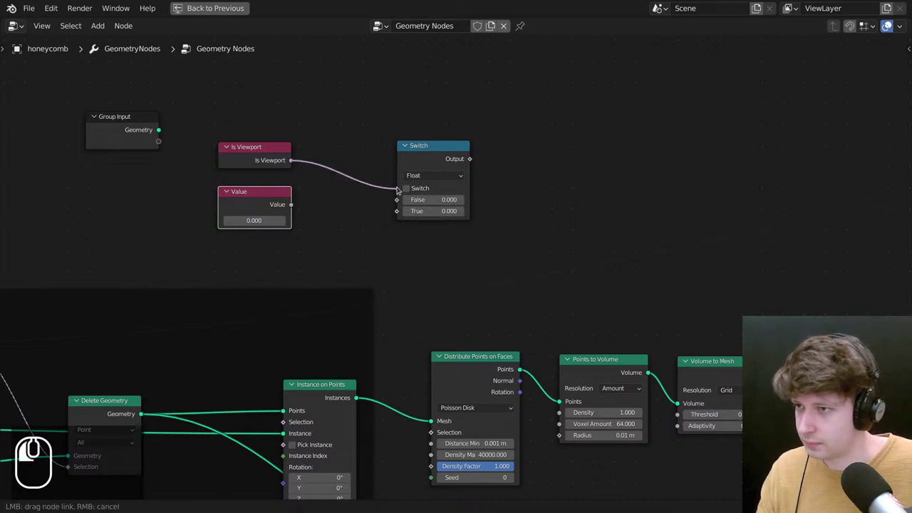
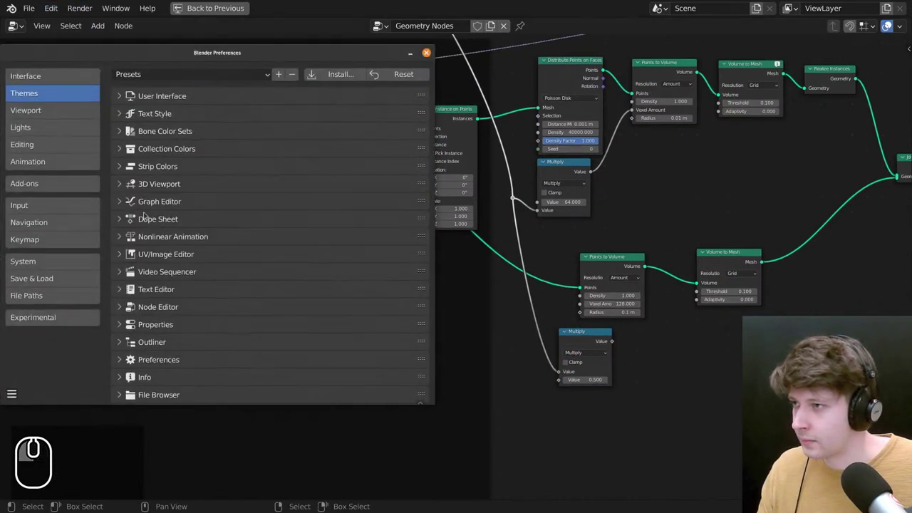
Feed the viewport switch into Multiply nodes on both Voxel Amounts, with Value 0.5.
left_click(272, 56)
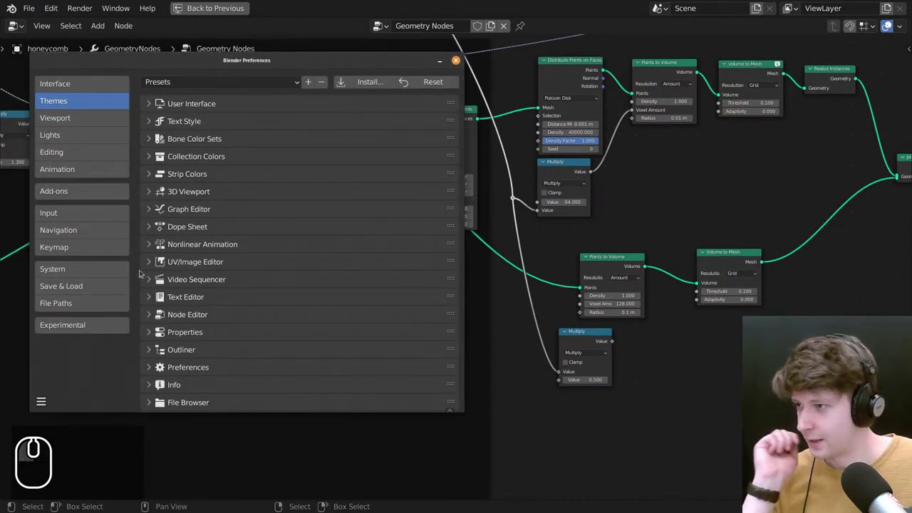
scroll("down", 3)
scroll("up", 3)
scroll("up", 3)
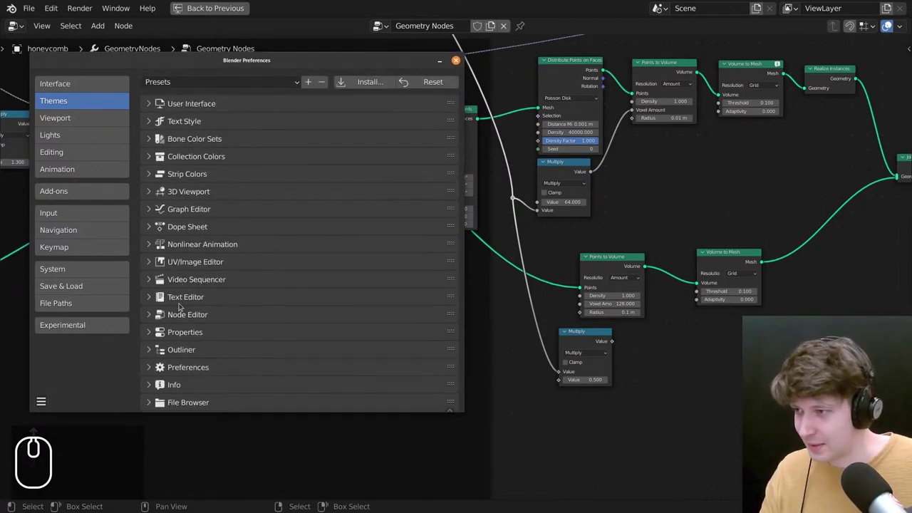
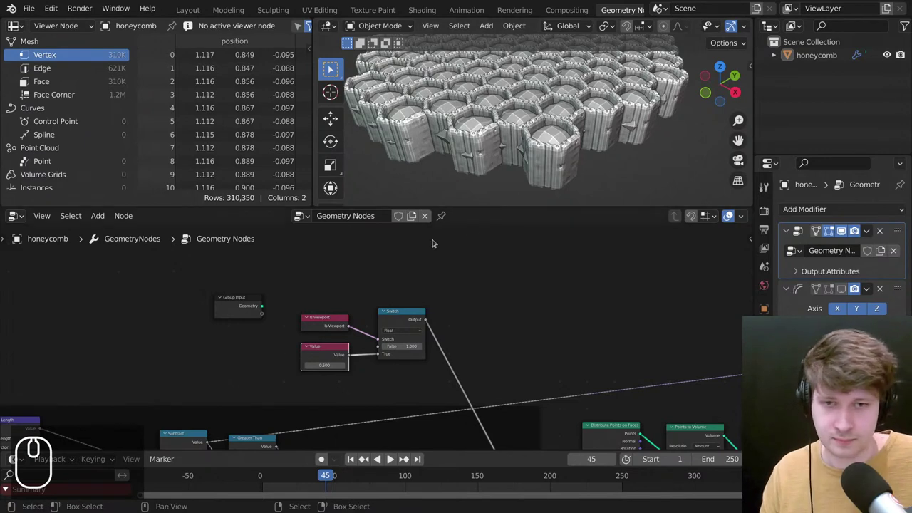
Save the blend file and pan the node tree over to the switch nodes.
middle_click(431, 275)
left_click_drag(449, 275, 364, 369)
scroll("down", 3)
left_click_drag(477, 328, 364, 369)
key("g")
double_click(427, 249)
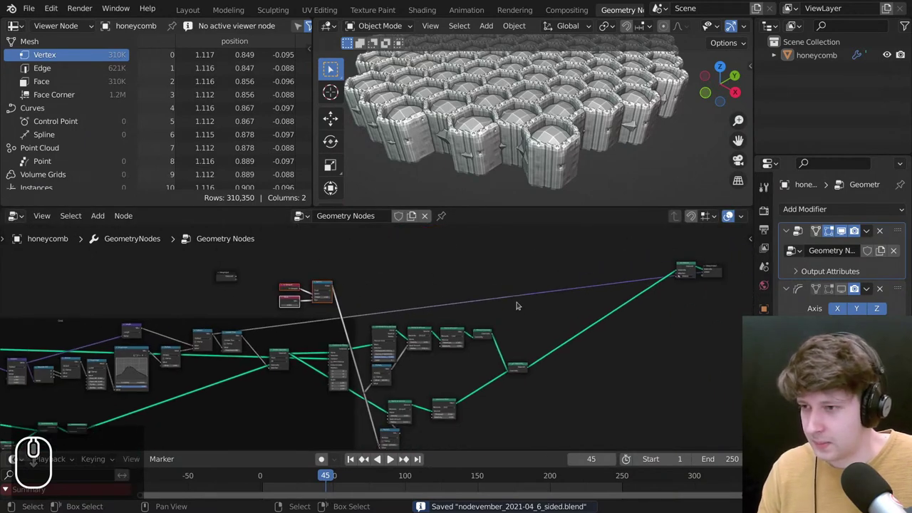
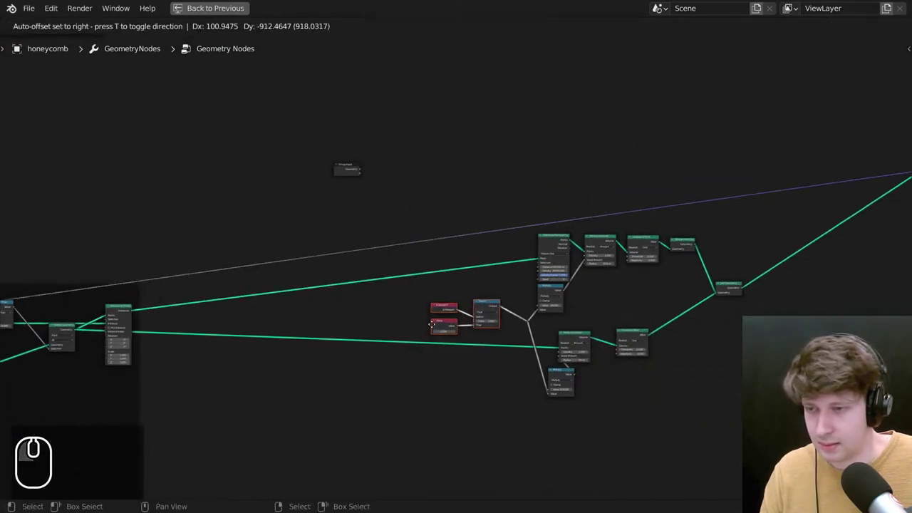
scroll("down", 3)
scroll("up", 3)
Move the Switch and Value nodes up beside the Points to Volume nodes they feed.
left_click_drag(396, 234, 518, 247)
type("g")
scroll("down", 3)
type("g")
left_click_drag(518, 253, 596, 131)
middle_click(576, 125)
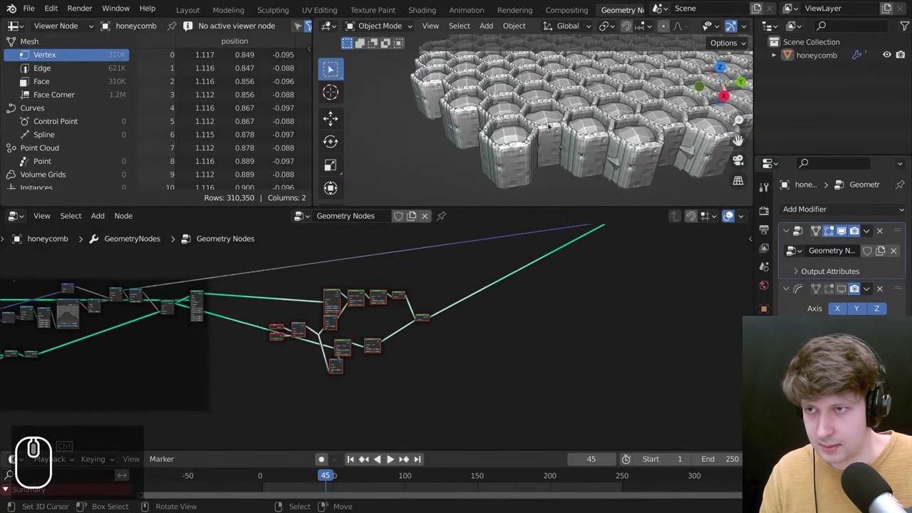
Orbit around the finished honeycomb to inspect its underside and sides.
scroll("down", 3)
scroll("down", 3)
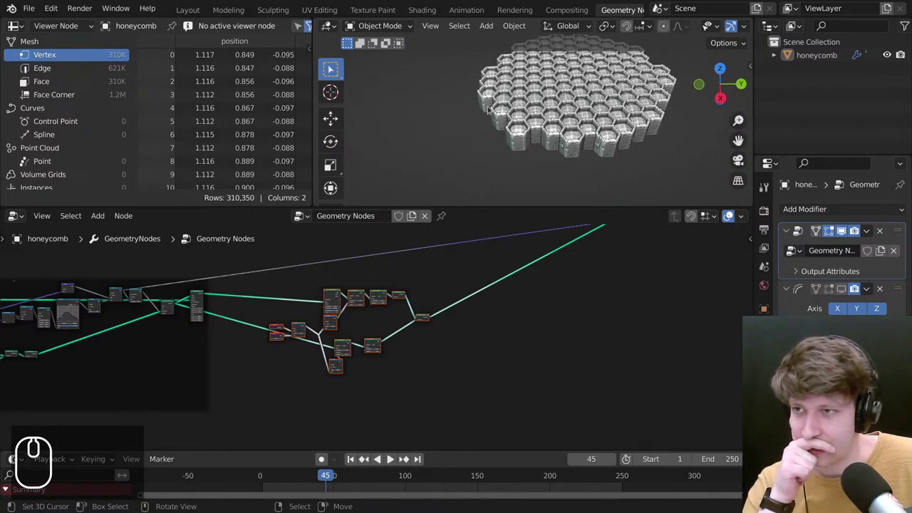
middle_click(531, 105)
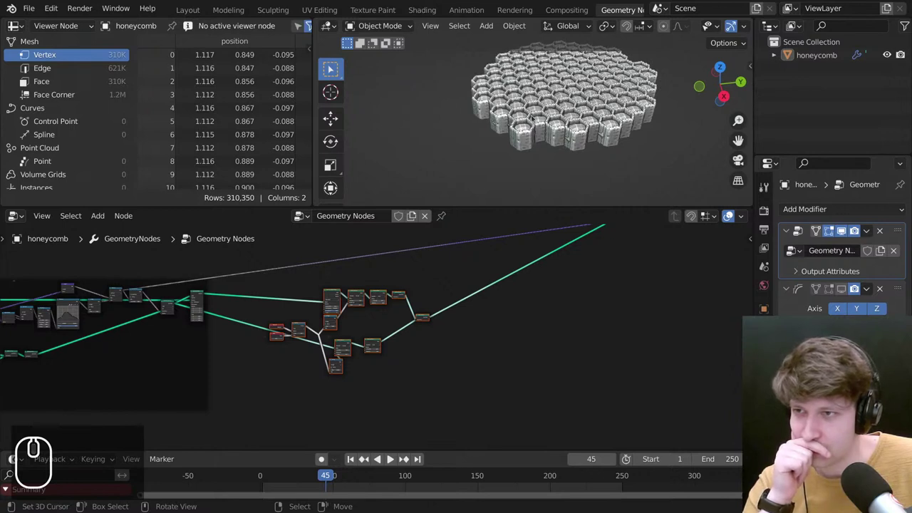
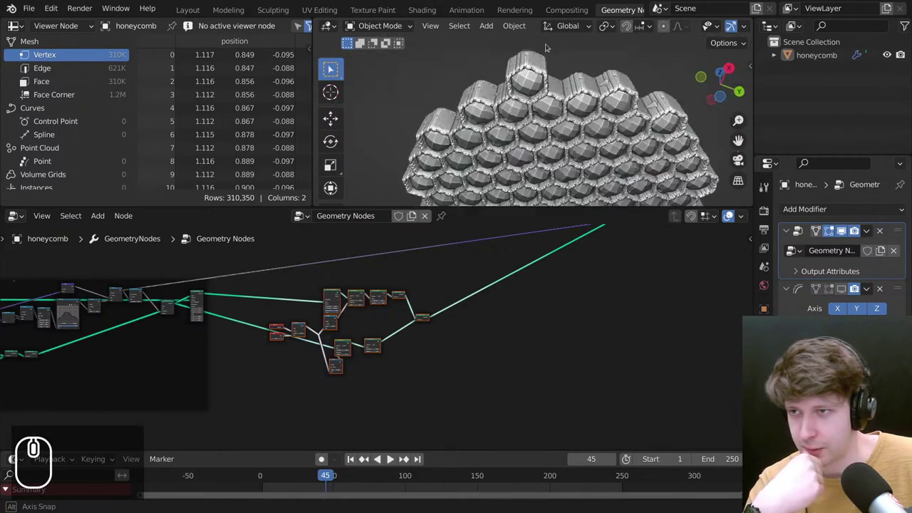
middle_click(554, 158)
left_click_drag(586, 126, 558, 99)
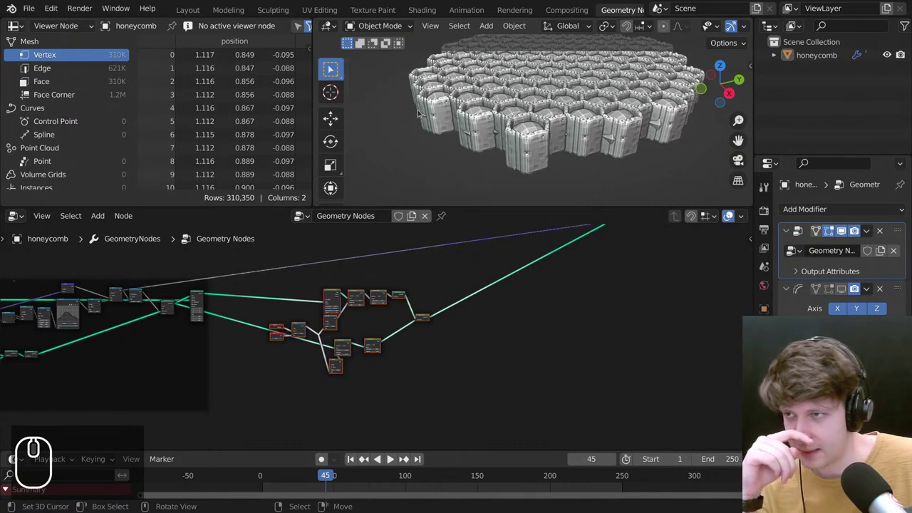
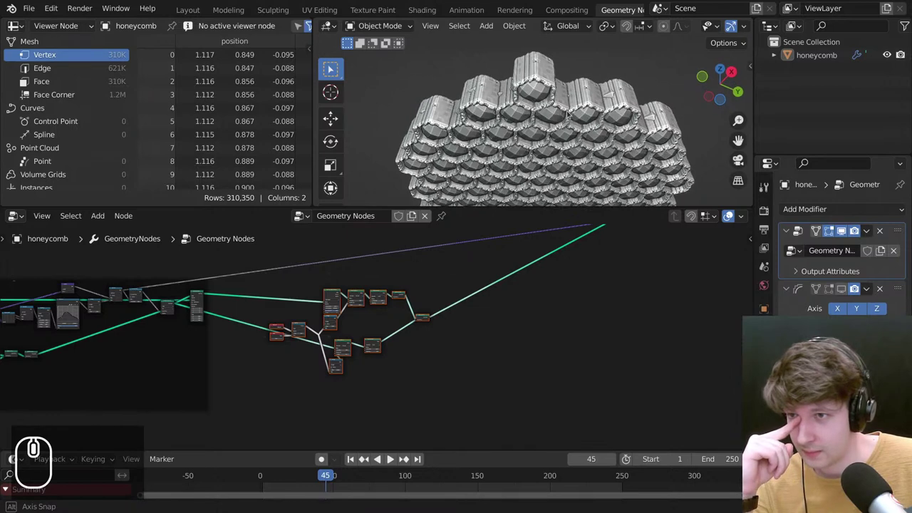
middle_click(559, 137)
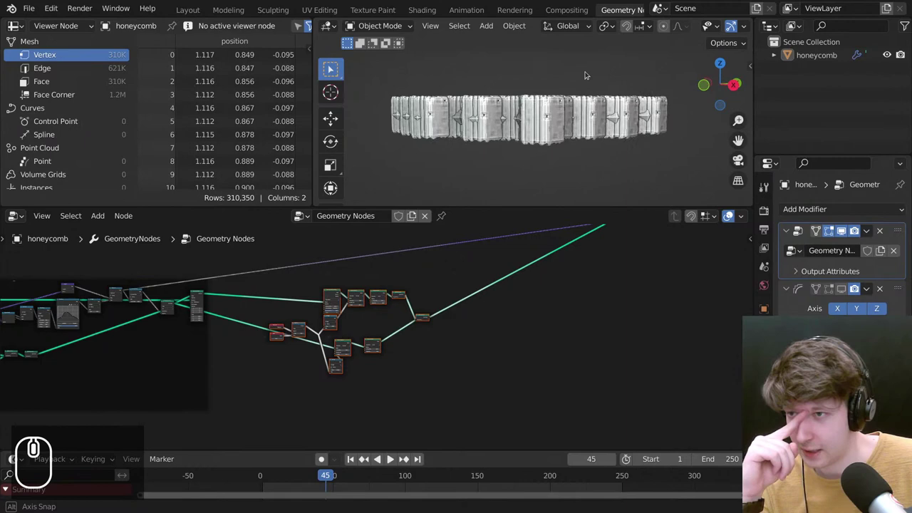
left_click_drag(588, 75, 584, 70)
scroll("down", 3)
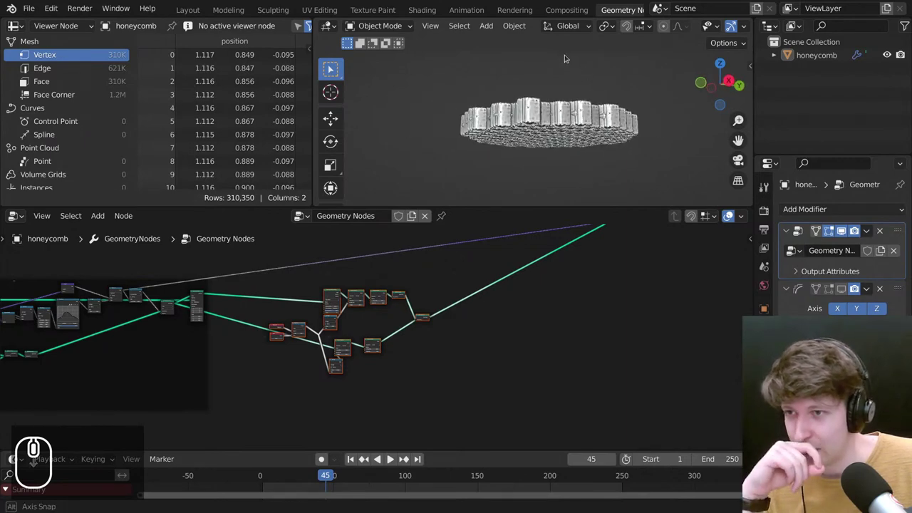
Tilt the view to look down on the stalactite honeycomb from above.
middle_click(554, 103)
scroll("up", 3)
left_click_drag(563, 84, 520, 109)
left_click_drag(488, 135, 447, 125)
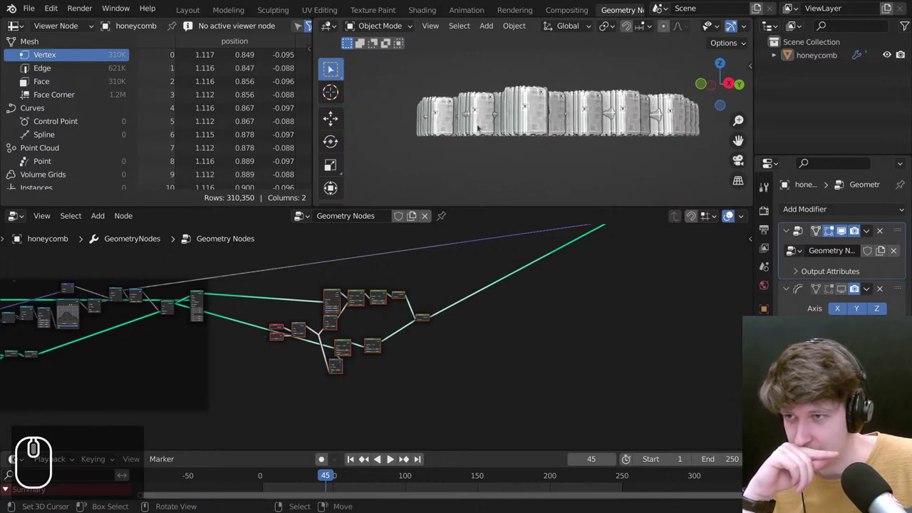
left_click_drag(541, 136, 589, 136)
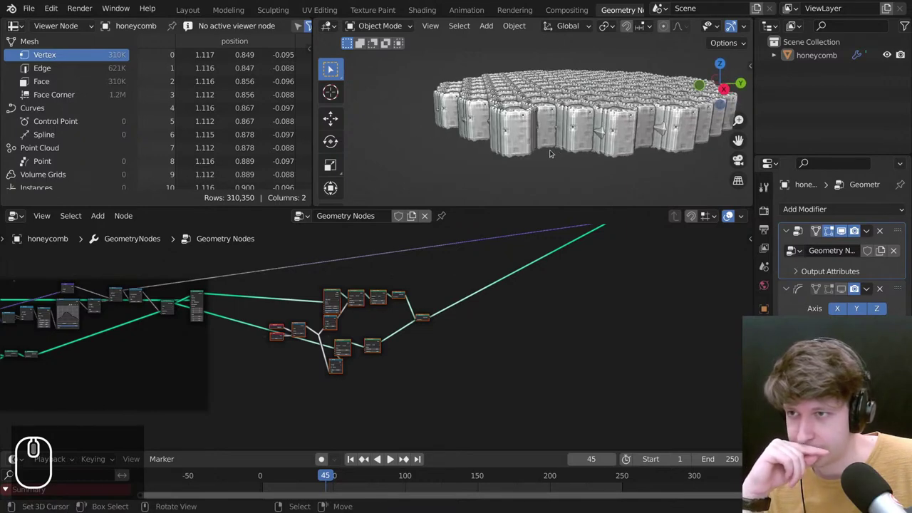
middle_click(538, 136)
scroll("down", 3)
middle_click(474, 289)
scroll("up", 3)
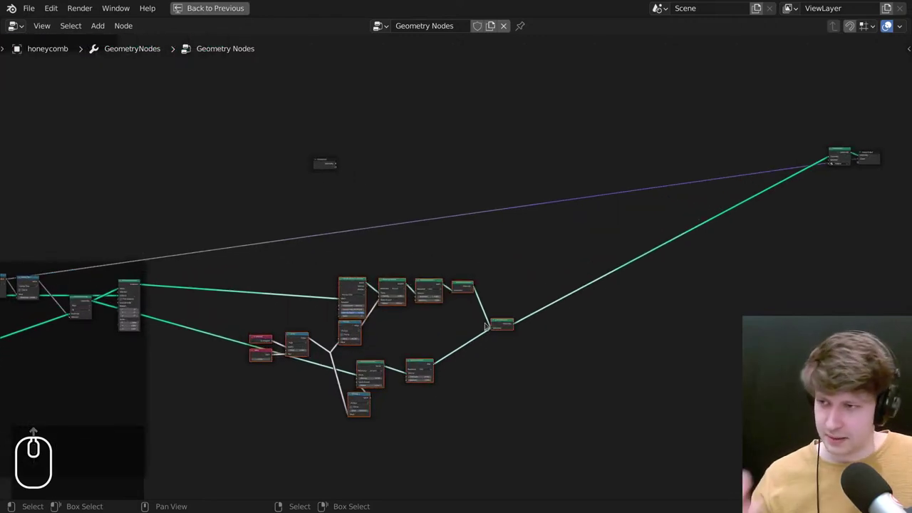
Pan the node tree up to the instancing nodes near the Group Input.
scroll("up", 3)
left_click_drag(510, 288, 479, 277)
scroll("down", 3)
left_click_drag(685, 245, 540, 300)
scroll("up", 3)
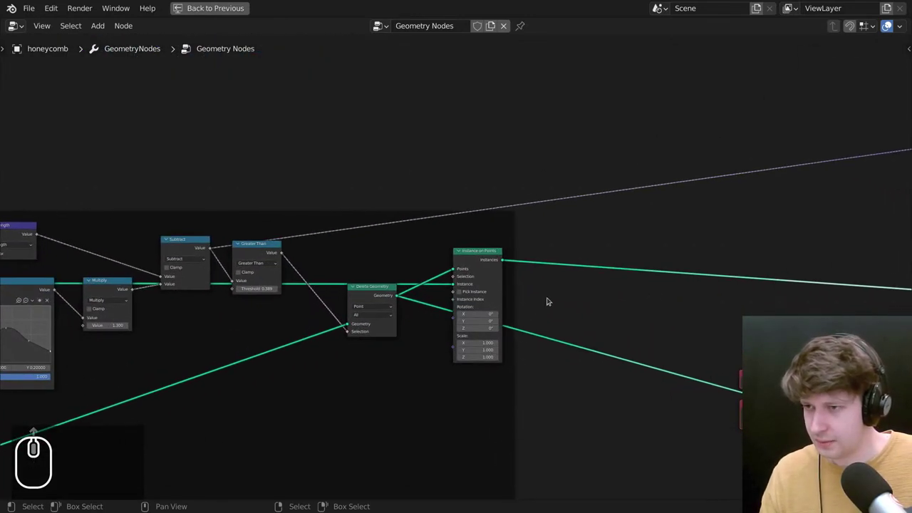
scroll("down", 3)
scroll("down", 3)
scroll("down", 3)
scroll("down", 3)
scroll("up", 3)
Add a Delete Geometry node fed by the honeycomb geometry and bring up the node search.
left_click(371, 171)
left_click(202, 137)
scroll("up", 3)
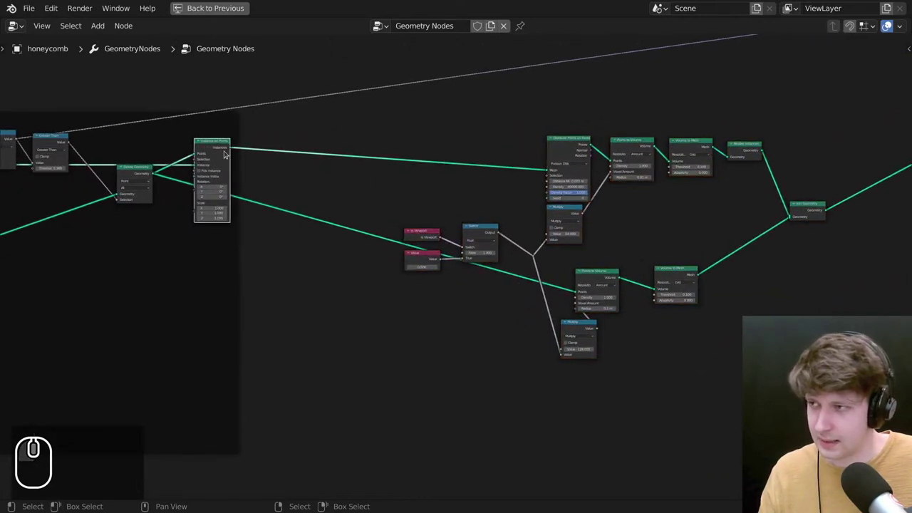
left_click(222, 144)
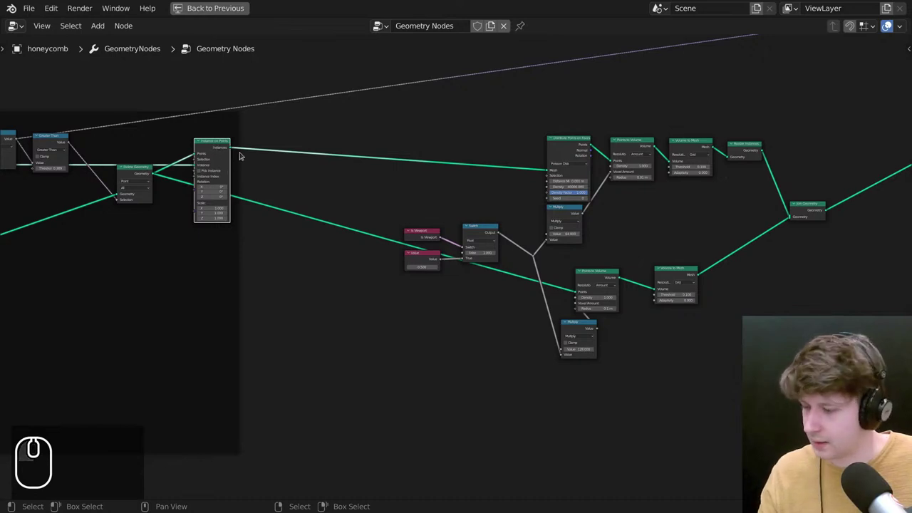
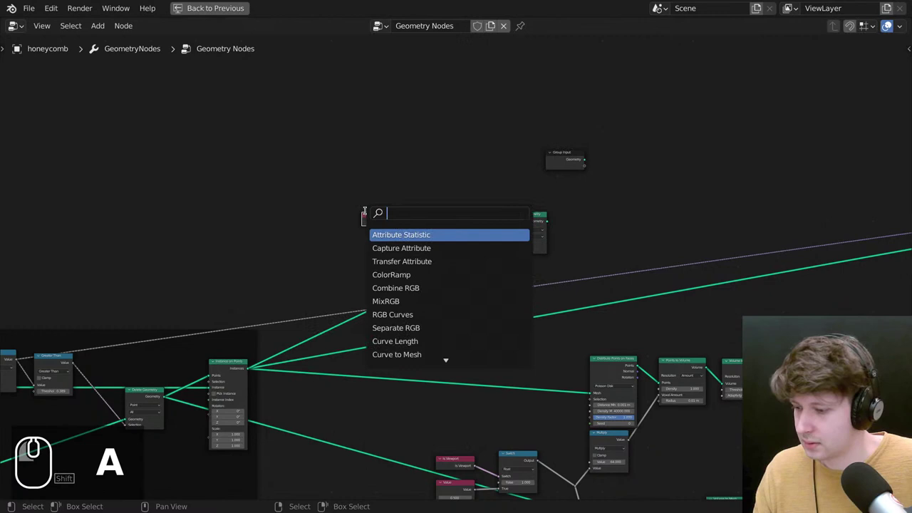
Add Position, Separate XYZ and Greater Than nodes, comparing Z against 0.
type("se")
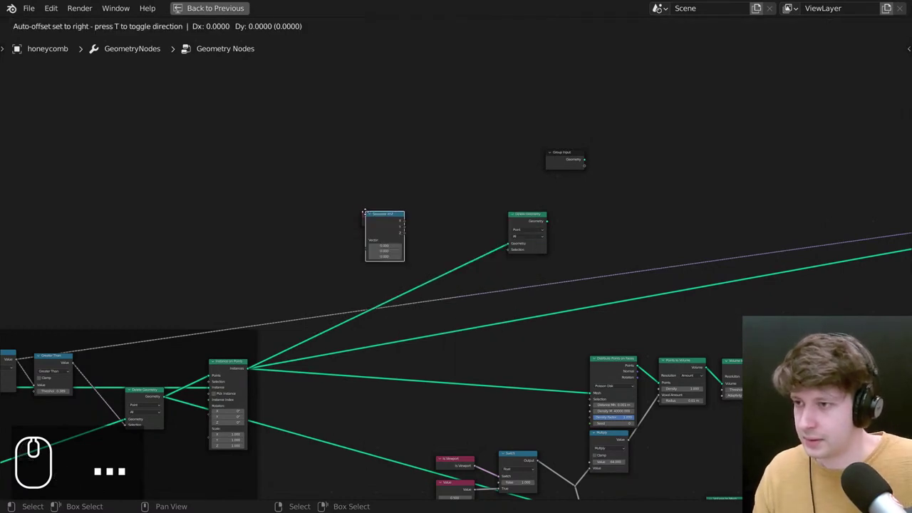
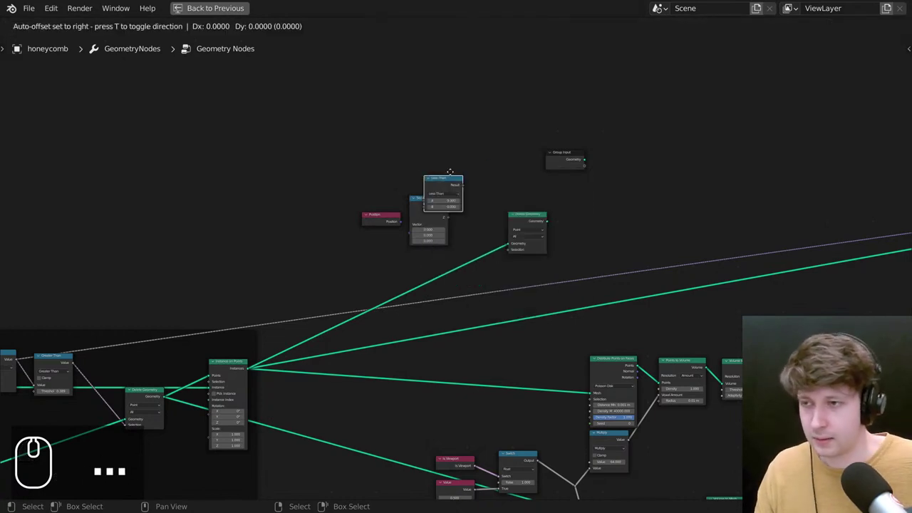
left_click(472, 202)
scroll("up", 3)
left_click_drag(357, 152, 447, 136)
left_click(446, 162)
left_click(511, 144)
left_click(498, 161)
left_click(493, 170)
left_click(492, 202)
Feed the comparison into Delete Geometry's Selection and check the result in the 3D view.
left_click_drag(541, 151, 642, 173)
scroll("down", 3)
left_click(556, 208)
key("ctrl+shift+space")
key("ctrl+shift+alt+z")
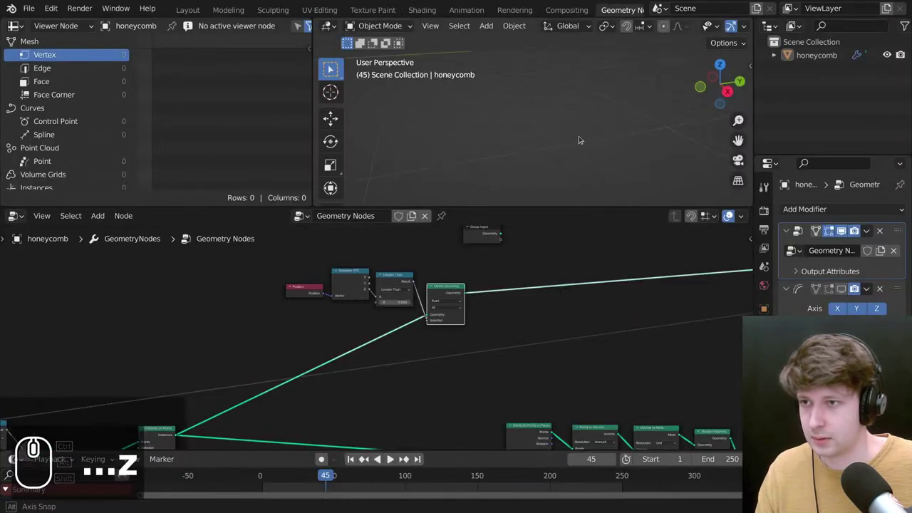
scroll("down", 3)
scroll("up", 3)
key("alt+g")
key("ctrl+space")
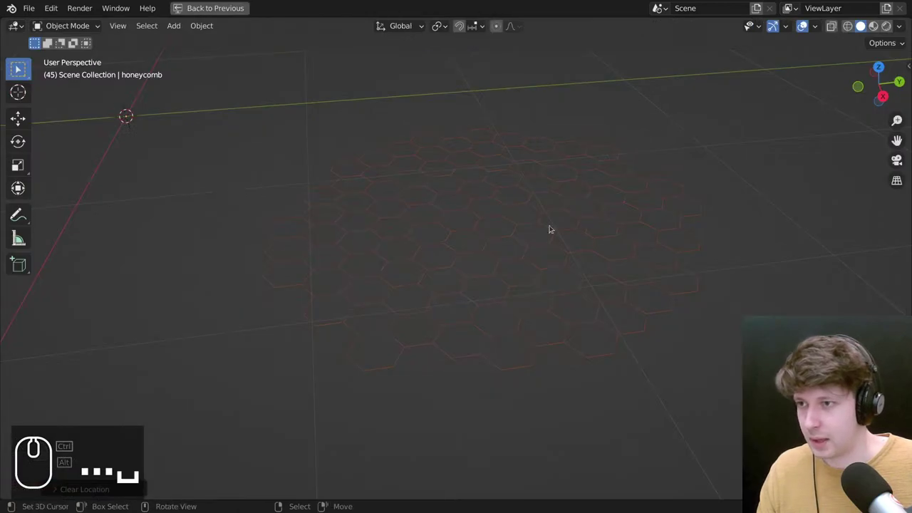
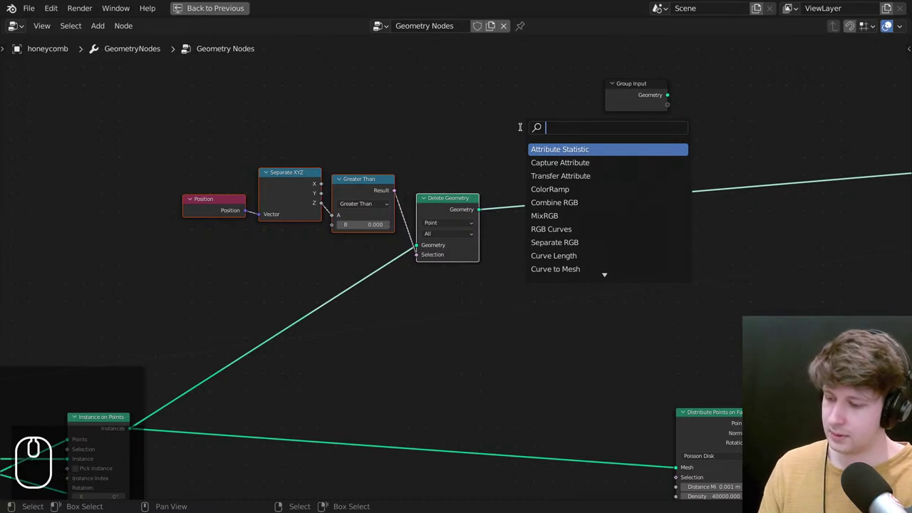
Add a Fill Curve node from the node search.
key("c")
type("cur")
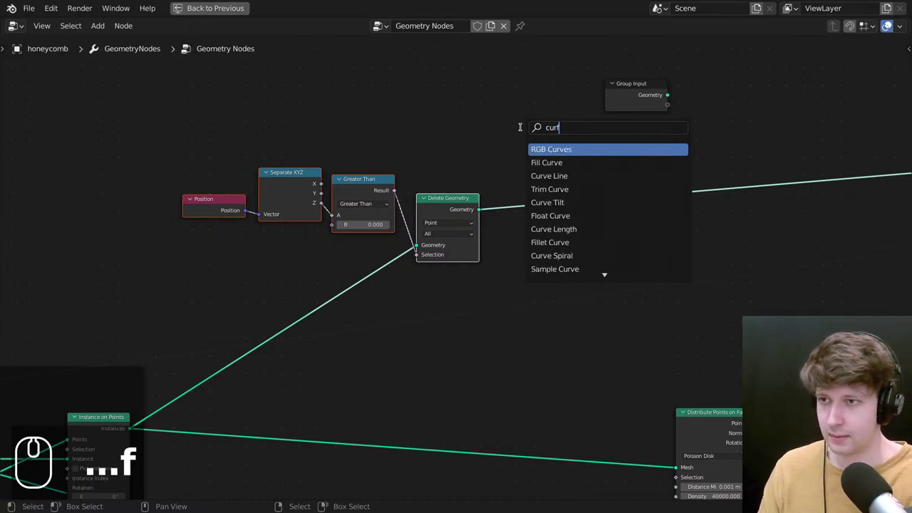
key("Down")
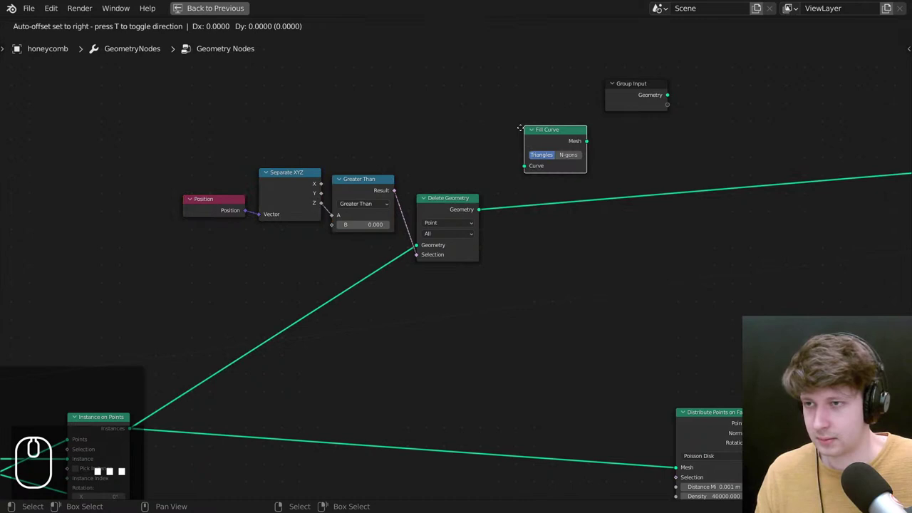
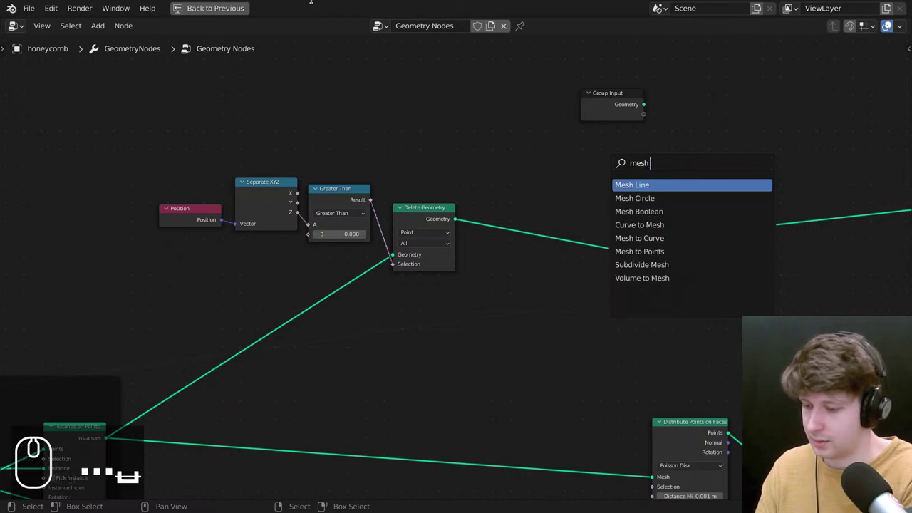
Add a Mesh to Curve node by searching 'curve'.
key("space")
key("c")
key("u")
key("r")
key("v")
key("e")
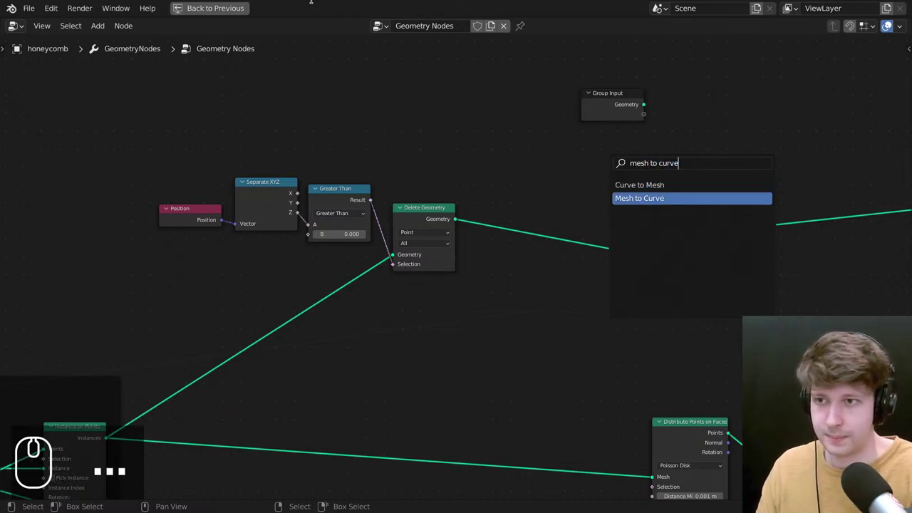
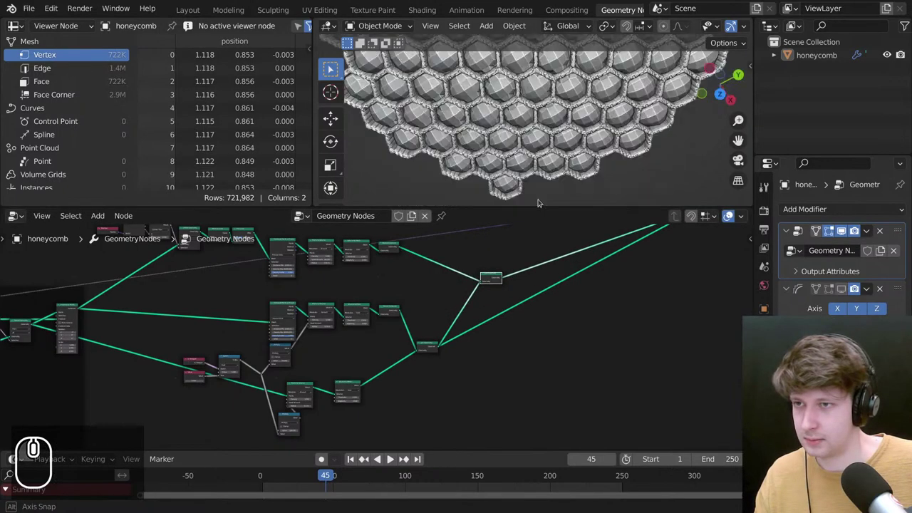
Connect Mesh to Curve and Fill Curve into the top branch after Delete Geometry.
scroll("down", 3)
scroll("up", 3)
left_click(463, 266)
double_click(598, 315)
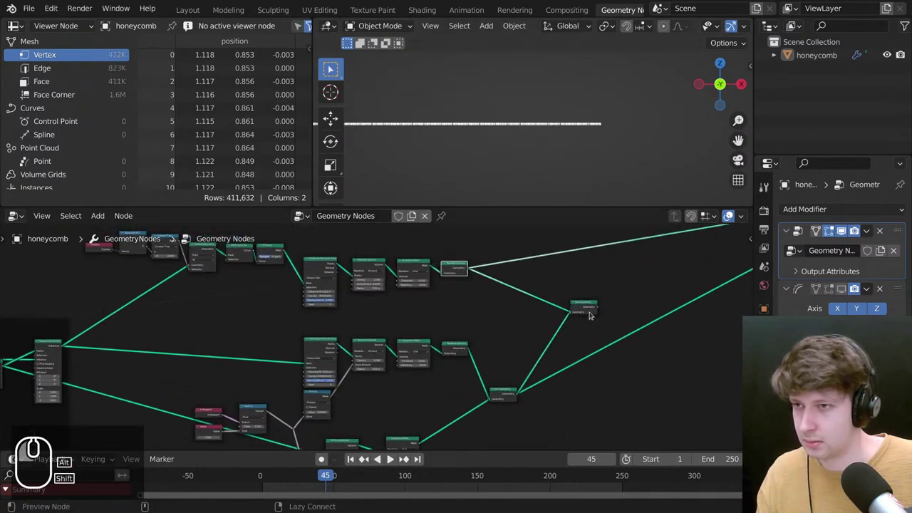
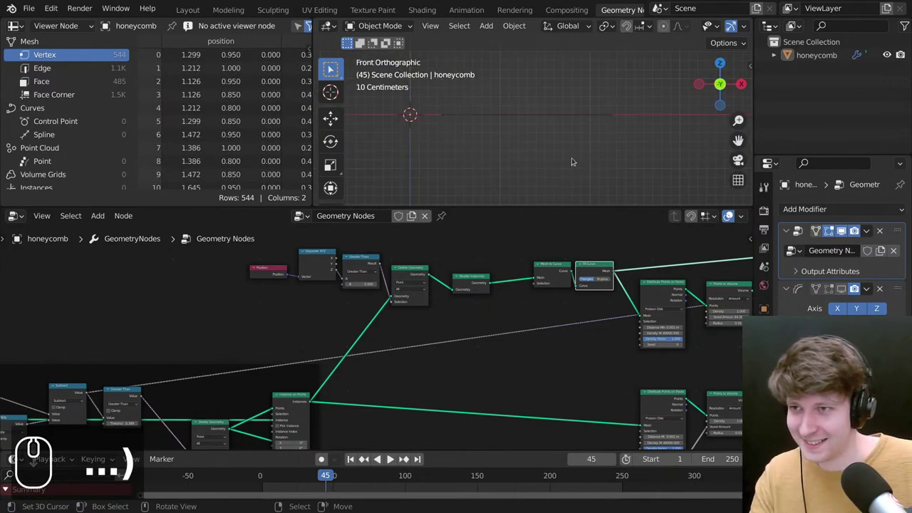
Insert a muted Realize Instances before Mesh to Curve and inspect the flat filled cells.
left_click_drag(563, 169, 567, 152)
middle_click(566, 168)
scroll("up", 3)
left_click(525, 255)
key("m")
key("m")
left_click_drag(570, 171, 570, 162)
scroll("up", 3)
left_click_drag(549, 267, 413, 309)
Unmute Realize Instances into Delete Geometry and set Fill Curve to N-gons, giving 544-vertex cells.
key("m")
key("m")
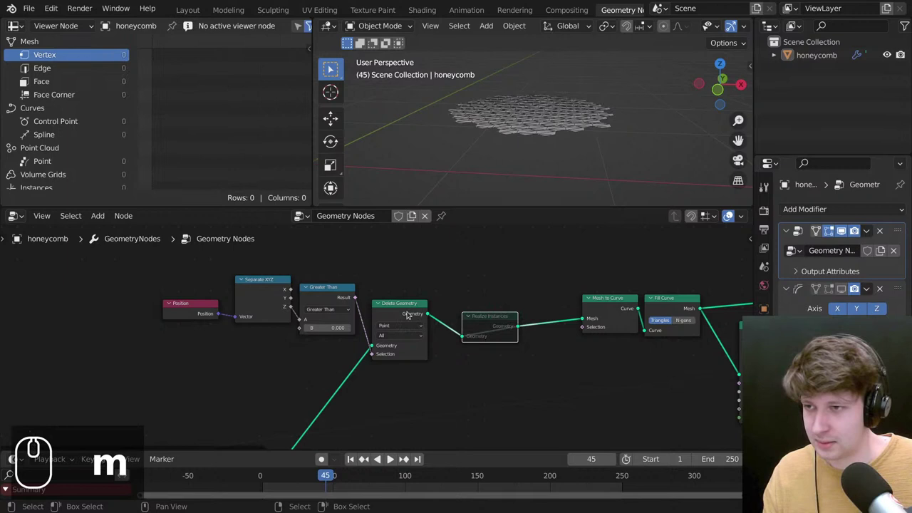
left_click(408, 301)
left_click(496, 312)
left_click(605, 304)
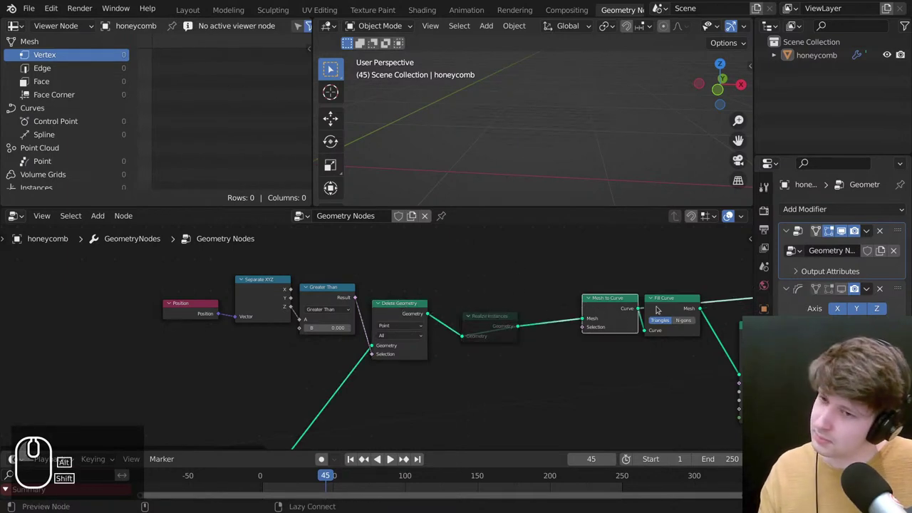
left_click(670, 300)
left_click(504, 311)
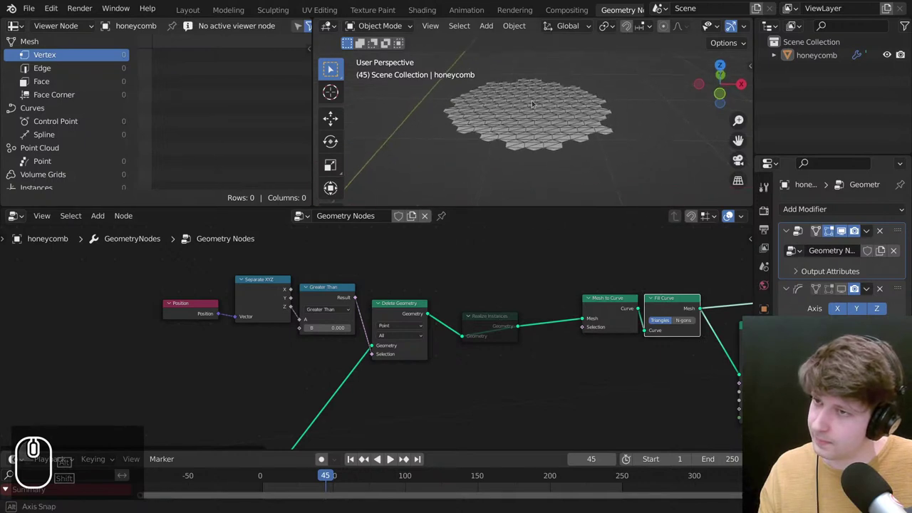
left_click_drag(517, 215, 680, 309)
left_click_drag(411, 300, 680, 308)
left_click(393, 309)
left_click(686, 302)
left_click(688, 319)
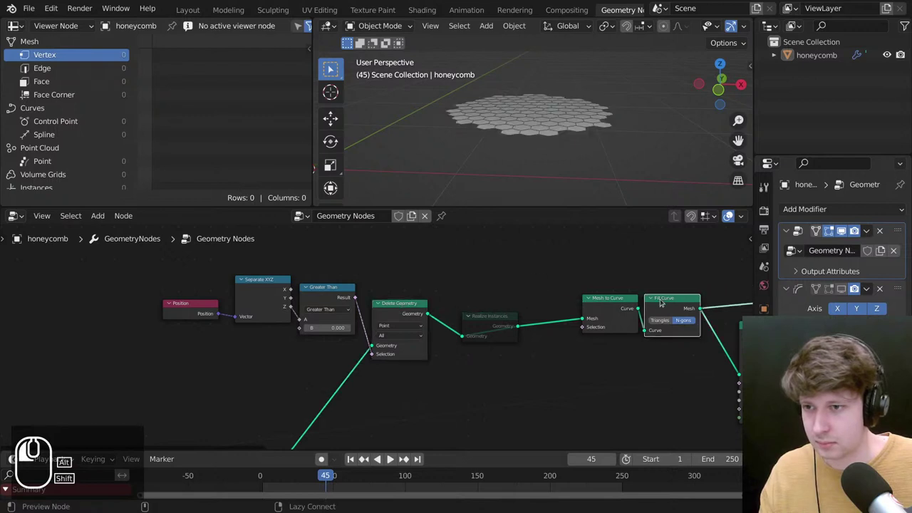
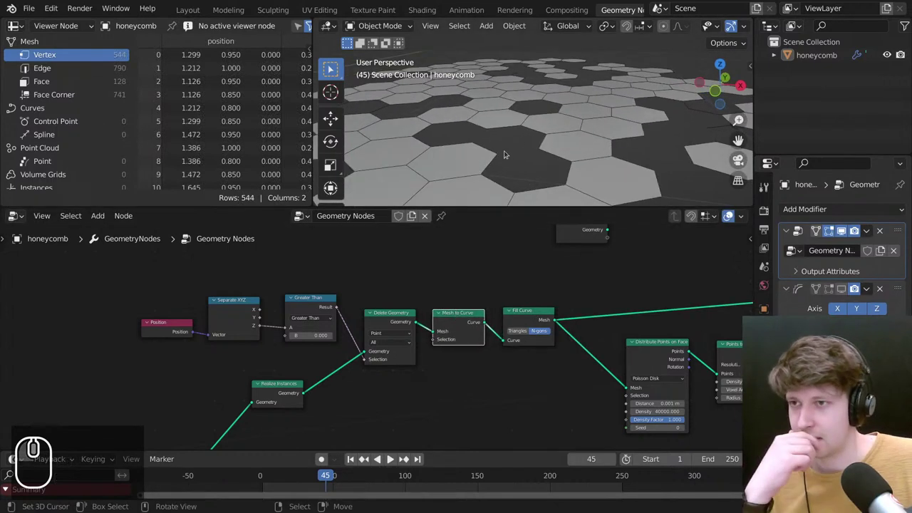
Bring up the domain dropdown on the Delete Geometry node.
scroll("down", 3)
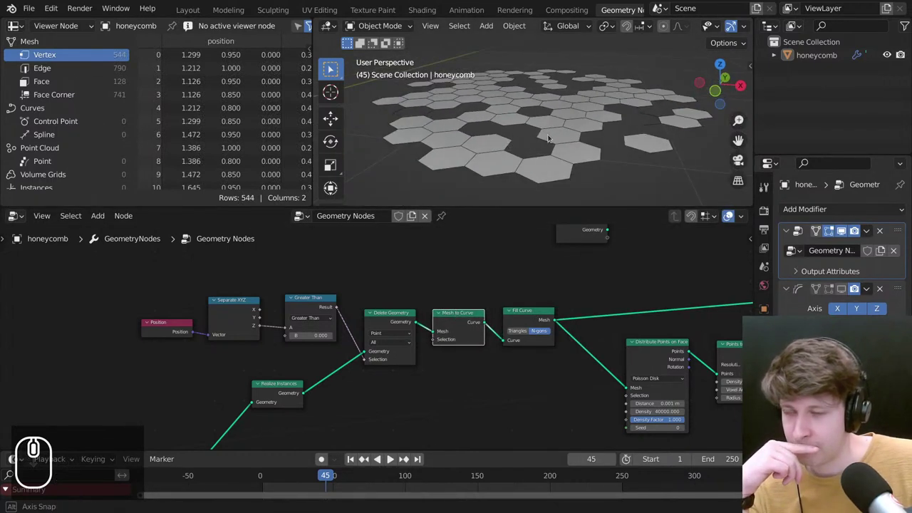
left_click_drag(553, 155, 494, 268)
left_click_drag(457, 315, 516, 200)
scroll("up", 3)
scroll("up", 3)
left_click_drag(420, 385, 445, 339)
left_click(445, 339)
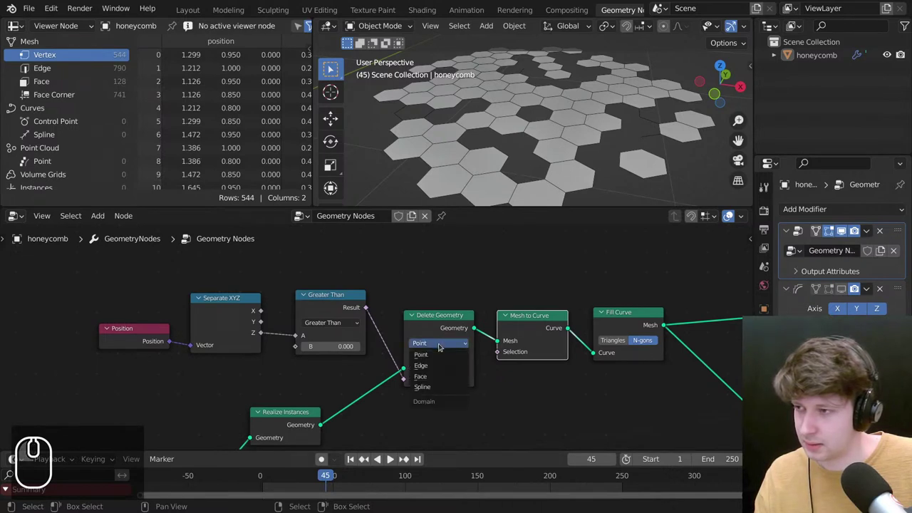
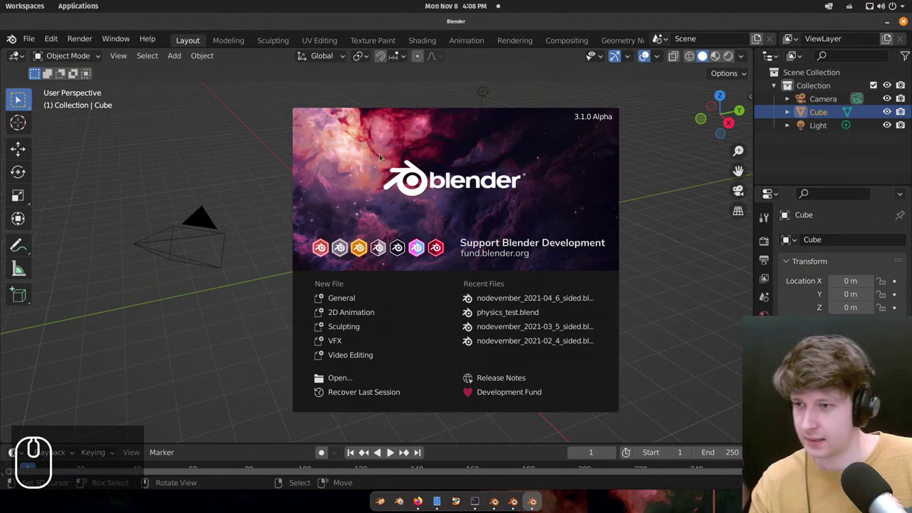
Dismiss the splash screen of the newly launched Blender 3.1 Alpha instance.
left_click(211, 129)
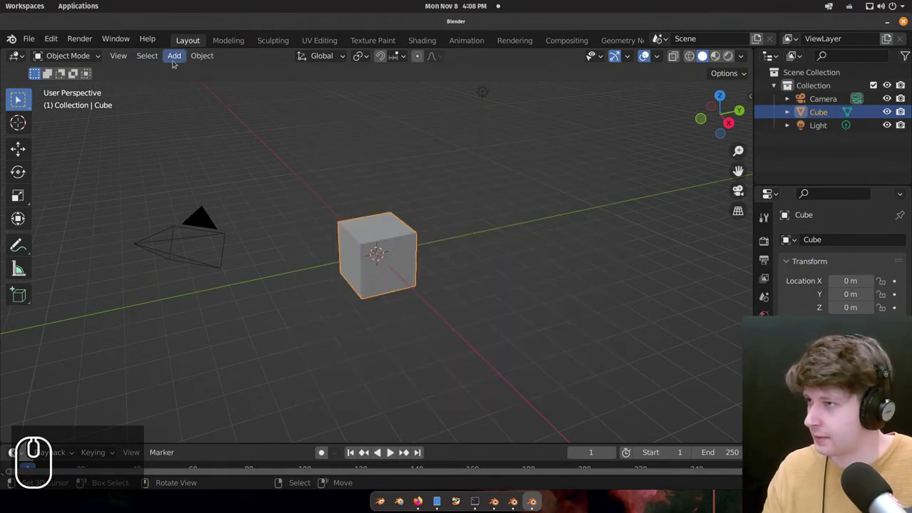
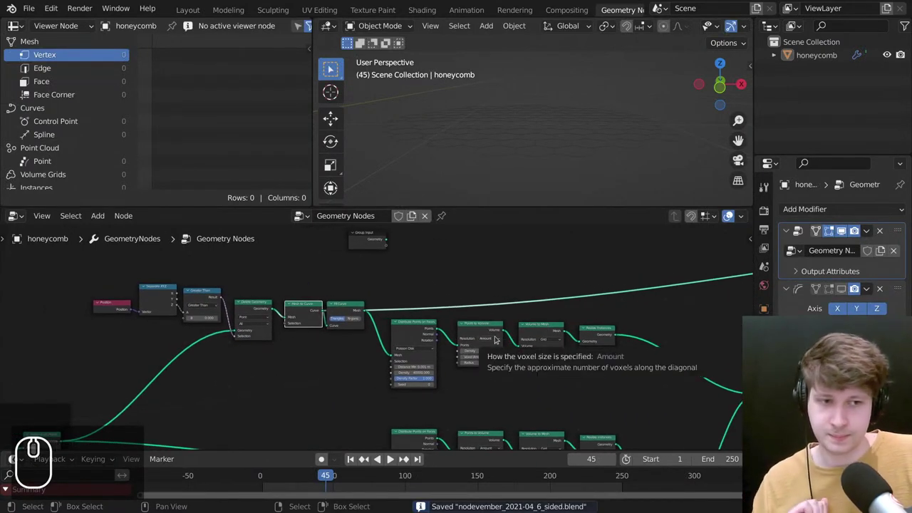
Frame the Mesh to Curve and Fill Curve nodes and pick the link for the new Transform node.
scroll("up", 3)
left_click_drag(423, 272, 579, 294)
scroll("up", 3)
left_click(539, 361)
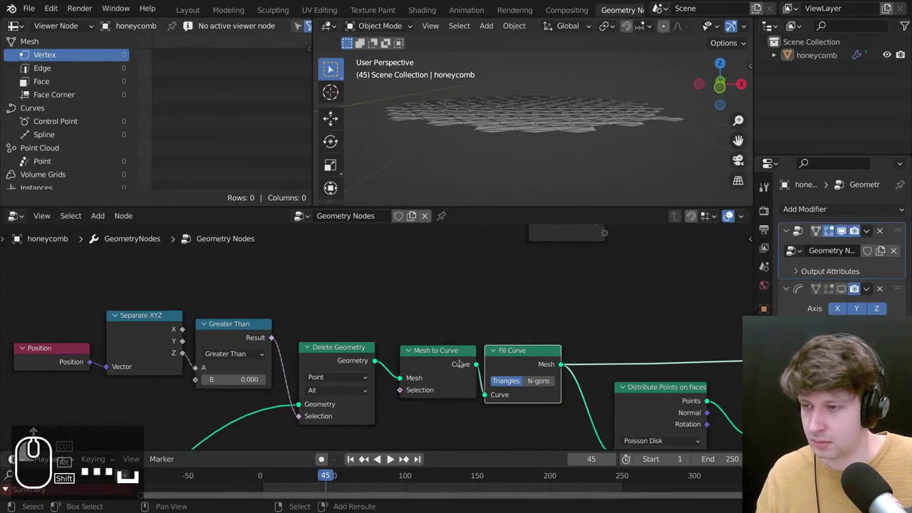
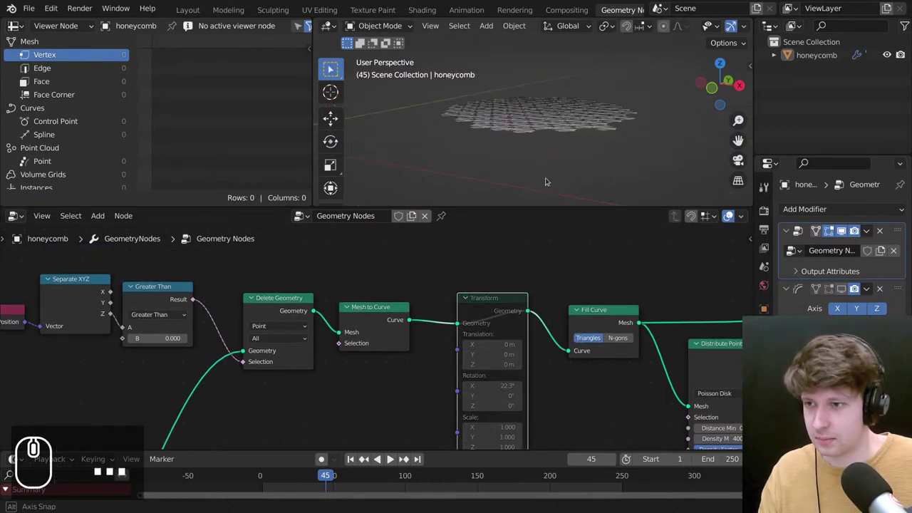
Delete the Transform node and search the add-node list for a Vector node to replace it.
left_click_drag(499, 291, 546, 275)
type("x")
key("ctrl+shift+a")
left_click_drag(526, 240, 504, 236)
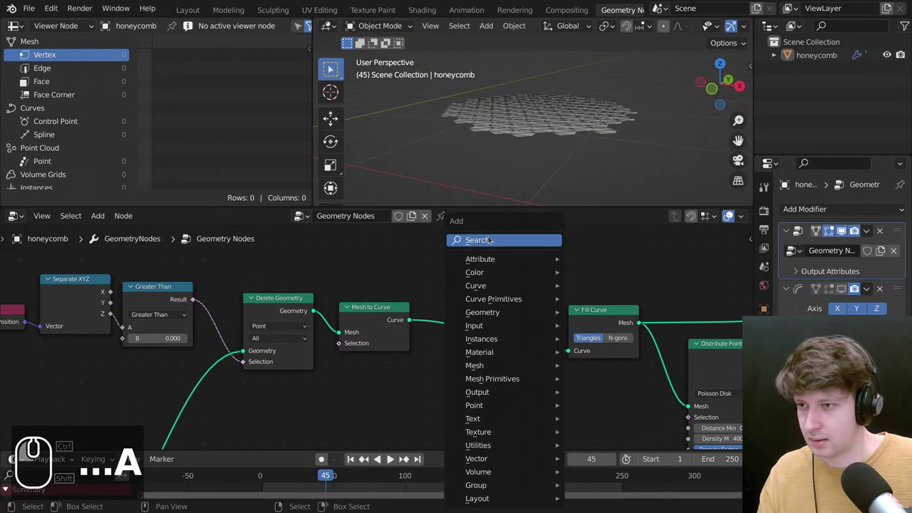
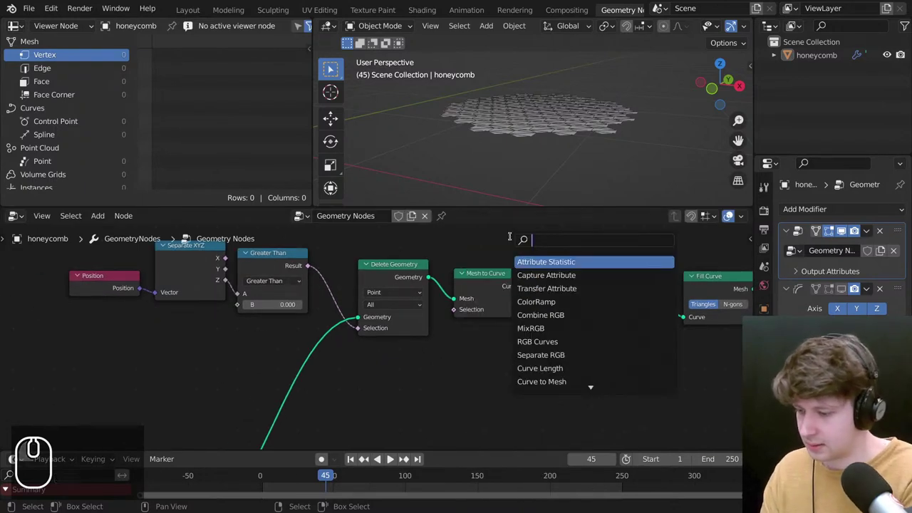
key("v")
type("ve")
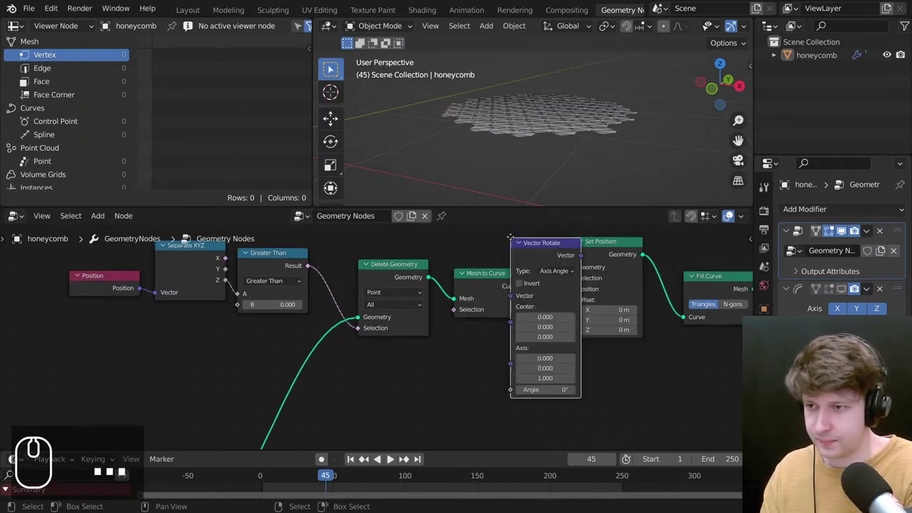
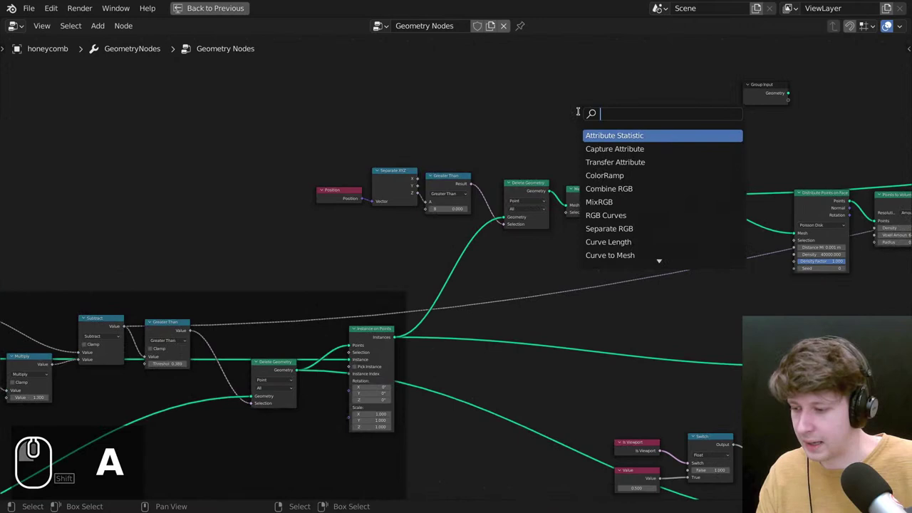
Add a Transform node, wire the 0.2 Value into Cylinder Depth and relabel it 'Depth'.
type("tra")
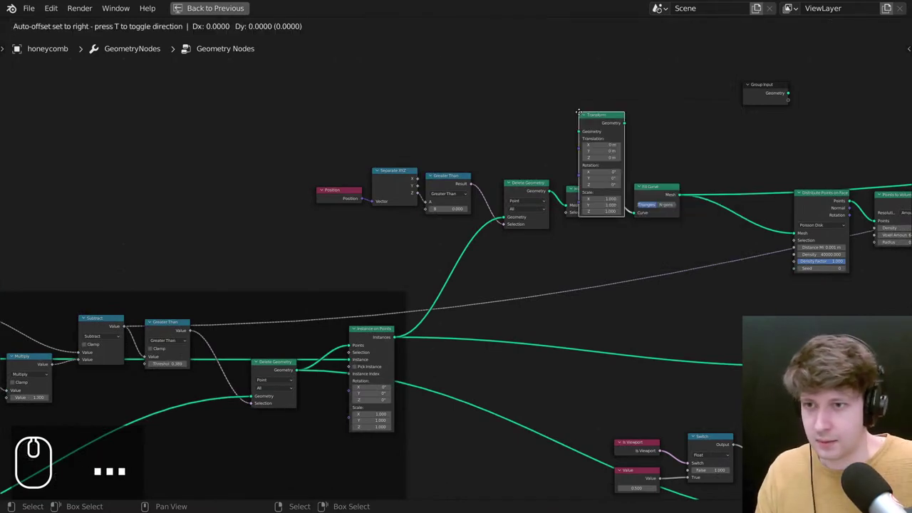
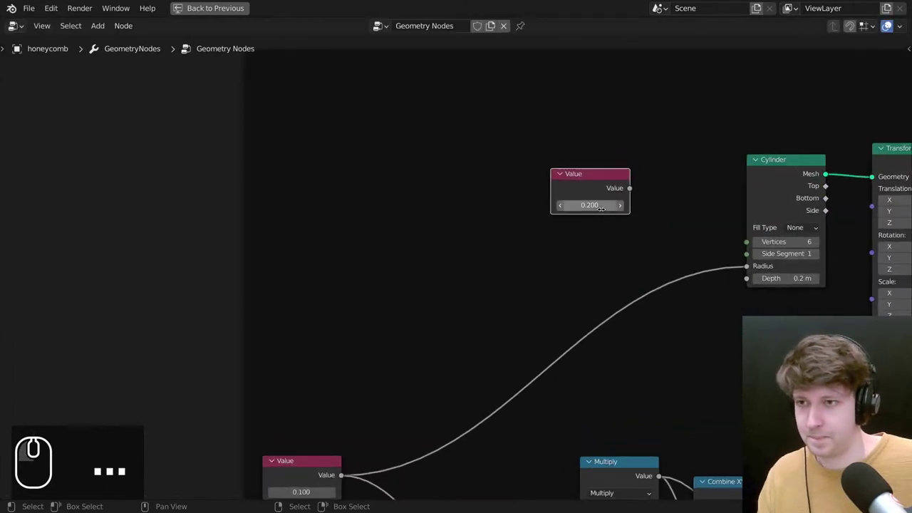
left_click_drag(655, 187, 765, 276)
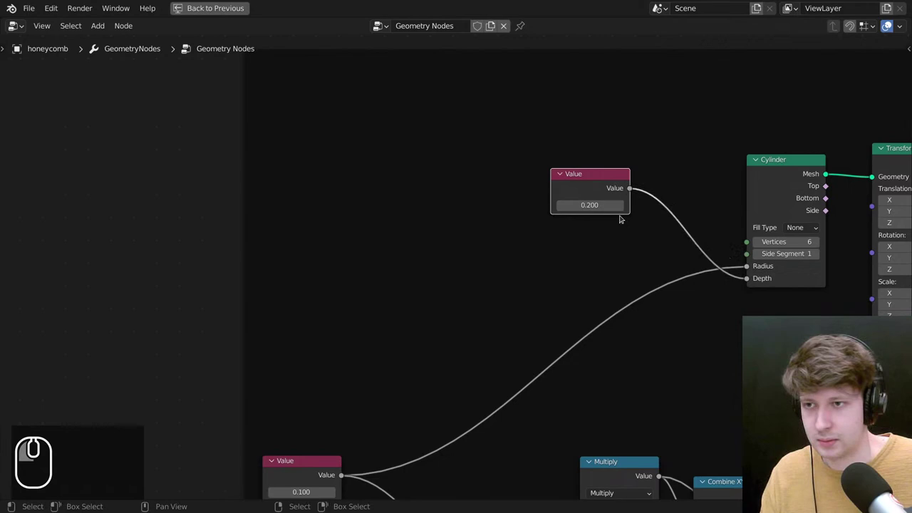
left_click(585, 180)
scroll("down", 3)
key("F2")
scroll("down", 3)
type("d")
type("ep")
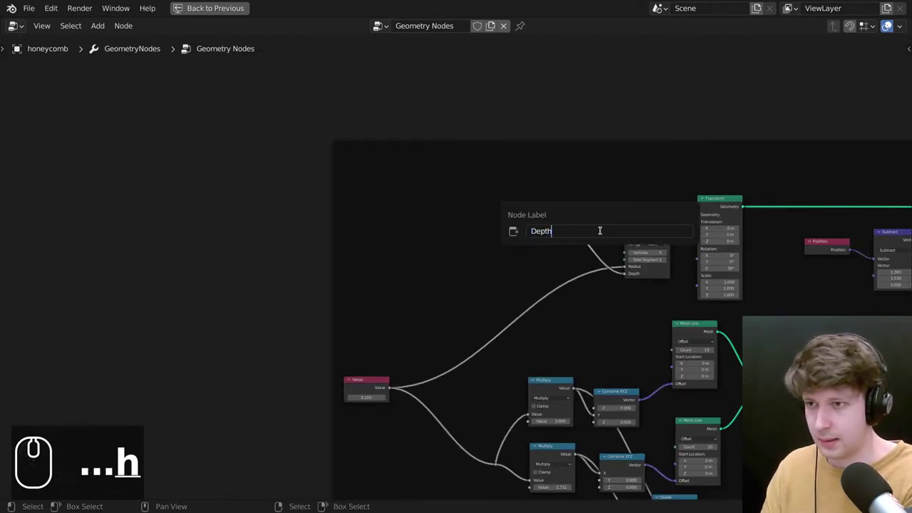
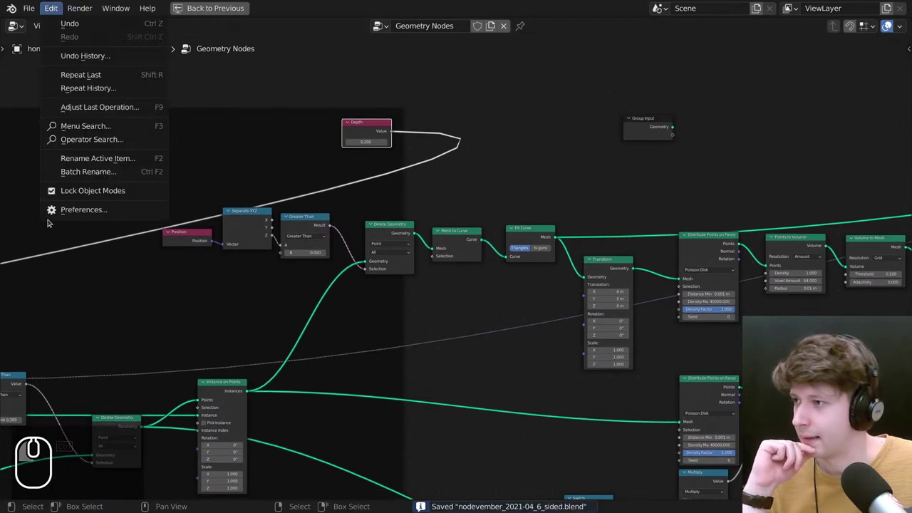
Set the Node Editor theme's noodle curving to 0 in Preferences and save the preferences.
left_click(76, 209)
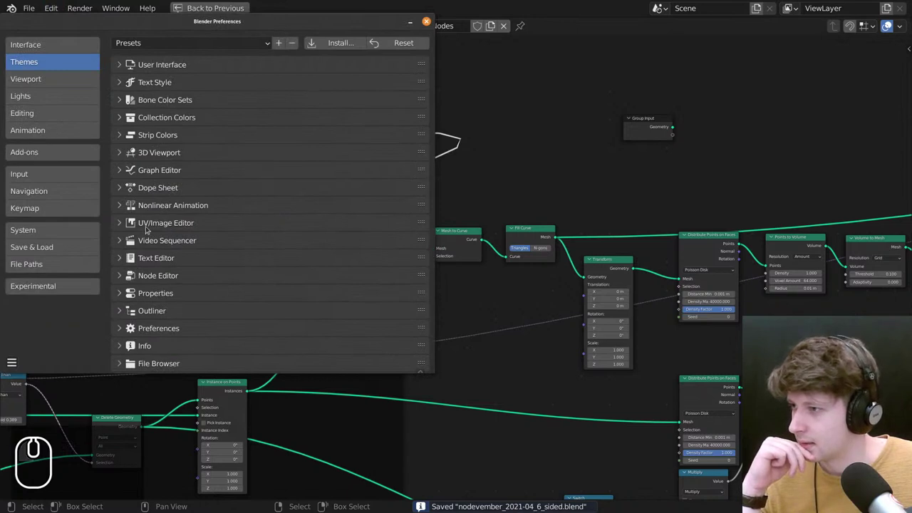
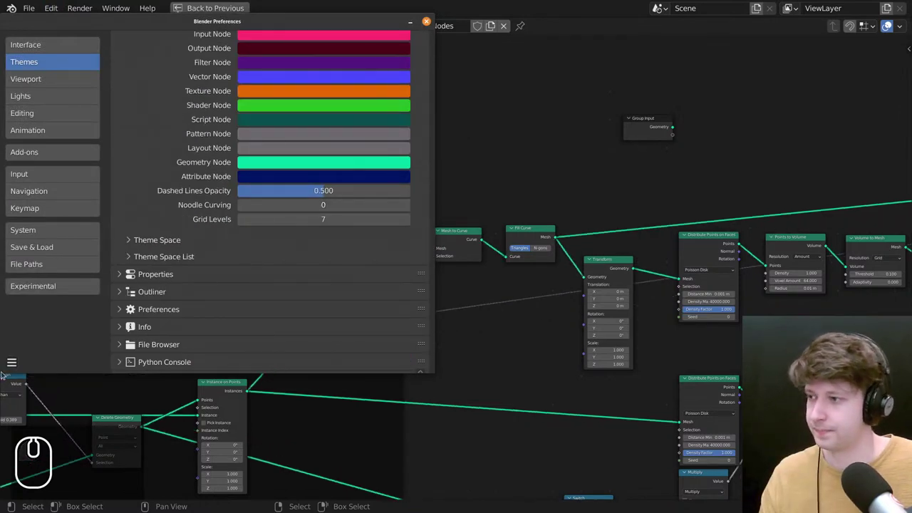
left_click_drag(17, 361, 58, 347)
left_click(60, 329)
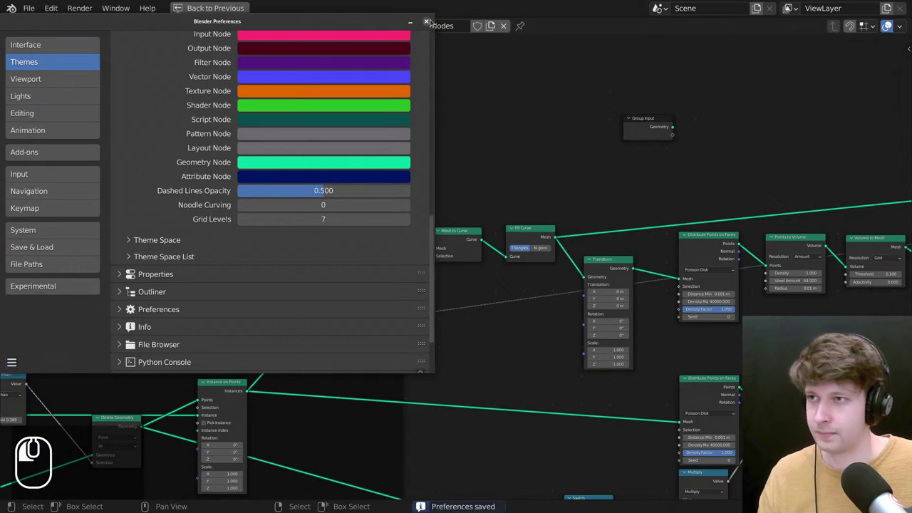
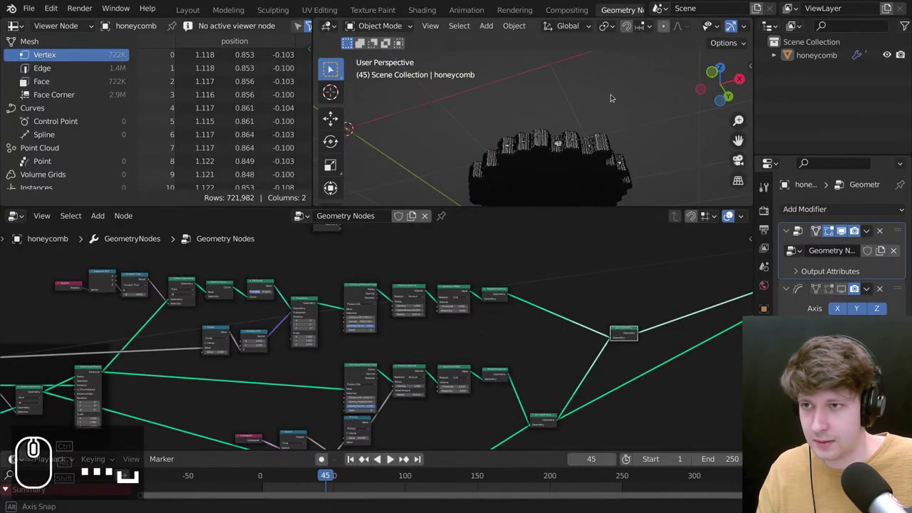
Zoom the 3D viewport in onto the 722K-vertex honeycomb surface.
middle_click(566, 147)
left_click_drag(565, 145, 567, 167)
Zoom in to check the hexagon cell walls after the -depth/2 Z shift, then zoom back out.
scroll("up", 3)
left_click_drag(558, 146, 527, 150)
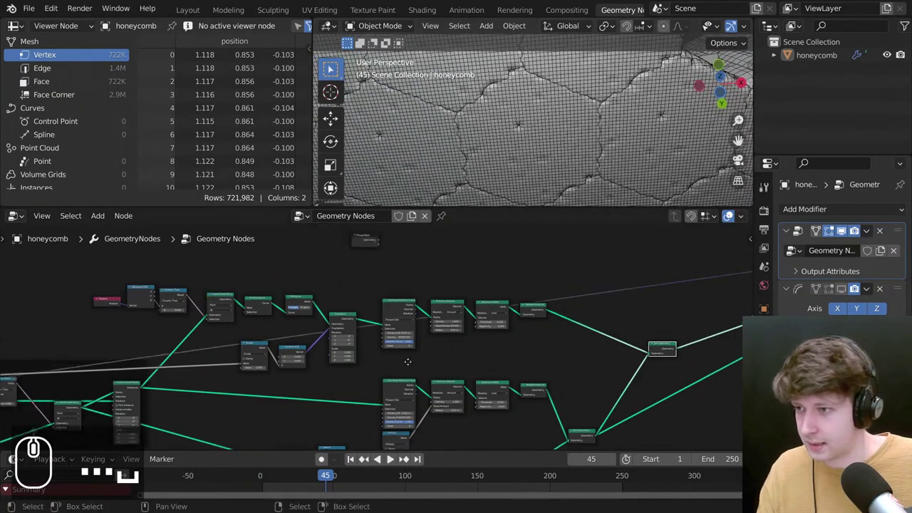
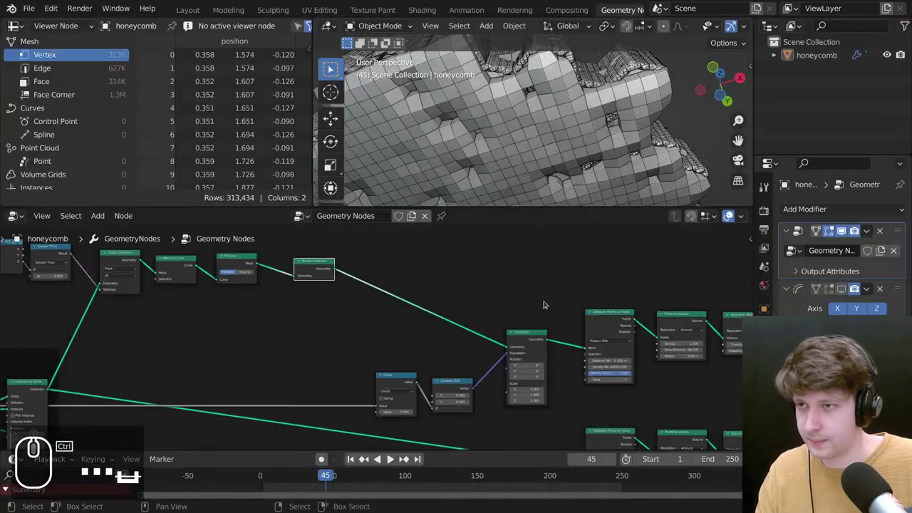
scroll("down", 3)
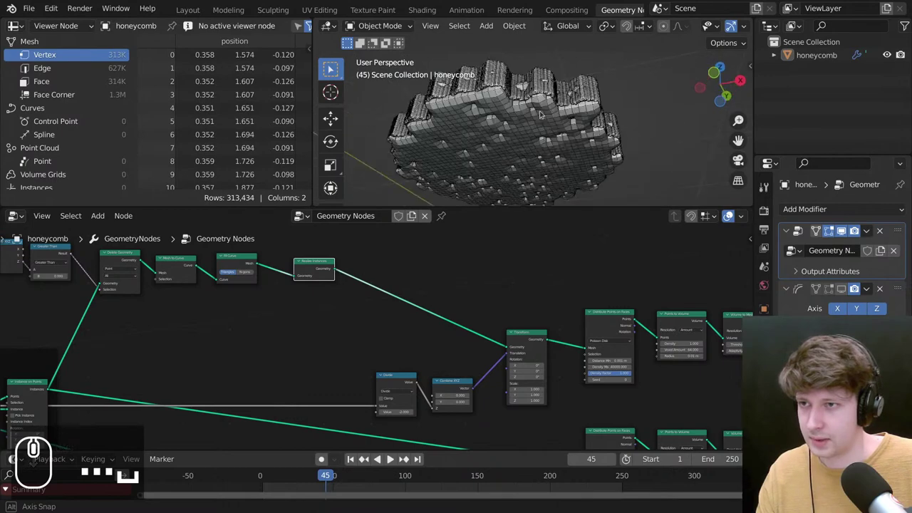
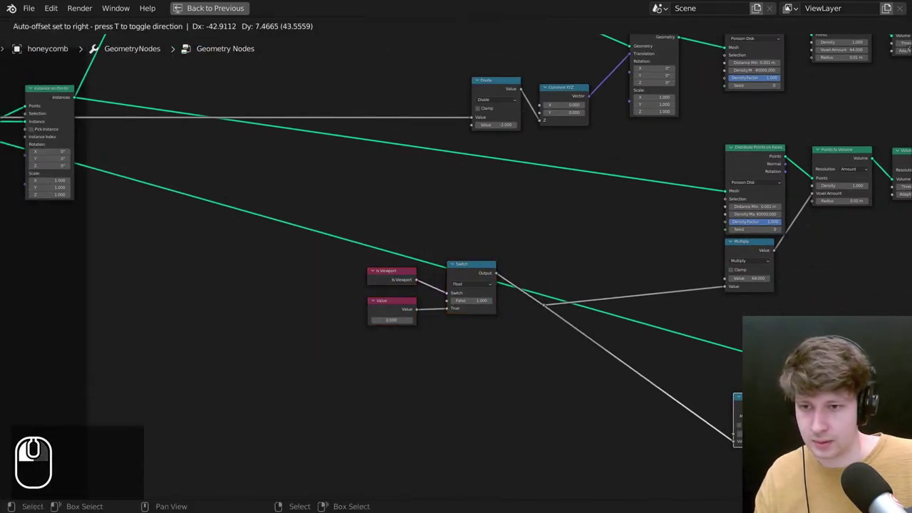
Duplicate the Multiply node, feed it from the viewport Switch and into the top Voxel Amount.
key("shift+s")
type("sd")
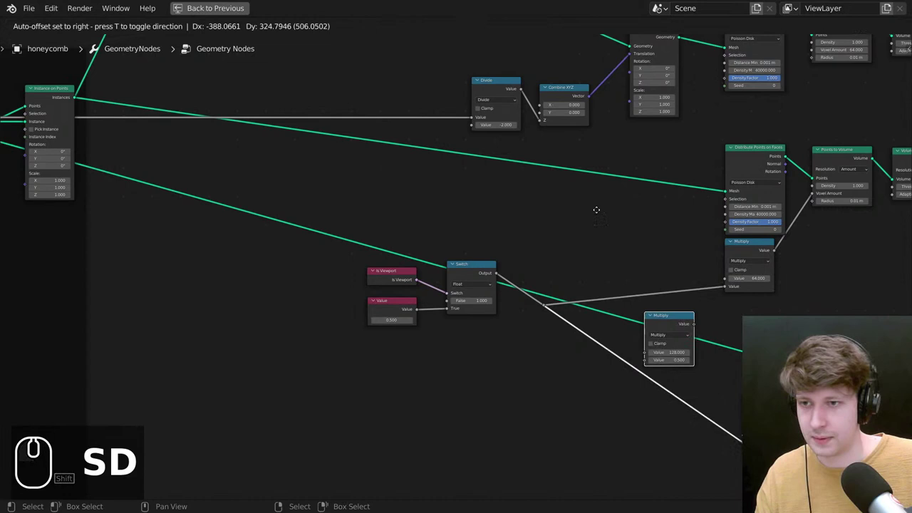
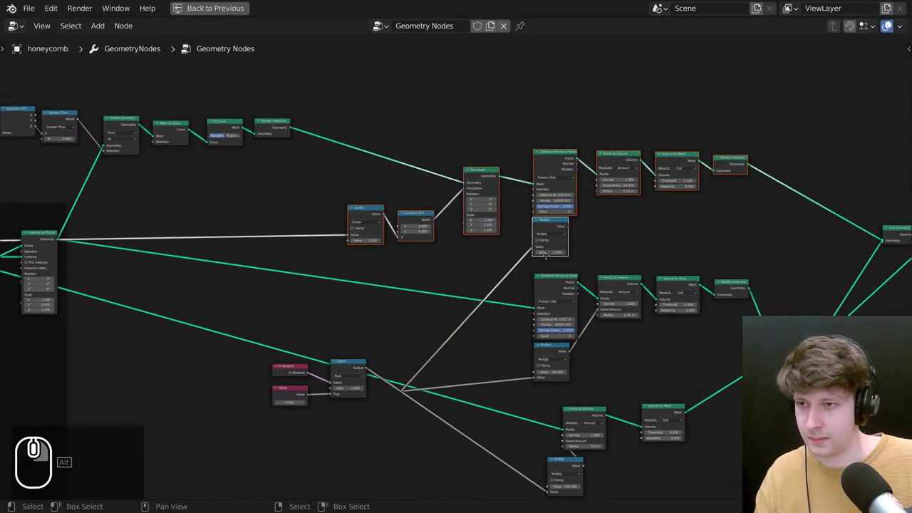
scroll("up", 3)
left_click_drag(498, 266, 457, 297)
scroll("up", 3)
left_click_drag(430, 297, 528, 114)
Tidy the node view around the new Multiply and return to the layout with the 3D viewport.
middle_click(635, 241)
left_click_drag(519, 236, 502, 276)
scroll("up", 3)
middle_click(503, 278)
right_click(492, 314)
right_click(484, 269)
scroll("down", 3)
middle_click(676, 263)
left_click(474, 334)
scroll("up", 3)
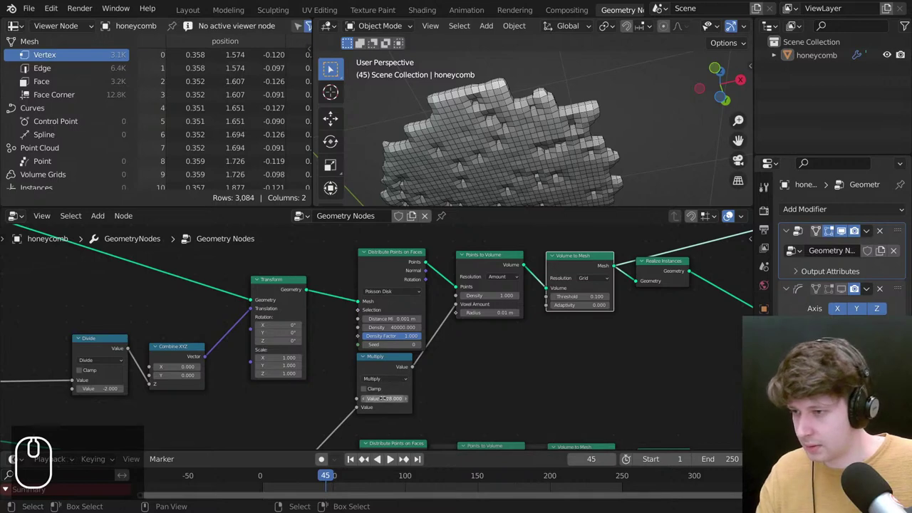
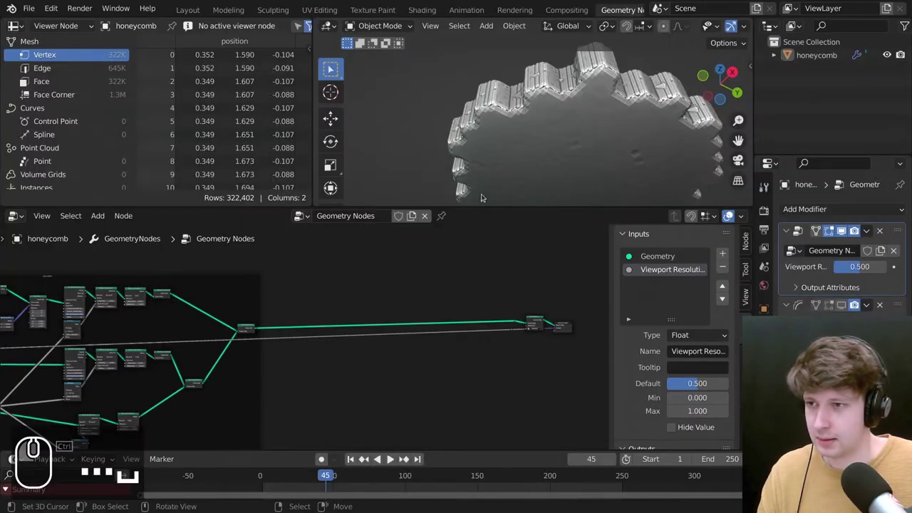
Orbit the viewport to inspect the honeycomb's underside.
left_click_drag(570, 101, 567, 119)
left_click_drag(508, 124, 528, 107)
left_click_drag(539, 124, 410, 238)
scroll("up", 3)
left_click_drag(419, 327, 360, 291)
scroll("up", 3)
Maximize the node editor with Ctrl+Space and view the honeycomb from the side.
key("ctrl+space")
scroll("down", 3)
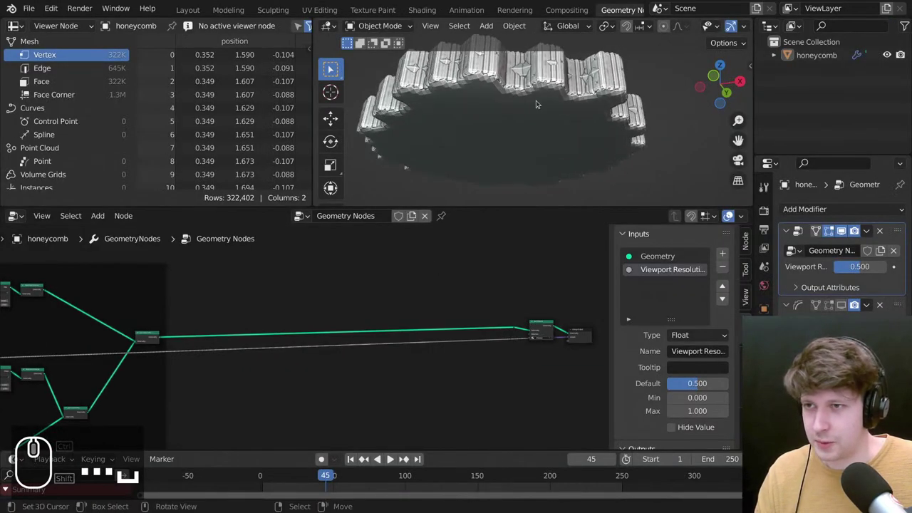
scroll("down", 3)
left_click_drag(523, 119, 532, 132)
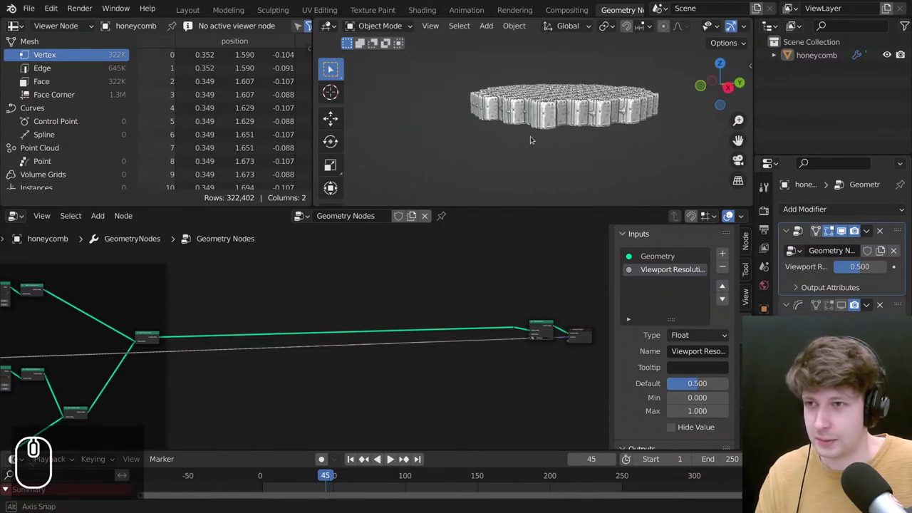
left_click_drag(434, 284, 242, 256)
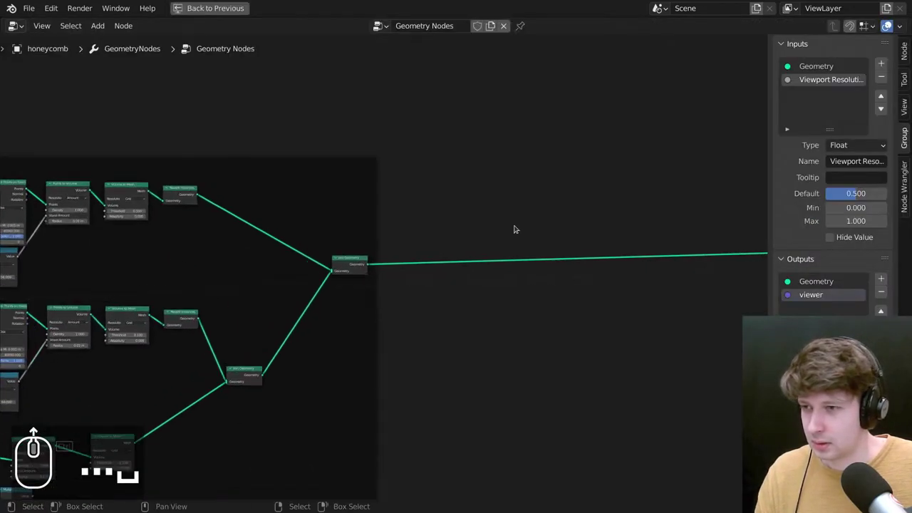
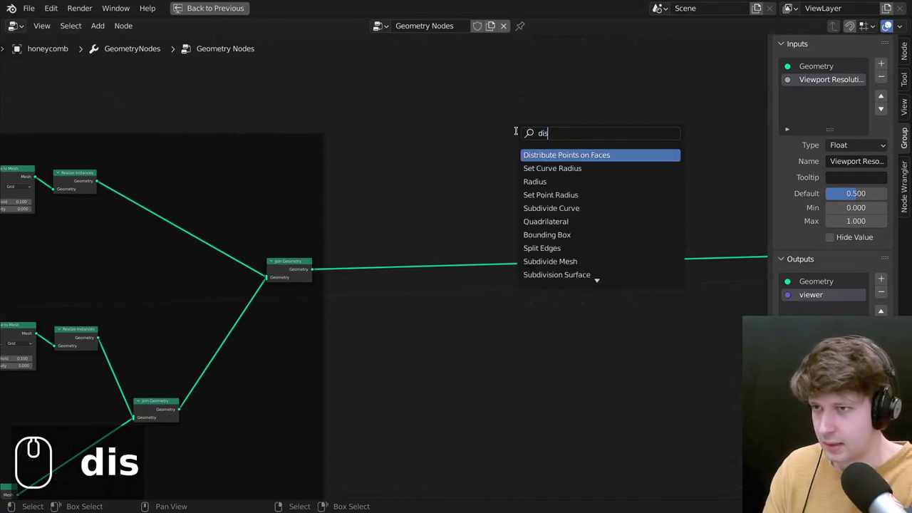
Clear the node search and start typing 'Set Position' for the geometry link before Group Output.
key("BackSpace")
type("s")
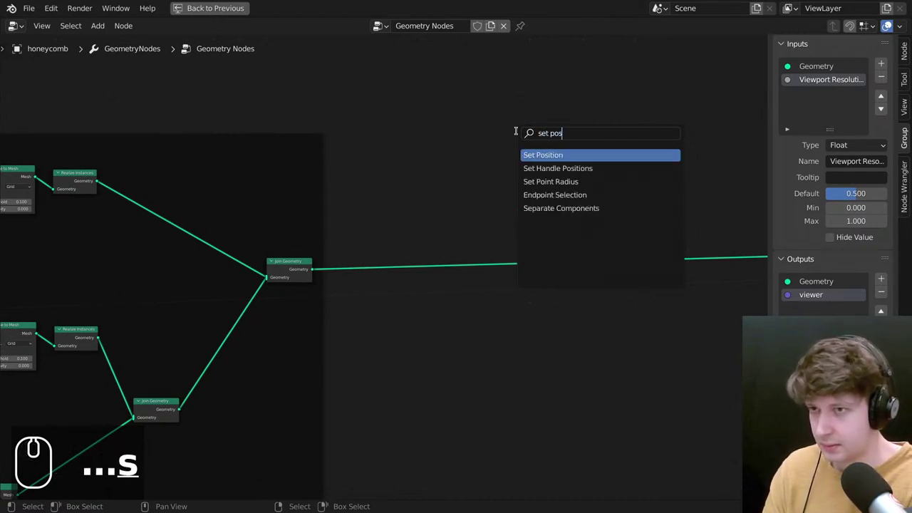
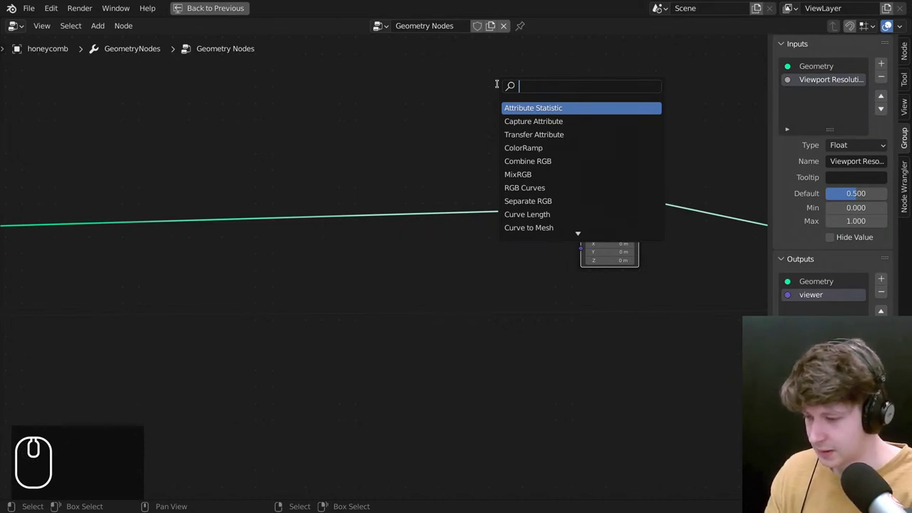
Add a Normal node for the scaled offset and duplicate the Set Position node with Shift+D.
type("no")
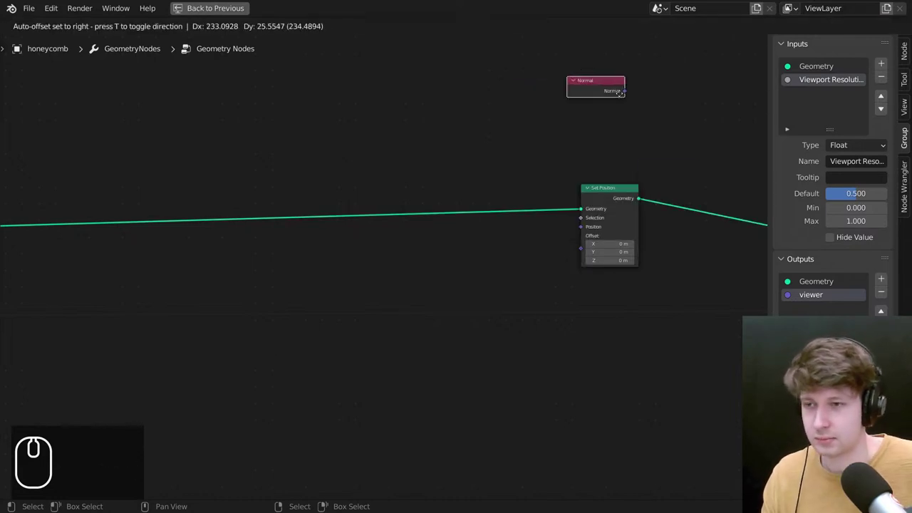
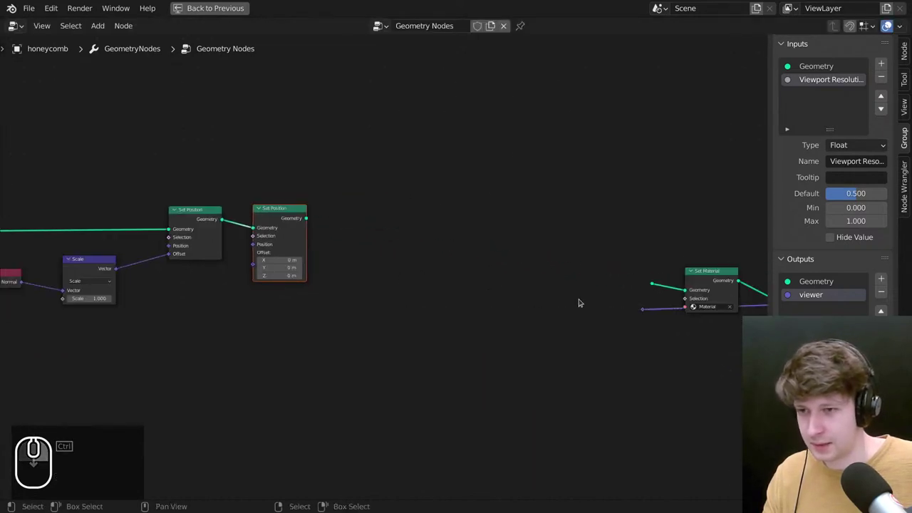
scroll("up", 3)
key("shift+d")
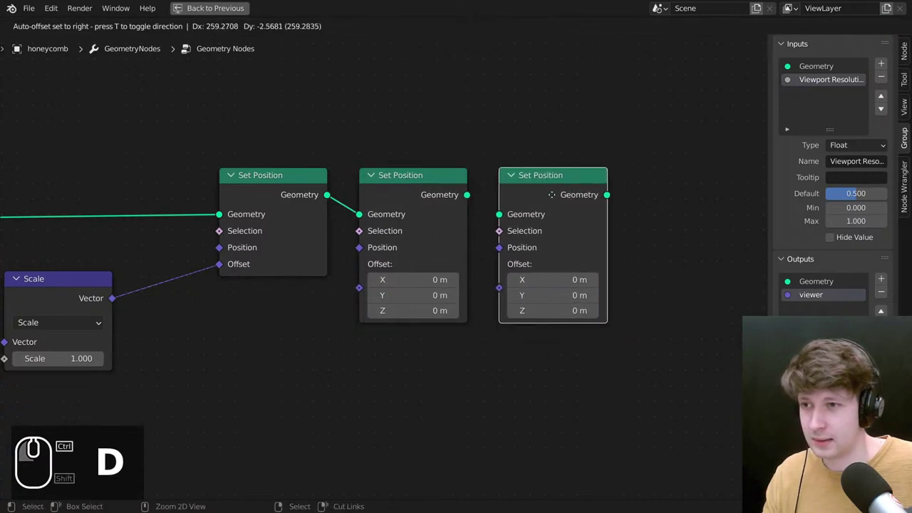
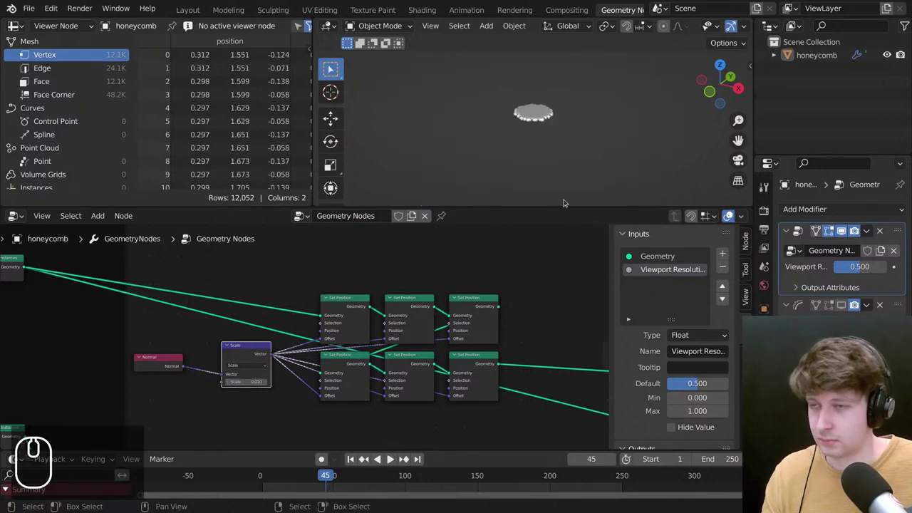
Orbit and zoom around the honeycomb to look under the newly rounded cell walls.
scroll("up", 3)
left_click_drag(540, 119, 530, 94)
scroll("down", 3)
left_click_drag(507, 166, 530, 158)
scroll("up", 3)
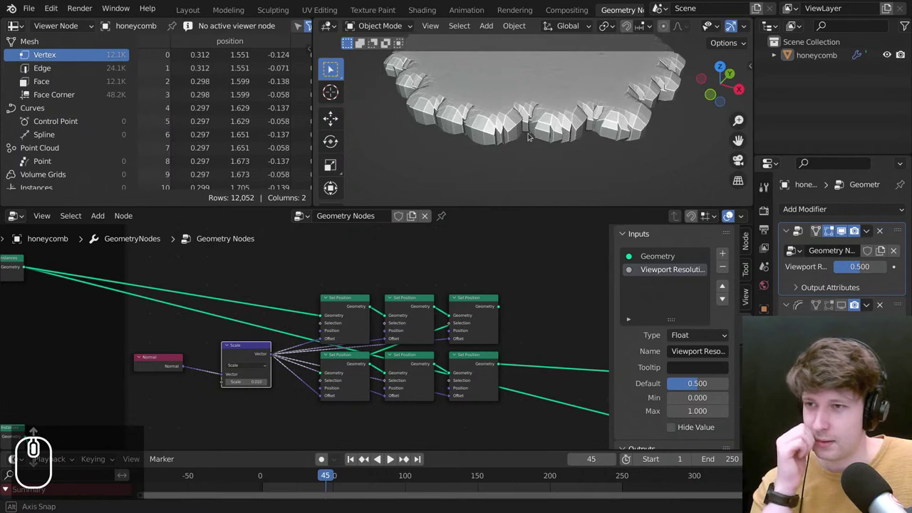
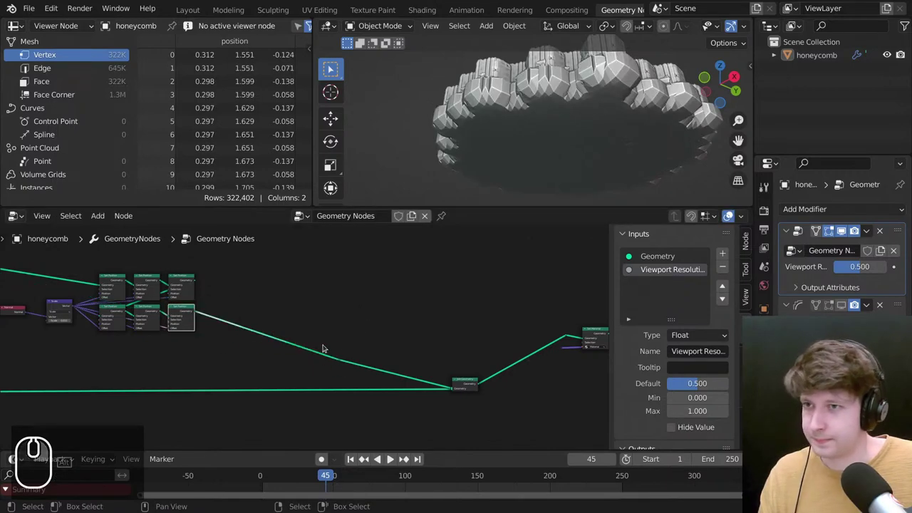
left_click_drag(551, 136, 561, 83)
scroll("down", 3)
middle_click(538, 109)
scroll("up", 3)
scroll("up", 3)
left_click_drag(480, 148, 494, 139)
scroll("up", 3)
middle_click(557, 131)
middle_click(566, 133)
scroll("down", 3)
Swing the view to the other side and zoom in close on the inflated, rounded cells.
left_click_drag(587, 127, 333, 337)
scroll("up", 3)
left_click(850, 304)
scroll("down", 3)
scroll("down", 3)
scroll("up", 3)
left_click_drag(477, 133, 534, 136)
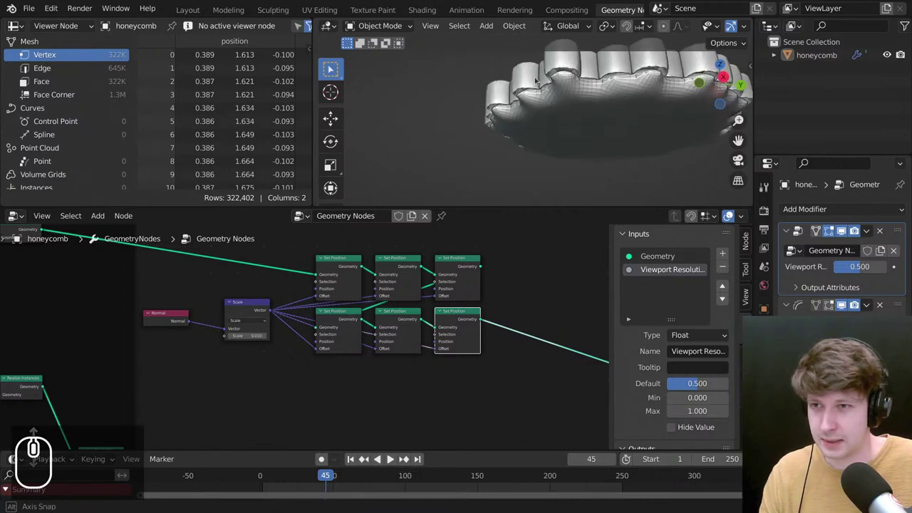
middle_click(546, 88)
scroll("up", 3)
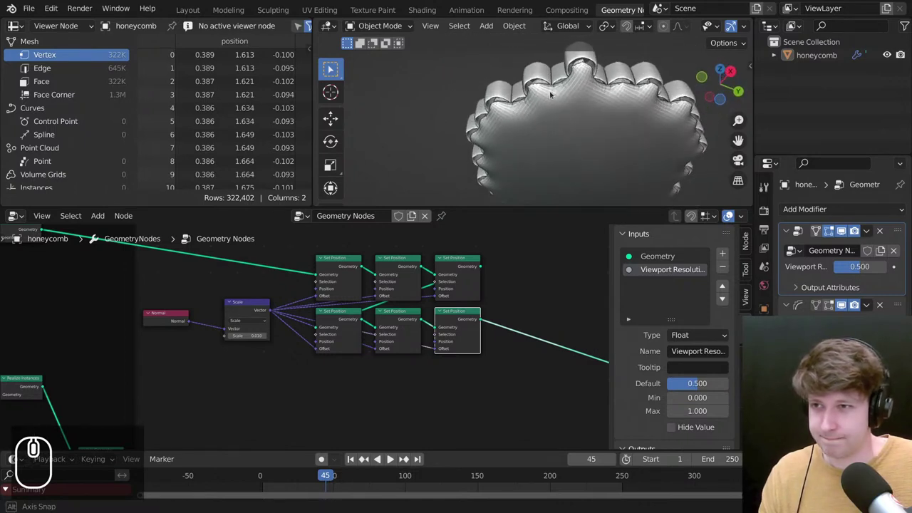
scroll("up", 3)
scroll("up", 3)
middle_click(453, 240)
scroll("down", 3)
middle_click(409, 309)
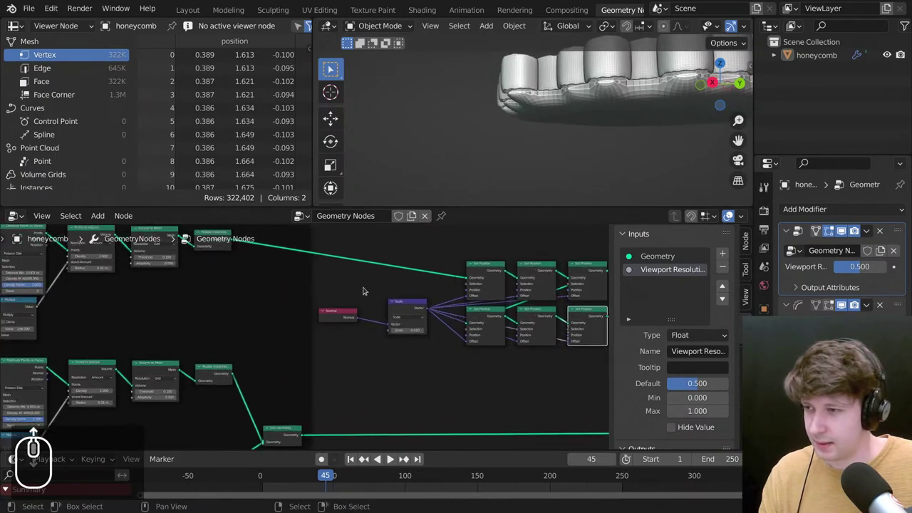
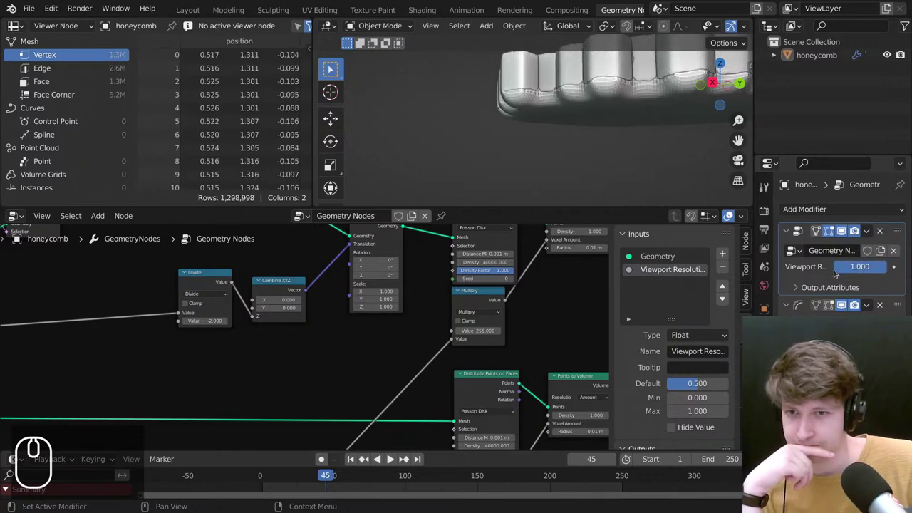
Orbit above the denser full-resolution honeycomb and zoom in and out to check the finer cells.
left_click_drag(543, 106, 594, 152)
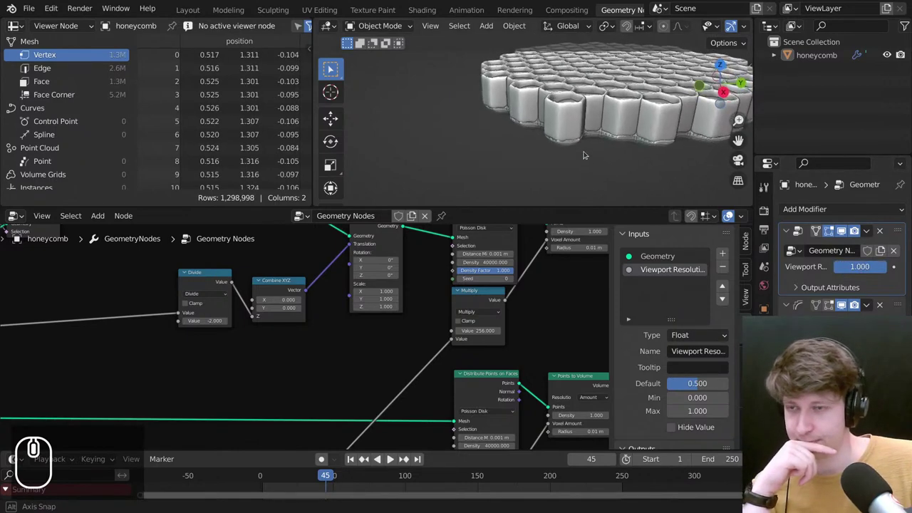
scroll("down", 3)
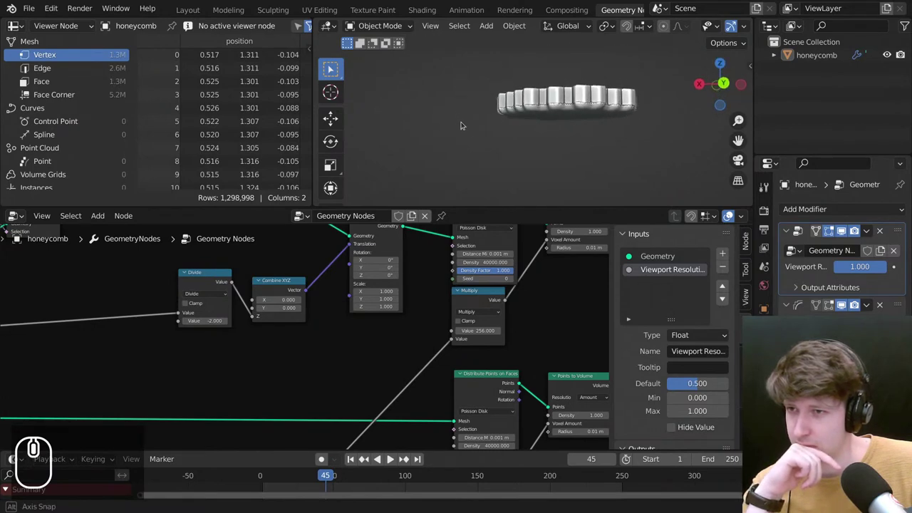
scroll("up", 3)
scroll("up", 3)
scroll("down", 3)
scroll("up", 3)
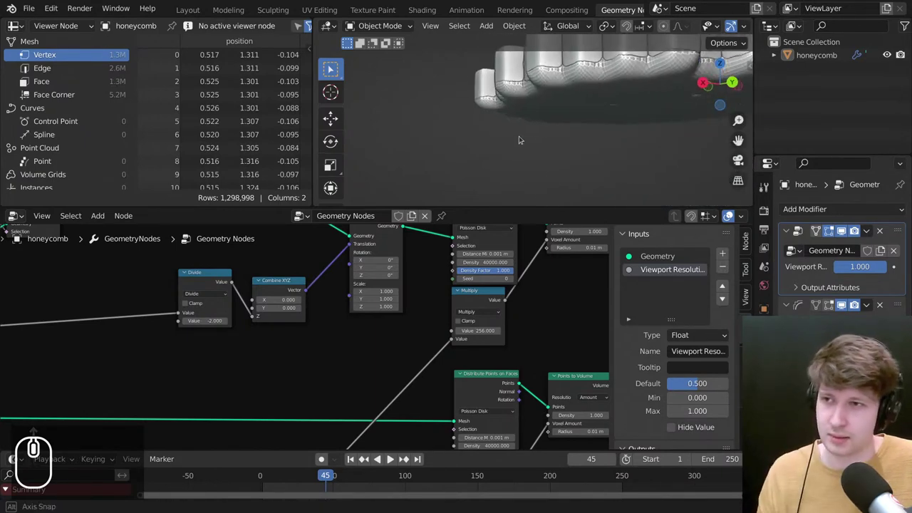
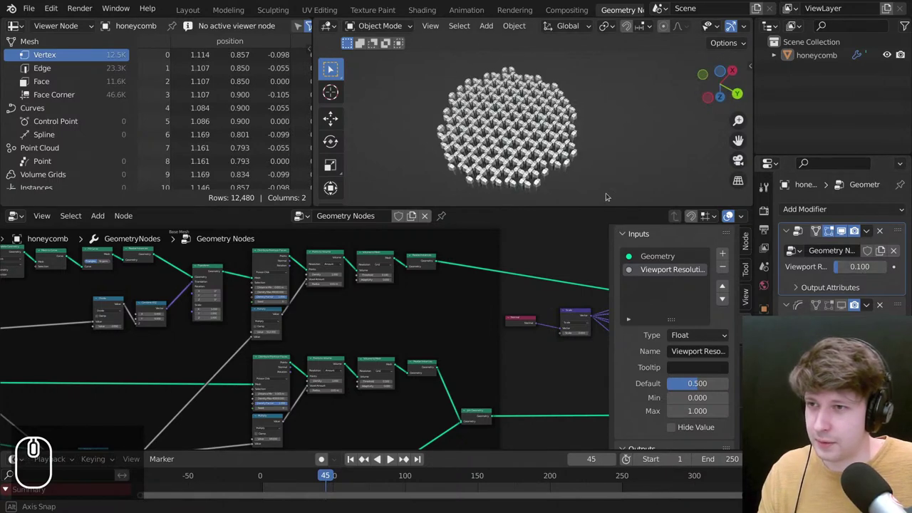
Zoom the viewport out slightly to see the sparse 0.1-resolution grid of blocky cells.
scroll("down", 3)
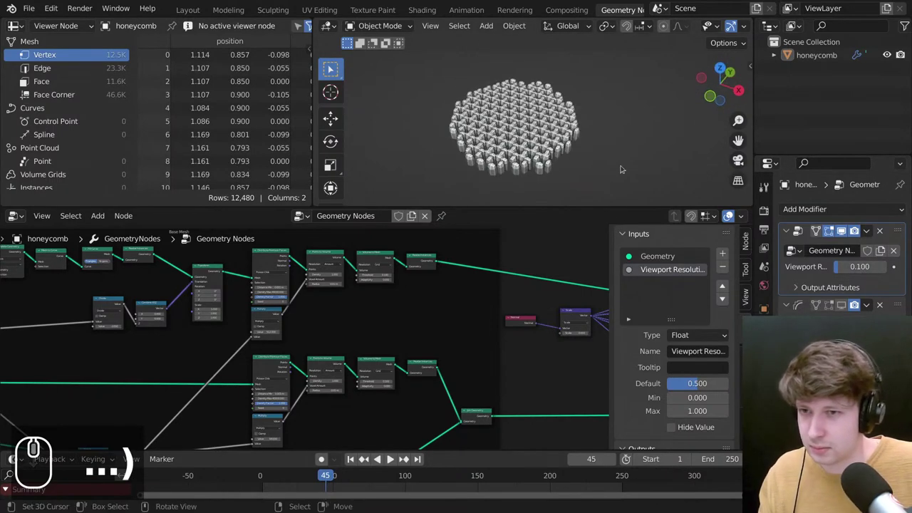
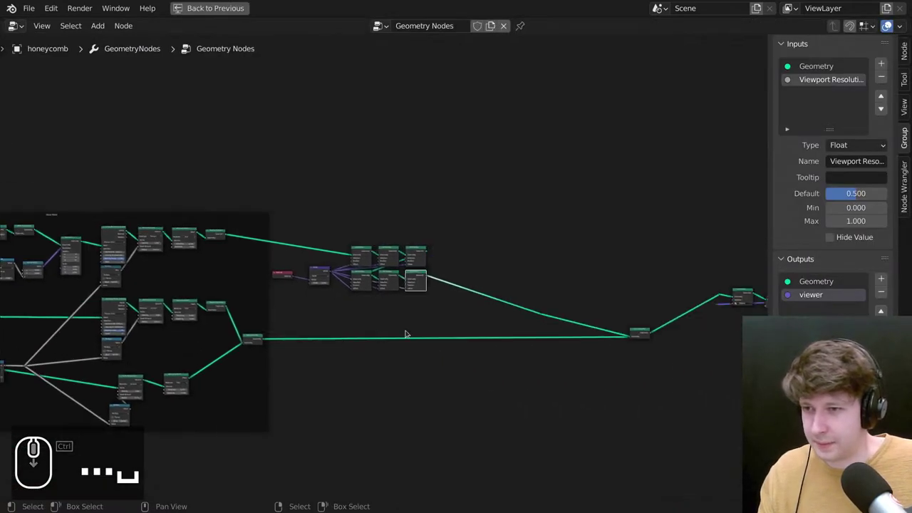
Pan the full-window node editor so the Set Position chains come into view.
scroll("up", 3)
left_click_drag(347, 202, 148, 278)
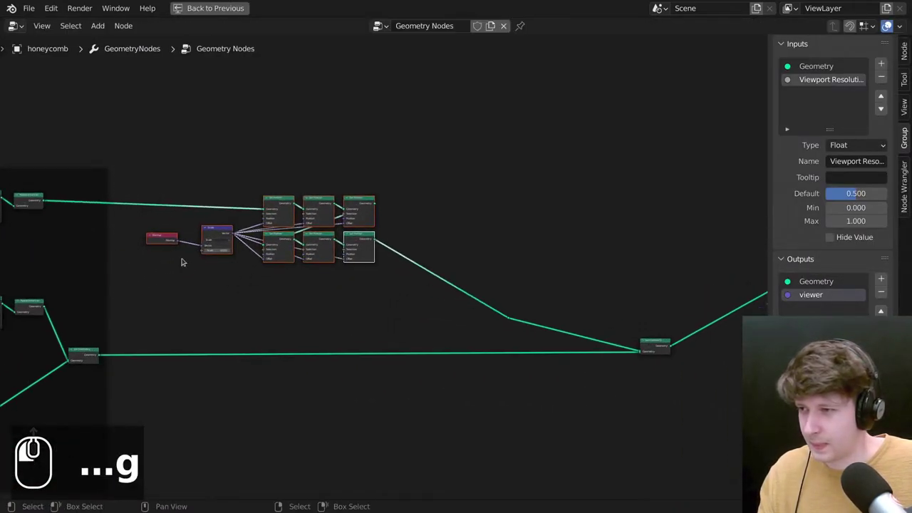
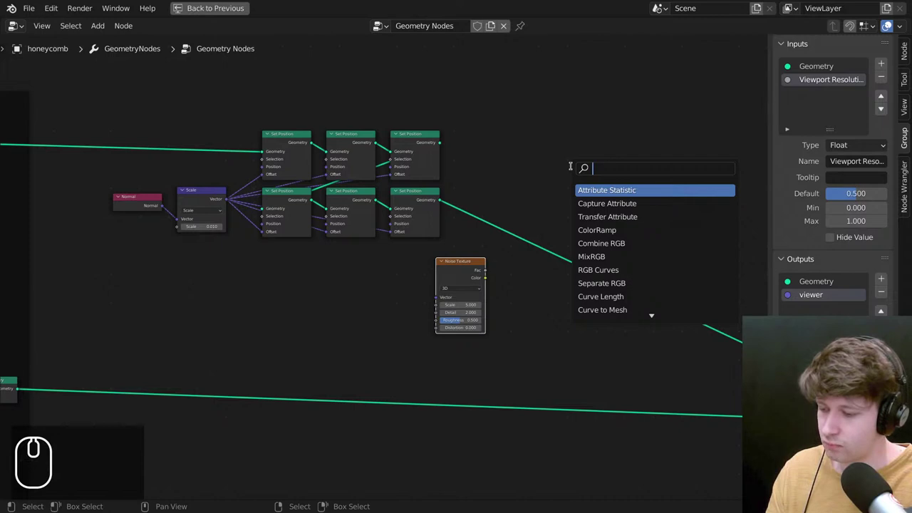
Add a Float Curve node after the Noise Texture and bend its curve into a steep S-shape.
key("f")
type("flo")
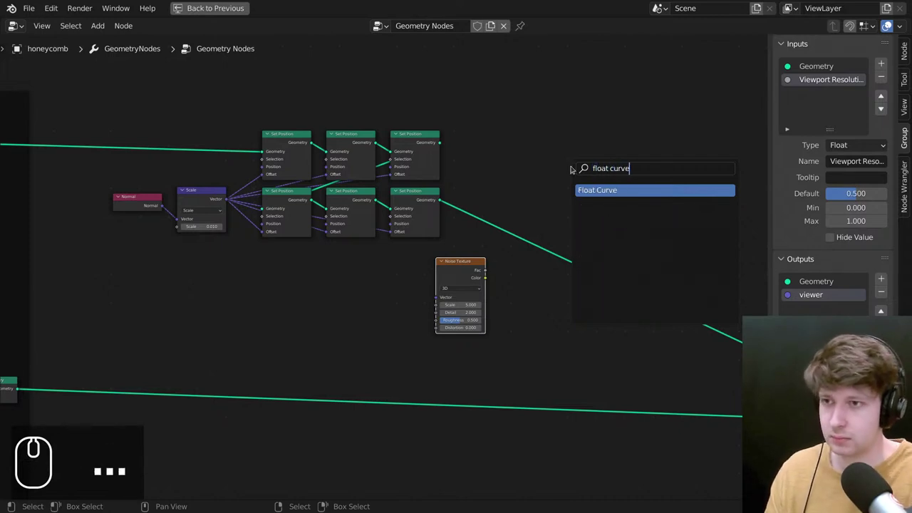
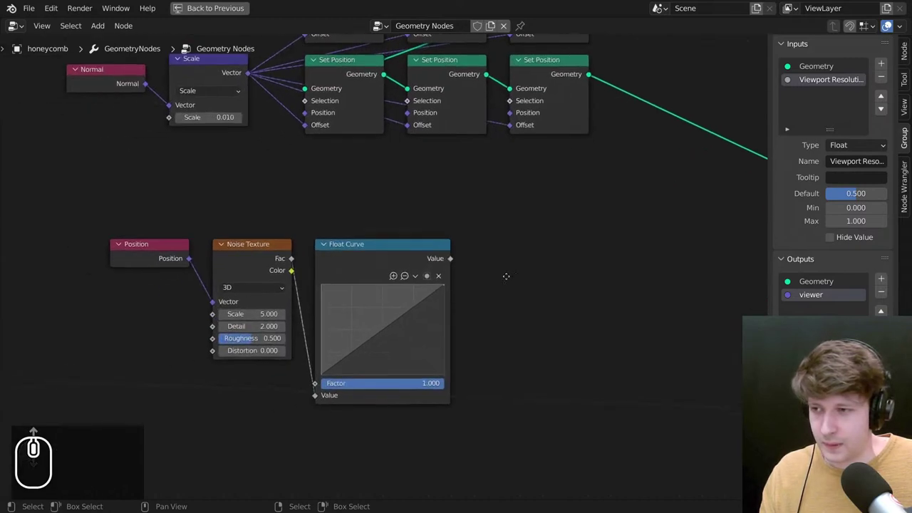
left_click_drag(412, 389, 445, 323)
scroll("down", 3)
scroll("down", 3)
scroll("down", 3)
scroll("down", 3)
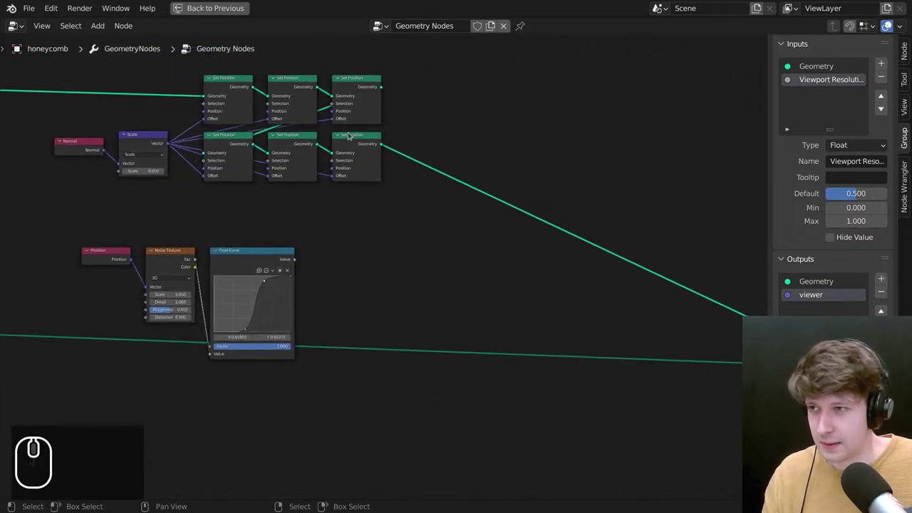
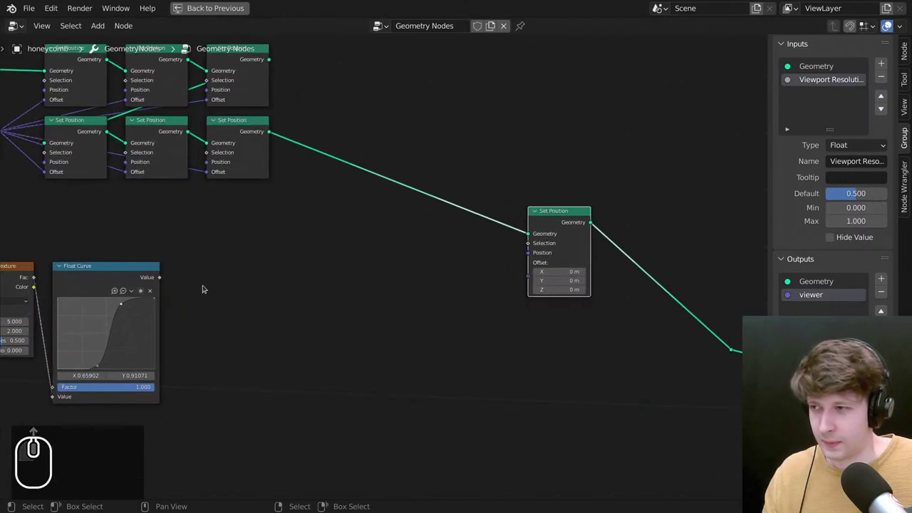
Add a Vector Math Scale node with vector (0, 0, -1) and drive its scale from the Float Curve value.
key("shift+a")
left_click(563, 150)
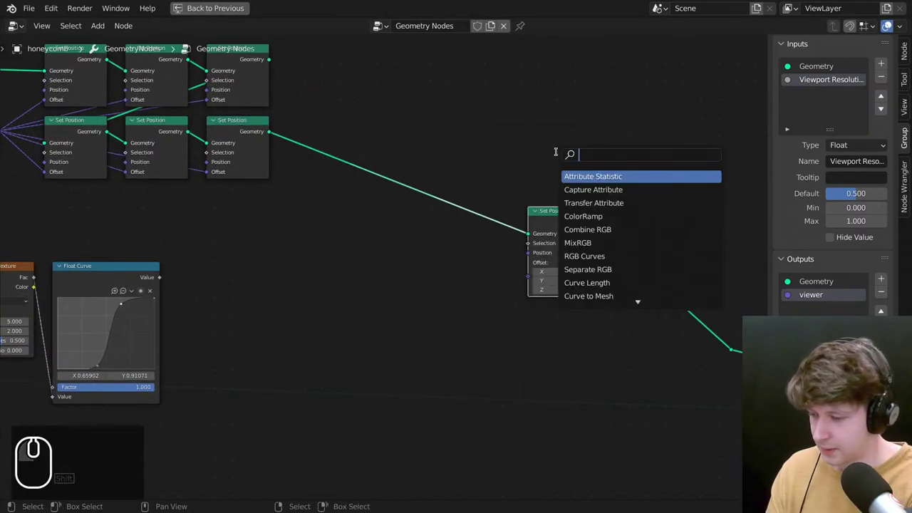
type("ve")
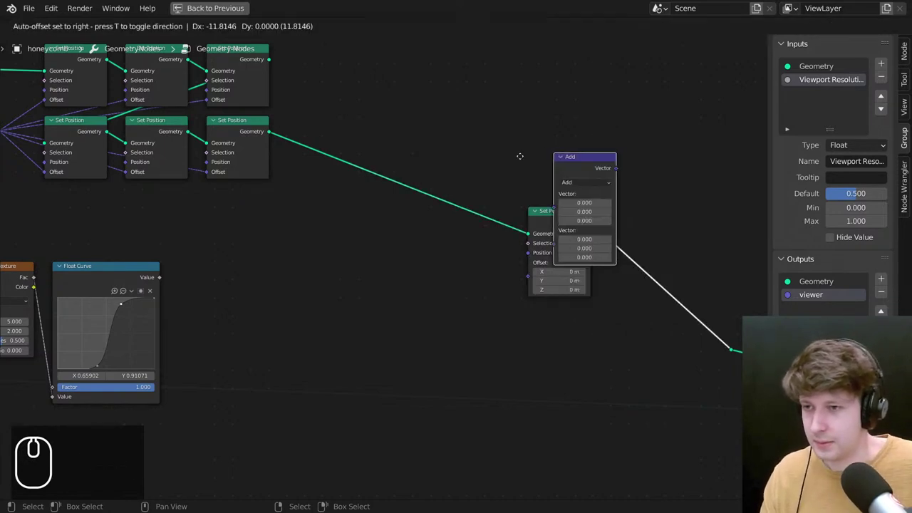
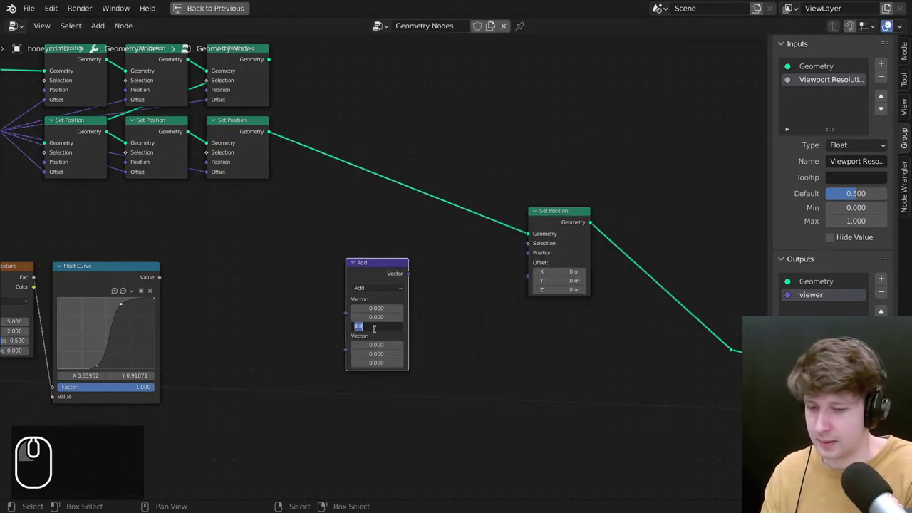
type("(-)")
left_click(373, 282)
left_click(369, 432)
left_click(376, 272)
left_click_drag(168, 275, 388, 325)
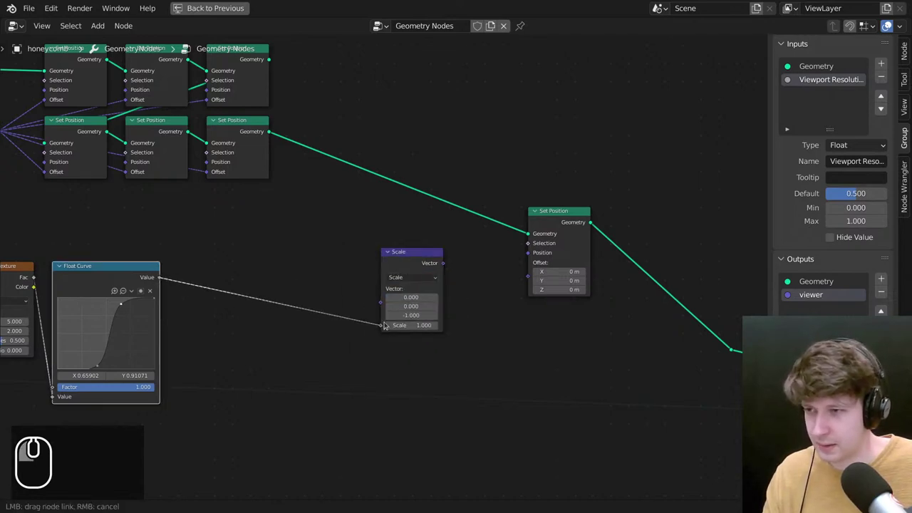
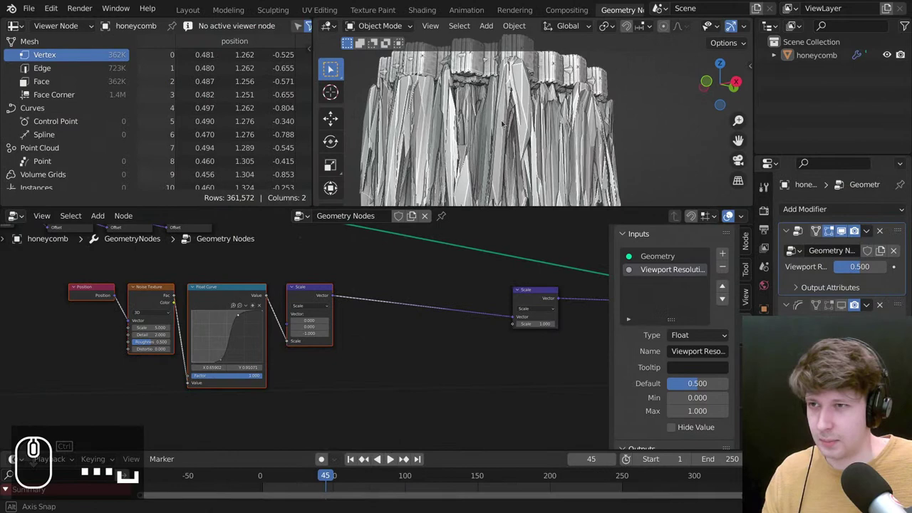
Maximize the node editor and duplicate a node to start the Normal / Dot Product chain.
key("ctrl+space")
left_click(188, 163)
key("shift+d")
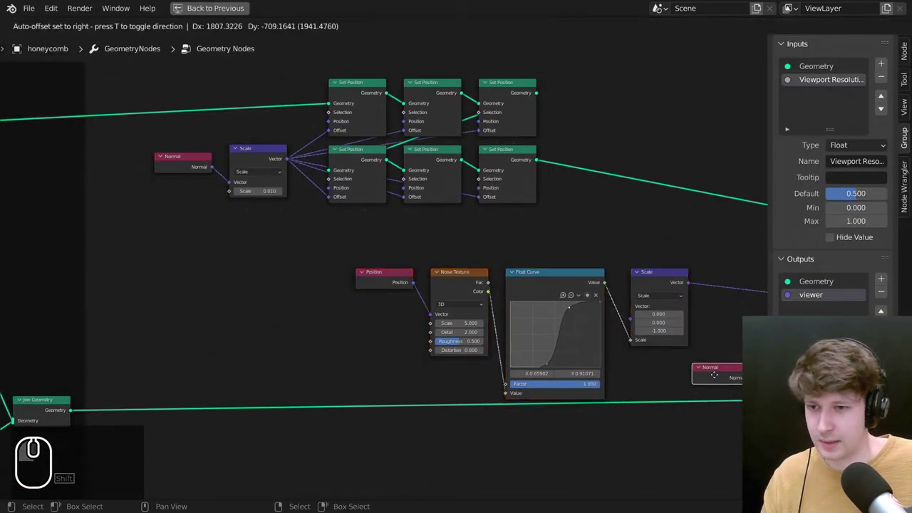
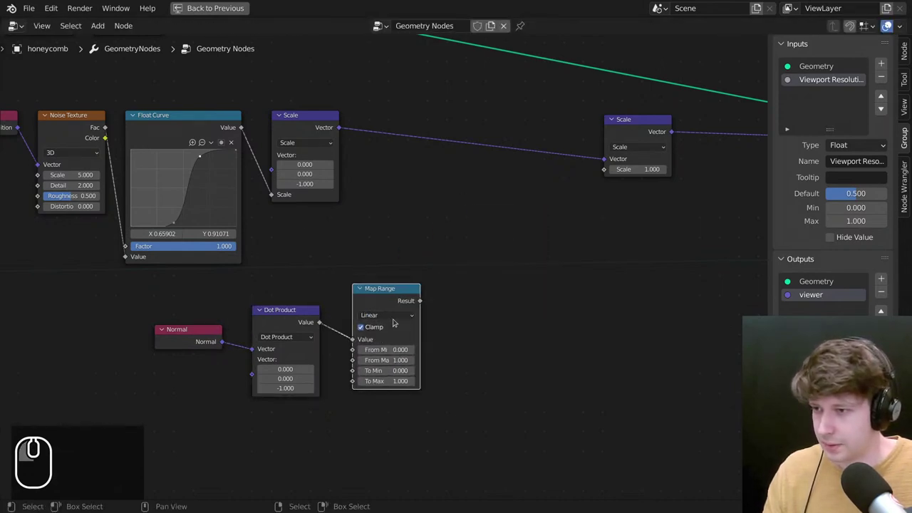
Set the Map Range node's interpolation to Smooth Step.
left_click(405, 305)
left_click(399, 311)
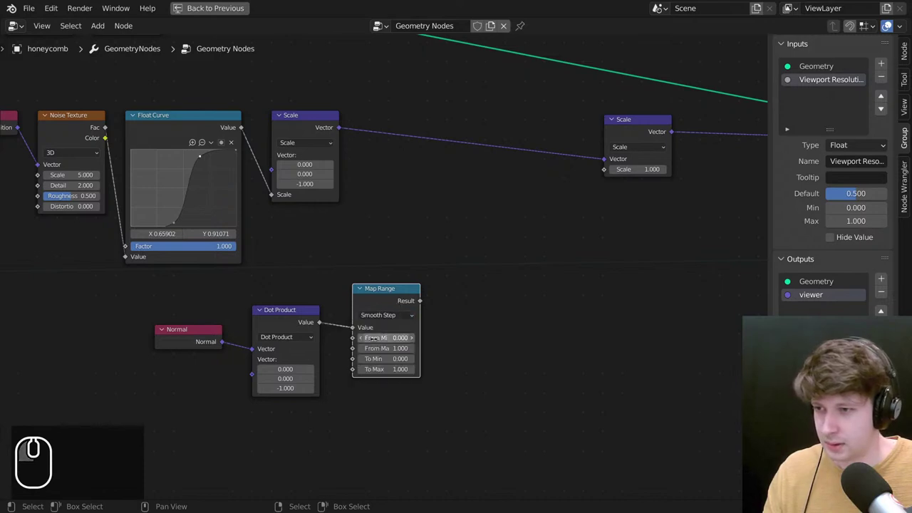
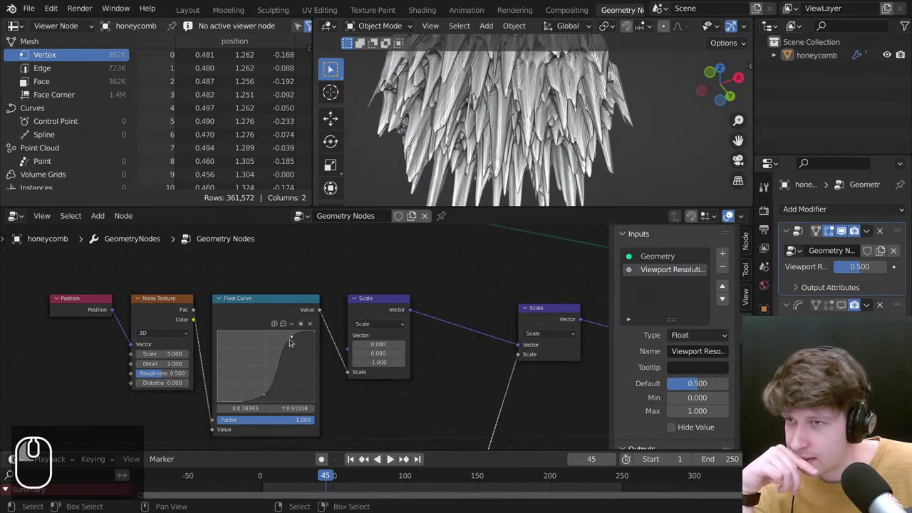
Orbit to a side view to watch the hanging spikes soften as the noise detail drops to 0.
left_click_drag(563, 157, 588, 123)
scroll("down", 3)
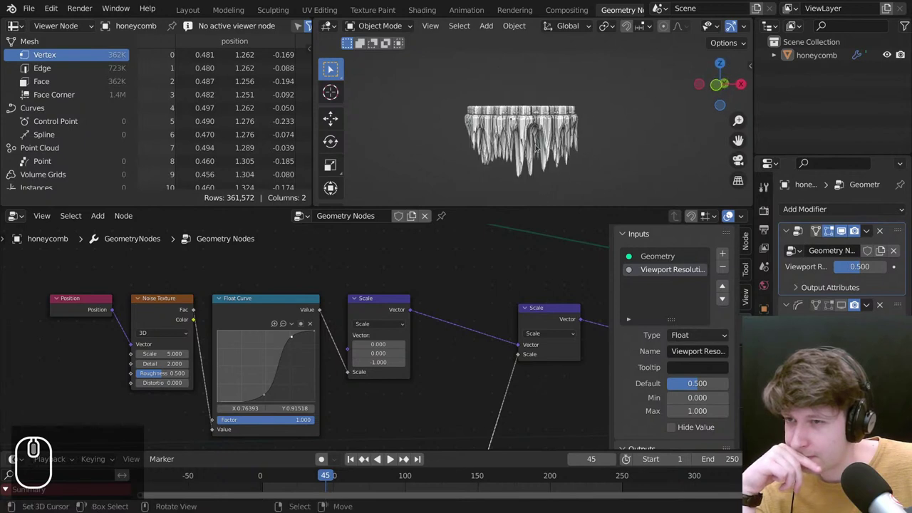
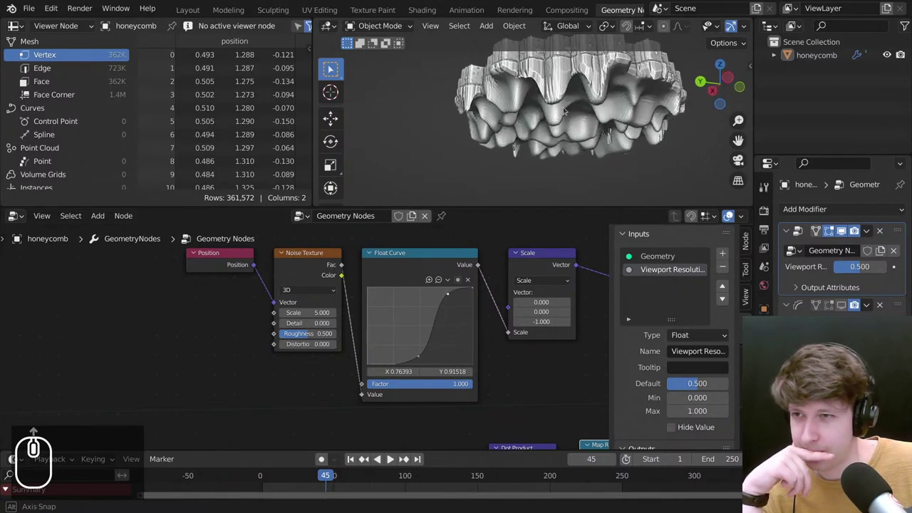
scroll("up", 3)
middle_click(457, 283)
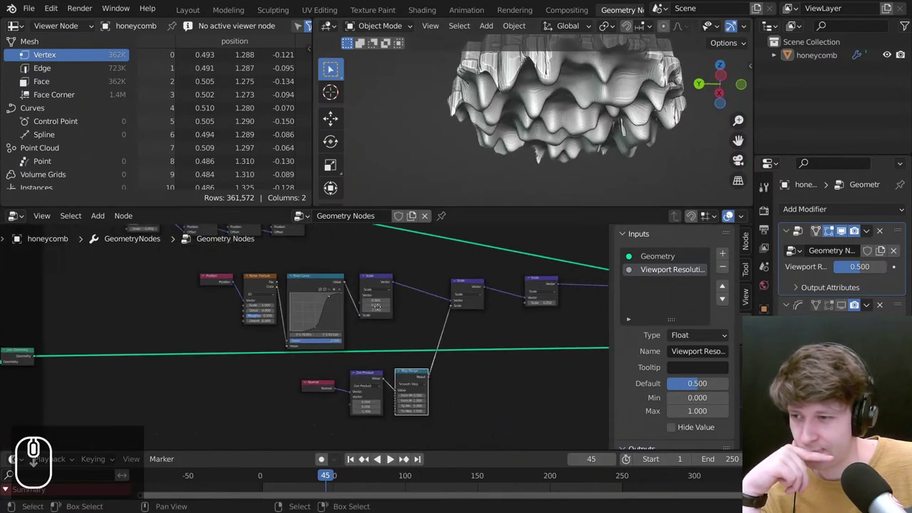
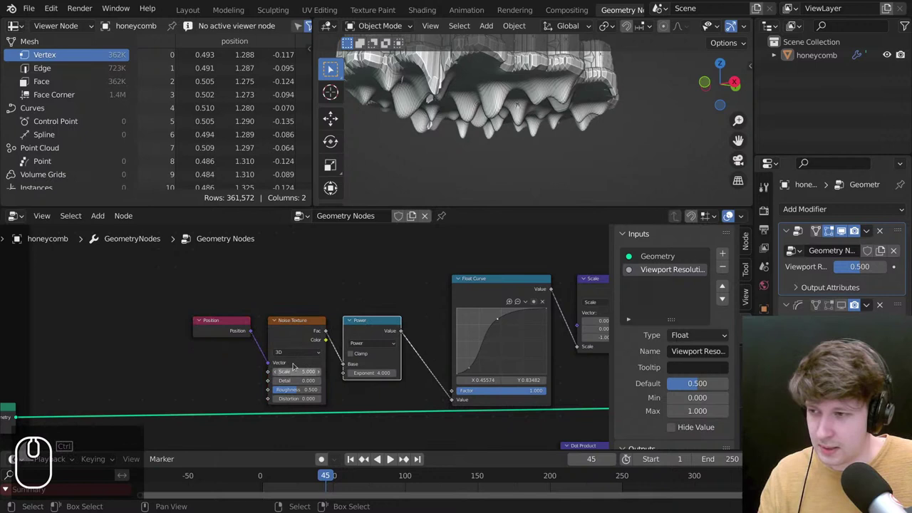
Switch the Noise Texture dimension to 1D, then to 2D so the drips vary across the underside.
left_click(301, 350)
left_click(296, 359)
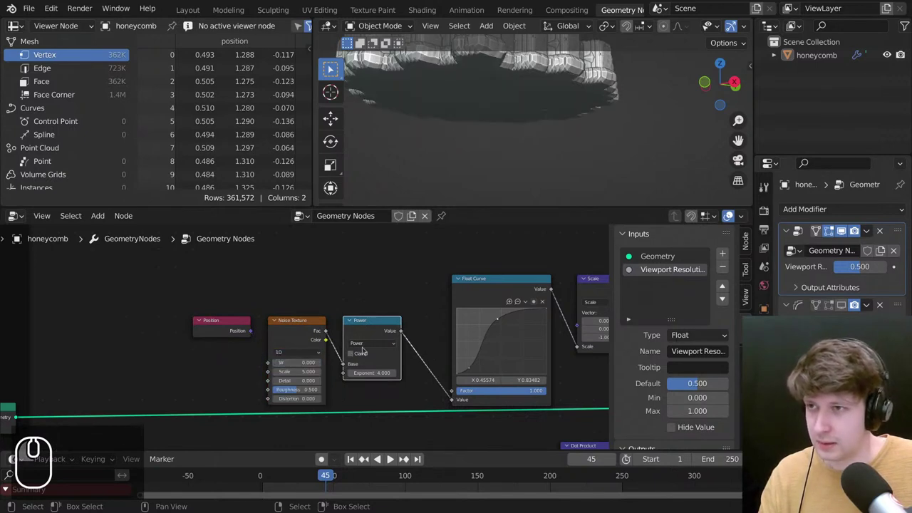
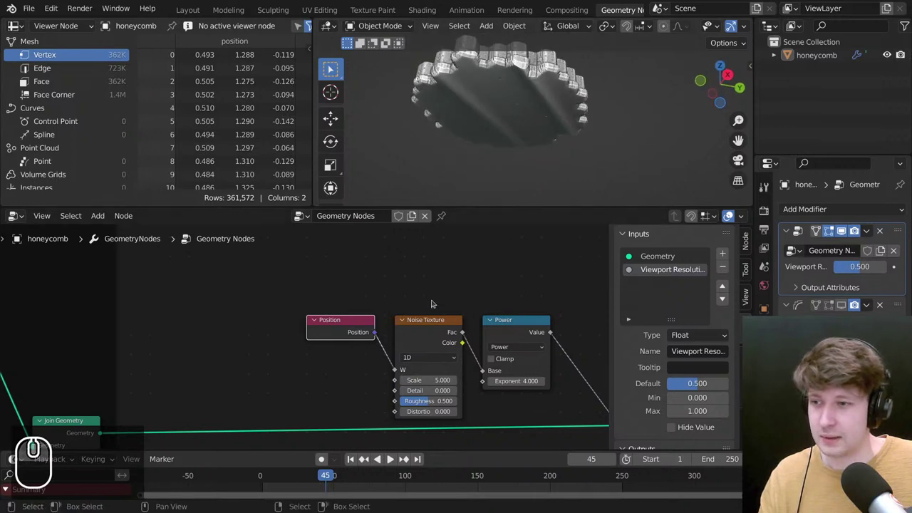
left_click(425, 355)
left_click(420, 372)
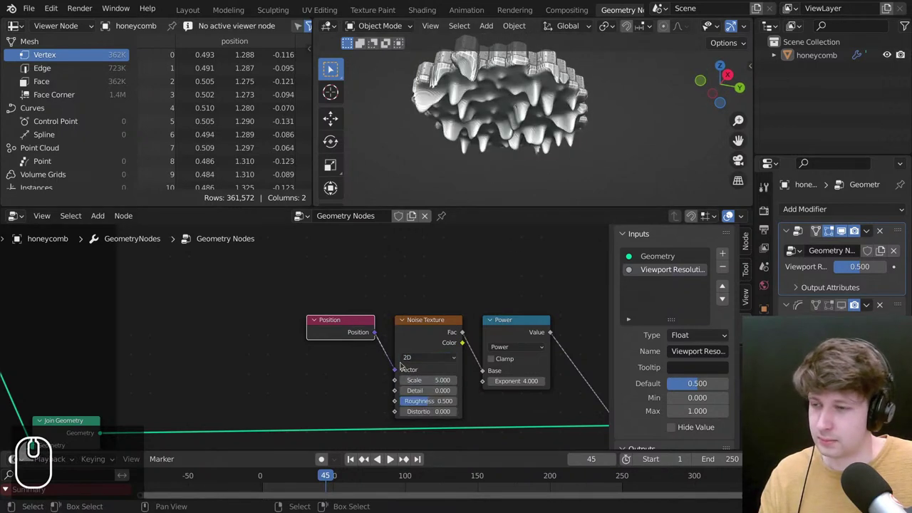
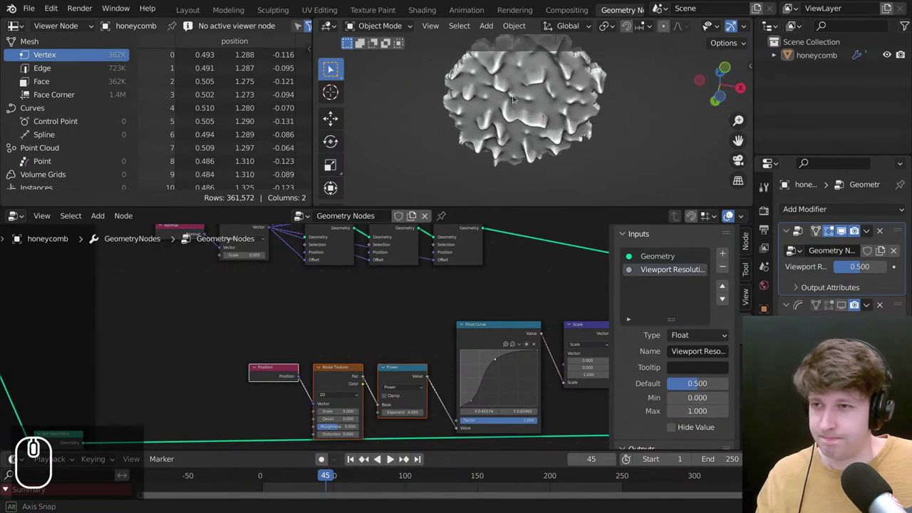
Orbit and zoom to a side view of the sharp conical drips hanging beneath the honeycomb cells.
scroll("down", 3)
scroll("up", 3)
scroll("down", 3)
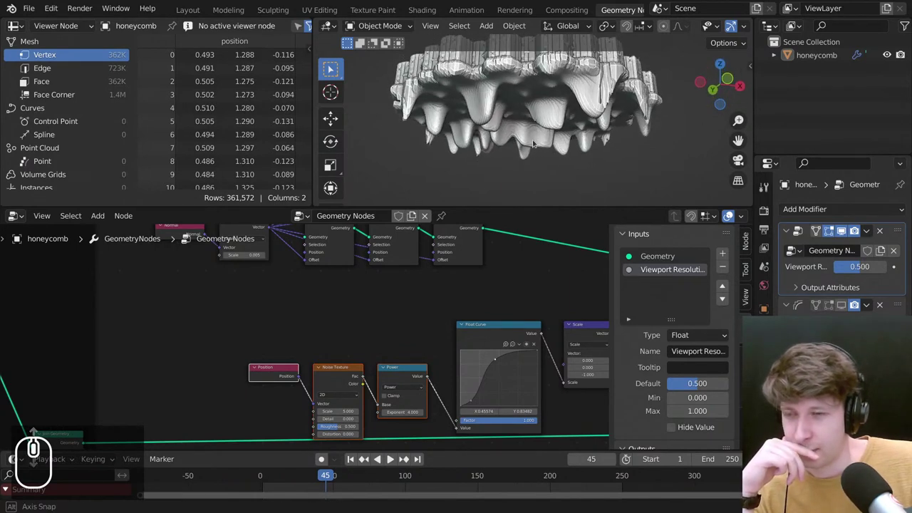
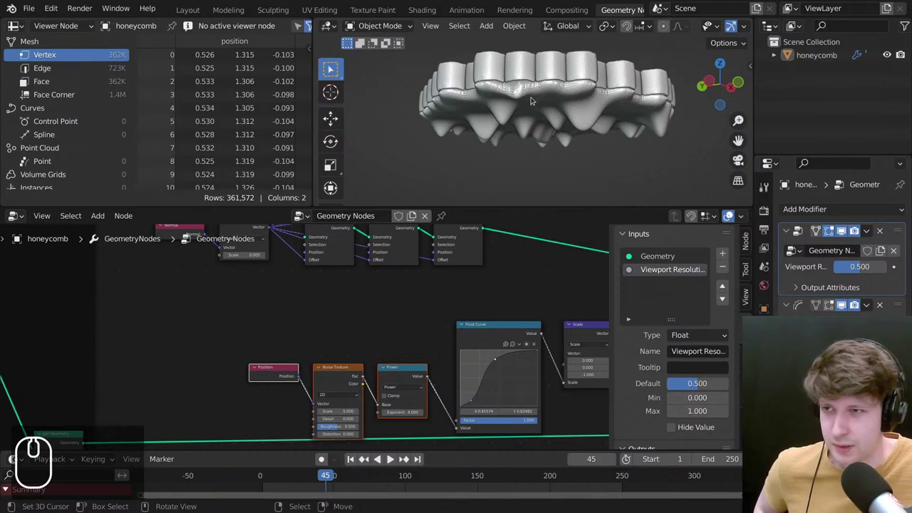
left_click_drag(561, 96, 611, 85)
left_click_drag(593, 93, 581, 105)
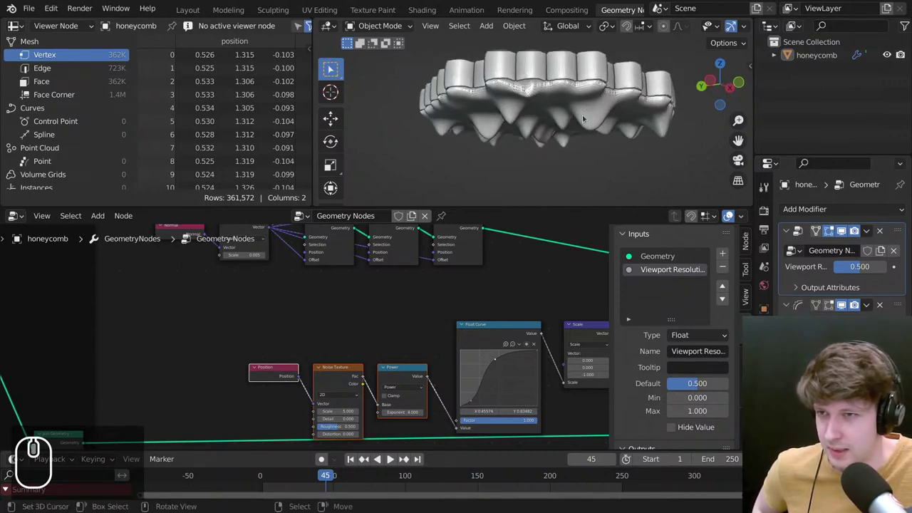
middle_click(592, 107)
scroll("up", 3)
middle_click(591, 92)
scroll("down", 3)
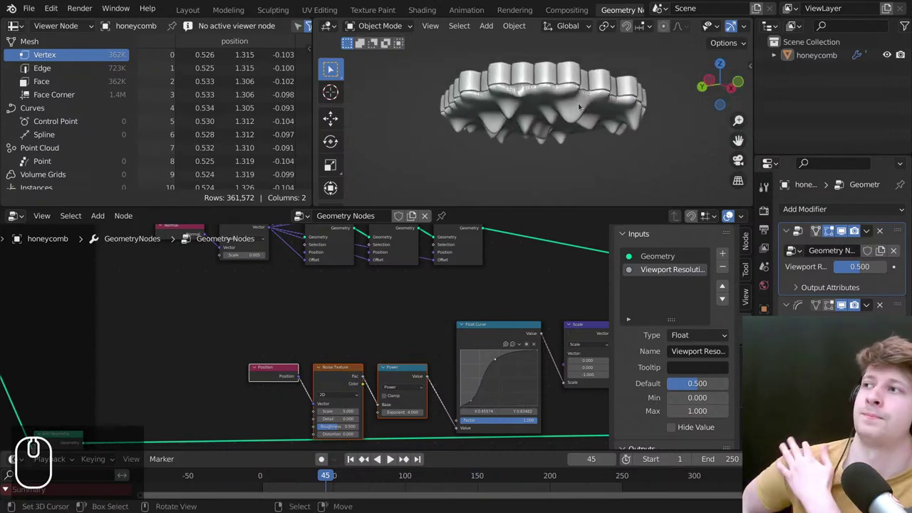
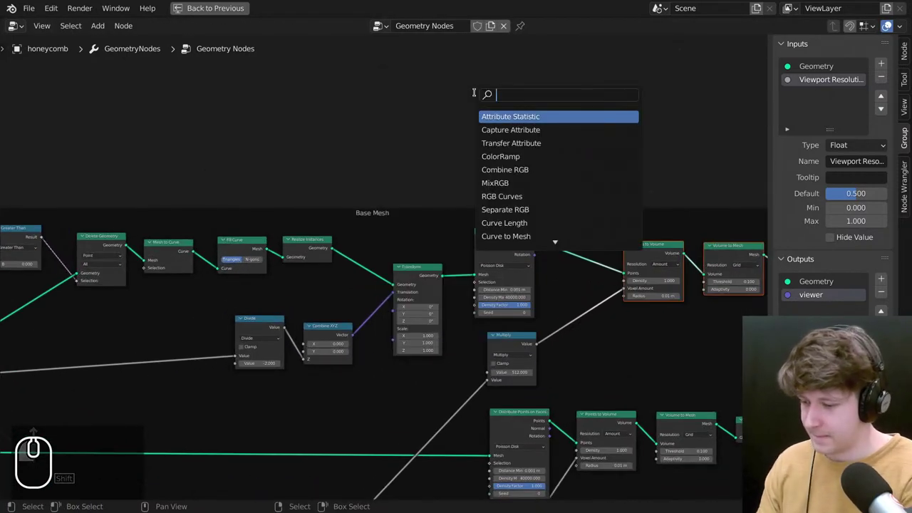
Add a Mesh Line of 10 vertices with -0.01 m Z offset and wire it into the points chain.
type("es")
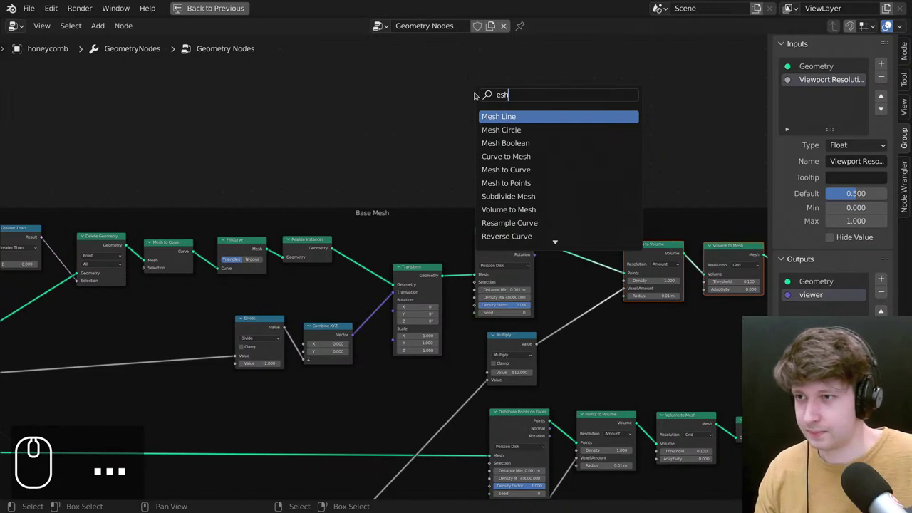
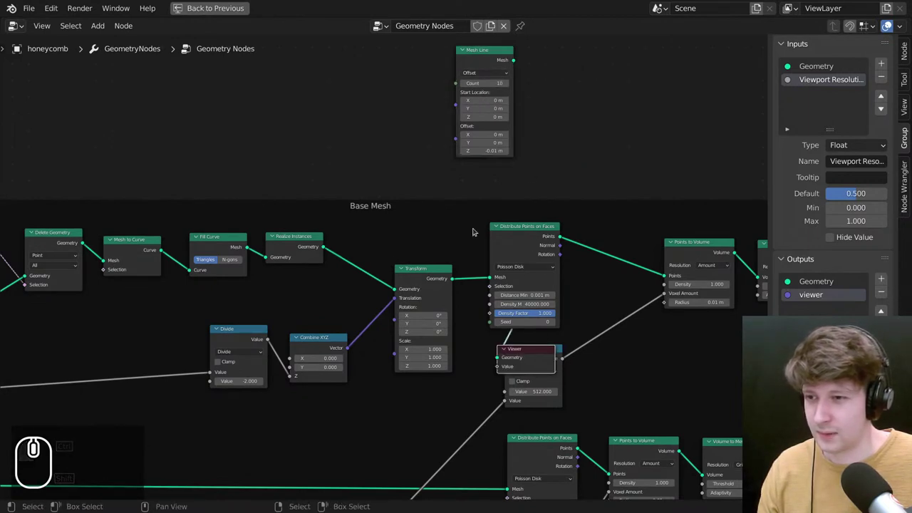
left_click_drag(436, 217, 416, 121)
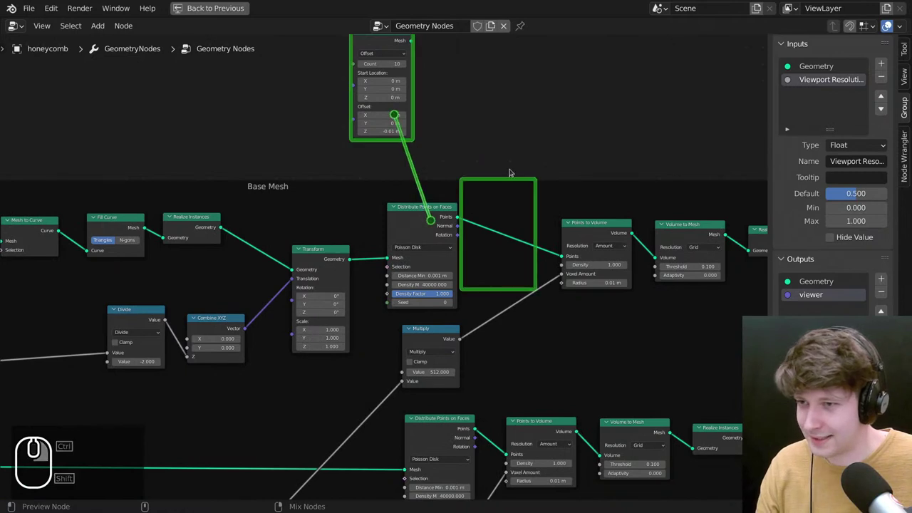
scroll("down", 3)
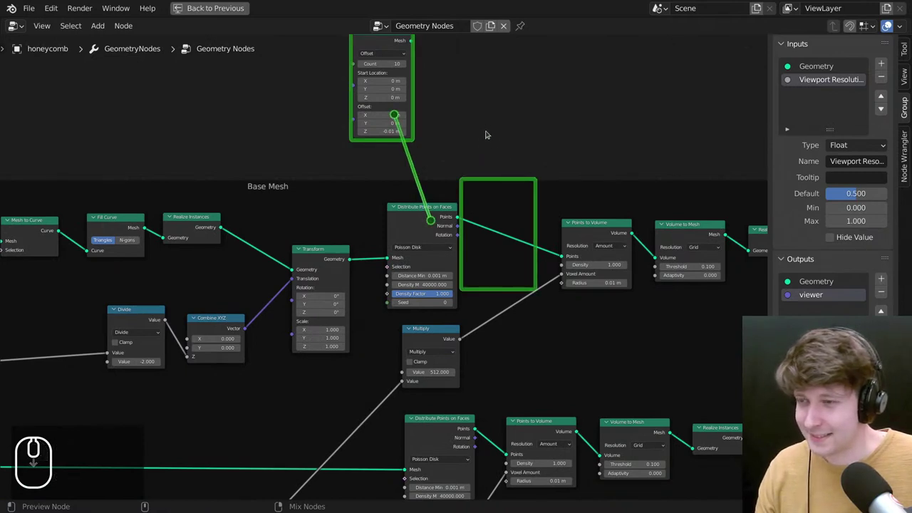
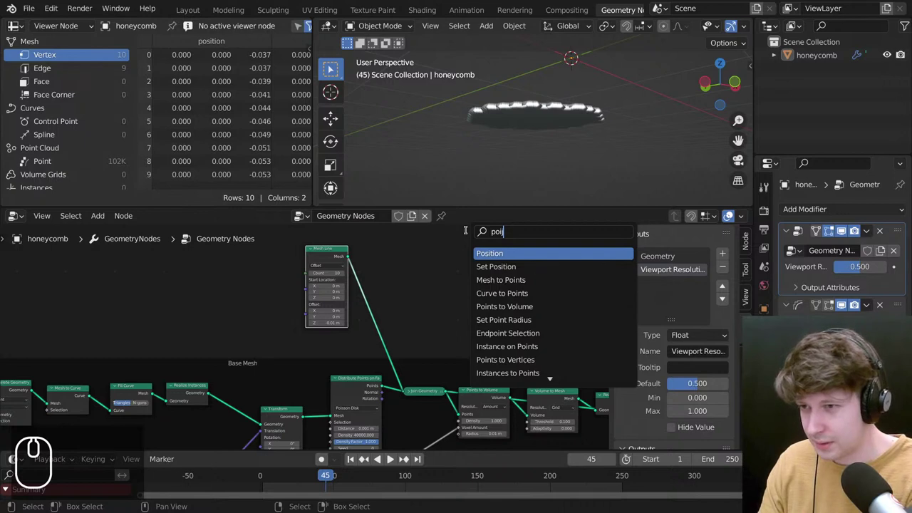
Search the node add menu for 'points' to find the Mesh to Points node.
key("BackSpace")
type("nts")
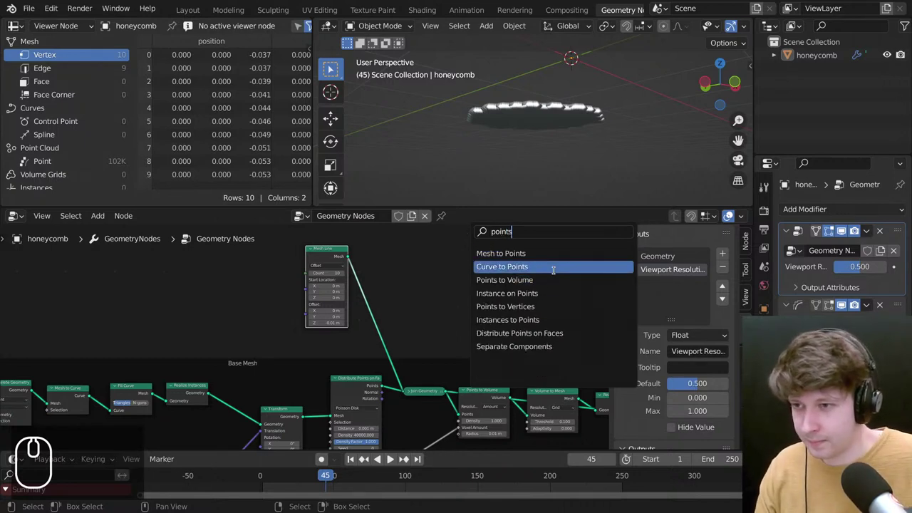
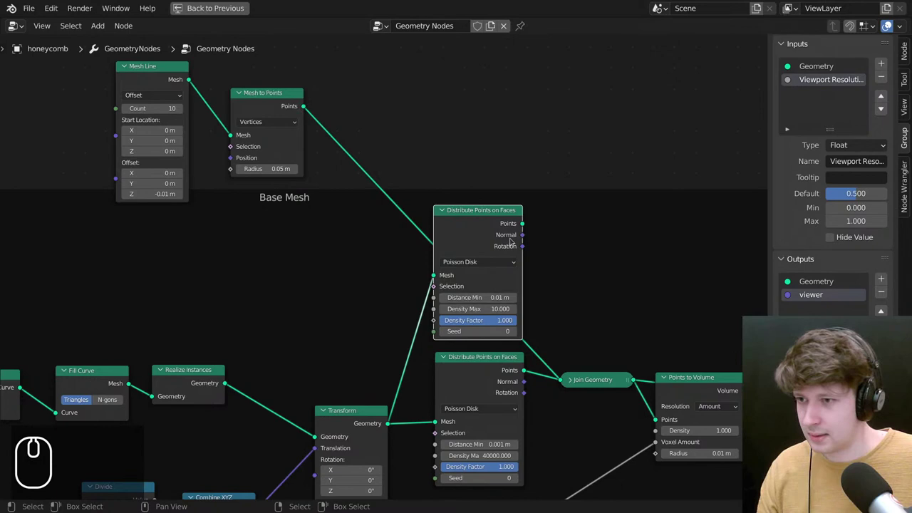
Add an Instance on Points node and feed the line's points in as its Instance.
middle_click(641, 310)
key("shift+a")
left_click(614, 258)
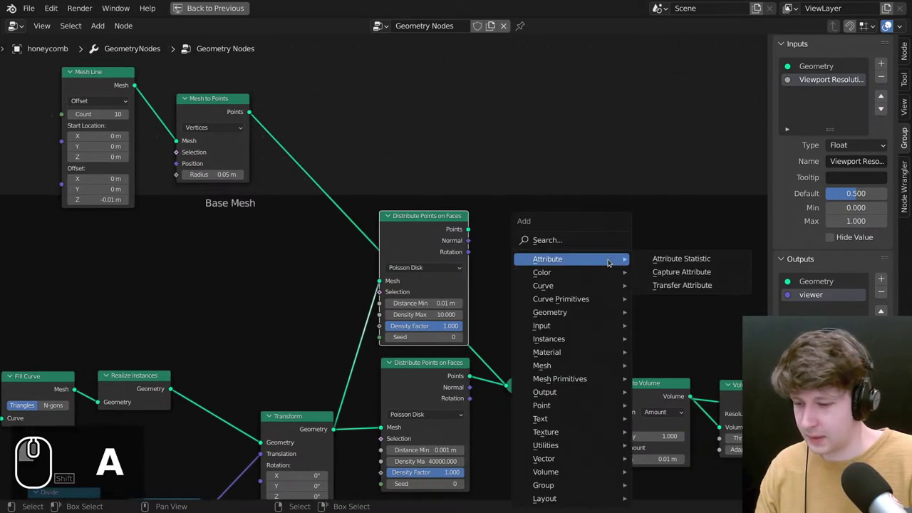
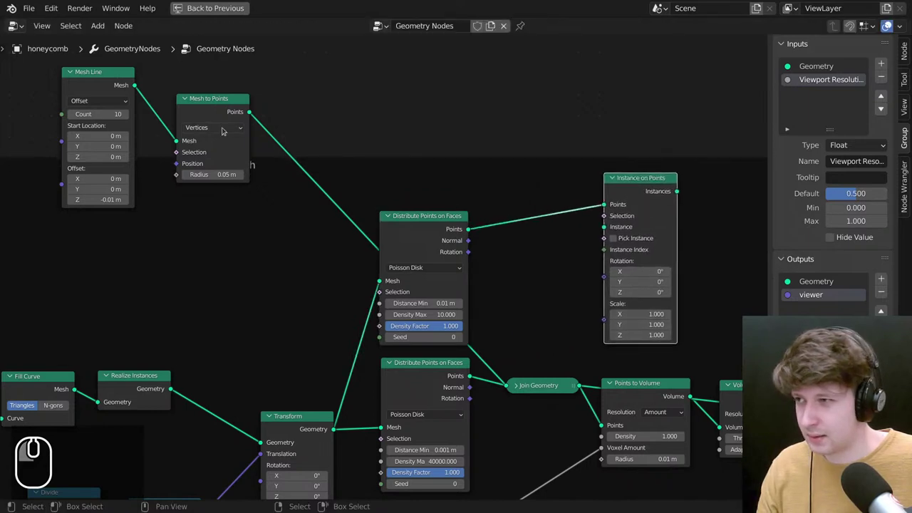
left_click_drag(251, 108, 621, 211)
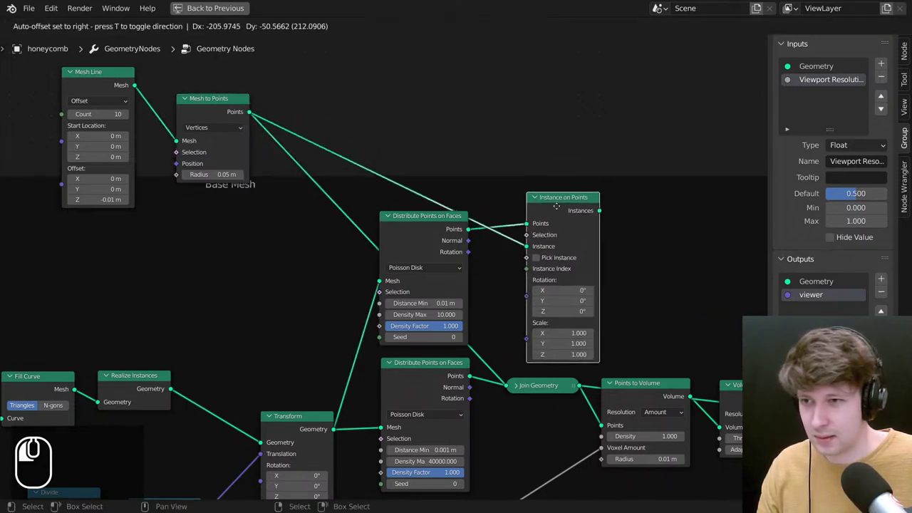
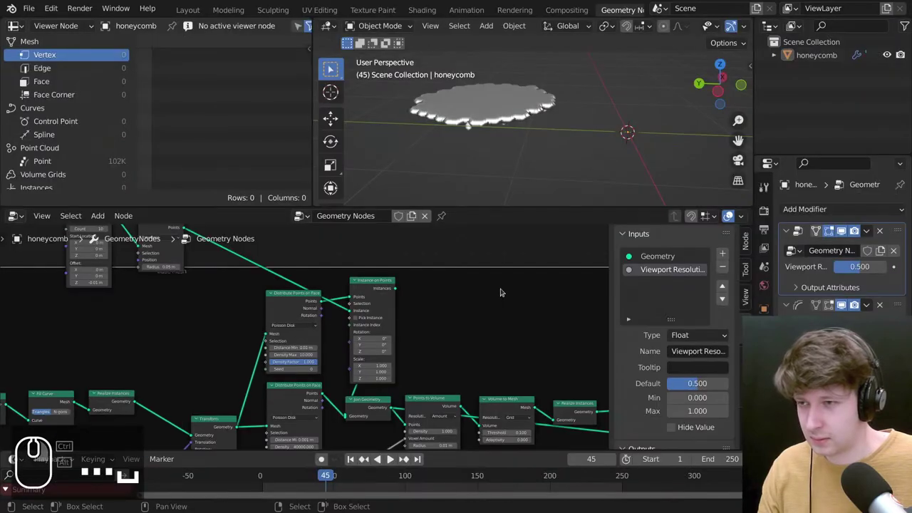
Orbit to a side view showing the 48-point strands hanging beneath the honeycomb.
middle_click(514, 114)
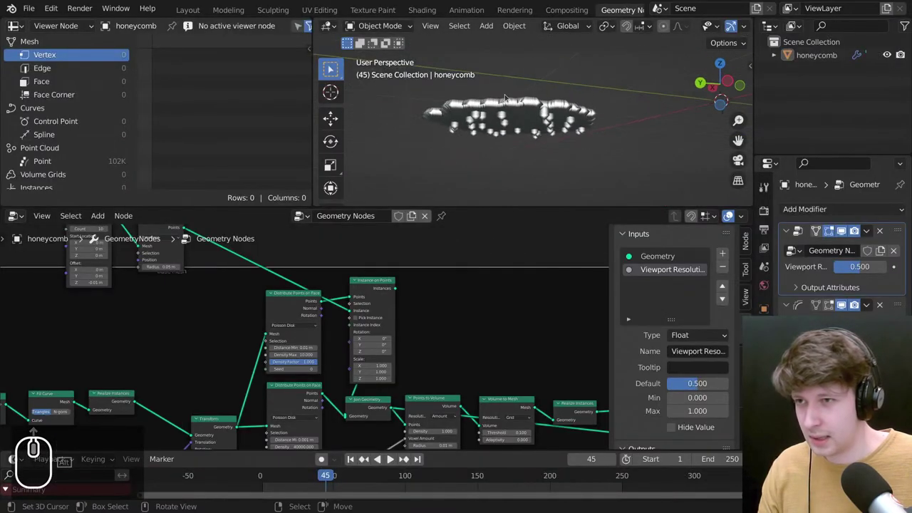
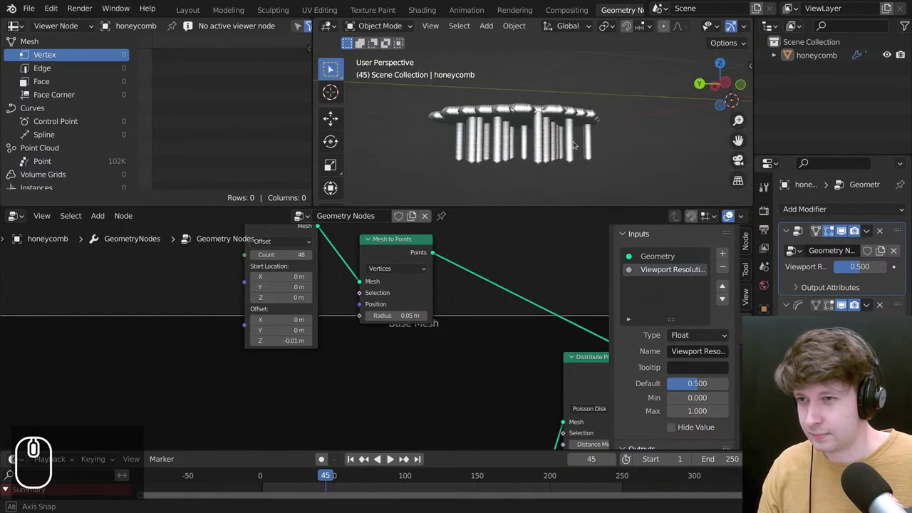
left_click_drag(513, 296, 356, 320)
scroll("down", 3)
scroll("up", 3)
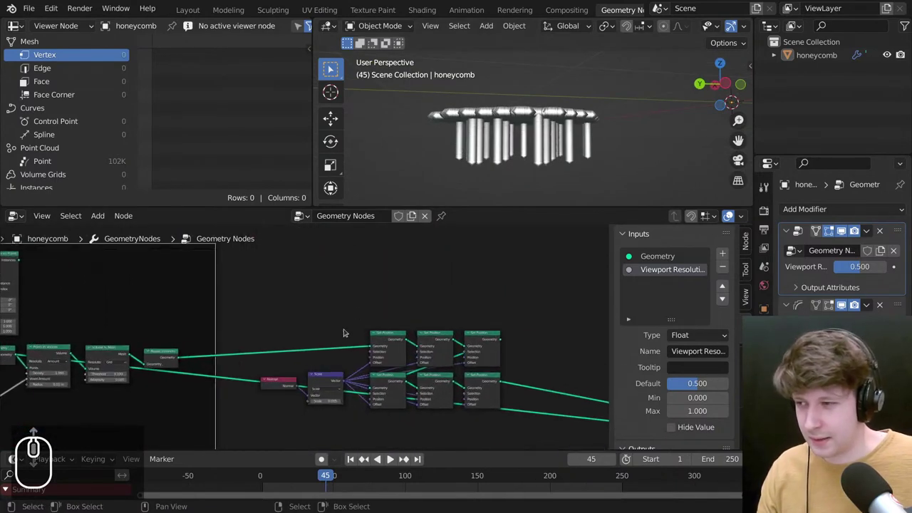
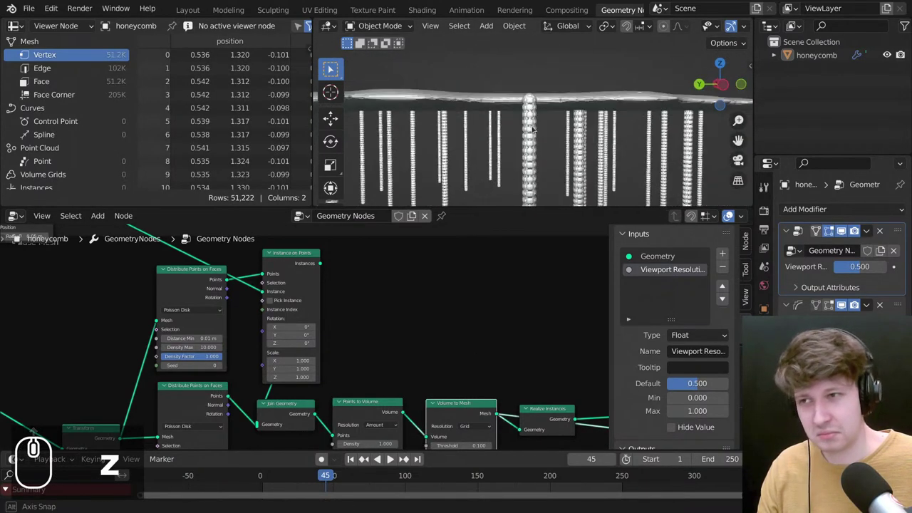
Maximize the node editor with Ctrl+Space and bring the line nodes into view.
key("ctrl+space")
scroll("down", 3)
scroll("up", 3)
left_click_drag(526, 147, 542, 118)
key("shift+a")
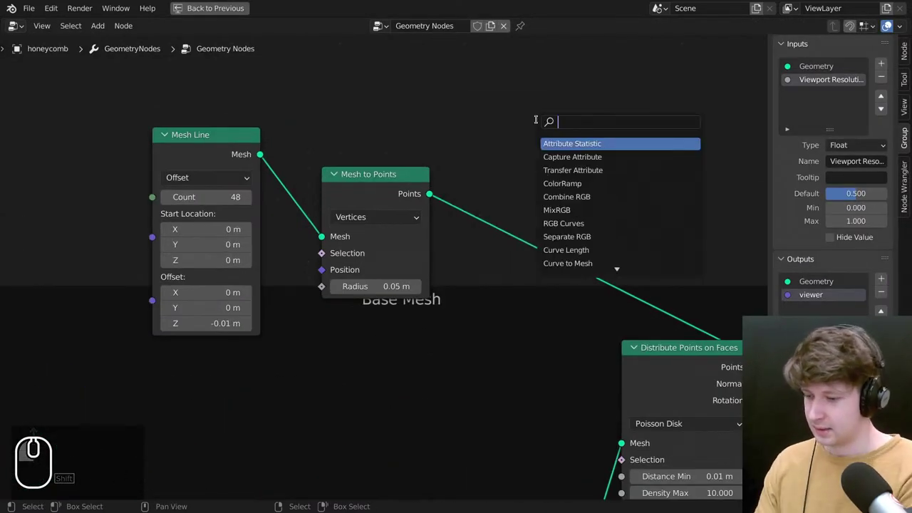
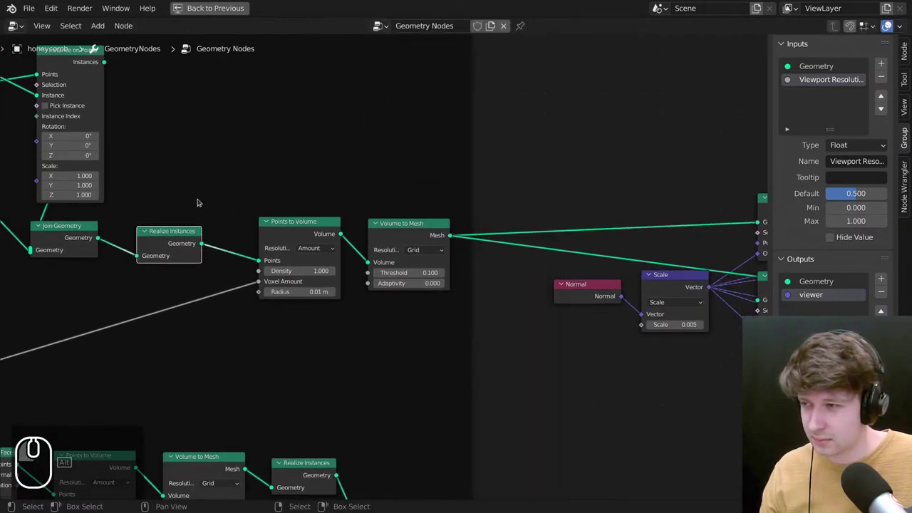
Restore the 3D view and orbit under the honeycomb to inspect the small realized drips.
key("ctrl+alt+space")
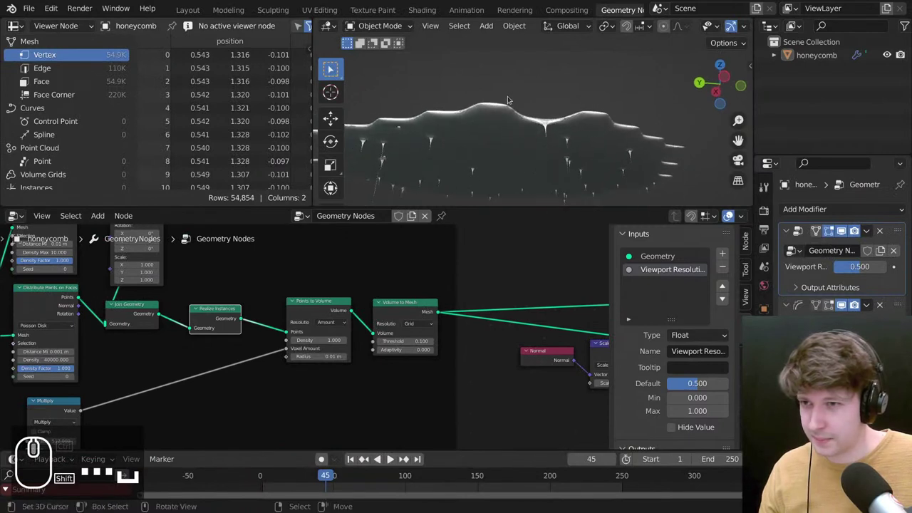
middle_click(502, 88)
left_click_drag(544, 102, 604, 110)
scroll("down", 3)
middle_click(523, 105)
scroll("up", 3)
left_click_drag(481, 87, 517, 93)
middle_click(633, 142)
left_click_drag(542, 119, 216, 275)
middle_click(271, 316)
scroll("down", 3)
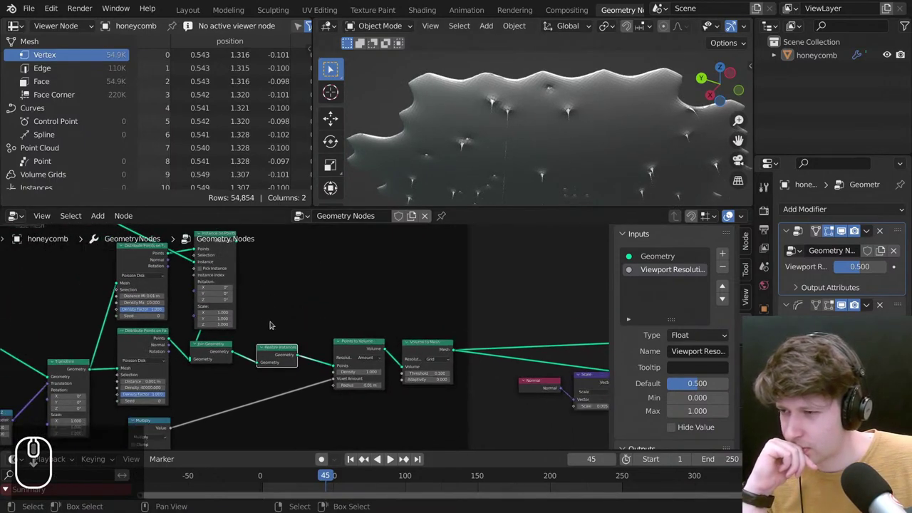
Reposition the node tree and maximize the node editor to fill the window.
scroll("down", 3)
left_click_drag(384, 350, 427, 330)
scroll("down", 3)
middle_click(454, 312)
key("ctrl+space")
scroll("down", 3)
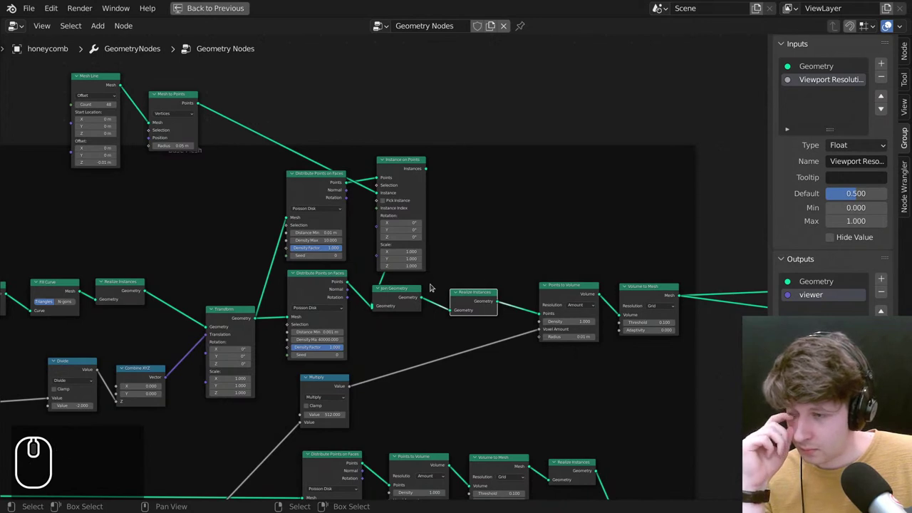
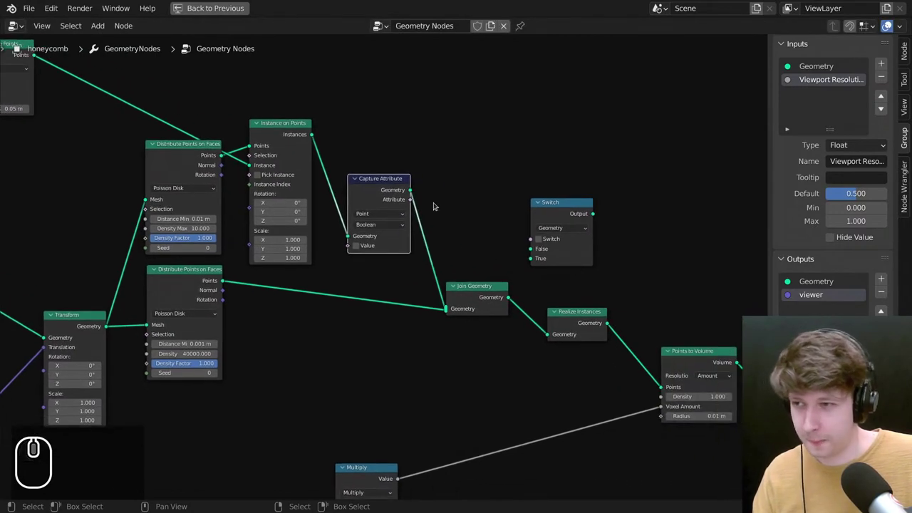
Connect the Capture Attribute output as the Switch node's condition.
left_click_drag(446, 202, 544, 173)
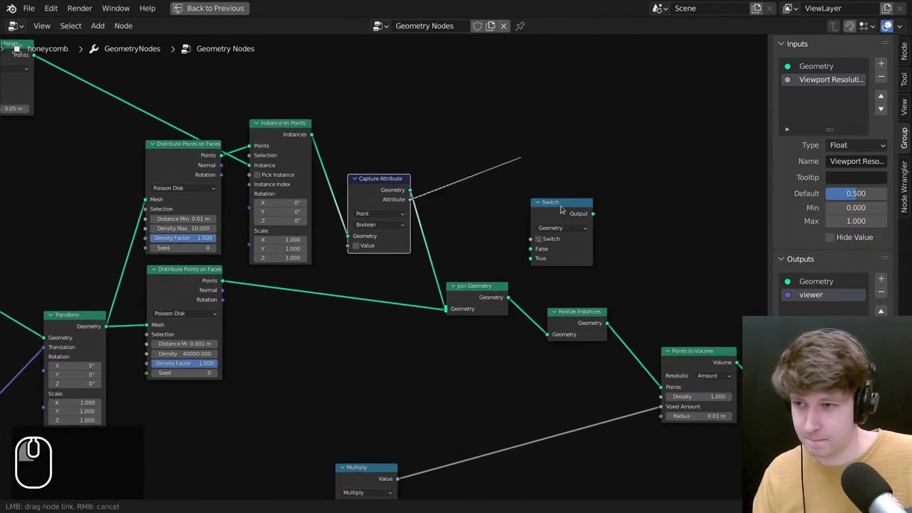
left_click(412, 196)
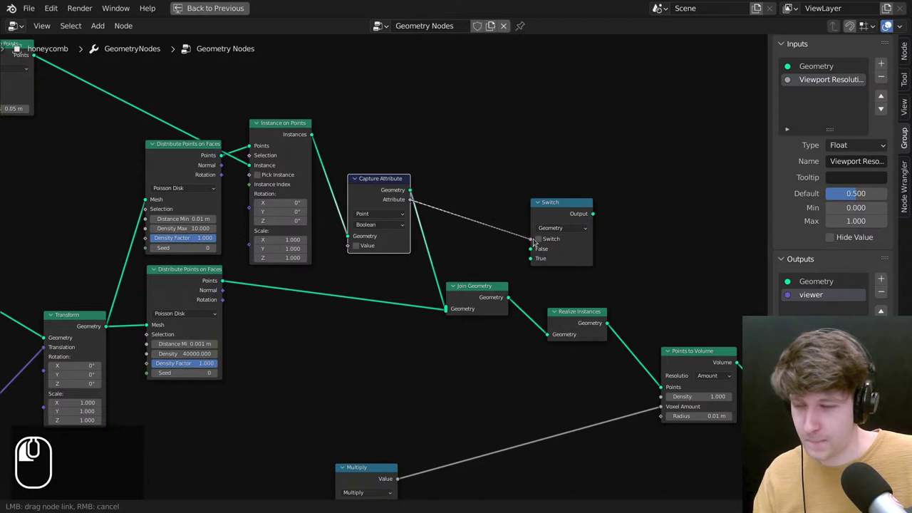
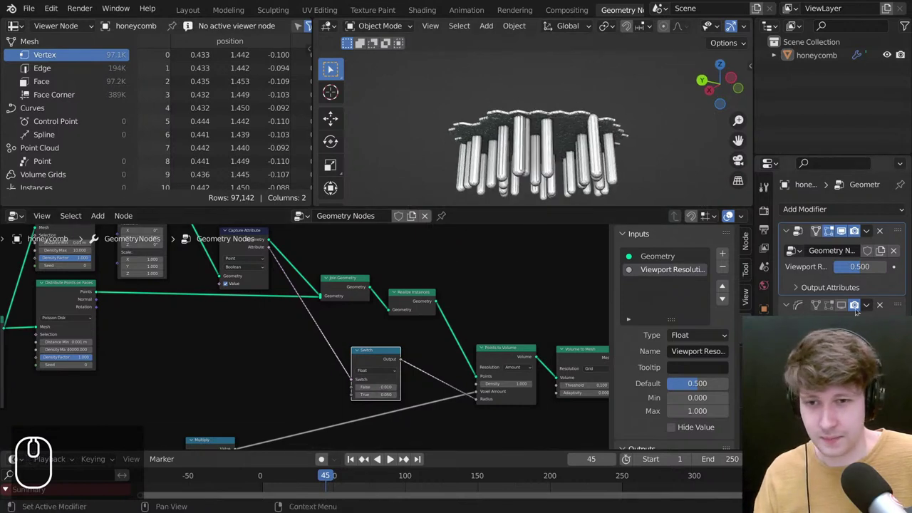
Orbit up close and around the thick rounded columns hanging beneath the honeycomb.
left_click(850, 305)
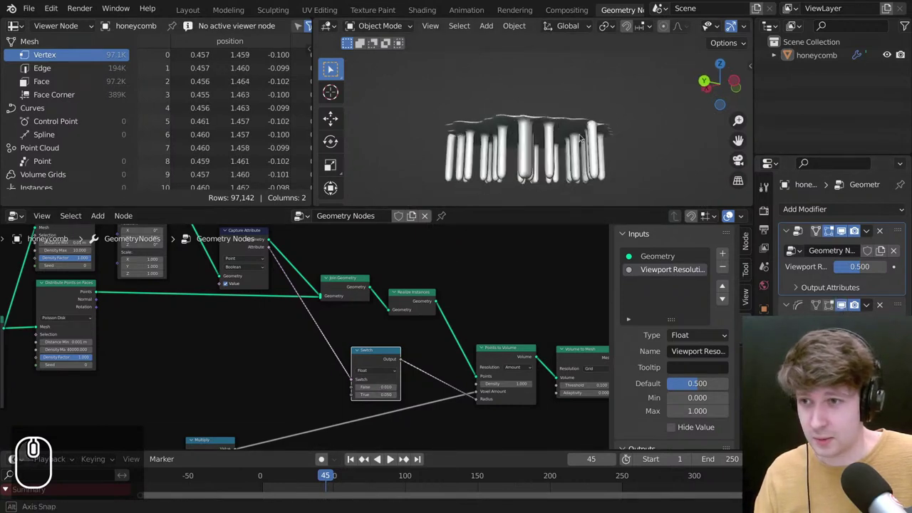
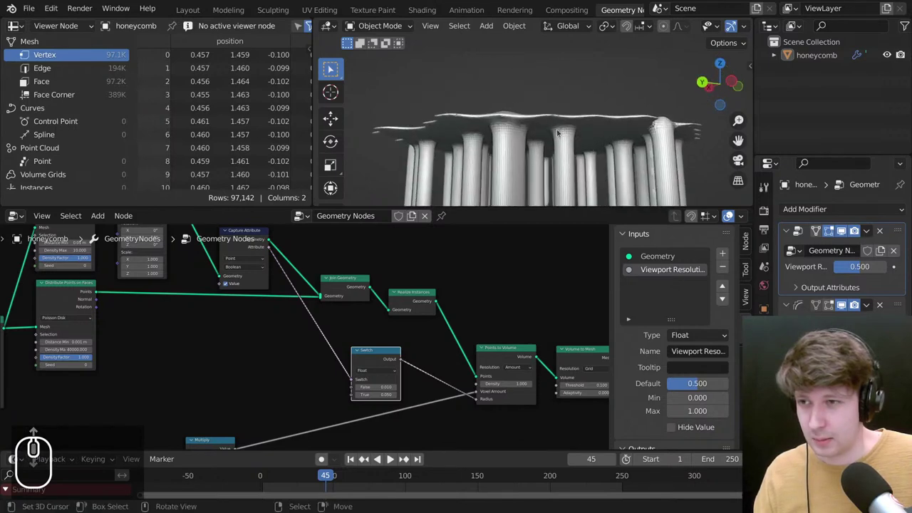
scroll("up", 3)
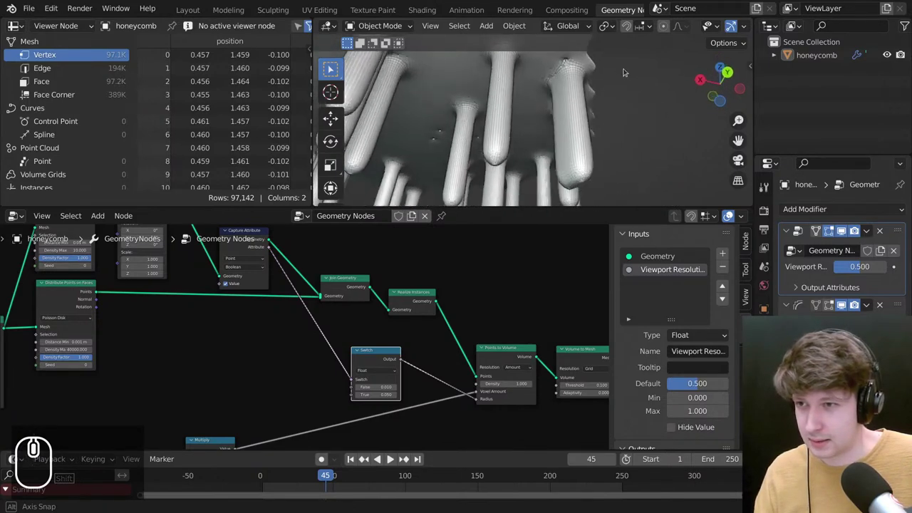
left_click_drag(532, 139, 576, 129)
scroll("down", 3)
left_click_drag(483, 151, 494, 134)
middle_click(497, 137)
middle_click(551, 140)
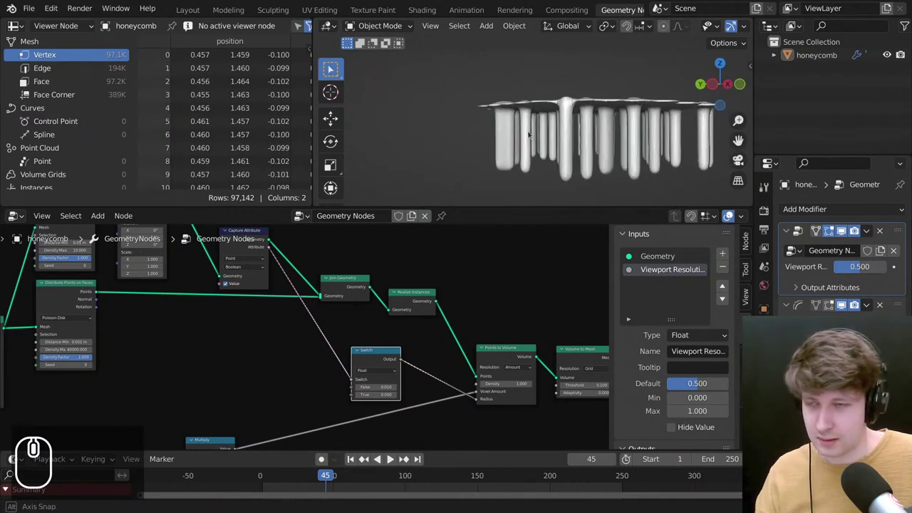
left_click_drag(574, 158, 524, 132)
left_click_drag(529, 110, 573, 148)
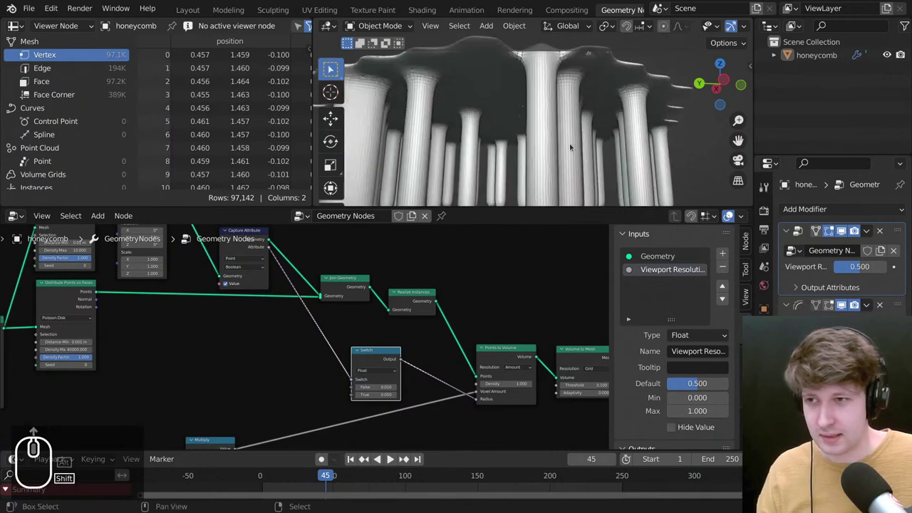
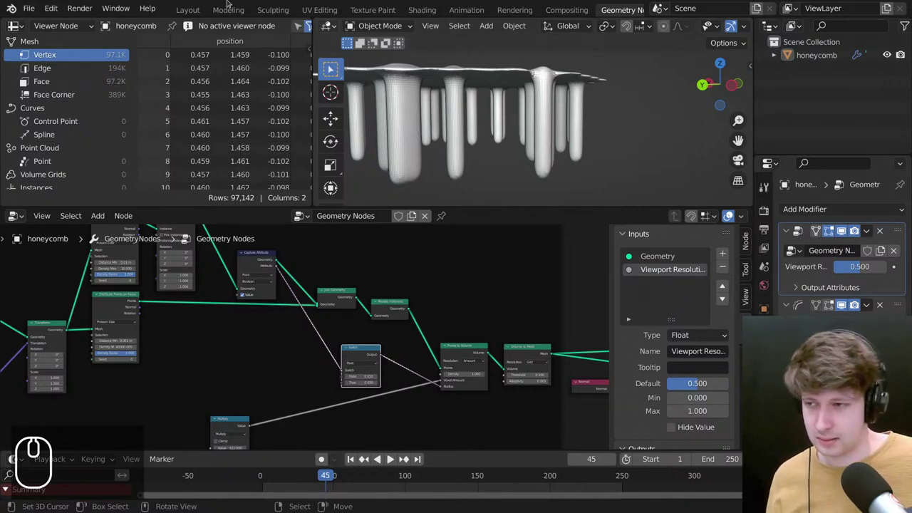
Pan and zoom the node editor onto the Set Position nodes.
scroll("down", 3)
left_click_drag(351, 396, 196, 268)
middle_click(153, 270)
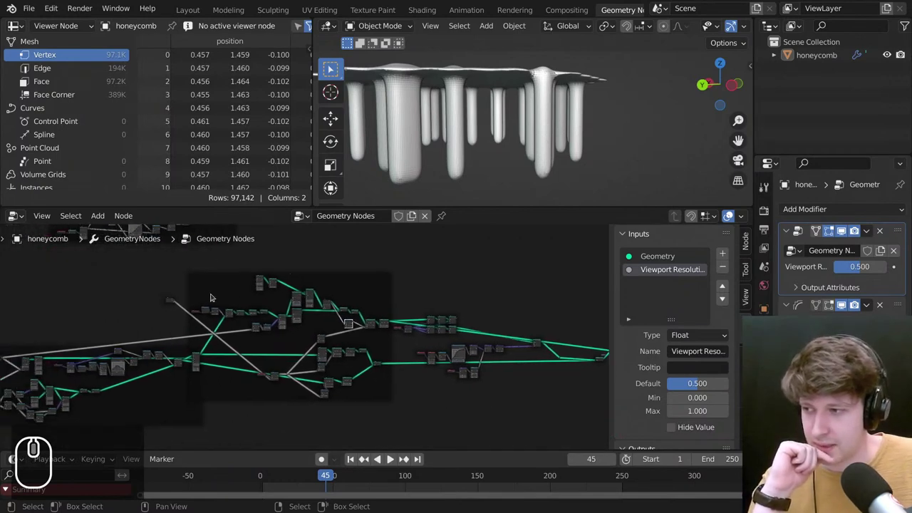
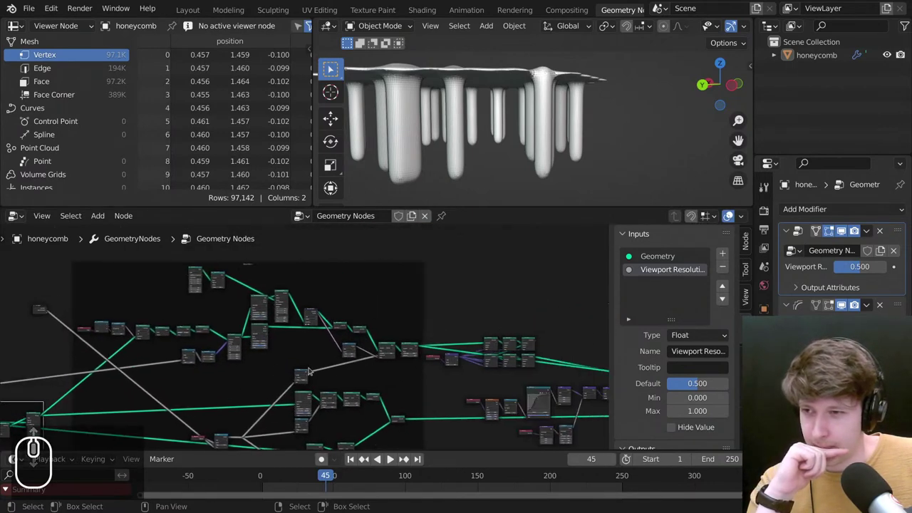
left_click_drag(372, 354, 372, 355)
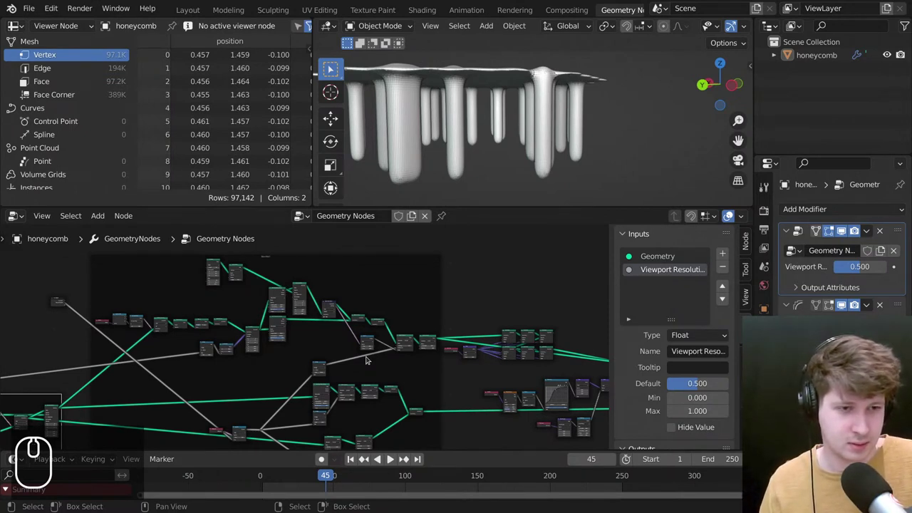
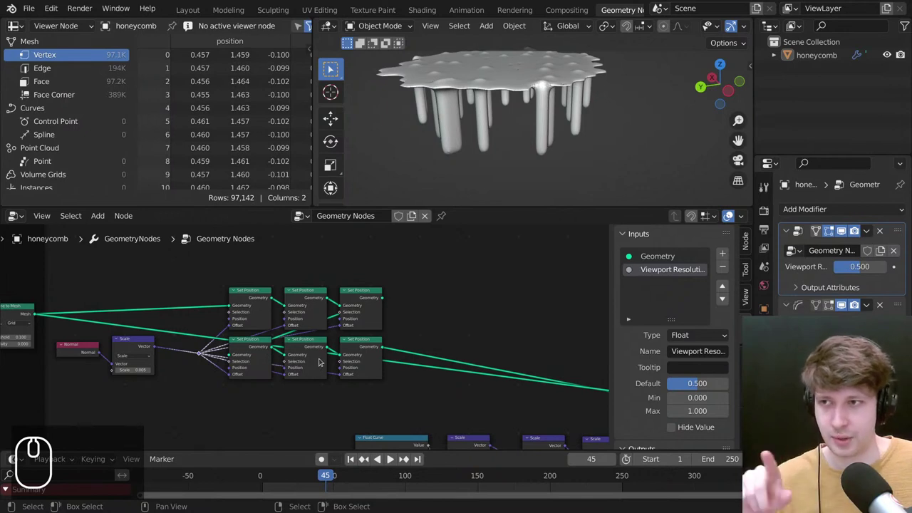
Box-select the six Set Position nodes and move them into a wider layout.
scroll("down", 3)
left_click_drag(374, 338, 272, 269)
scroll("up", 3)
left_click_drag(273, 269, 501, 340)
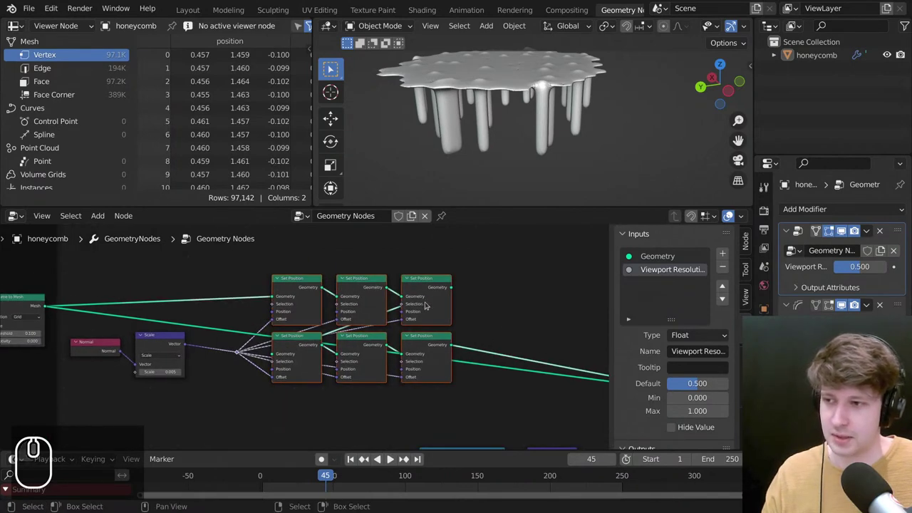
key("g")
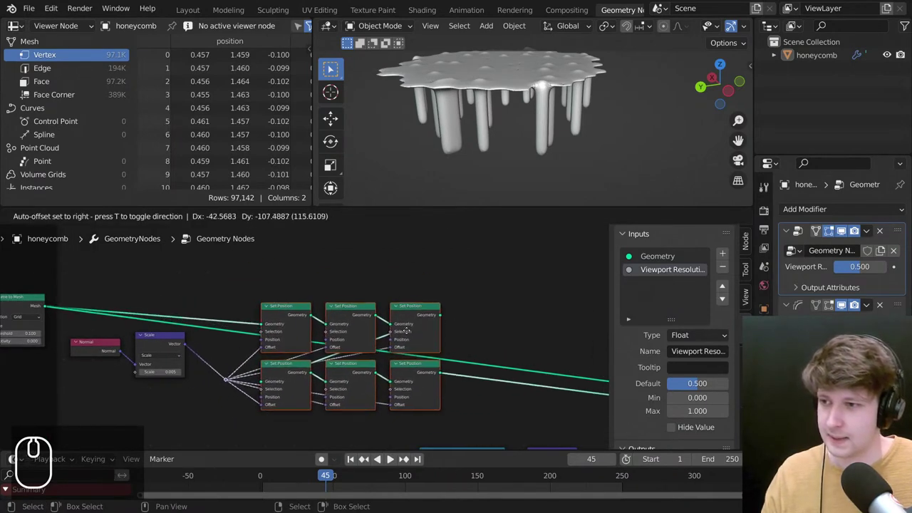
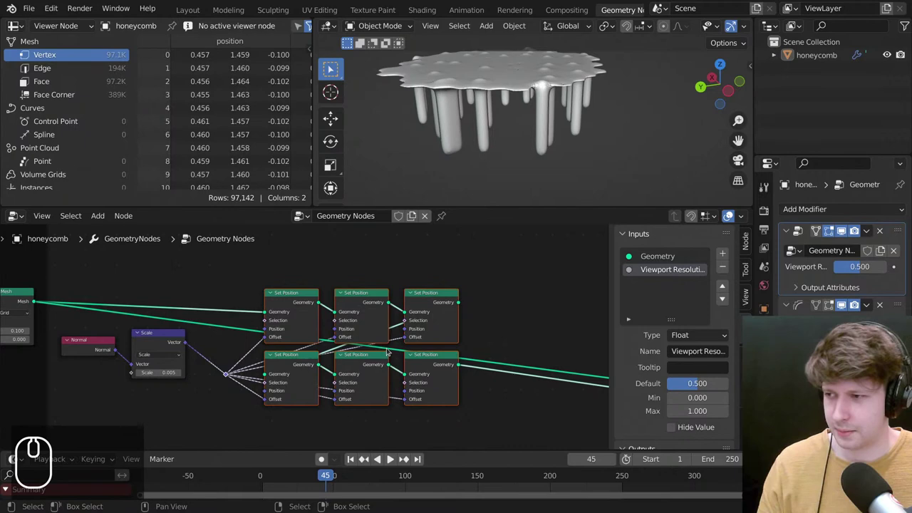
Add the Scale node to the selection and move the block again to tidy it.
scroll("down", 3)
scroll("up", 3)
left_click_drag(395, 330, 167, 352)
scroll("up", 3)
left_click(277, 322)
scroll("up", 3)
key("g")
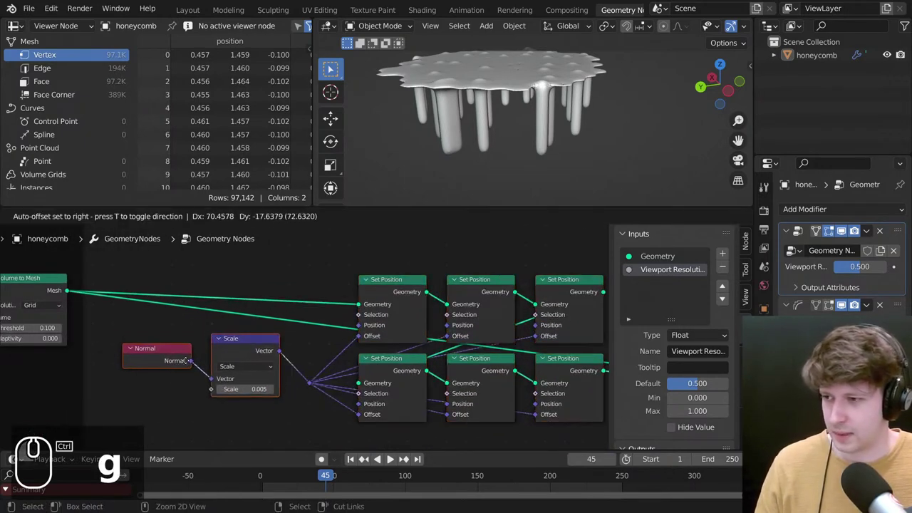
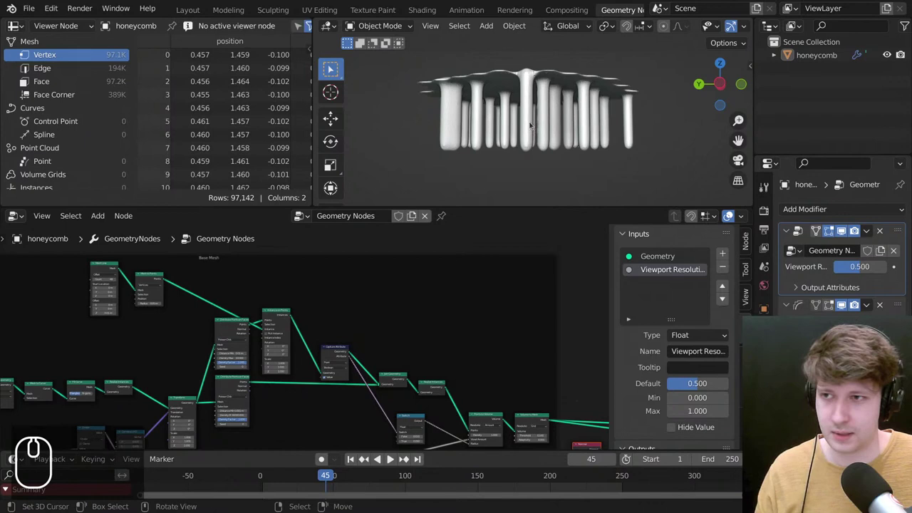
Pan and zoom across the node tree toward the Base Mesh frame before maximizing the editor.
left_click_drag(515, 333, 516, 333)
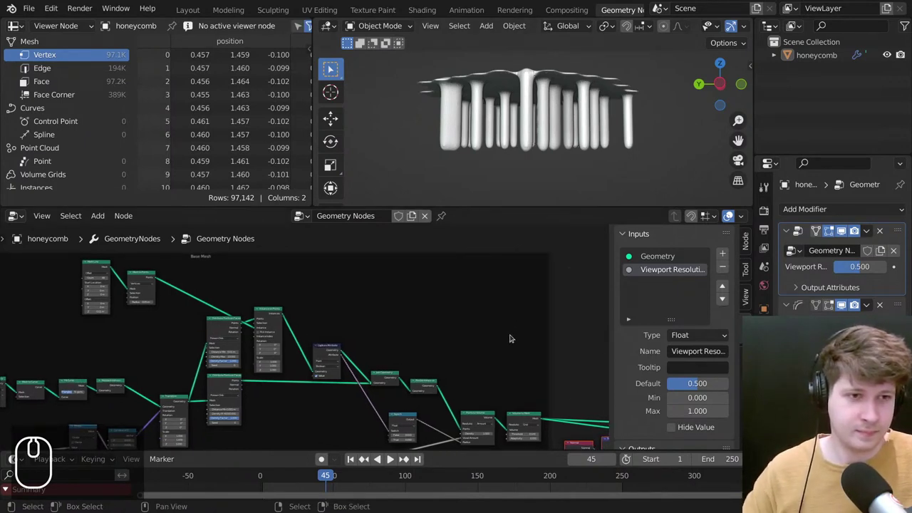
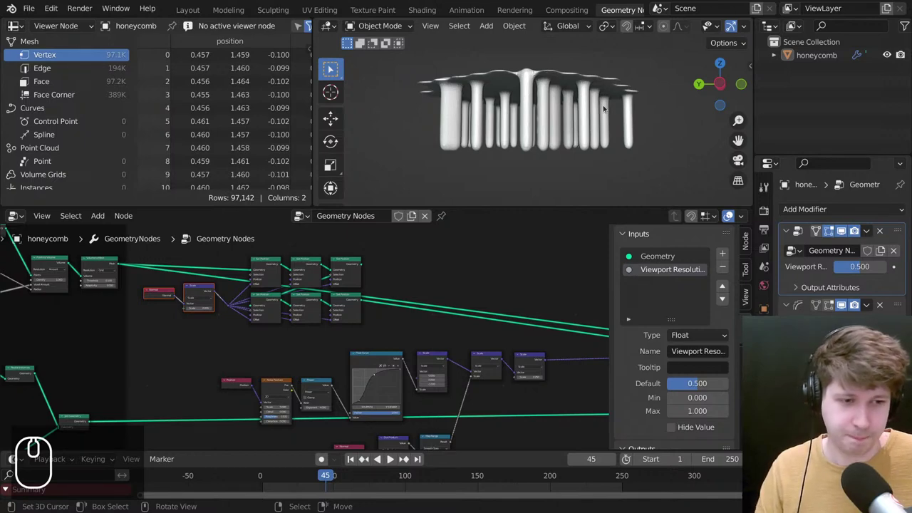
left_click_drag(476, 294, 551, 104)
scroll("down", 3)
scroll("up", 3)
left_click_drag(554, 104, 336, 182)
scroll("down", 3)
scroll("up", 3)
scroll("down", 3)
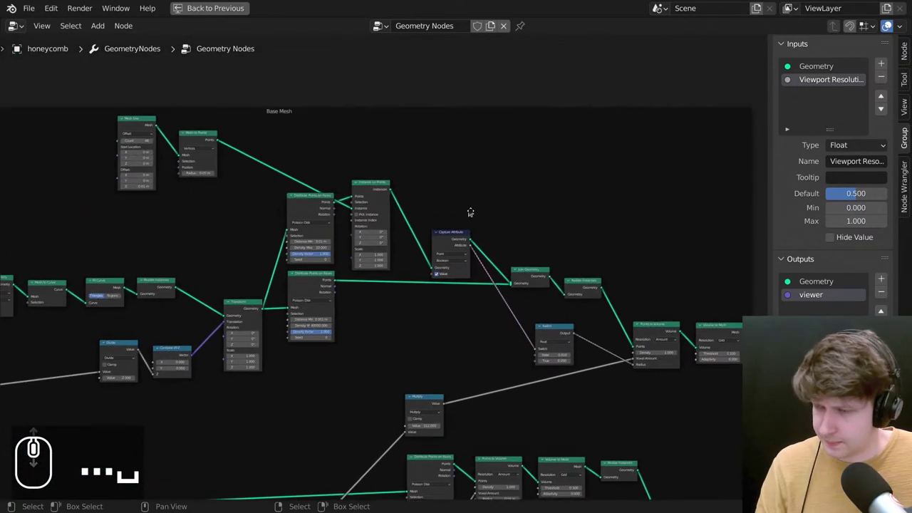
Scroll to the space above Volume to Mesh and start the node search for the next node.
scroll("up", 3)
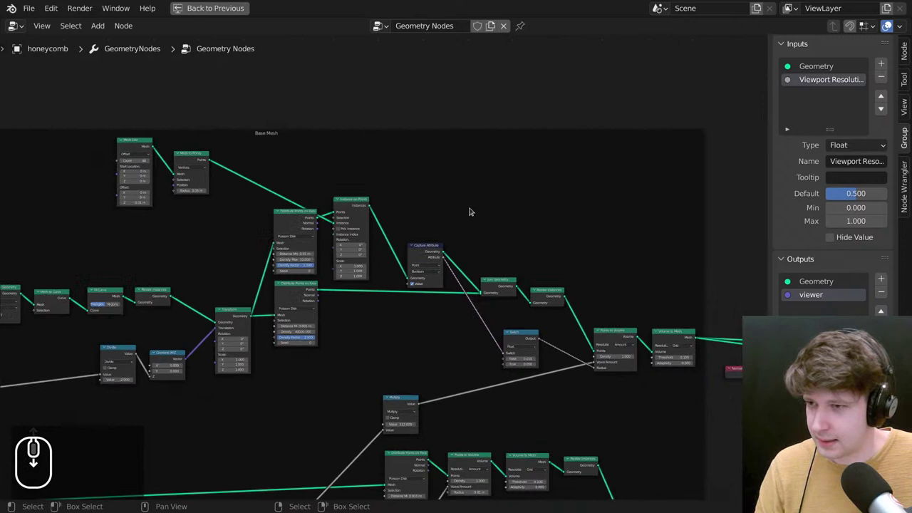
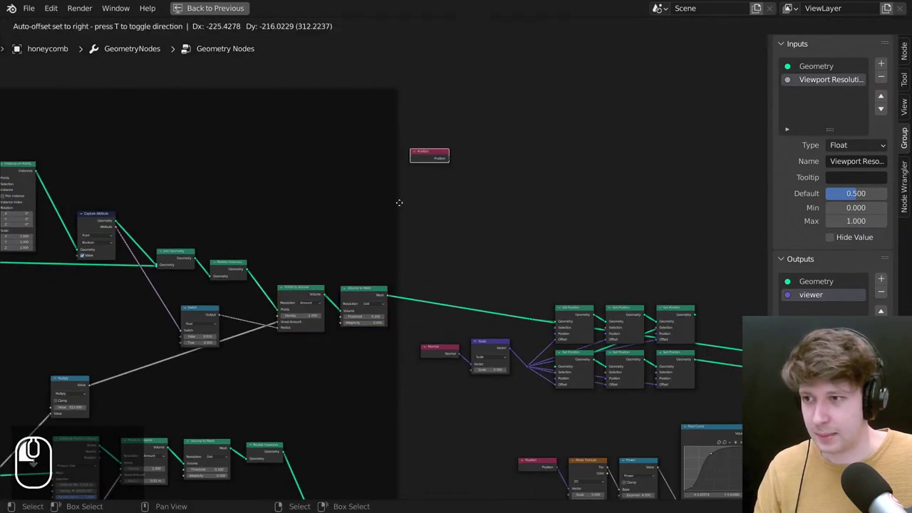
scroll("up", 3)
key("shift+a")
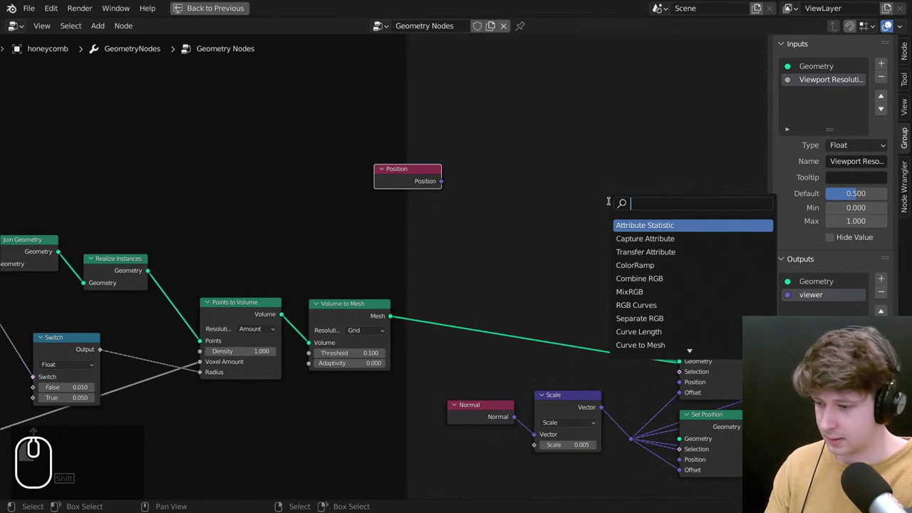
Insert a Capture Attribute node on the link after Volume to Mesh.
type("ca")
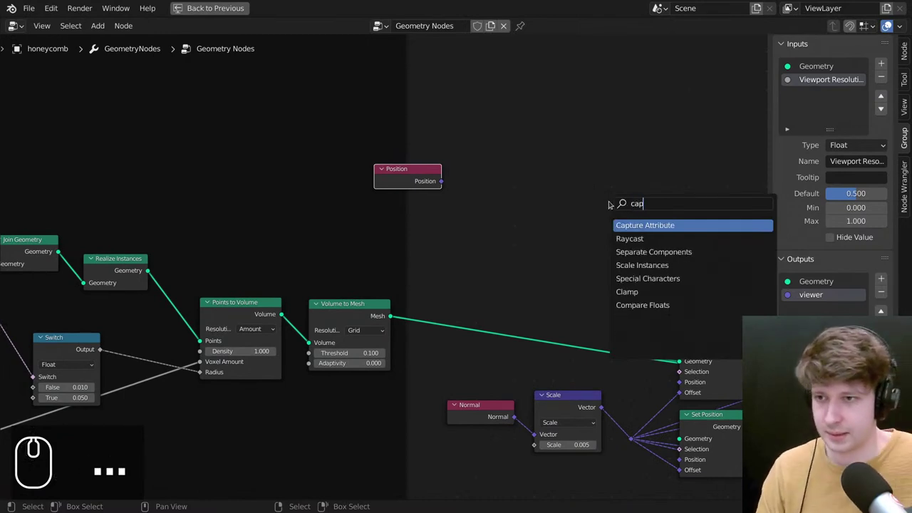
left_click_drag(527, 287, 551, 322)
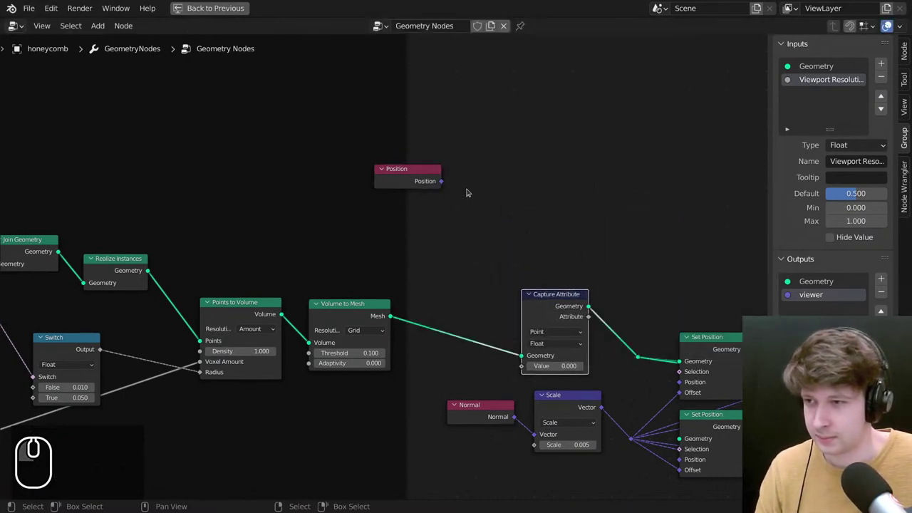
scroll("down", 3)
left_click_drag(274, 211, 553, 218)
key("g")
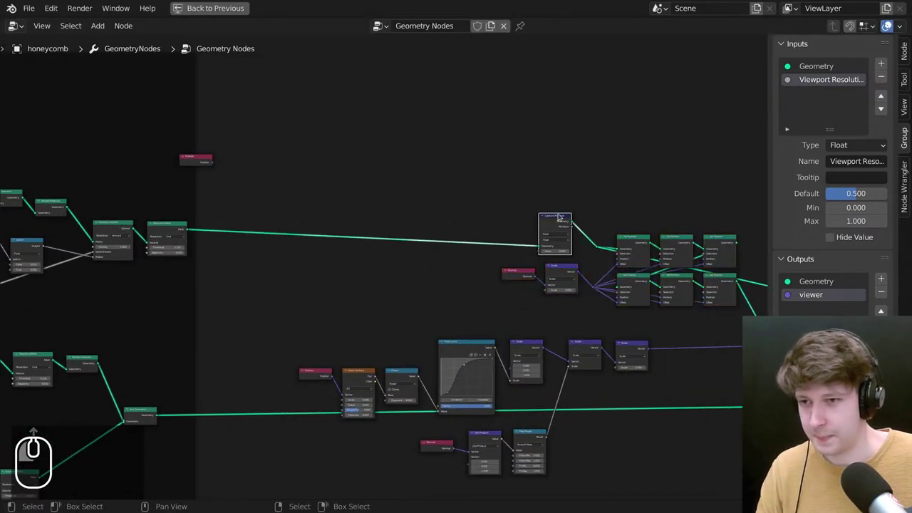
left_click(564, 213)
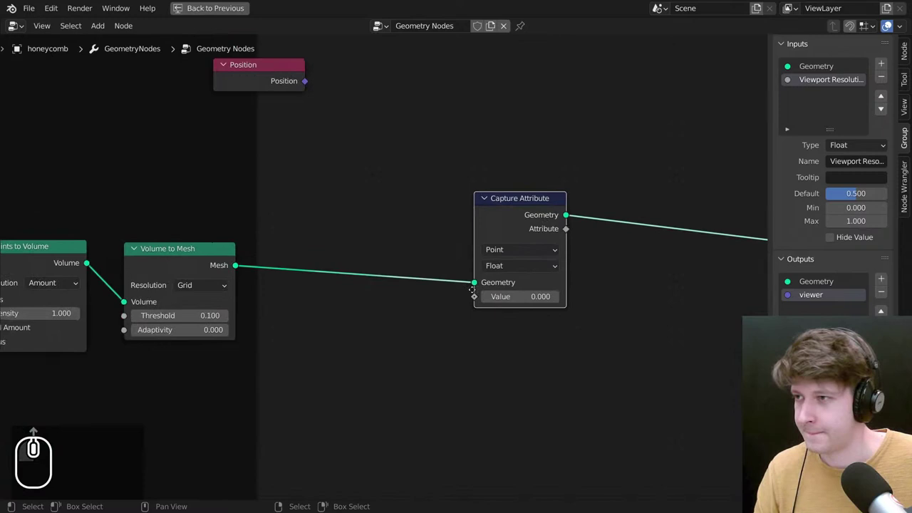
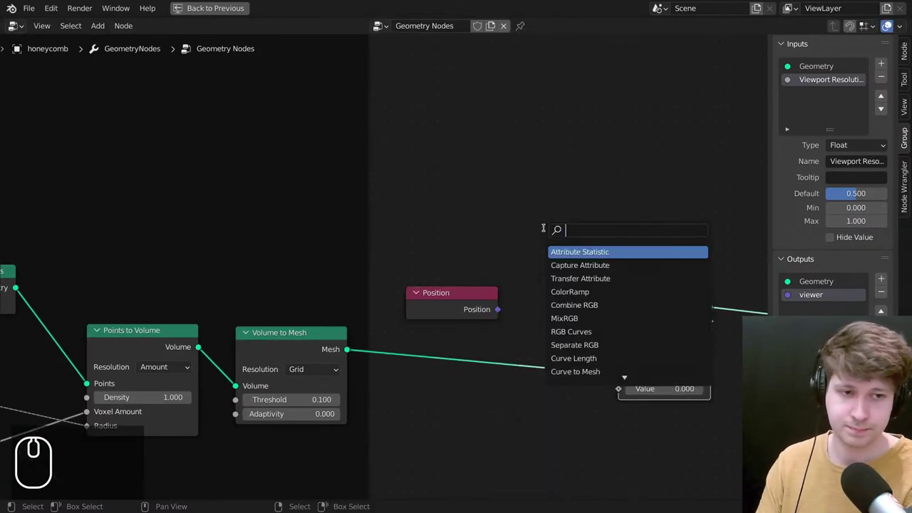
Add a Separate XYZ node and feed the Position node into its vector input.
type("se")
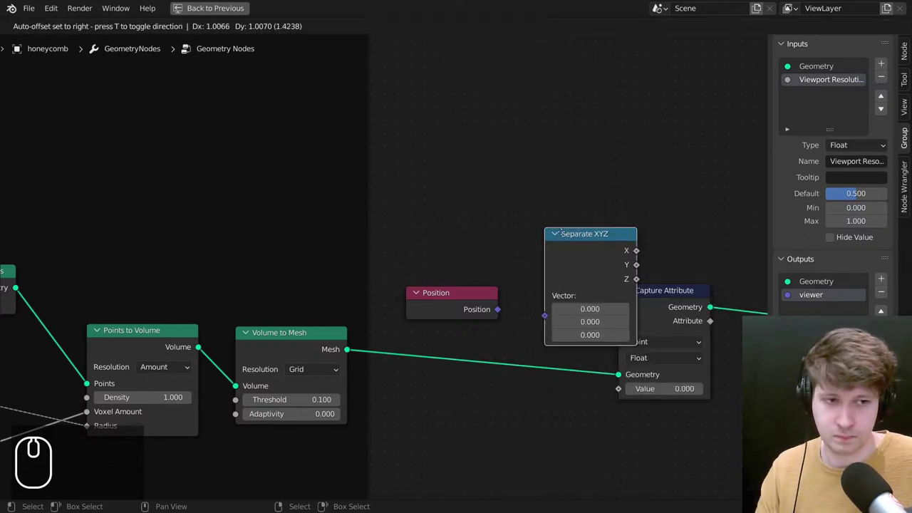
left_click(513, 219)
left_click(455, 295)
left_click(536, 235)
left_click(489, 264)
scroll("up", 3)
left_click_drag(508, 256, 408, 241)
left_click_drag(540, 244, 558, 248)
left_click(412, 238)
left_click_drag(324, 218, 423, 268)
Search the add menu for a Map Range node.
key("shift+a")
left_click(545, 83)
type("a")
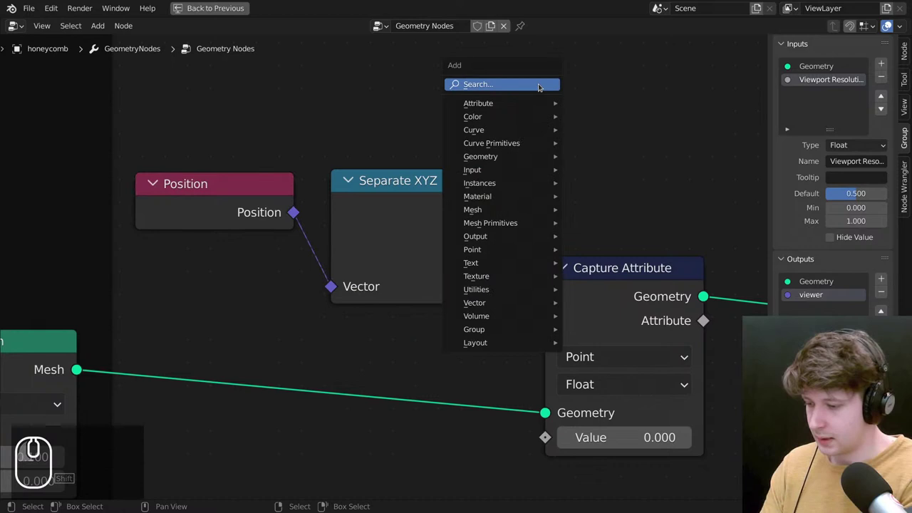
type("ra")
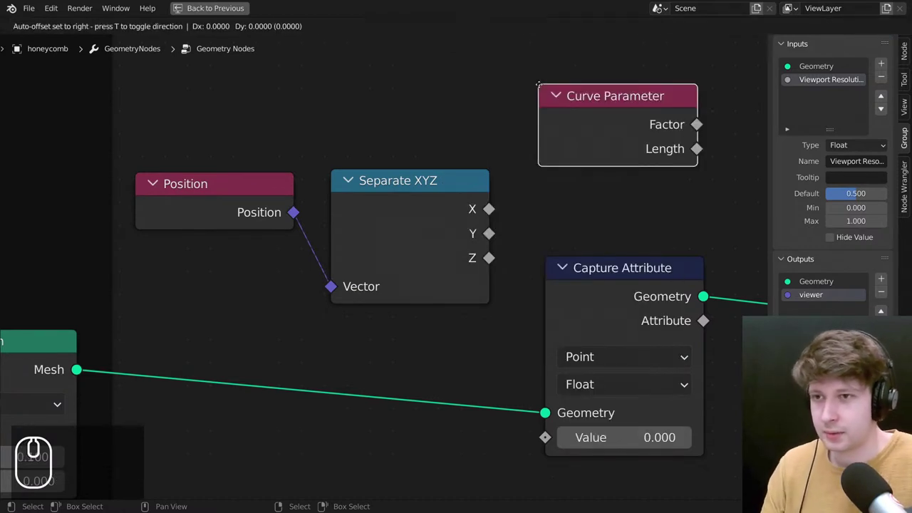
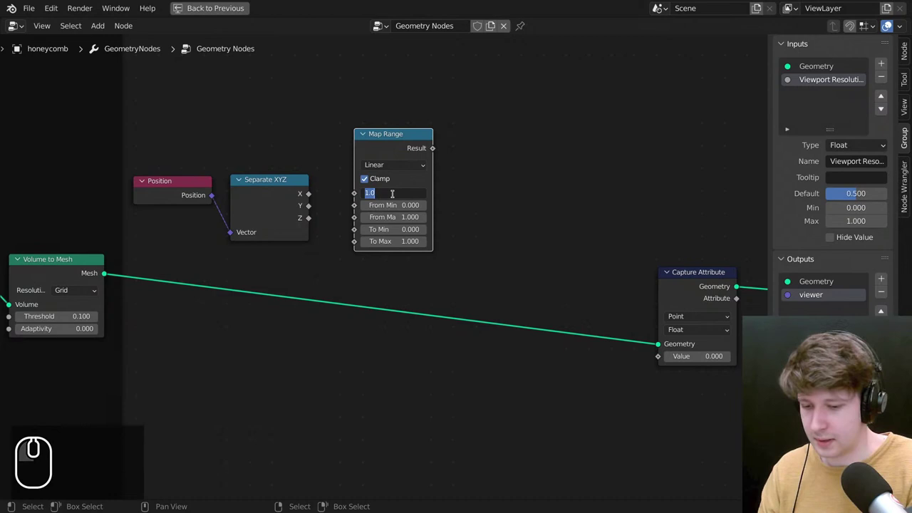
Set the Map Range Value field to -0.500 beside Position and Separate XYZ.
key("-")
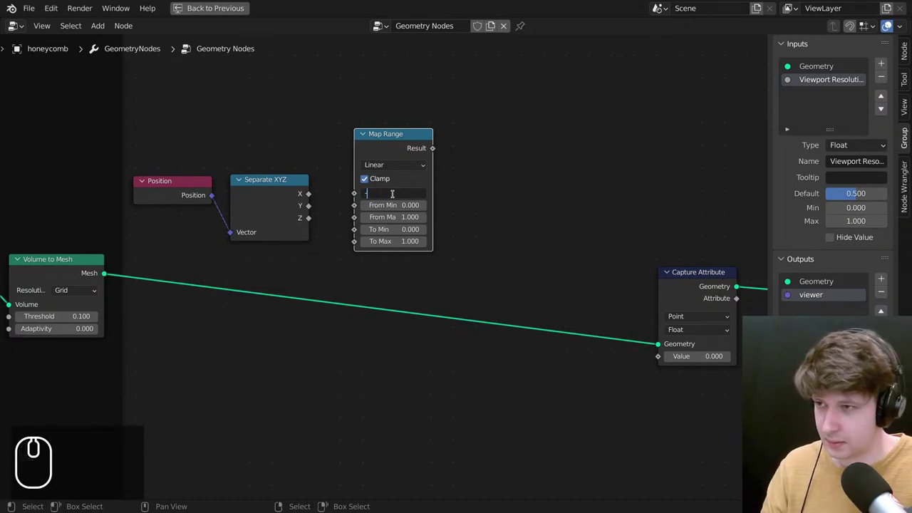
scroll("down", 3)
left_click_drag(635, 262, 42, 435)
scroll("up", 3)
scroll("up", 3)
scroll("up", 3)
scroll("down", 3)
scroll("down", 3)
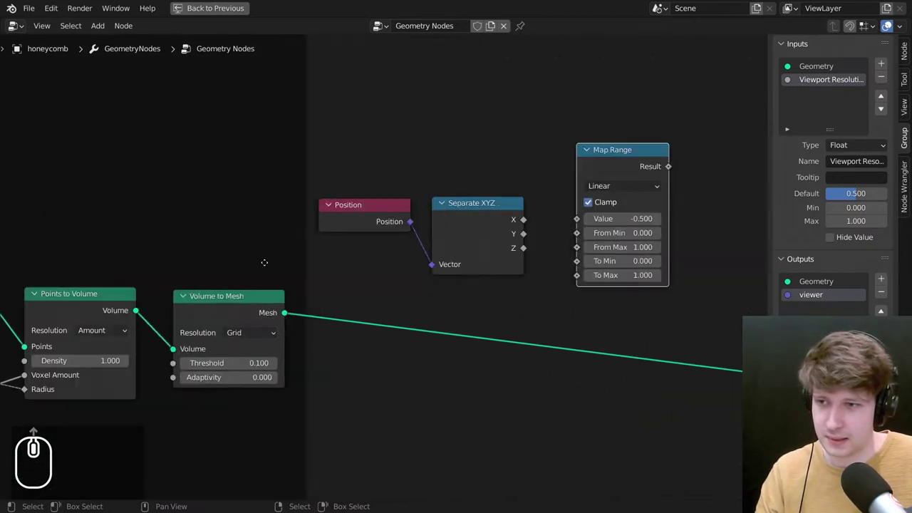
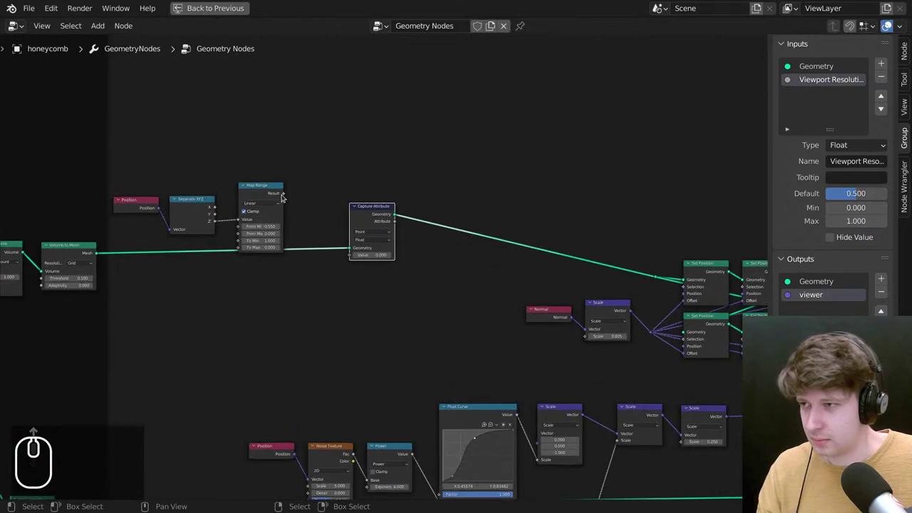
Pan across the node tree toward the Set Material and Group Output nodes.
left_click_drag(293, 193, 454, 265)
scroll("down", 3)
left_click(554, 304)
middle_click(559, 306)
left_click_drag(175, 226, 119, 185)
left_click_drag(119, 185, 601, 322)
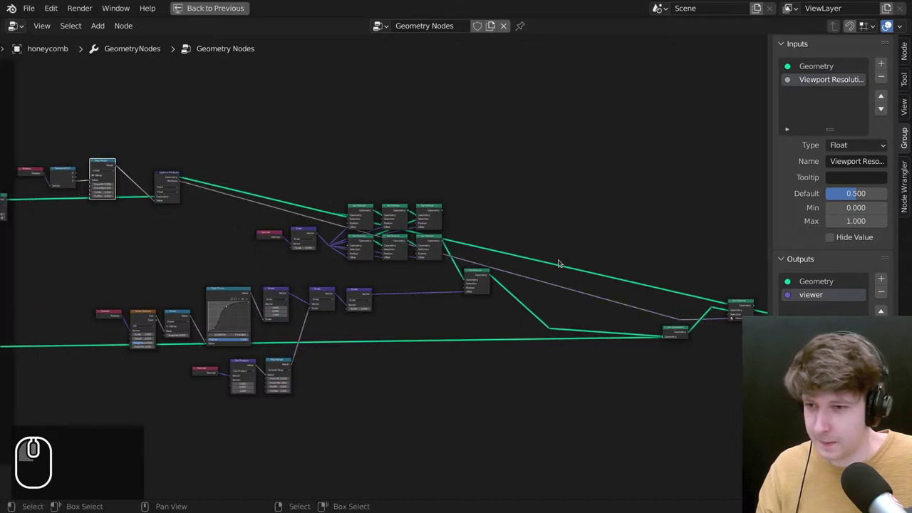
Restore the 3D view in Solid shading and wire Set Material's Geometry into Group Output.
key("ctrl+space")
key("z")
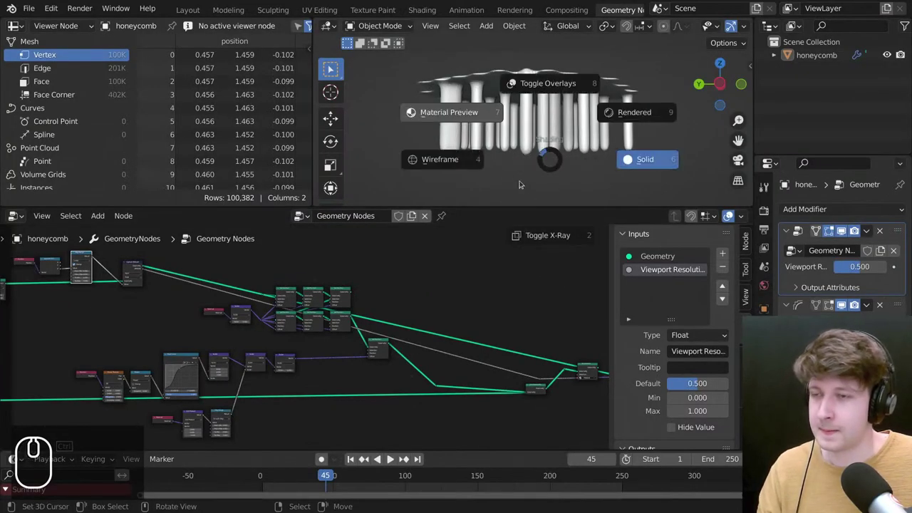
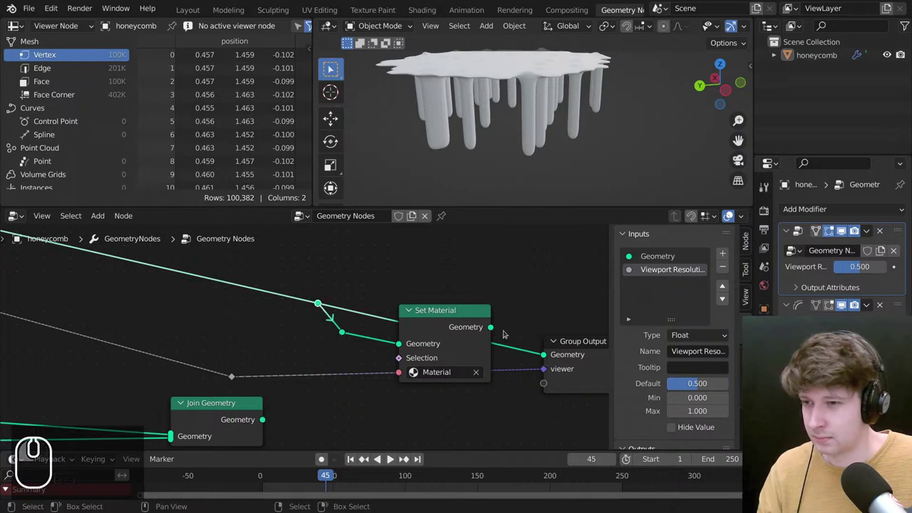
left_click_drag(499, 327, 543, 355)
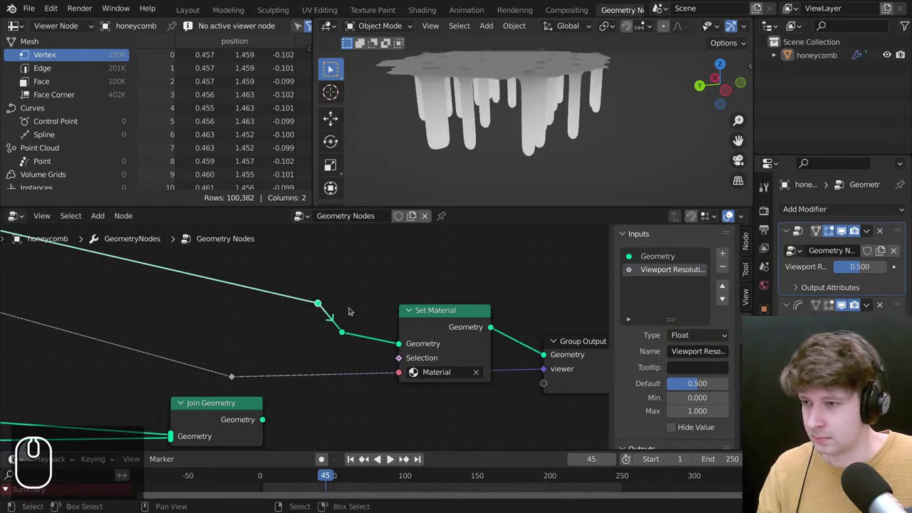
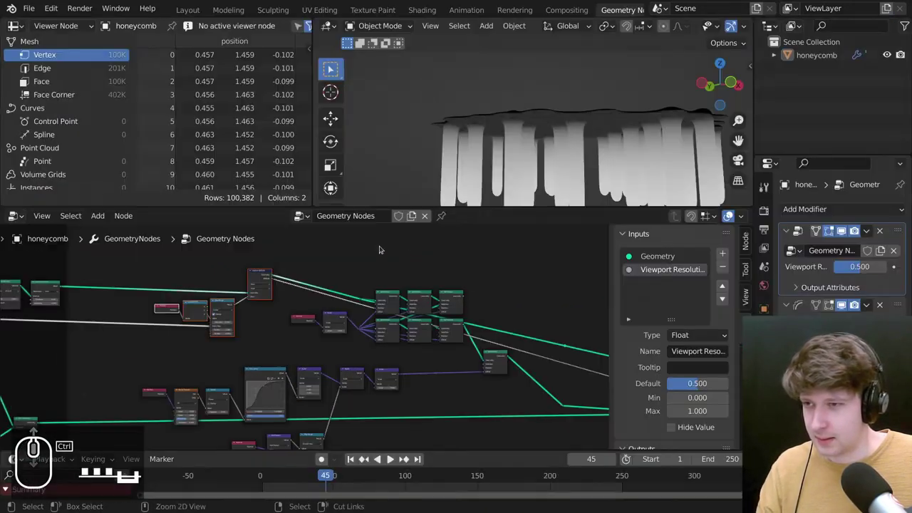
Scroll the node editor toward the Set Position node cluster.
scroll("down", 3)
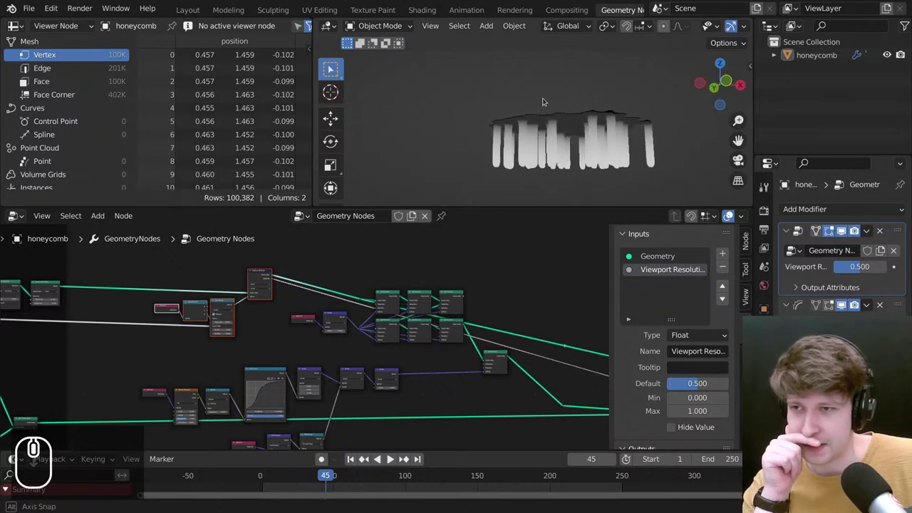
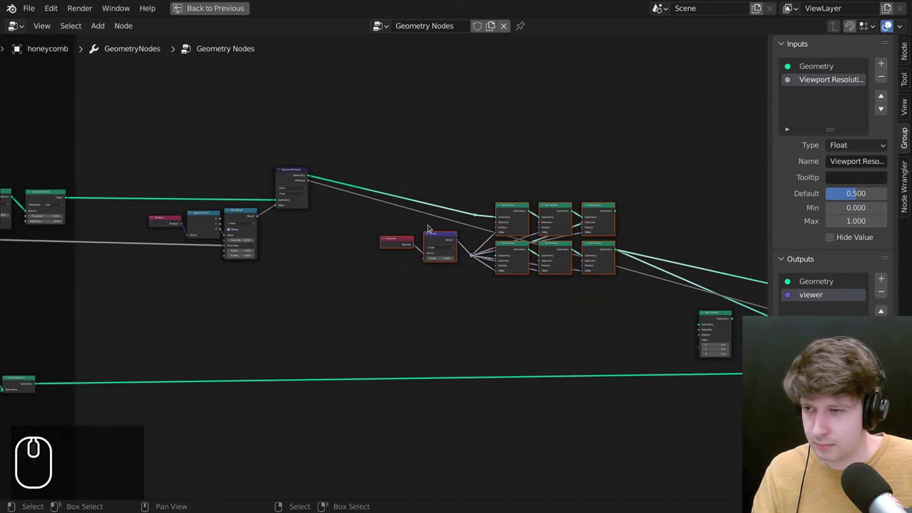
Unmute the Set Position nodes, inspect the stalactite tips up close, then maximize the node editor.
key("ctrl+space")
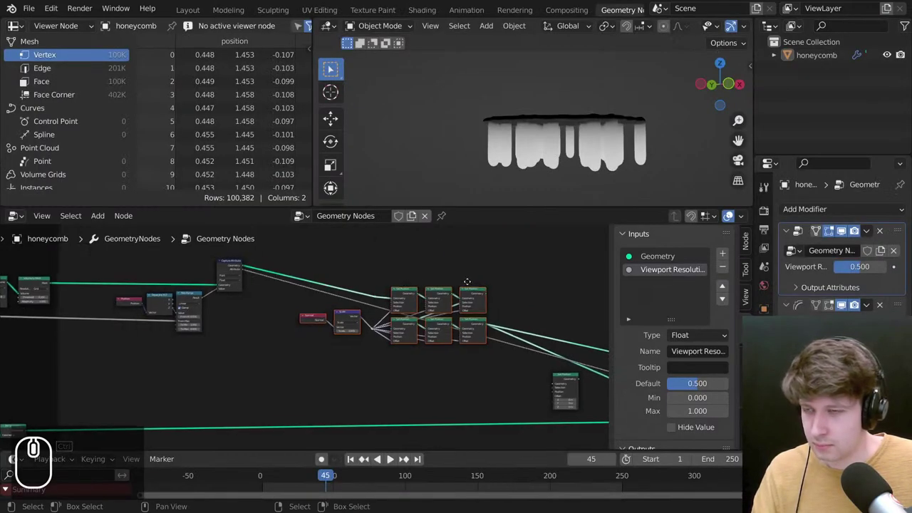
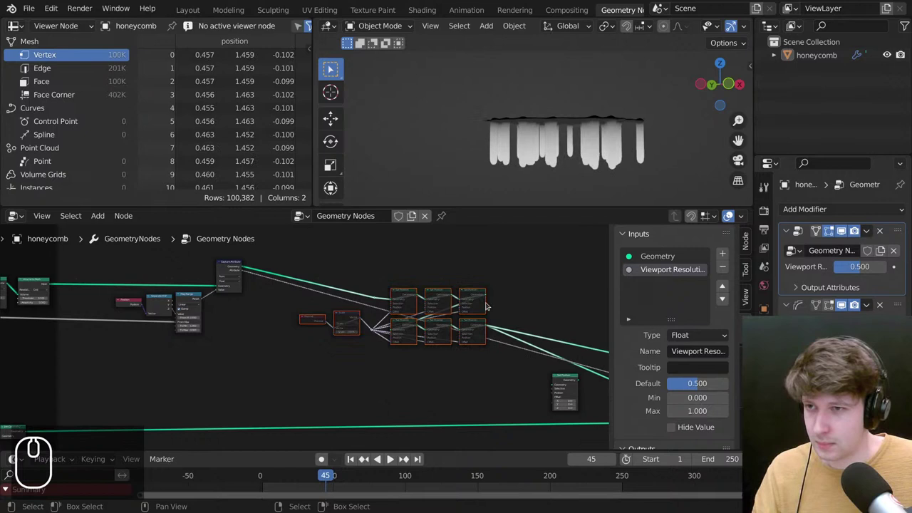
key("m")
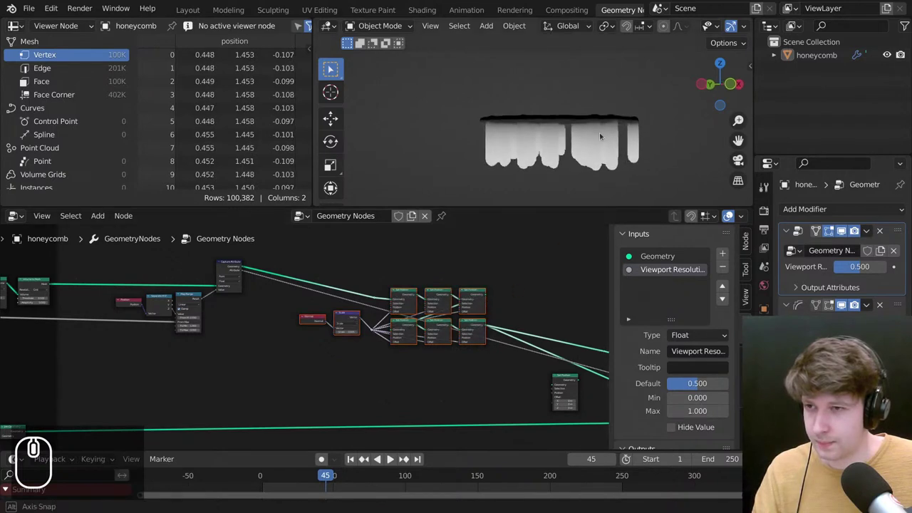
left_click_drag(657, 122, 553, 137)
scroll("up", 3)
left_click_drag(526, 136, 529, 148)
scroll("down", 3)
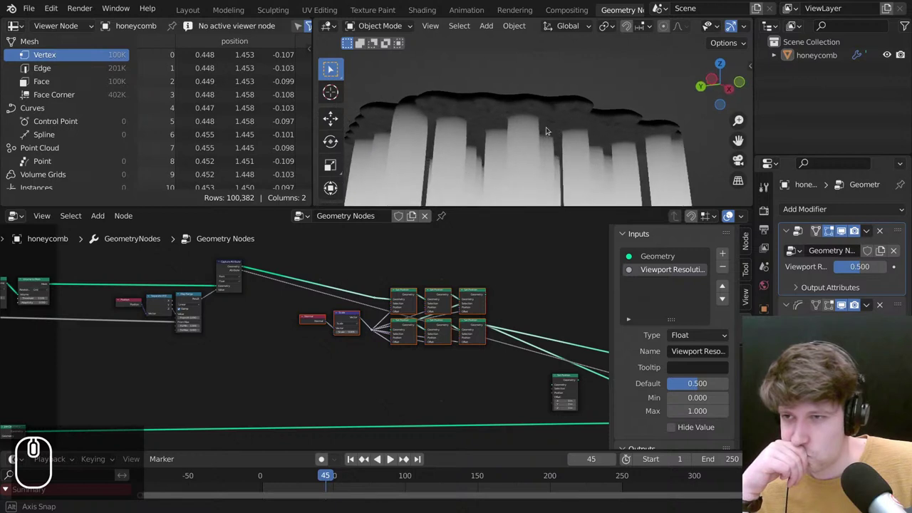
left_click_drag(512, 249, 498, 307)
key("ctrl+space")
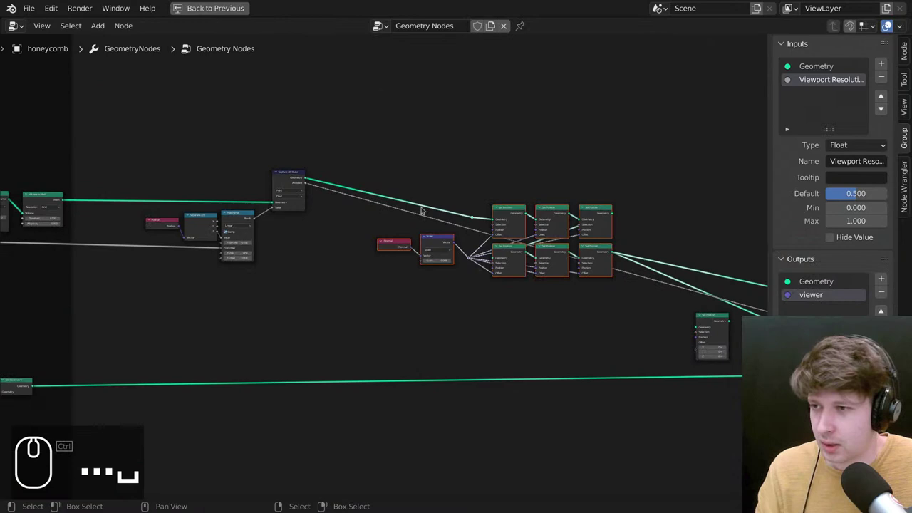
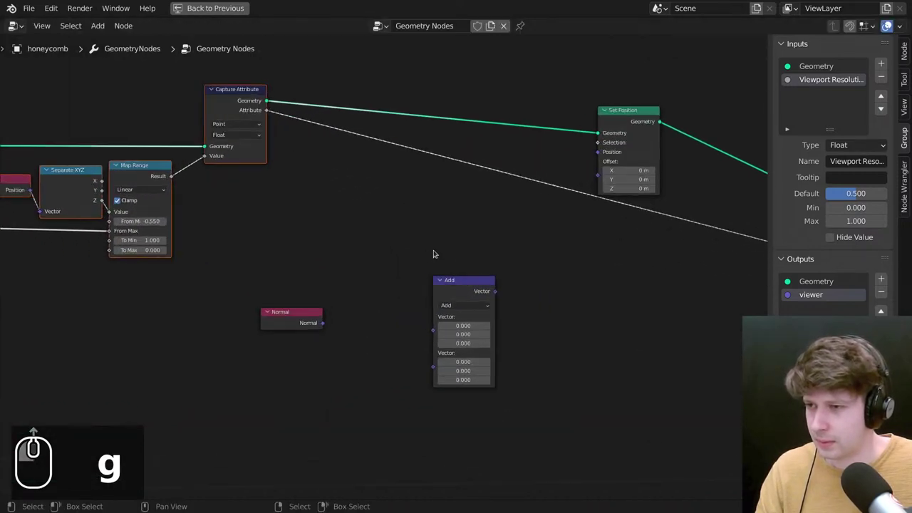
Try Normal in the Add node's first vector input, then delete the Normal node.
left_click(308, 320)
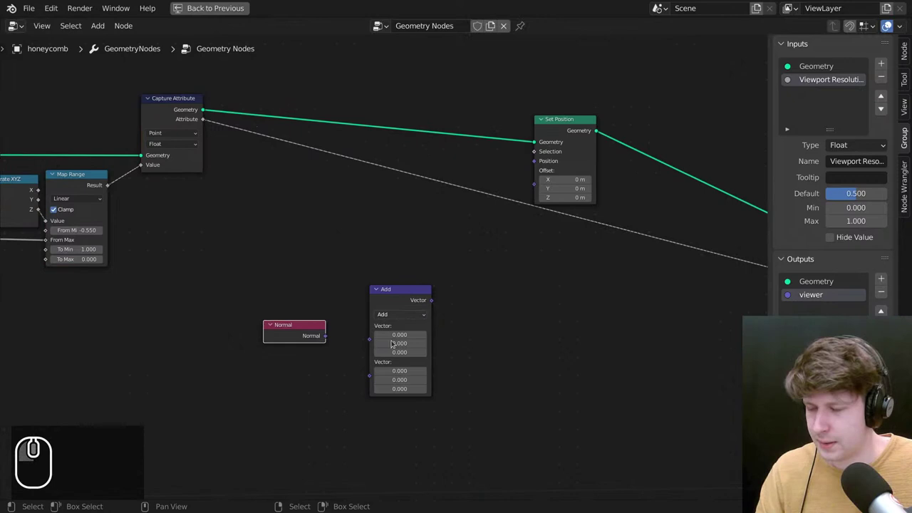
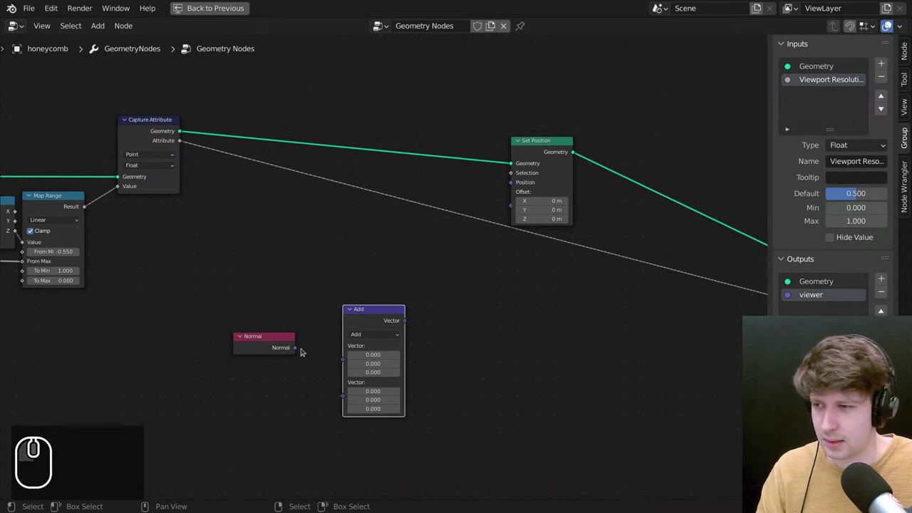
left_click_drag(304, 346, 355, 356)
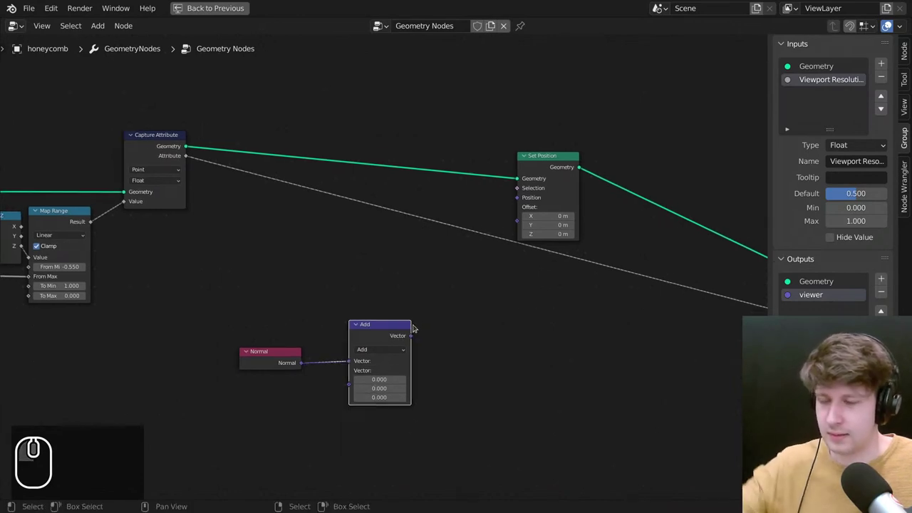
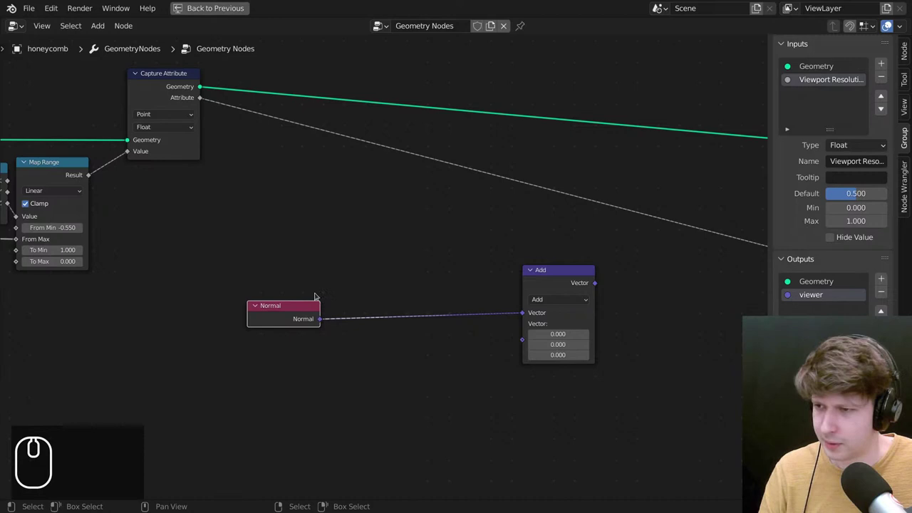
left_click_drag(466, 306, 361, 315)
key("x")
Bring up the vector math node's operation choices.
left_click_drag(356, 306, 445, 292)
scroll("down", 3)
scroll("up", 3)
left_click(554, 295)
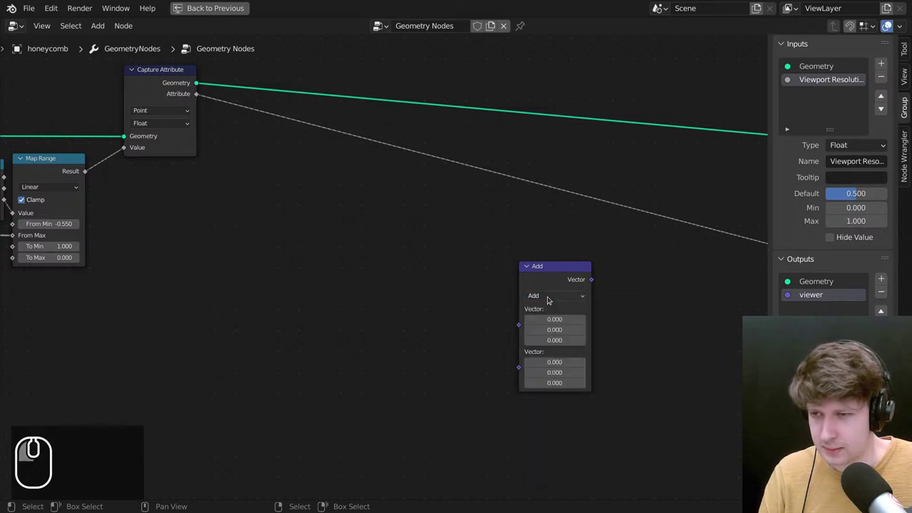
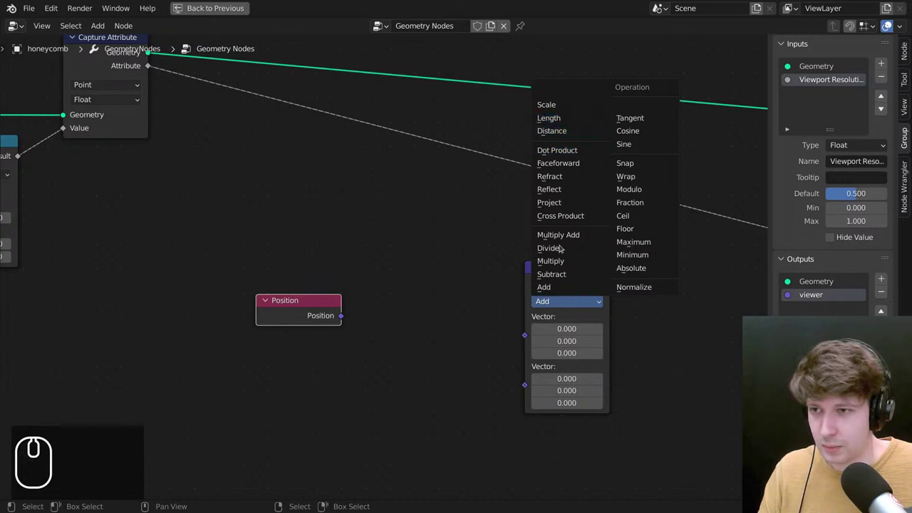
Set the vector math to Multiply, add a Combine XYZ node, and feed the product into Set Position's Offset.
key("m")
key("shift+a")
left_click(412, 198)
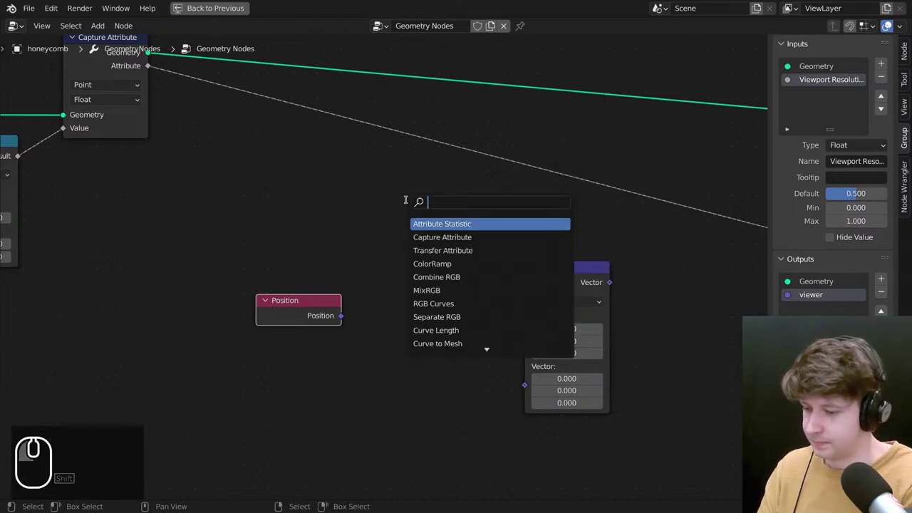
type("cob")
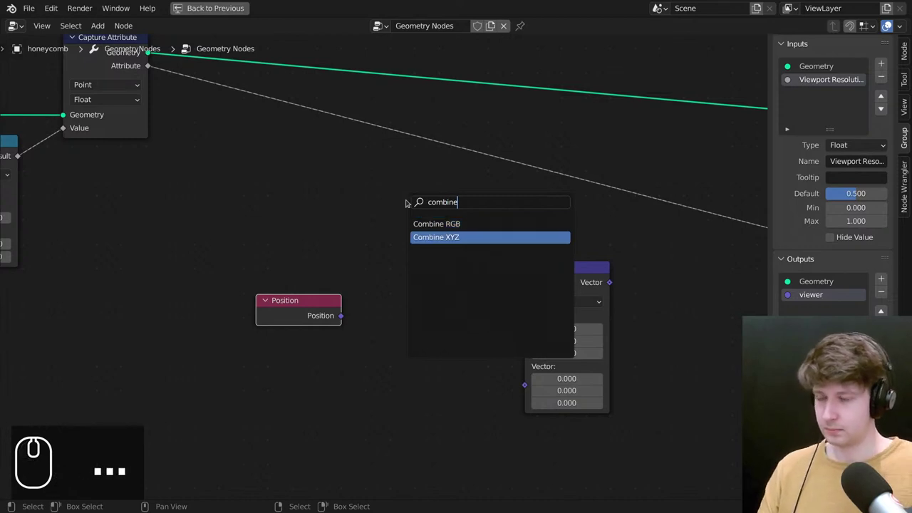
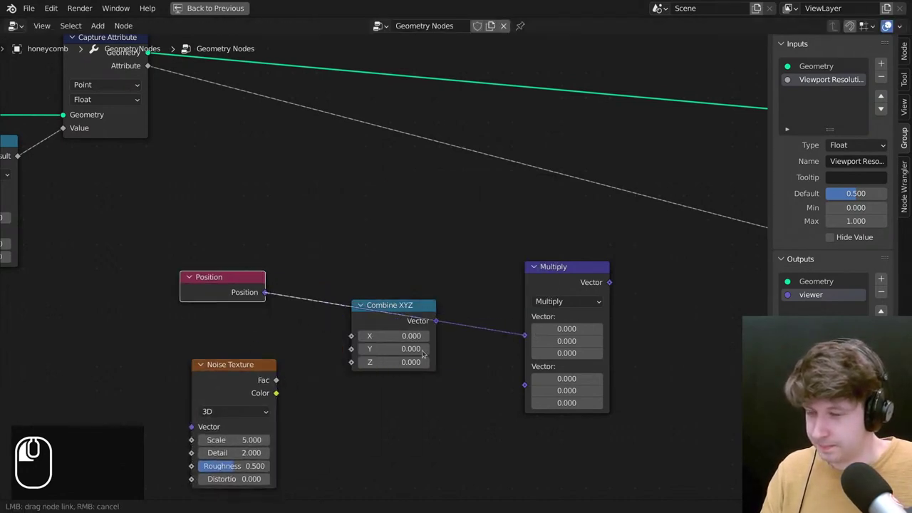
left_click_drag(537, 348, 485, 302)
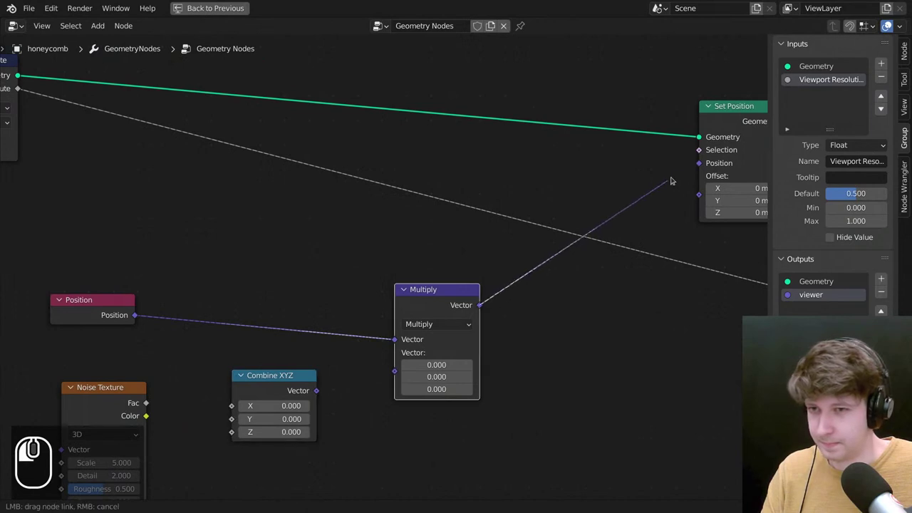
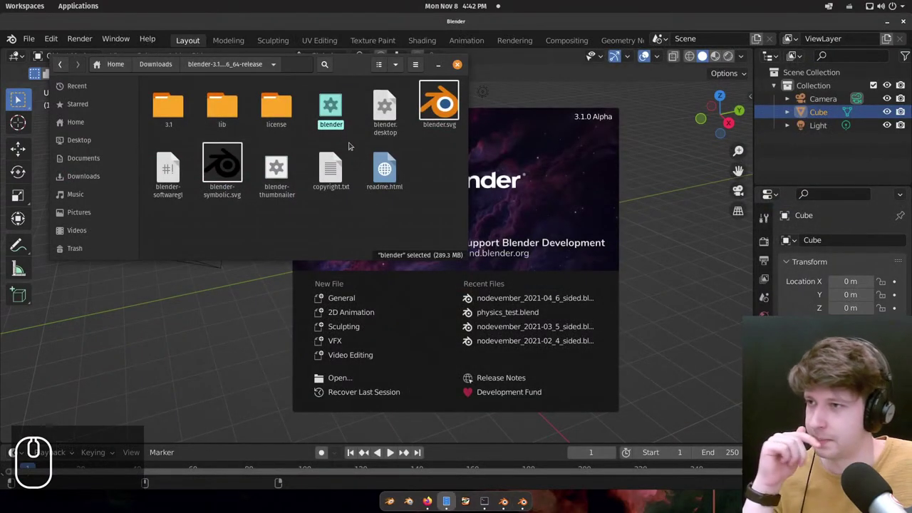
Recover the nodevember_2021-04_6_sided_5152 autosave from /tmp via File > Recover > Auto Save.
left_click(339, 111)
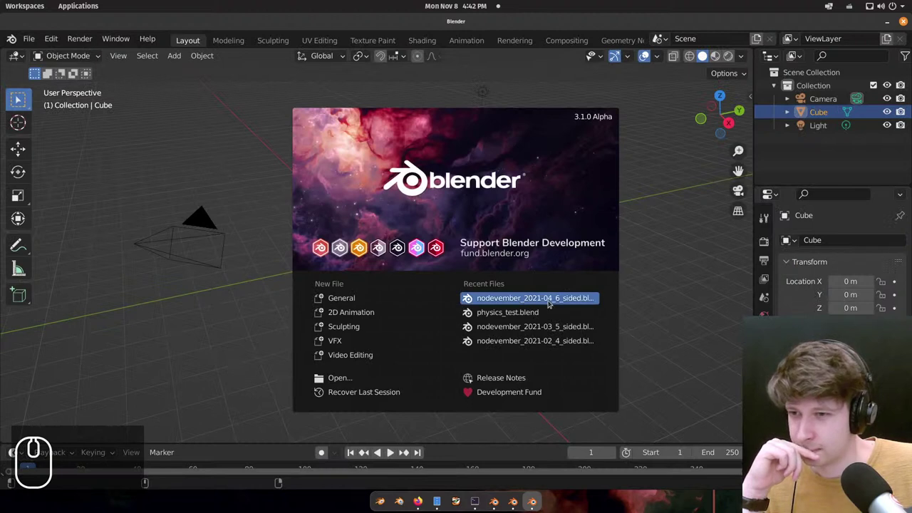
double_click(62, 36)
left_click(39, 35)
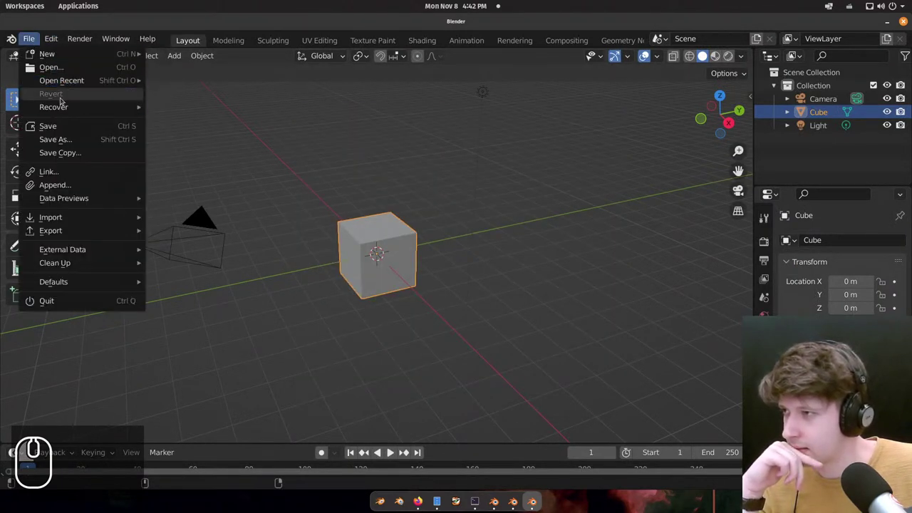
left_click(161, 118)
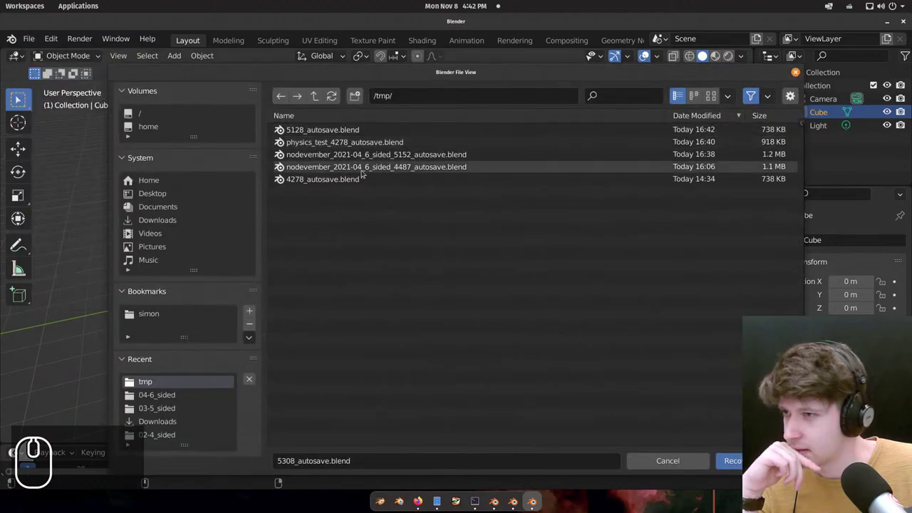
left_click(351, 139)
left_click(355, 128)
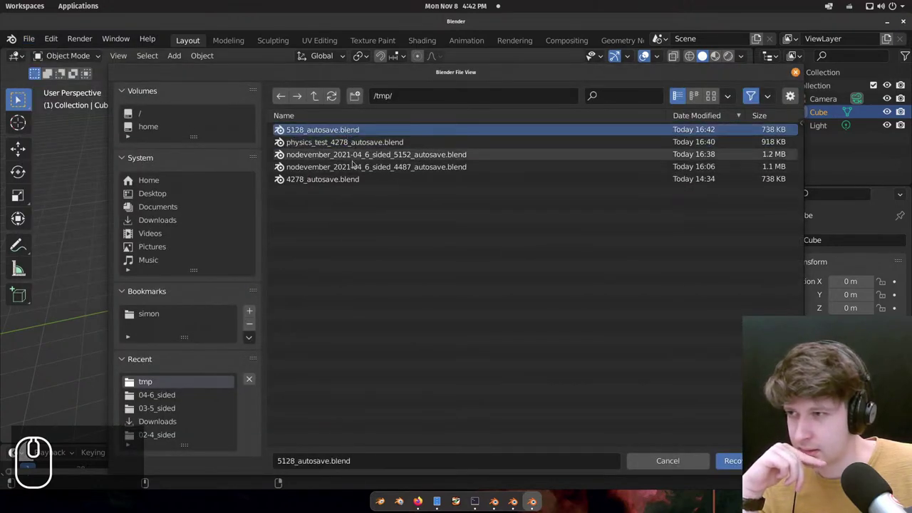
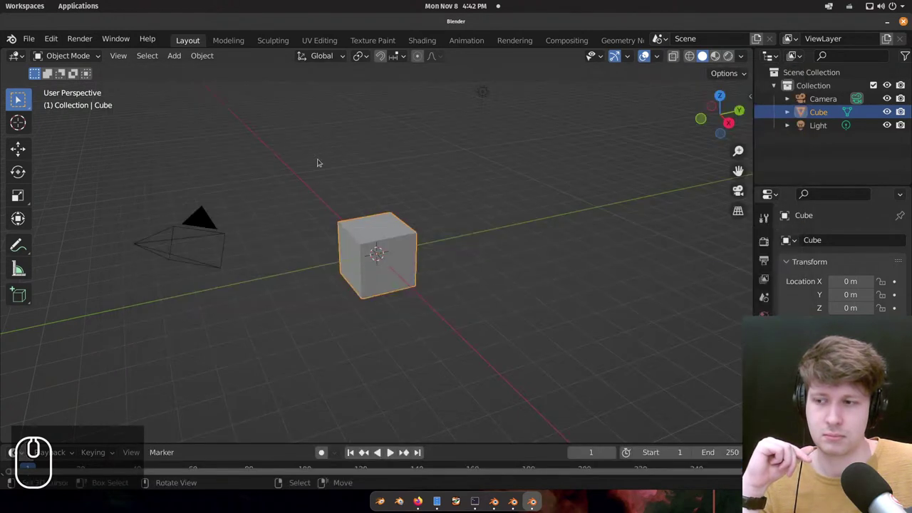
left_click(42, 32)
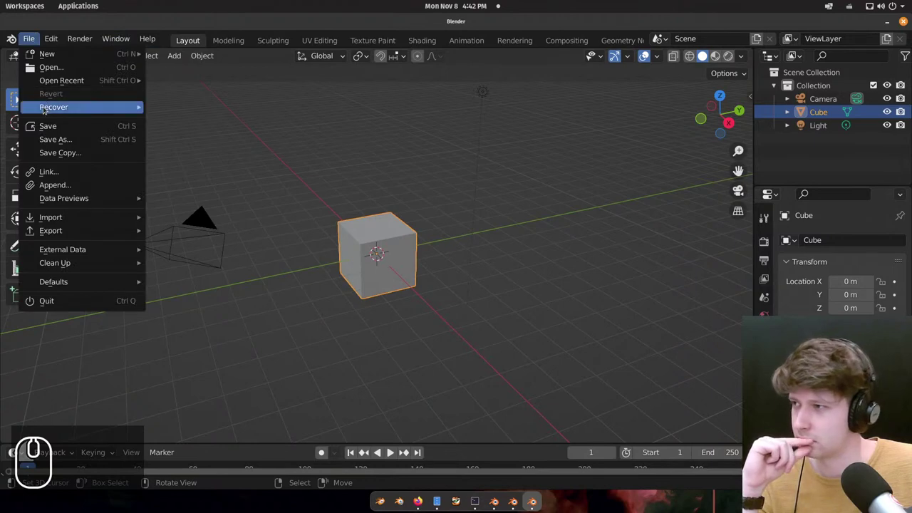
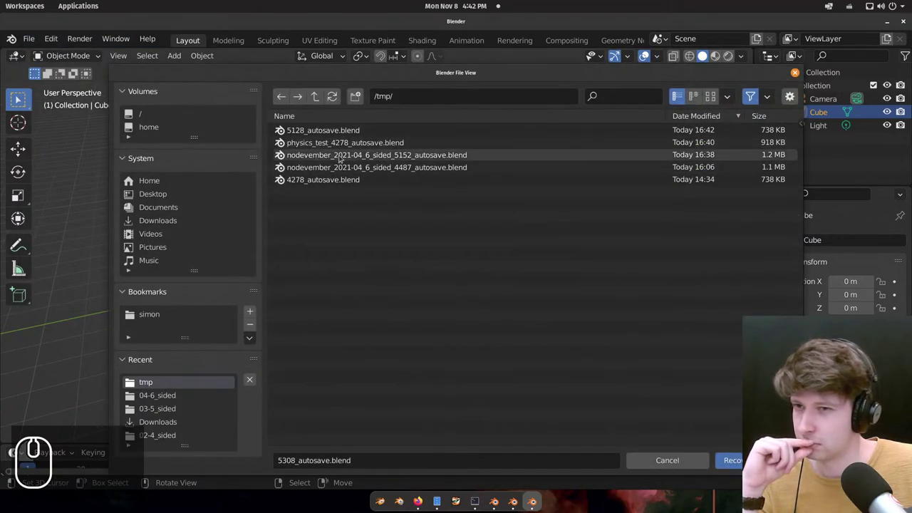
left_click(345, 153)
Pan across the recovered honeycomb Geometry Nodes tree.
scroll("down", 3)
middle_click(586, 239)
middle_click(463, 141)
left_click_drag(320, 267, 543, 350)
scroll("down", 3)
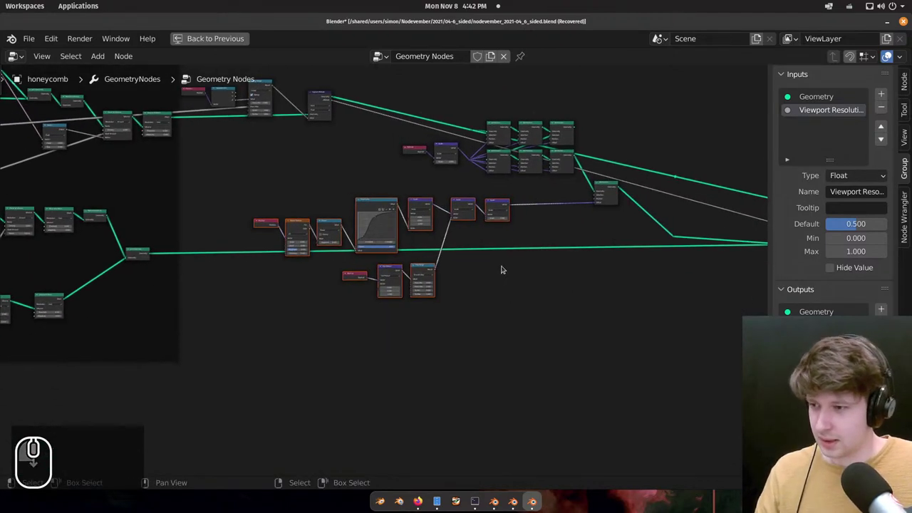
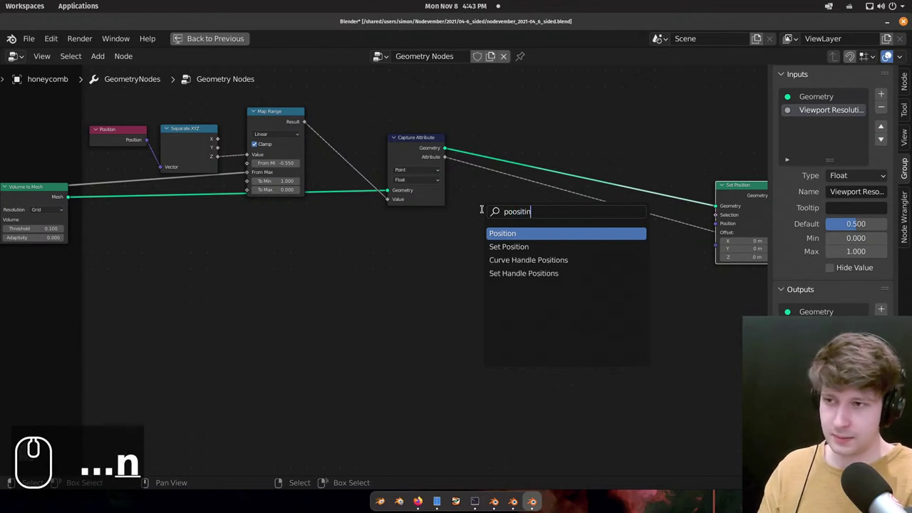
Add Position and Combine XYZ nodes plus a Vector Math node set to Subtract.
key("BackSpace")
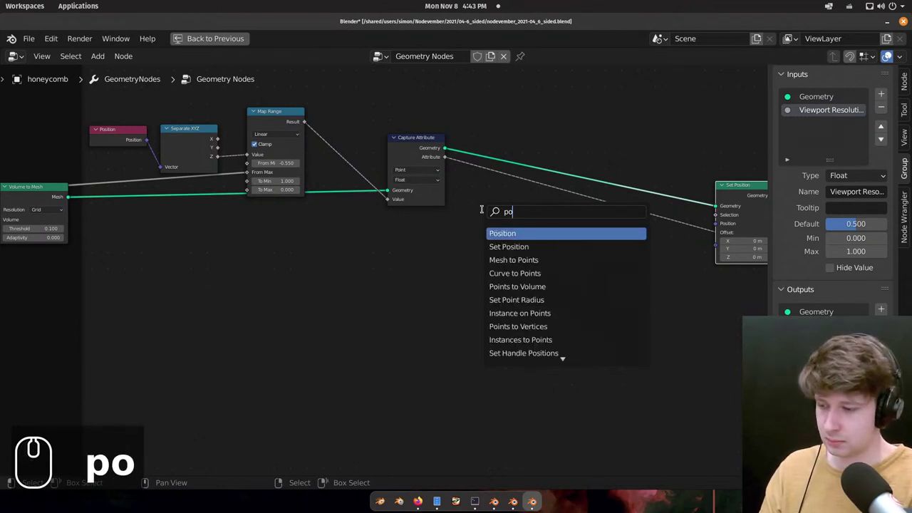
type("sit")
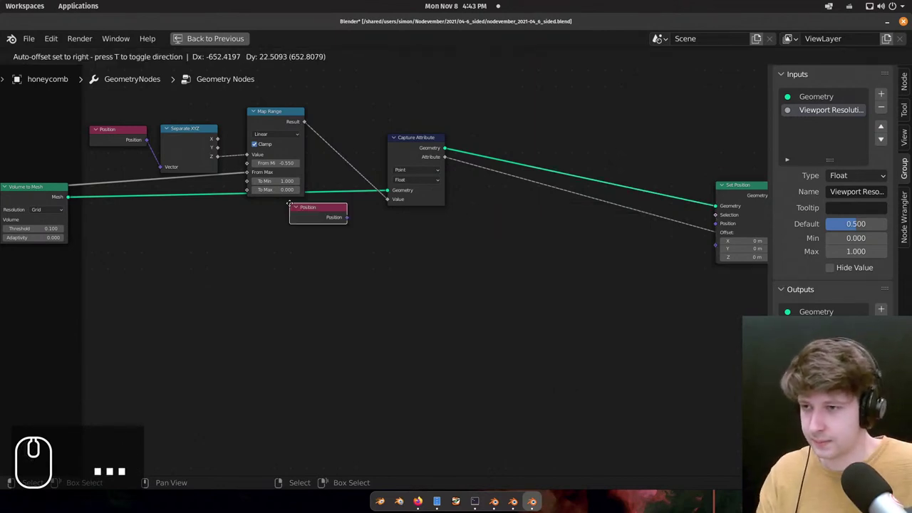
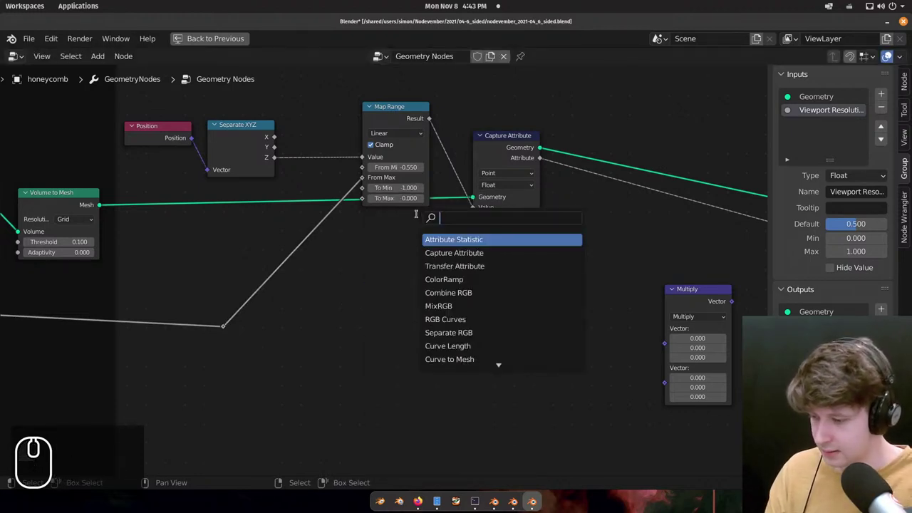
type("cob")
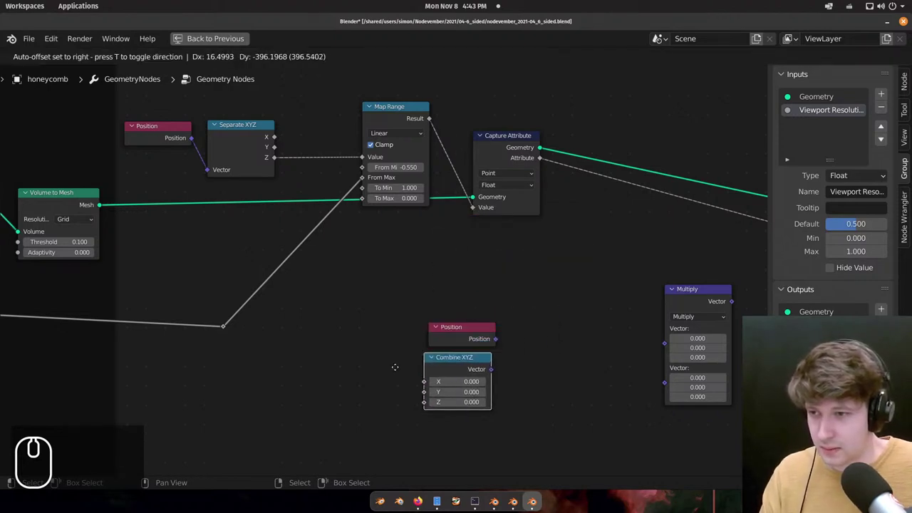
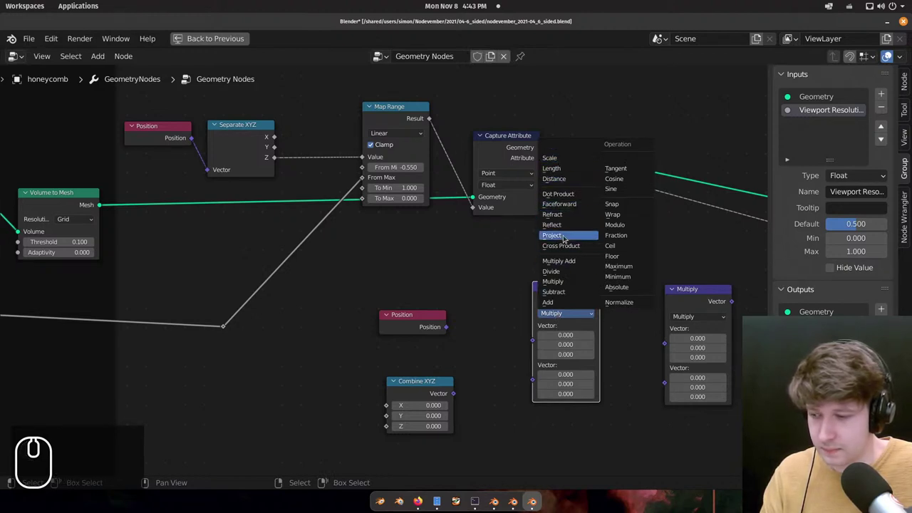
key("s")
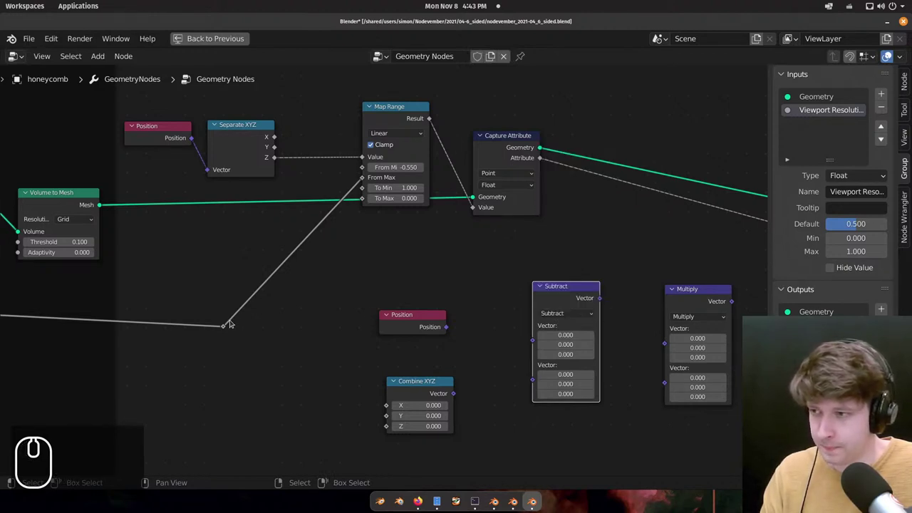
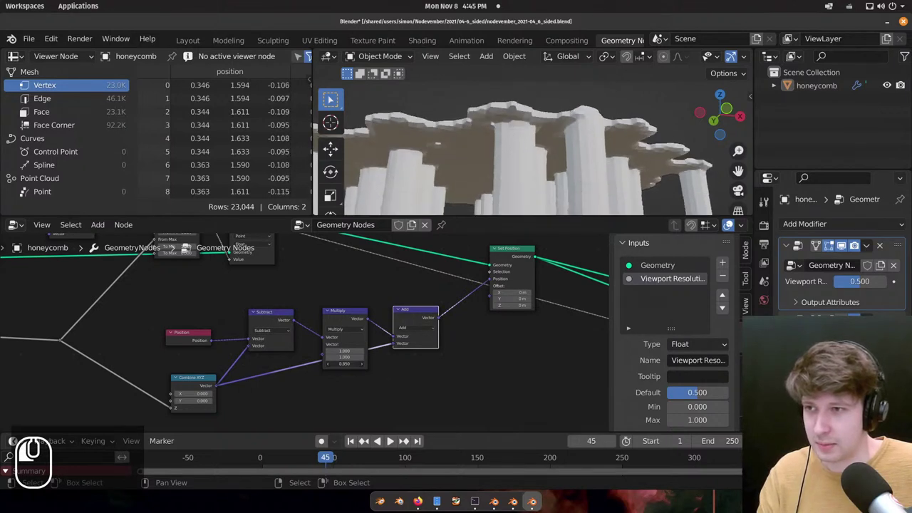
Adjust the Multiply node's vertical factor and play the animation while orbiting the honeycomb.
left_click(345, 359)
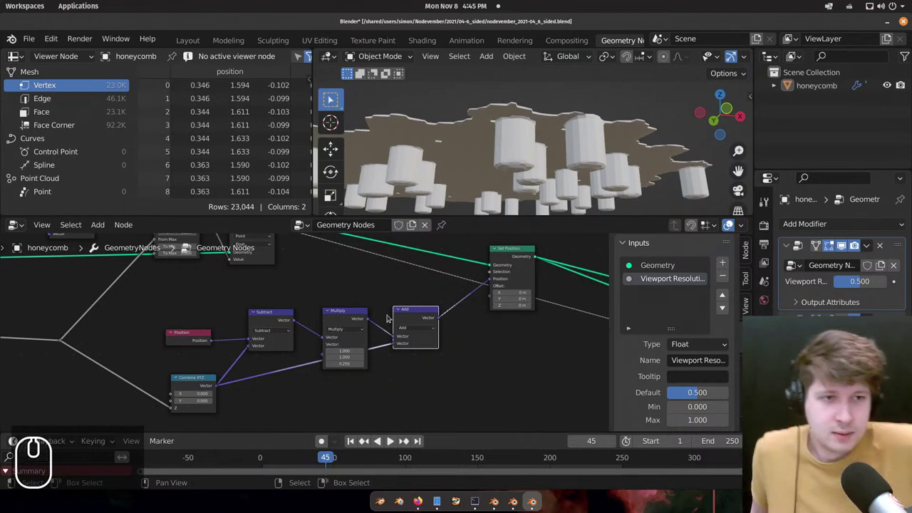
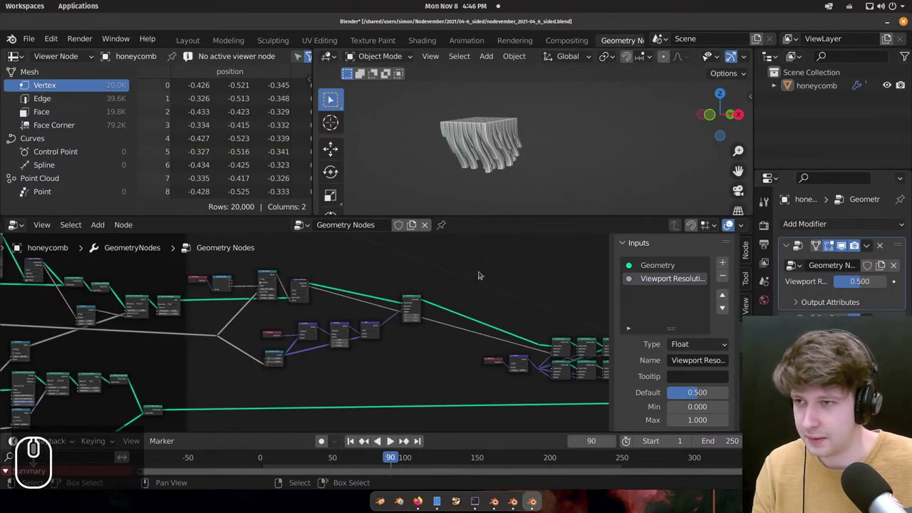
left_click_drag(481, 152, 542, 166)
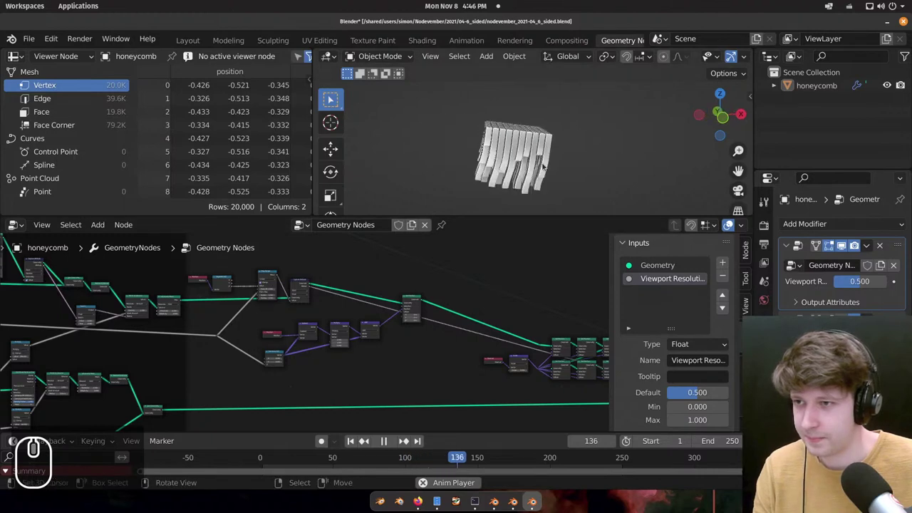
key("space")
scroll("down", 3)
scroll("up", 3)
Maximise the node editor and start rewiring the links near Join Geometry.
left_click_drag(488, 290, 573, 298)
right_click(481, 292)
right_click(581, 305)
right_click(467, 334)
key("g")
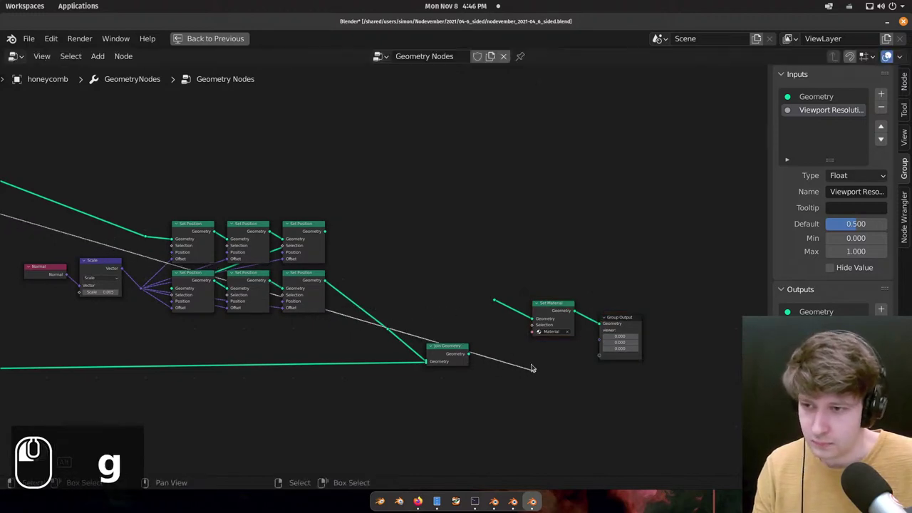
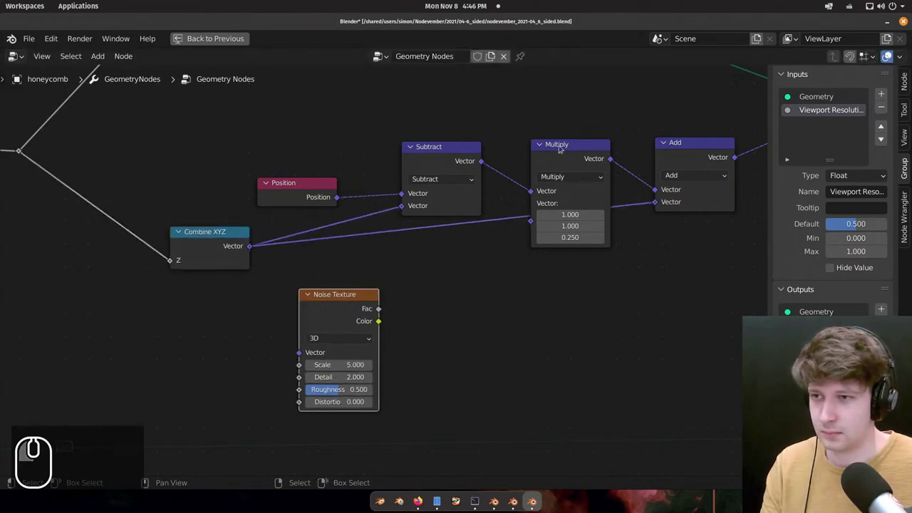
Place a 2D Noise Texture feeding Combine XYZ Z and add a Map Range node after it.
left_click(573, 145)
left_click(327, 307)
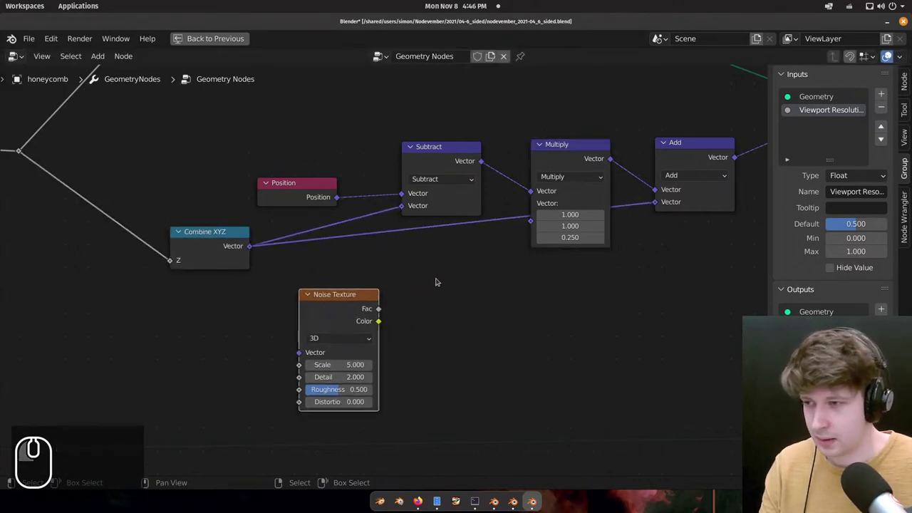
left_click(347, 309)
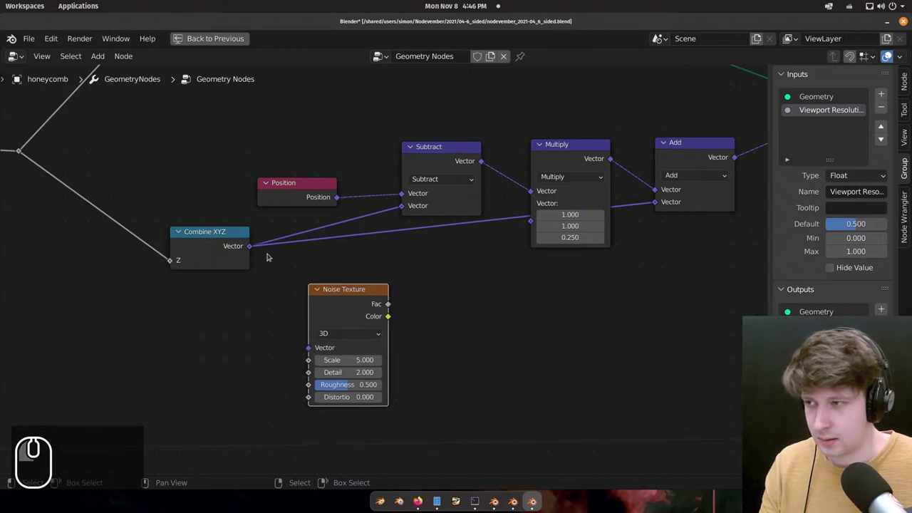
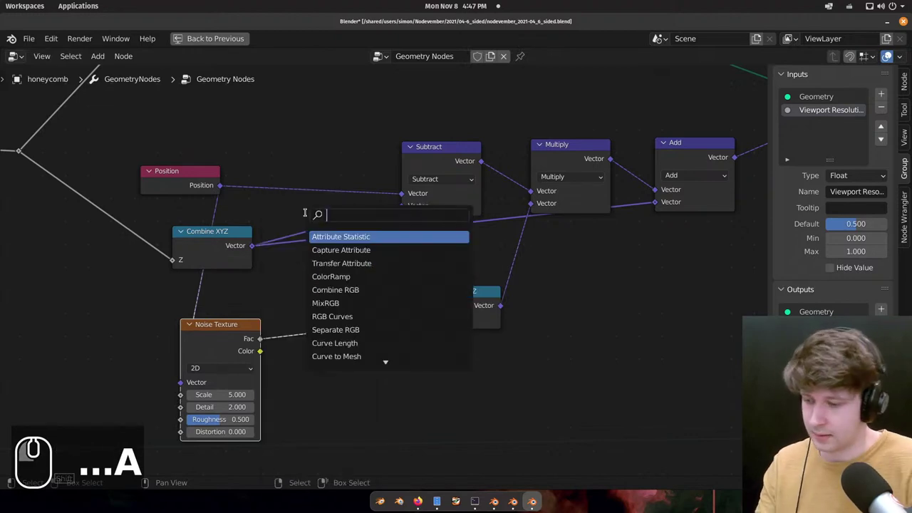
type("ra")
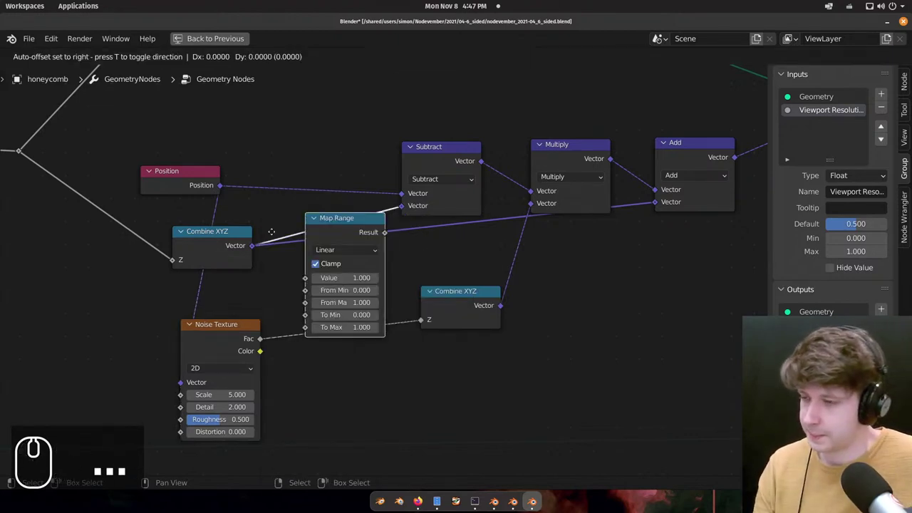
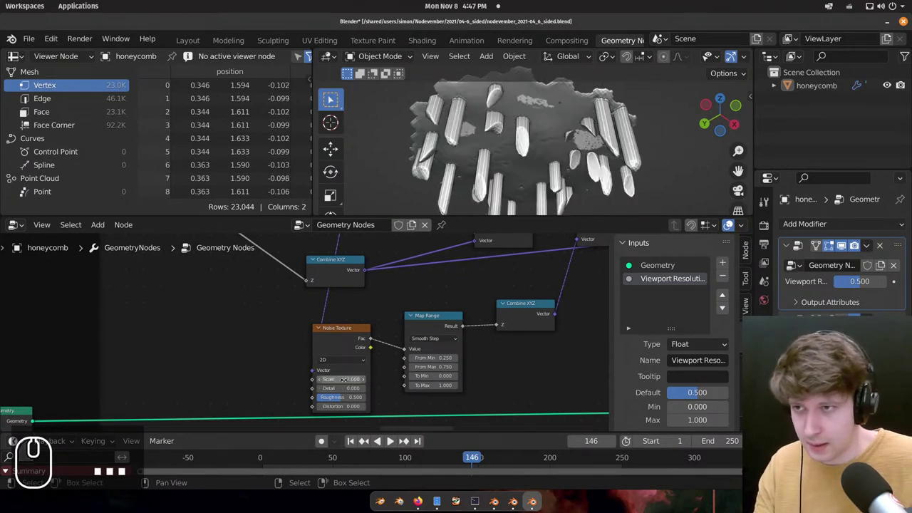
Set the Noise Texture Scale to 2.000 and view the tapered columns side-on.
middle_click(501, 149)
scroll("up", 3)
scroll("up", 3)
left_click_drag(622, 169, 607, 113)
scroll("down", 3)
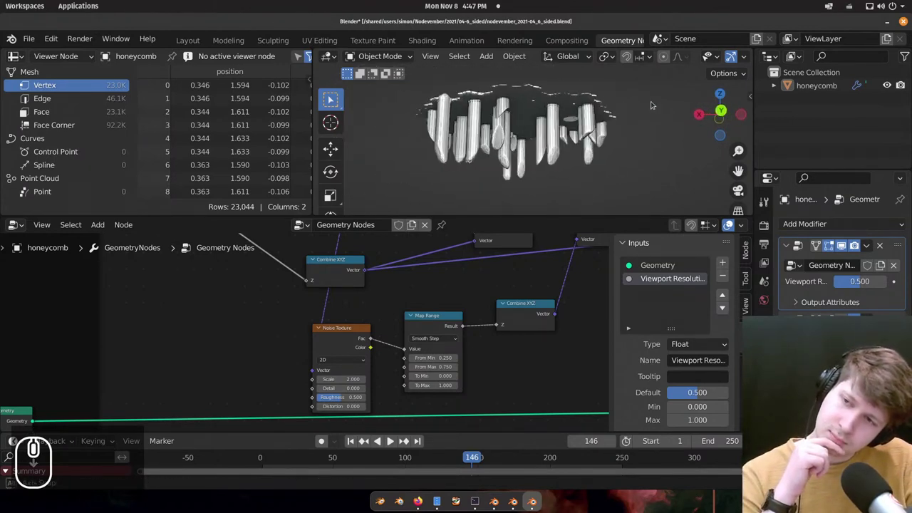
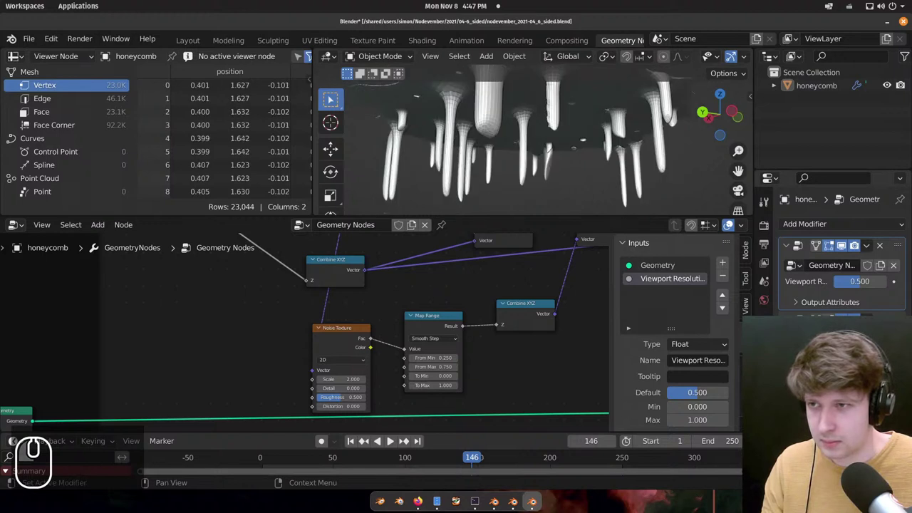
scroll("down", 3)
Raise the normal-offset Scale to 0.025 and orbit around the rounded stalactites.
left_click_drag(485, 169, 561, 164)
middle_click(42, 435)
scroll("up", 3)
middle_click(589, 149)
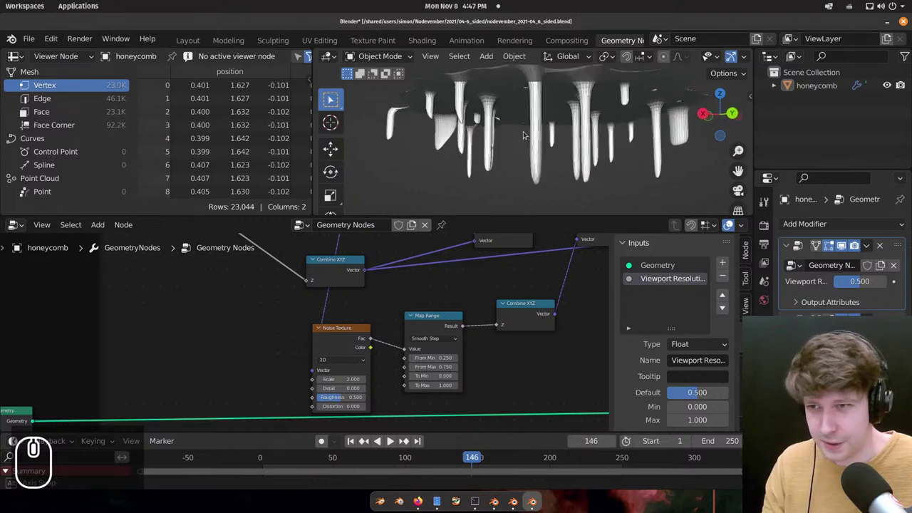
middle_click(508, 141)
scroll("down", 3)
middle_click(446, 114)
scroll("up", 3)
scroll("down", 3)
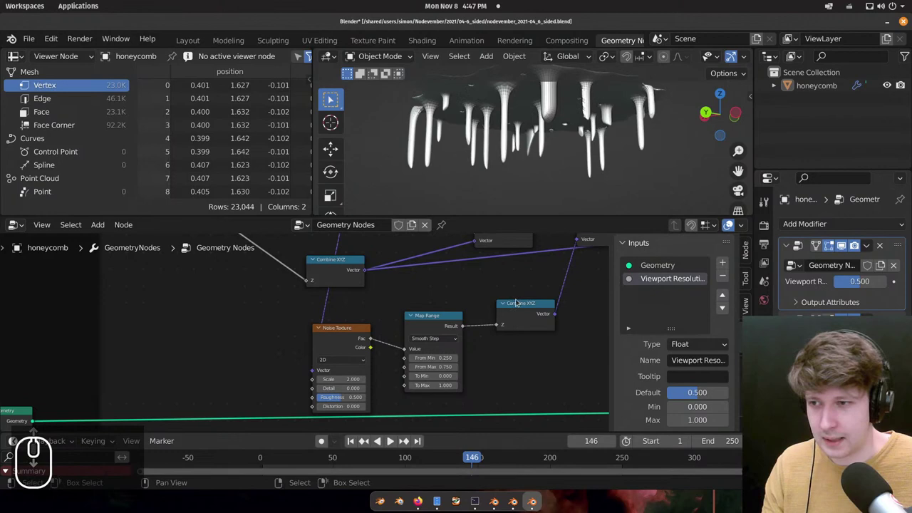
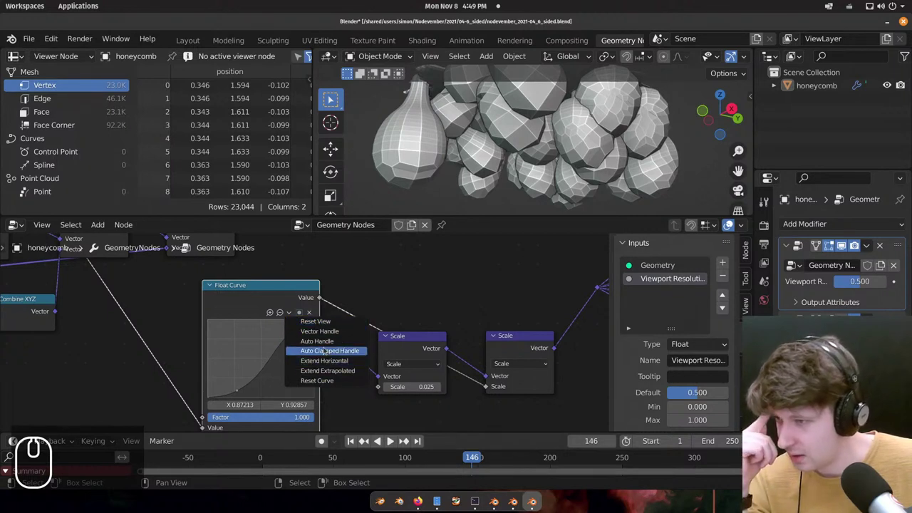
Frame the Float Curve node and show its handle-type and extend options dropdown.
left_click_drag(284, 311, 288, 350)
middle_click(288, 350)
left_click(337, 324)
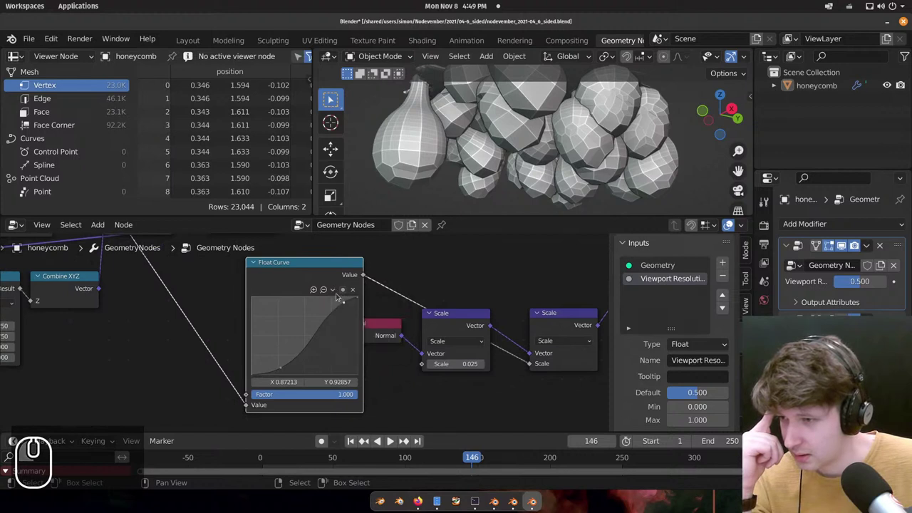
left_click(341, 291)
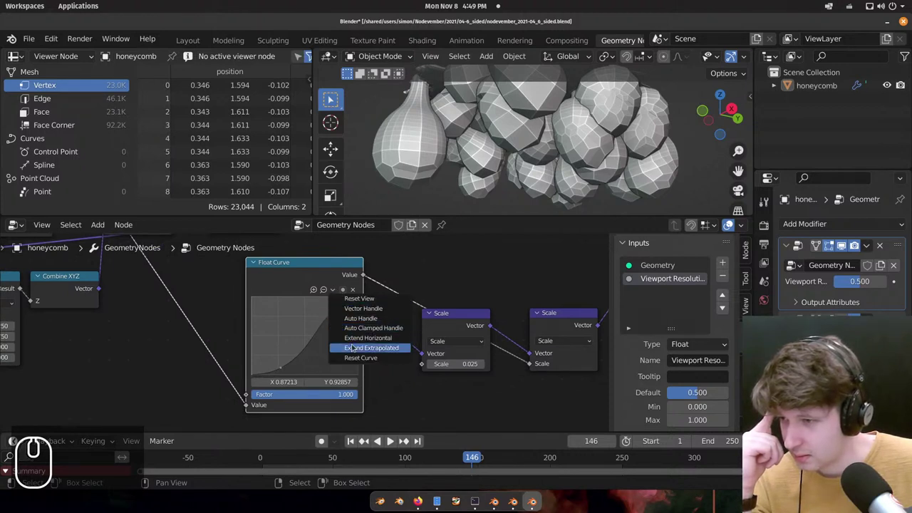
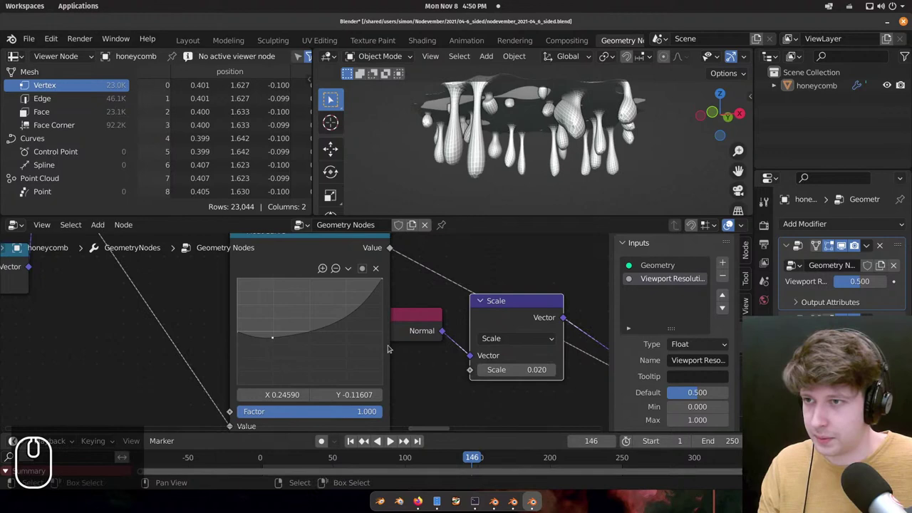
Extrapolate the Float Curve into a rising shape and lower the Scale to 0.020, viewing the slimmer stalactites.
left_click_drag(560, 169, 476, 191)
scroll("down", 3)
Save the blend file and maximise the node editor over the whole window.
key("ctrl+s")
key("ctrl+space")
key("ctrl+space")
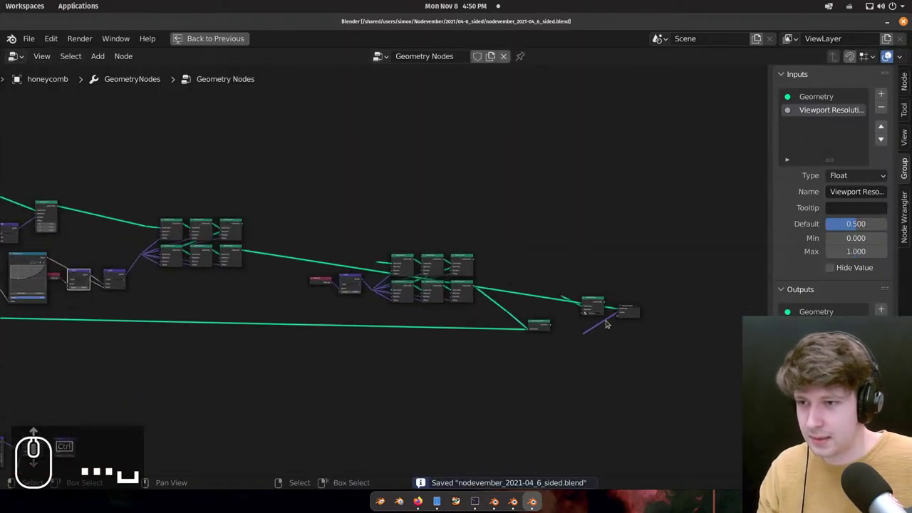
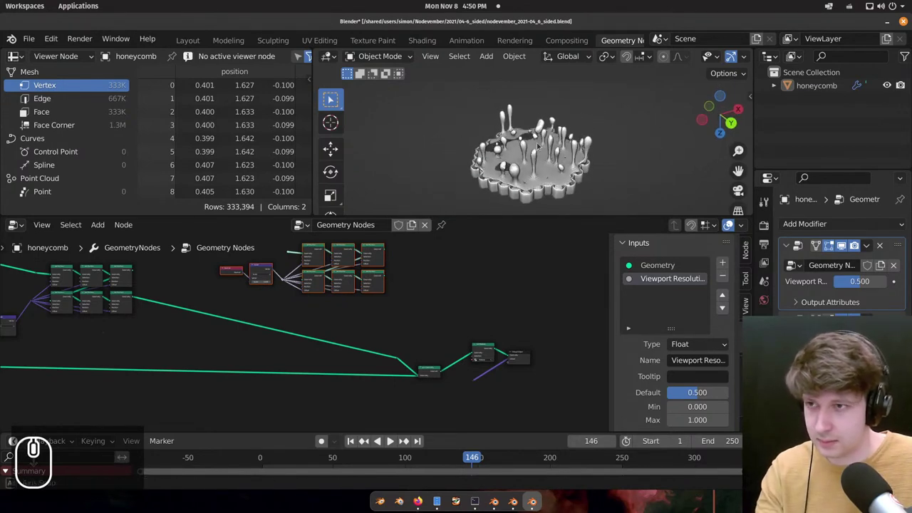
Orbit and zoom around the whole honeycomb with its hanging stalactites from the side.
middle_click(537, 125)
middle_click(572, 154)
scroll("up", 3)
middle_click(492, 155)
scroll("down", 3)
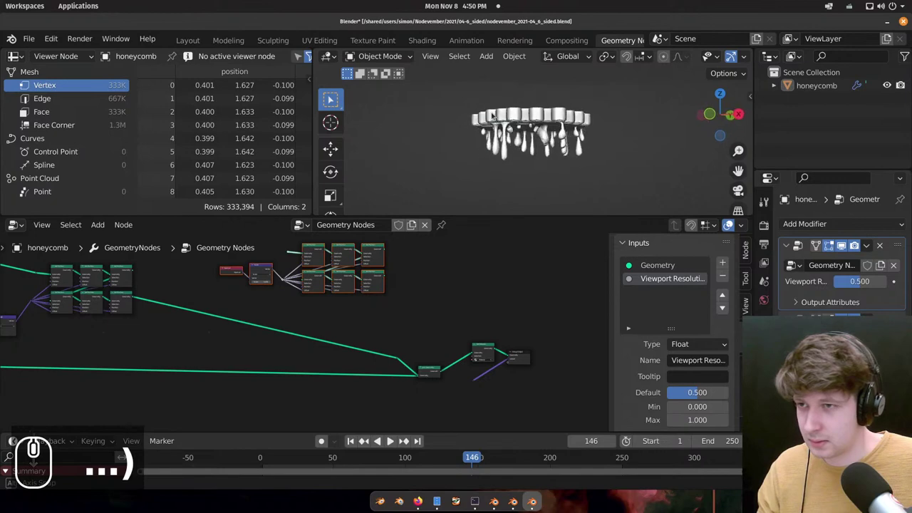
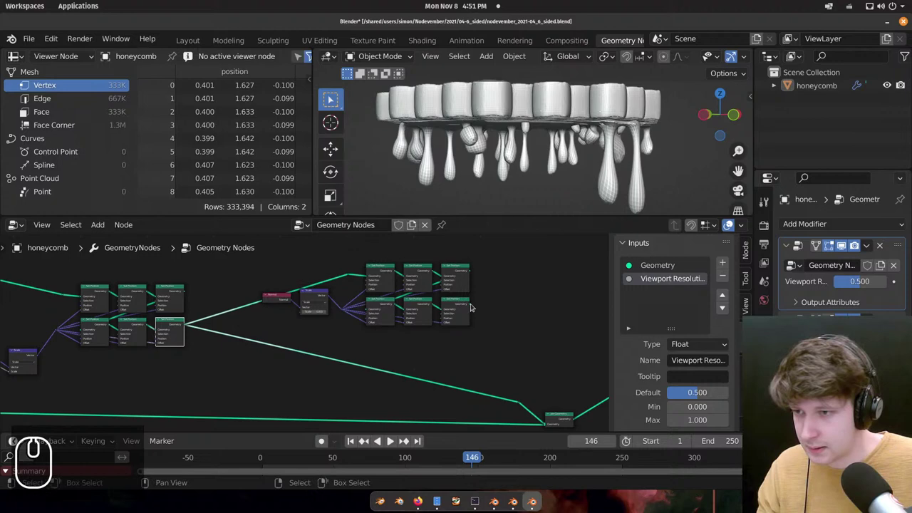
Link the last Set Position output into Join Geometry and check the honeycomb side-on.
left_click_drag(477, 302, 523, 402)
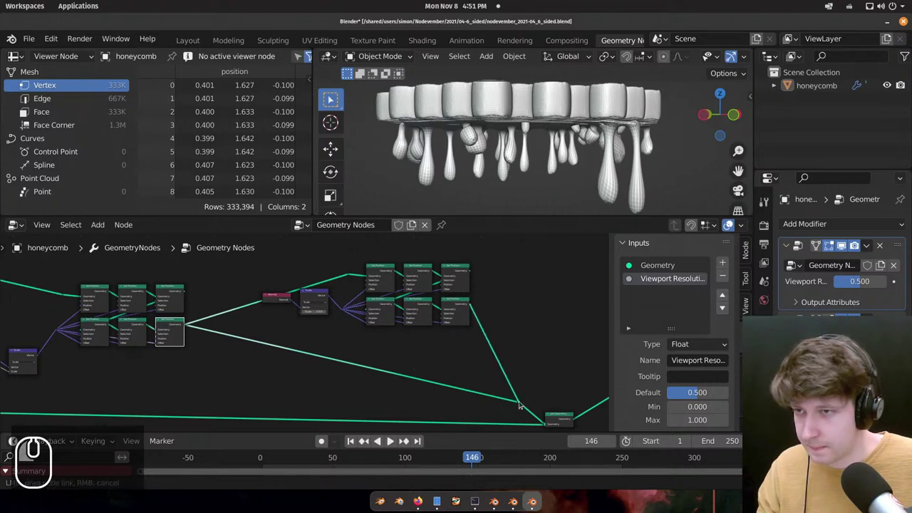
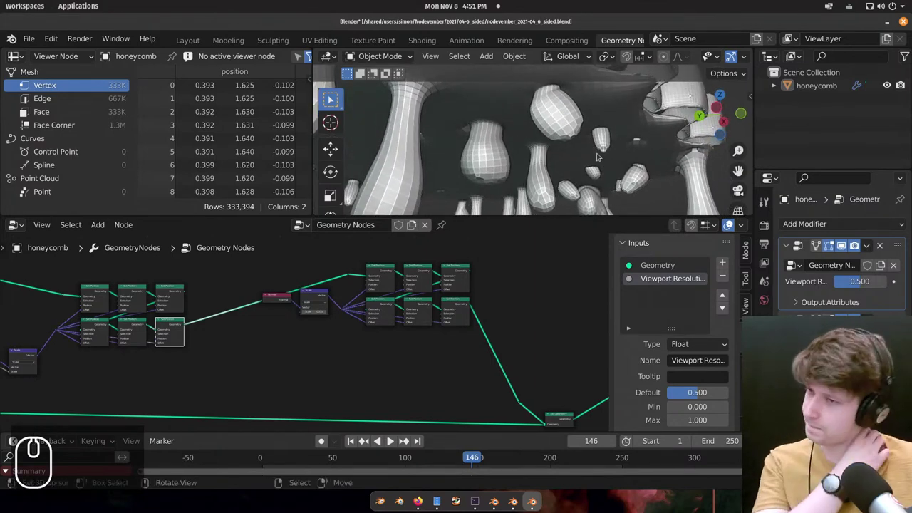
scroll("down", 3)
left_click_drag(573, 144, 510, 274)
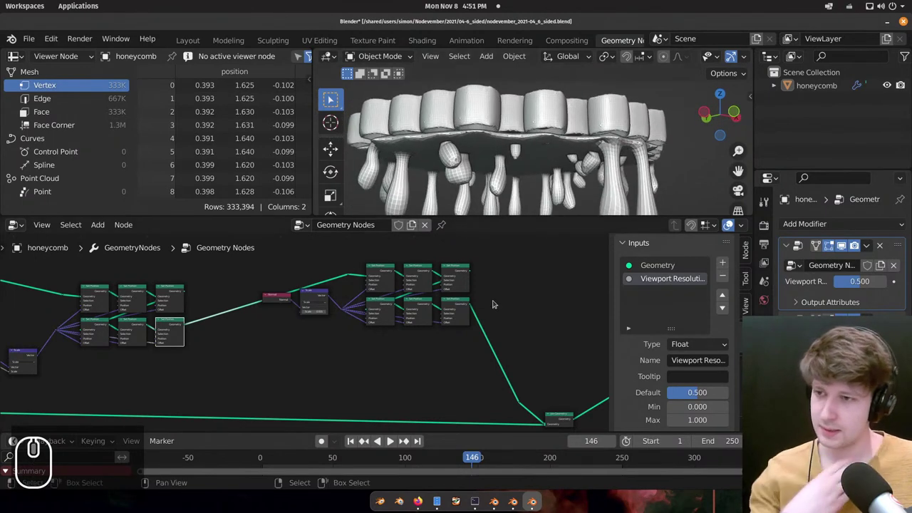
Box-select the stalactite displacement nodes and move them to tidy the layout.
left_click_drag(486, 256, 262, 335)
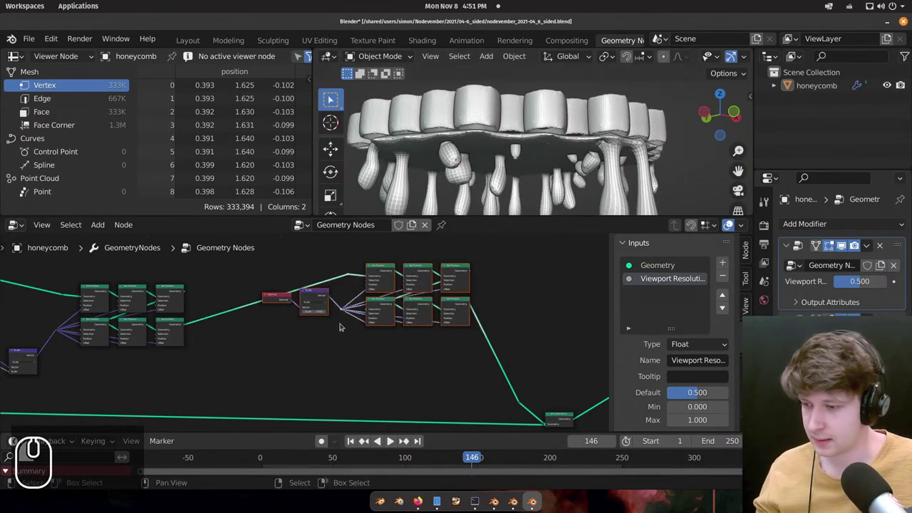
scroll("down", 3)
scroll("down", 3)
left_click_drag(206, 324, 493, 391)
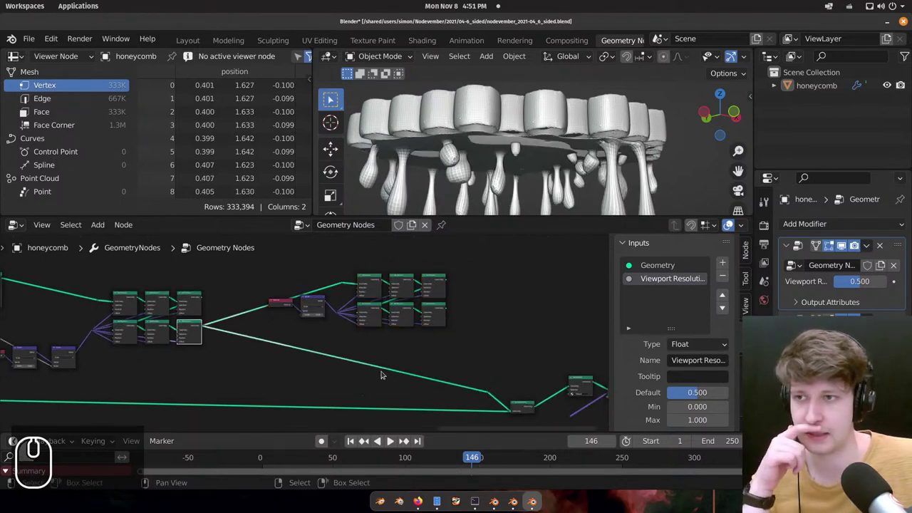
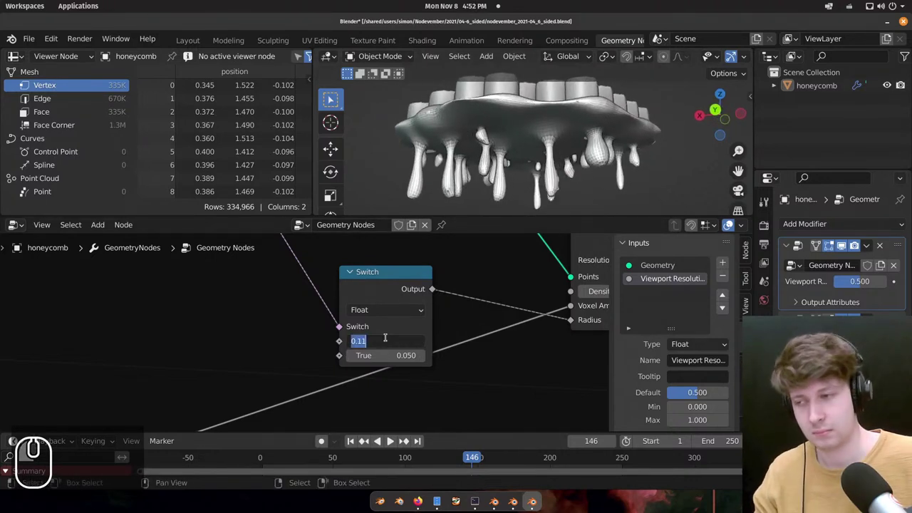
Set the Switch node's False value to 0.050 to match the True value.
type("_")
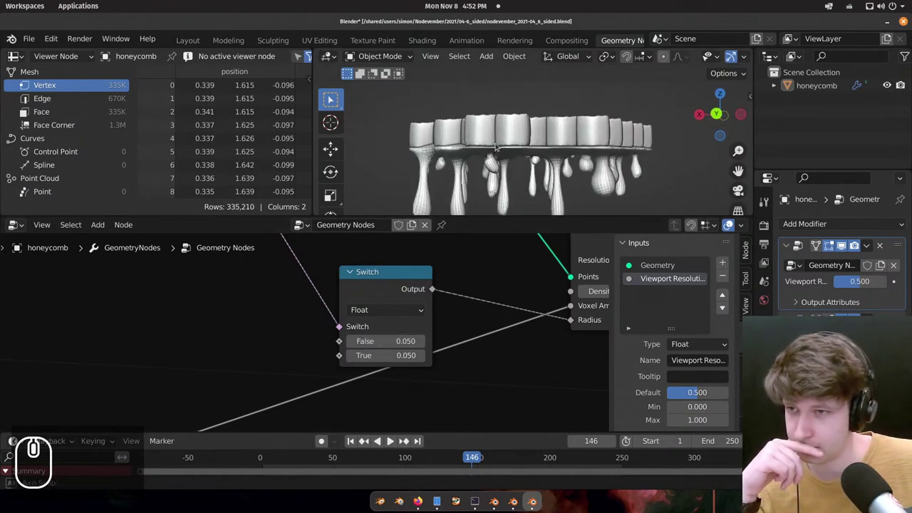
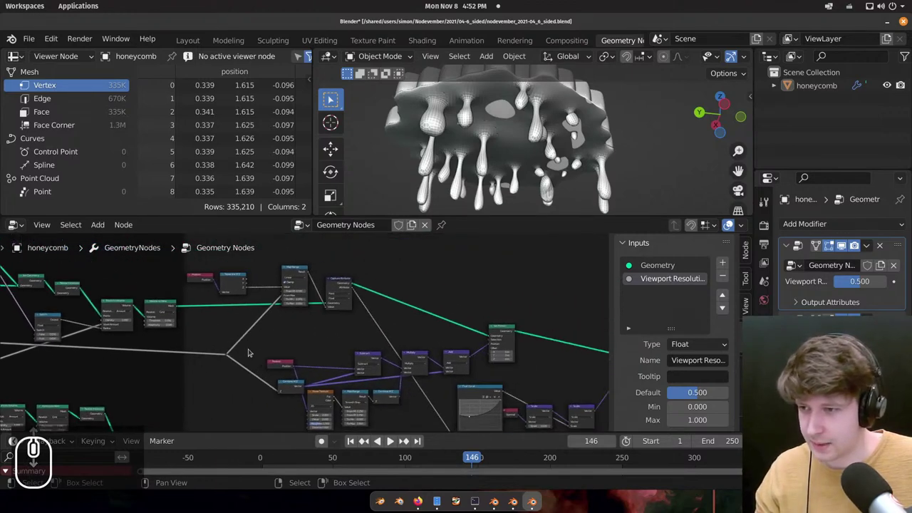
Select the Float Curve node and zoom the editor in to frame it.
scroll("up", 3)
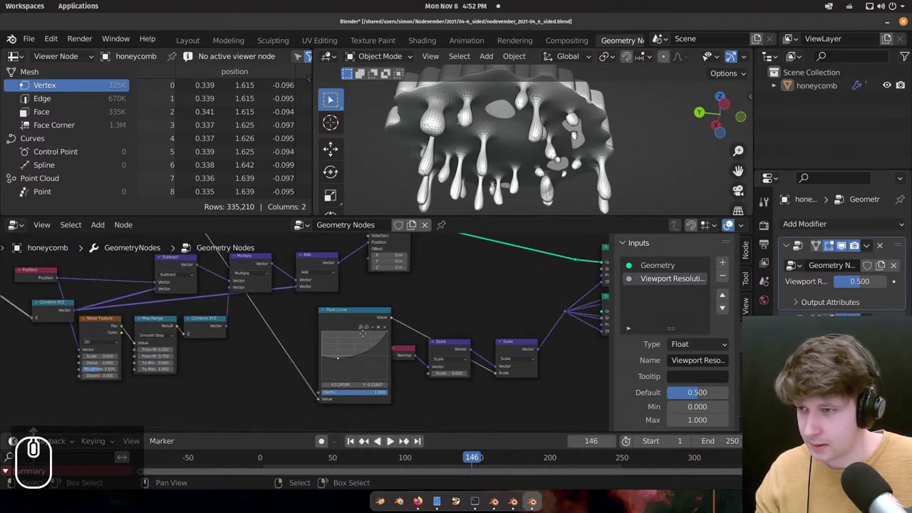
scroll("up", 3)
scroll("down", 3)
scroll("up", 3)
left_click_drag(363, 327, 355, 331)
key("m")
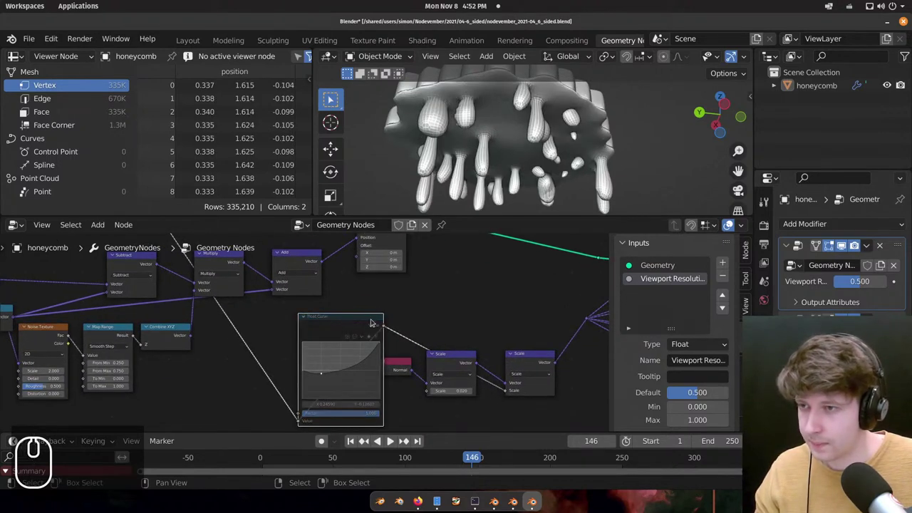
key("m")
middle_click(386, 312)
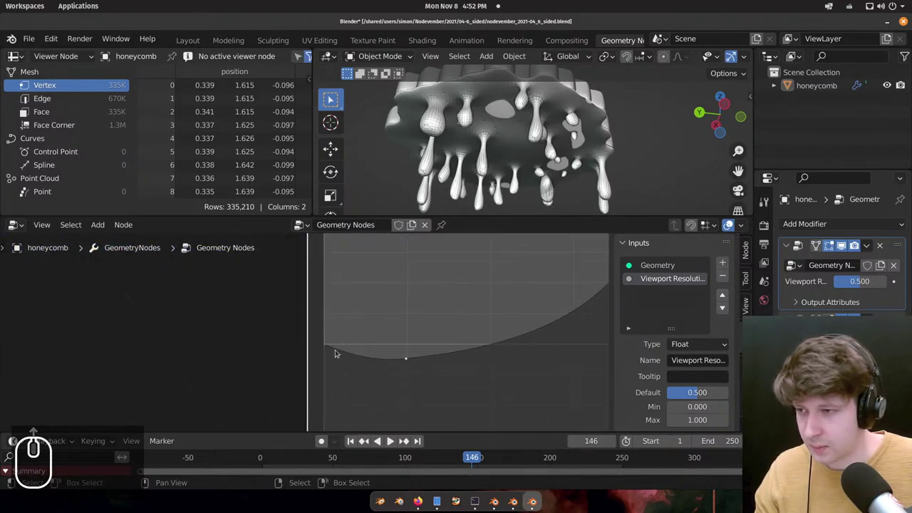
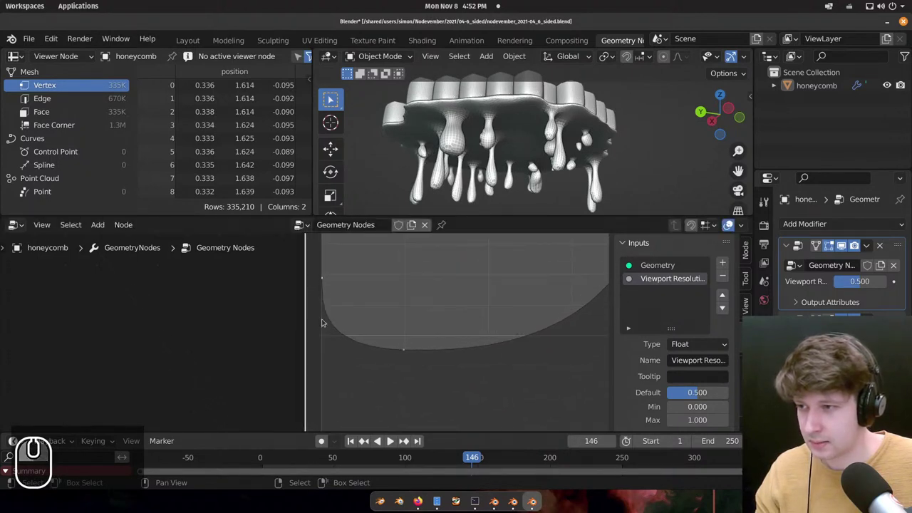
Raise the curve's left end so it starts high, dips, then rises.
left_click_drag(338, 310, 342, 309)
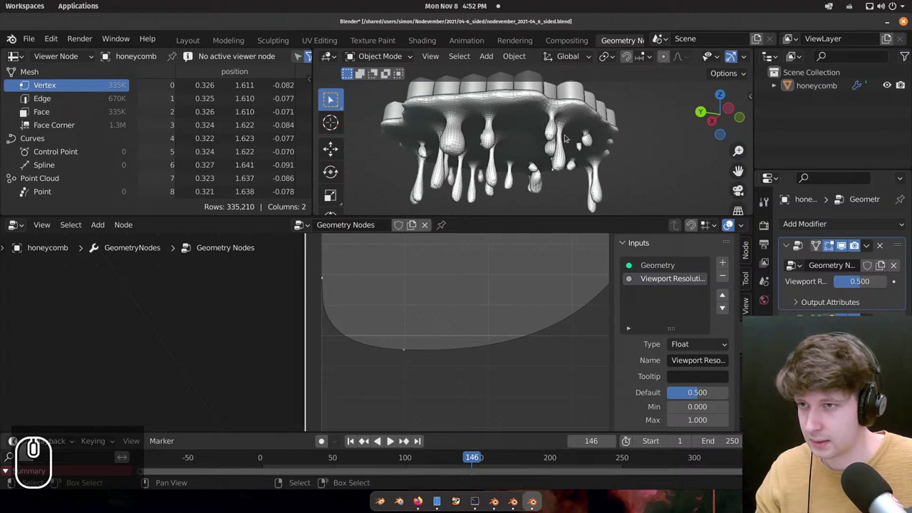
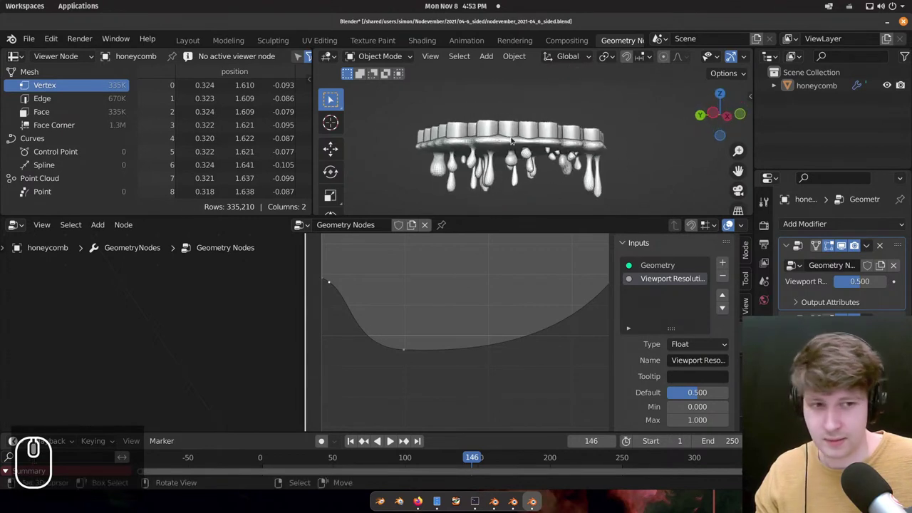
scroll("up", 3)
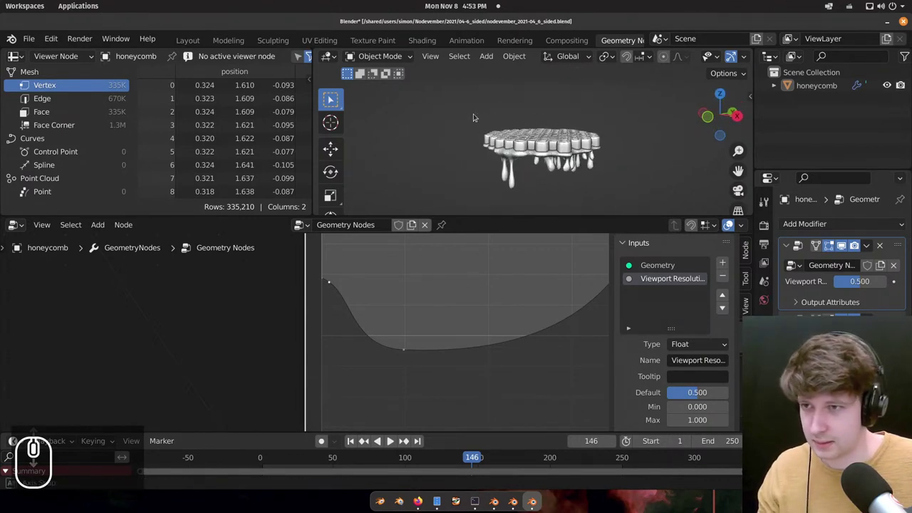
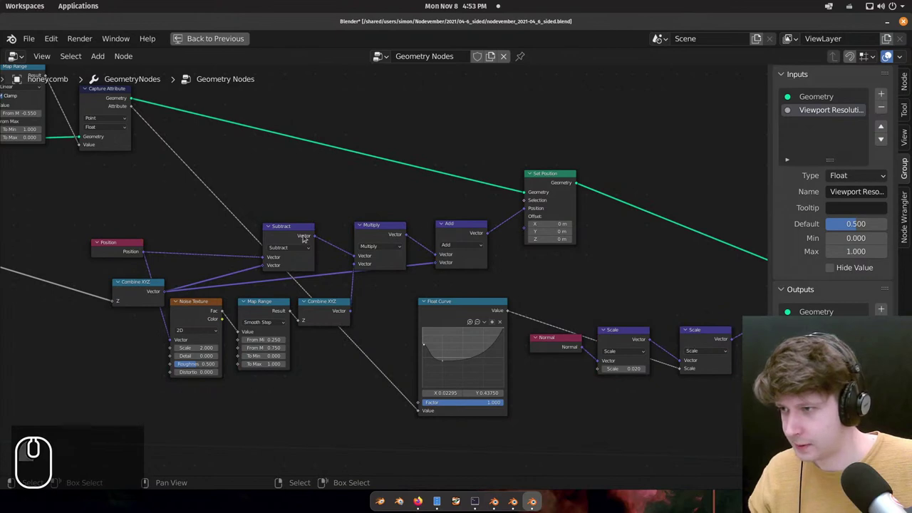
left_click_drag(300, 319, 370, 237)
scroll("up", 3)
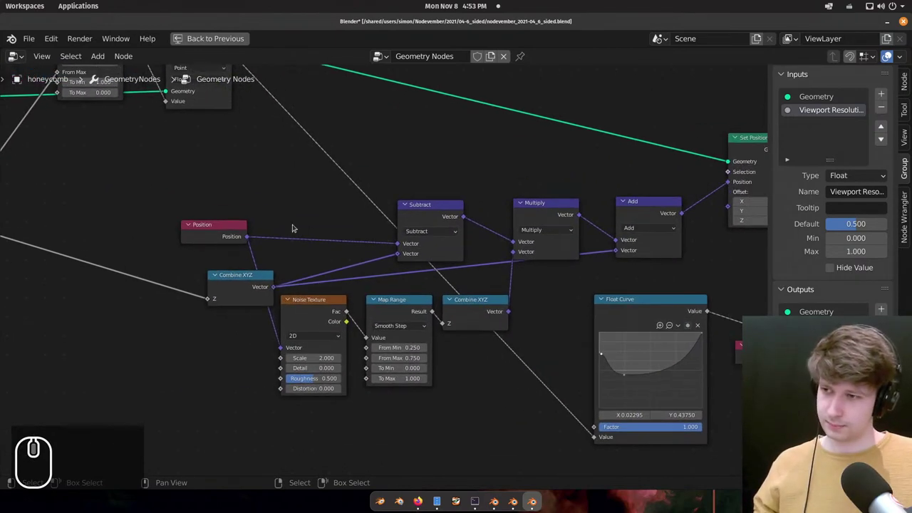
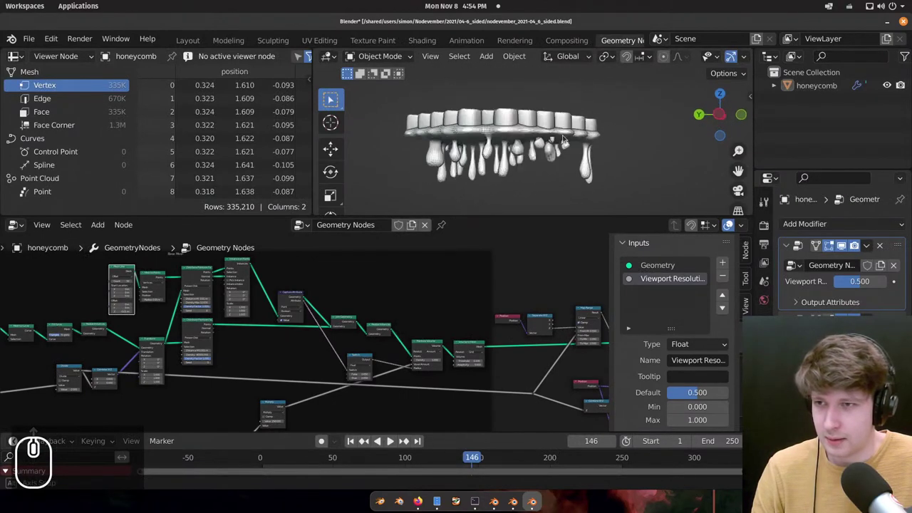
Orbit the honeycomb to view the stalactites from above.
middle_click(541, 159)
middle_click(583, 132)
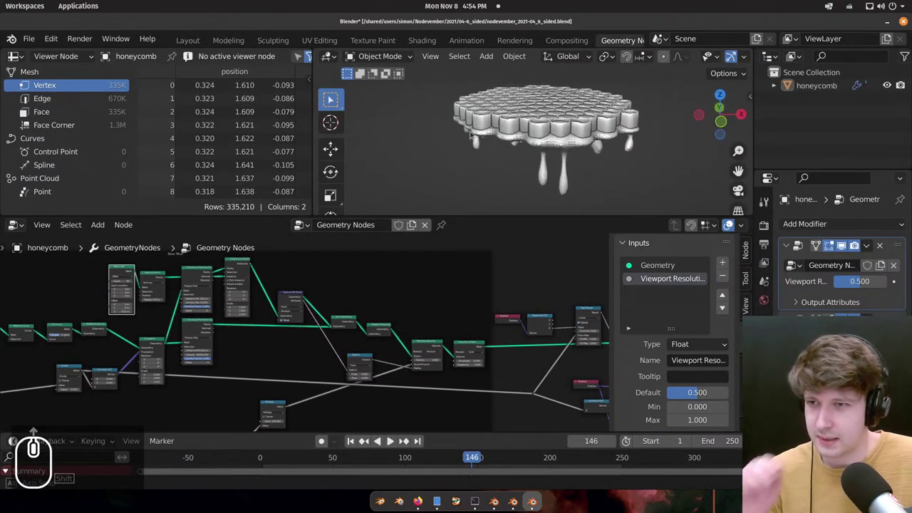
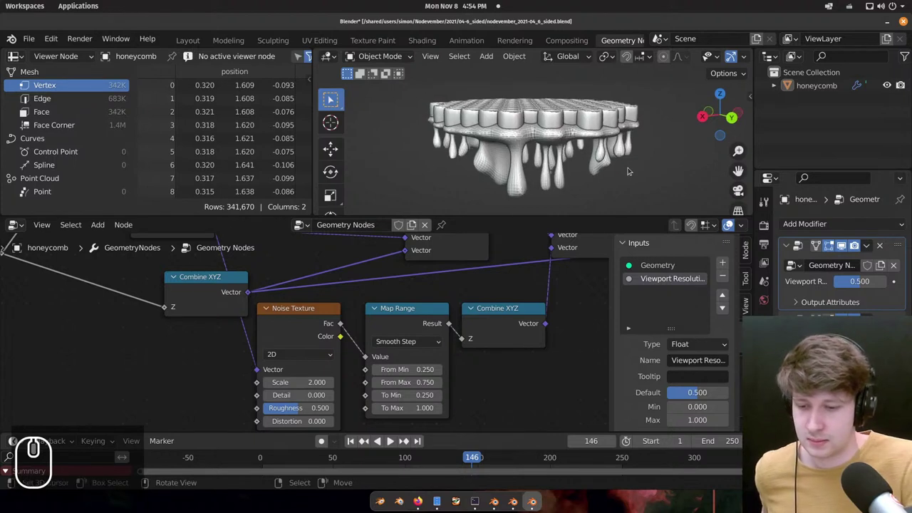
left_click_drag(462, 254, 559, 250)
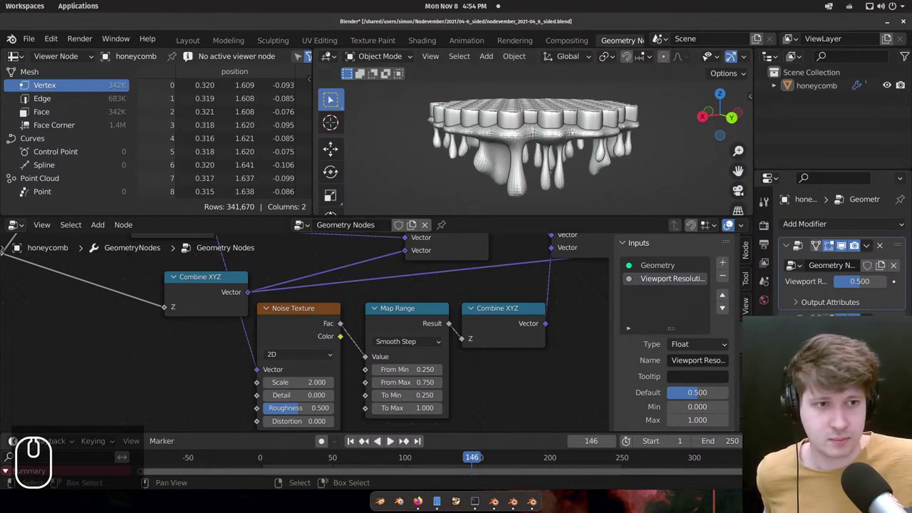
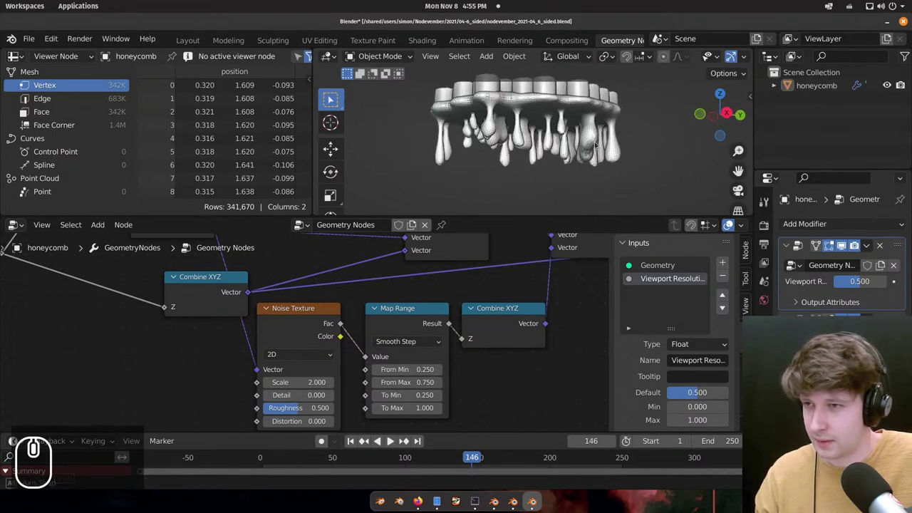
left_click_drag(406, 315, 551, 180)
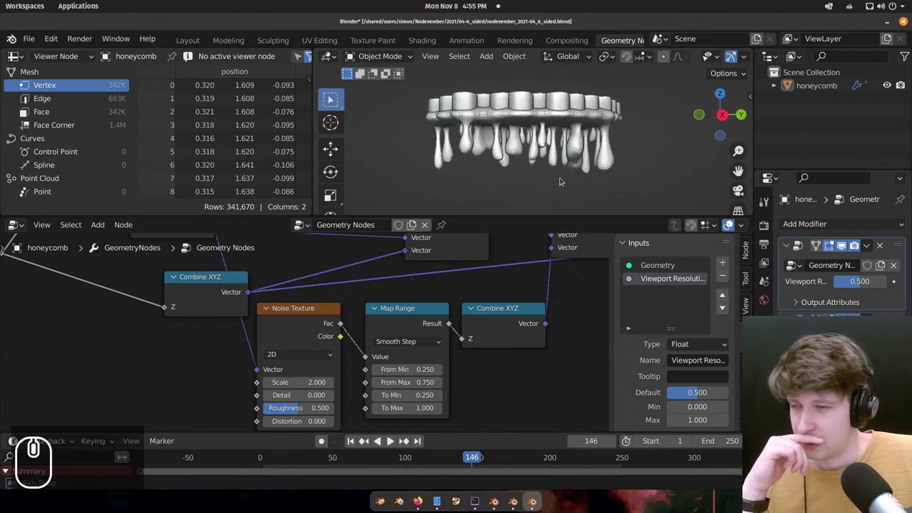
middle_click(500, 179)
middle_click(527, 164)
scroll("down", 3)
scroll("up", 3)
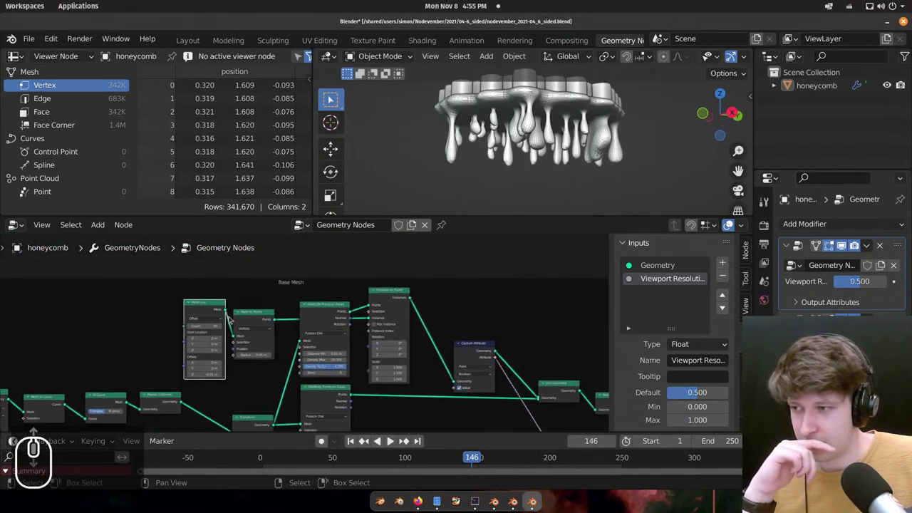
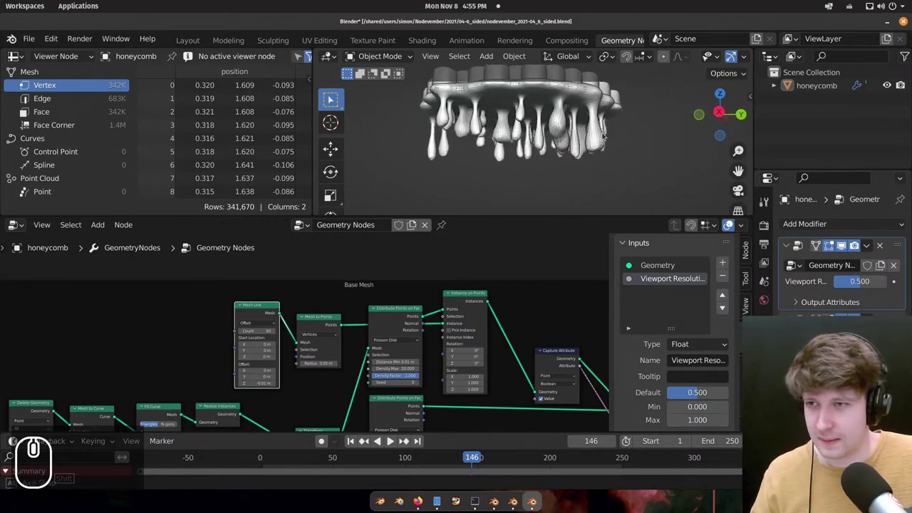
scroll("down", 3)
middle_click(503, 109)
scroll("up", 3)
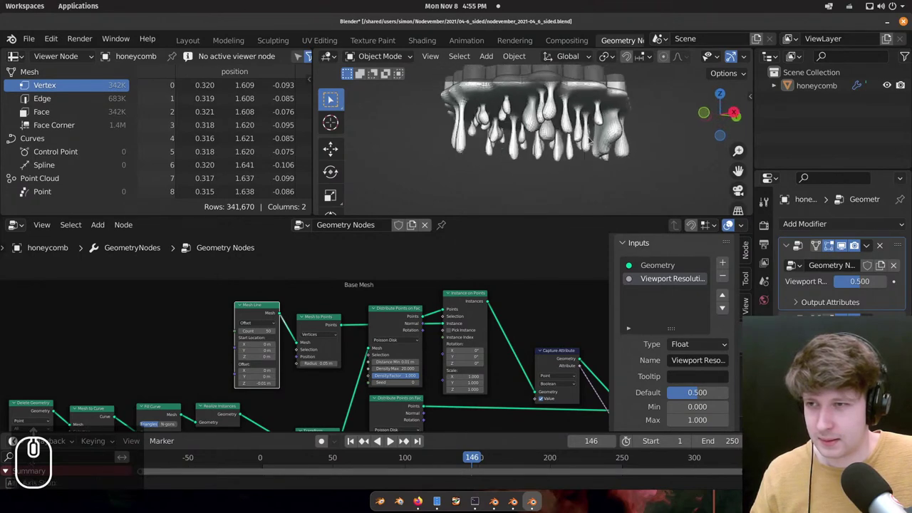
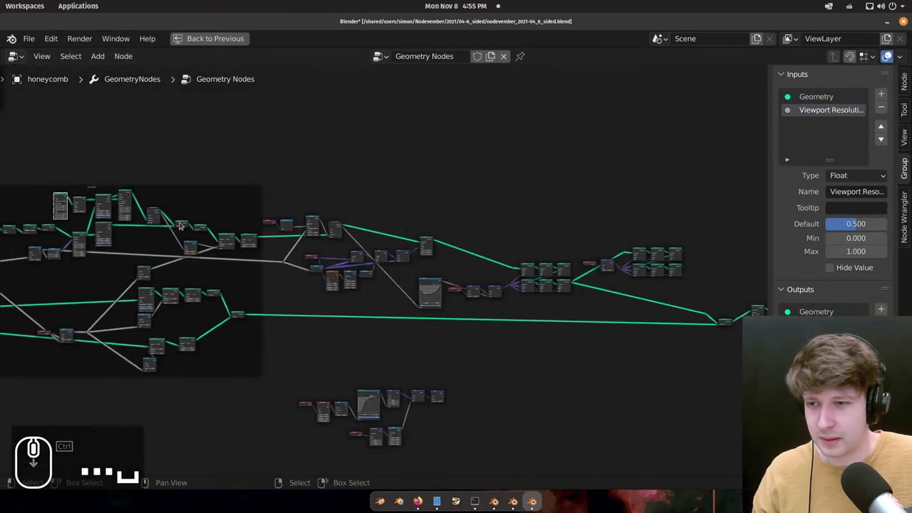
Zoom the maximized node editor onto the Map Range and Capture Attribute noise chain.
scroll("up", 3)
scroll("up", 3)
scroll("down", 3)
scroll("up", 3)
scroll("up", 3)
scroll("down", 3)
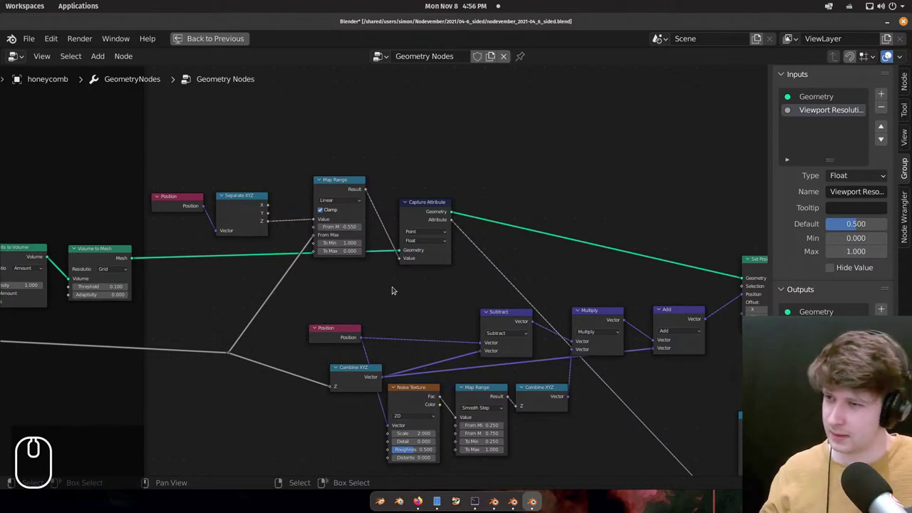
Duplicate the Capture Attribute node as a Vector capture and position it after the first one.
left_click(433, 215)
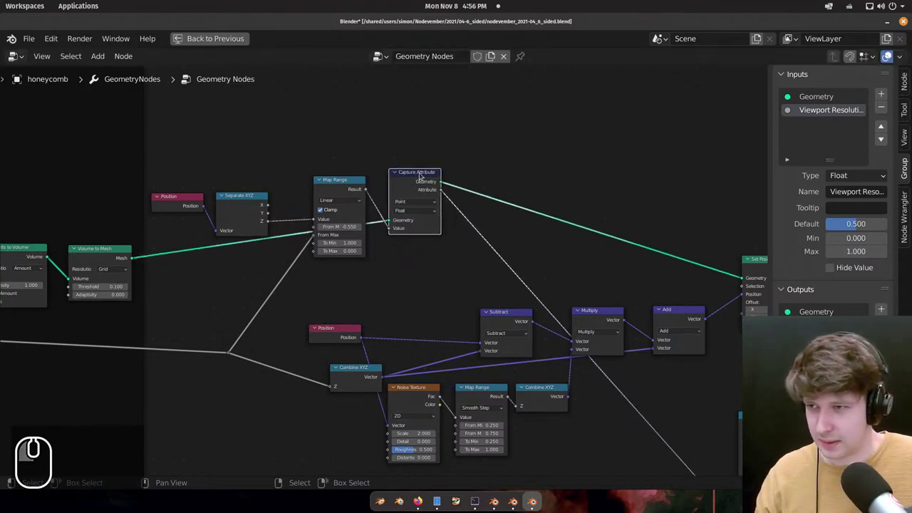
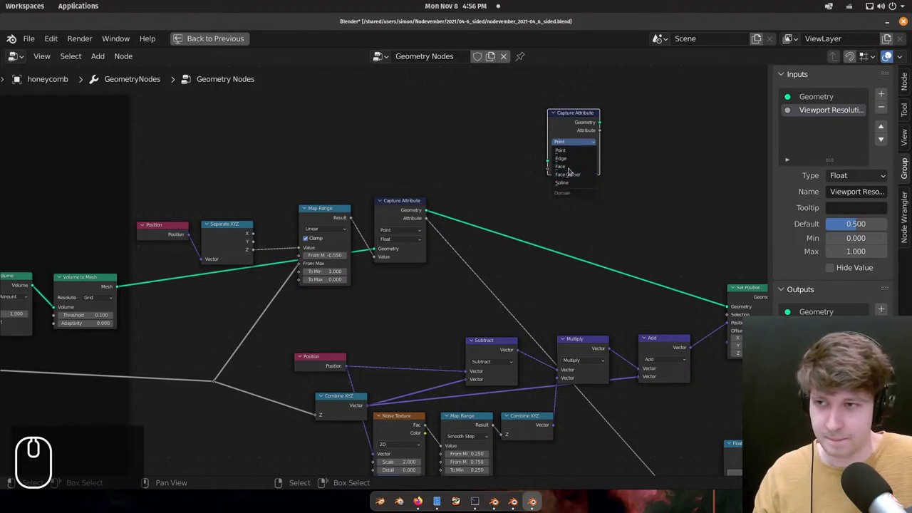
left_click_drag(575, 128, 535, 134)
scroll("up", 3)
left_click_drag(709, 156, 605, 102)
scroll("up", 3)
left_click_drag(590, 110, 535, 141)
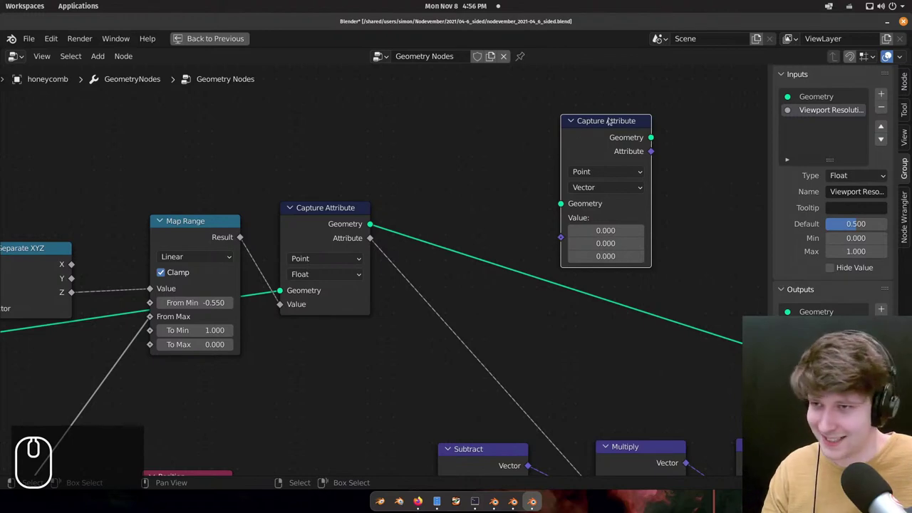
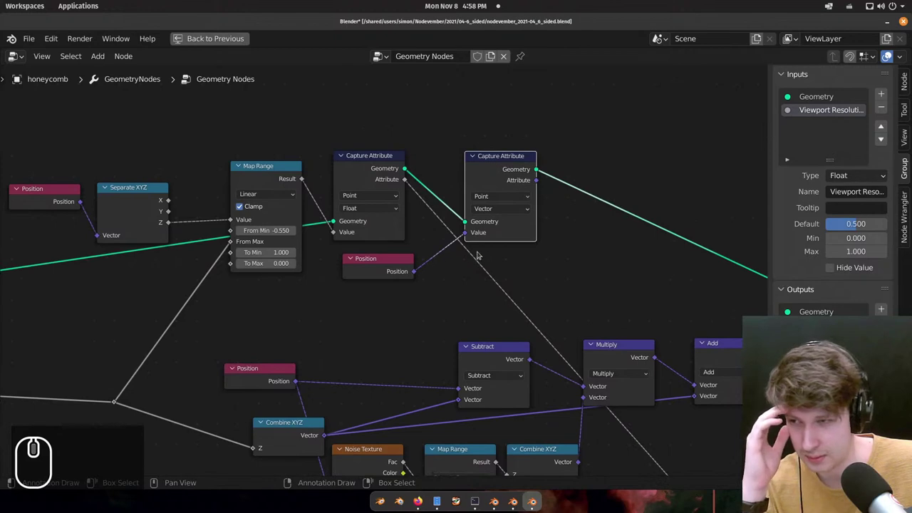
Place the new Raycast node beside the capture nodes, off the existing connection.
scroll("down", 3)
scroll("up", 3)
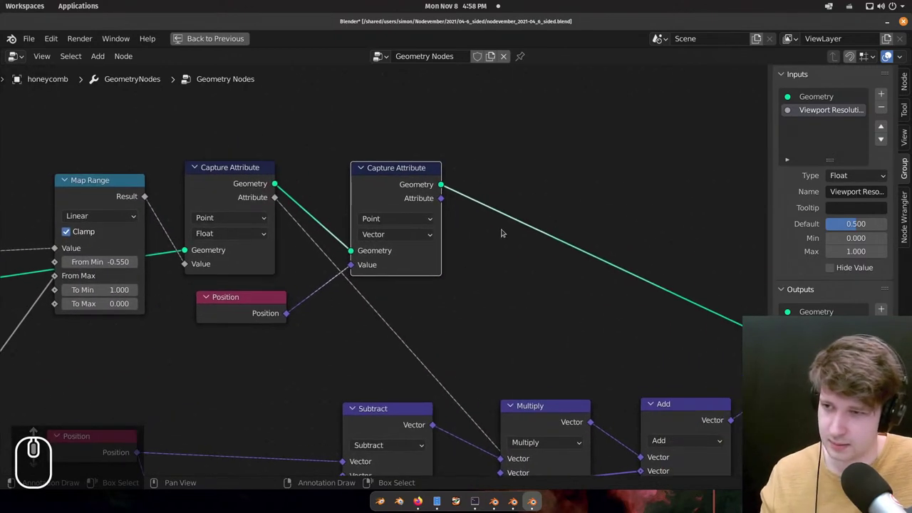
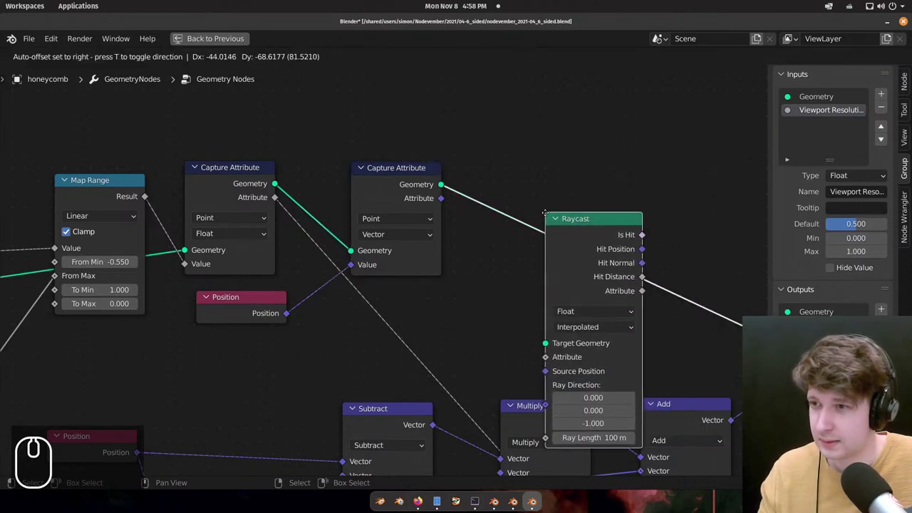
left_click_drag(609, 84, 526, 166)
scroll("down", 3)
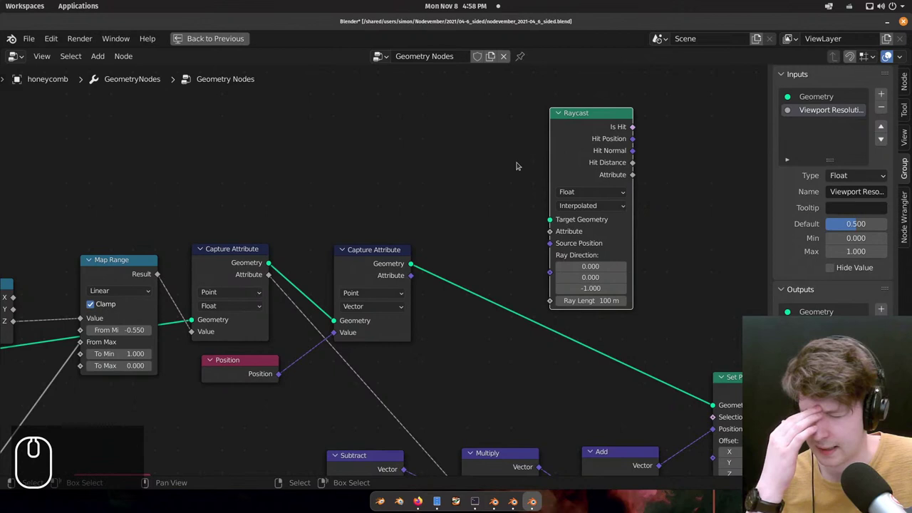
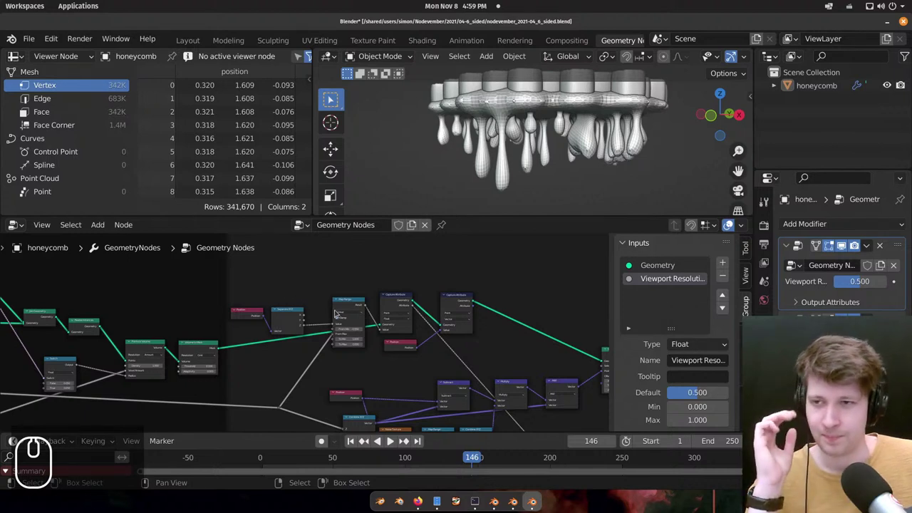
Pan the node tree sideways toward the node to be moved left.
left_click_drag(359, 302, 389, 283)
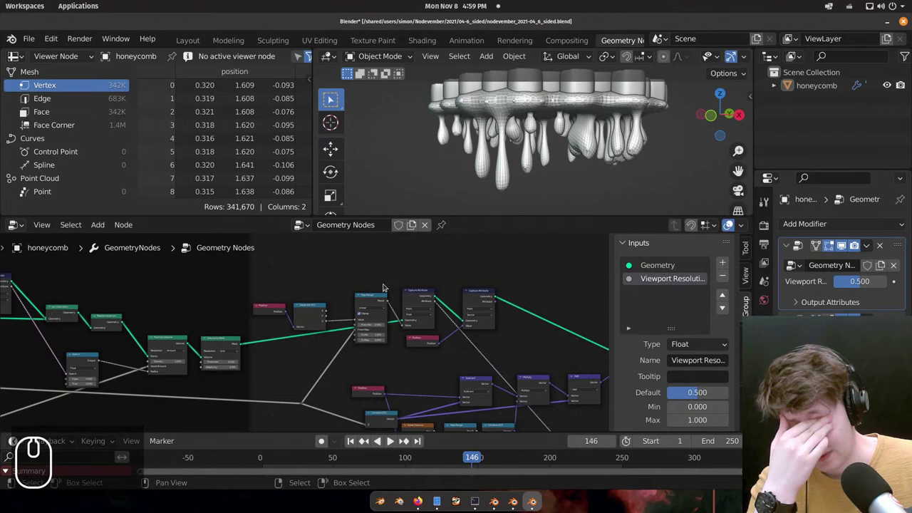
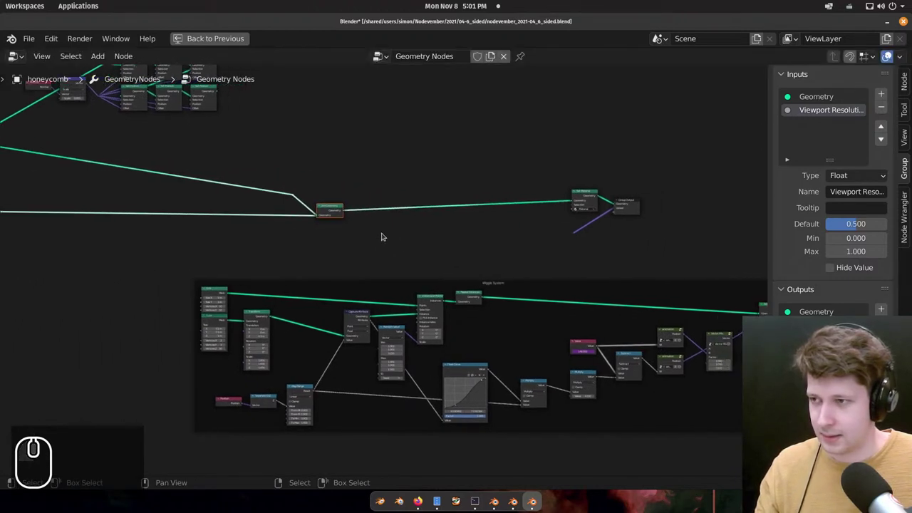
Pan and zoom across the full-window node tree to survey its branches.
left_click_drag(380, 232, 523, 229)
scroll("up", 3)
left_click_drag(462, 210, 285, 182)
scroll("down", 3)
left_click_drag(340, 202, 364, 245)
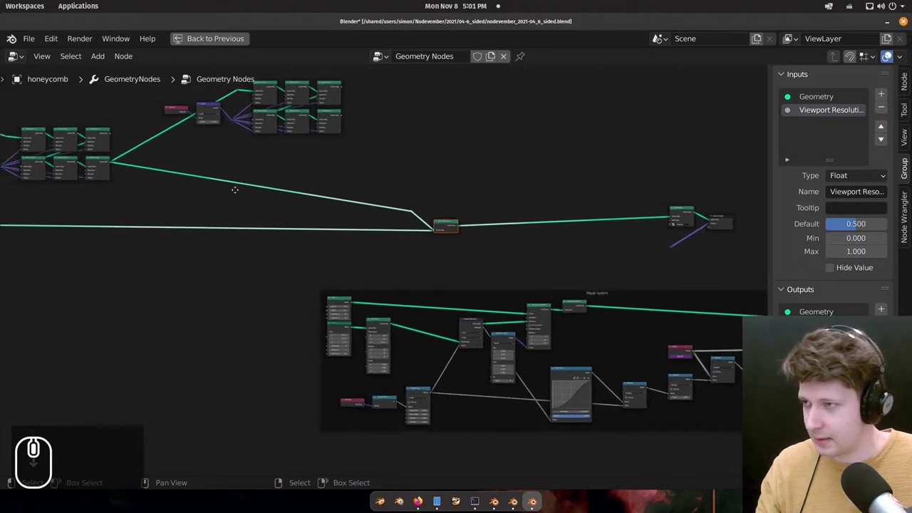
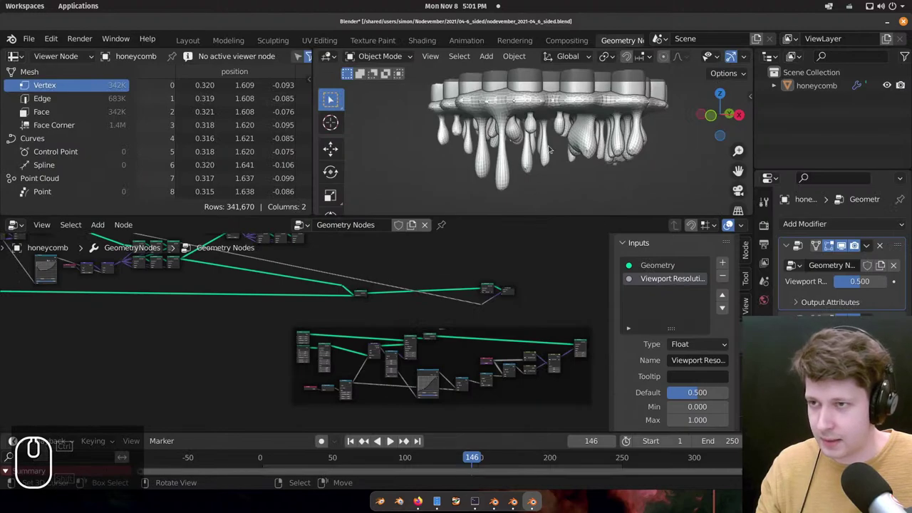
Orbit and zoom the 3D view around the drooping stalactites from several sides.
key("z")
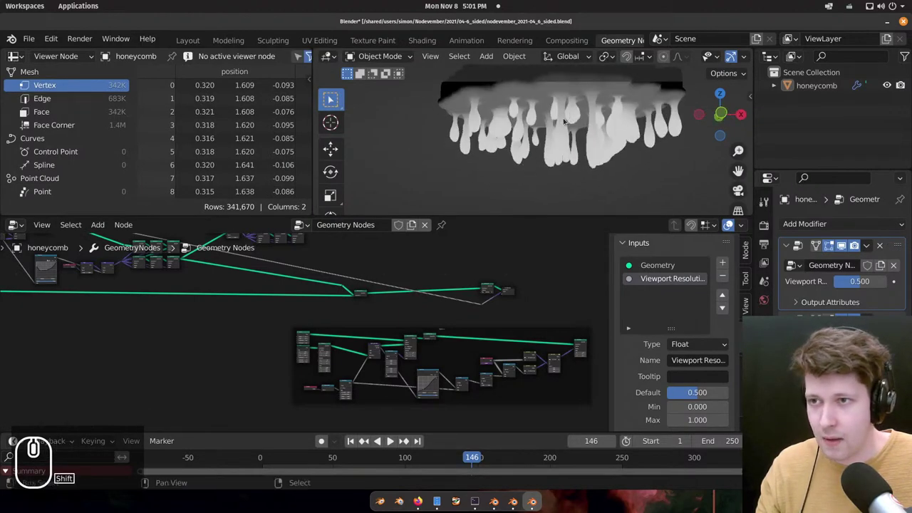
middle_click(548, 151)
middle_click(642, 157)
middle_click(584, 153)
scroll("up", 3)
middle_click(610, 146)
scroll("up", 3)
middle_click(638, 156)
middle_click(607, 127)
middle_click(606, 158)
middle_click(573, 137)
scroll("up", 3)
left_click_drag(500, 157, 515, 160)
scroll("down", 3)
Continue orbiting the honeycomb to inspect the stalactites from another side.
middle_click(482, 144)
middle_click(543, 123)
middle_click(536, 153)
middle_click(558, 112)
left_click_drag(538, 141, 533, 115)
middle_click(533, 110)
left_click_drag(520, 130, 530, 133)
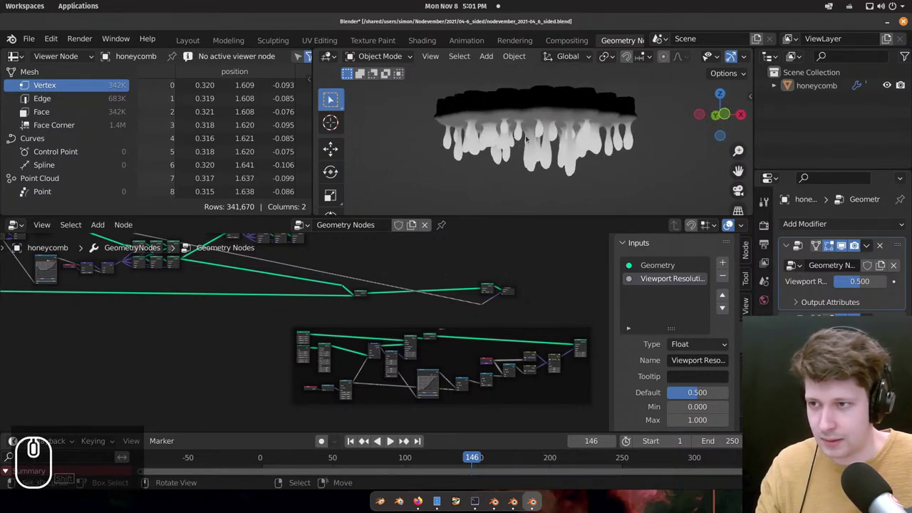
middle_click(503, 283)
left_click_drag(443, 310, 528, 262)
scroll("up", 3)
scroll("up", 3)
scroll("down", 3)
scroll("down", 3)
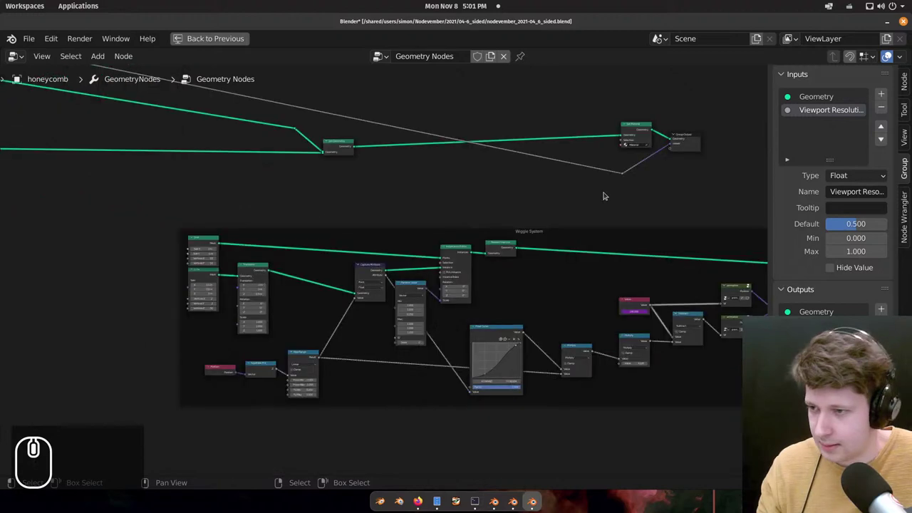
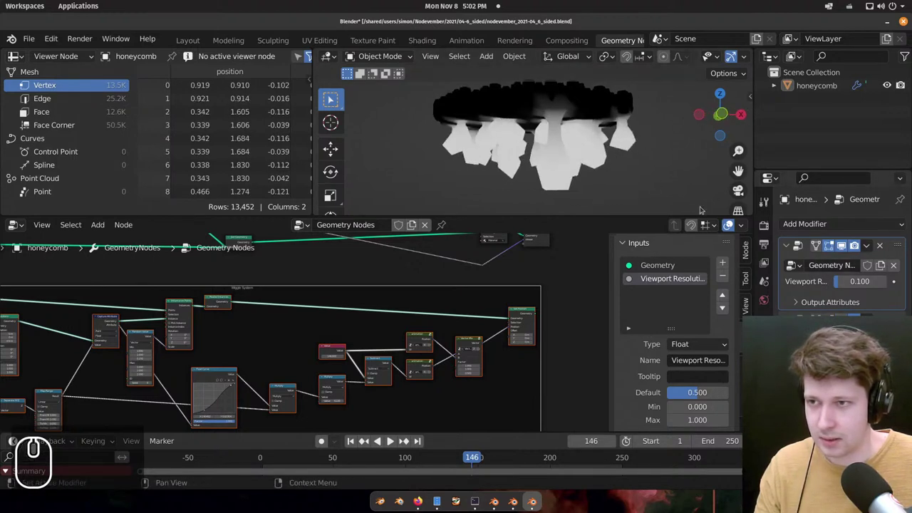
Toggle the viewport shading and zoom in on the coarse 0.100-resolution honeycomb.
key("z")
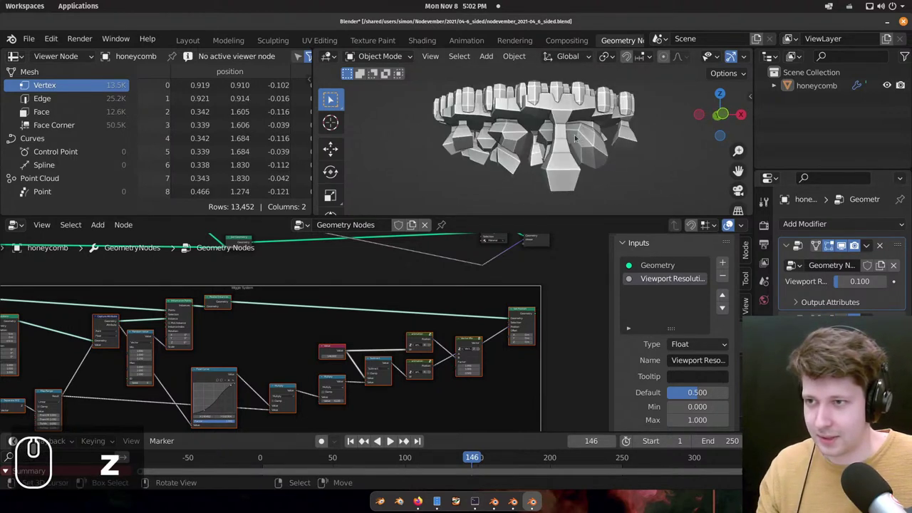
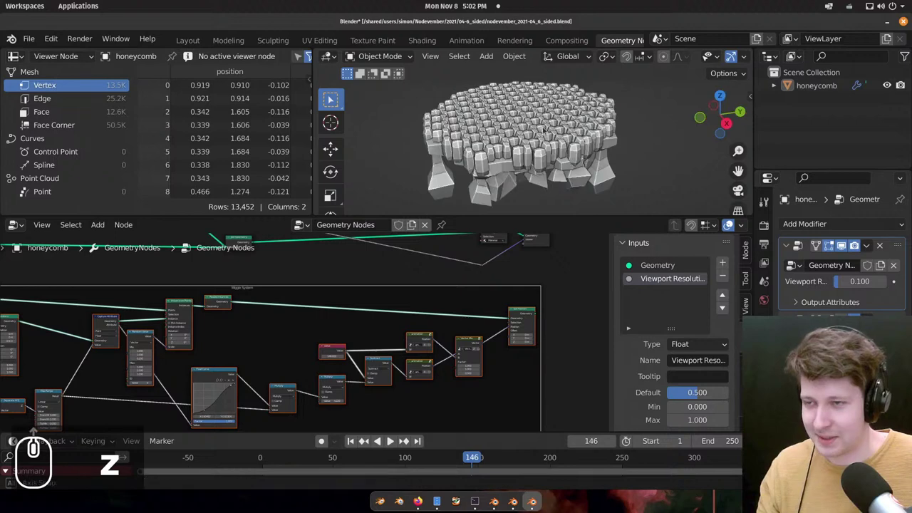
scroll("up", 3)
Fit the whole node tree in view and pan down to the Wiggle System nodes.
key("ctrl+space")
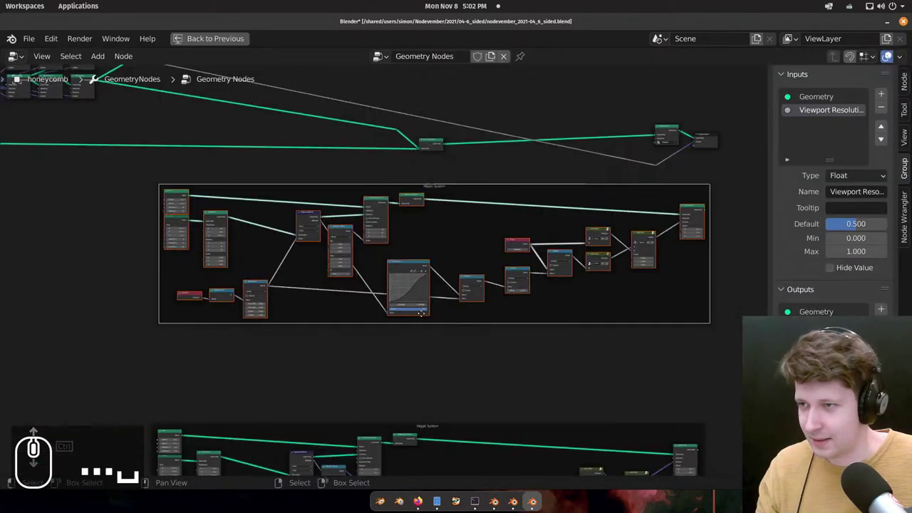
left_click_drag(322, 268, 270, 187)
scroll("up", 3)
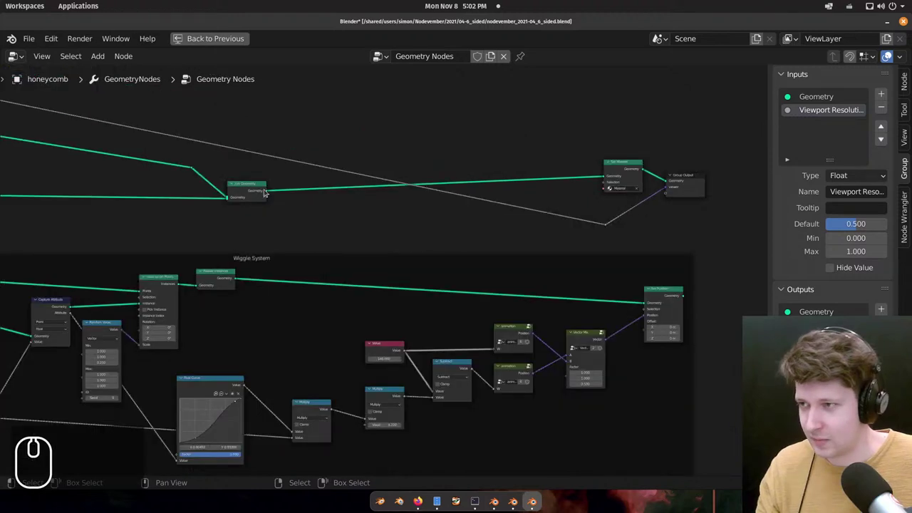
left_click_drag(685, 292, 378, 241)
scroll("down", 3)
Pan across the Wiggle System to its Float Curve node and adjust nodes there.
left_click_drag(379, 240, 466, 320)
scroll("down", 3)
scroll("up", 3)
left_click_drag(466, 320, 139, 278)
type("cx")
right_click(139, 278)
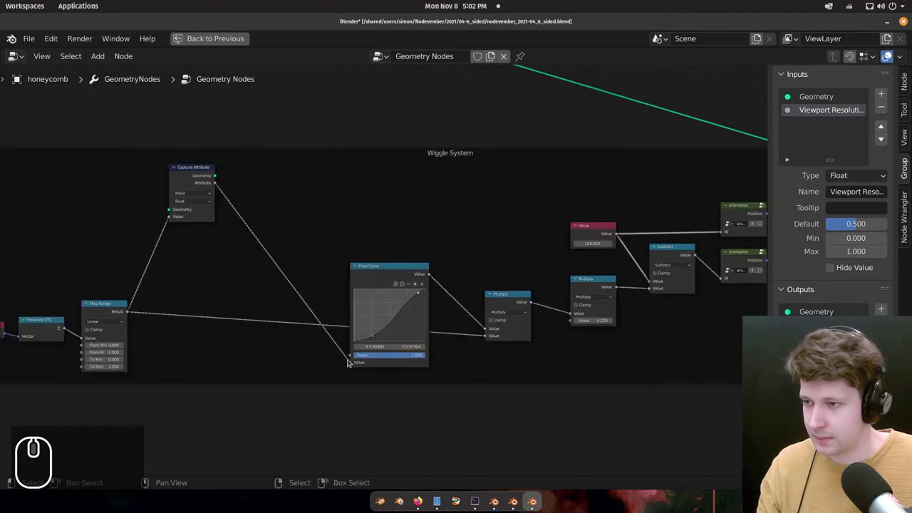
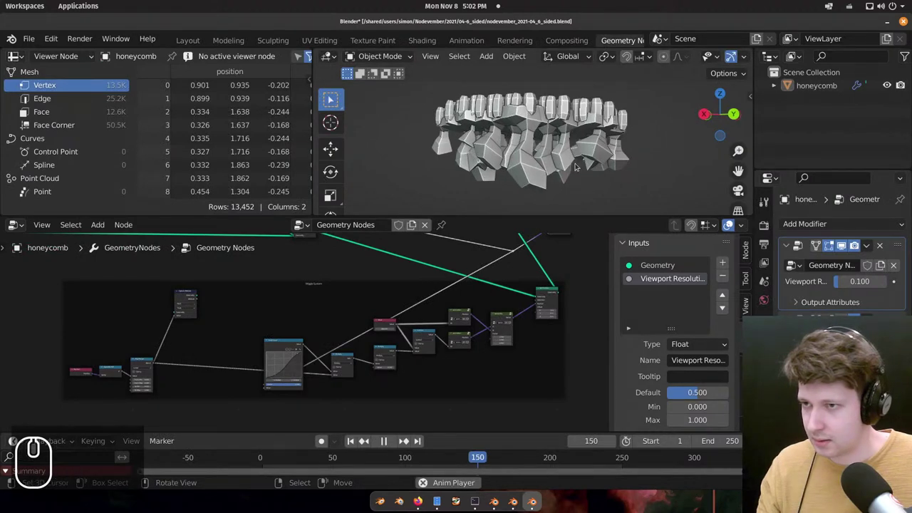
Stop the animation playback with Space.
key("space")
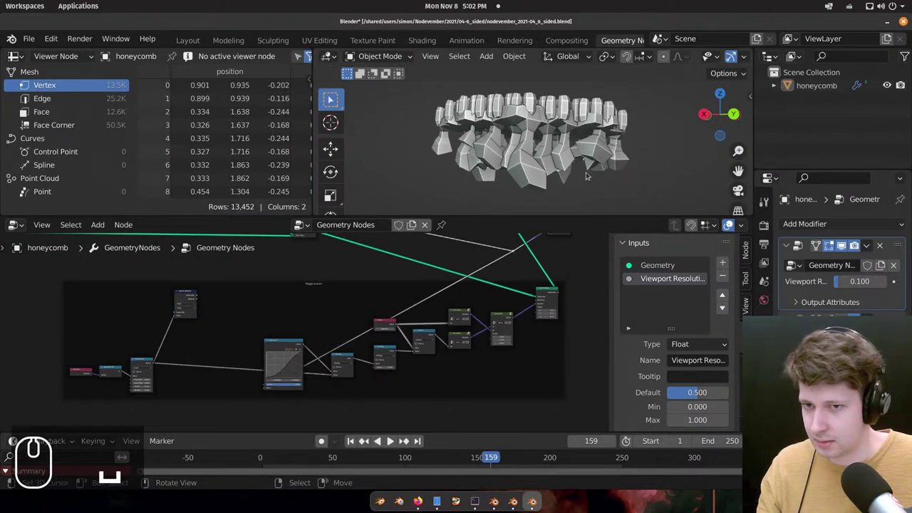
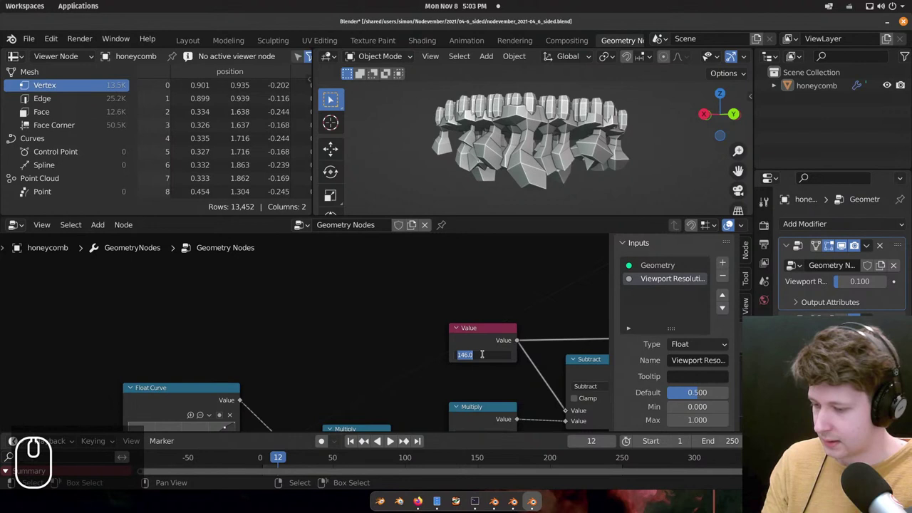
Drive the Value node with #frame and watch the honeycomb animate while orbiting.
type("#f")
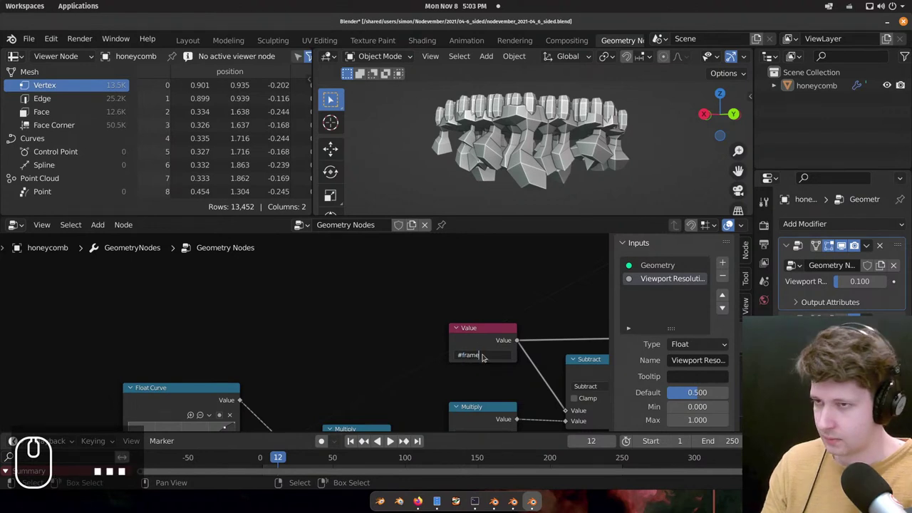
scroll("down", 3)
left_click_drag(548, 134, 581, 143)
scroll("down", 3)
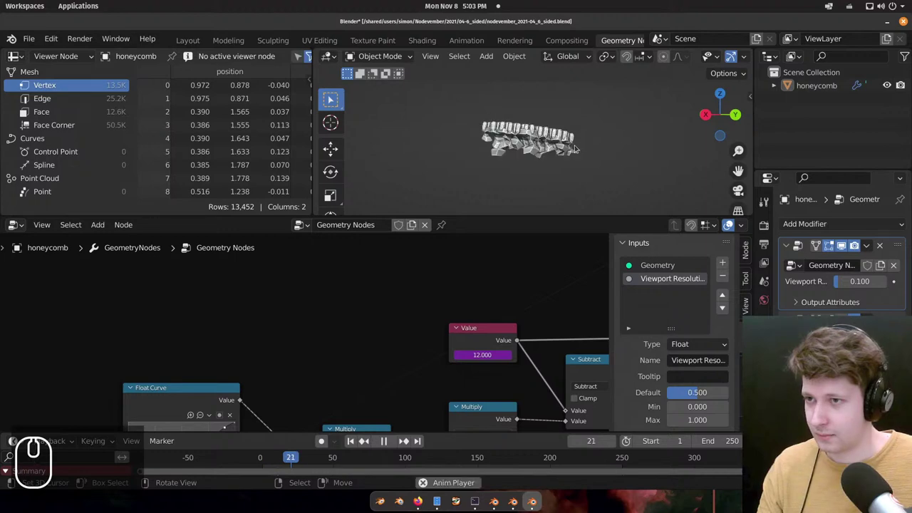
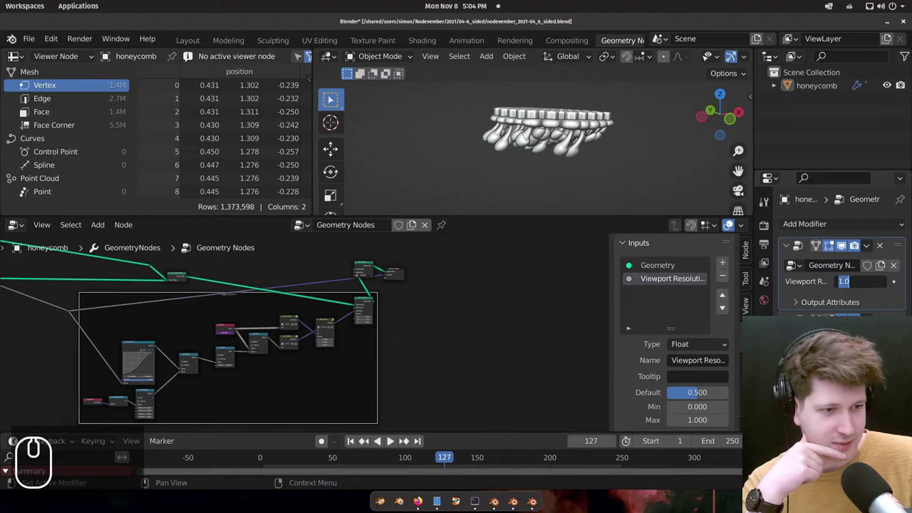
Raise the honeycomb modifier's Viewport Resolution to 1.0 for a smooth stalactite mesh.
scroll("up", 3)
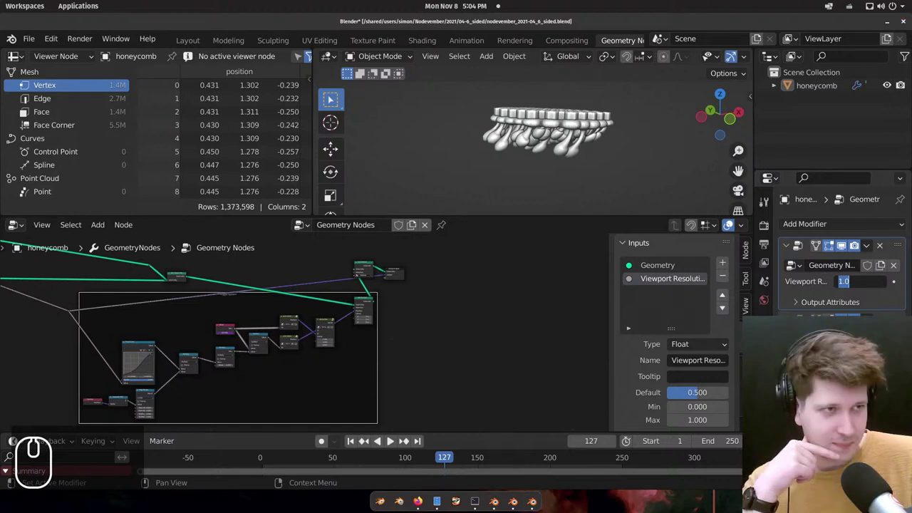
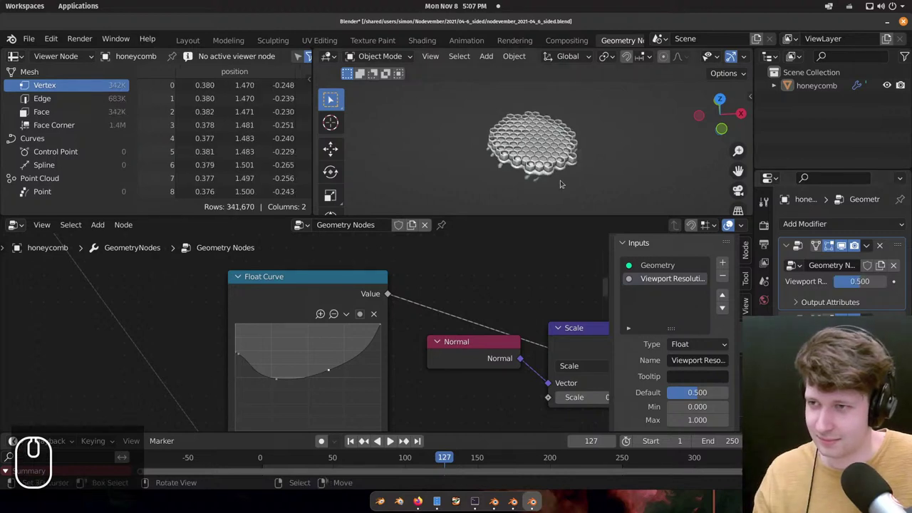
Drop Viewport Resolution to 0.5 and orbit to a side view of the hanging stalactites.
left_click_drag(524, 163, 600, 105)
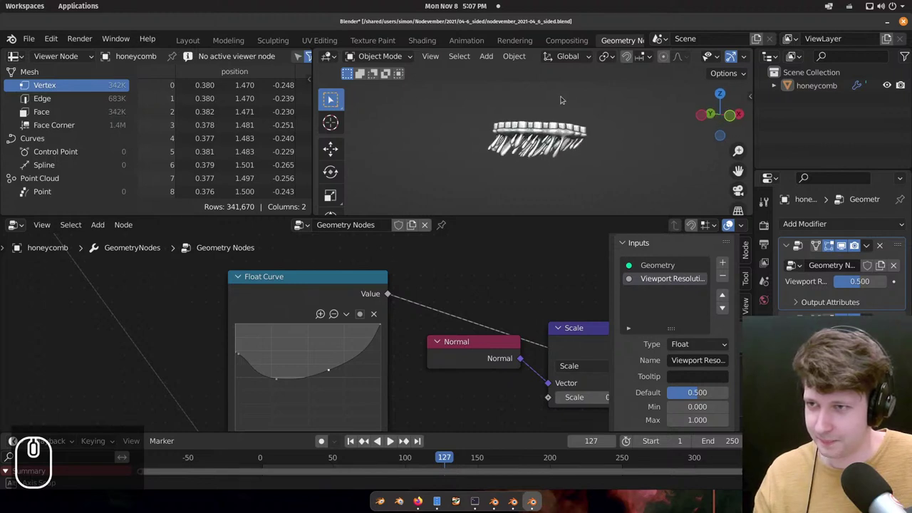
left_click_drag(570, 124, 573, 123)
scroll("up", 3)
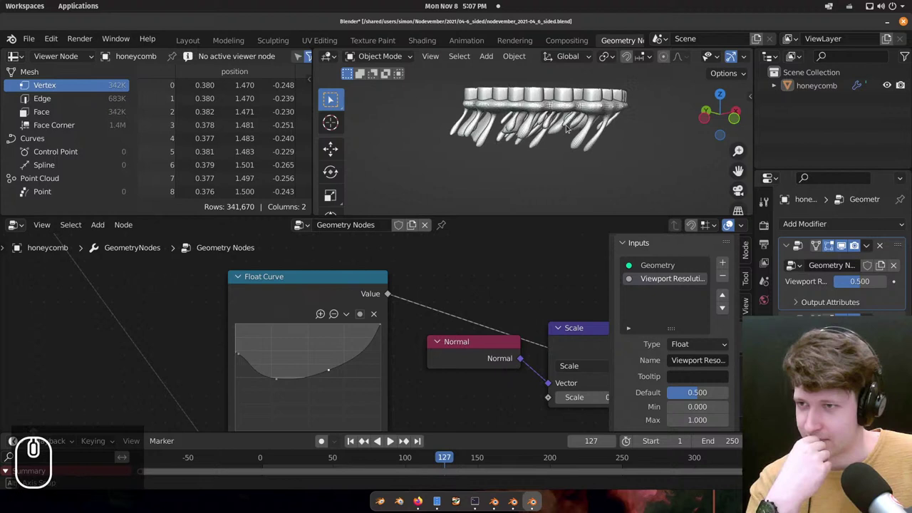
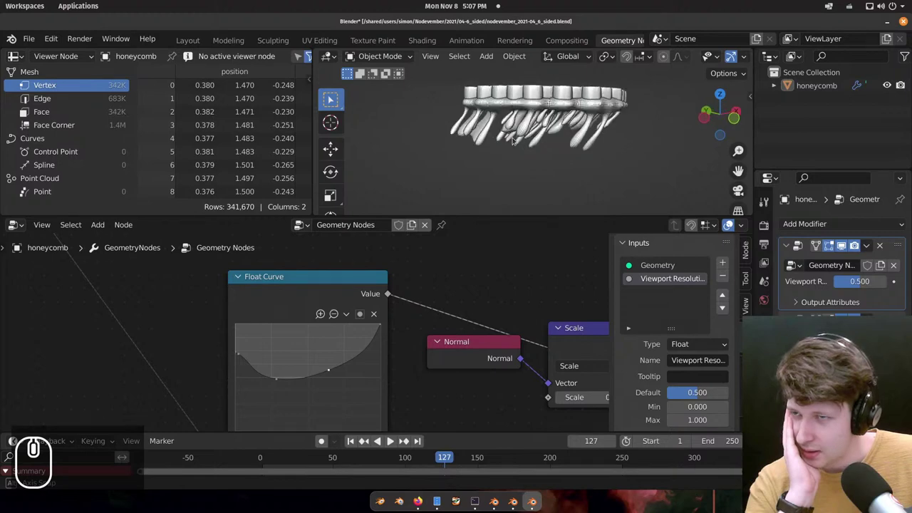
middle_click(368, 282)
scroll("down", 3)
middle_click(420, 265)
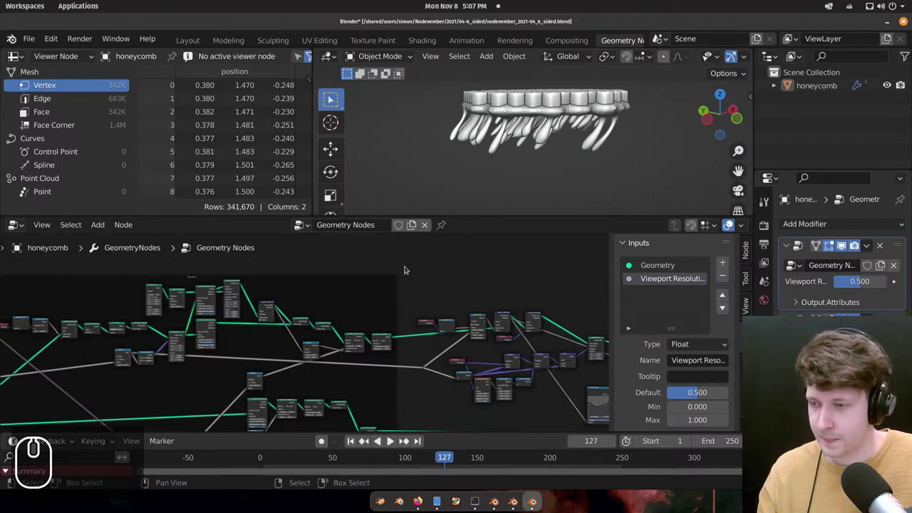
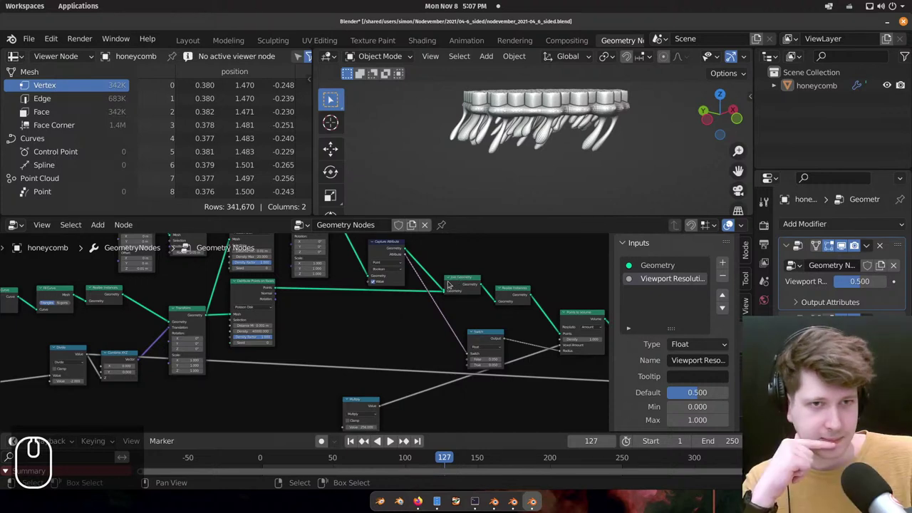
Maximise the node editor and scroll to the Base Mesh frame of the node tree.
scroll("up", 3)
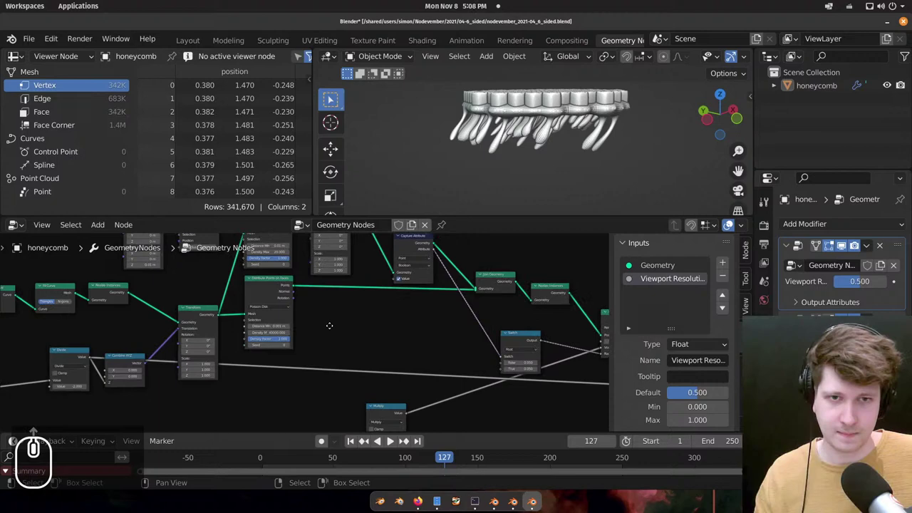
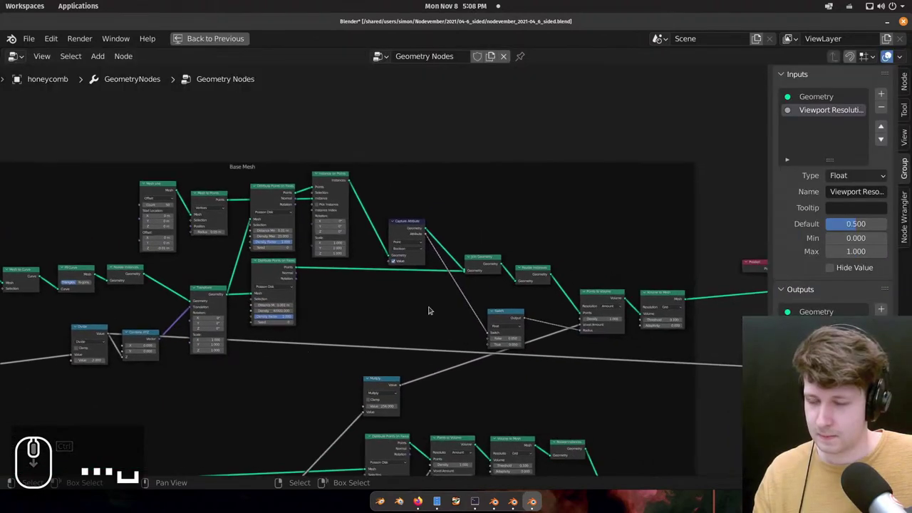
Pan across the Position, Separate XYZ and Map Range chain feeding the Base Mesh nodes.
scroll("up", 3)
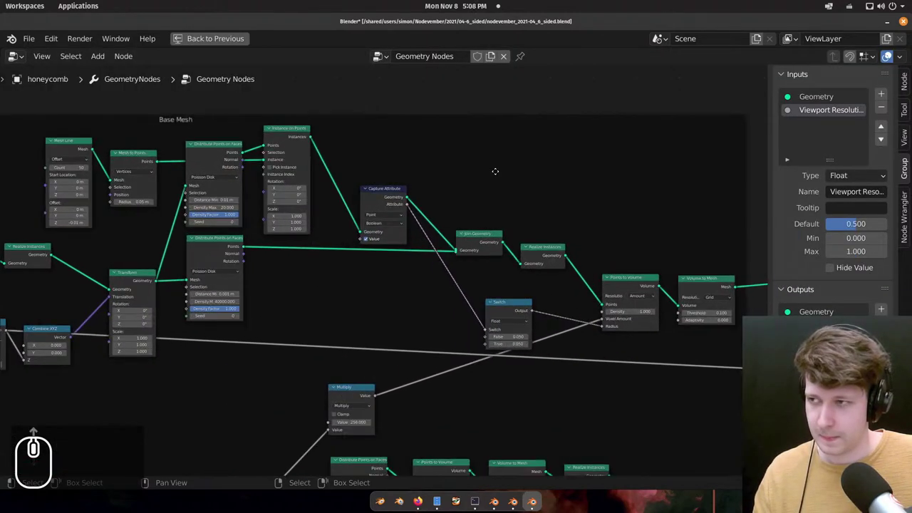
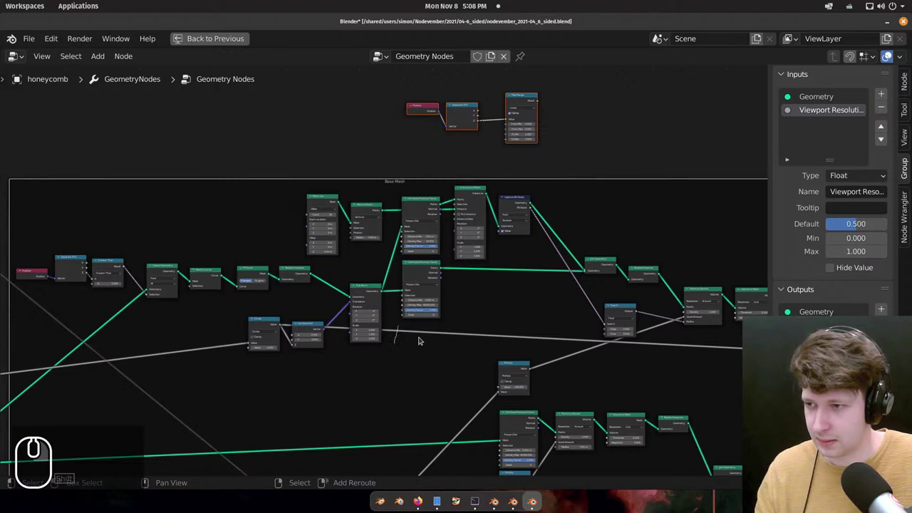
left_click_drag(514, 135, 515, 127)
middle_click(415, 159)
scroll("up", 3)
left_click_drag(435, 163, 450, 119)
scroll("up", 3)
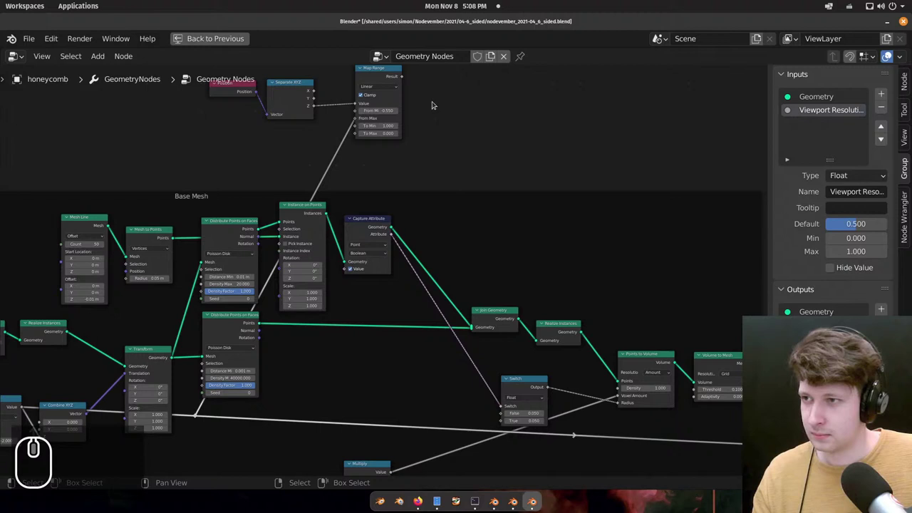
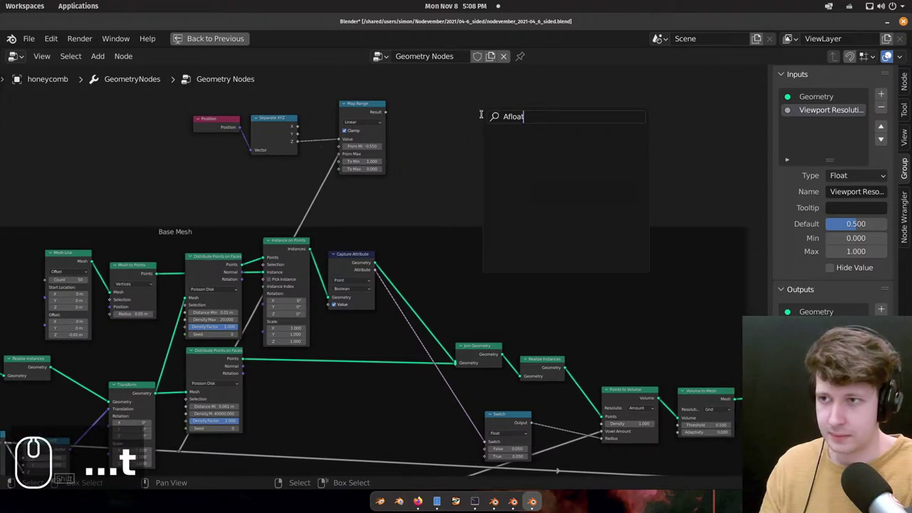
Clear the add-node search and look up 'float c' to find the Float Curve node.
key("BackSpace")
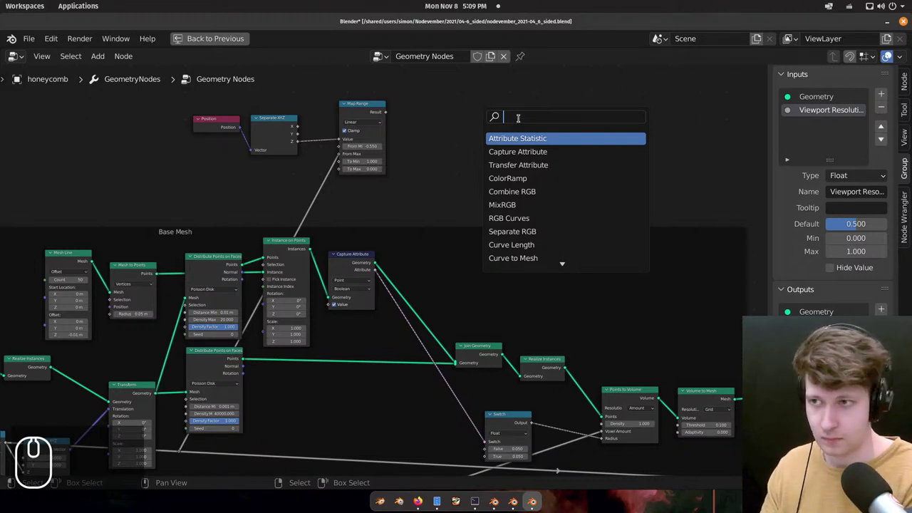
type("fl")
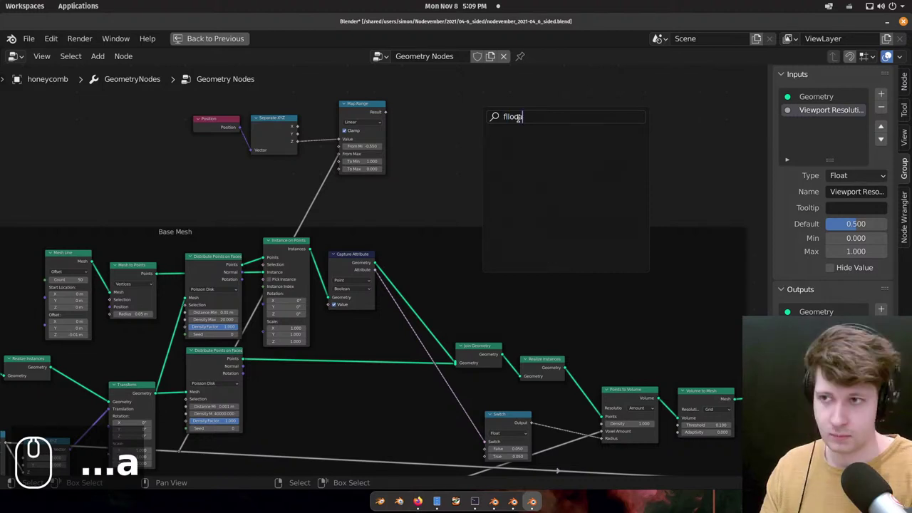
type("at")
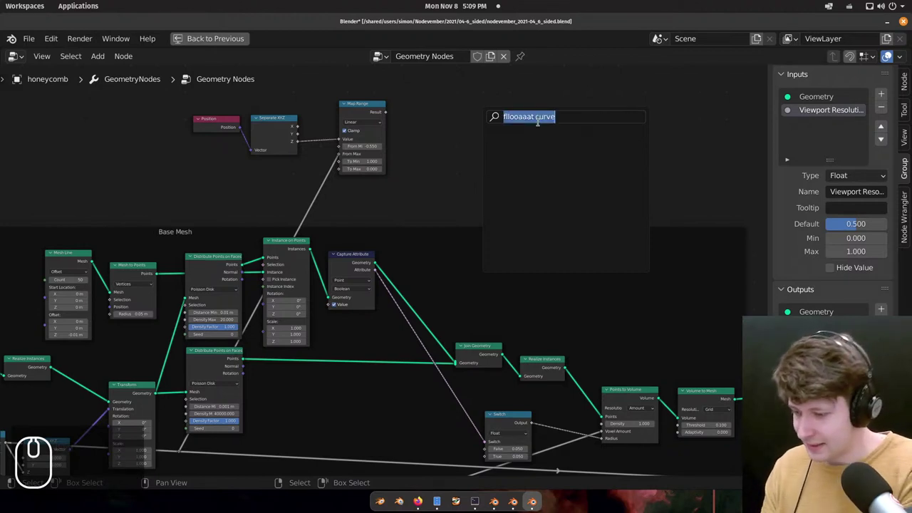
type("c")
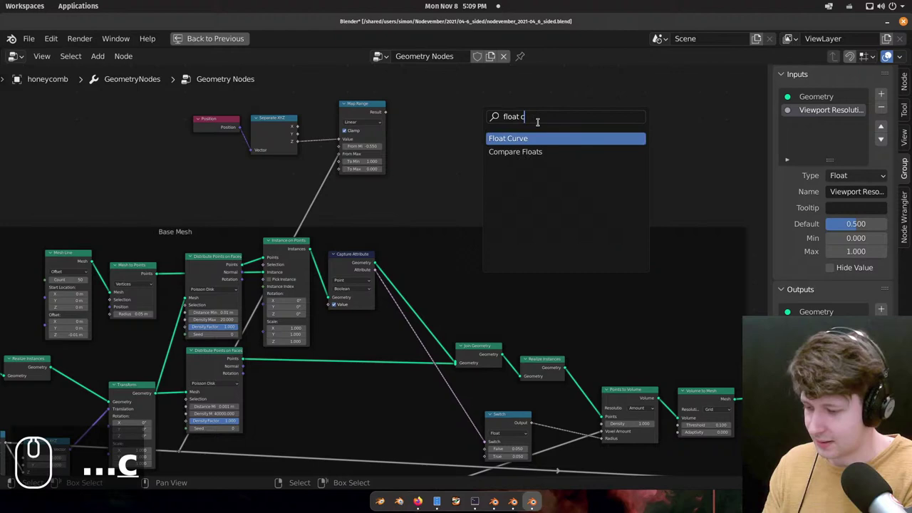
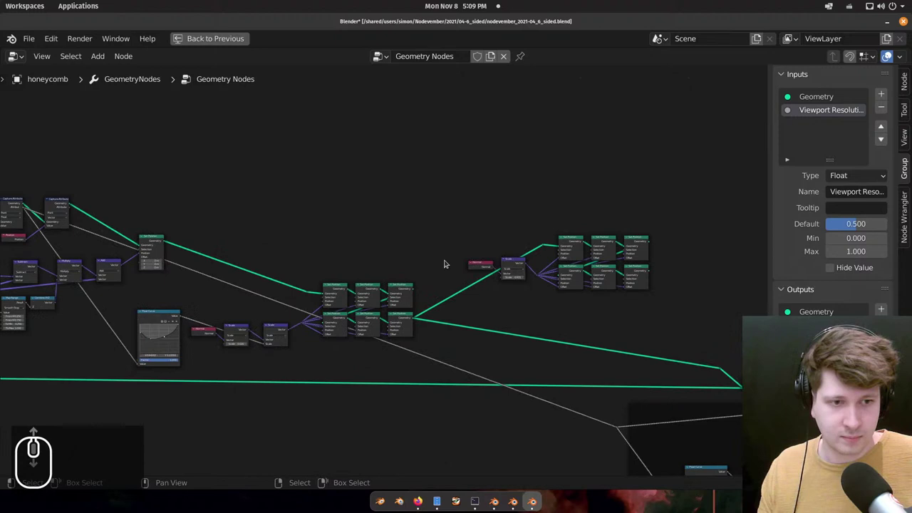
Place a new node just right of the Float Curve in the stalactite shaping branch.
scroll("up", 3)
scroll("up", 3)
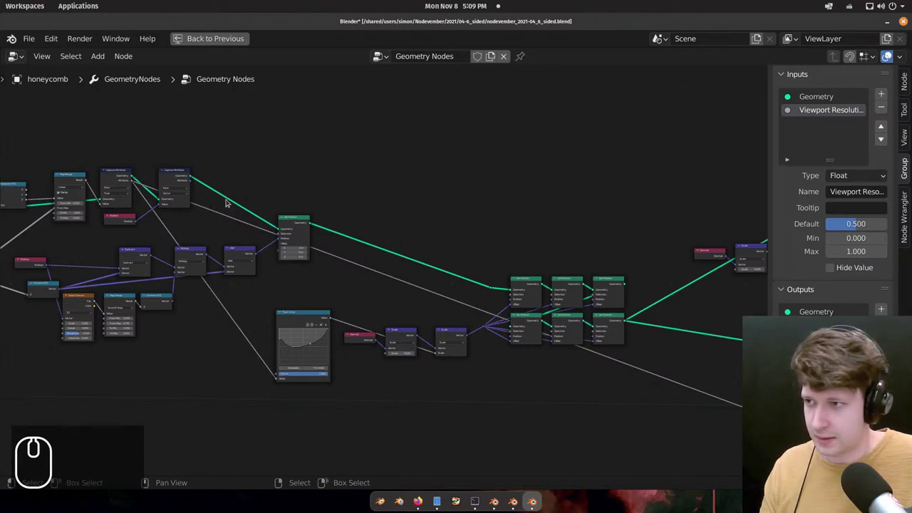
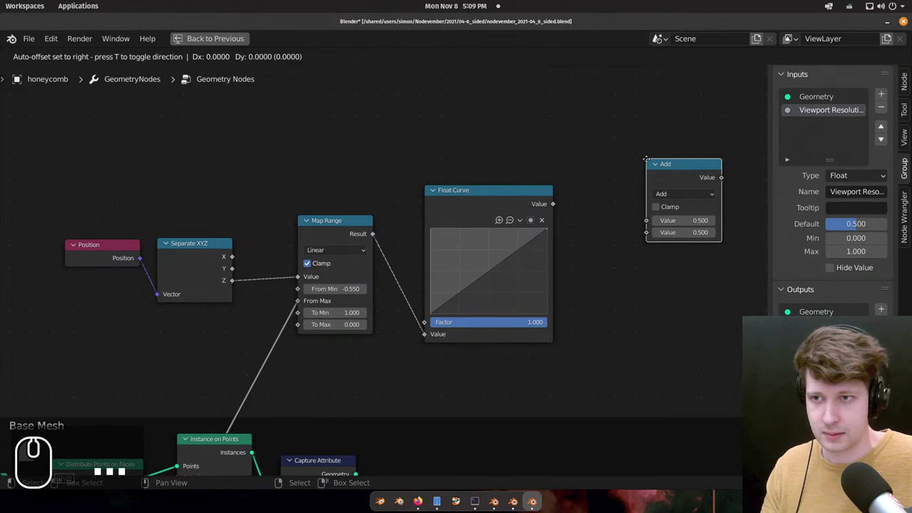
Set the Math node to Multiply, link it to the Switch, and remap the curve output to To Max 0.200.
type("m")
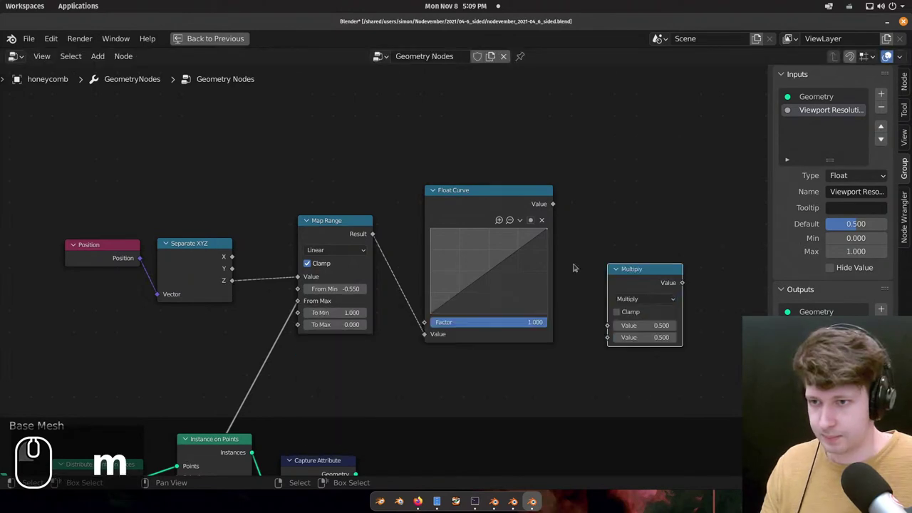
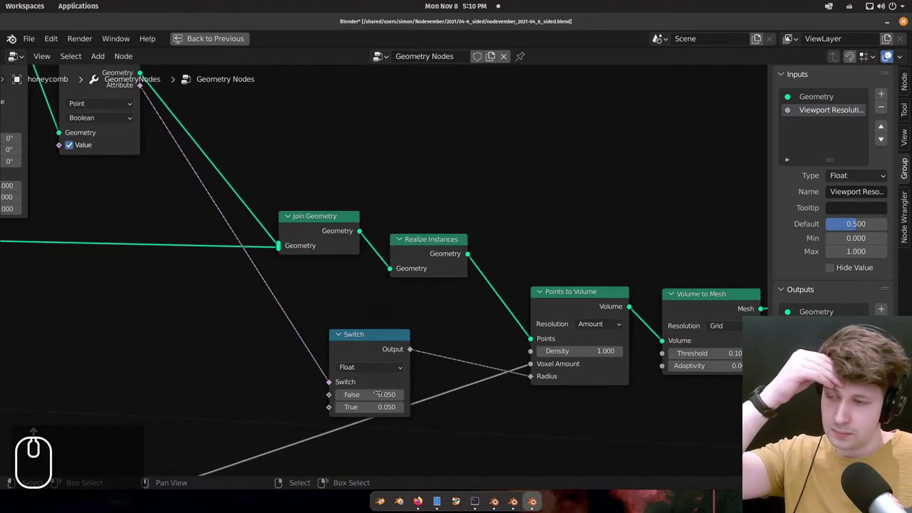
scroll("down", 3)
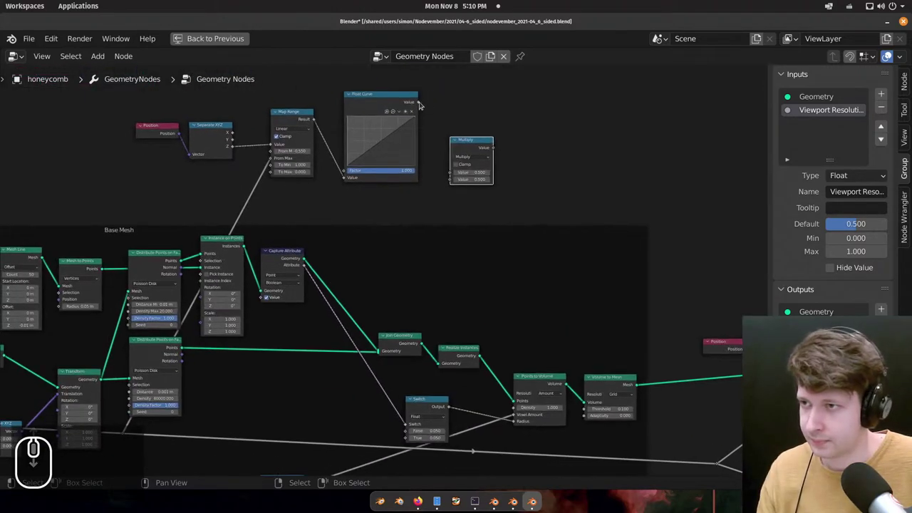
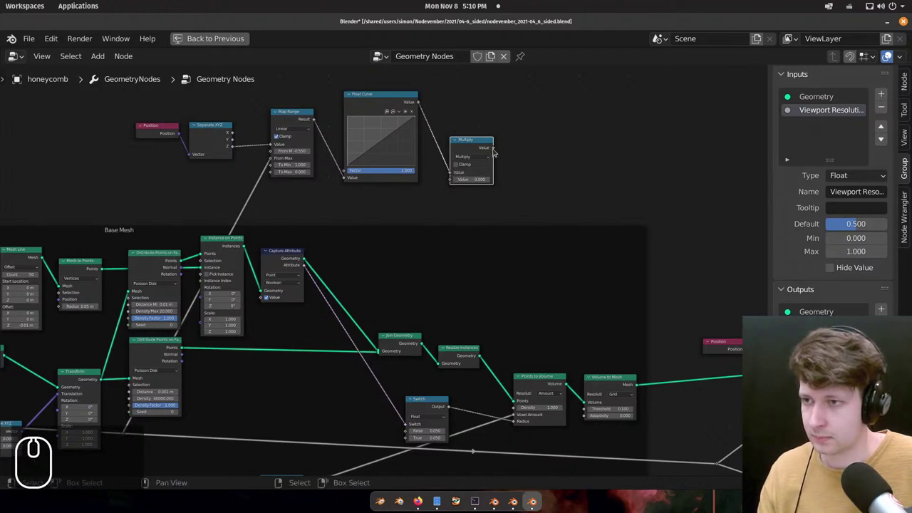
left_click(414, 436)
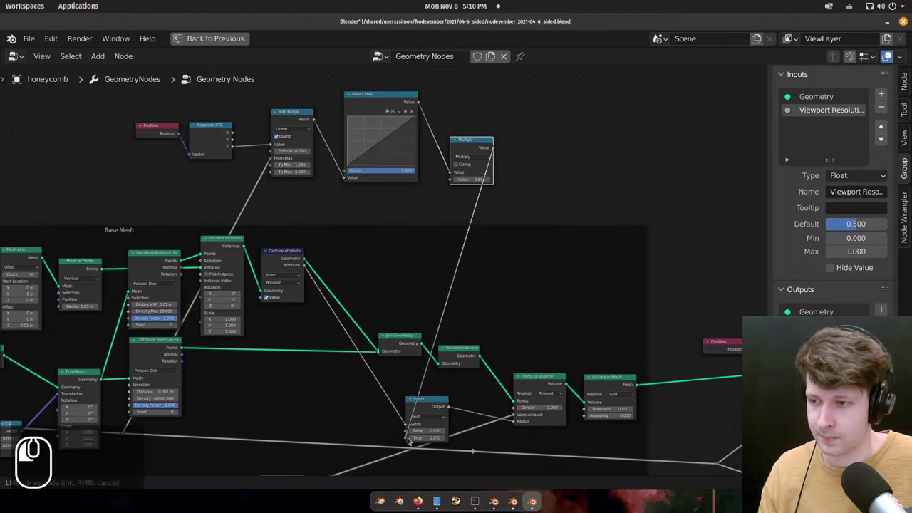
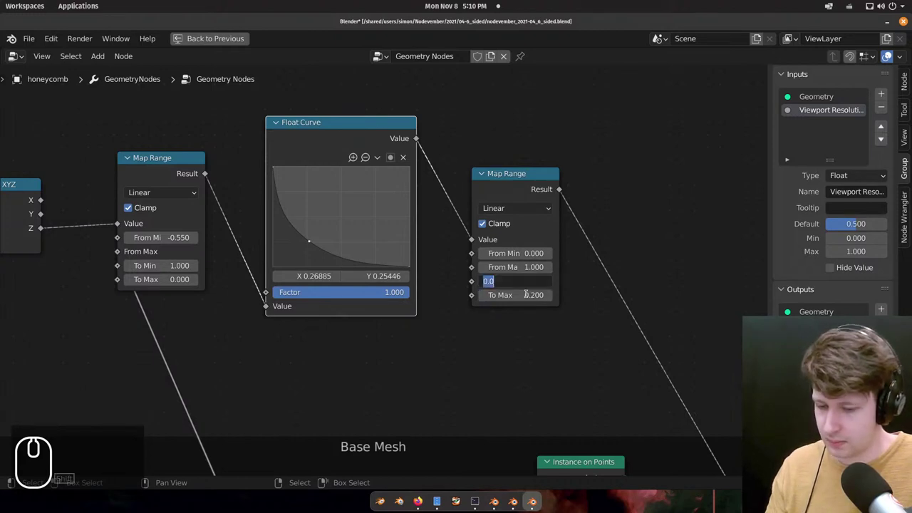
scroll("down", 3)
scroll("down", 3)
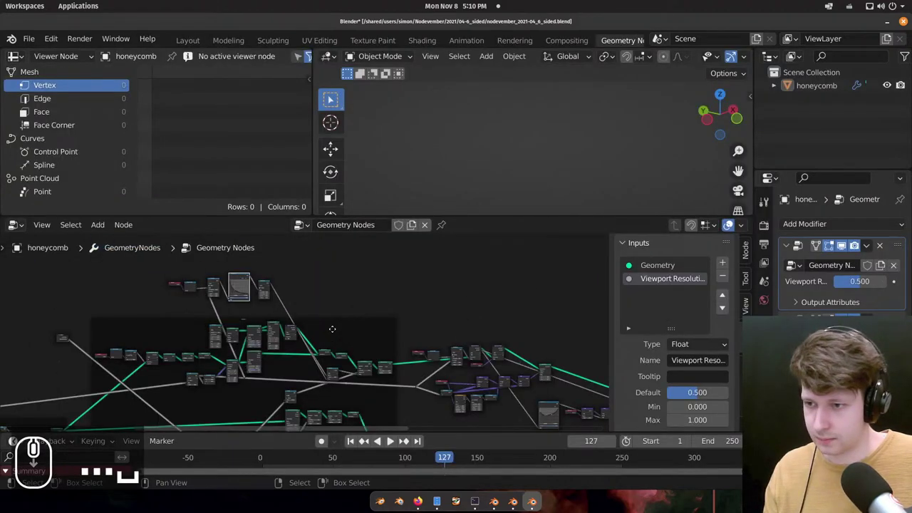
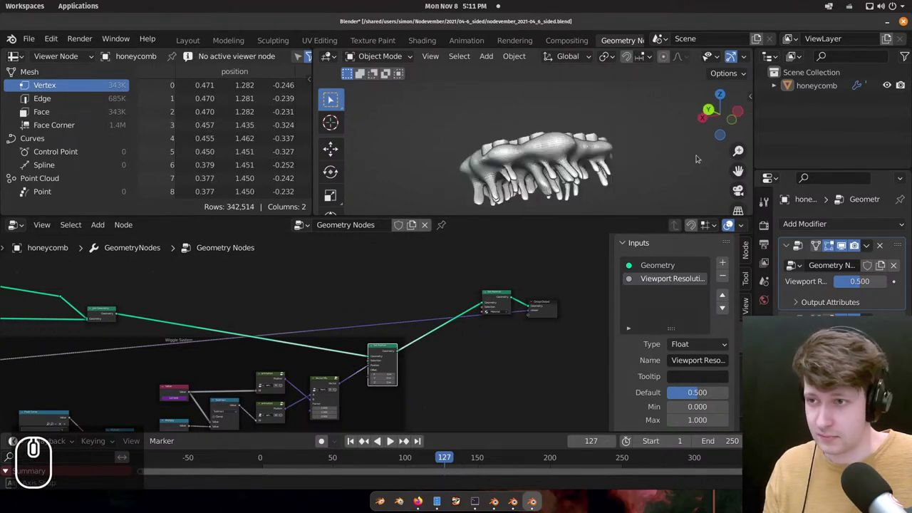
Orbit the honeycomb from its top down to the stalactites' underside and back to a wide side view.
middle_click(556, 195)
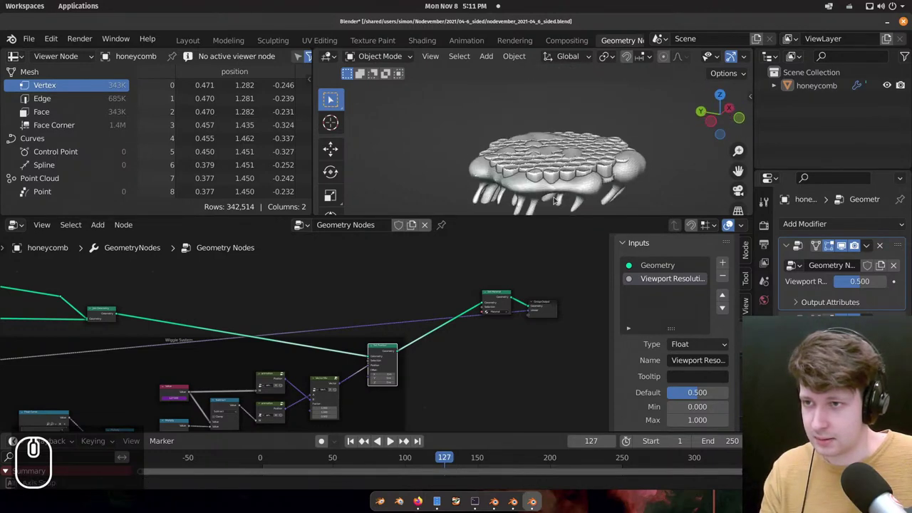
scroll("up", 3)
left_click_drag(534, 103, 545, 143)
middle_click(545, 167)
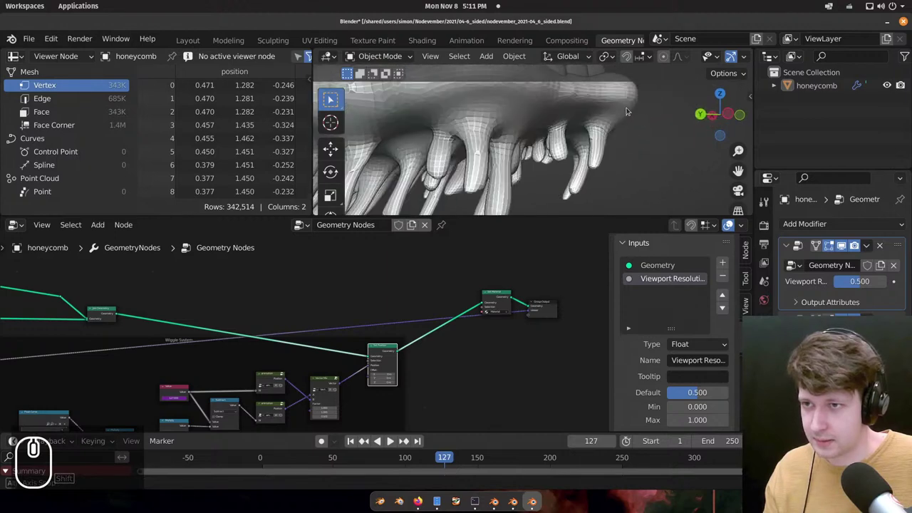
scroll("down", 3)
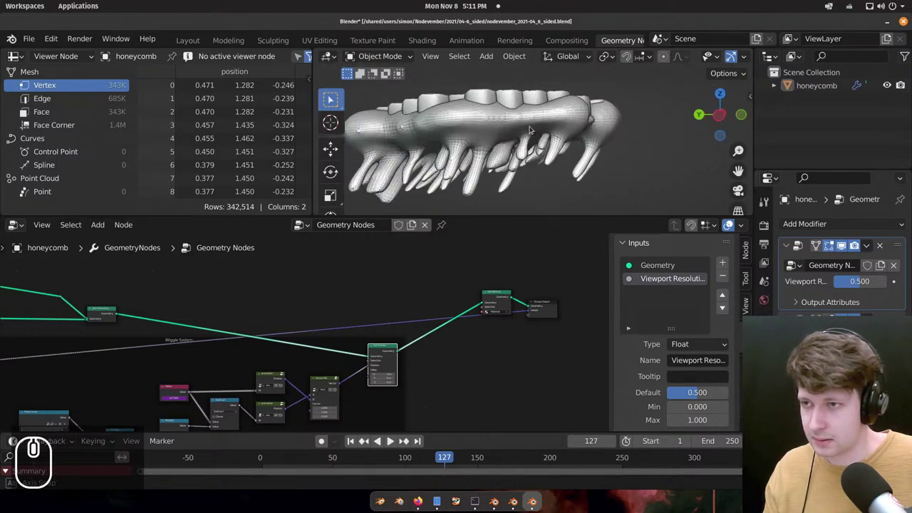
left_click_drag(430, 132, 455, 143)
middle_click(516, 123)
scroll("up", 3)
middle_click(548, 116)
scroll("up", 3)
left_click_drag(521, 106, 492, 104)
scroll("up", 3)
middle_click(505, 112)
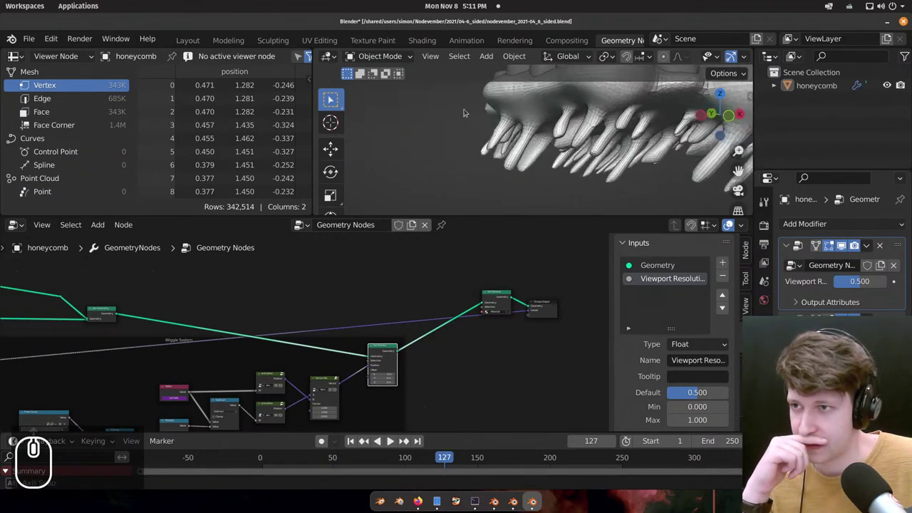
middle_click(474, 126)
scroll("down", 3)
left_click_drag(473, 113, 484, 122)
scroll("down", 3)
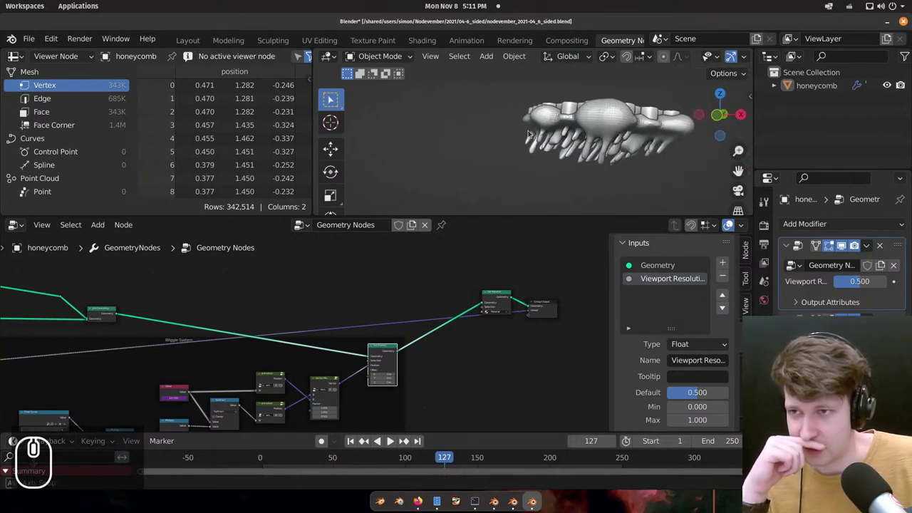
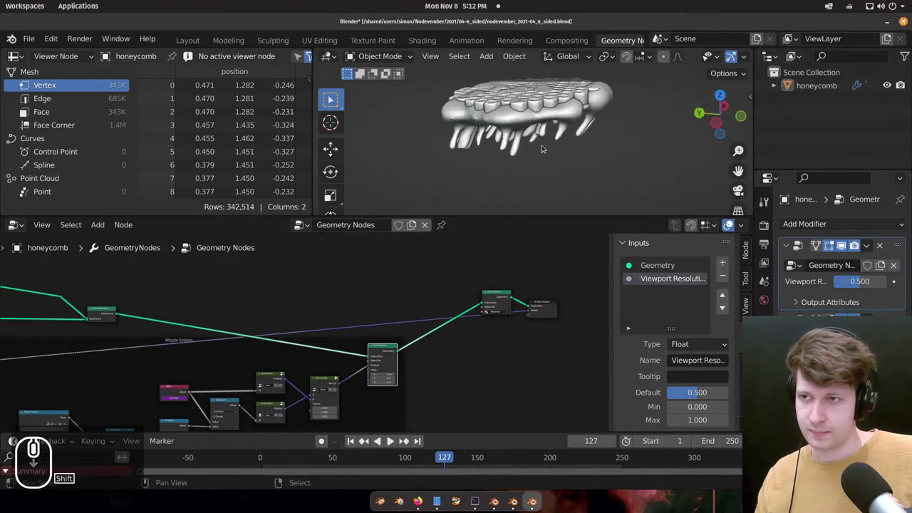
Orbit again from above the honeycomb to a close side view of the stalactites.
middle_click(539, 135)
middle_click(539, 137)
scroll("up", 3)
scroll("down", 3)
scroll("down", 3)
left_click_drag(512, 141, 593, 119)
middle_click(602, 123)
left_click_drag(599, 143, 550, 127)
middle_click(598, 120)
middle_click(546, 106)
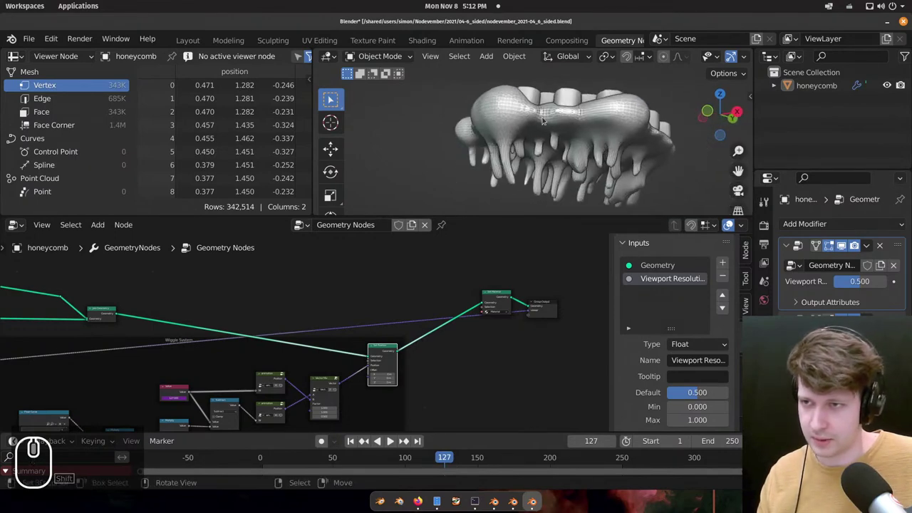
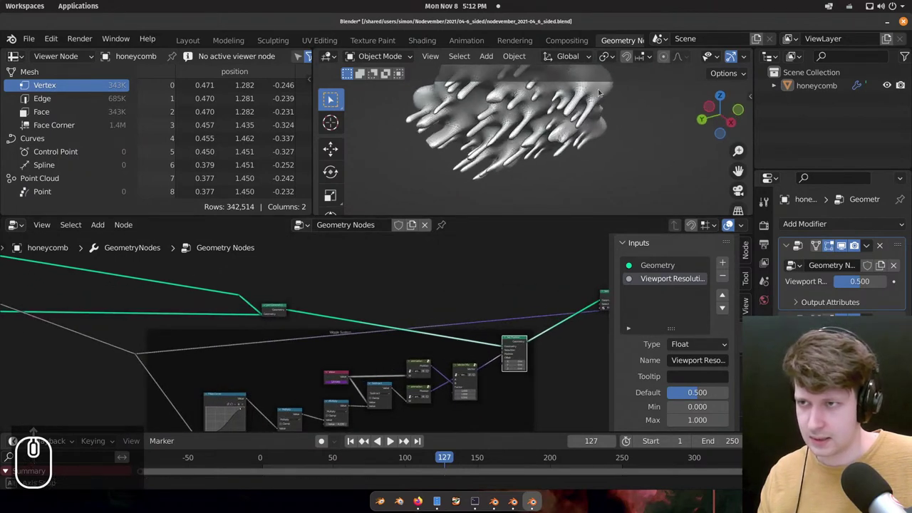
Orbit from the underside up to the cell tops and settle on a low side view of the stalactites.
middle_click(579, 95)
scroll("up", 3)
middle_click(520, 117)
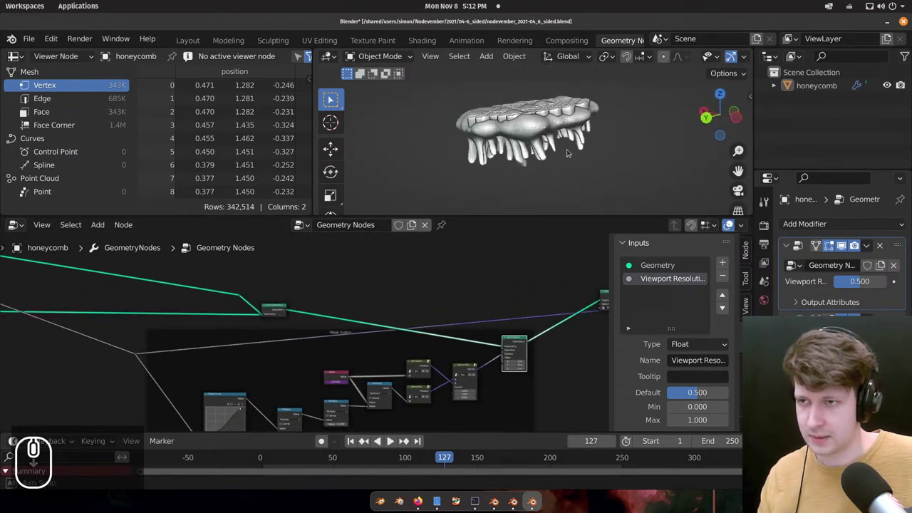
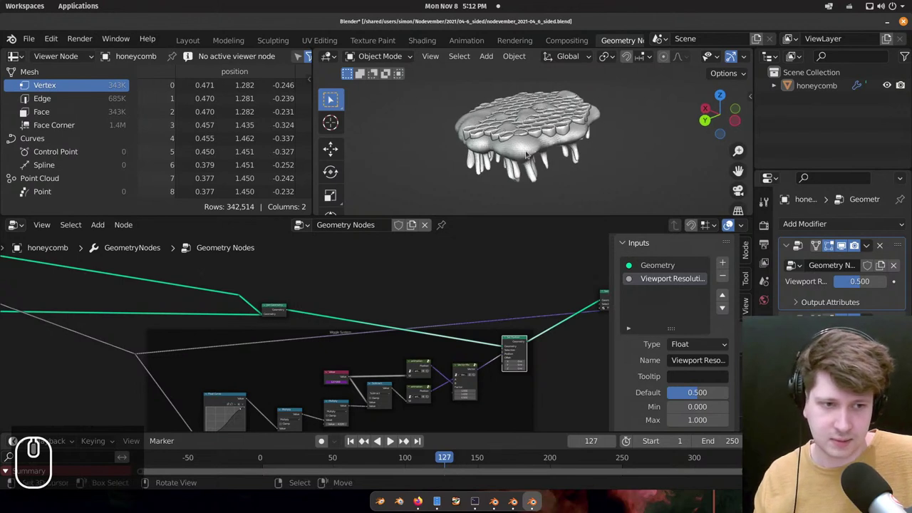
left_click_drag(538, 147, 538, 148)
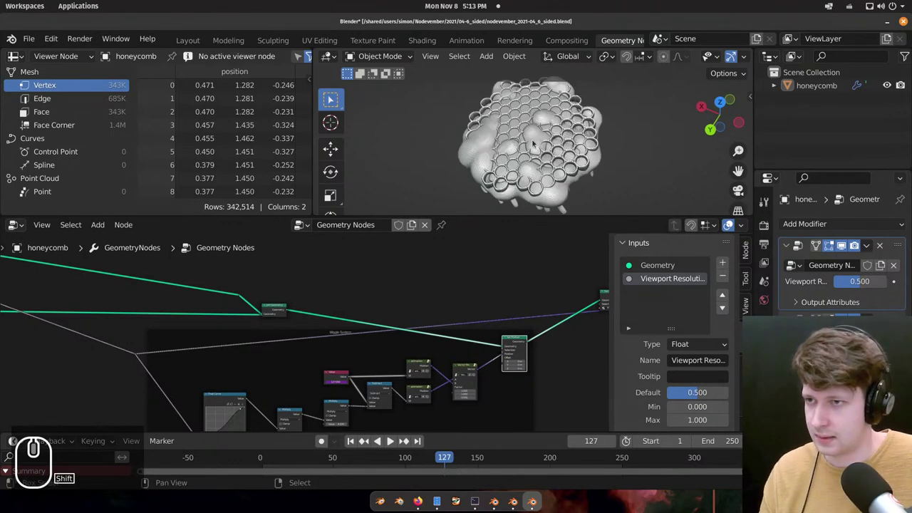
left_click_drag(541, 128, 529, 157)
scroll("up", 3)
middle_click(530, 139)
middle_click(545, 138)
scroll("down", 3)
scroll("down", 3)
middle_click(521, 104)
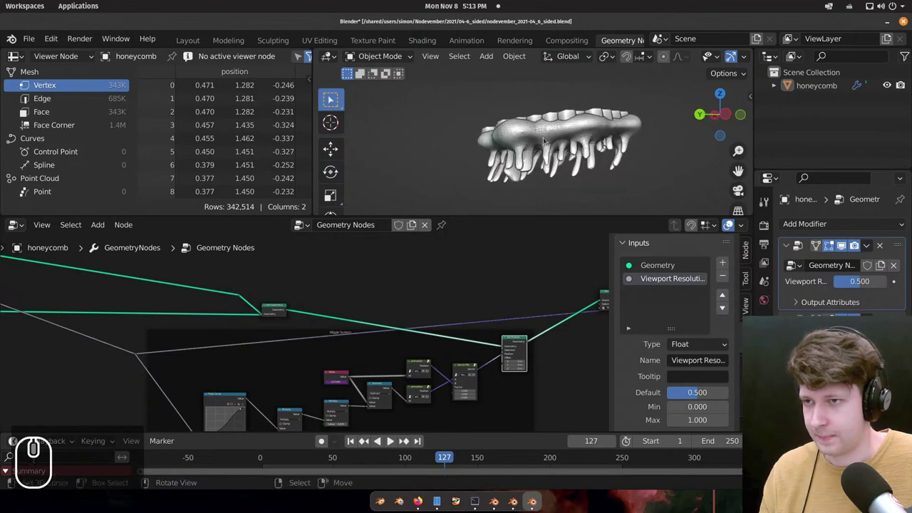
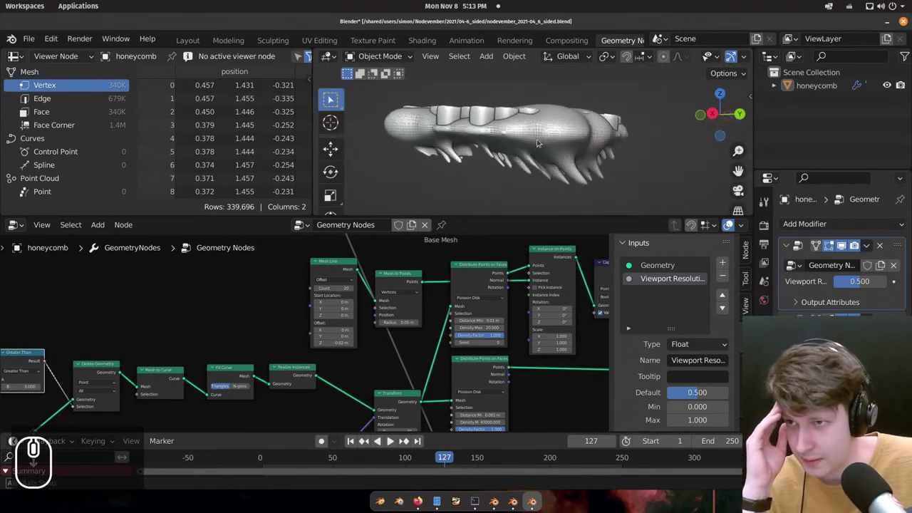
Orbit the thinner honeycomb from side, below and above to inspect the shorter stalactites and cells.
middle_click(522, 133)
scroll("up", 3)
middle_click(596, 142)
left_click_drag(512, 156, 535, 160)
middle_click(590, 170)
scroll("down", 3)
middle_click(486, 113)
scroll("down", 3)
middle_click(502, 147)
middle_click(524, 122)
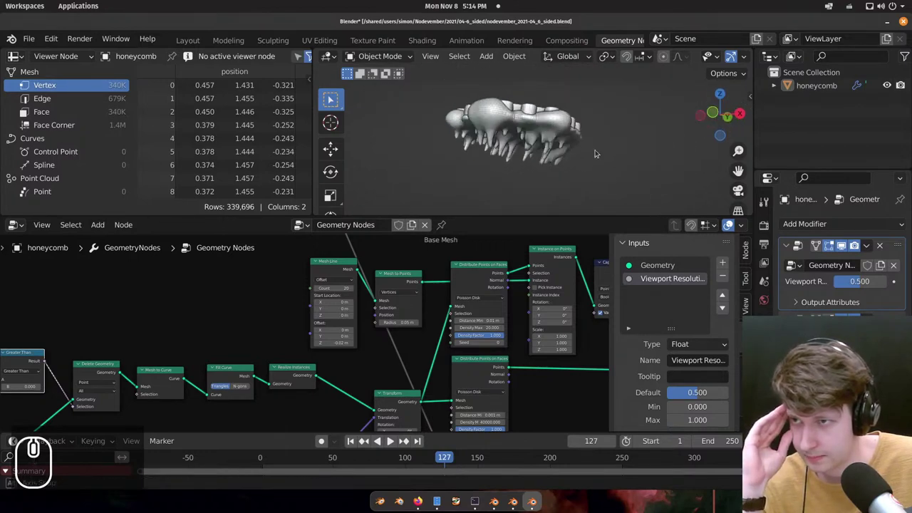
left_click_drag(678, 154, 530, 130)
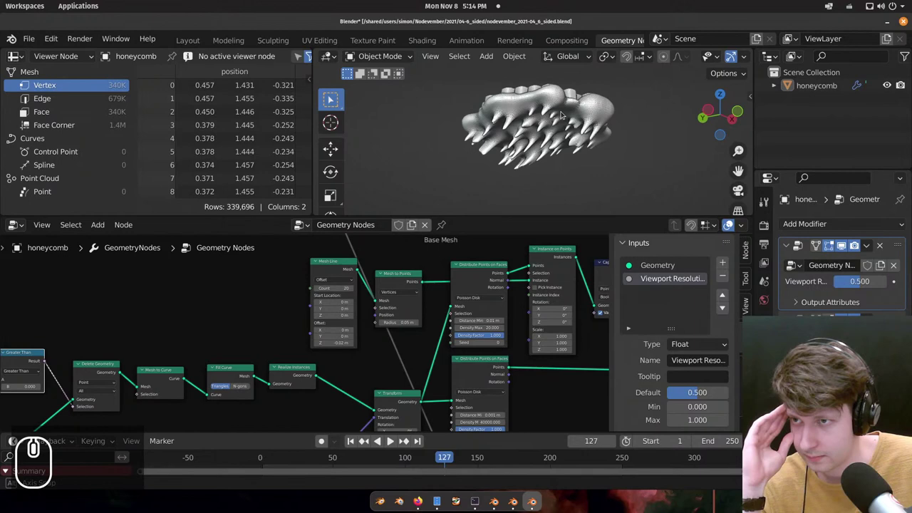
middle_click(591, 173)
middle_click(589, 157)
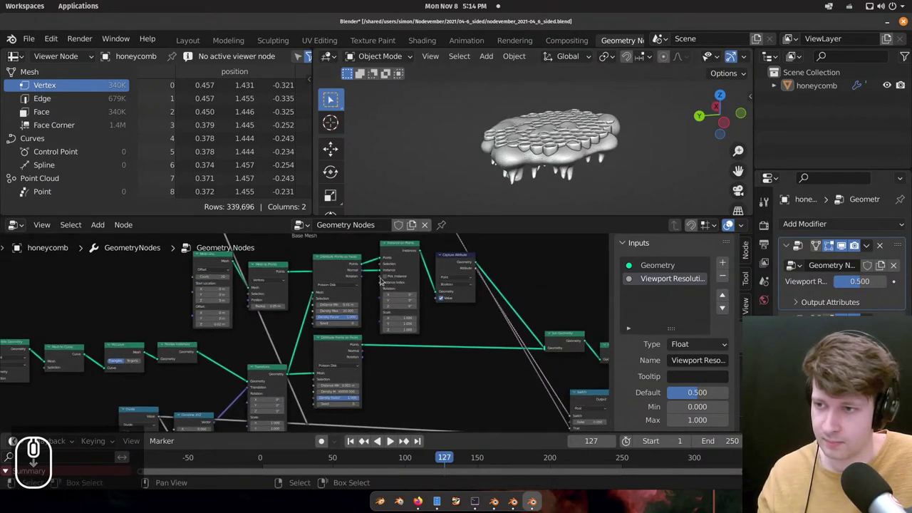
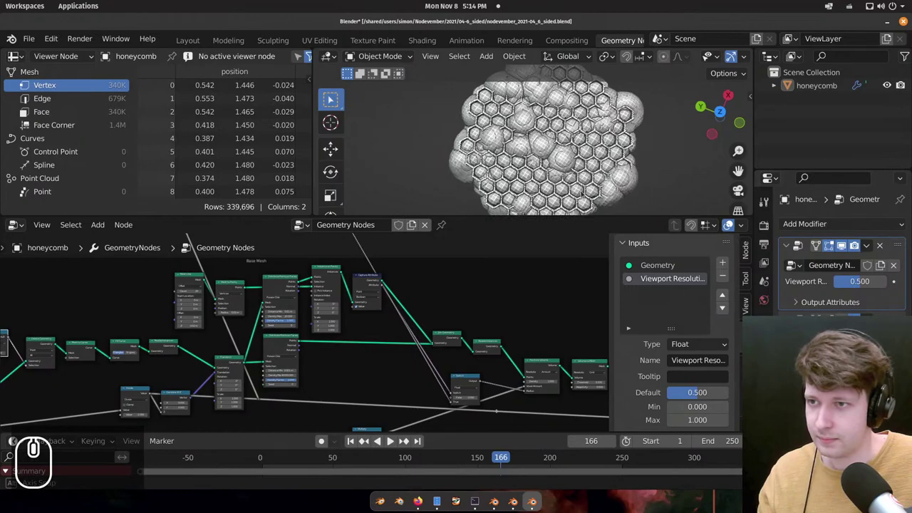
Swing and zoom the full-window 3D view over the hanging stalactites before restoring the layout.
left_click_drag(483, 102, 562, 175)
scroll("up", 3)
scroll("down", 3)
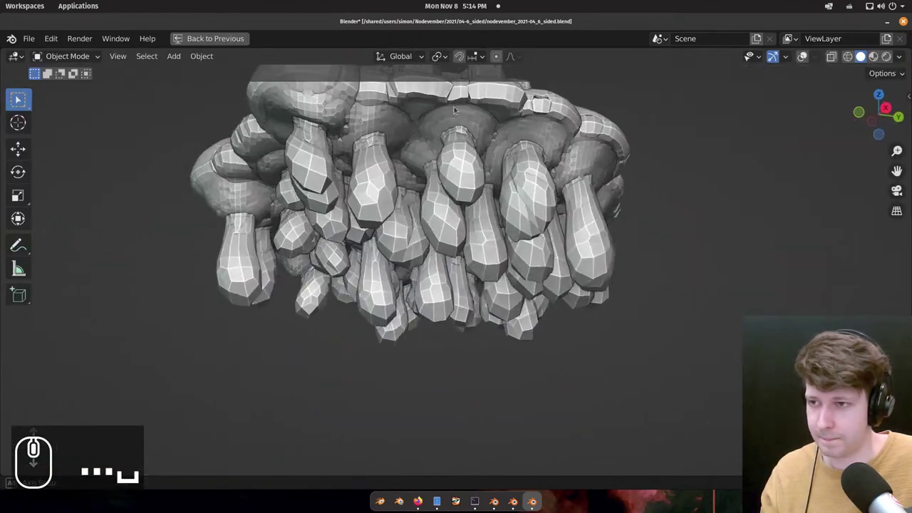
scroll("down", 3)
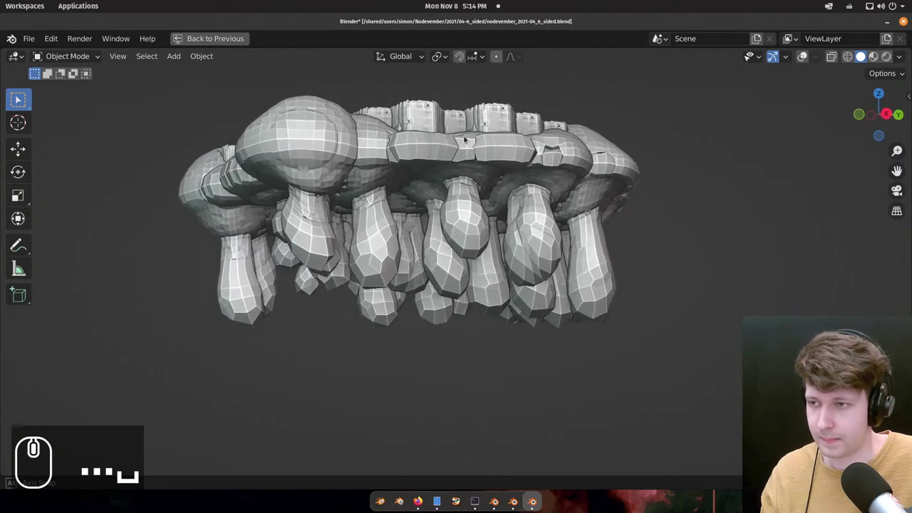
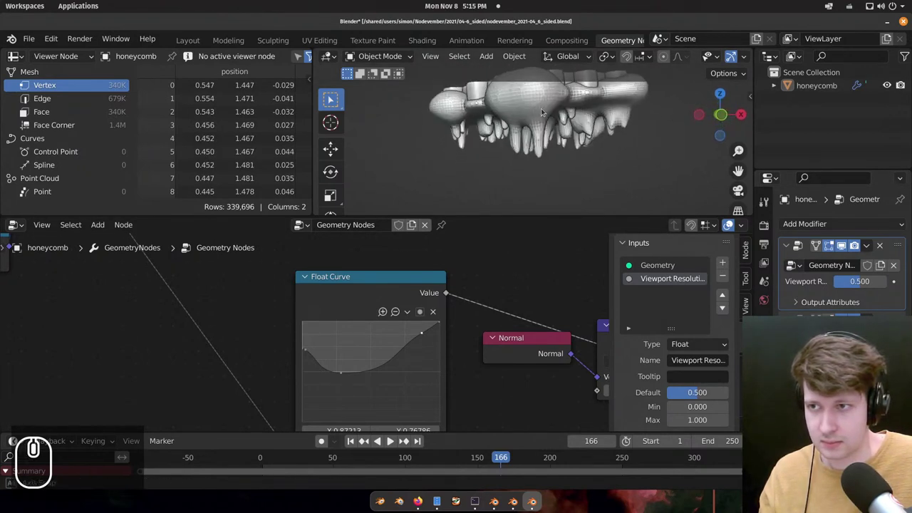
Orbit the honeycomb to compare its top cells and side stalactites from several angles.
scroll("up", 3)
left_click_drag(618, 135, 506, 128)
left_click_drag(519, 156, 546, 111)
left_click_drag(557, 137, 525, 132)
scroll("down", 3)
middle_click(514, 142)
scroll("up", 3)
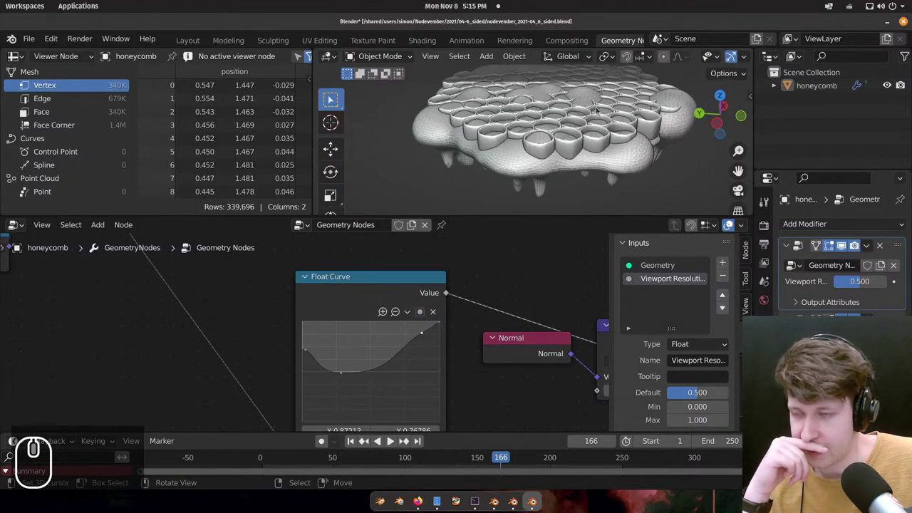
scroll("down", 3)
left_click_drag(548, 134, 614, 180)
left_click_drag(546, 140, 543, 132)
scroll("down", 3)
middle_click(551, 116)
middle_click(556, 151)
scroll("down", 3)
Take a last look down onto the cells, then maximize the node editor over the whole tree.
type(")")
middle_click(551, 152)
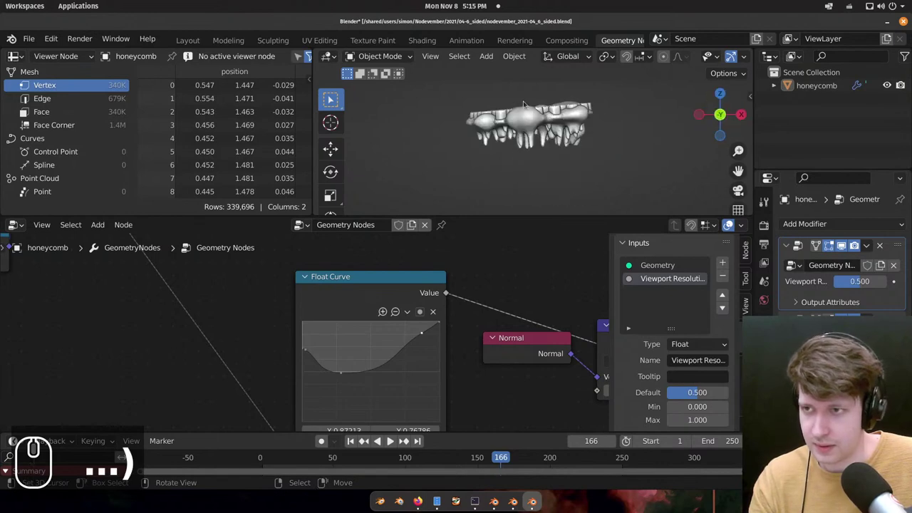
middle_click(41, 435)
scroll("up", 3)
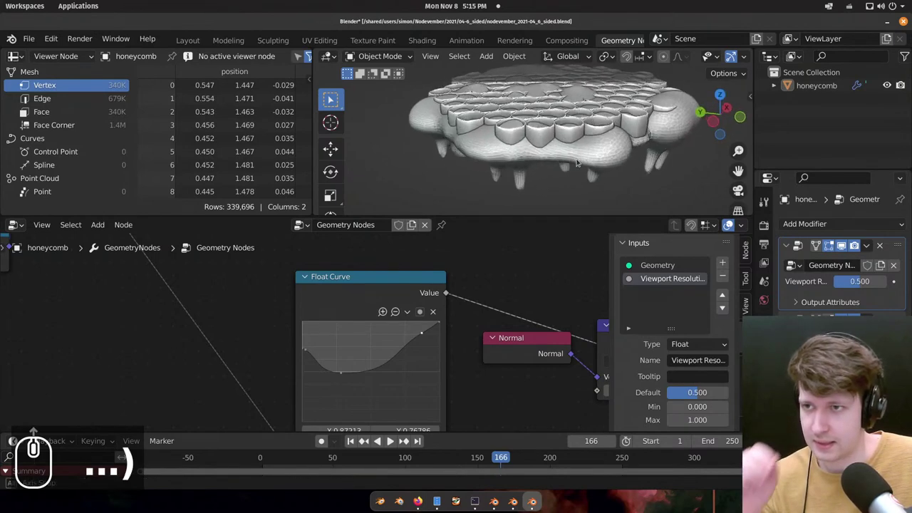
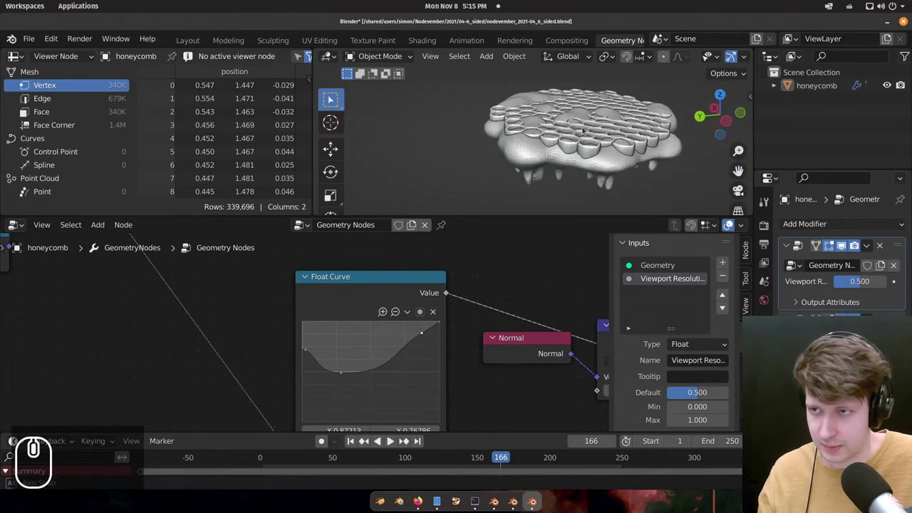
middle_click(591, 171)
left_click_drag(596, 166, 407, 273)
scroll("down", 3)
scroll("up", 3)
scroll("down", 3)
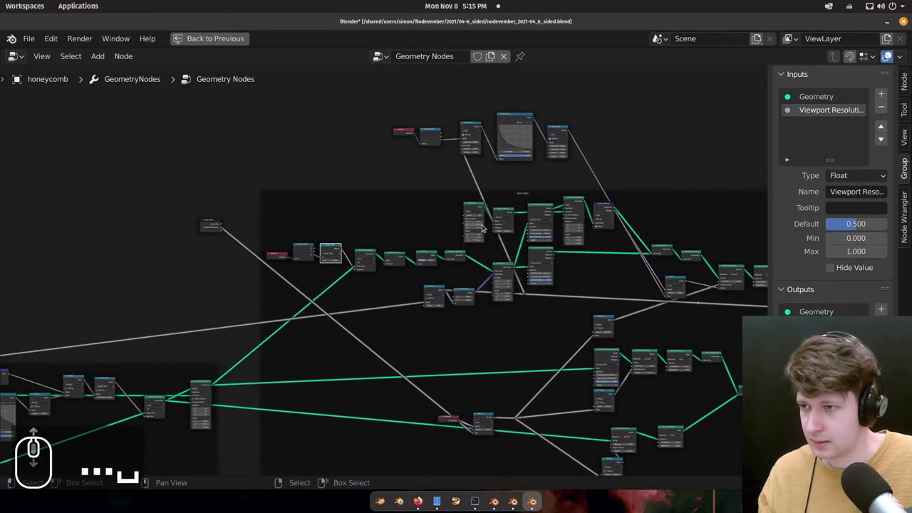
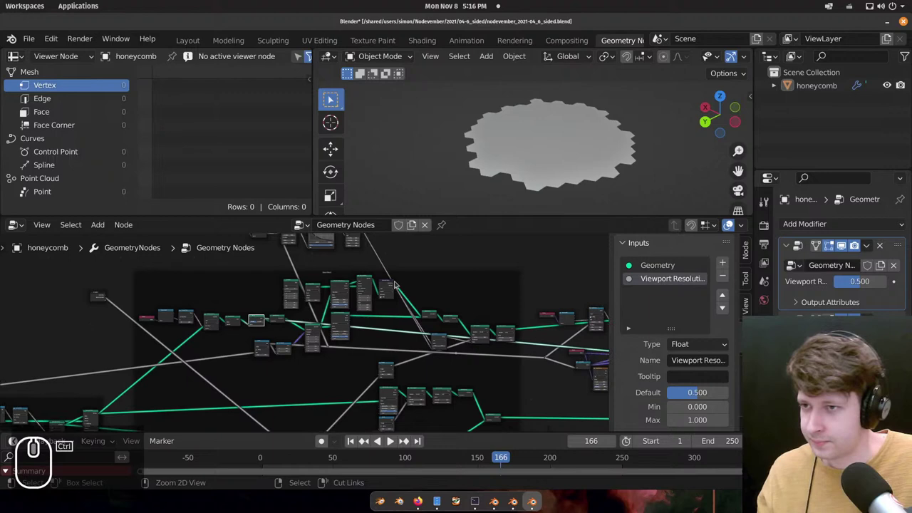
Pan the node tree toward the Group Output and nudge the nodes near the broken link.
scroll("down", 3)
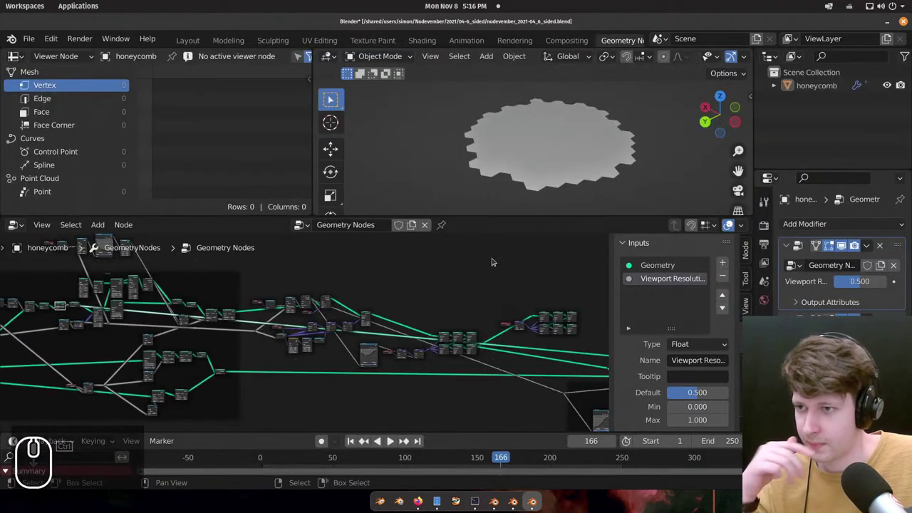
scroll("down", 3)
left_click_drag(349, 281, 463, 301)
left_click_drag(323, 289, 449, 325)
scroll("up", 3)
right_click(449, 325)
scroll("up", 3)
key("g")
left_click(478, 300)
middle_click(476, 313)
left_click(428, 393)
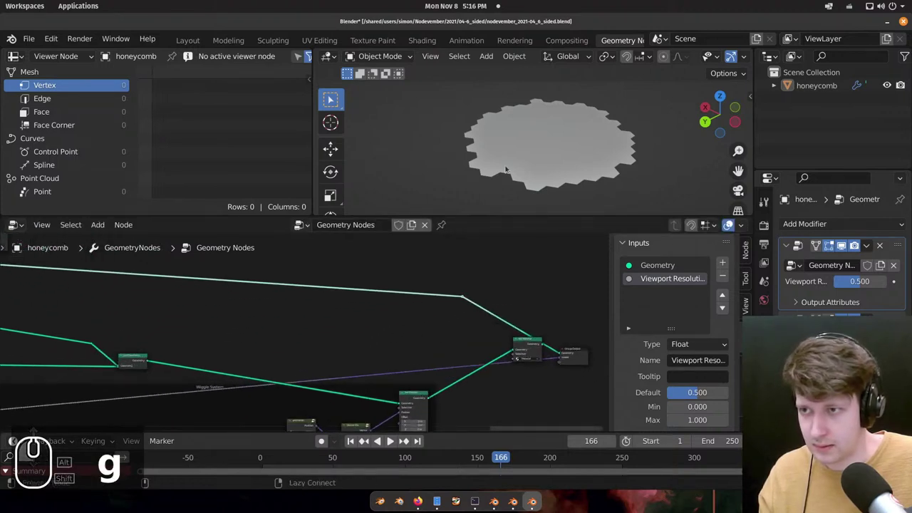
Reconnect the Set Position geometry into the Group Output so the full honeycomb returns.
middle_click(576, 112)
middle_click(540, 140)
middle_click(529, 152)
scroll("up", 3)
left_click_drag(552, 125, 533, 151)
left_click_drag(532, 149, 577, 158)
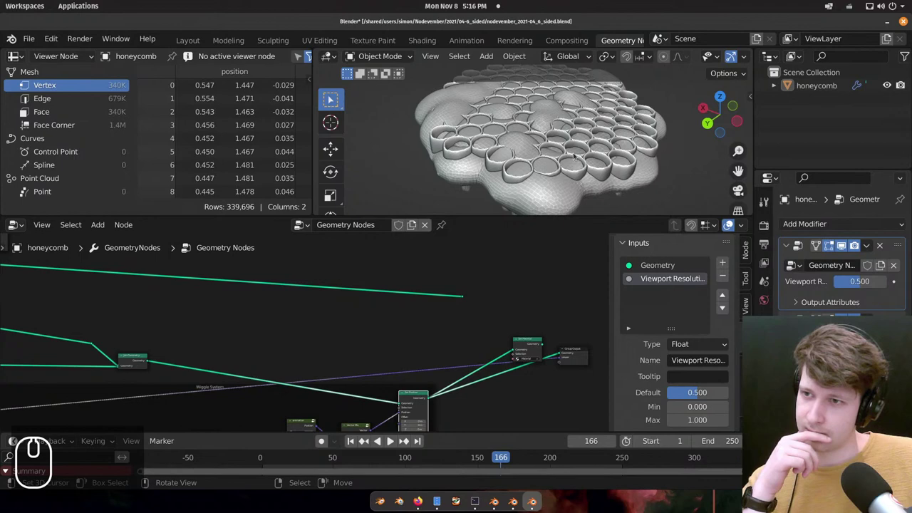
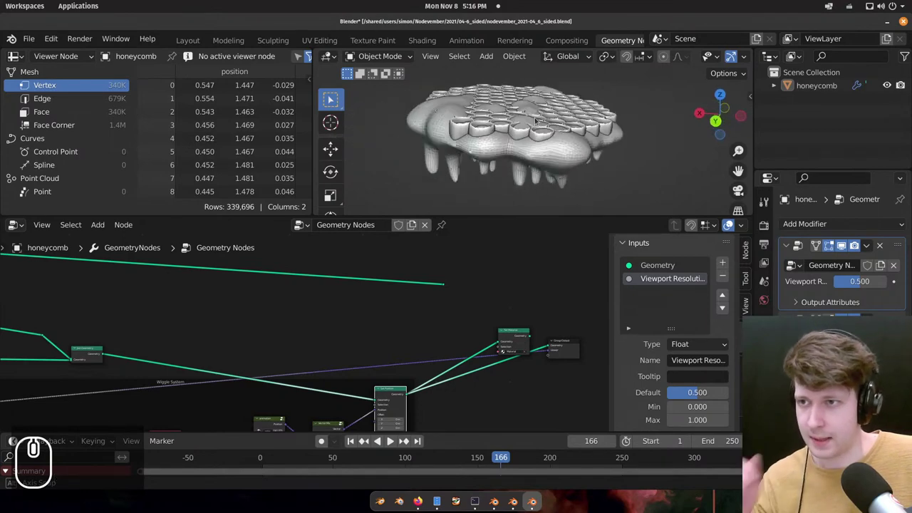
Orbit the restored honeycomb from below and above, ending on a top-down view of the cells.
left_click_drag(415, 133, 451, 130)
scroll("down", 3)
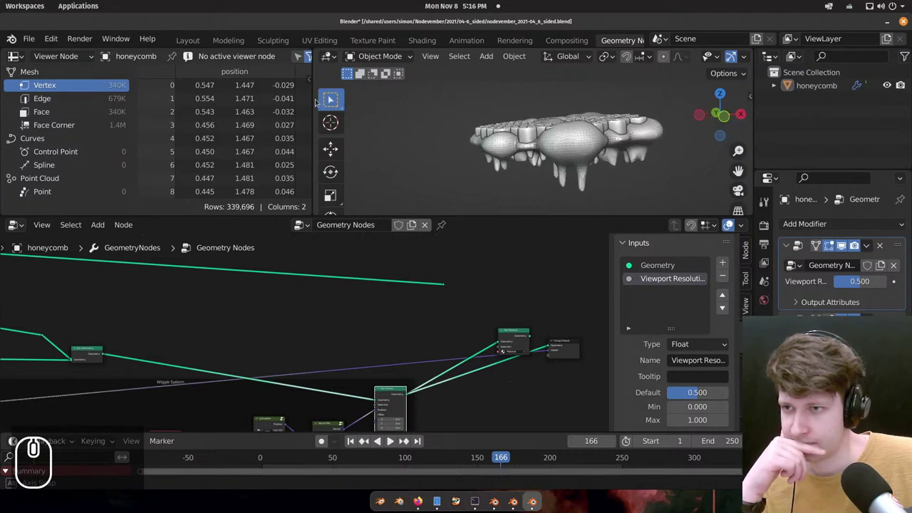
middle_click(625, 151)
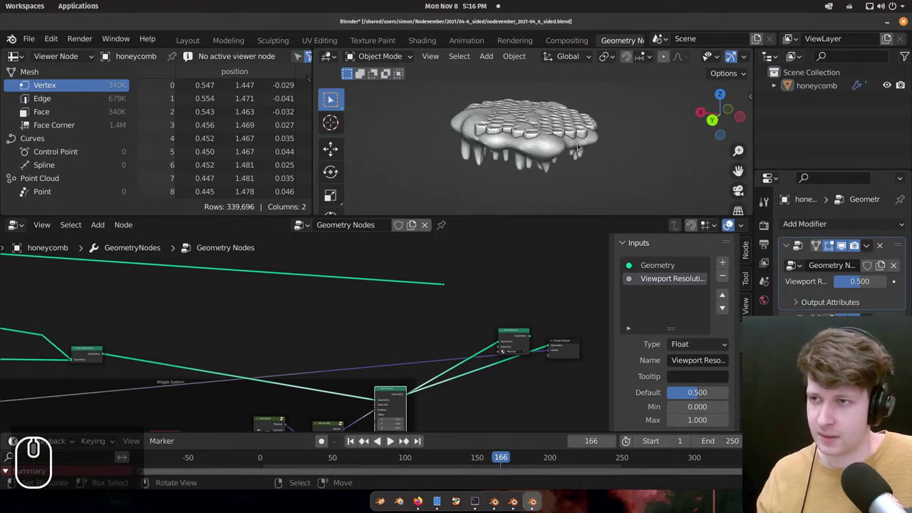
left_click_drag(514, 155, 580, 136)
middle_click(546, 158)
scroll("up", 3)
middle_click(546, 151)
left_click_drag(508, 150, 640, 156)
scroll("up", 3)
scroll("up", 3)
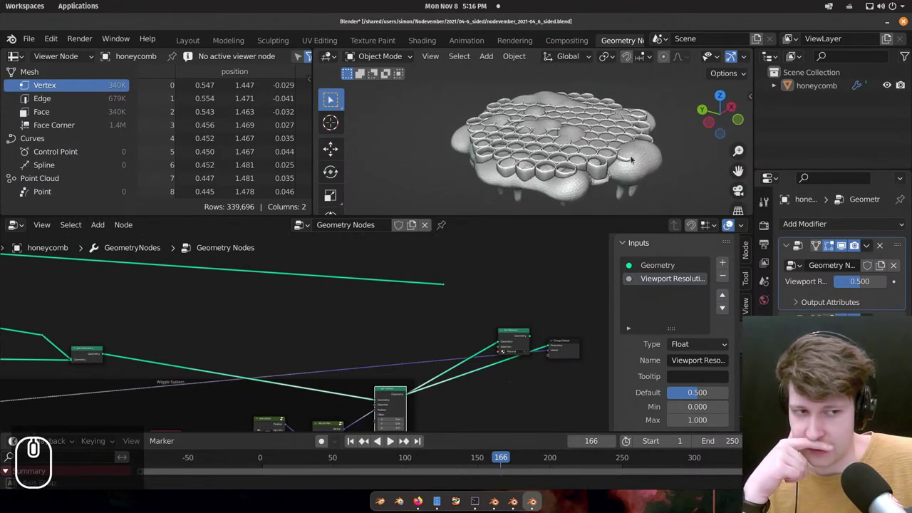
Inspect the stalactites edge-on and from underneath in close-up.
left_click_drag(632, 159, 601, 147)
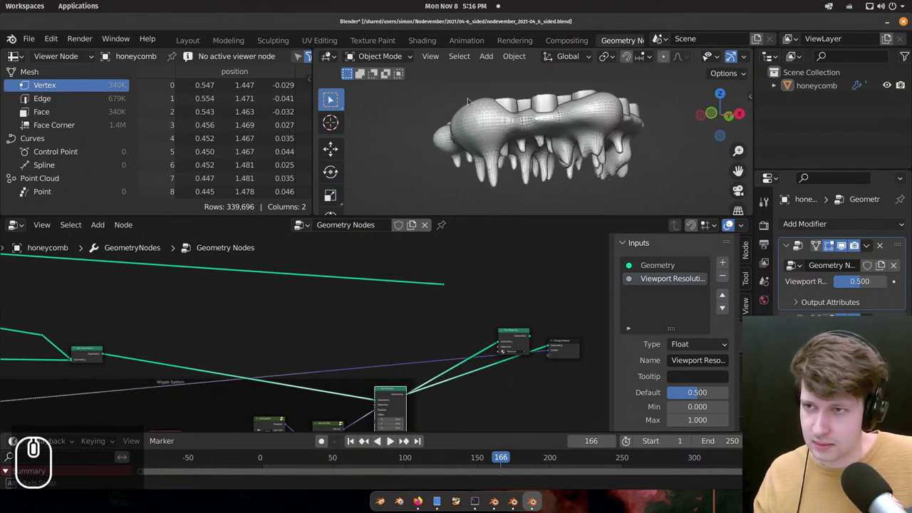
left_click_drag(555, 107, 539, 107)
middle_click(530, 111)
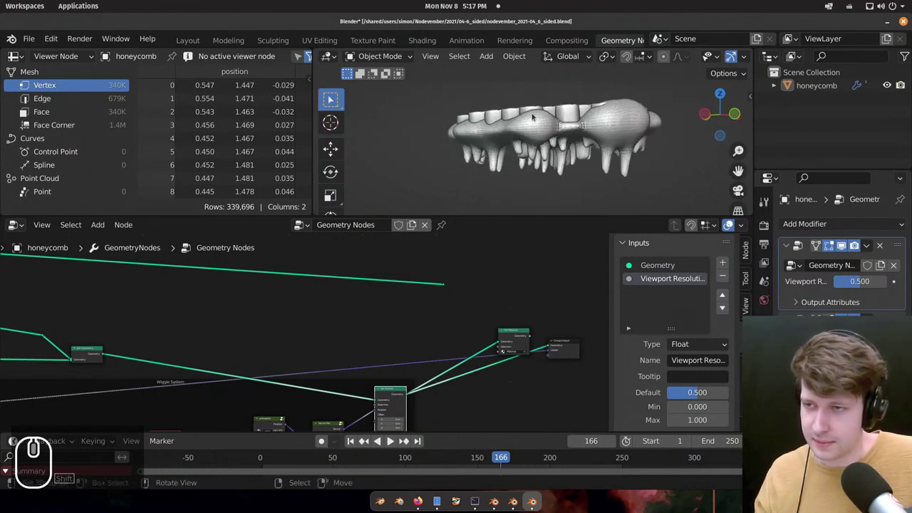
middle_click(598, 116)
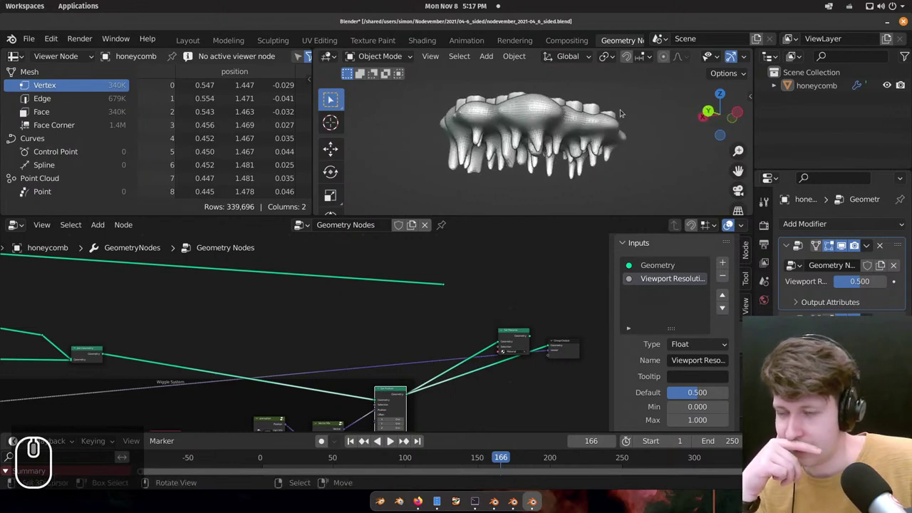
middle_click(586, 126)
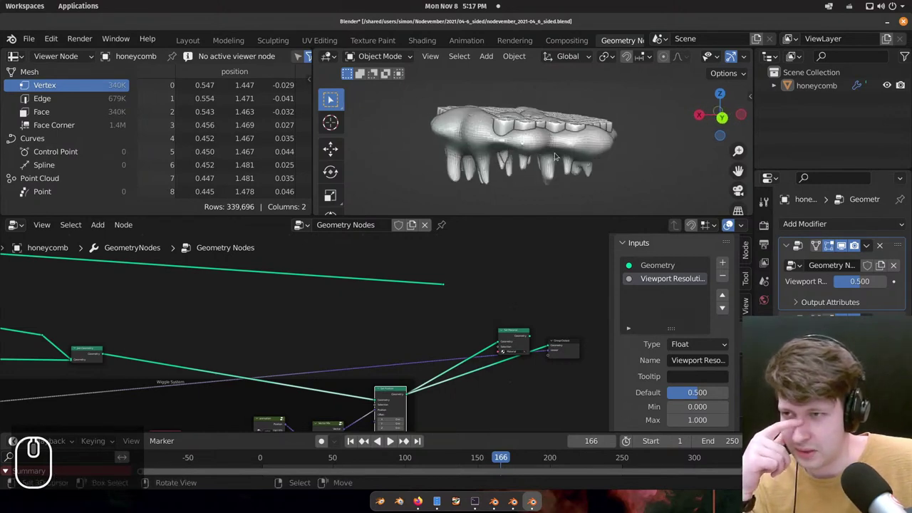
middle_click(614, 151)
scroll("down", 3)
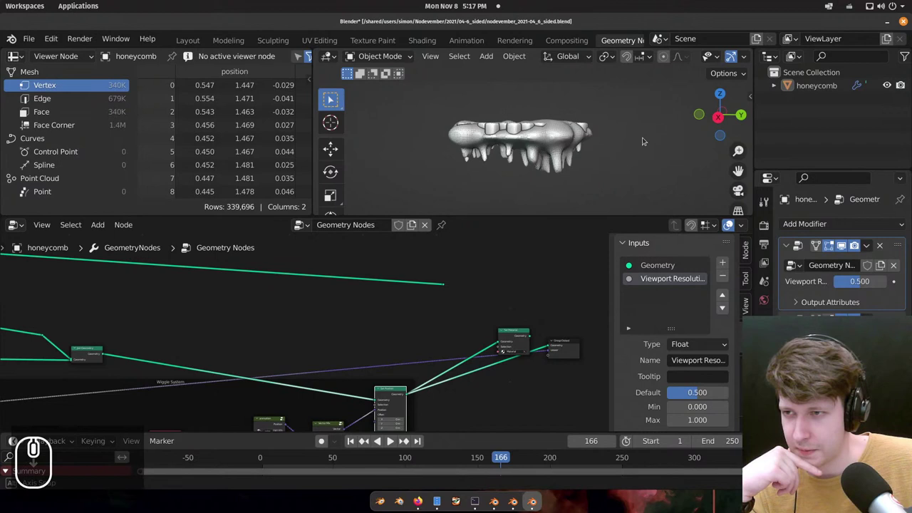
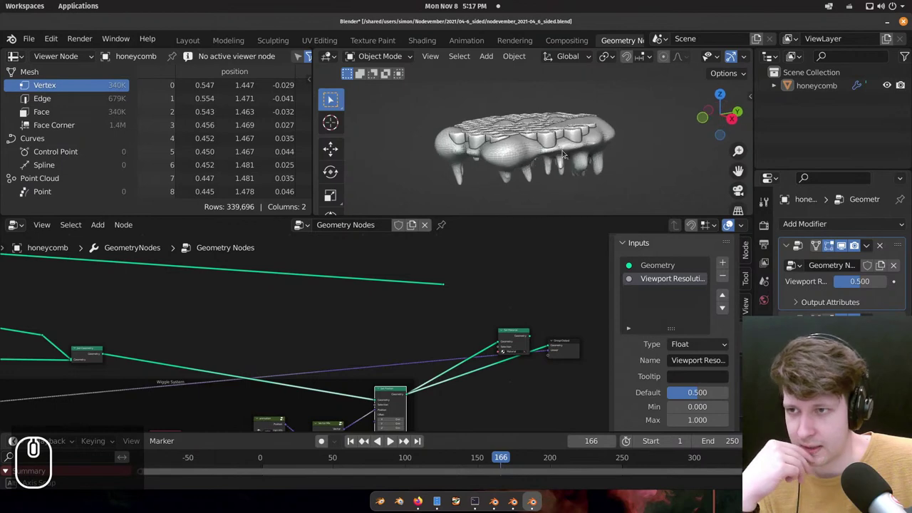
middle_click(617, 120)
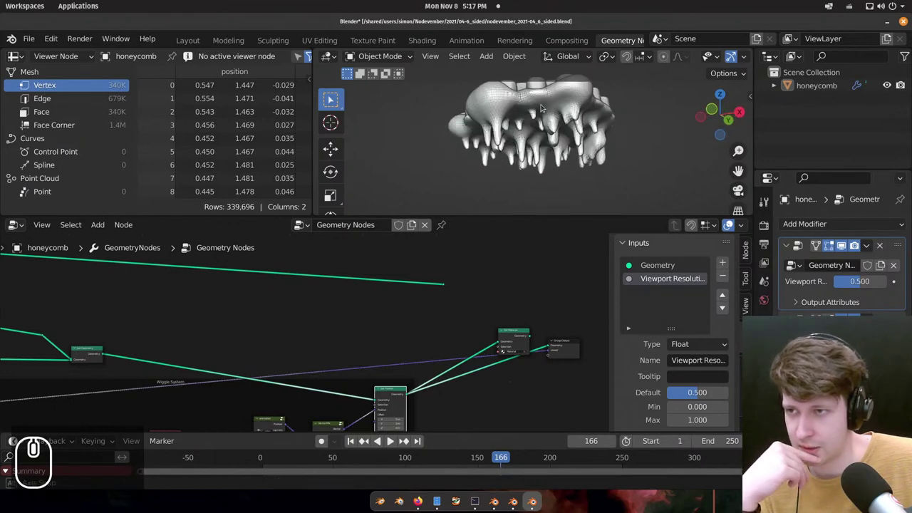
scroll("up", 3)
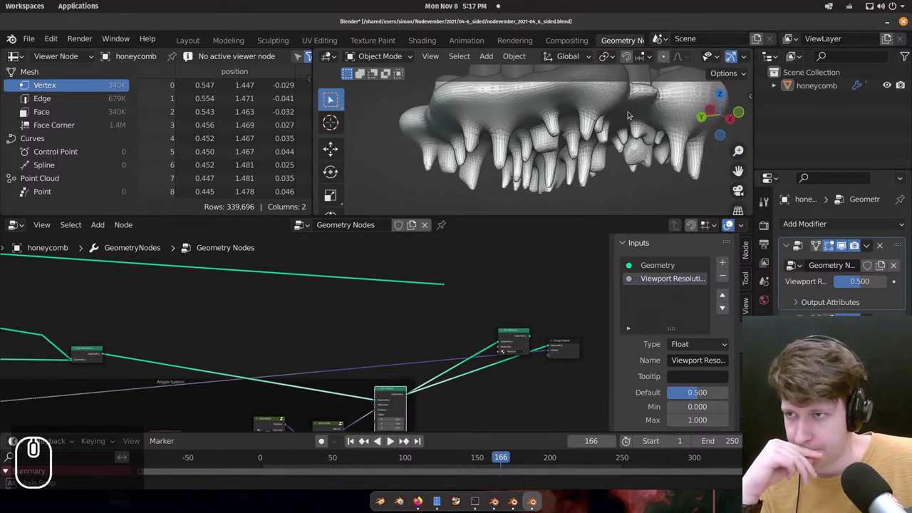
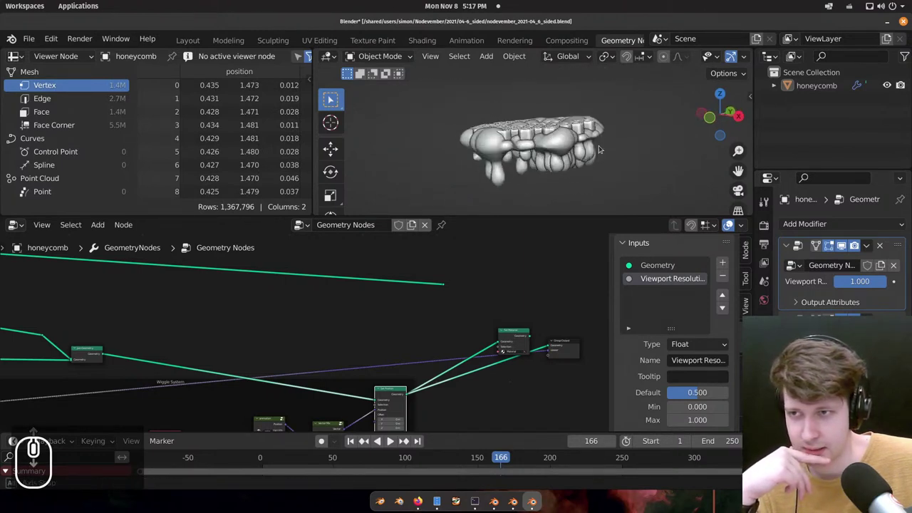
View the honeycomb from above and pan the node editor to the last Map Range to lower its To Max.
middle_click(653, 165)
scroll("down", 3)
middle_click(660, 127)
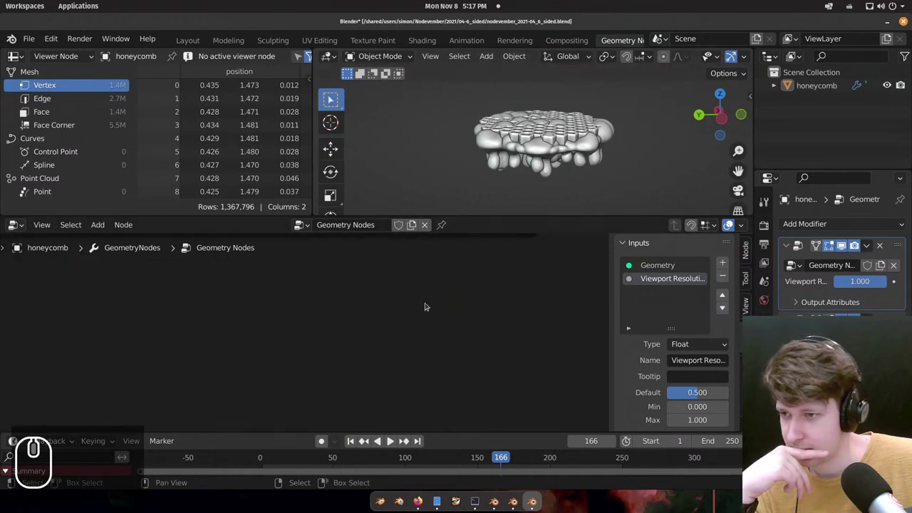
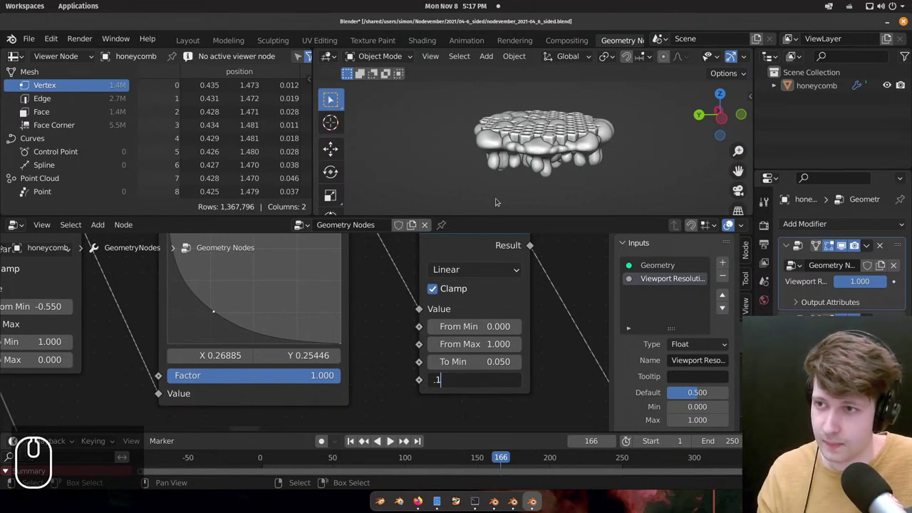
scroll("down", 3)
scroll("down", 3)
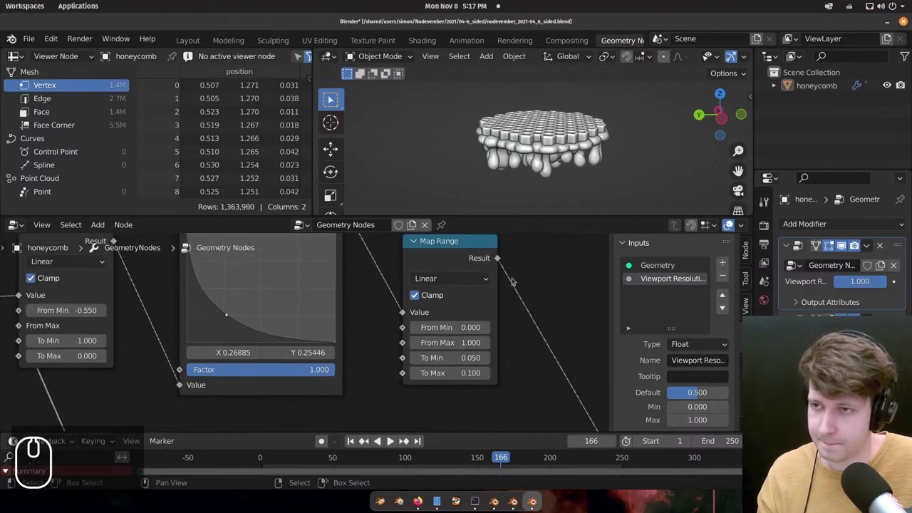
middle_click(526, 153)
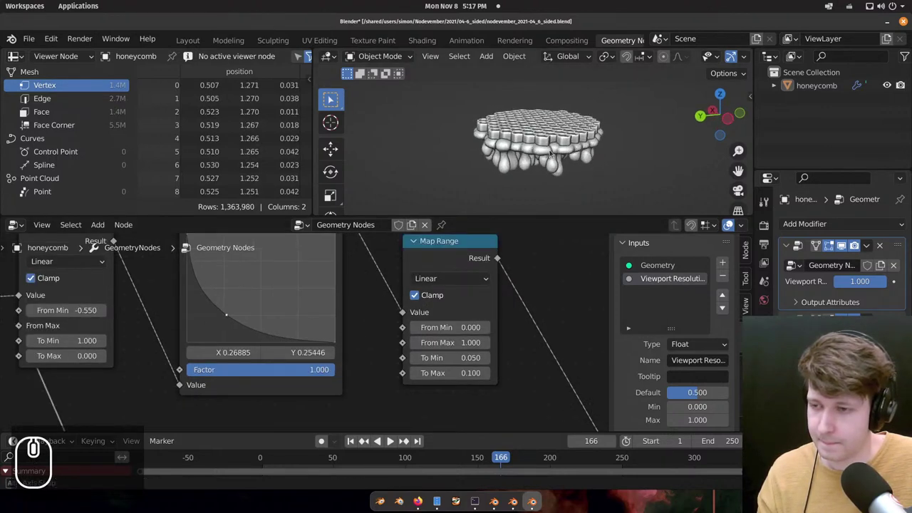
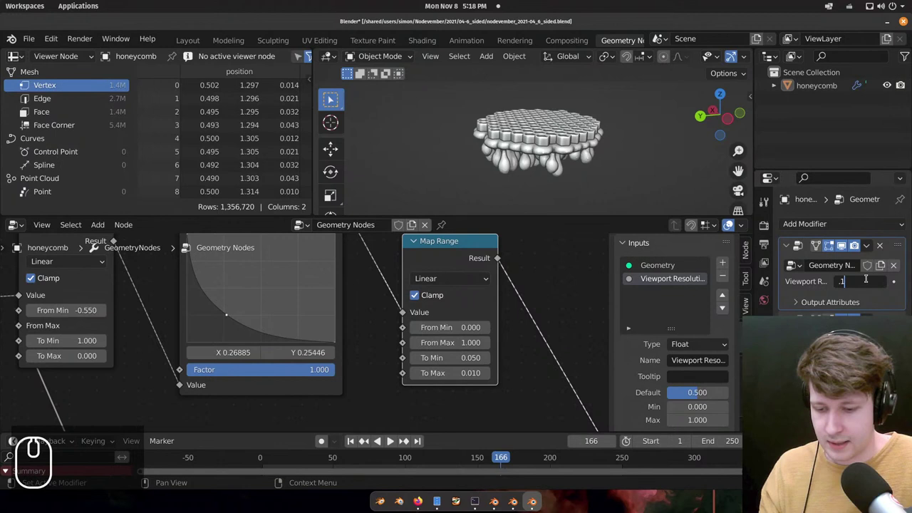
Lower the viewport resolution to 0.4 and retype the Map Range To Min value.
key("BackSpace")
type(")")
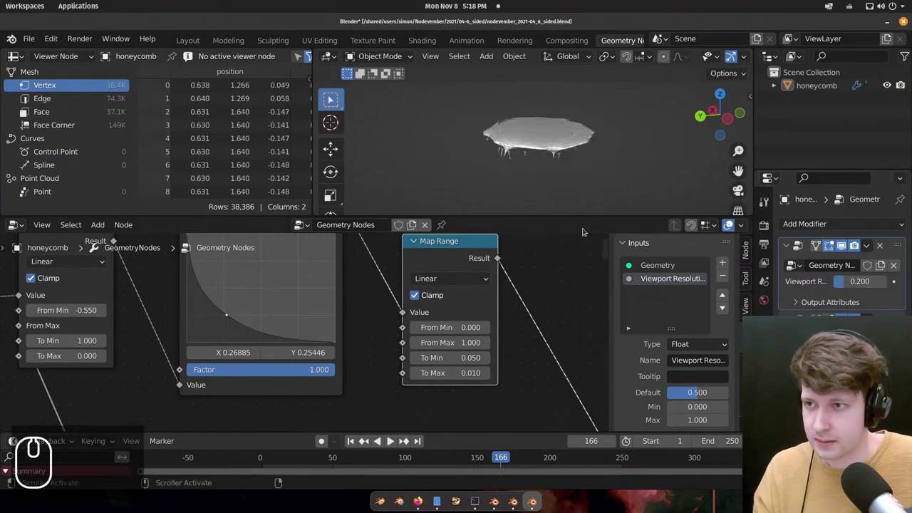
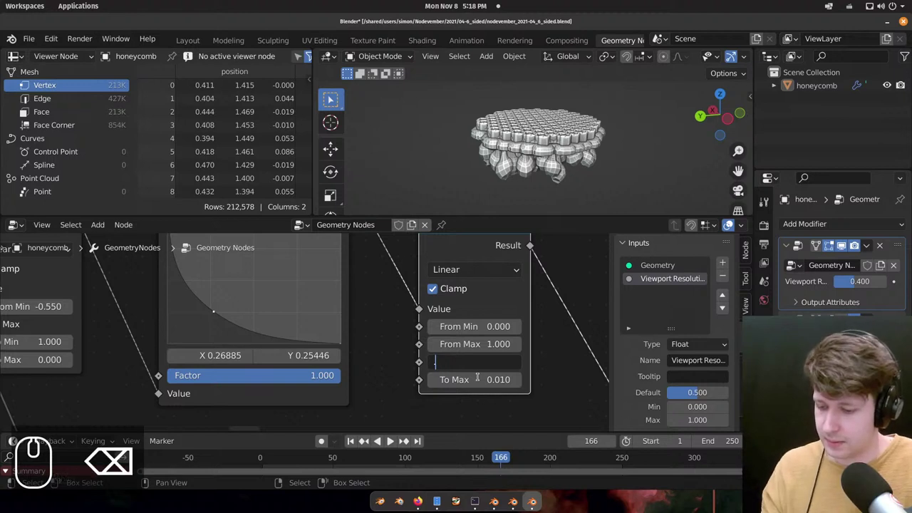
key("Left")
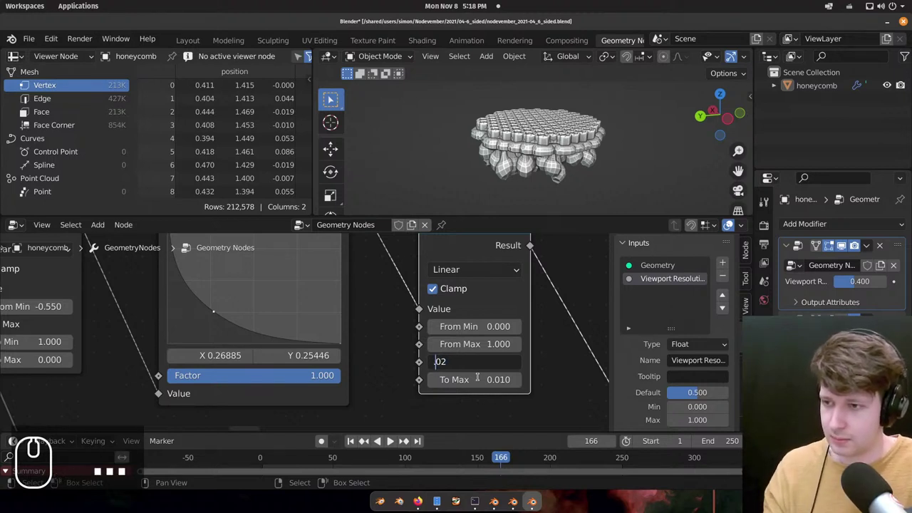
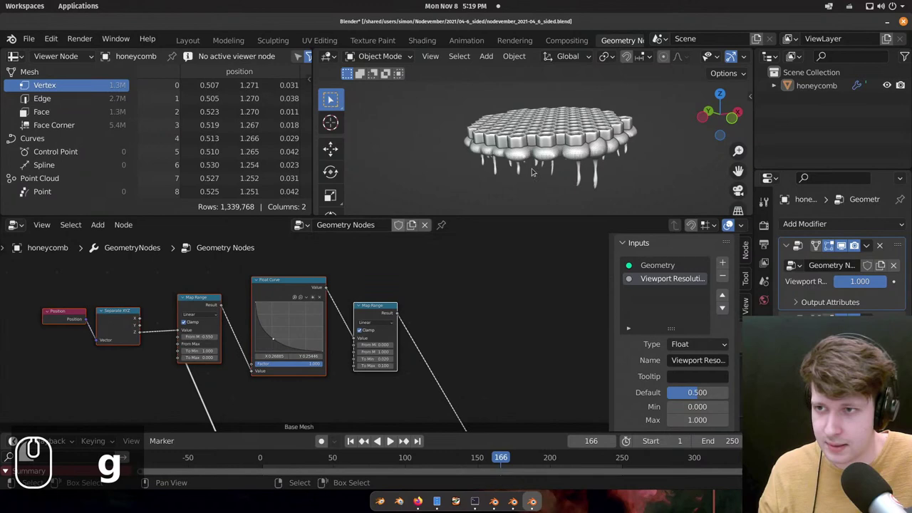
Orbit and zoom in on the long, thin stalactites hanging under the honeycomb.
left_click_drag(478, 170, 542, 138)
middle_click(545, 123)
middle_click(505, 147)
middle_click(510, 124)
scroll("up", 3)
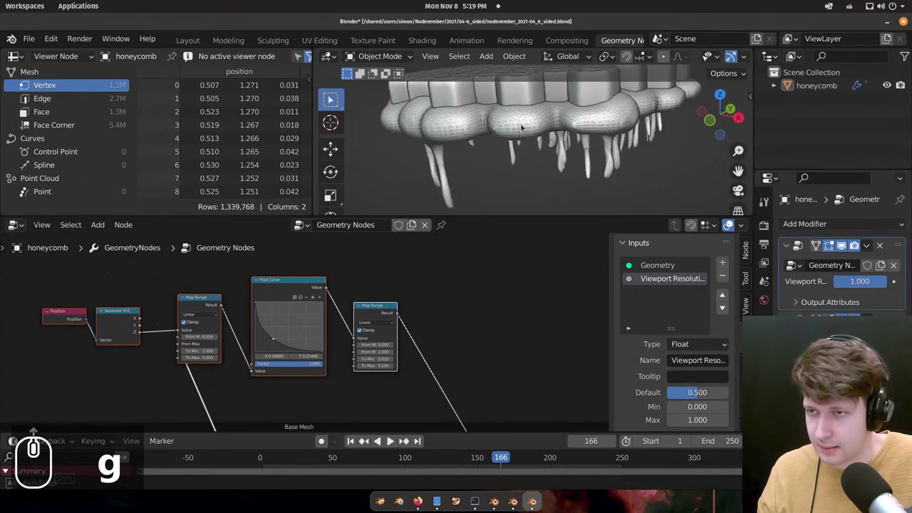
scroll("up", 3)
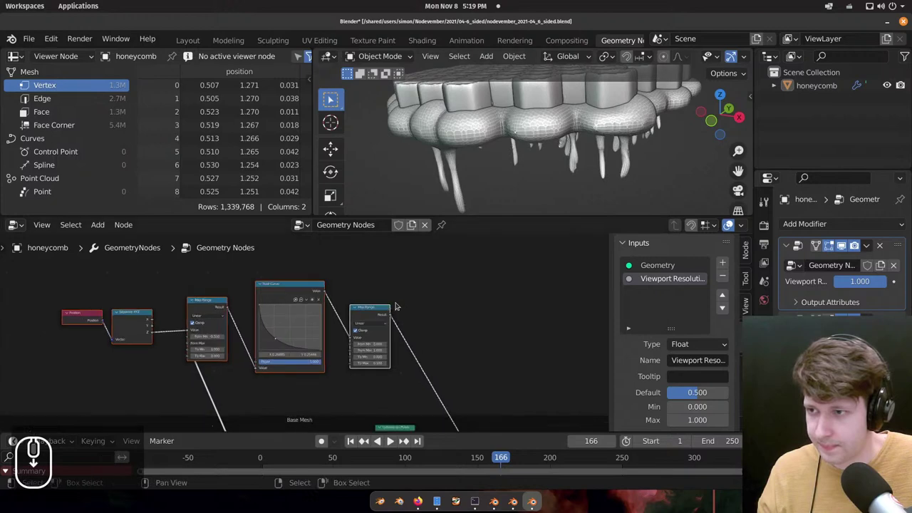
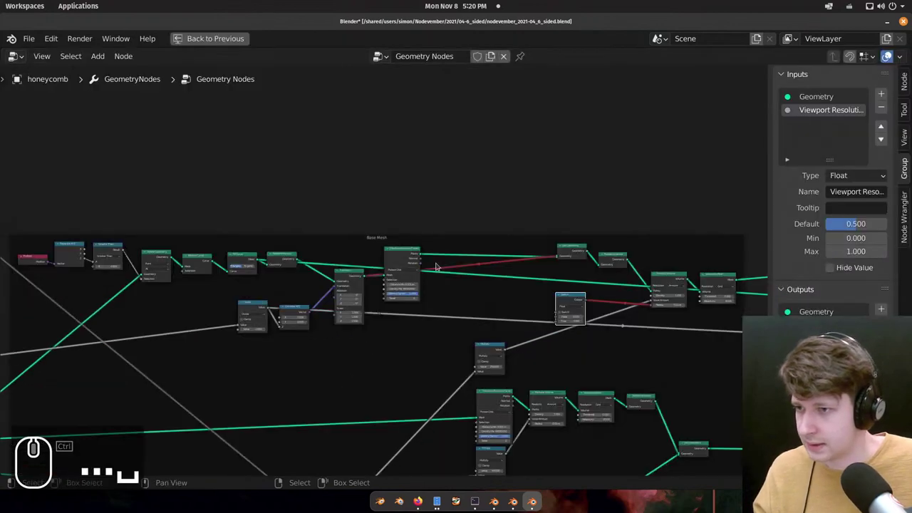
Zoom around the maximized node tree to line up the two Float Curve nodes.
right_click(412, 249)
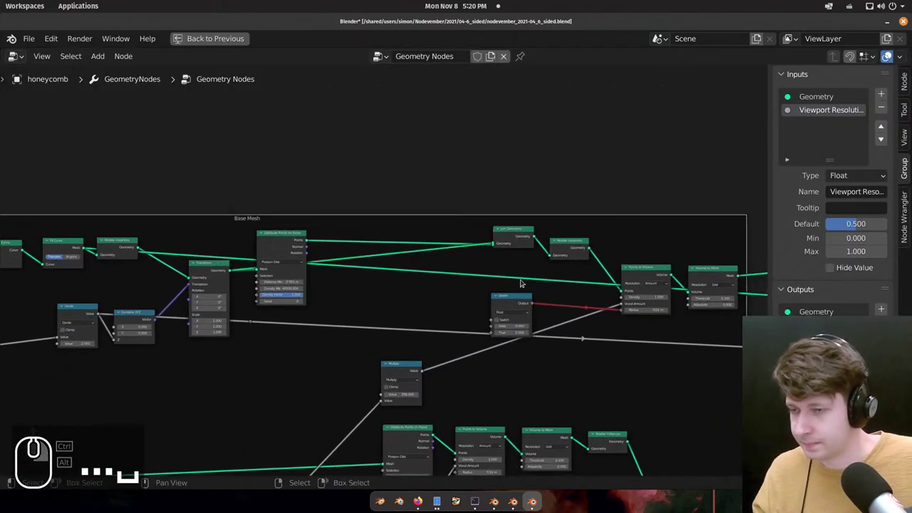
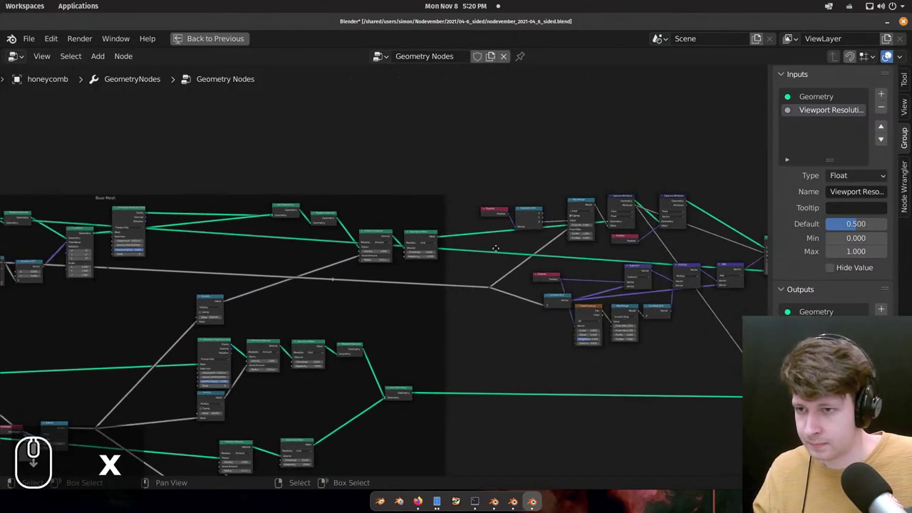
scroll("up", 3)
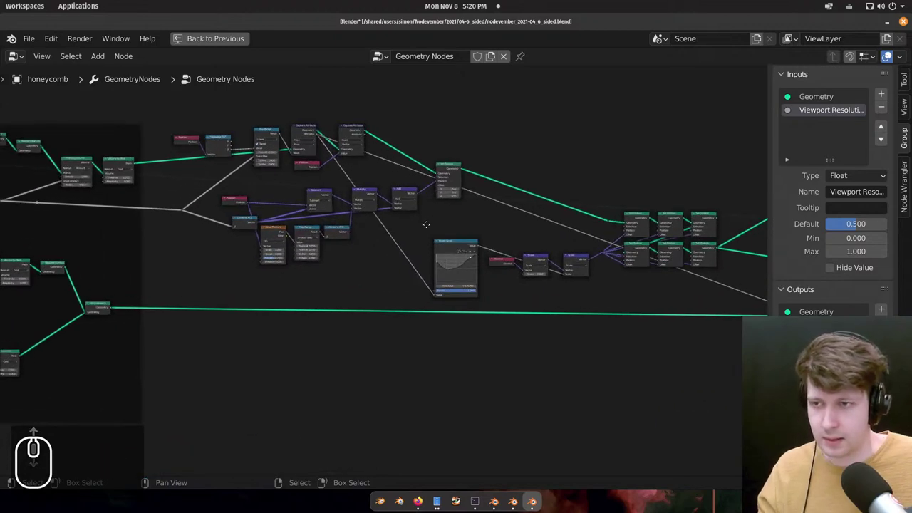
scroll("up", 3)
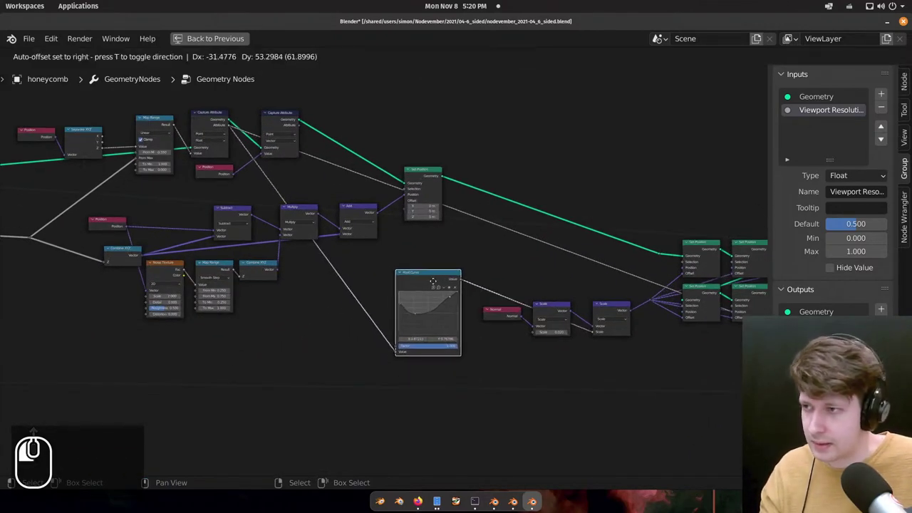
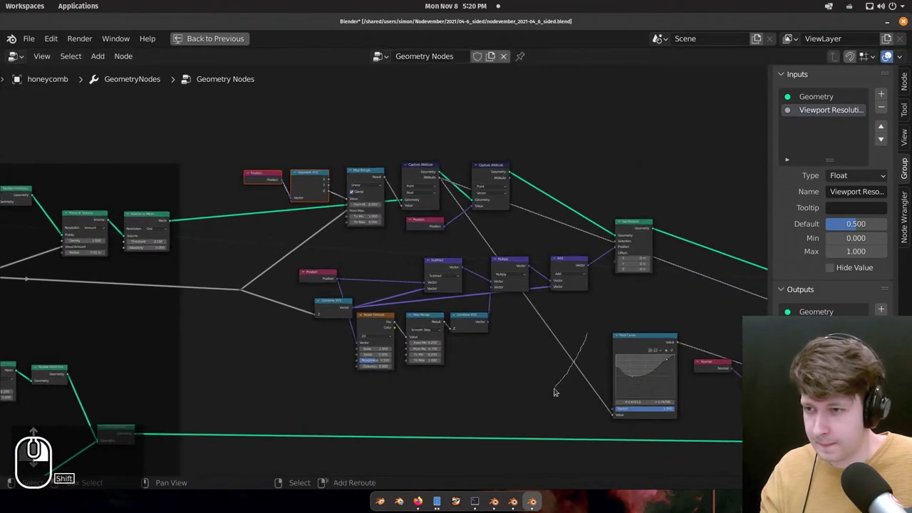
scroll("up", 3)
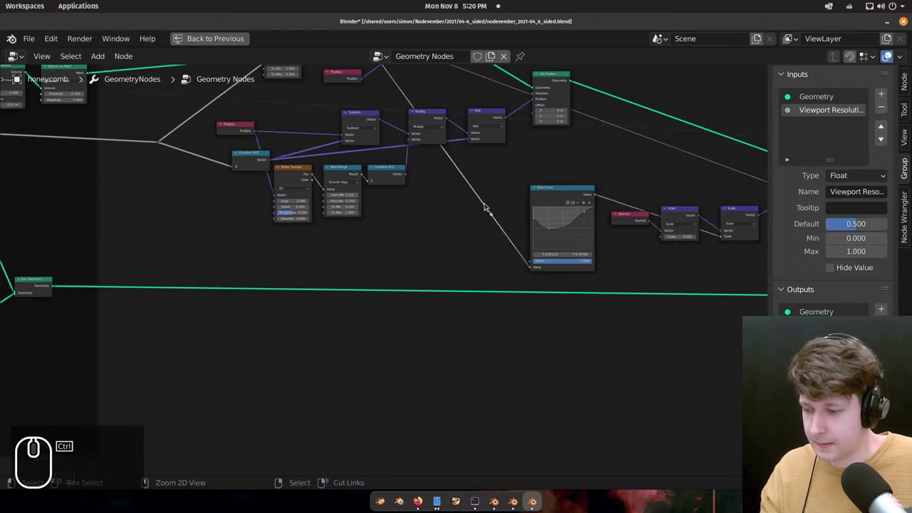
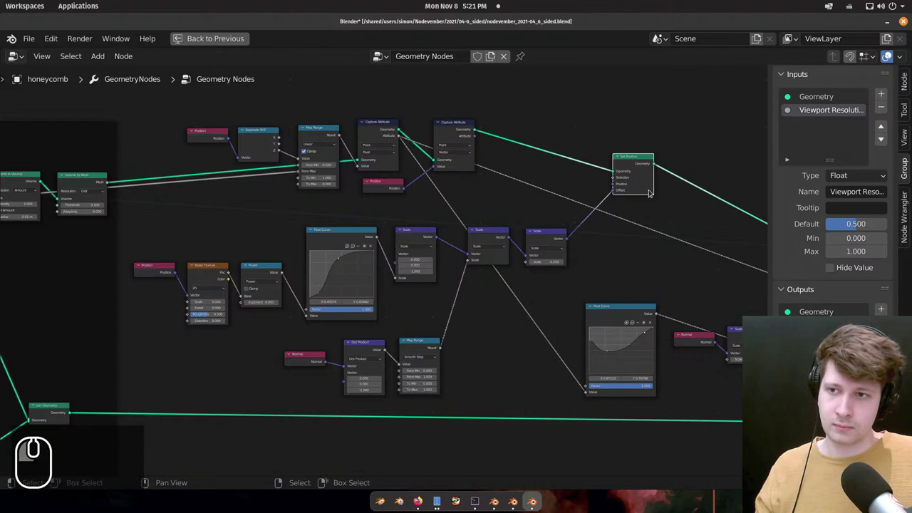
scroll("up", 3)
scroll("down", 3)
scroll("up", 3)
scroll("down", 3)
scroll("up", 3)
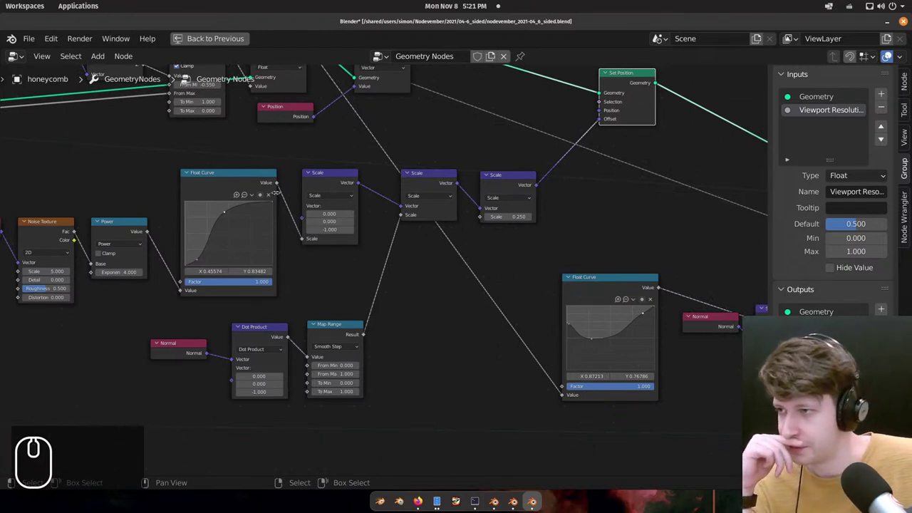
Link the upper Float Curve's Value output into the lower Float Curve's Value input.
left_click_drag(281, 181, 572, 395)
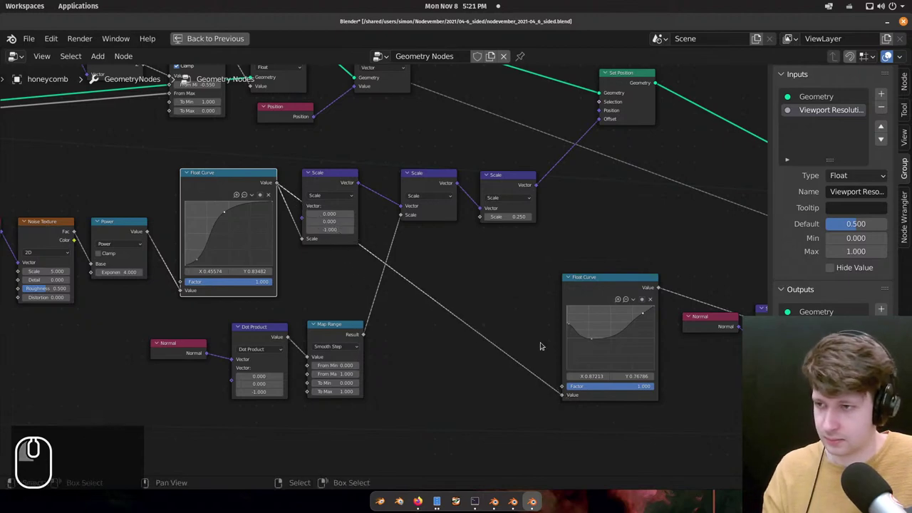
scroll("down", 3)
Restore the split layout and orbit to see the cone-shaped drips from the side at resolution 1.0.
key("ctrl+space")
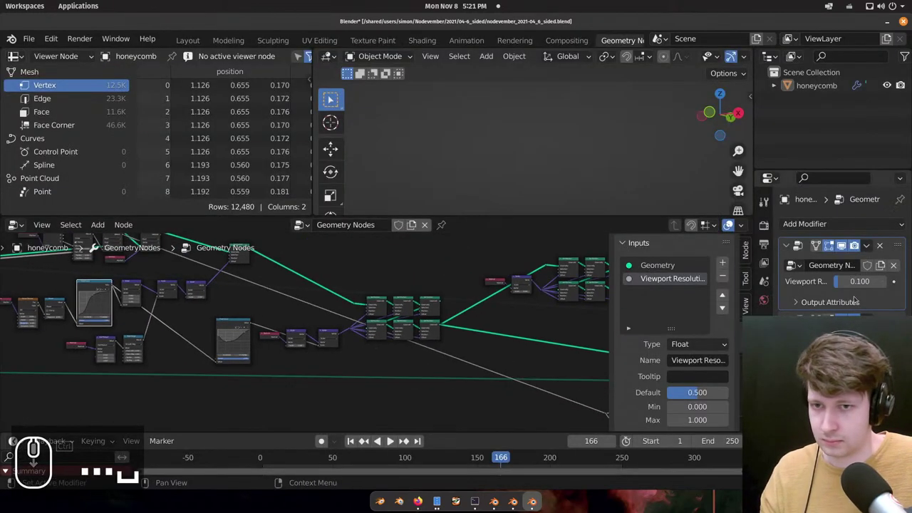
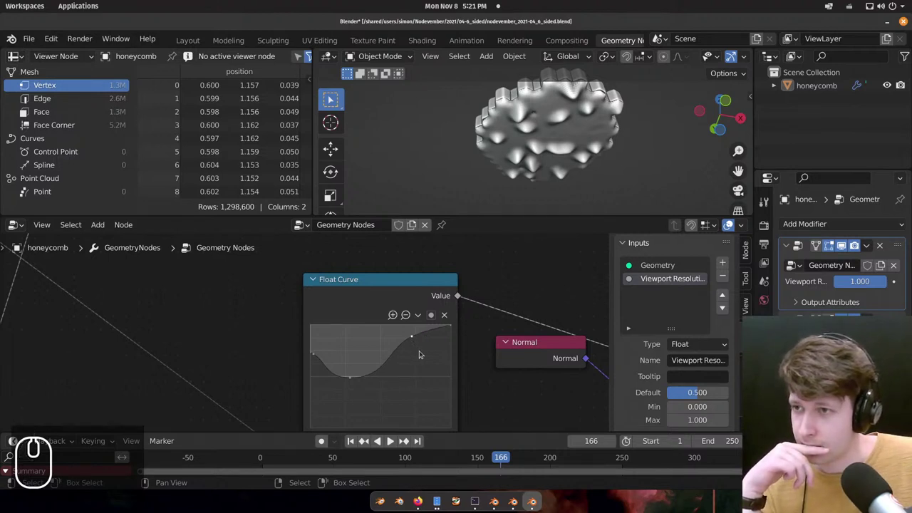
middle_click(565, 152)
middle_click(556, 136)
scroll("up", 3)
scroll("up", 3)
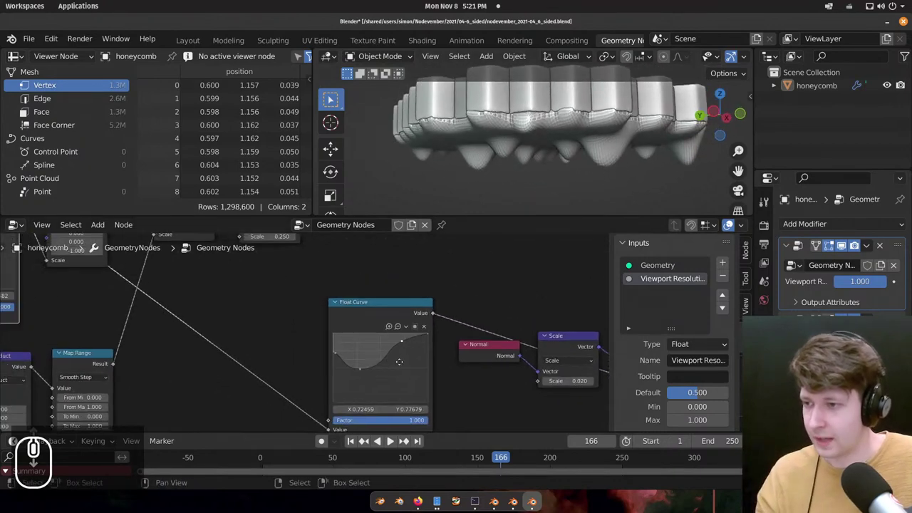
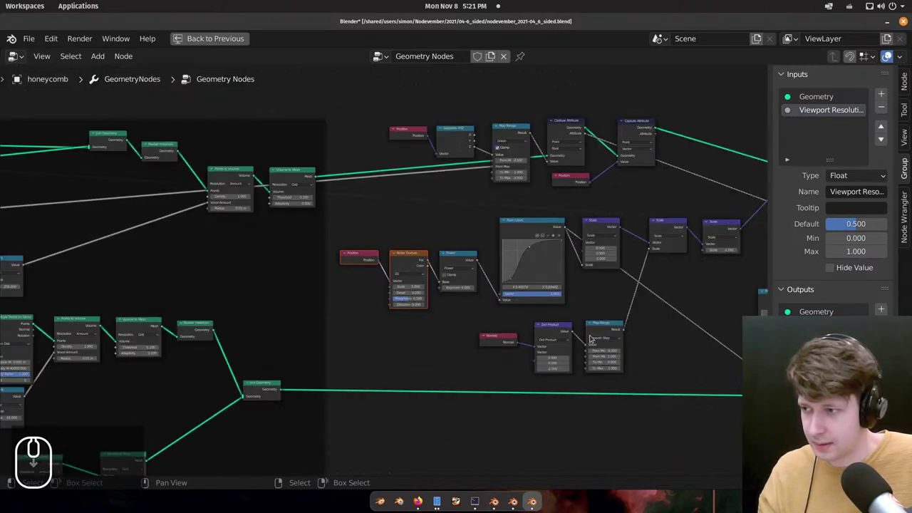
Zoom over the Noise Texture and Float Curve nodes and maximize the node editor again.
scroll("down", 3)
scroll("up", 3)
scroll("down", 3)
key("ctrl+space")
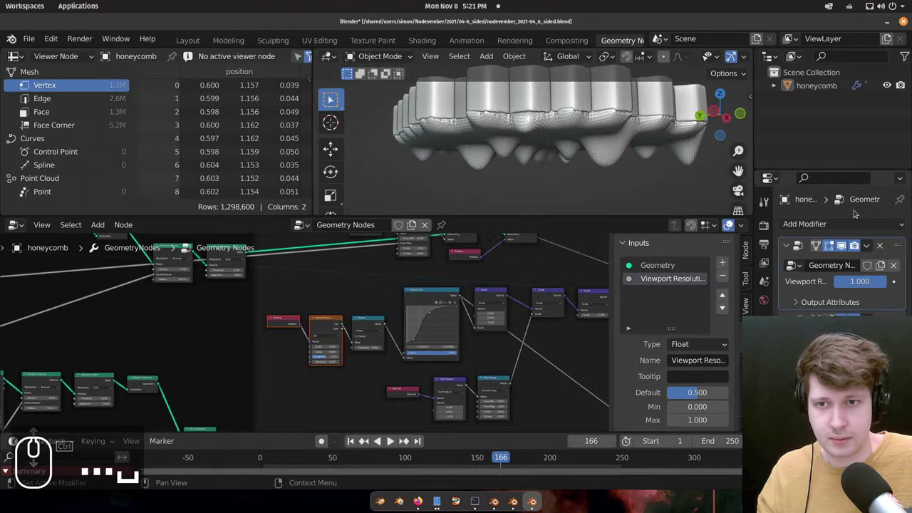
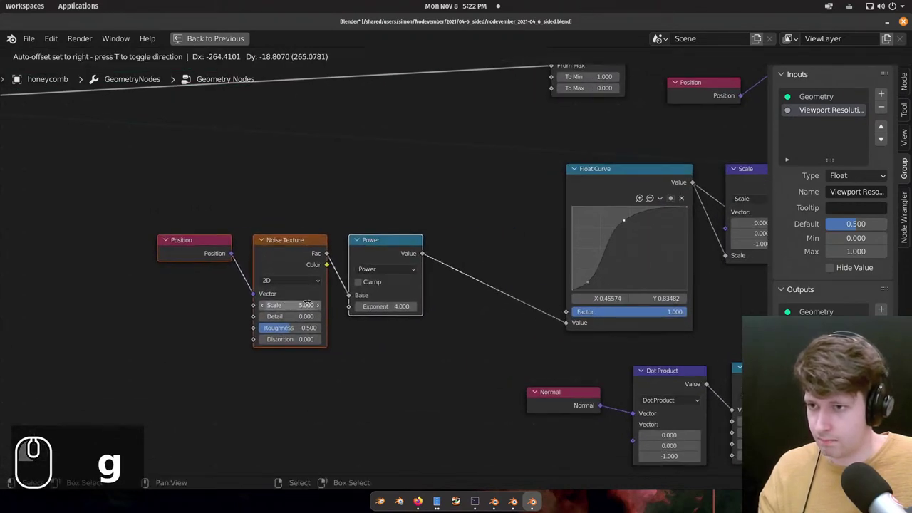
Drop a Map Range node onto the link from Noise Texture Fac into the Float Curve Value.
key("ctrl+x")
scroll("down", 3)
left_click(602, 177)
key("ctrl+space")
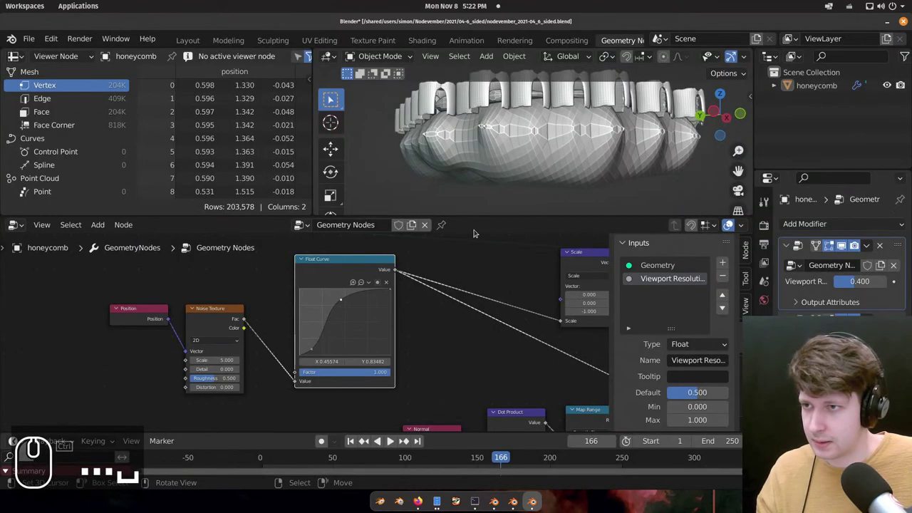
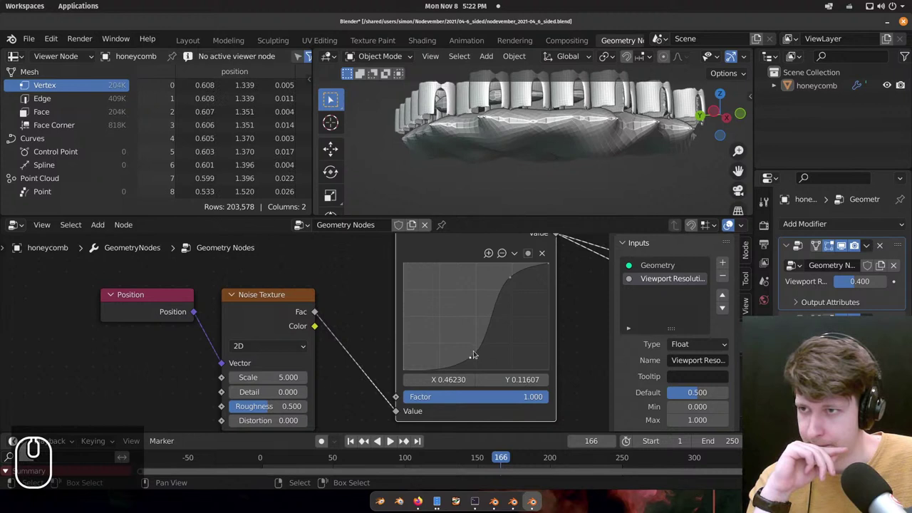
left_click(480, 350)
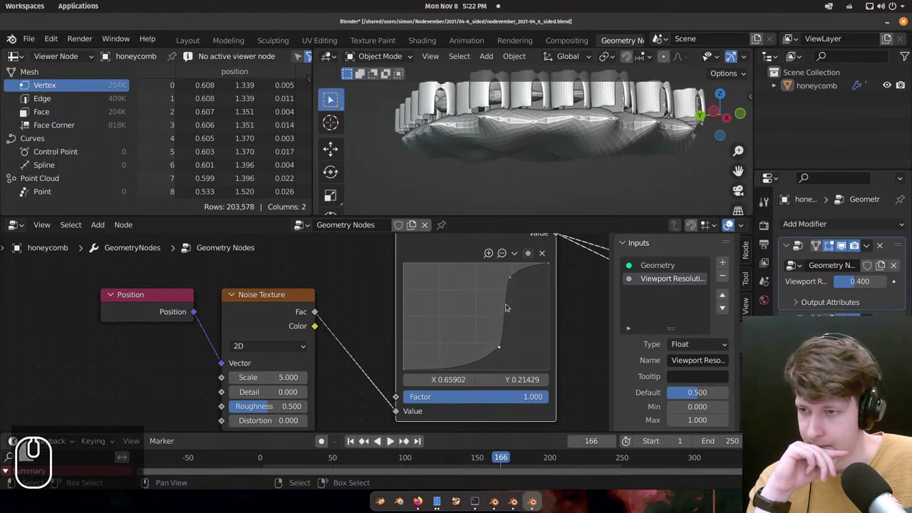
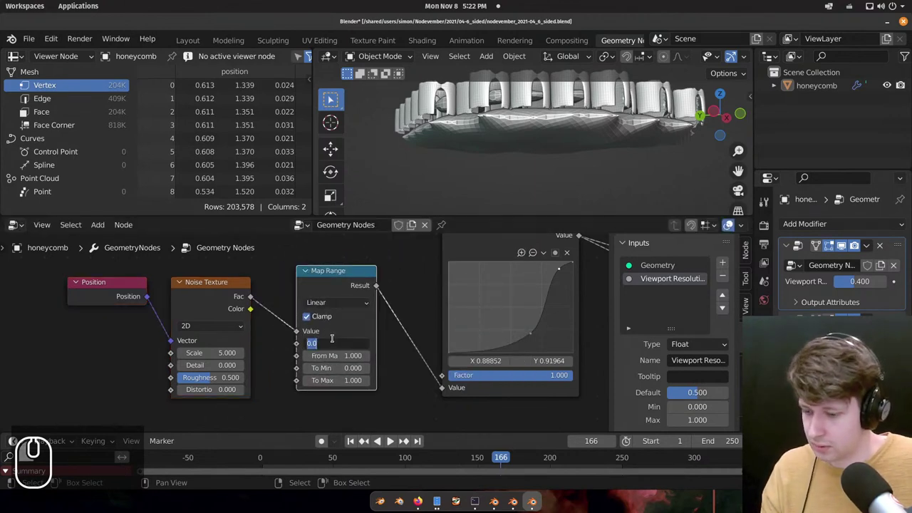
Enter From Min 0.25 and From Max .75 in the Map Range node.
type(".")
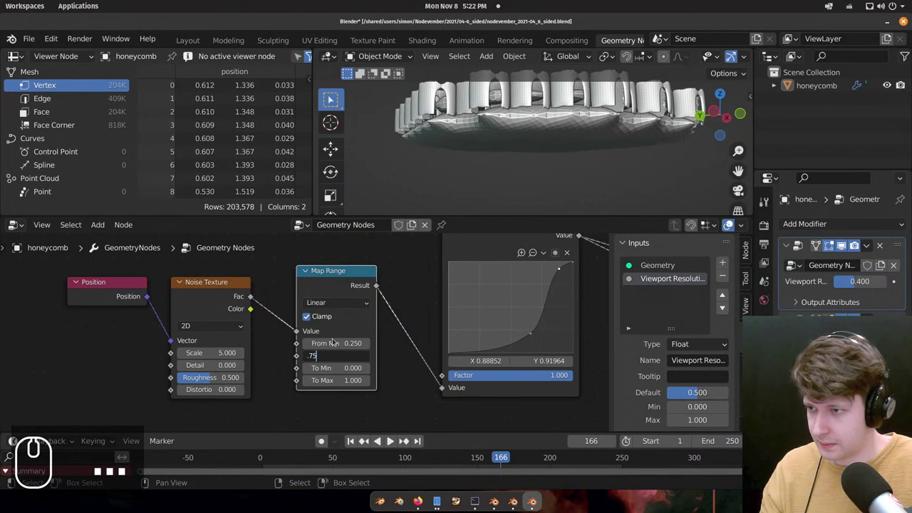
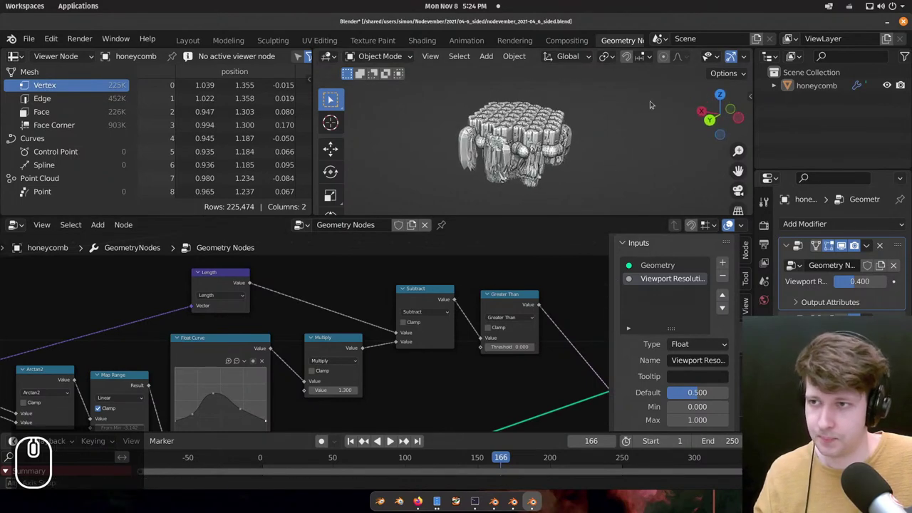
Set Map Range to Smooth Step from 0.25 to 1.0 and check the drooping stalactites from above.
middle_click(570, 163)
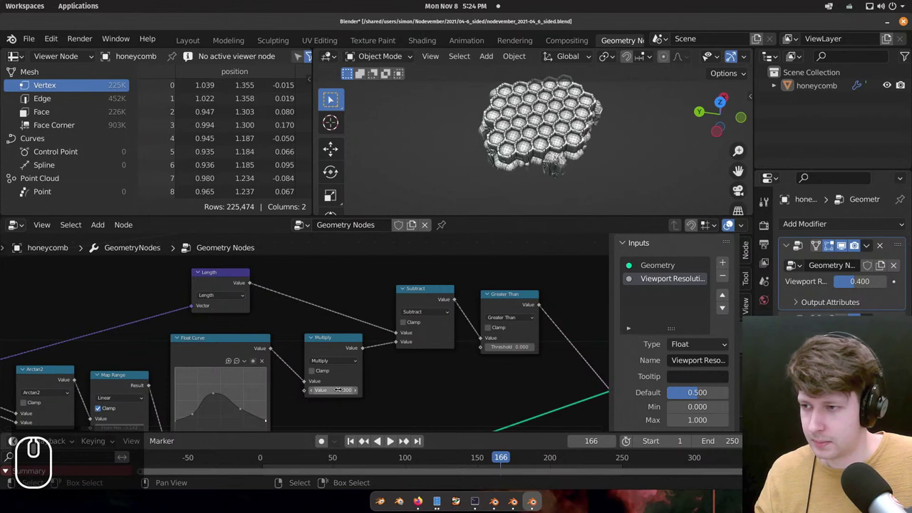
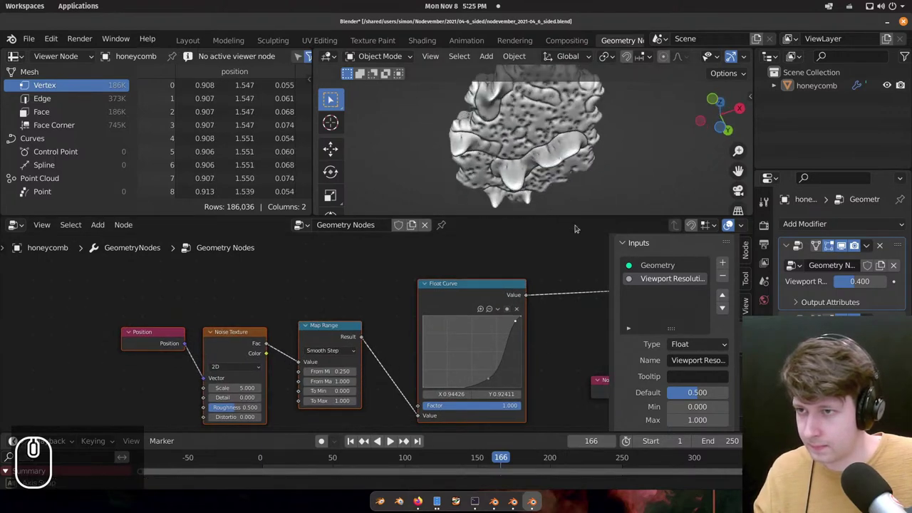
Orbit the honeycomb to a side view showing the stalactites.
left_click_drag(543, 186, 549, 126)
scroll("down", 3)
middle_click(514, 132)
scroll("up", 3)
middle_click(548, 145)
scroll("down", 3)
left_click_drag(529, 179, 454, 351)
Pull the middle Float Curve point down so the stalactites taper into longer, thinner drips.
left_click(493, 372)
left_click(483, 365)
left_click(520, 318)
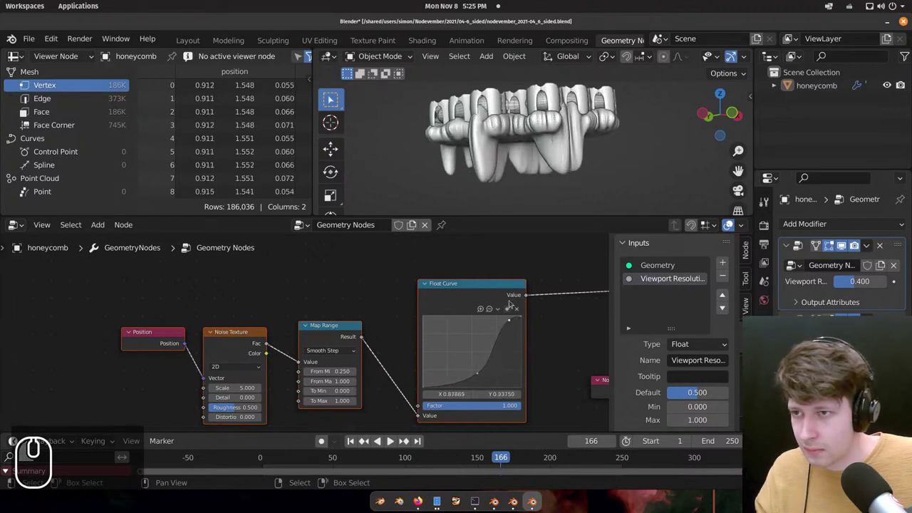
left_click_drag(544, 276, 491, 373)
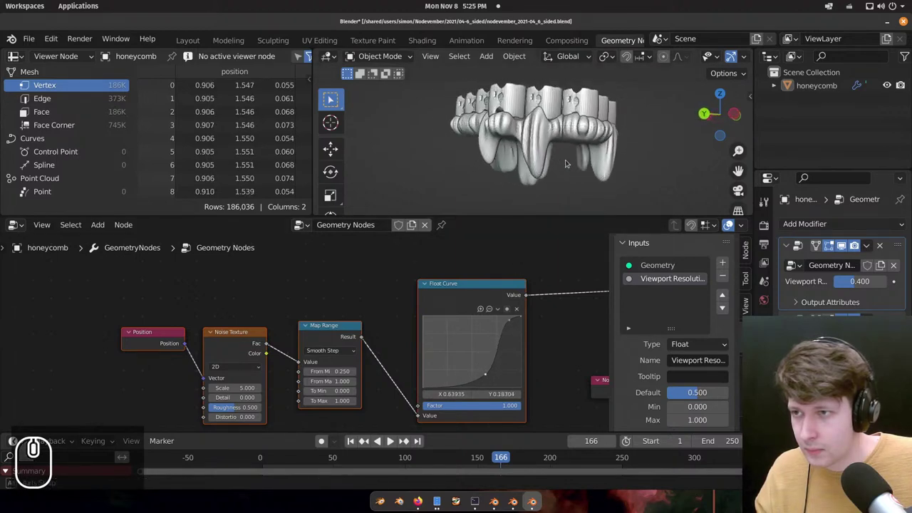
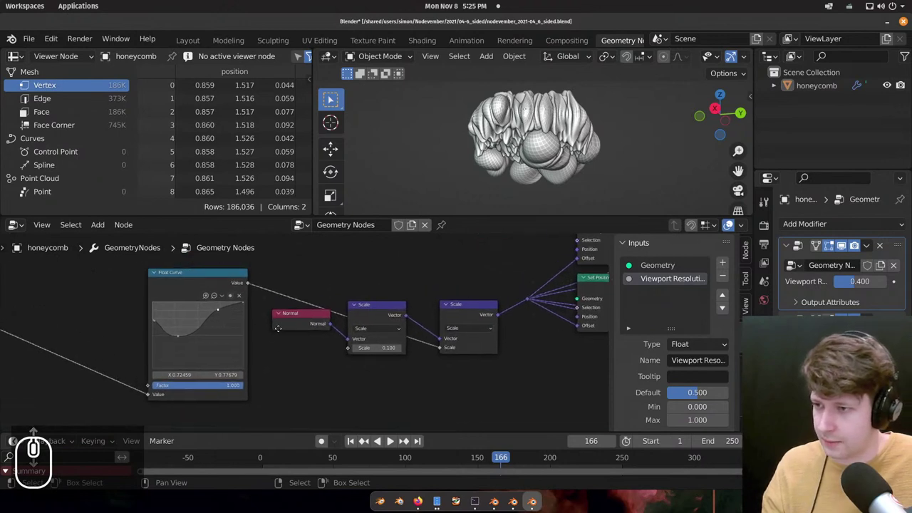
Maximize the node editor and zoom out to see the whole honeycomb node tree.
scroll("up", 3)
scroll("up", 3)
left_click(490, 314)
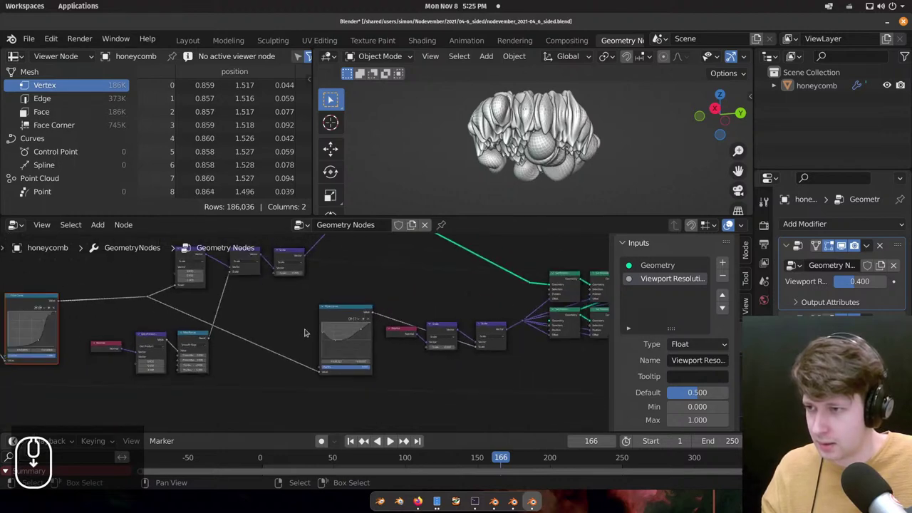
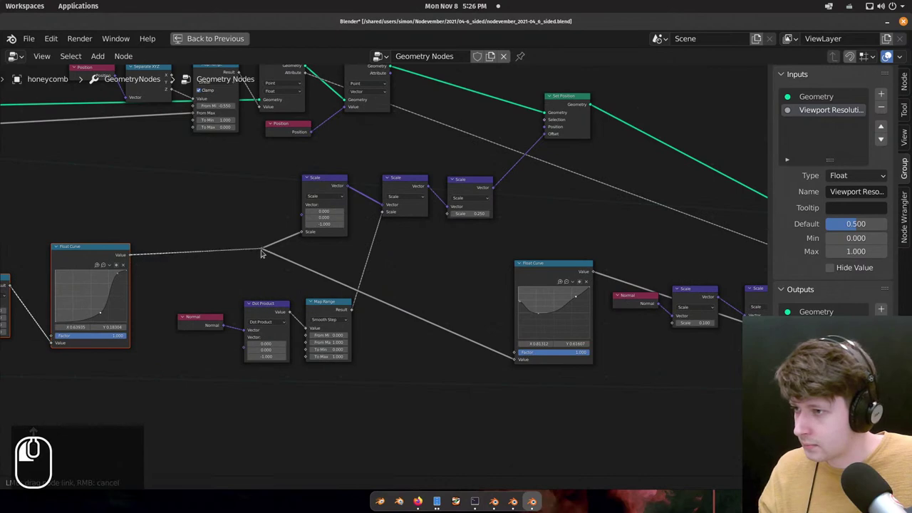
left_click(564, 302)
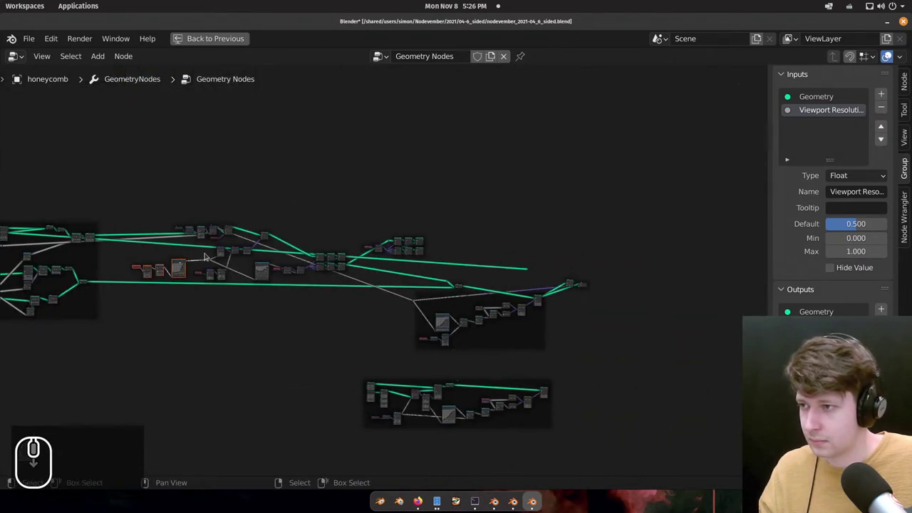
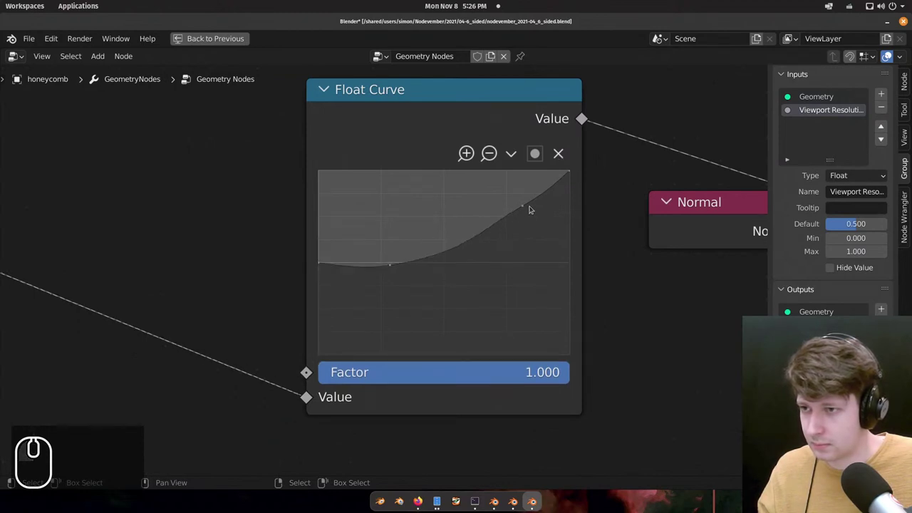
Remove the upper point of the second Float Curve and raise its low point into a gentle rightward ramp.
left_click(562, 153)
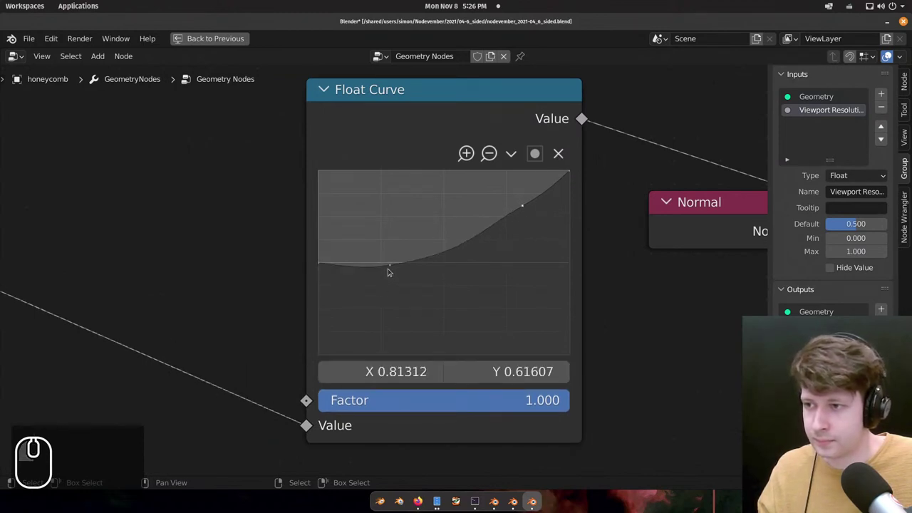
left_click(395, 265)
scroll("down", 3)
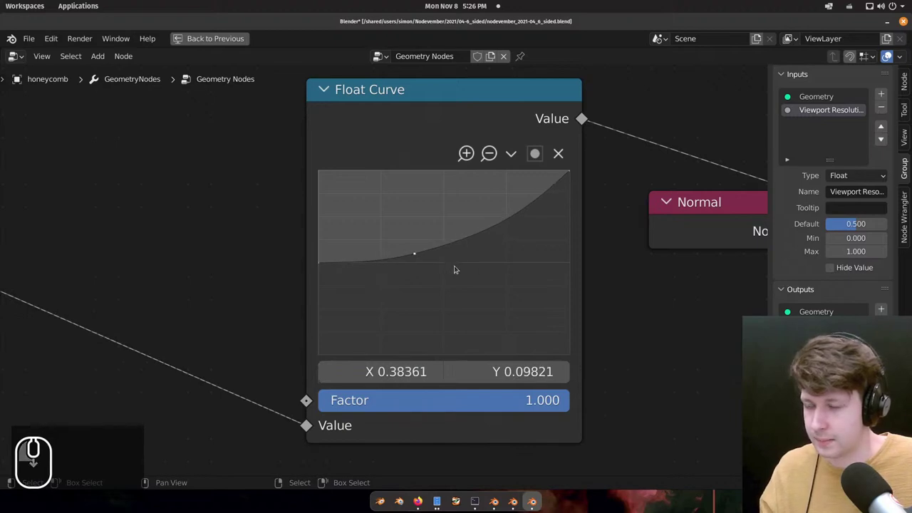
scroll("down", 3)
middle_click(387, 281)
scroll("up", 3)
Restore the split layout and pan the node tree over to the capture nodes.
left_click_drag(467, 288, 500, 112)
scroll("down", 3)
key("z")
scroll("down", 3)
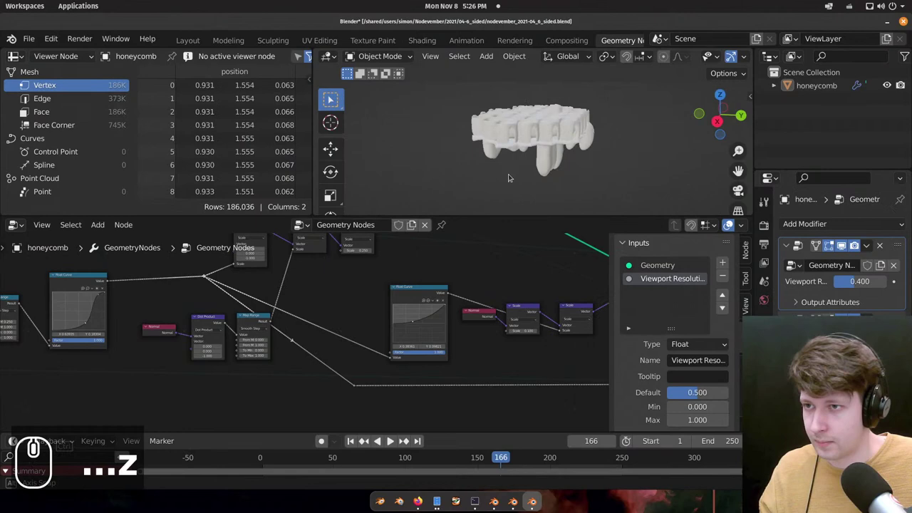
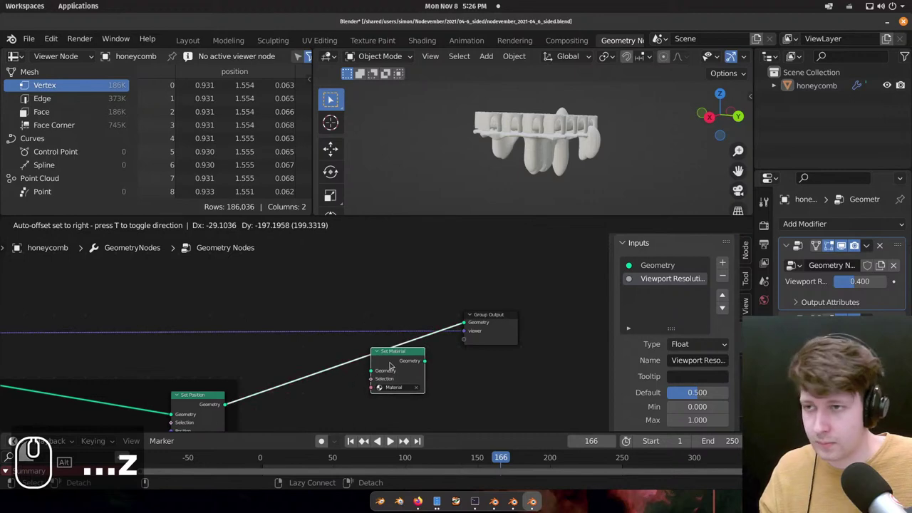
scroll("up", 3)
middle_click(550, 110)
scroll("up", 3)
left_click_drag(503, 99, 214, 362)
scroll("down", 3)
scroll("up", 3)
scroll("up", 3)
scroll("down", 3)
scroll("up", 3)
scroll("down", 3)
scroll("up", 3)
Add a Capture Attribute node after the Float Curve and wire its value into the Scale and Map Range nodes.
left_click_drag(250, 111, 507, 190)
type("fg")
right_click(297, 191)
type("z")
key("z")
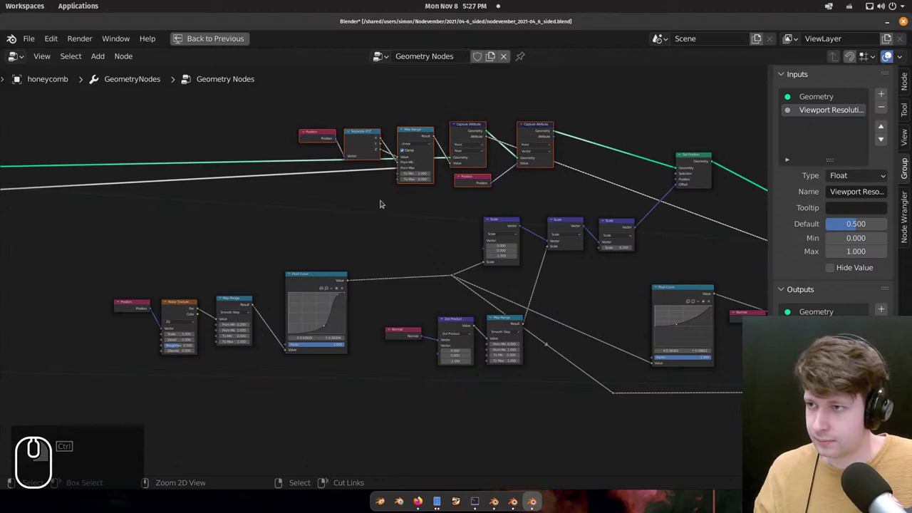
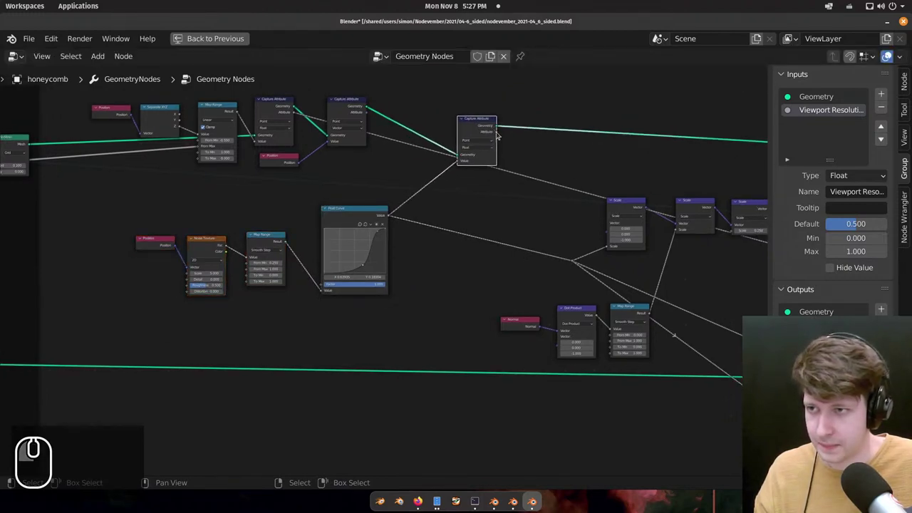
left_click_drag(503, 130, 587, 269)
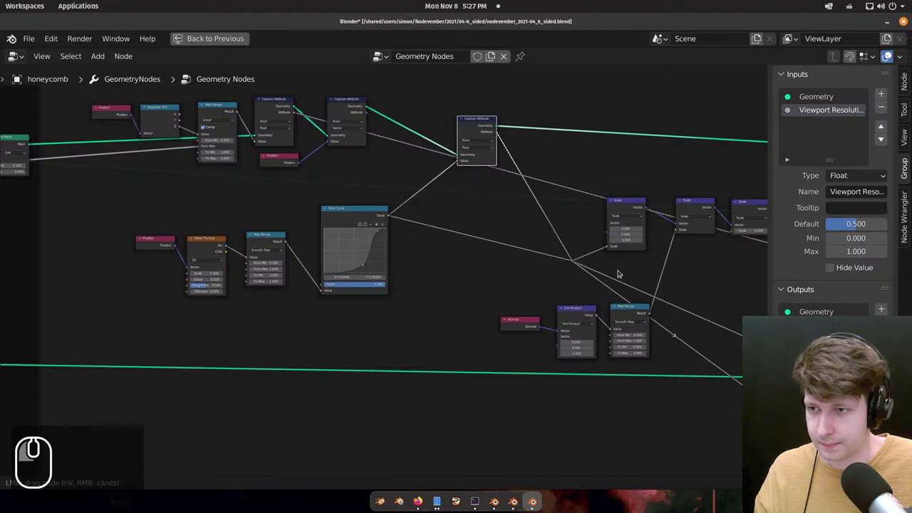
left_click_drag(549, 224, 554, 164)
scroll("down", 3)
Add a point near the Float Curve's top for an S-shaped rise and check the wrinkled displacement on the model.
scroll("down", 3)
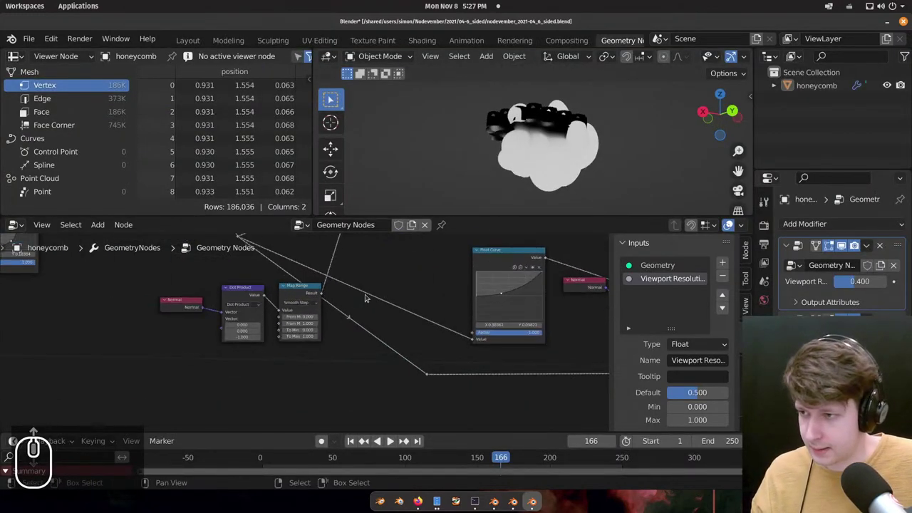
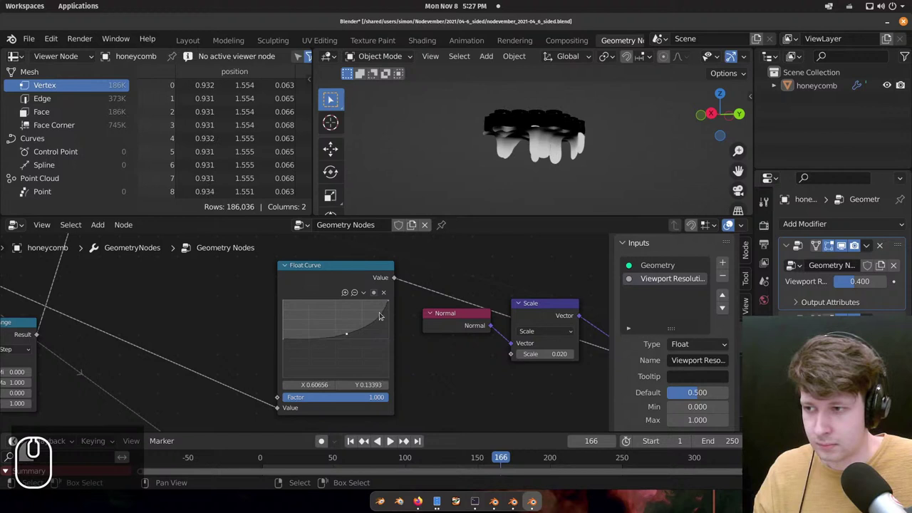
left_click(387, 310)
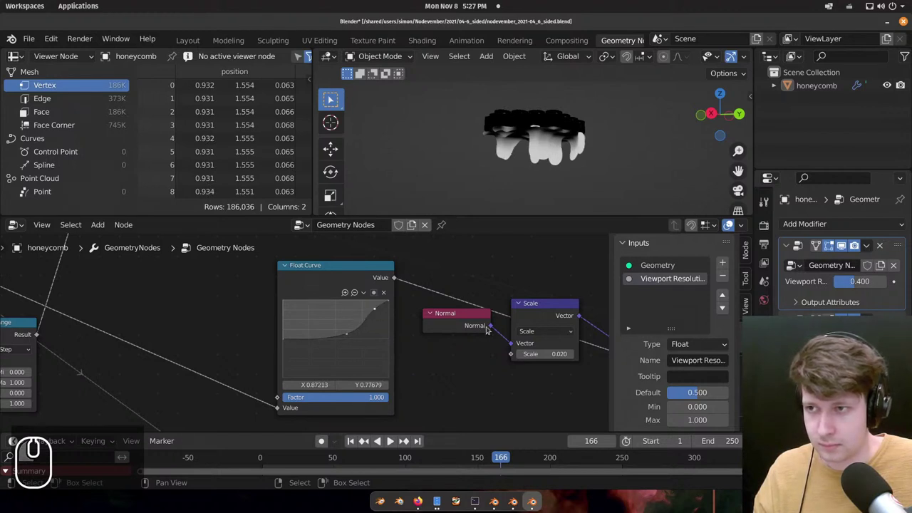
middle_click(538, 165)
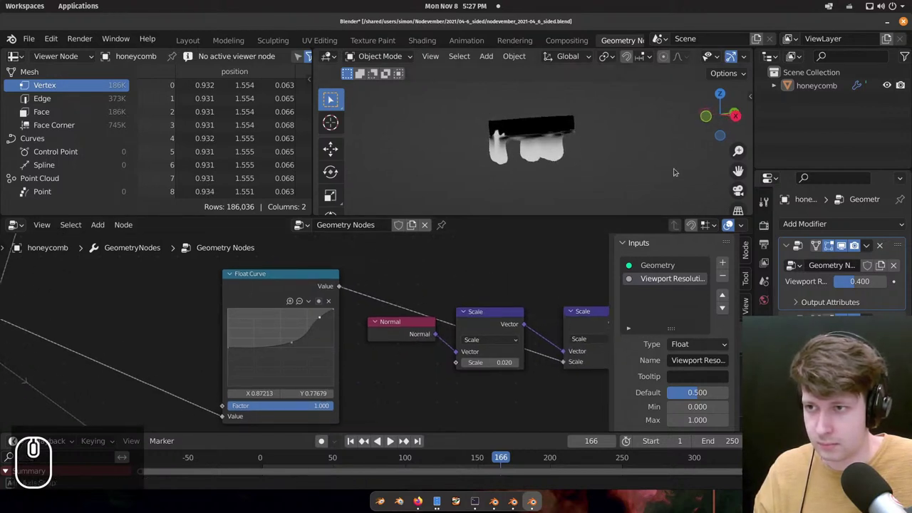
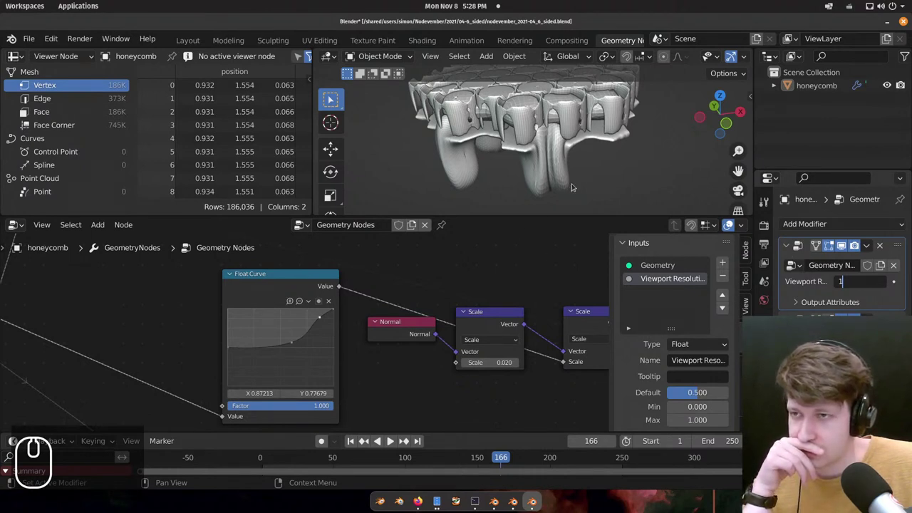
Orbit and zoom close around the detailed stalactites beneath the honeycomb.
left_click_drag(522, 156, 628, 127)
scroll("up", 3)
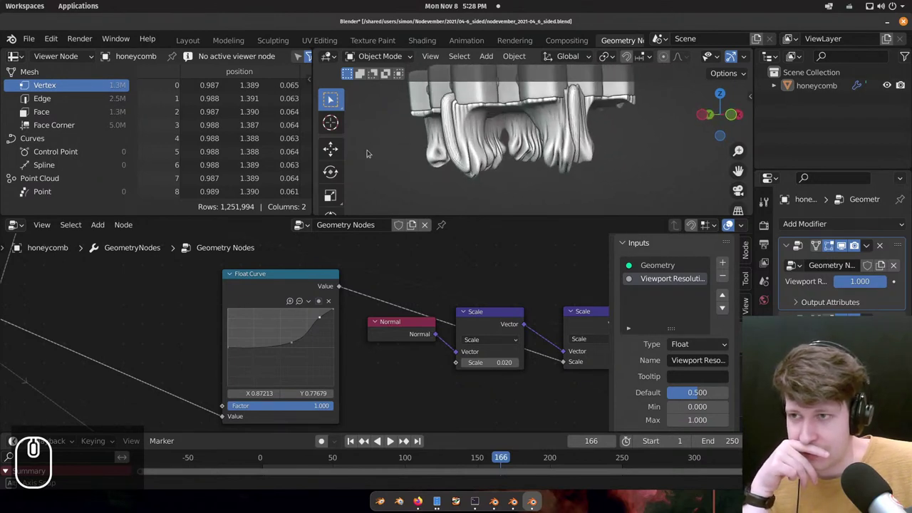
scroll("down", 3)
scroll("down", 3)
left_click_drag(196, 296, 354, 340)
left_click_drag(365, 349, 372, 375)
scroll("up", 3)
Pan across the node tree after opening the Geometry Nodes.001 copy.
left_click_drag(569, 150, 556, 133)
middle_click(576, 126)
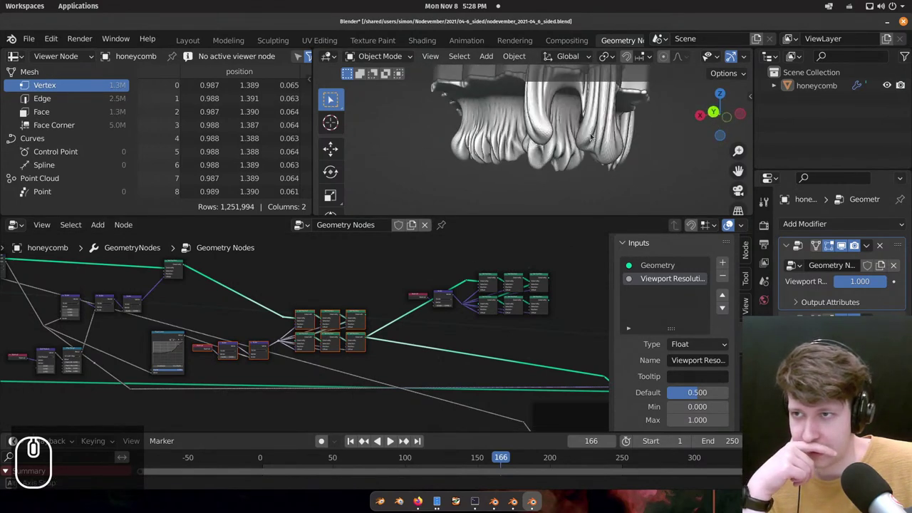
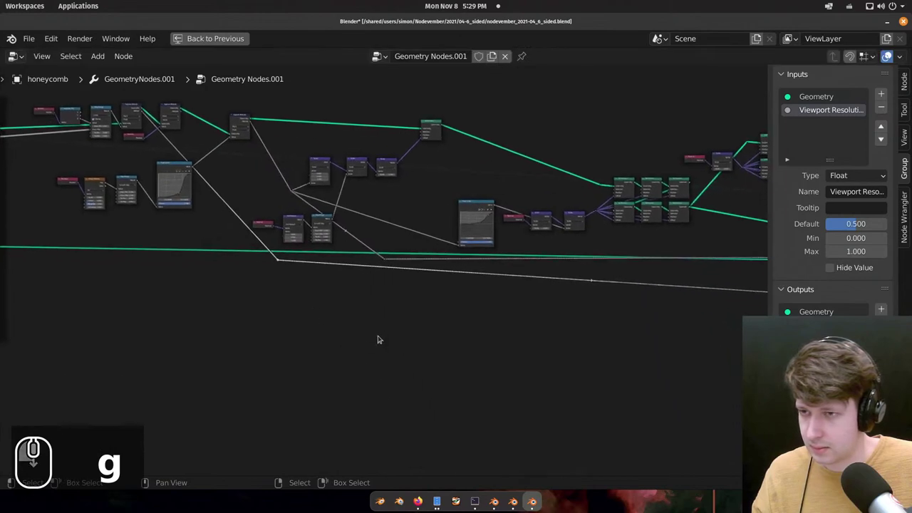
Fit the whole node tree in view and inspect the Capture Attribute node after the Float Curve.
key("g")
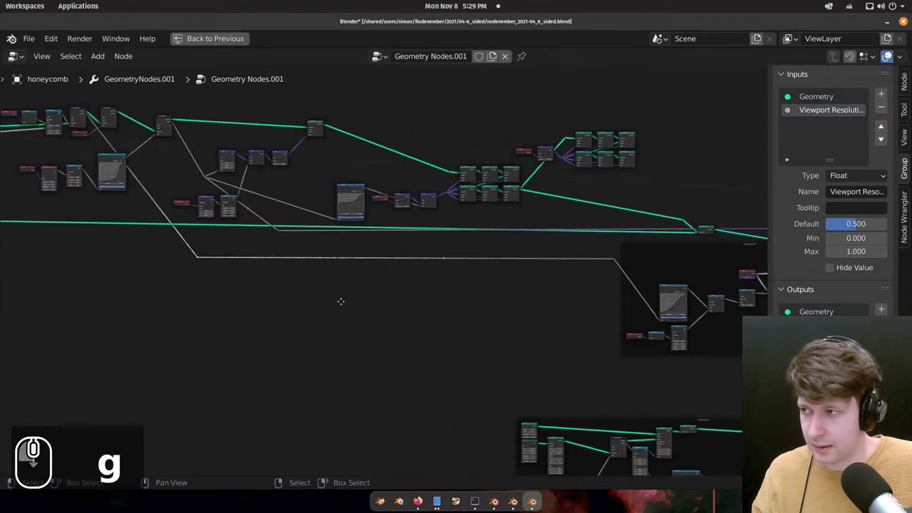
scroll("down", 3)
scroll("up", 3)
scroll("down", 3)
scroll("down", 3)
scroll("down", 3)
scroll("up", 3)
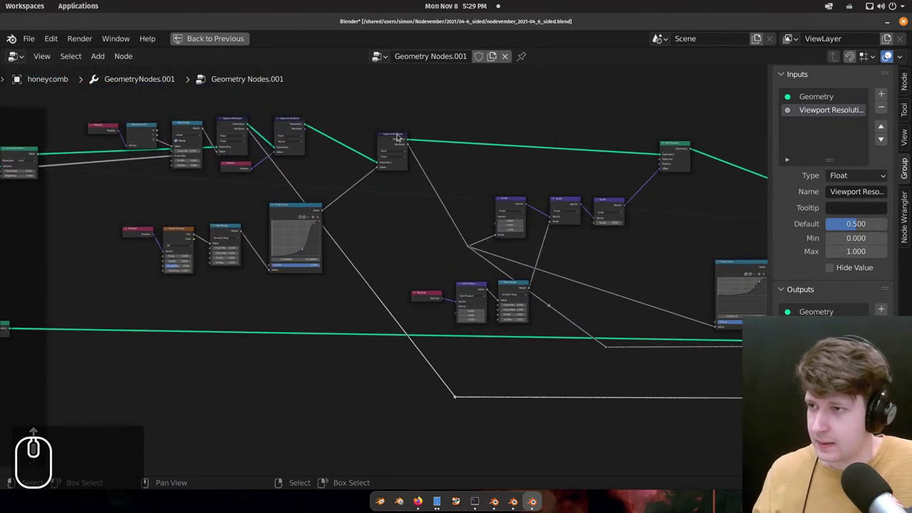
left_click(401, 132)
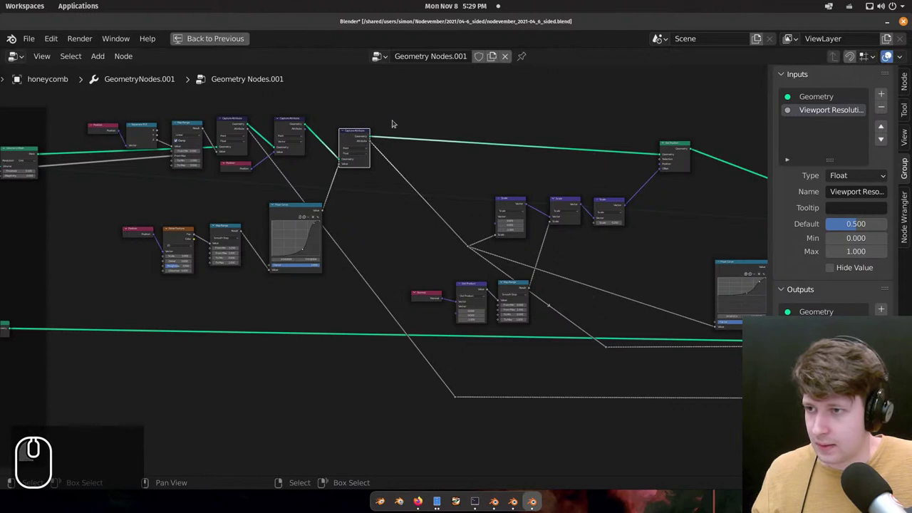
right_click(422, 179)
scroll("down", 3)
scroll("up", 3)
scroll("down", 3)
Pan across the enlarged node tree to survey its other branches.
left_click_drag(500, 330, 336, 297)
scroll("down", 3)
scroll("up", 3)
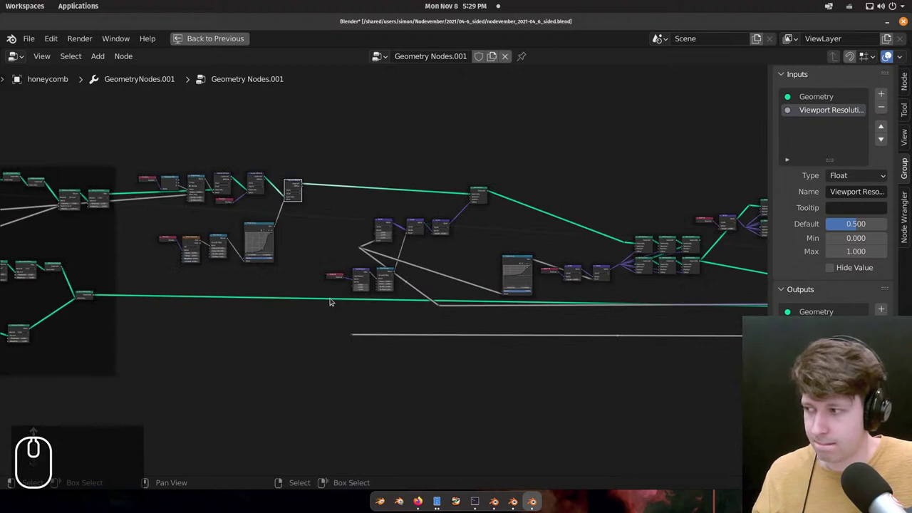
scroll("down", 3)
middle_click(340, 314)
left_click(270, 318)
scroll("down", 3)
scroll("up", 3)
scroll("up", 3)
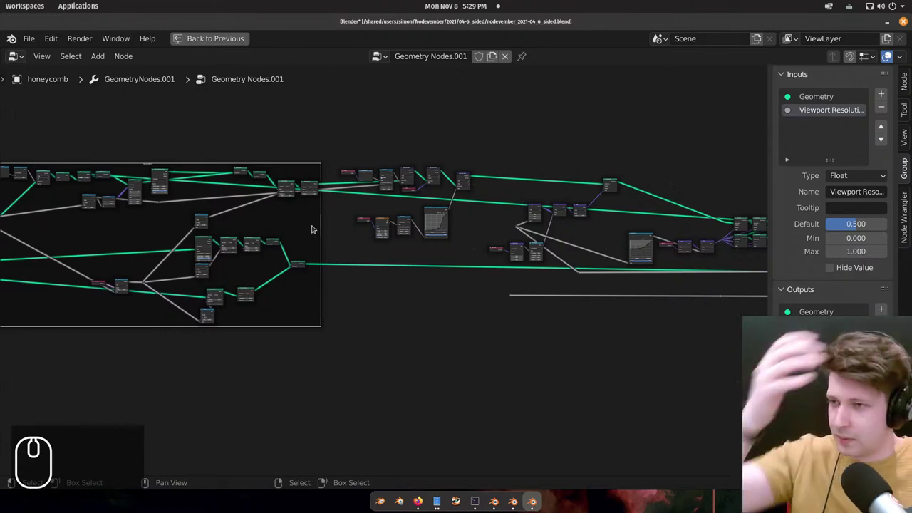
left_click_drag(246, 252, 265, 262)
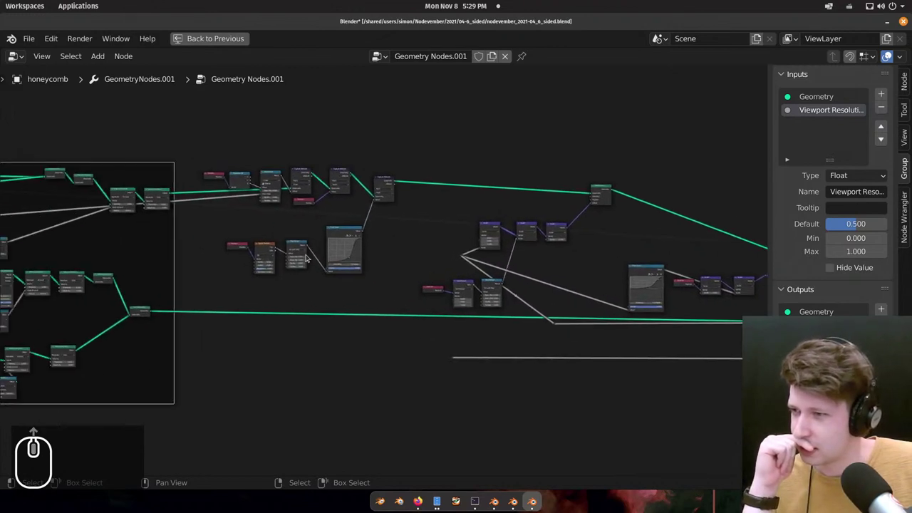
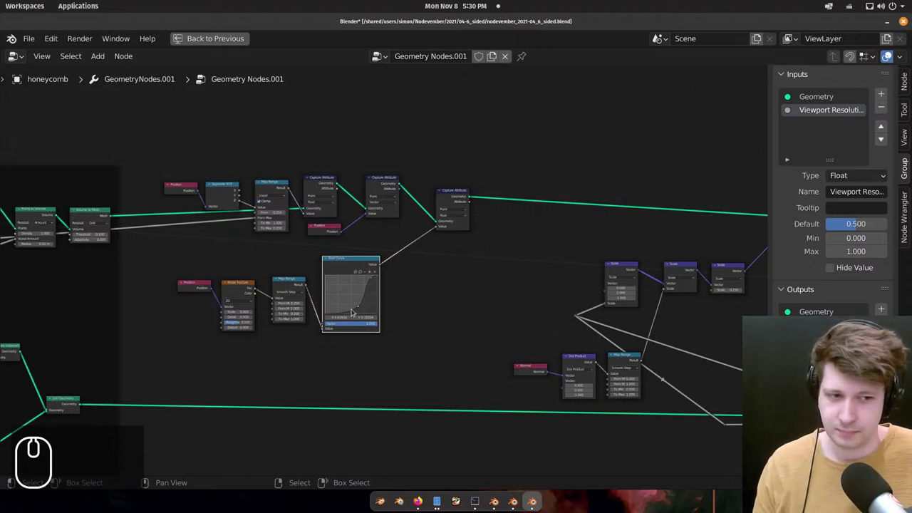
Pan along the remaining nodes and return to the full spreadsheet, viewport and node editor workspace.
scroll("down", 3)
middle_click(324, 244)
left_click_drag(406, 246, 428, 262)
left_click_drag(441, 243, 391, 252)
left_click_drag(386, 252, 356, 245)
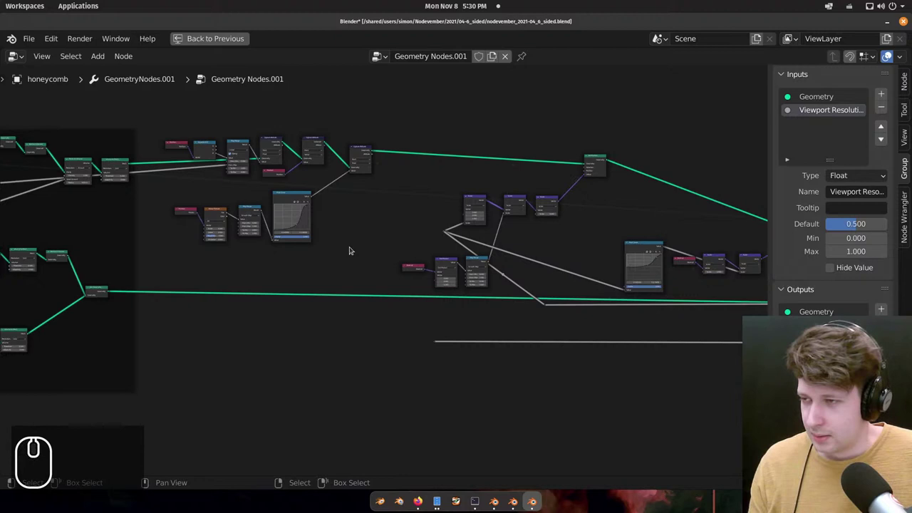
left_click_drag(319, 236, 677, 311)
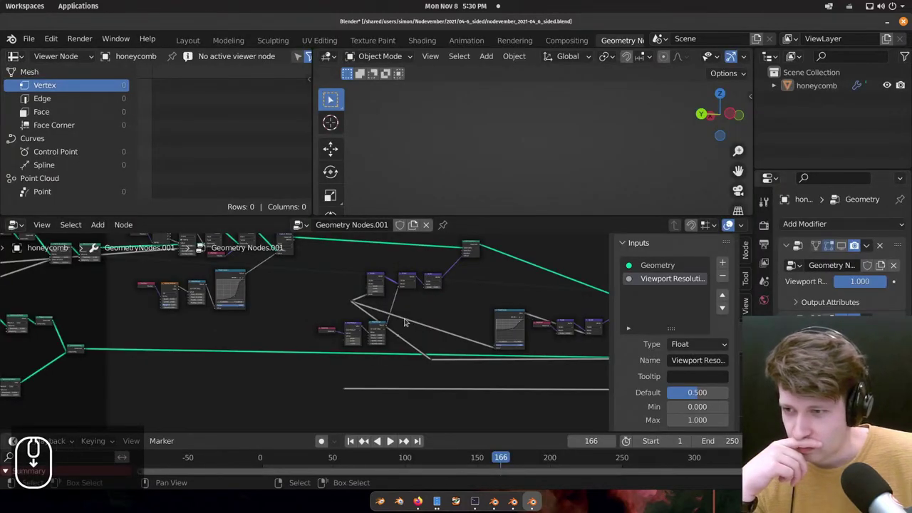
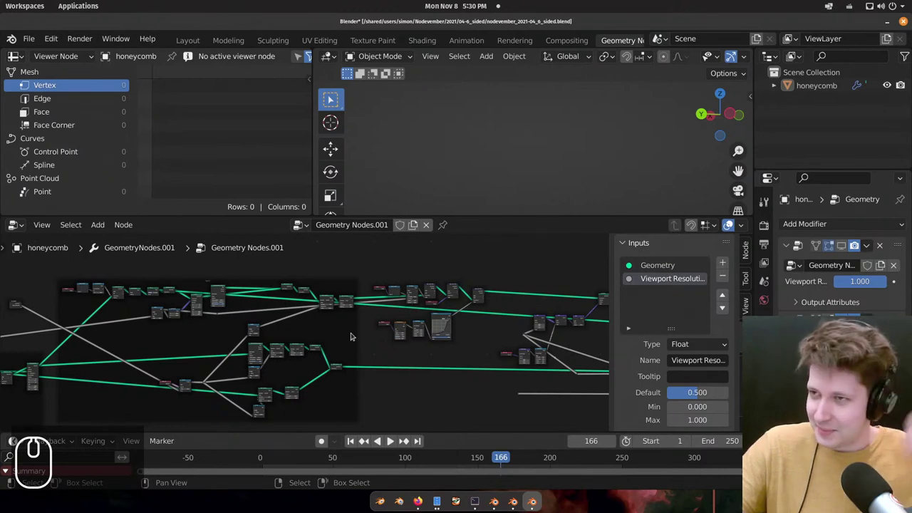
Pan and zoom around the Geometry Nodes tree to locate the honeycomb's node group.
middle_click(471, 373)
scroll("down", 3)
scroll("down", 3)
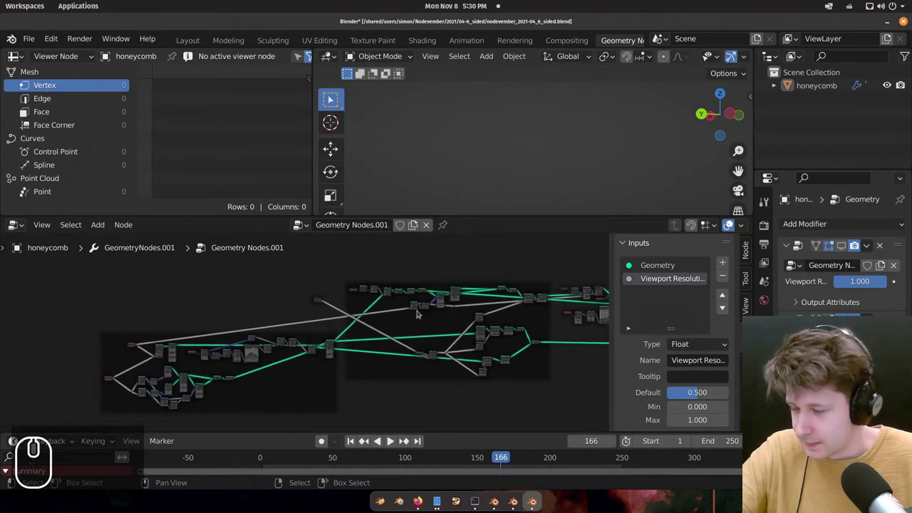
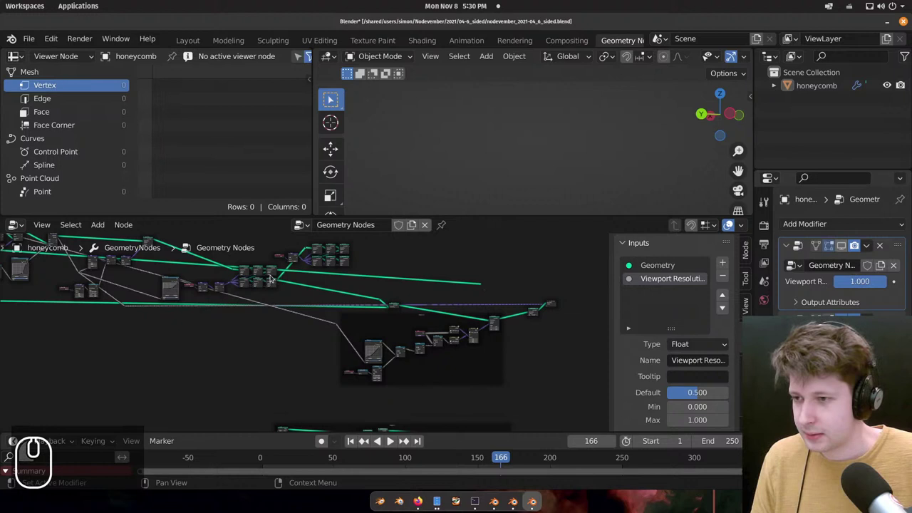
left_click_drag(402, 305, 381, 317)
left_click_drag(401, 328, 326, 326)
scroll("up", 3)
left_click_drag(371, 333, 369, 329)
scroll("down", 3)
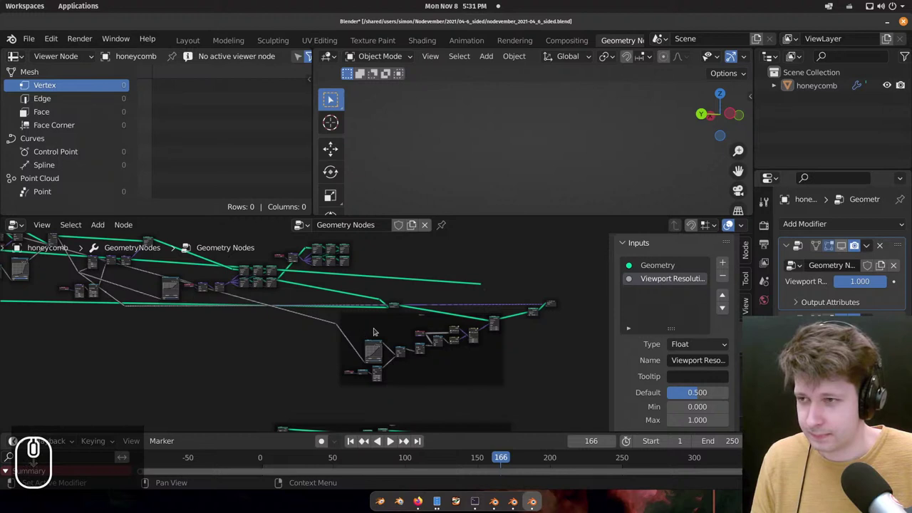
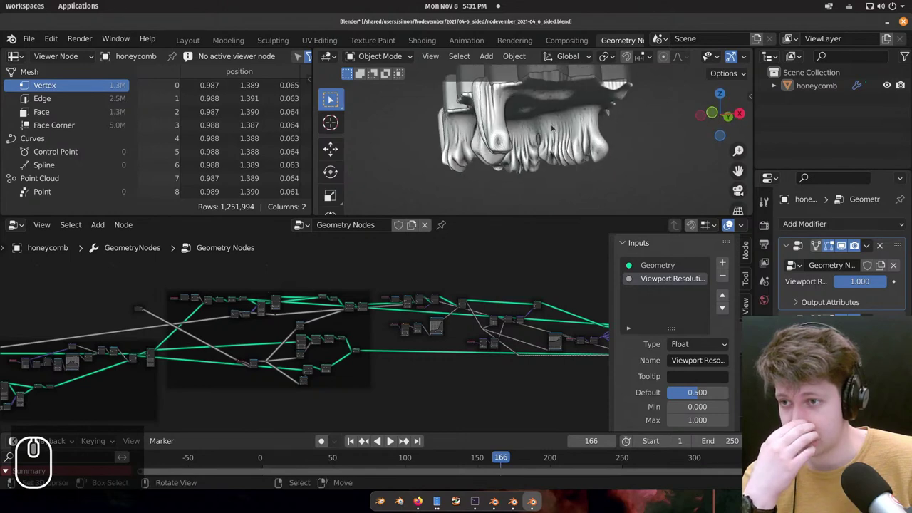
Orbit the viewport to see the drooping stalactites from the side.
left_click_drag(559, 157, 638, 121)
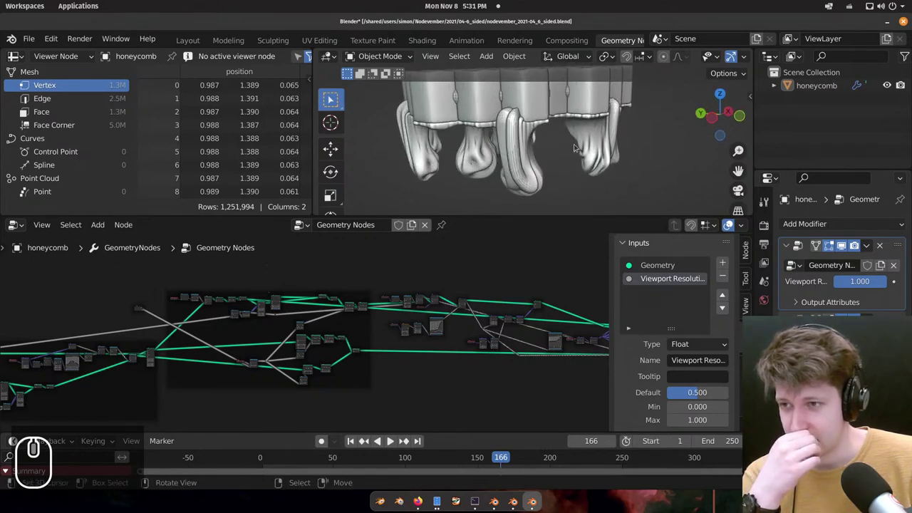
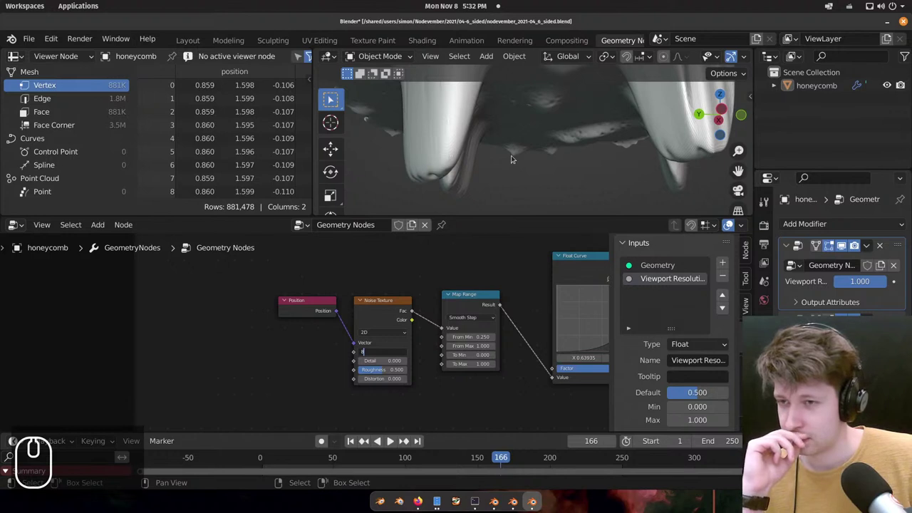
Zoom out and orbit to view the whole slab with its thin stalactites from above.
scroll("down", 3)
scroll("down", 3)
scroll("down", 3)
scroll("down", 3)
scroll("down", 3)
scroll("up", 3)
middle_click(516, 146)
middle_click(538, 149)
left_click_drag(577, 182, 551, 159)
middle_click(567, 167)
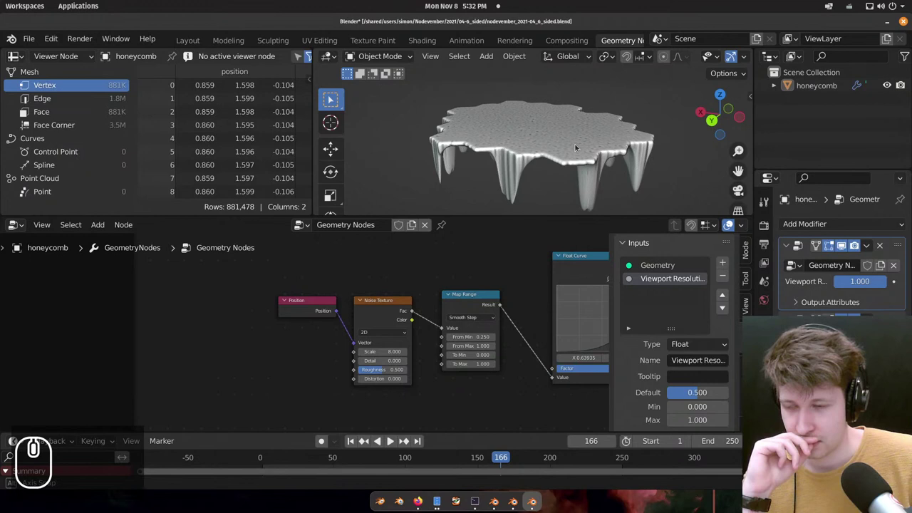
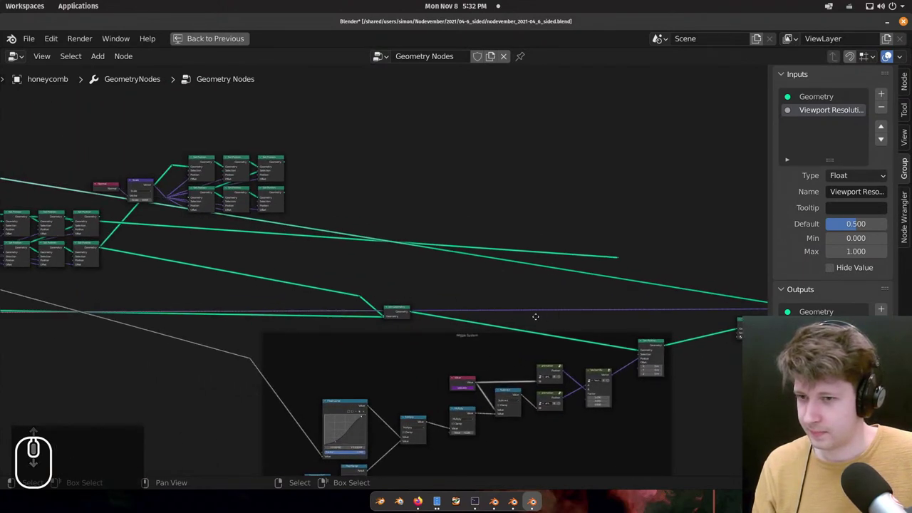
Link the bottom branch's last Set Position node into the Group Output.
left_click(641, 319)
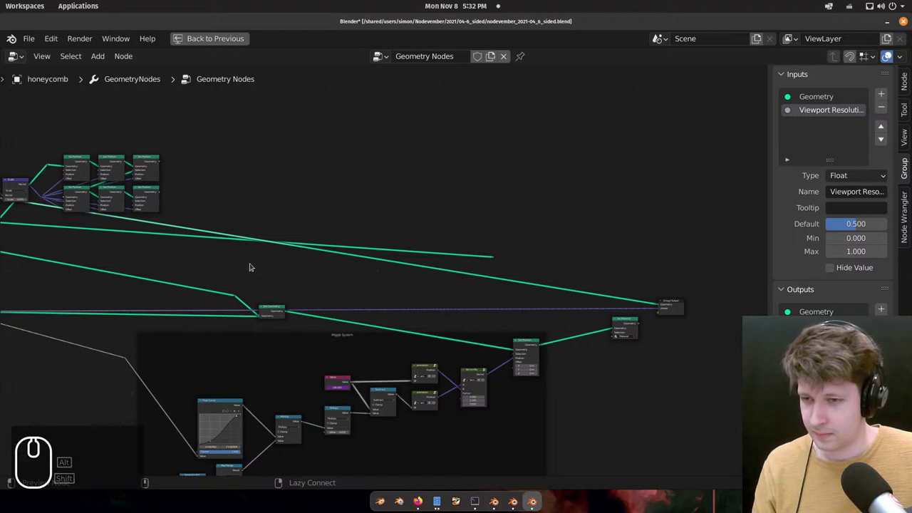
left_click_drag(280, 238, 329, 254)
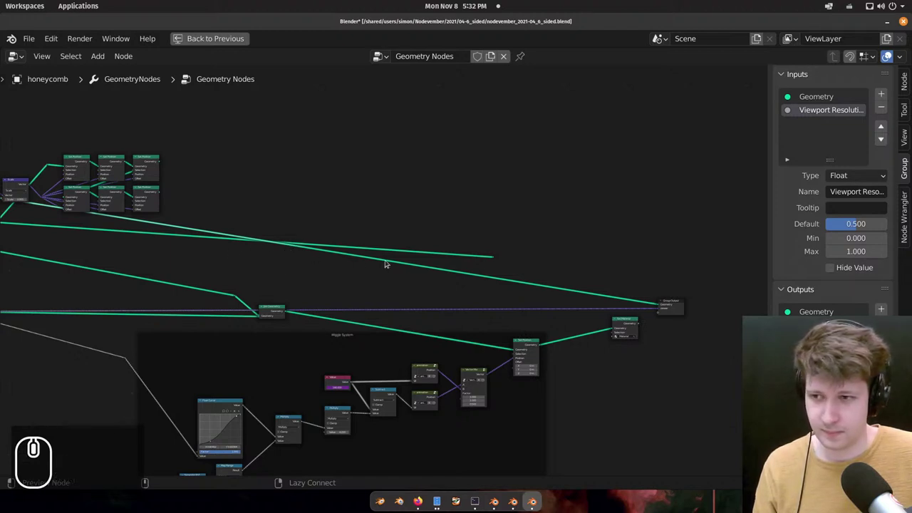
left_click_drag(422, 267, 335, 254)
left_click_drag(449, 269, 349, 254)
left_click_drag(387, 256, 368, 242)
scroll("up", 3)
Reposition the Group Output node and return to the regular split workspace layout.
middle_click(435, 252)
left_click_drag(439, 229, 439, 229)
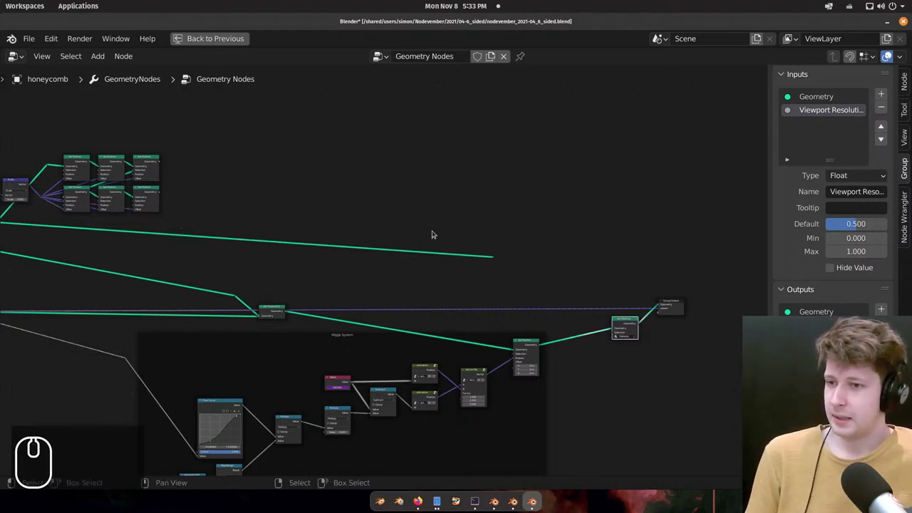
left_click_drag(630, 275, 695, 356)
key("g")
left_click(652, 370)
middle_click(553, 262)
key("ctrl+space")
Orbit and zoom the viewport to inspect the wrinkled stalactites from below.
left_click_drag(564, 239, 606, 125)
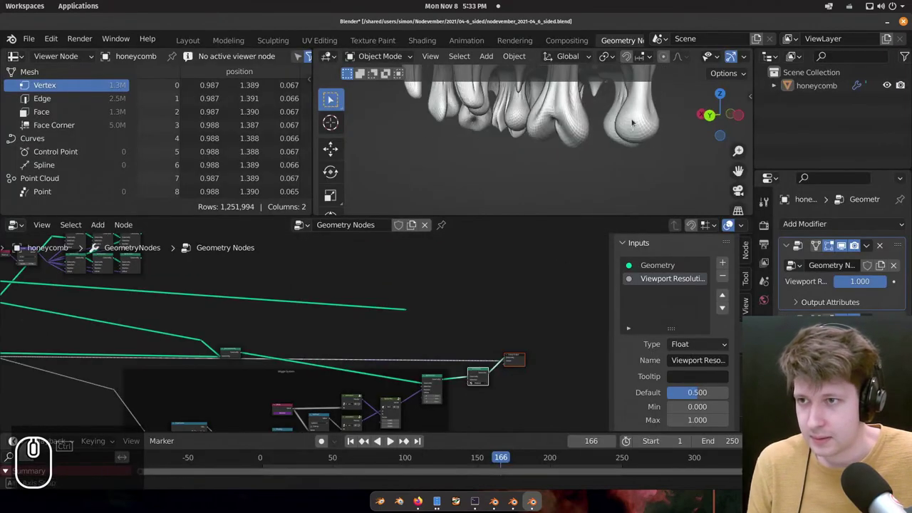
middle_click(646, 127)
middle_click(619, 139)
scroll("down", 3)
middle_click(611, 129)
scroll("up", 3)
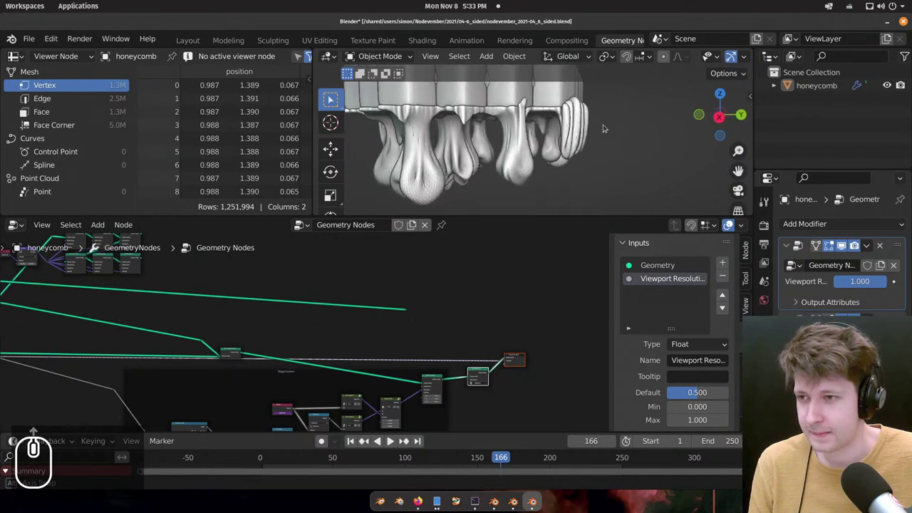
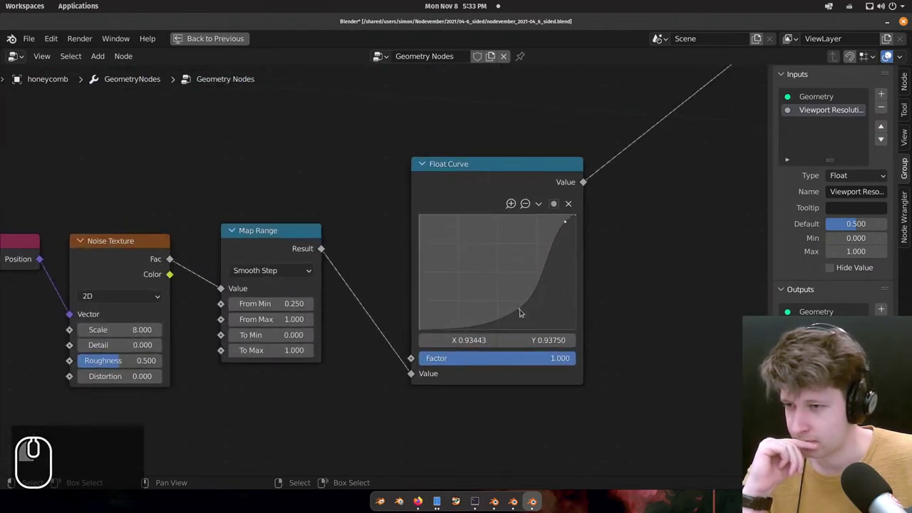
Select a point on the stalactite Float Curve and zoom in on it.
left_click(526, 307)
left_click(526, 305)
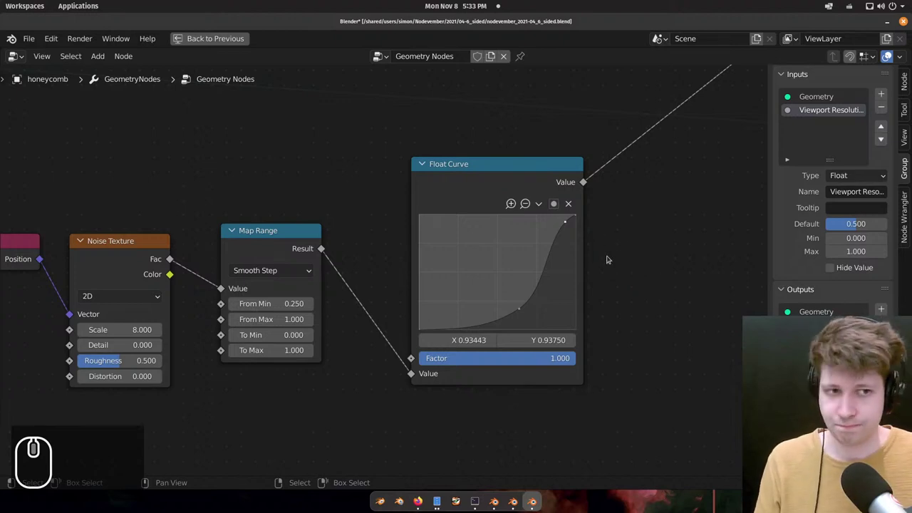
scroll("up", 3)
scroll("down", 3)
scroll("up", 3)
scroll("down", 3)
scroll("up", 3)
scroll("down", 3)
scroll("up", 3)
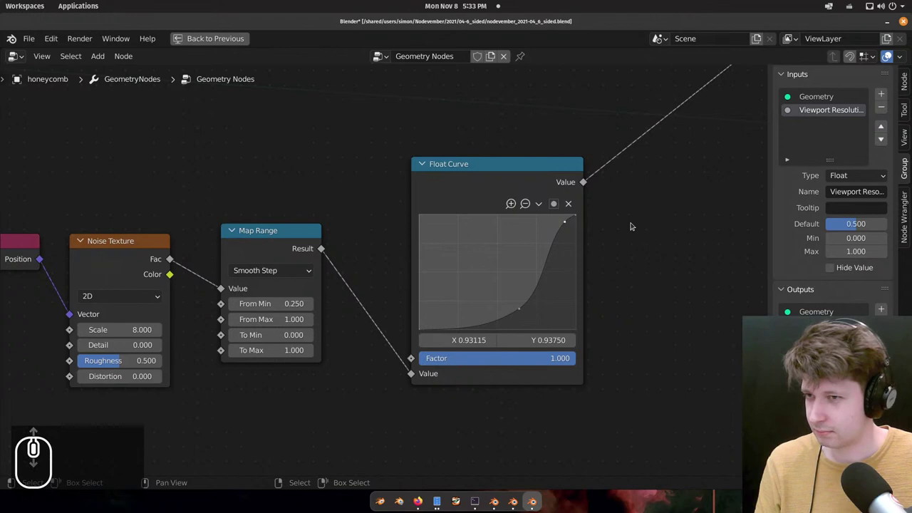
Reshape the Float Curve into an S shape controlling the stalactite profile.
left_click_drag(663, 23, 617, 194)
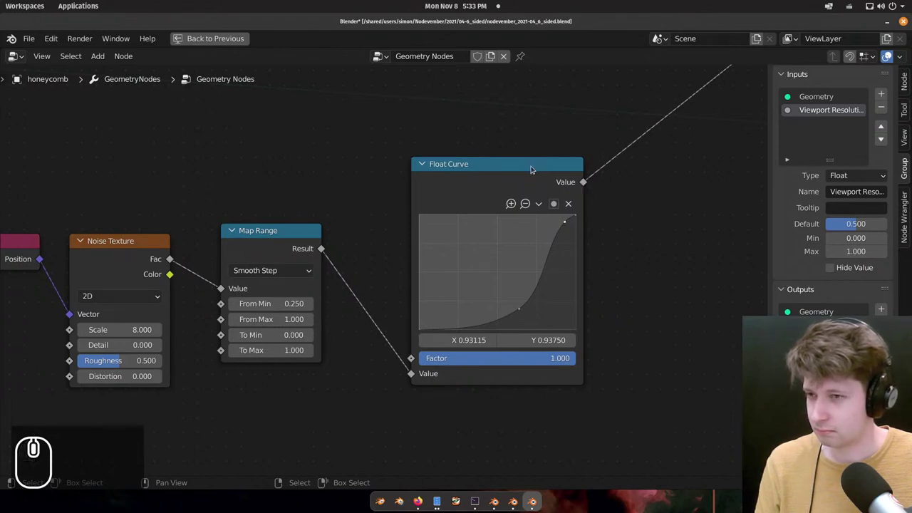
left_click_drag(502, 167, 519, 188)
scroll("down", 3)
left_click_drag(531, 151, 661, 182)
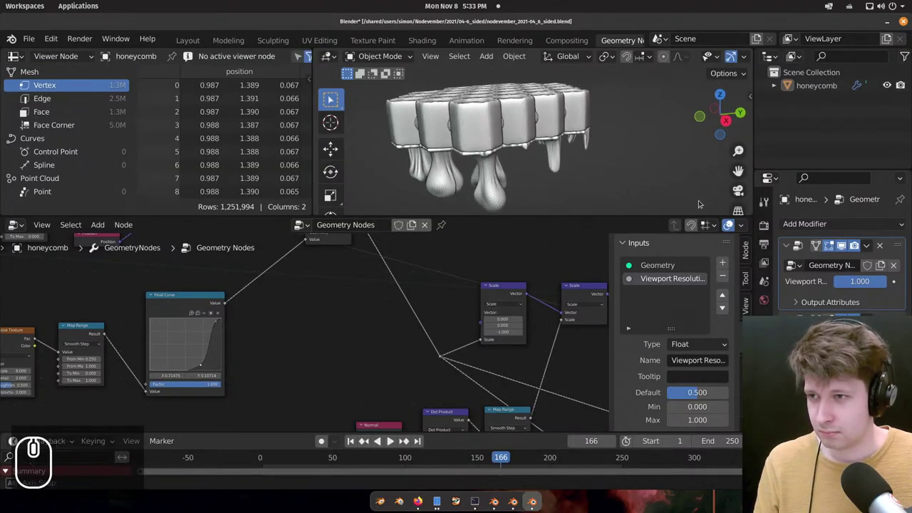
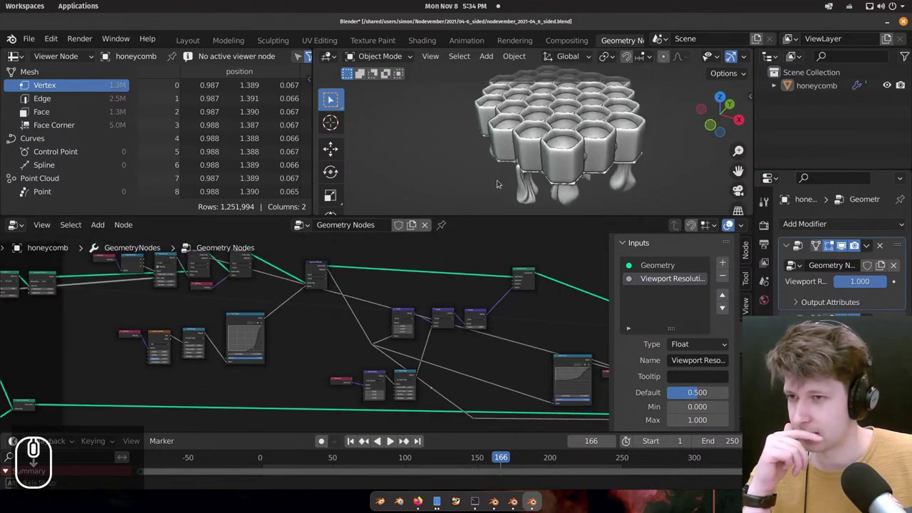
Orbit the view around the honeycomb to check the drips beneath the cells.
middle_click(505, 227)
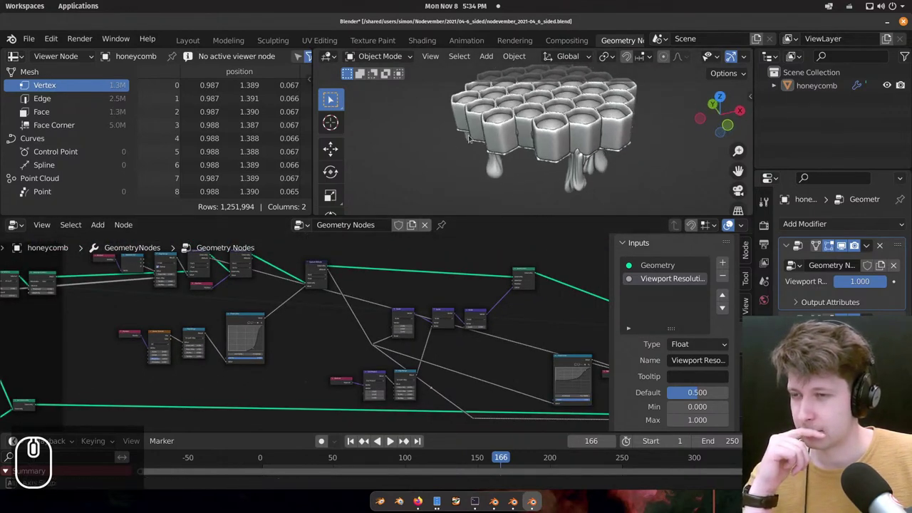
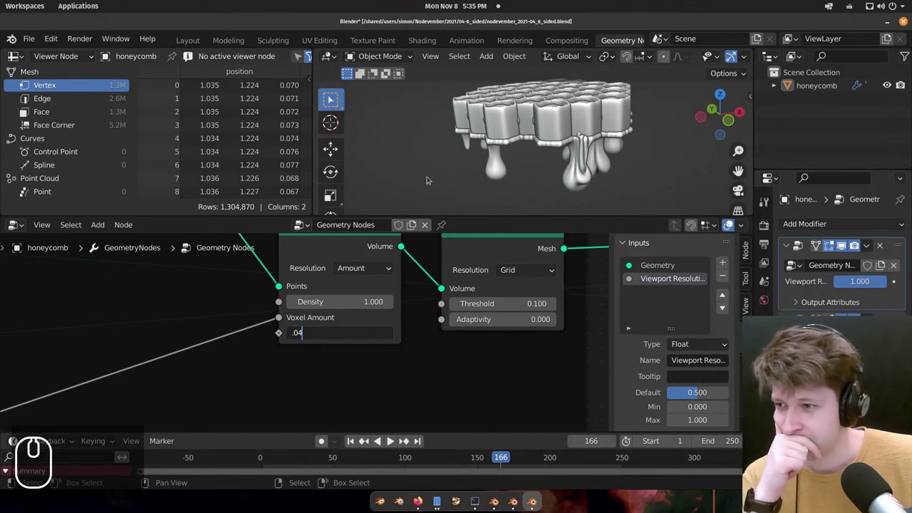
Shift the node view to reveal the Points to Volume settings.
middle_click(518, 165)
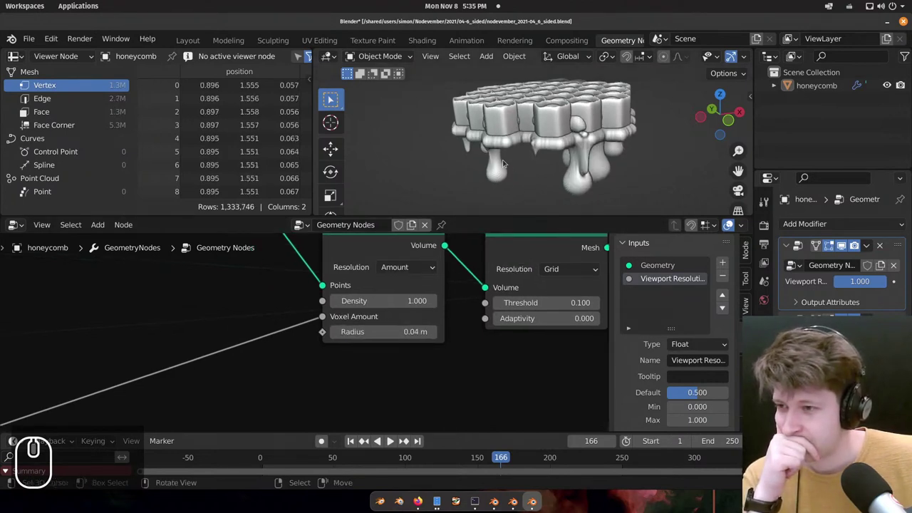
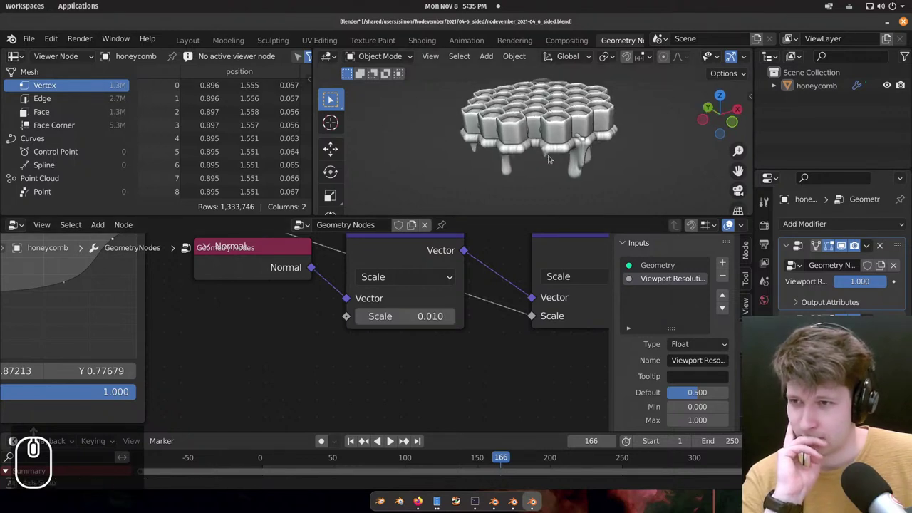
Orbit the honeycomb to view another side of the stalactites.
left_click_drag(633, 124, 476, 139)
scroll("down", 3)
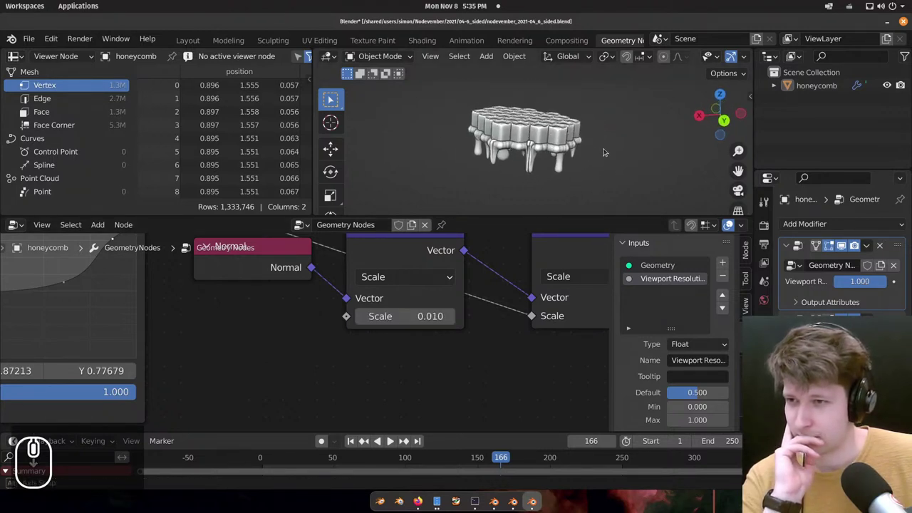
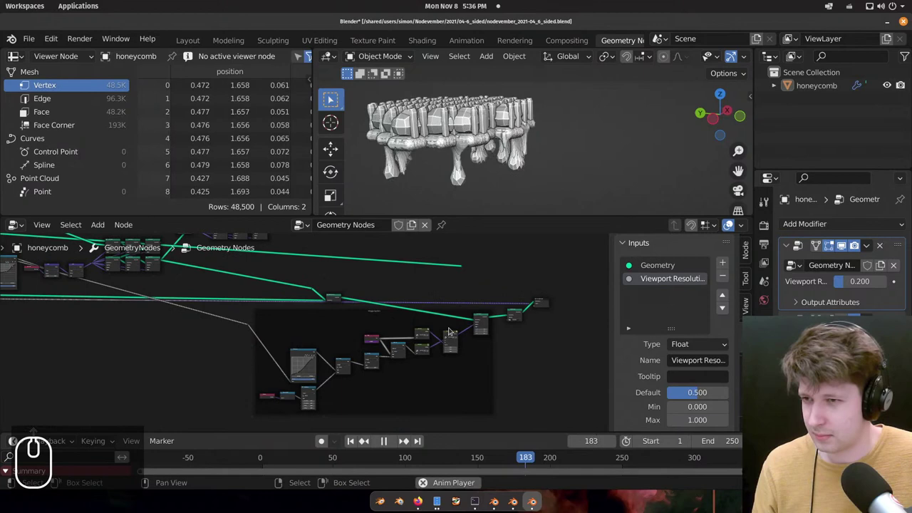
Play the animation and maximize the 3D viewport on the low-resolution honeycomb.
key("space")
key("ctrl+space")
scroll("down", 3)
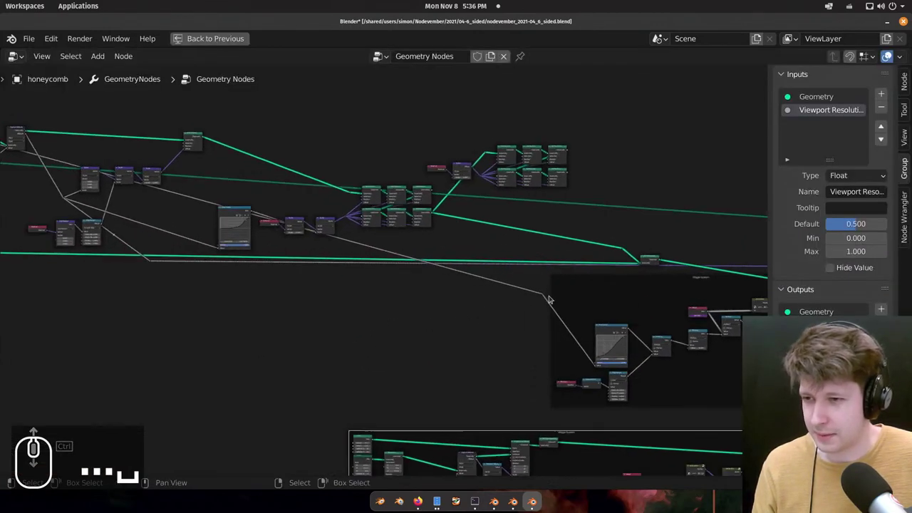
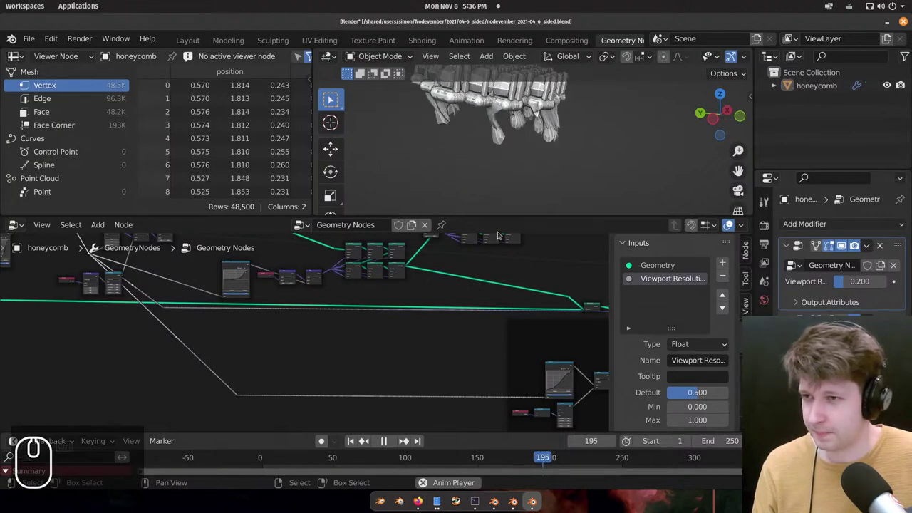
middle_click(478, 177)
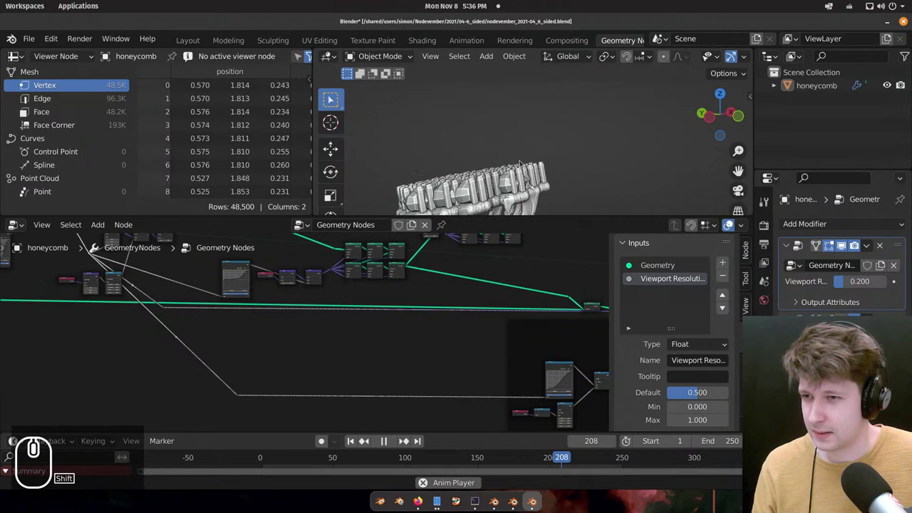
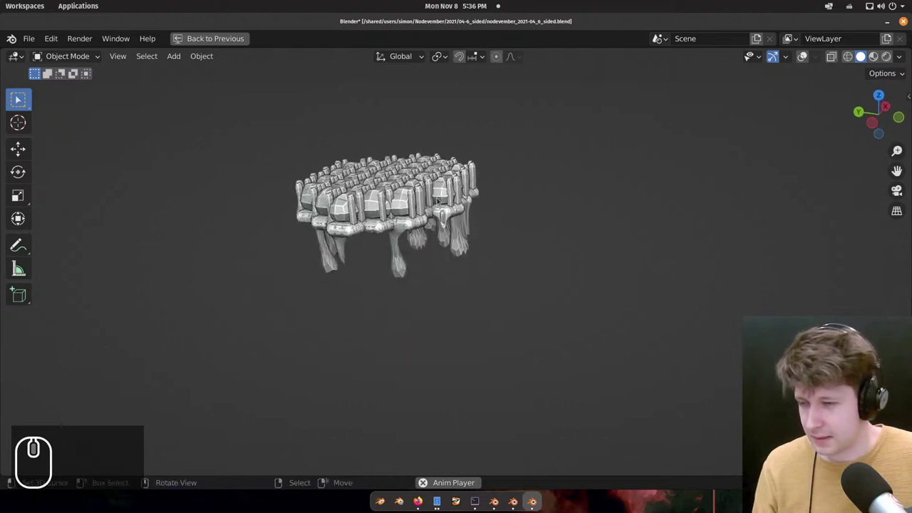
Orbit the low-resolution honeycomb from side and front views to inspect the animating stalactites.
left_click_drag(450, 191, 455, 213)
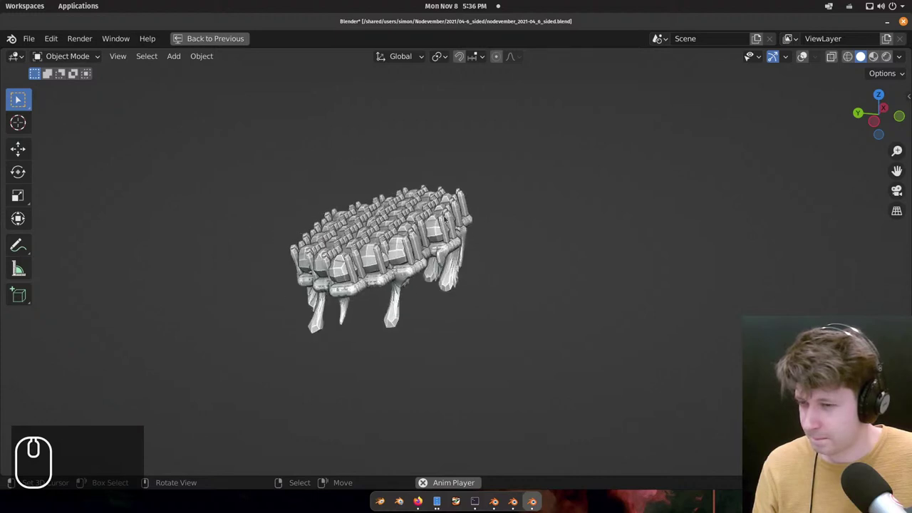
key("space")
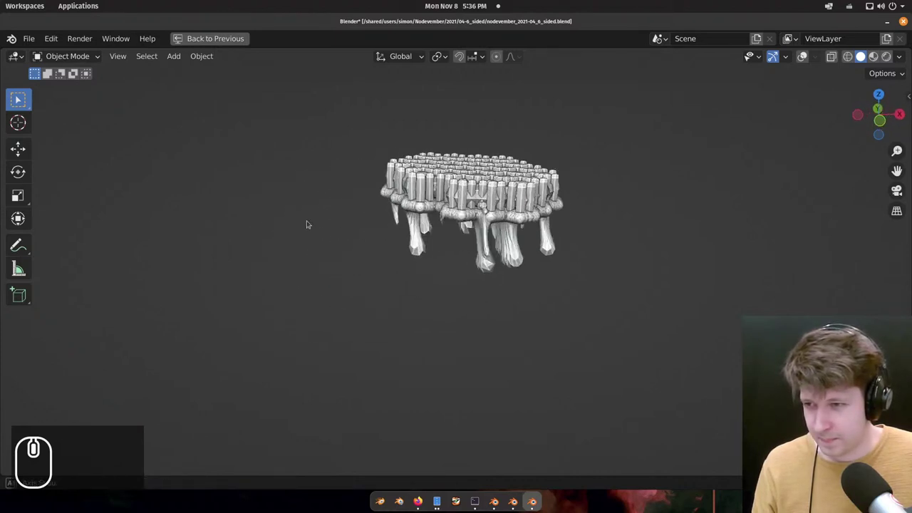
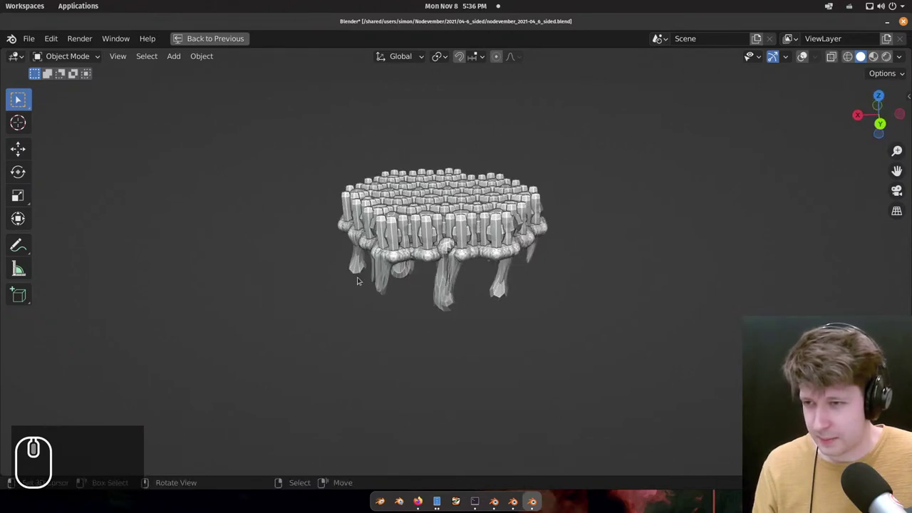
middle_click(426, 248)
middle_click(476, 246)
scroll("down", 3)
middle_click(41, 435)
scroll("up", 3)
middle_click(428, 197)
scroll("up", 3)
middle_click(463, 211)
left_click_drag(451, 249, 467, 237)
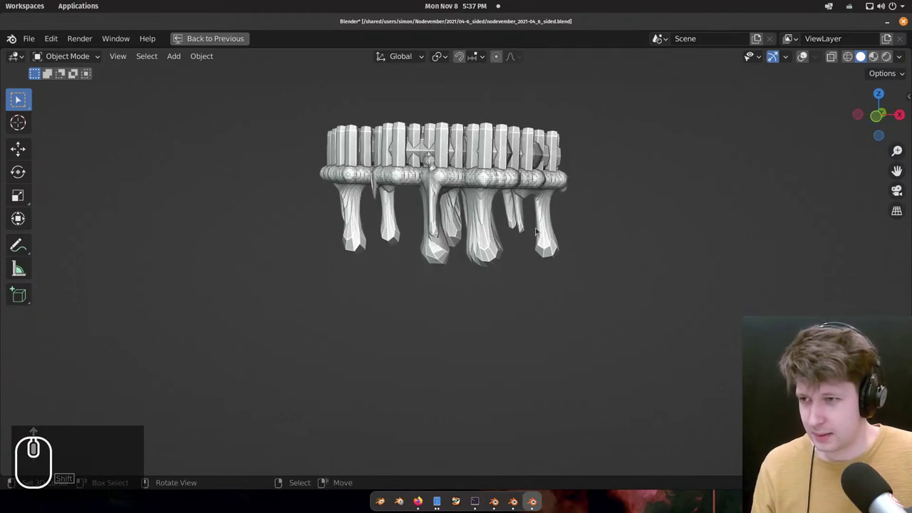
middle_click(454, 209)
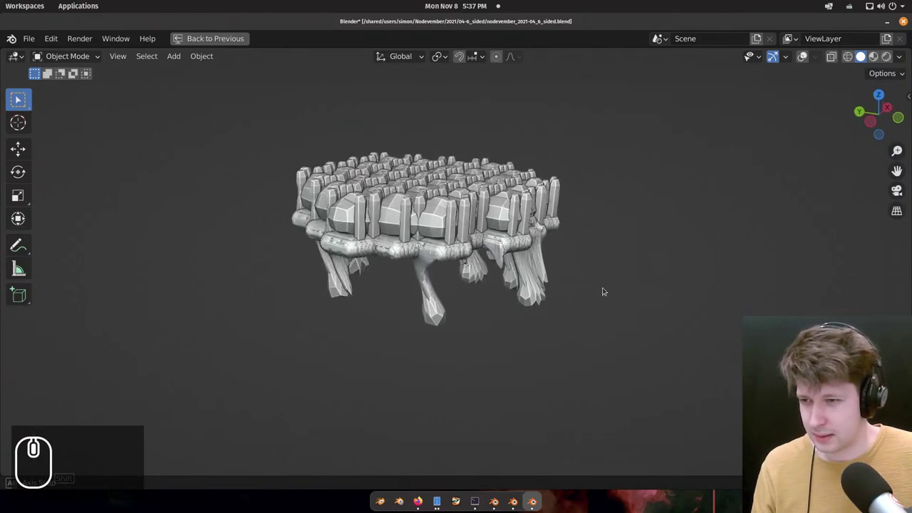
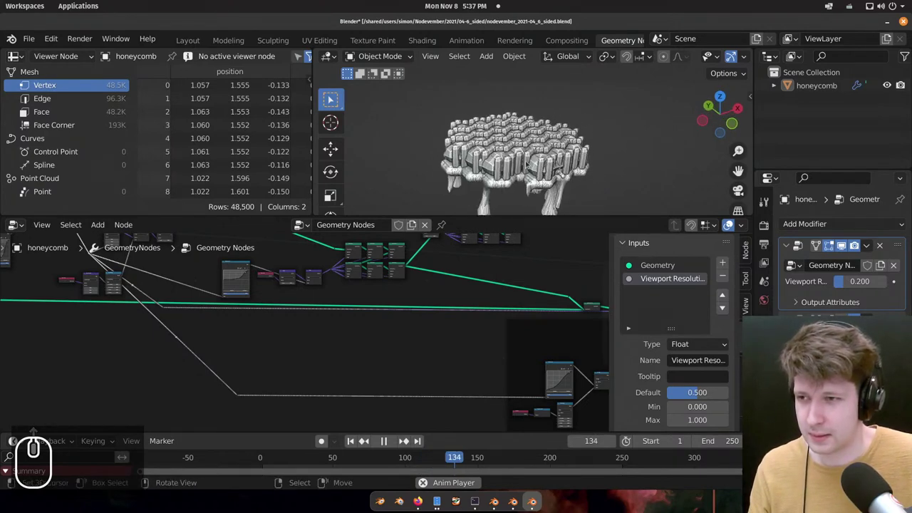
middle_click(543, 179)
middle_click(539, 163)
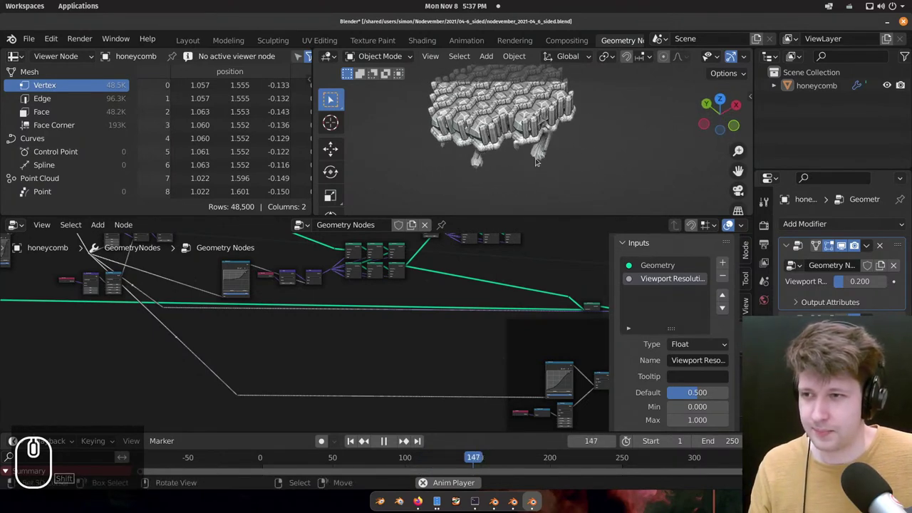
scroll("up", 3)
left_click_drag(539, 129, 611, 132)
scroll("up", 3)
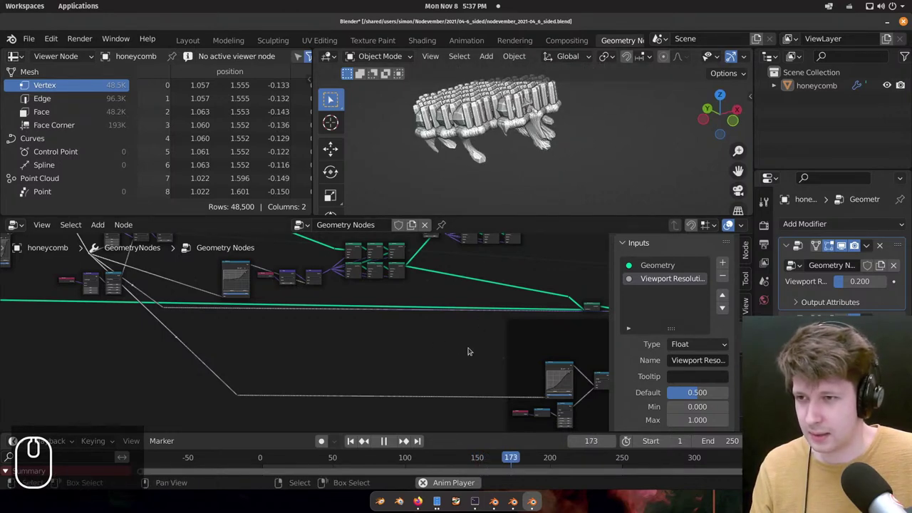
scroll("down", 3)
left_click_drag(532, 147, 579, 174)
left_click_drag(591, 183, 549, 157)
Stop playback and set the modifier's Viewport Resolution back to 1.0 for the full-detail mesh.
key("space")
left_click_drag(536, 152, 566, 159)
left_click(870, 282)
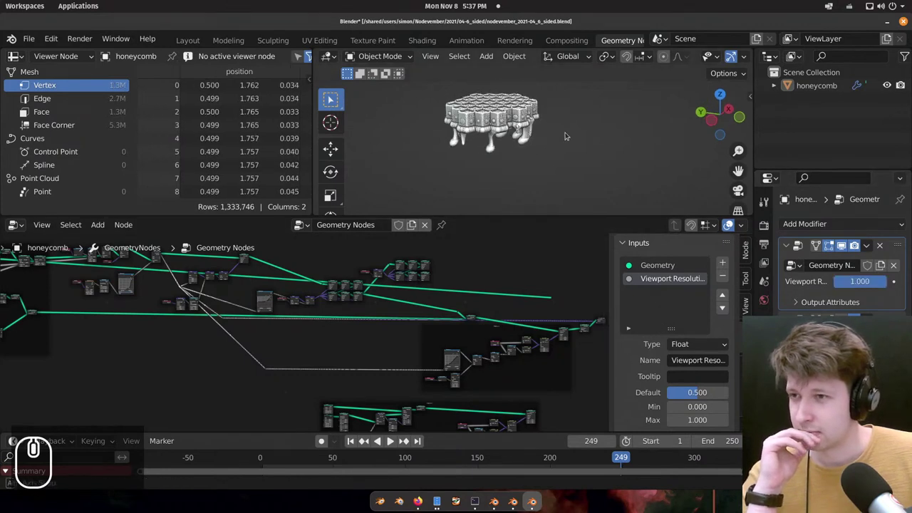
Orbit the detailed honeycomb and frame the Float Curve node in the node editor.
left_click_drag(454, 142, 486, 121)
scroll("down", 3)
scroll("up", 3)
left_click_drag(489, 117, 552, 118)
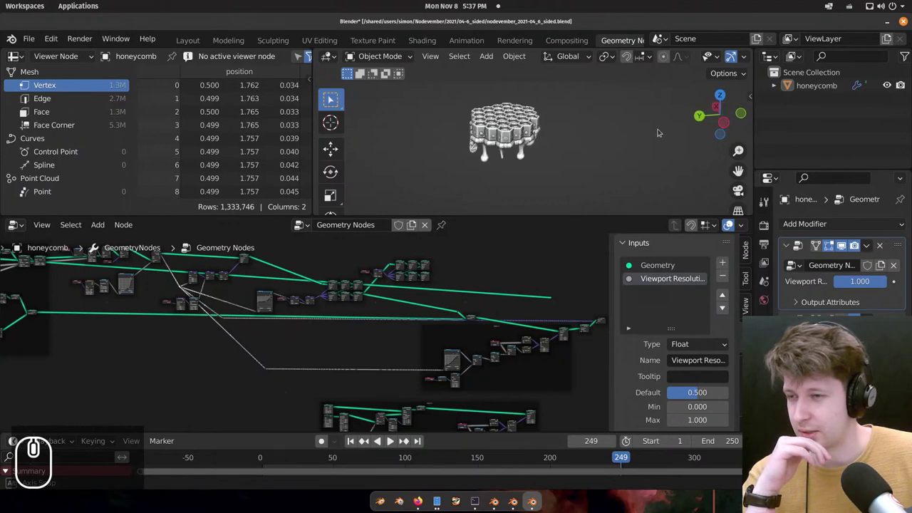
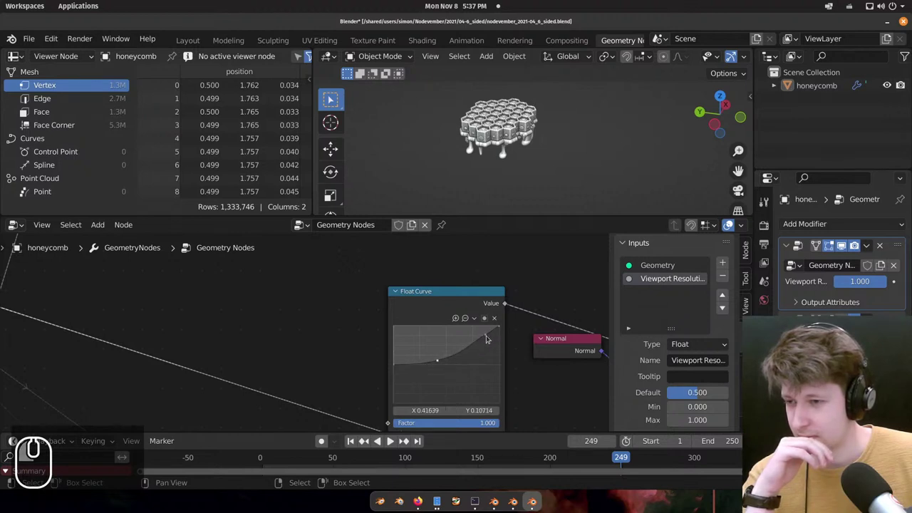
Drag the Float Curve's upper point down to about Y 0.65 and check the stalactites side-on.
left_click(491, 334)
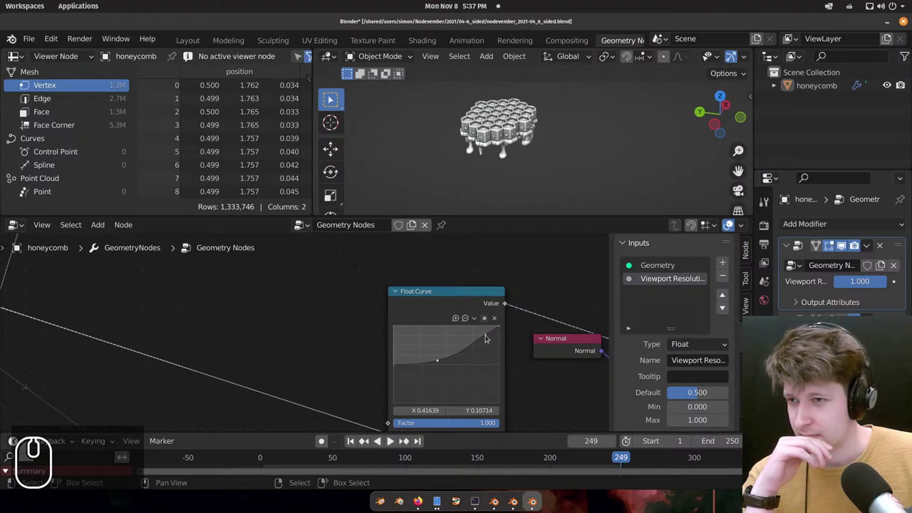
left_click_drag(507, 185, 486, 158)
left_click_drag(531, 147, 840, 247)
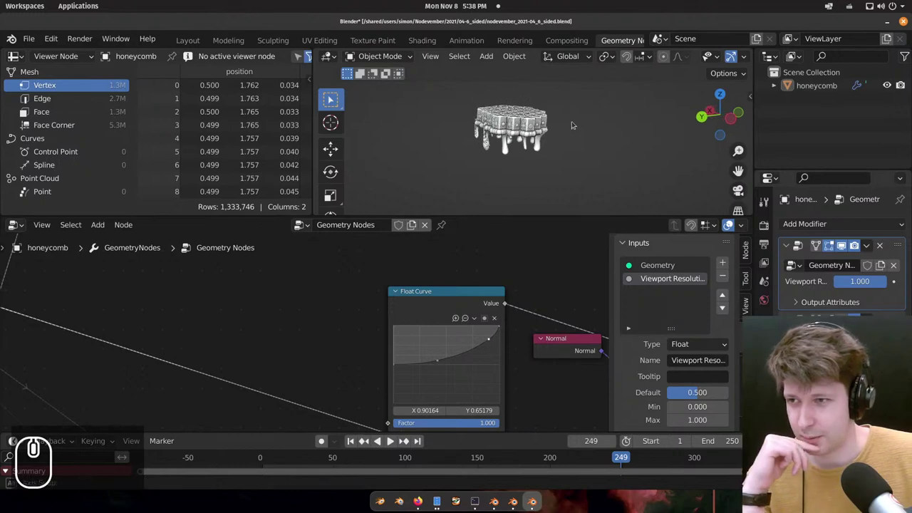
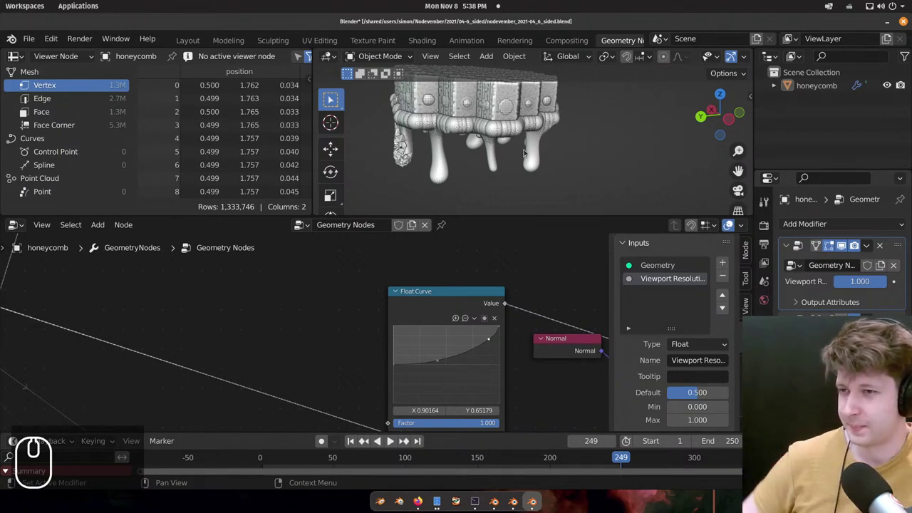
Orbit from the close side view out to an angled overview of the honeycomb and drooping stalactites.
left_click_drag(507, 142, 579, 121)
left_click_drag(526, 134, 548, 136)
scroll("up", 3)
left_click_drag(481, 148, 502, 129)
left_click_drag(560, 72, 535, 116)
scroll("down", 3)
middle_click(555, 127)
middle_click(544, 146)
middle_click(544, 136)
middle_click(562, 79)
scroll("up", 3)
scroll("up", 3)
middle_click(608, 128)
middle_click(564, 127)
middle_click(492, 119)
middle_click(571, 126)
middle_click(573, 151)
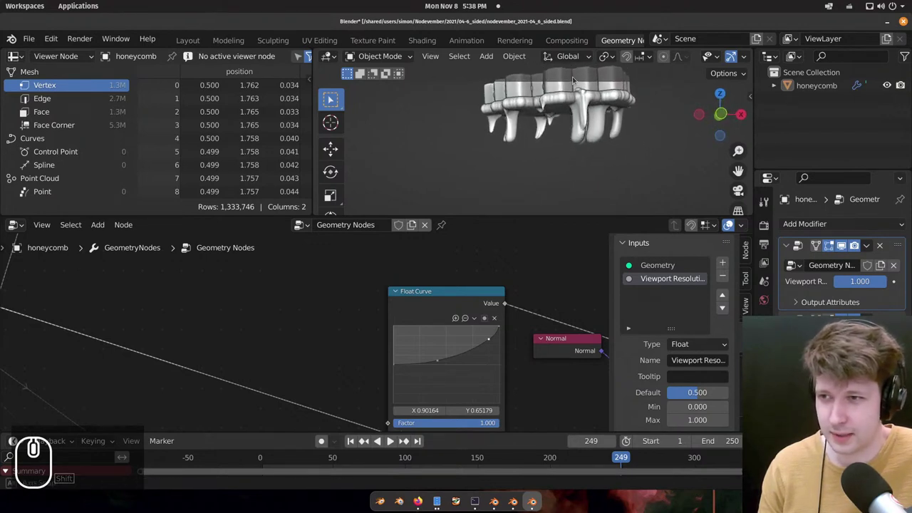
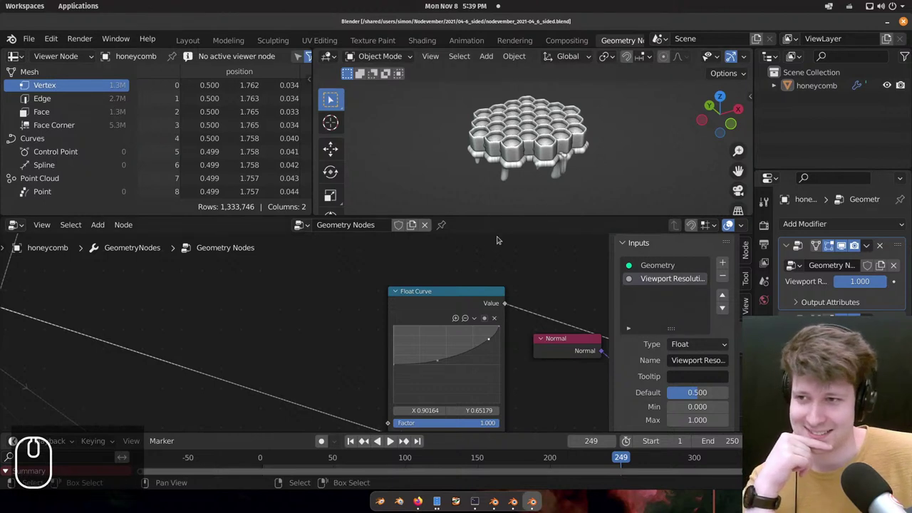
middle_click(553, 175)
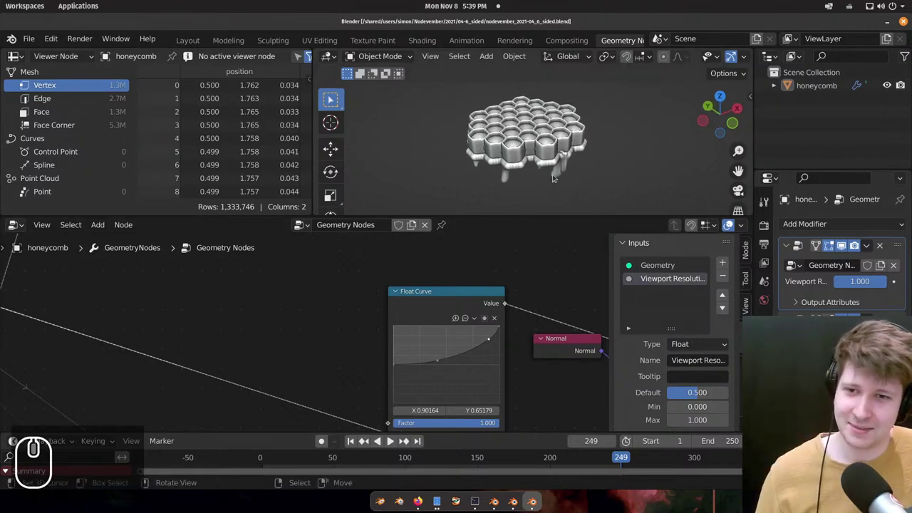
middle_click(554, 171)
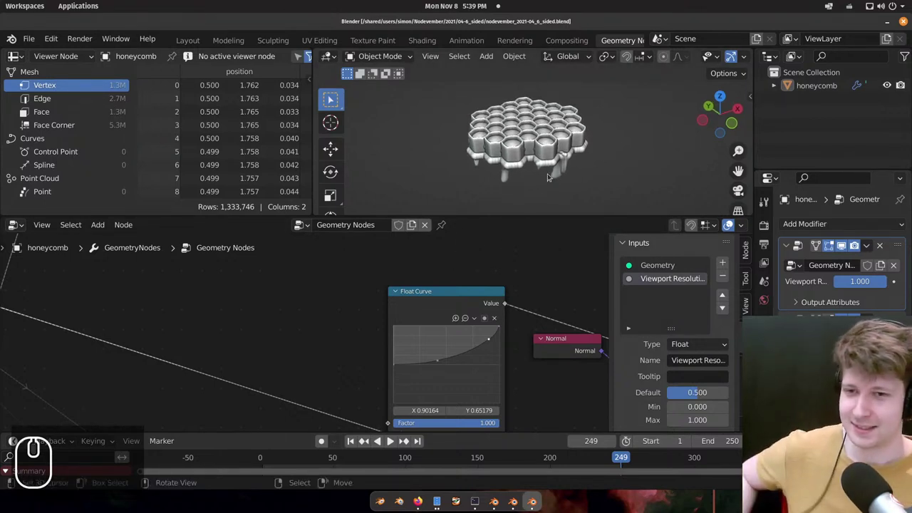